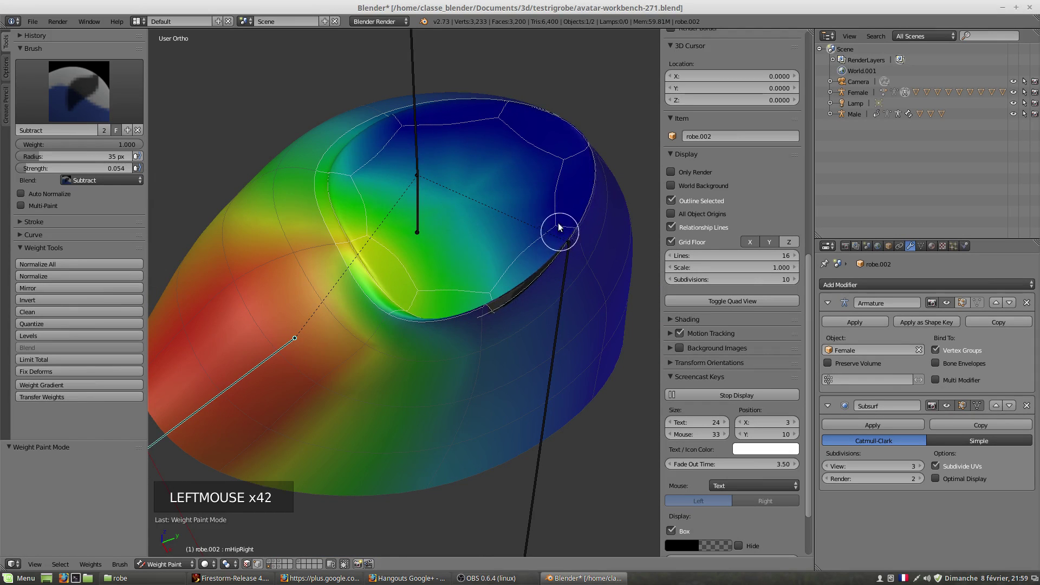
# - Subtract weight along the skirt's leg-opening edge so it turns blue
pyautogui.scroll(3)
pyautogui.click(538, 117)
pyautogui.middleClick(538, 117)
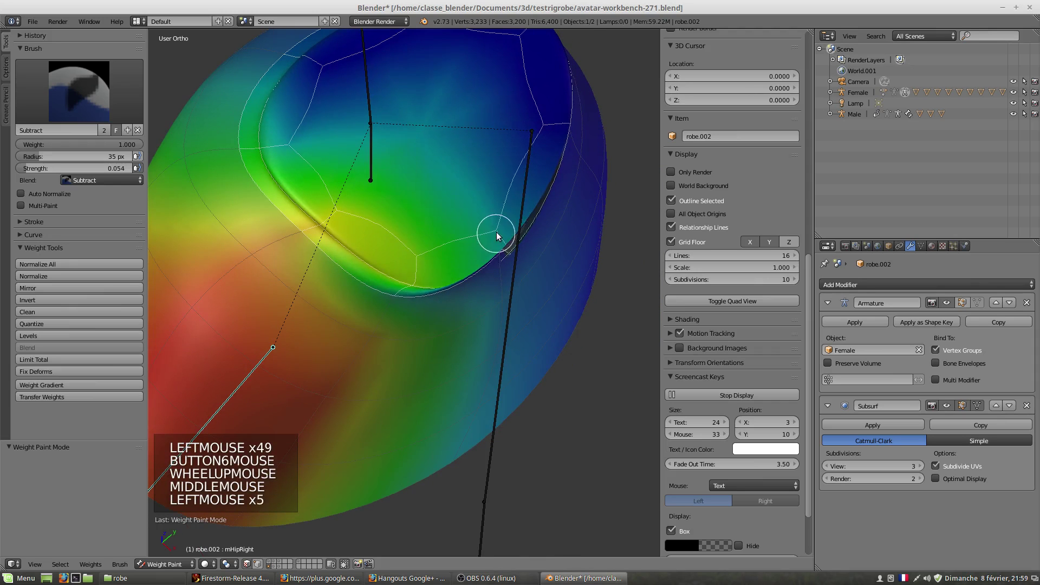
pyautogui.click(498, 228)
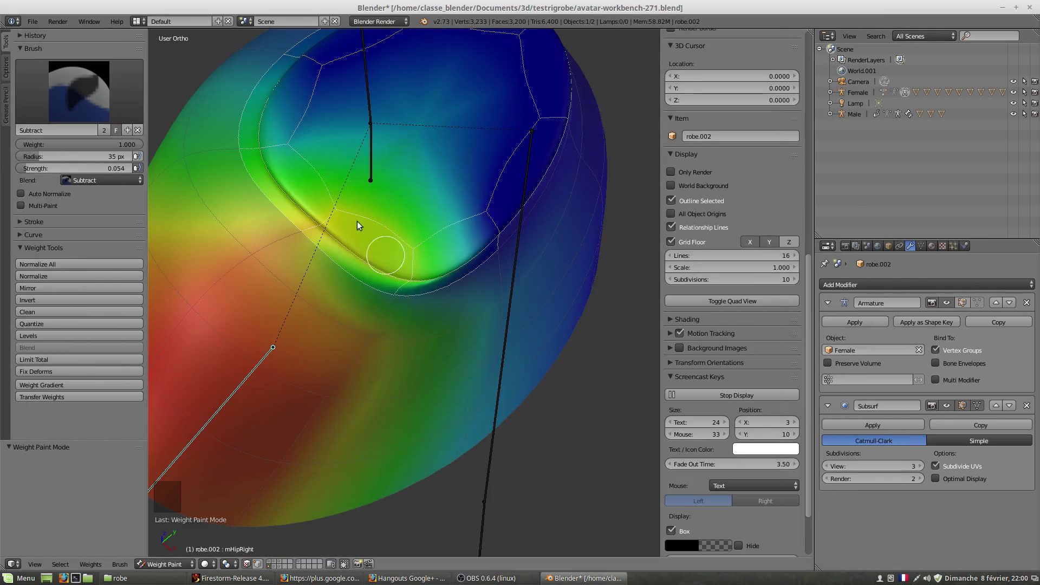
pyautogui.click(405, 242)
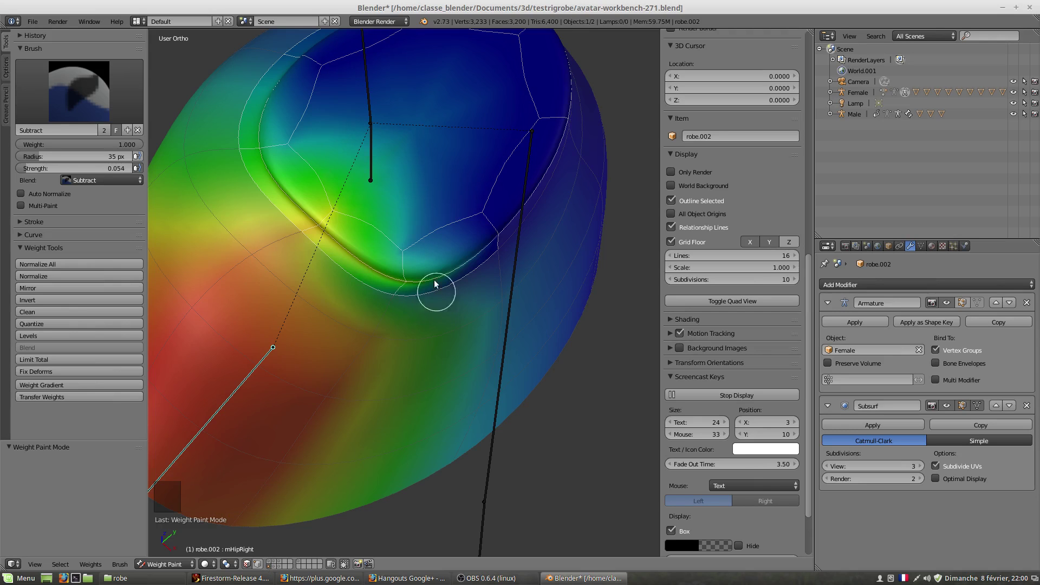
pyautogui.click(399, 253)
# - Subtract the remaining weight on the waistband rim of robe.002 until it is fully blue
pyautogui.rightClick(535, 199)
pyautogui.doubleClick(571, 132)
pyautogui.click(566, 126)
pyautogui.scroll(-3)
pyautogui.middleClick(372, 290)
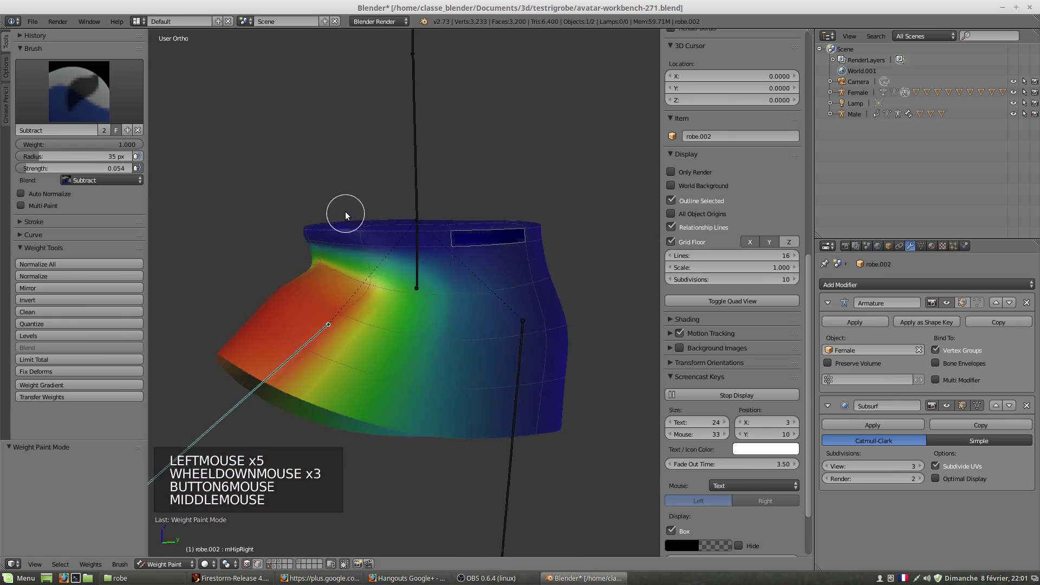
pyautogui.middleClick(322, 203)
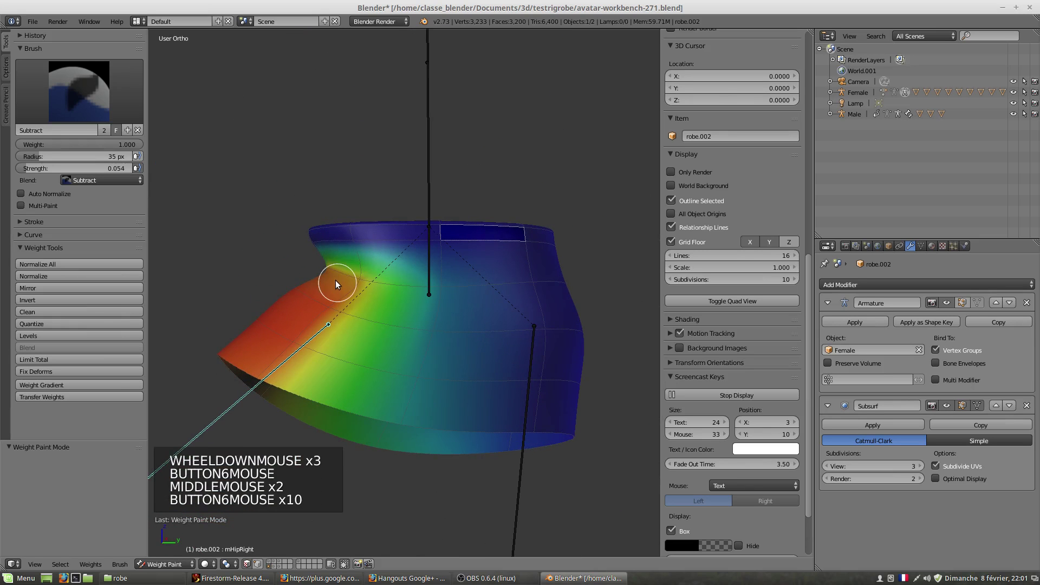
pyautogui.middleClick(333, 297)
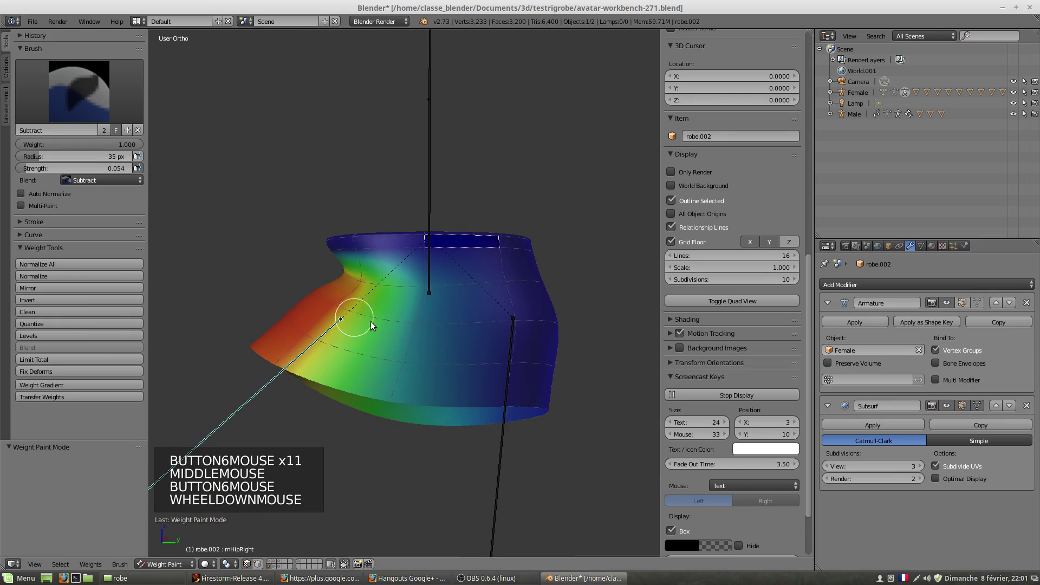
pyautogui.scroll(-3)
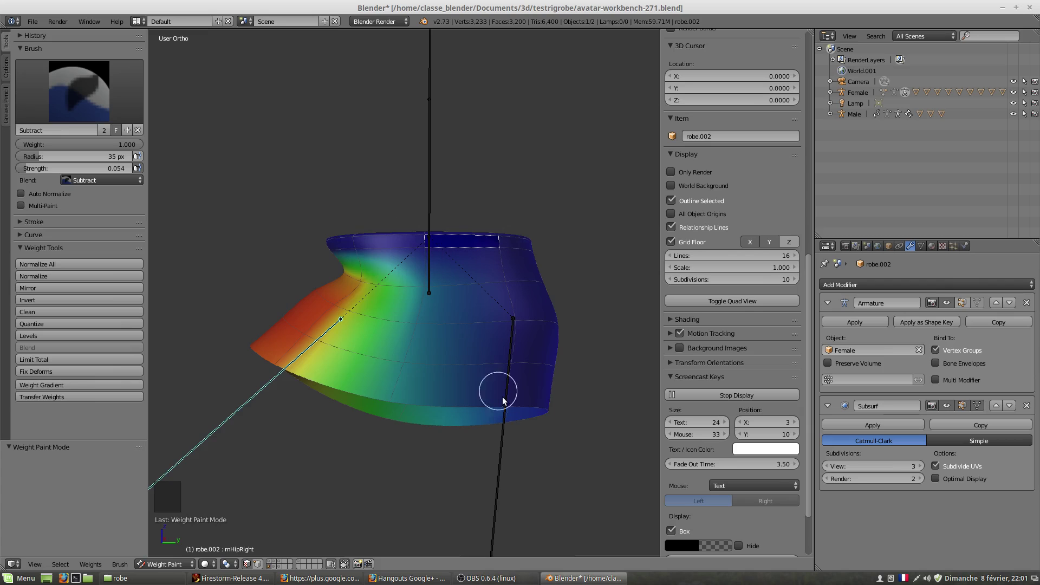
pyautogui.press('KP_3')
pyautogui.scroll(-3)
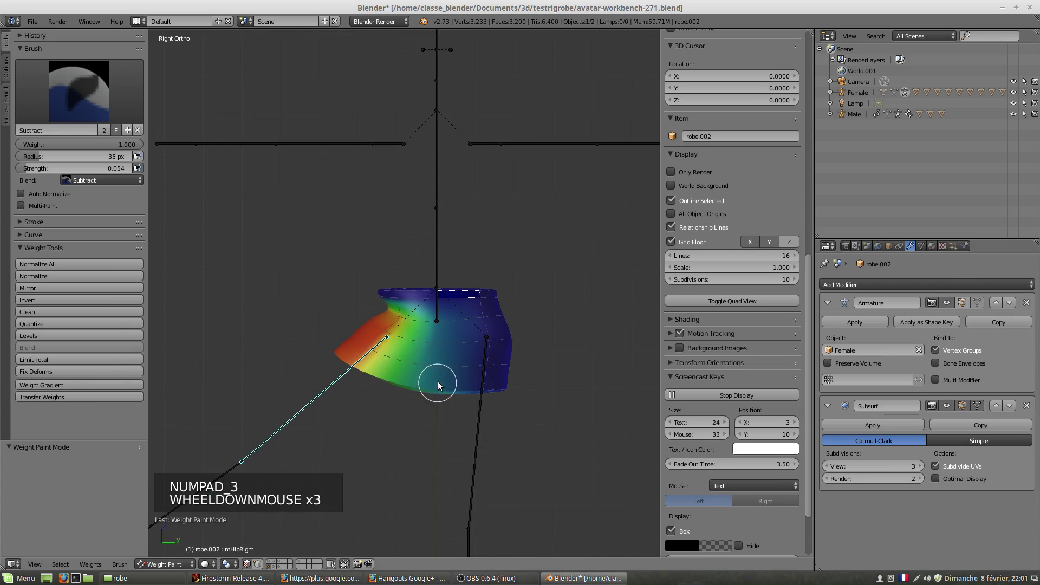
pyautogui.scroll(3)
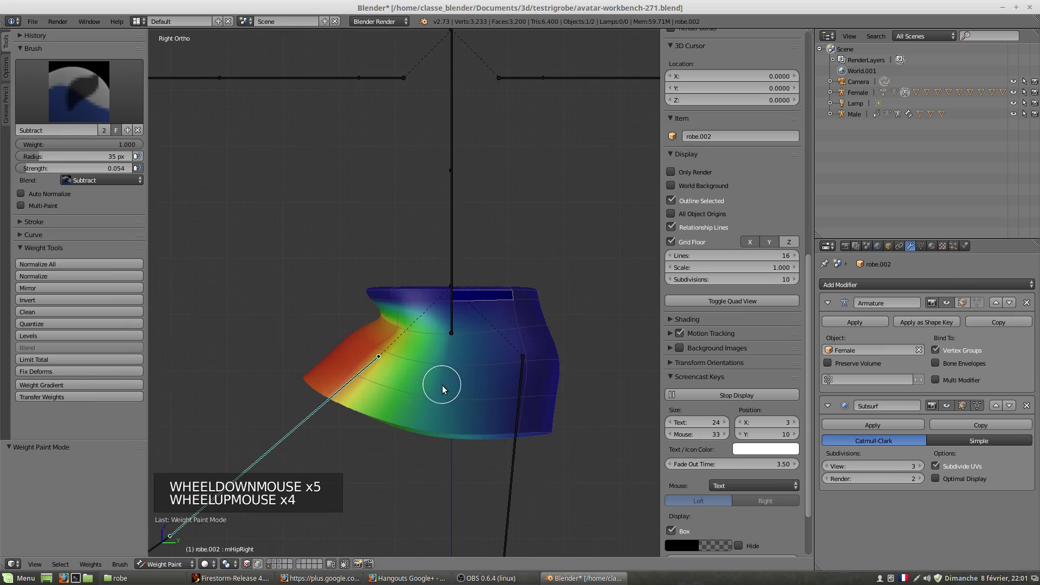
pyautogui.press('r')
pyautogui.scroll(3)
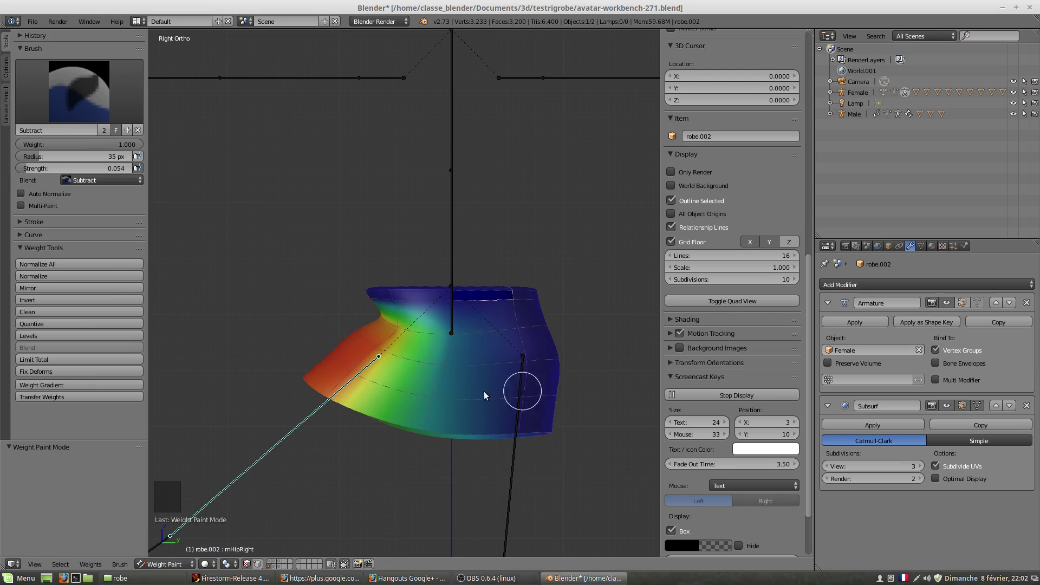
pyautogui.middleClick(293, 411)
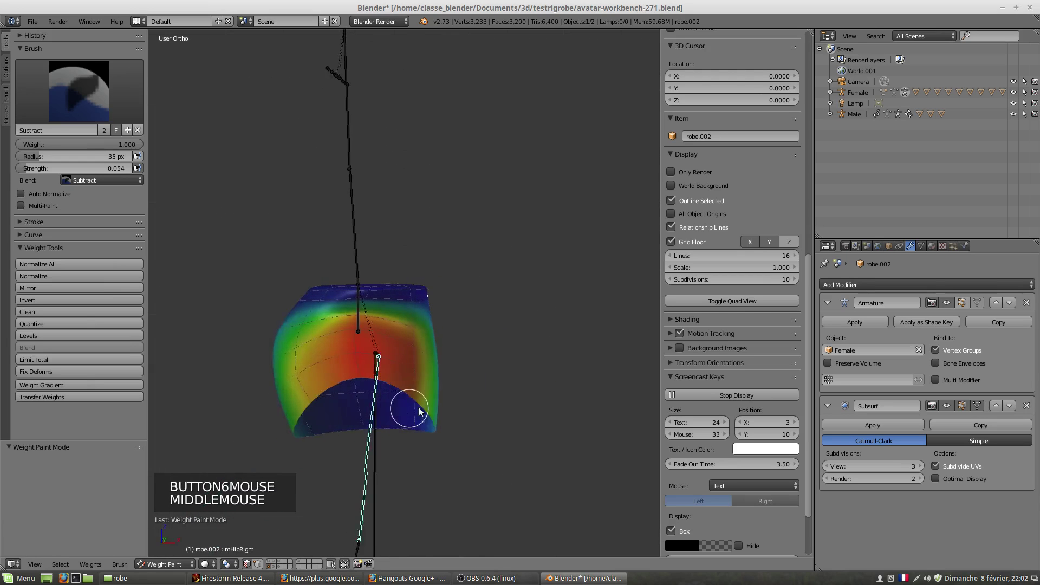
# - Swing a leg bone outward to test the skirt, then unhide the female body mesh
pyautogui.press('r')
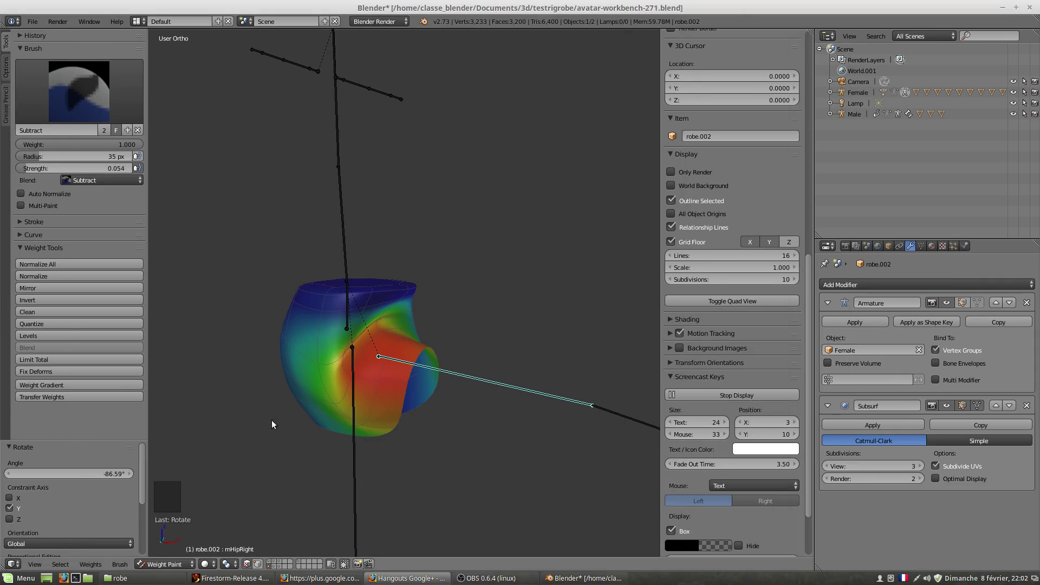
pyautogui.scroll(3)
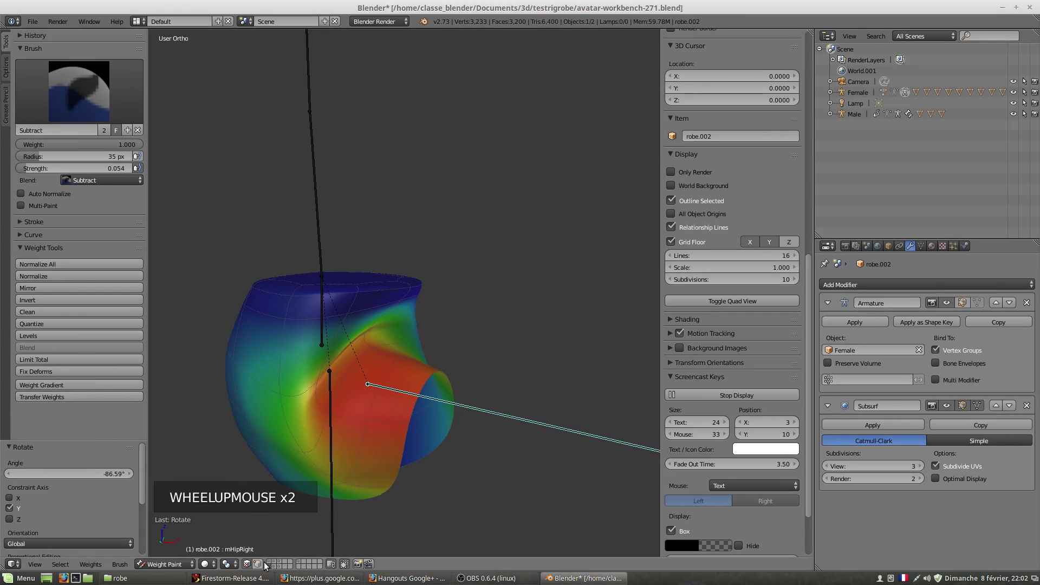
pyautogui.scroll(3)
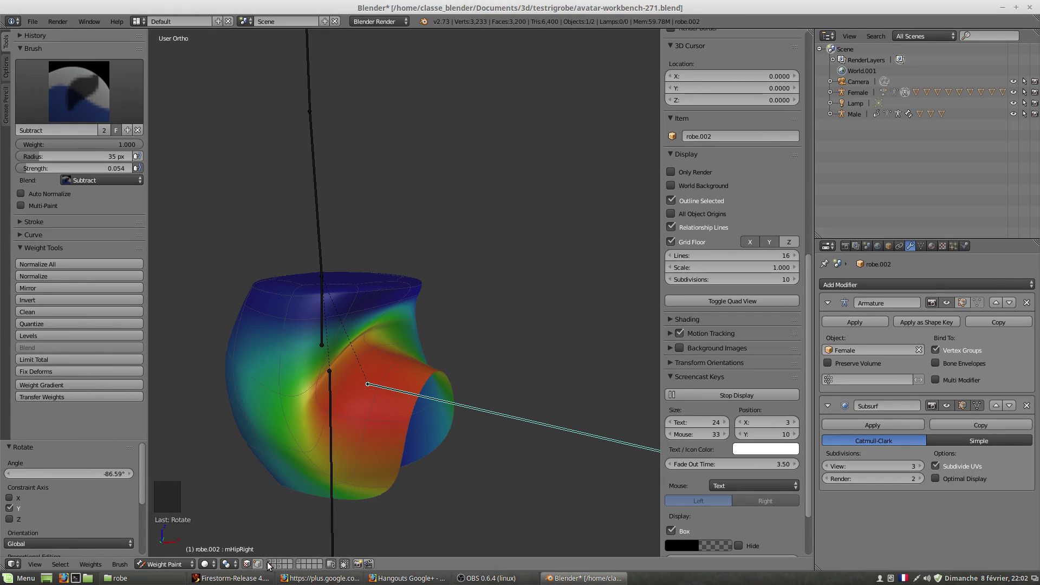
pyautogui.click(271, 563)
# - Repaint skirt weights around the posed leg, toggling the body mesh visibility to check clipping
pyautogui.scroll(-3)
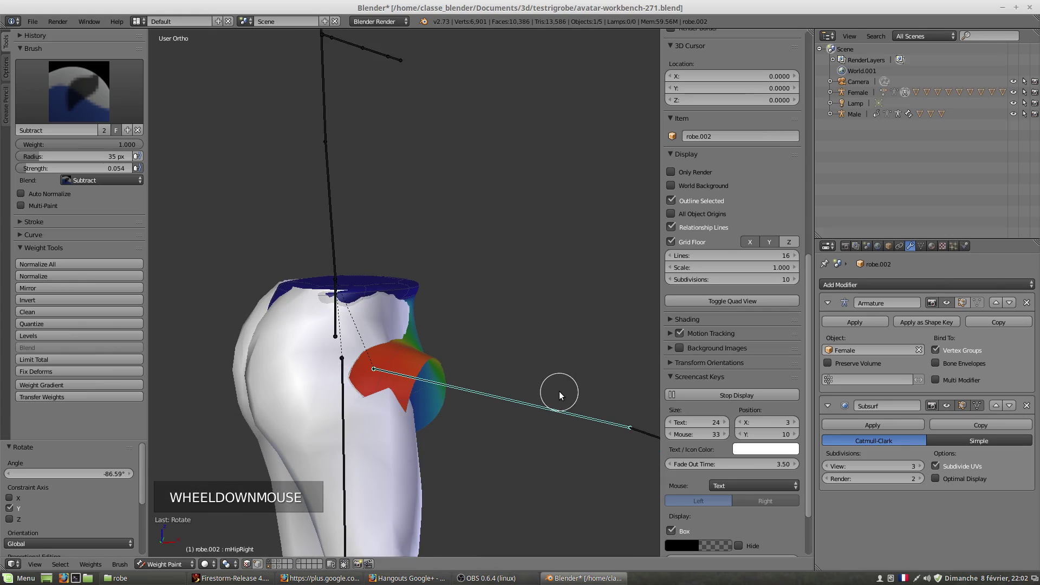
pyautogui.press('r')
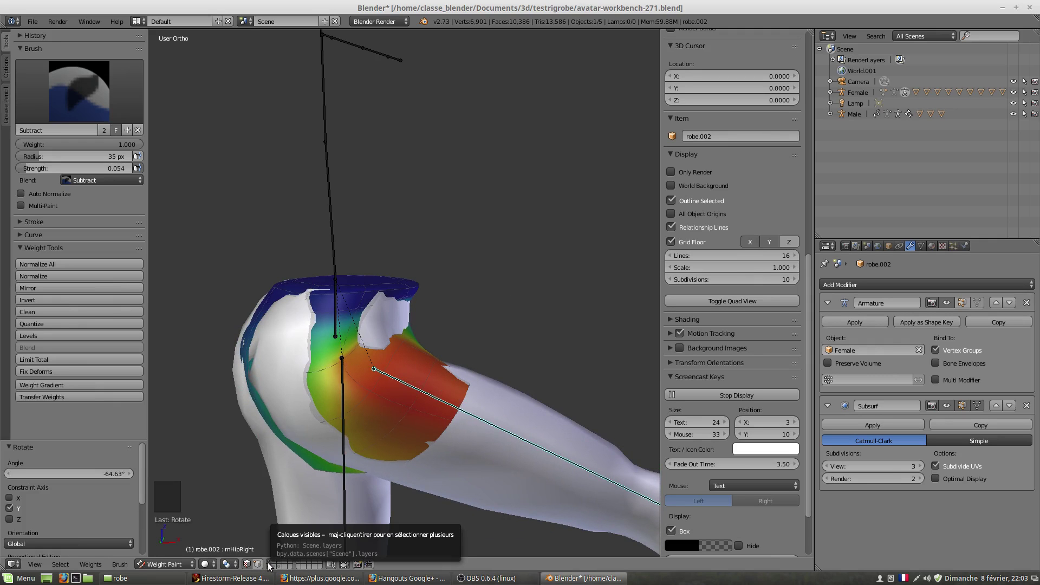
pyautogui.click(272, 569)
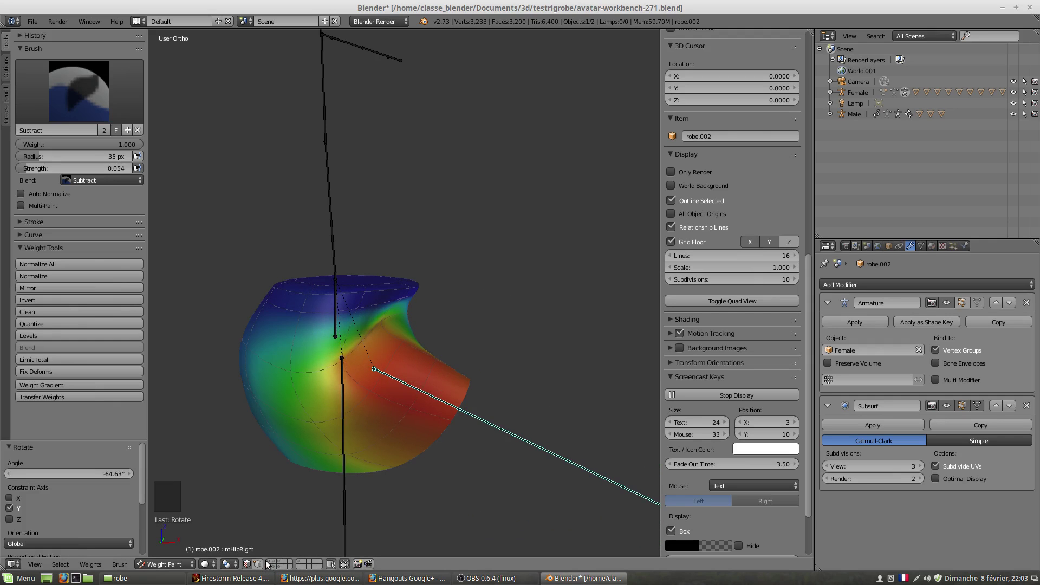
pyautogui.click(270, 564)
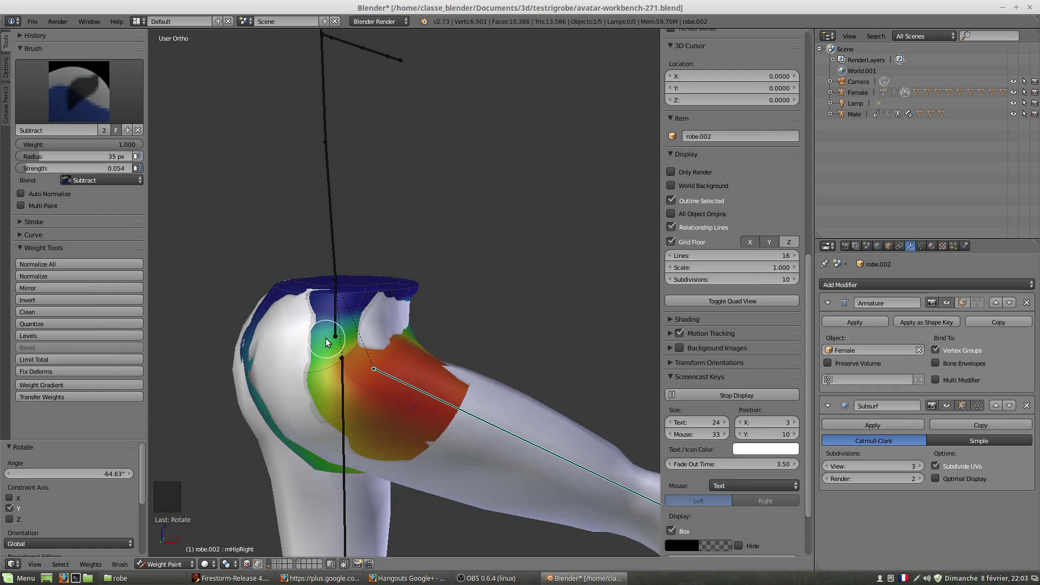
# - Orbit around the skirt and raised leg to inspect the result from all sides
pyautogui.middleClick(325, 304)
pyautogui.scroll(-3)
pyautogui.middleClick(401, 321)
pyautogui.scroll(3)
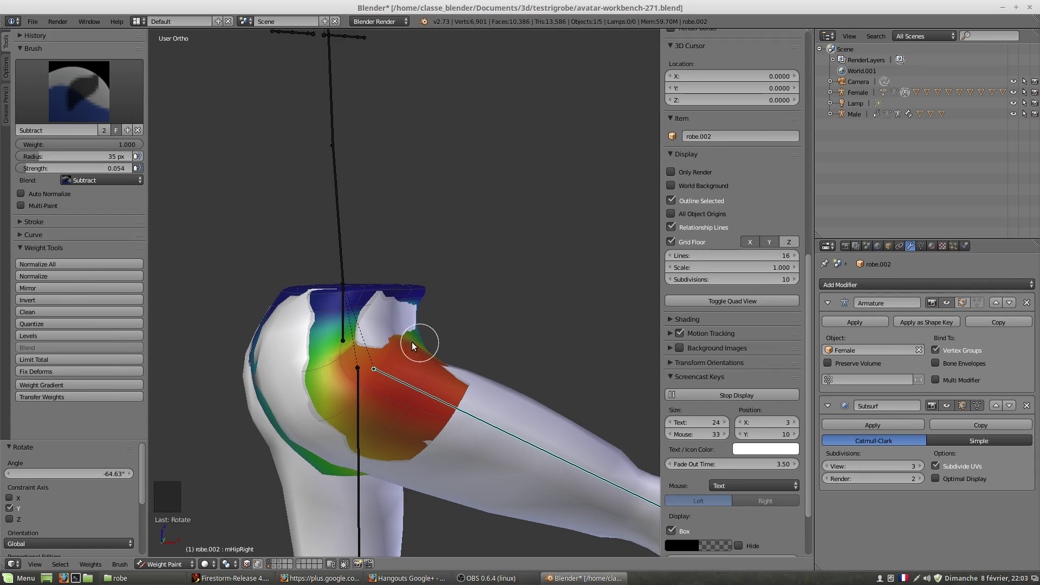
pyautogui.scroll(3)
pyautogui.middleClick(403, 358)
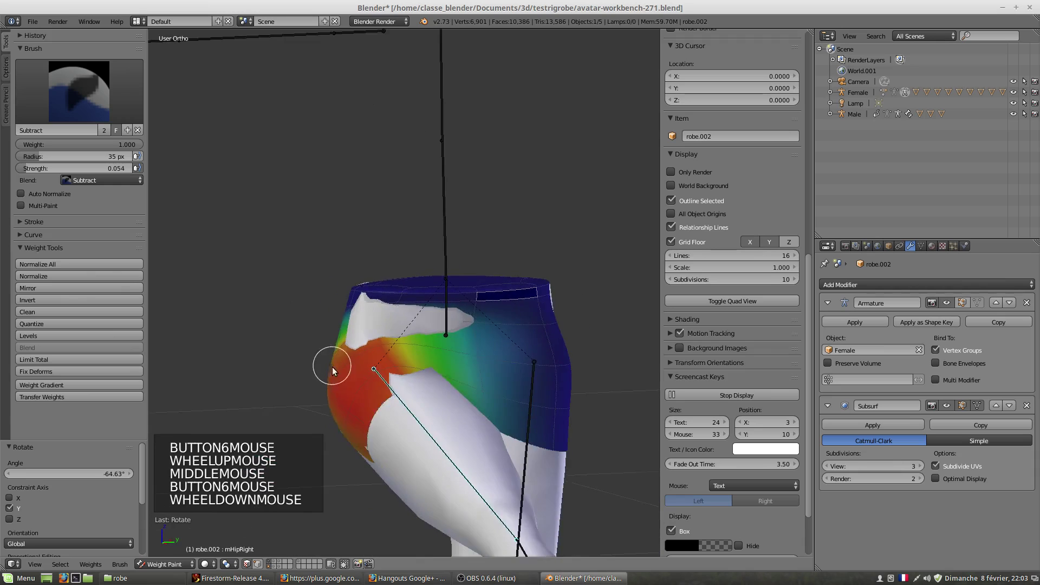
pyautogui.scroll(-3)
pyautogui.middleClick(383, 356)
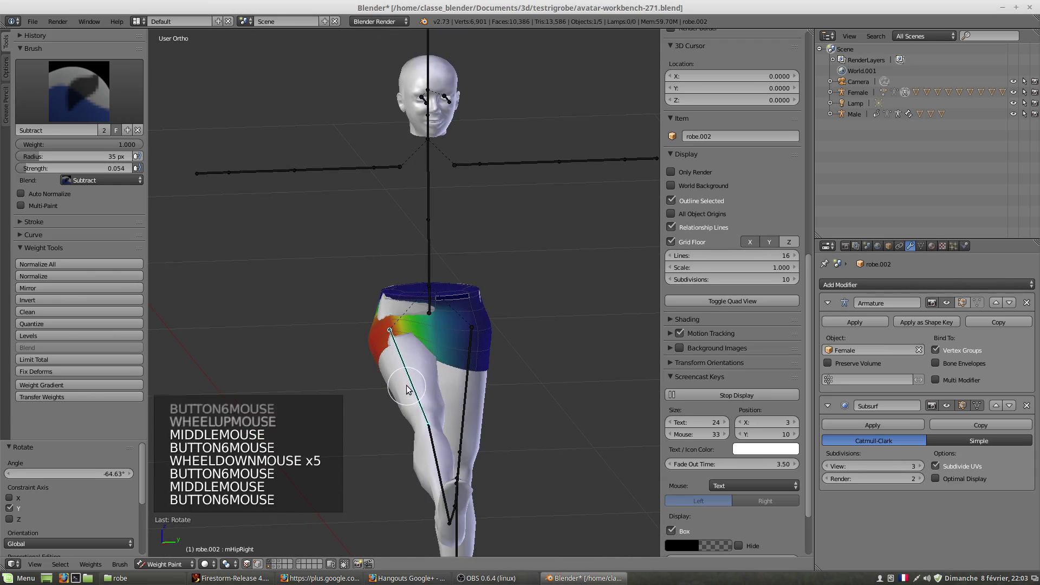
# - Leave weight paint for object mode, select the body meshes and hide them
pyautogui.press('Tab')
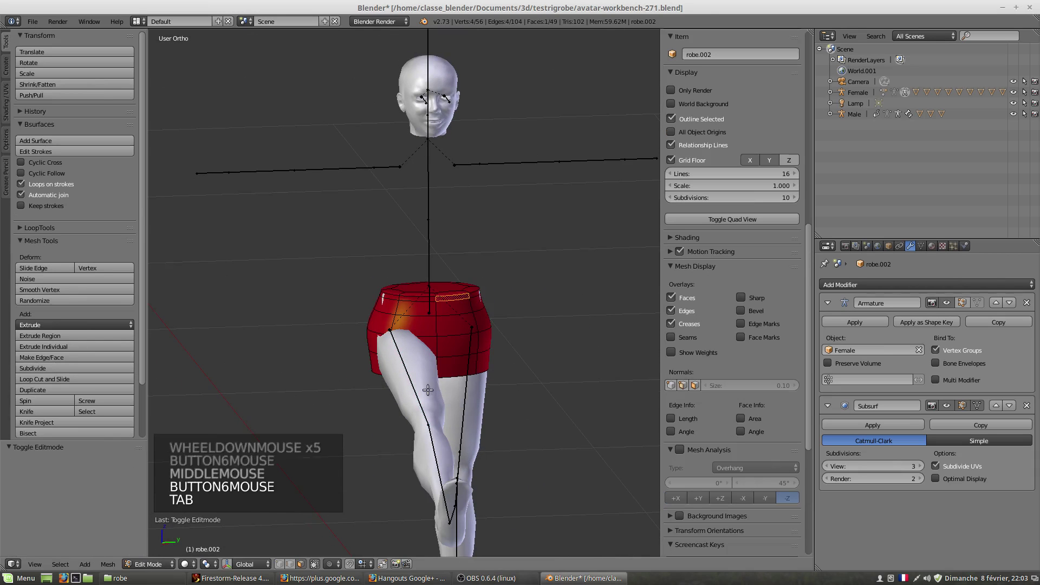
pyautogui.press('Tab')
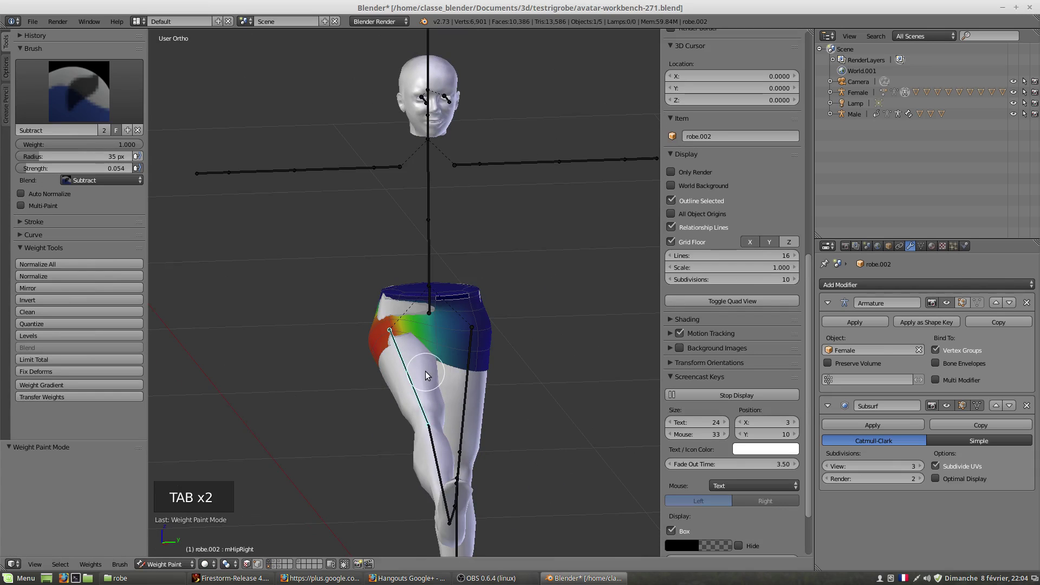
pyautogui.click(163, 565)
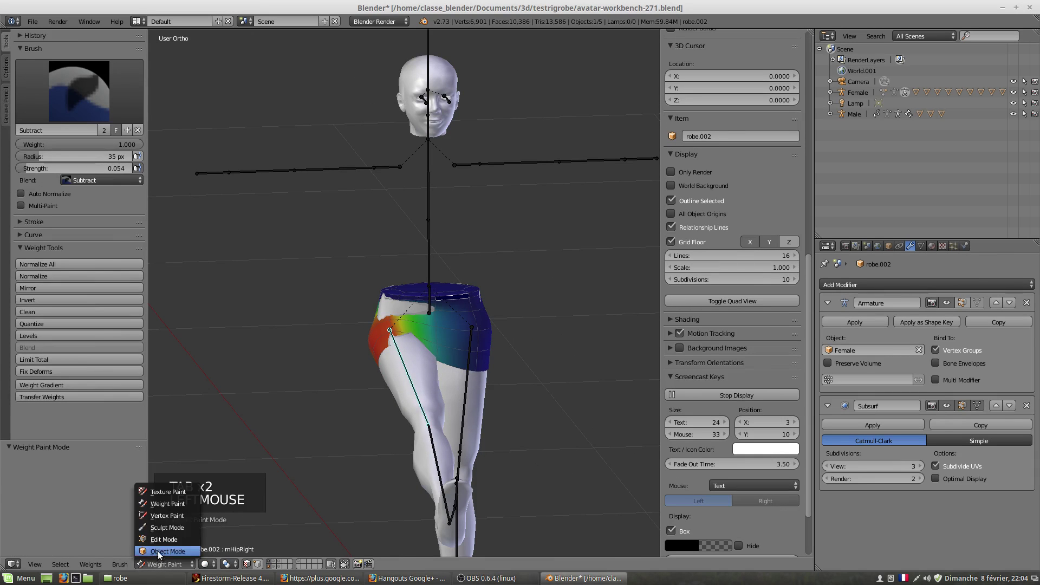
pyautogui.rightClick(430, 375)
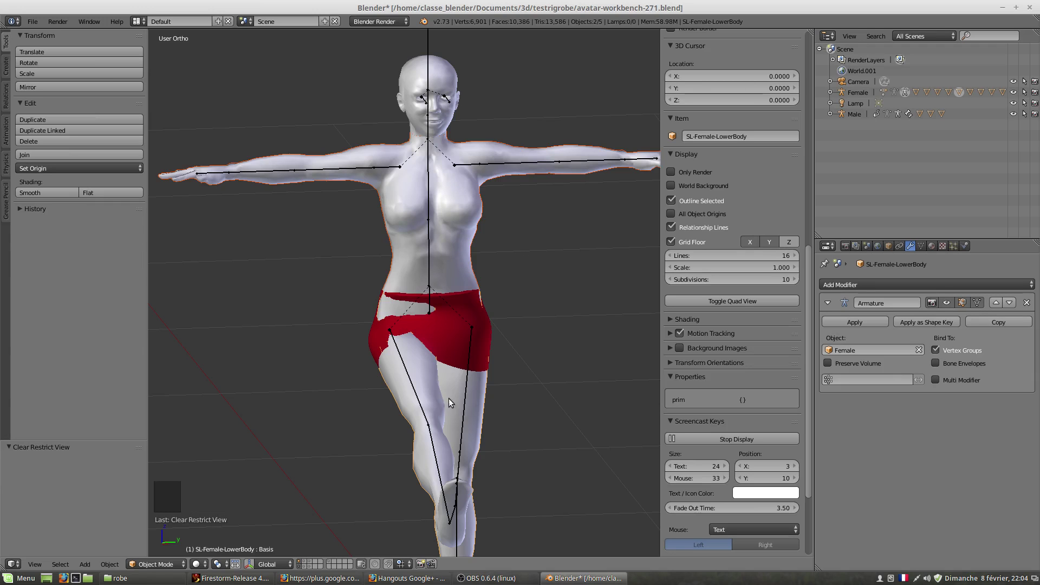
pyautogui.rightClick(460, 233)
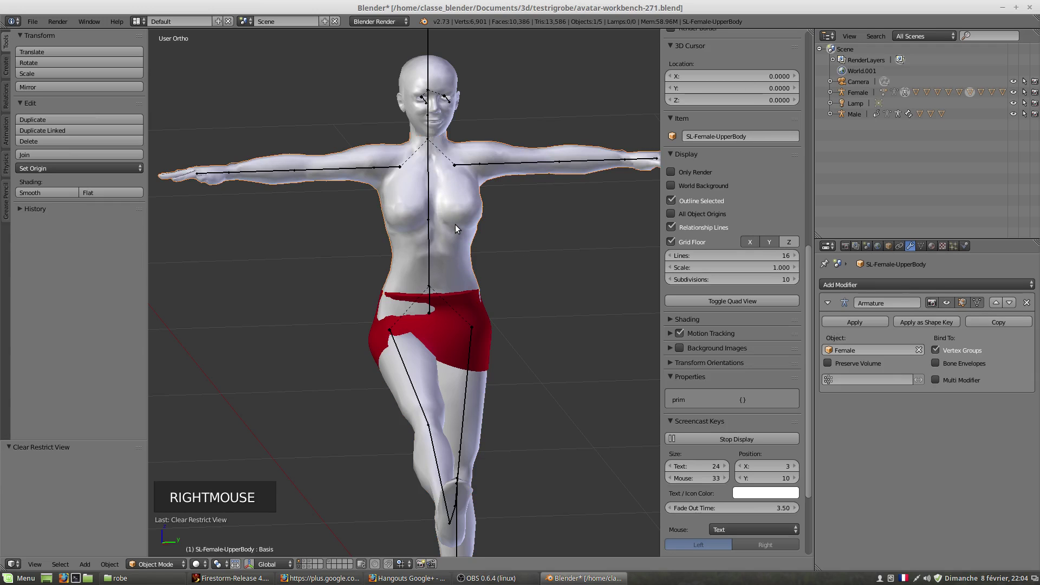
pyautogui.press('h')
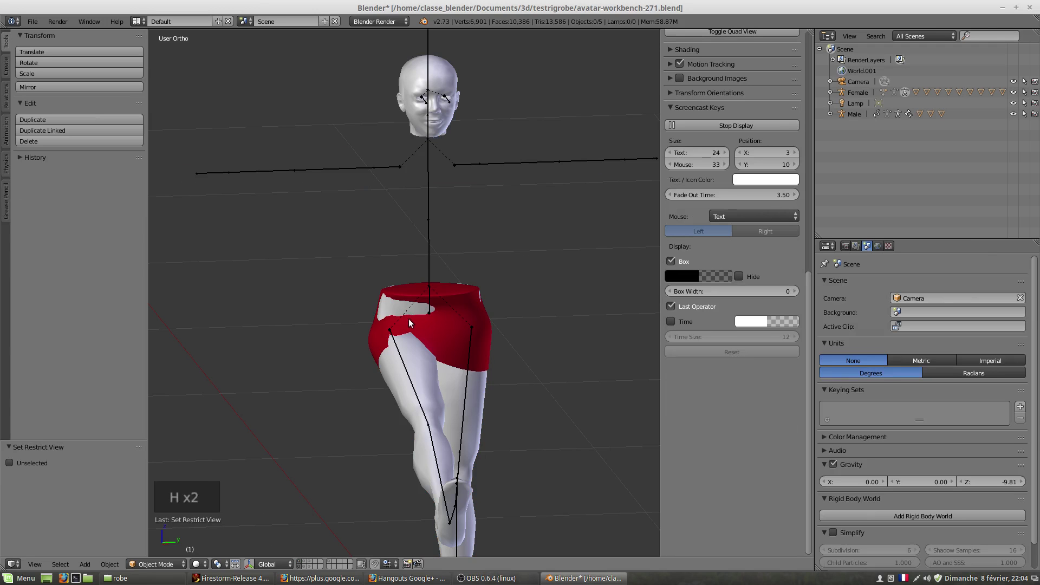
# - Inspect the skirt from several sides, then select the skirt and the Female armature
pyautogui.middleClick(424, 344)
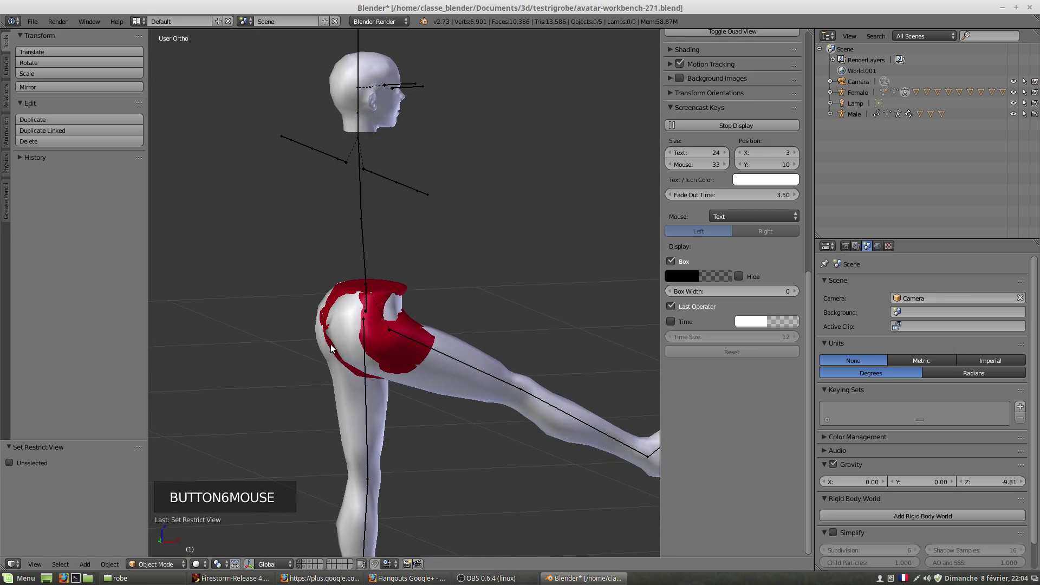
pyautogui.middleClick(385, 340)
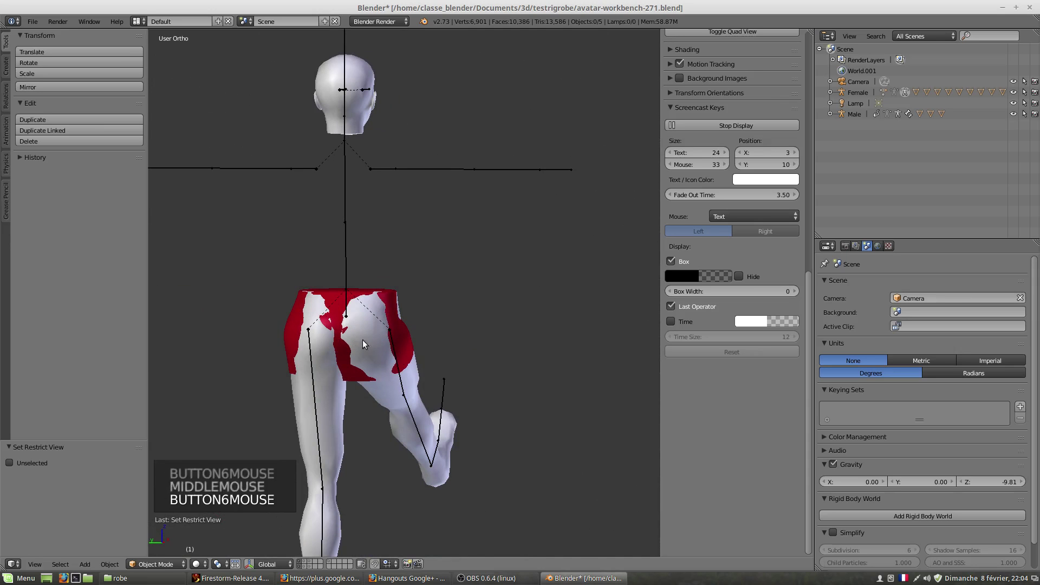
pyautogui.scroll(3)
pyautogui.middleClick(362, 349)
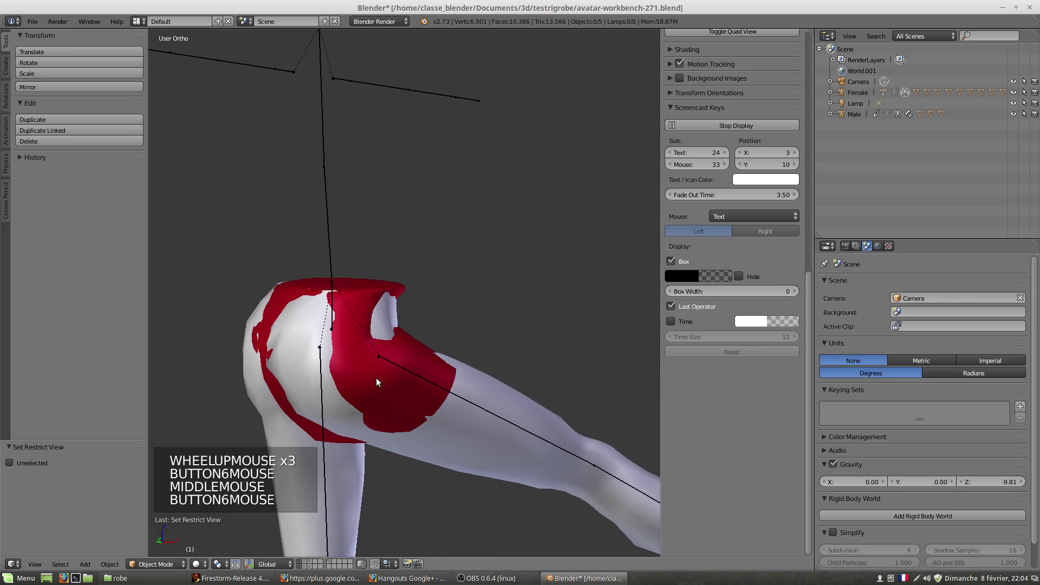
pyautogui.middleClick(377, 326)
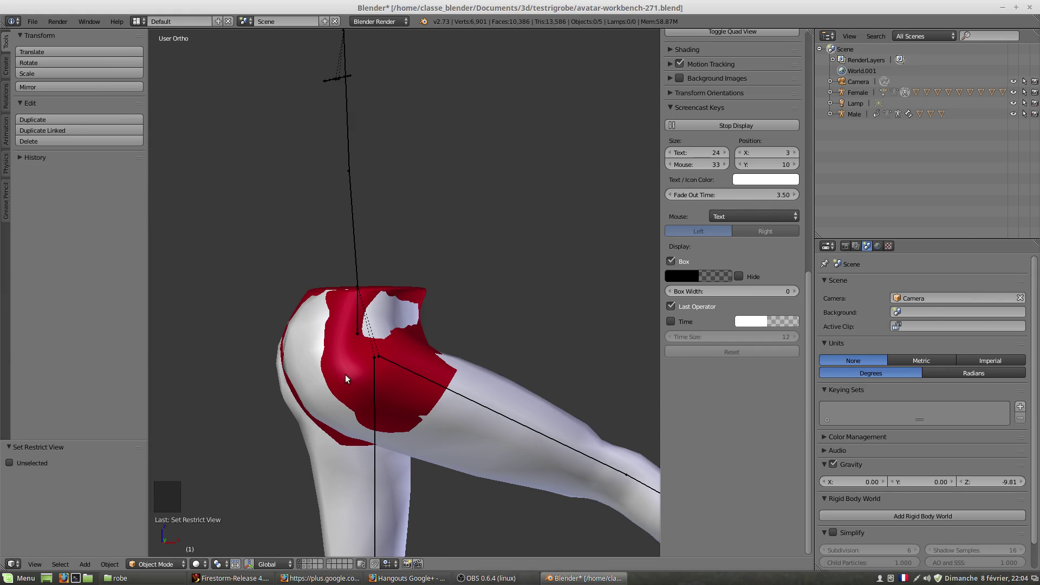
pyautogui.rightClick(348, 371)
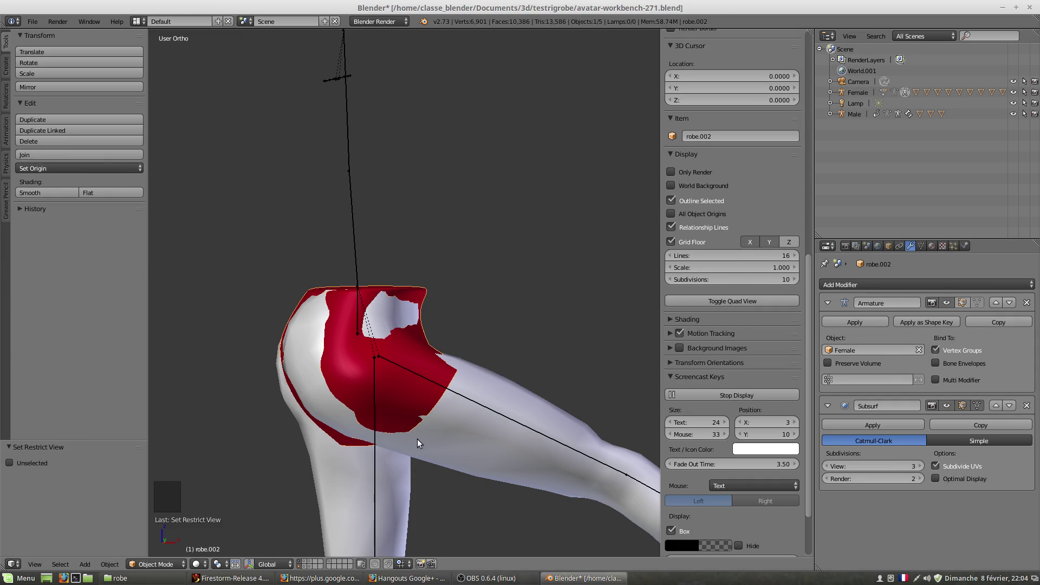
pyautogui.rightClick(506, 422)
# - Enter pose mode and rotate the hip bone to test how the skirt deforms
pyautogui.press('r')
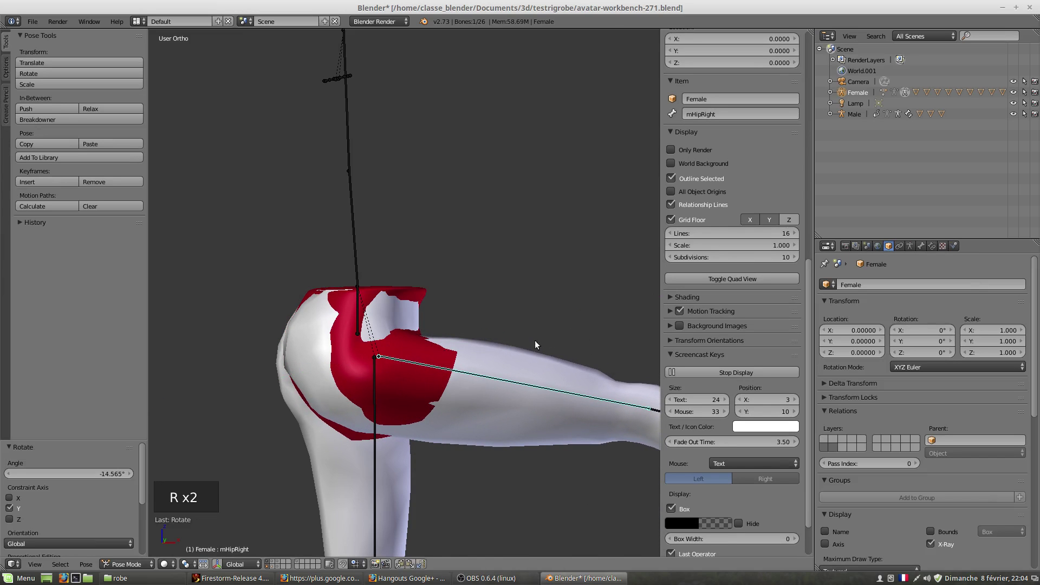
pyautogui.middleClick(469, 409)
pyautogui.middleClick(381, 421)
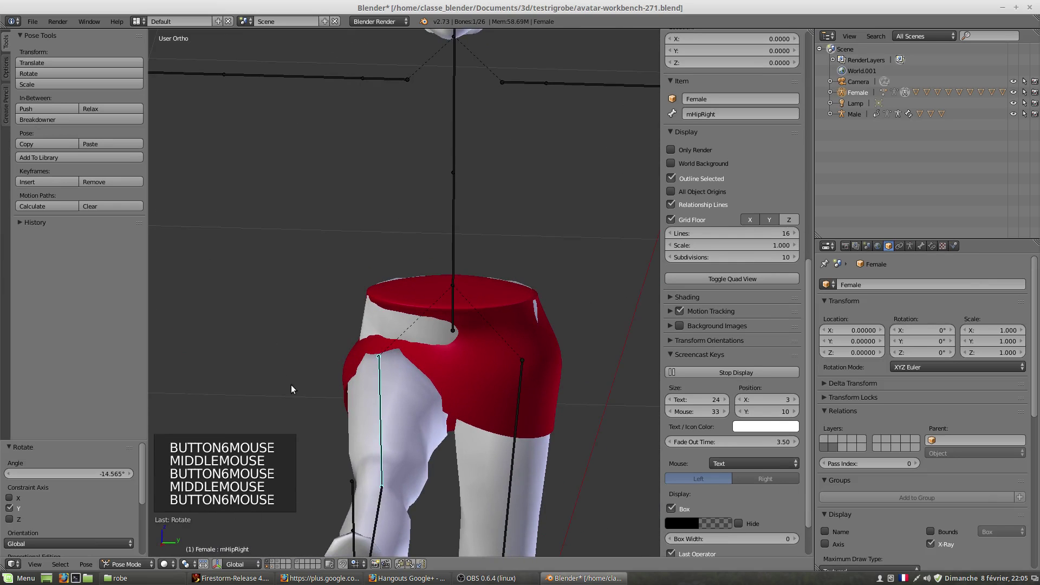
pyautogui.middleClick(319, 399)
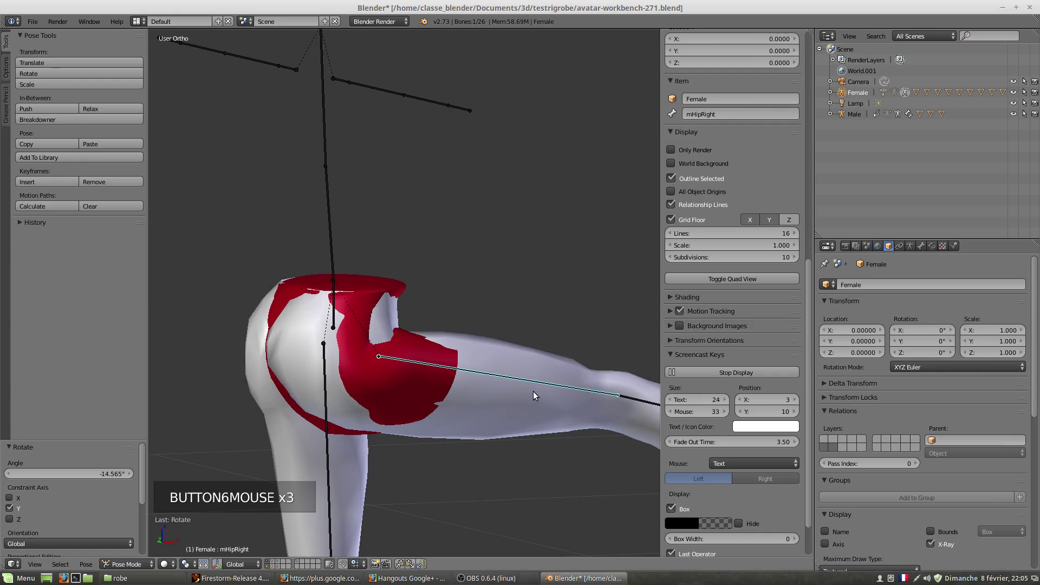
pyautogui.press('r')
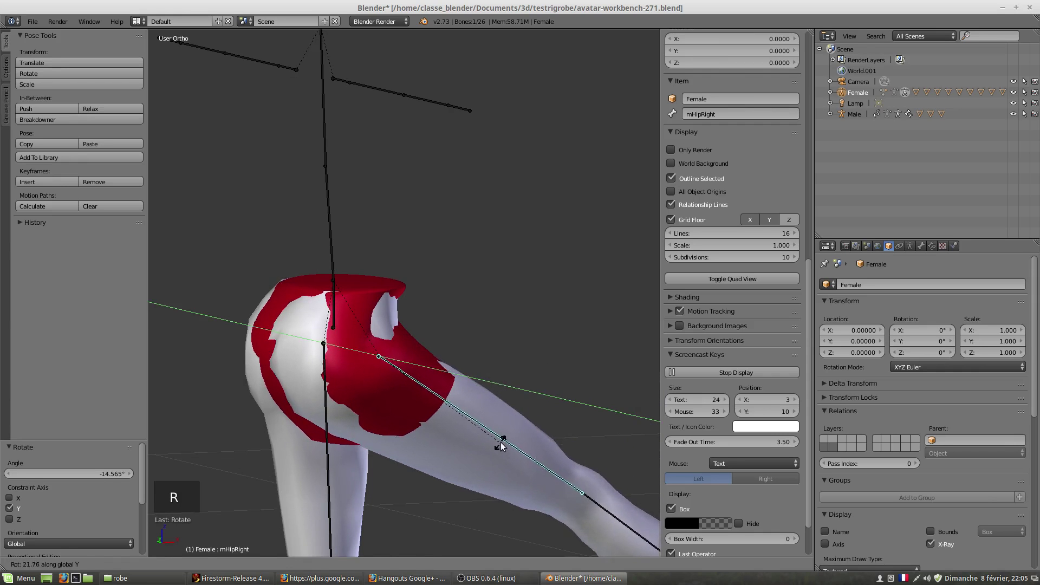
pyautogui.middleClick(465, 401)
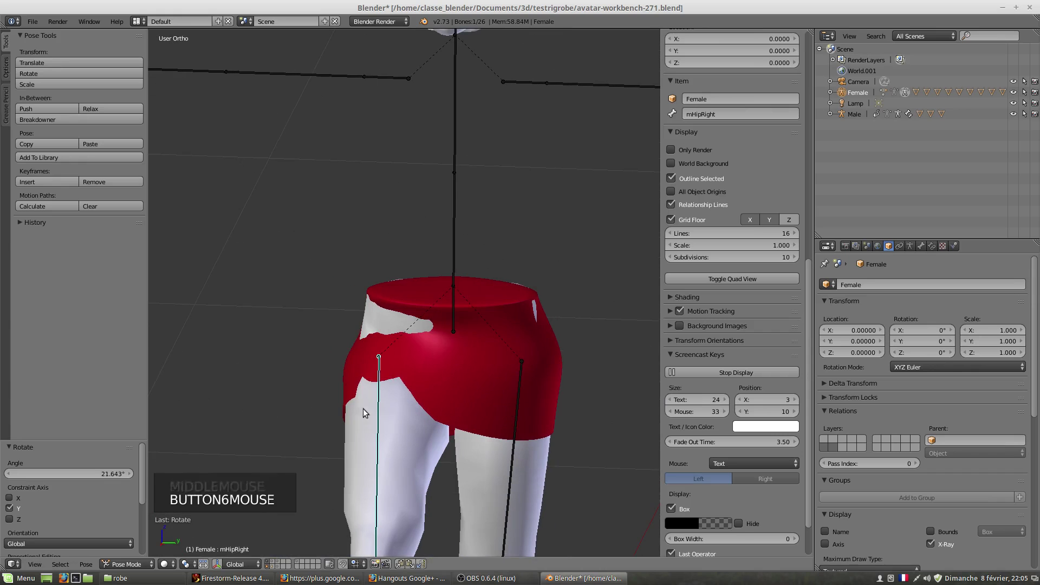
pyautogui.scroll(-3)
pyautogui.middleClick(435, 426)
# - Select the skirt robe.002 and switch it into weight paint mode
pyautogui.rightClick(465, 390)
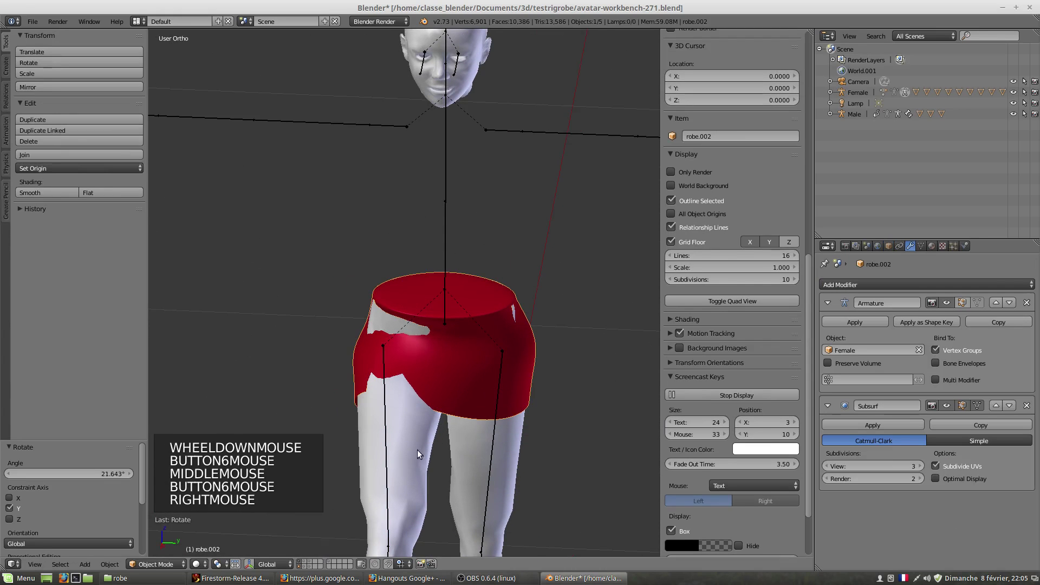
pyautogui.click(168, 571)
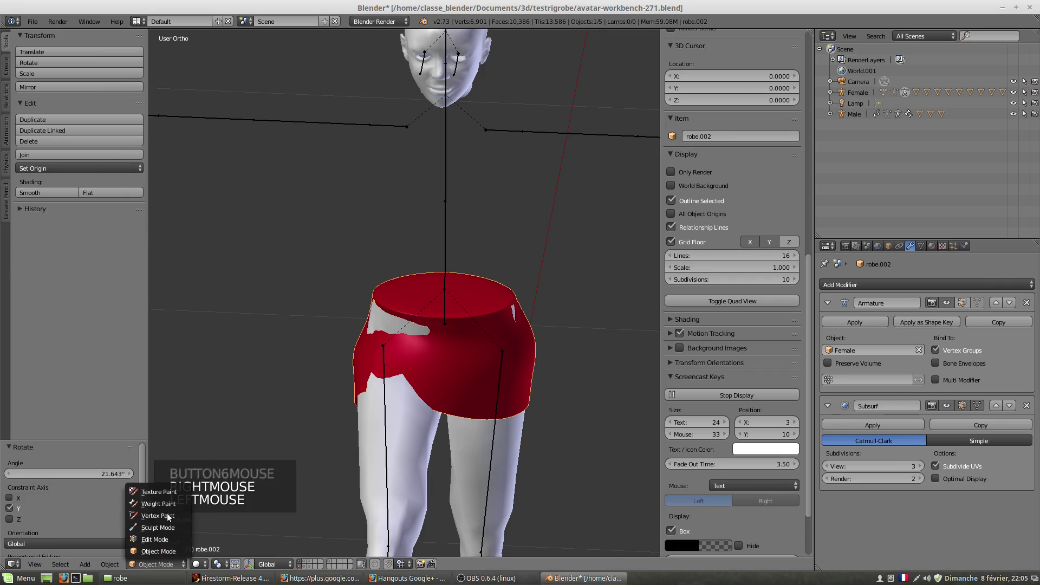
pyautogui.click(164, 508)
pyautogui.scroll(3)
# - Set the brush to Add at very low strength and pick a bone to paint
pyautogui.rightClick(447, 476)
pyautogui.scroll(3)
pyautogui.middleClick(449, 470)
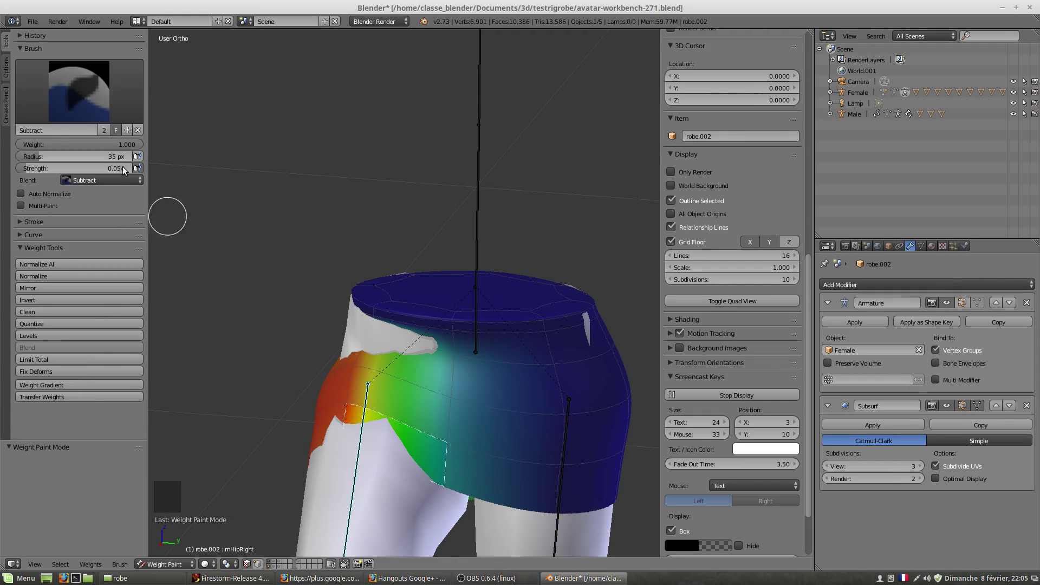
pyautogui.click(74, 97)
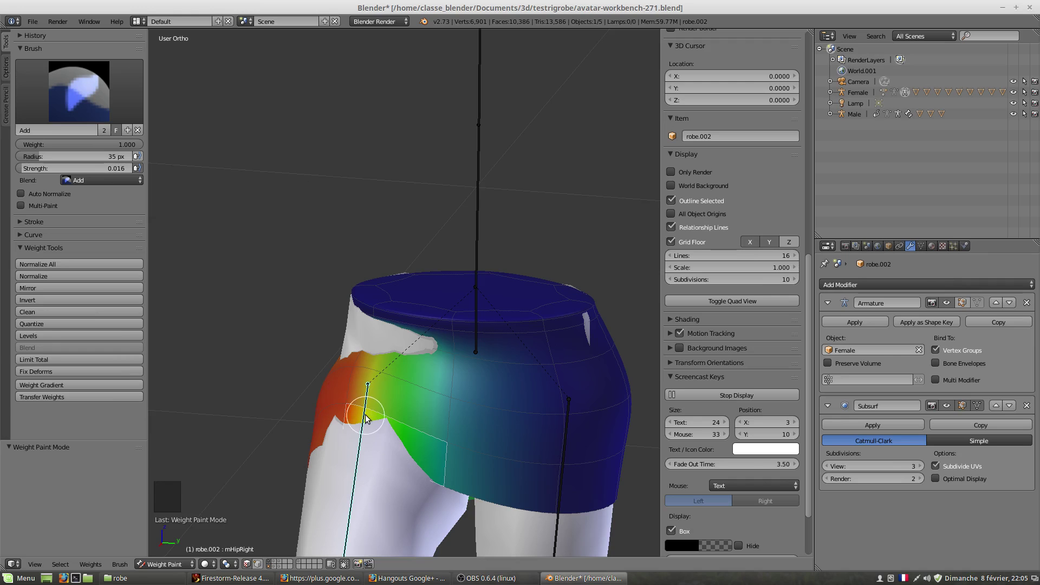
pyautogui.rightClick(564, 487)
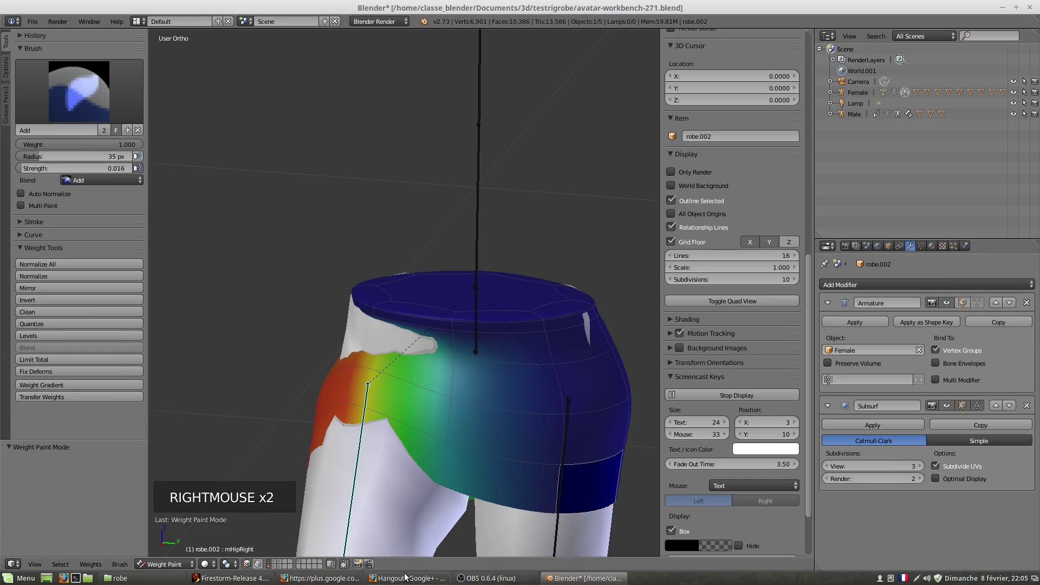
pyautogui.click(252, 569)
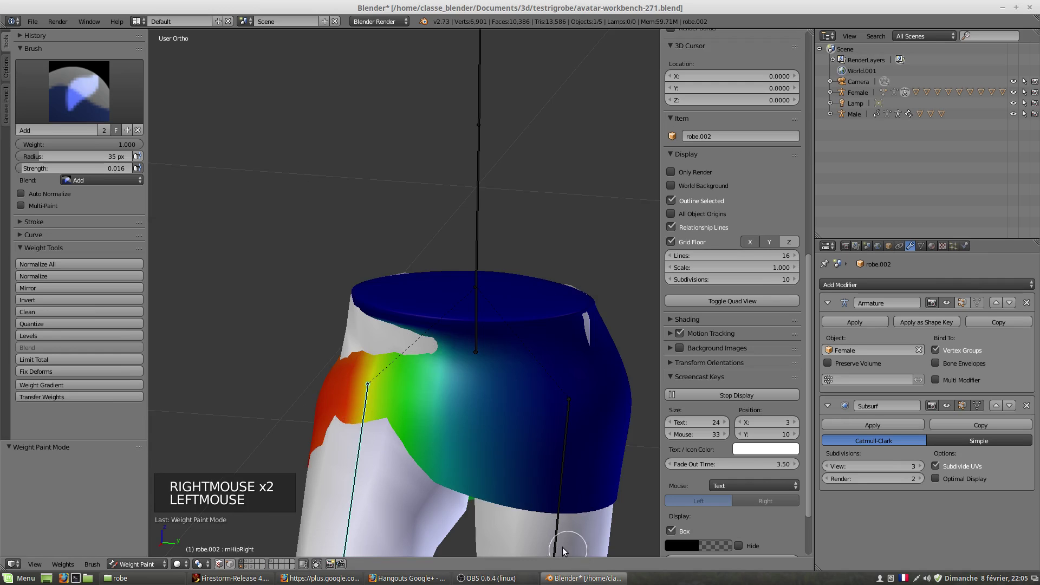
# - Select the leg bone and paint its weights along the skirt's lower right, red at the hem
pyautogui.rightClick(557, 546)
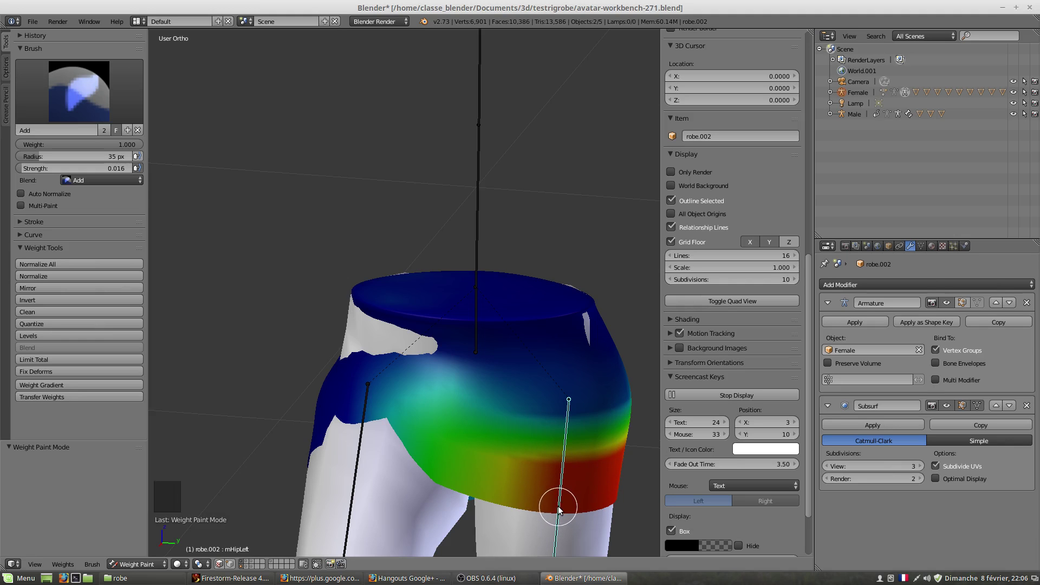
pyautogui.scroll(-3)
pyautogui.scroll(-3)
pyautogui.middleClick(557, 504)
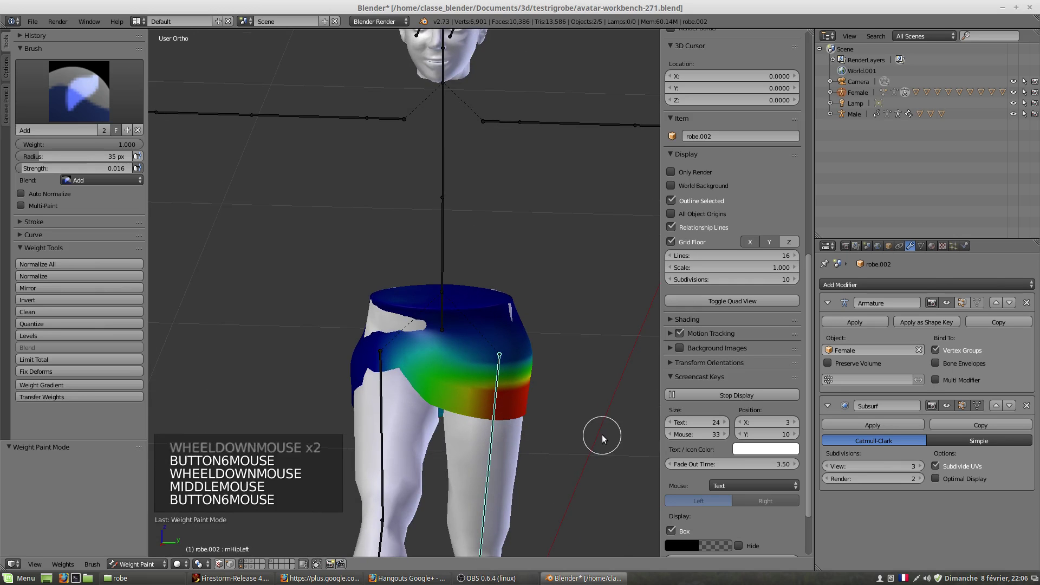
pyautogui.press('r')
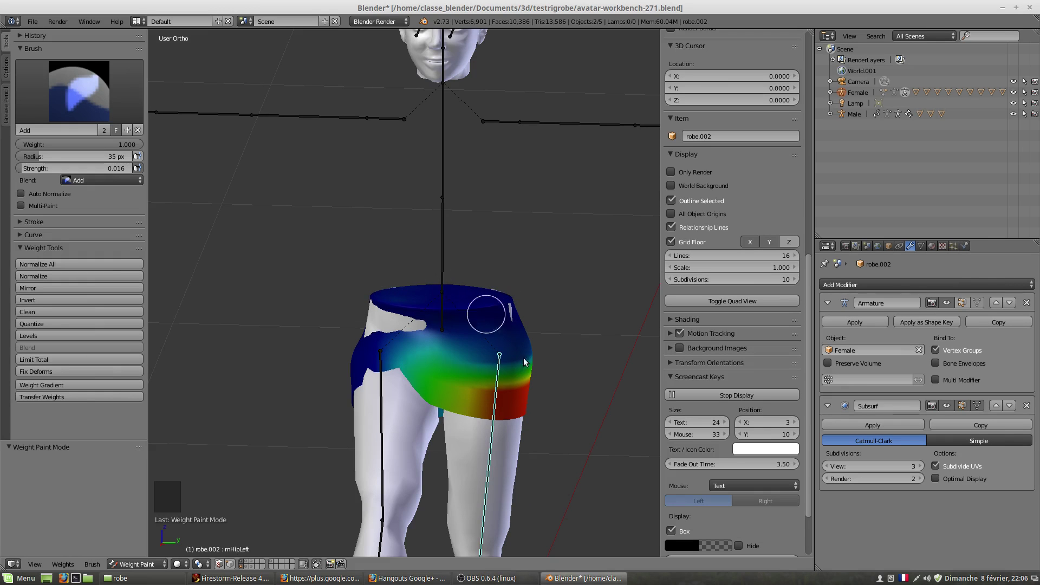
# - Select the other leg bone and view its influence on the skirt's left side
pyautogui.rightClick(385, 447)
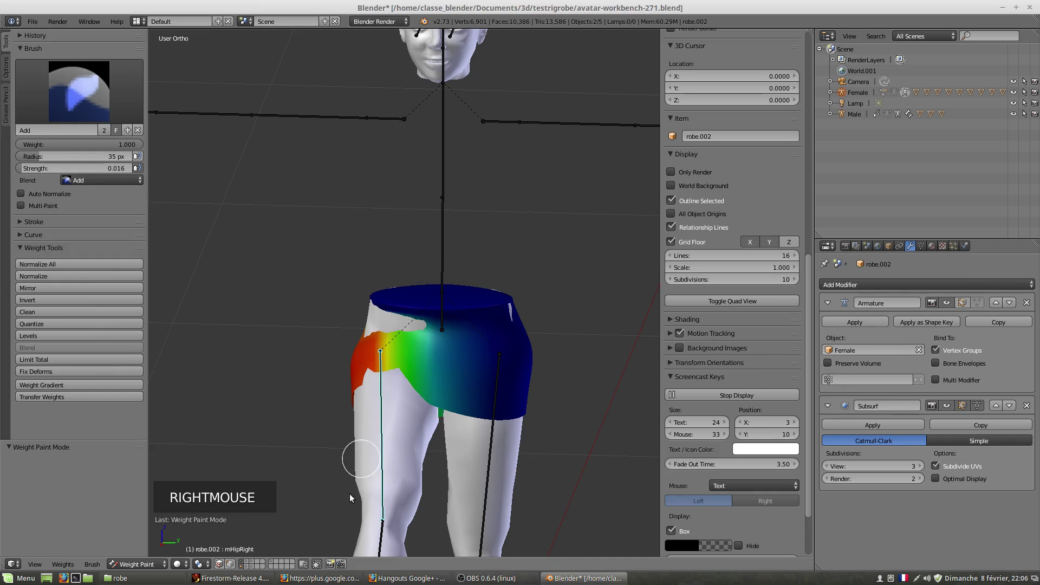
pyautogui.click(221, 570)
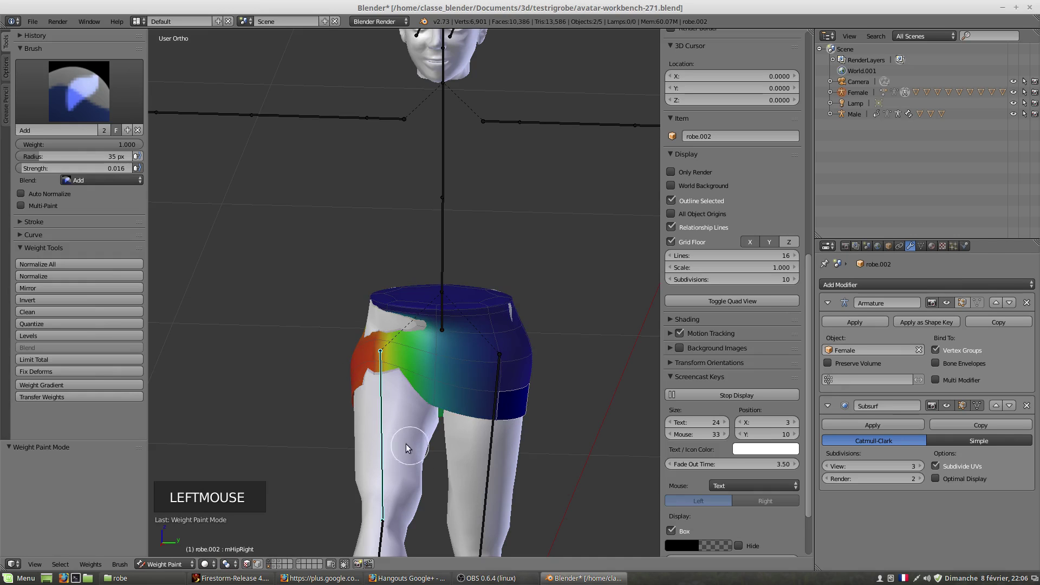
pyautogui.scroll(3)
pyautogui.rightClick(417, 436)
pyautogui.scroll(3)
pyautogui.middleClick(289, 450)
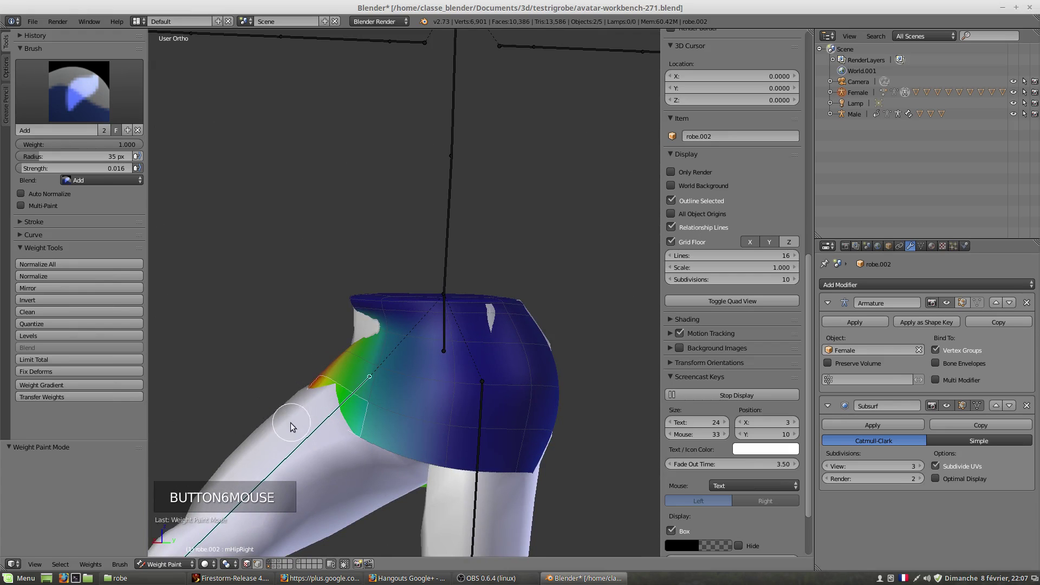
pyautogui.middleClick(317, 436)
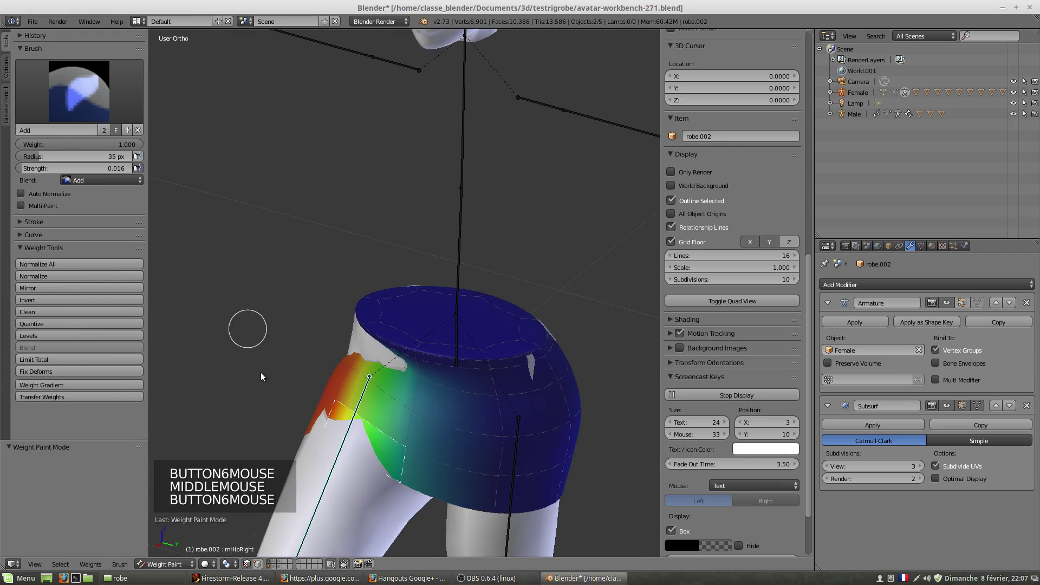
# - Add low-strength weight strokes on the skirt's left side for that bone
pyautogui.click(322, 452)
pyautogui.rightClick(373, 449)
pyautogui.click(401, 483)
pyautogui.click(402, 485)
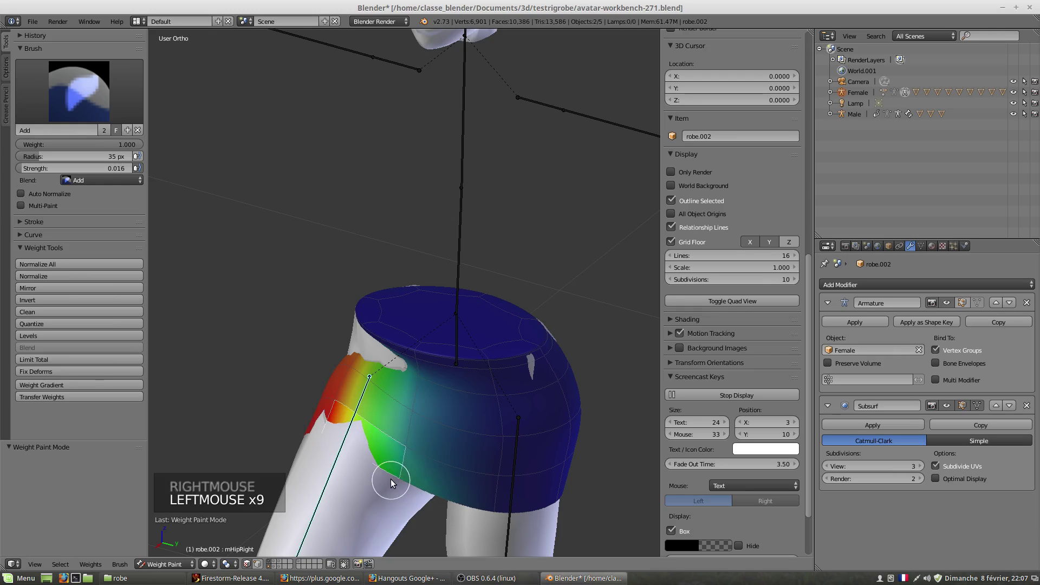
pyautogui.click(320, 452)
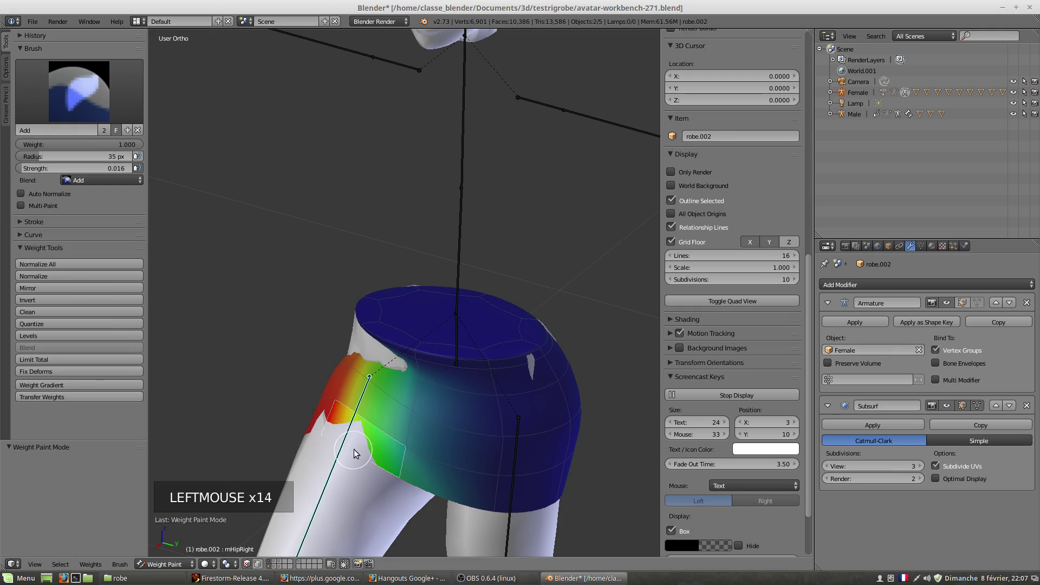
# - With the body in wireframe, paint the other leg bone's weights onto the skirt's left front
pyautogui.press('z')
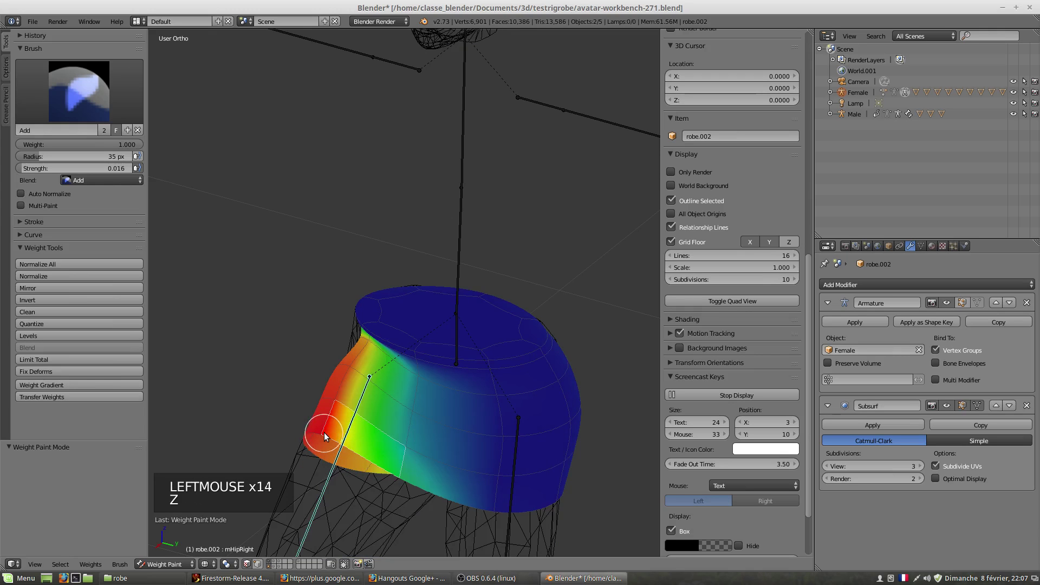
pyautogui.click(324, 439)
pyautogui.rightClick(349, 400)
pyautogui.click(337, 407)
pyautogui.rightClick(397, 478)
pyautogui.rightClick(389, 466)
pyautogui.click(403, 478)
pyautogui.click(396, 480)
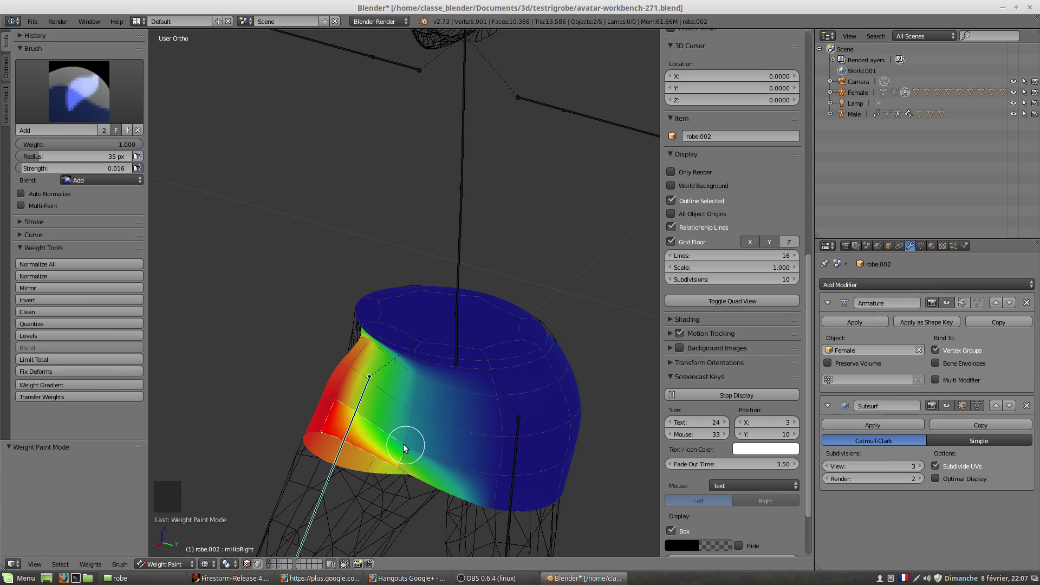
pyautogui.click(403, 446)
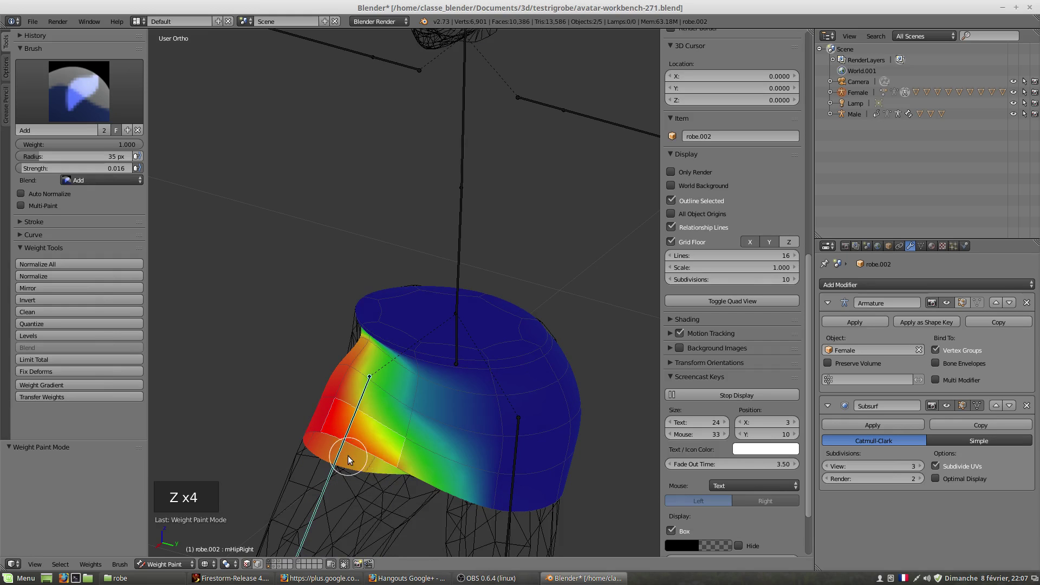
# - Paint more Add-brush weight onto the skirt's lower left side from the front
pyautogui.middleClick(377, 466)
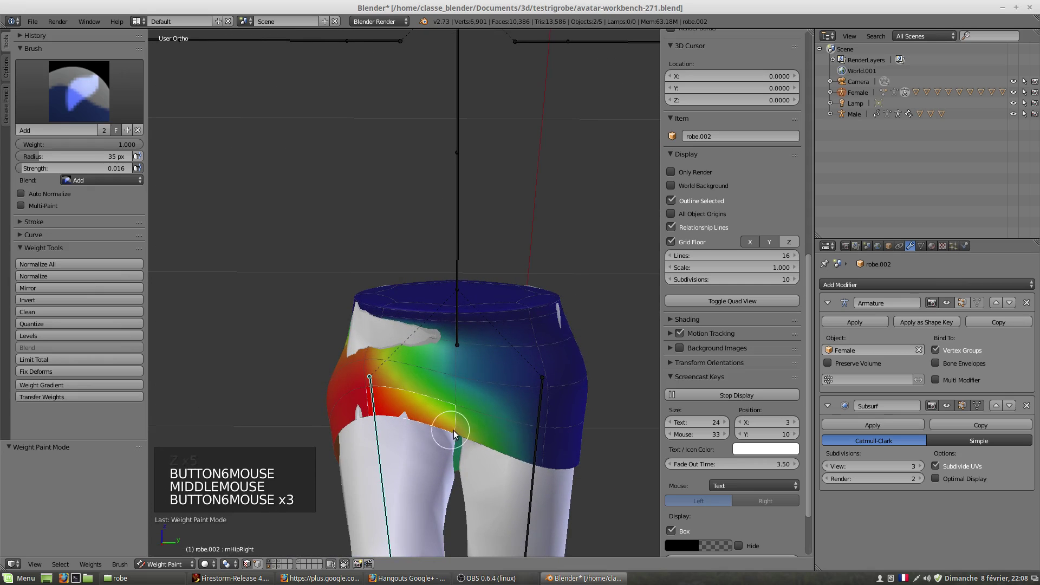
pyautogui.click(453, 437)
pyautogui.click(455, 438)
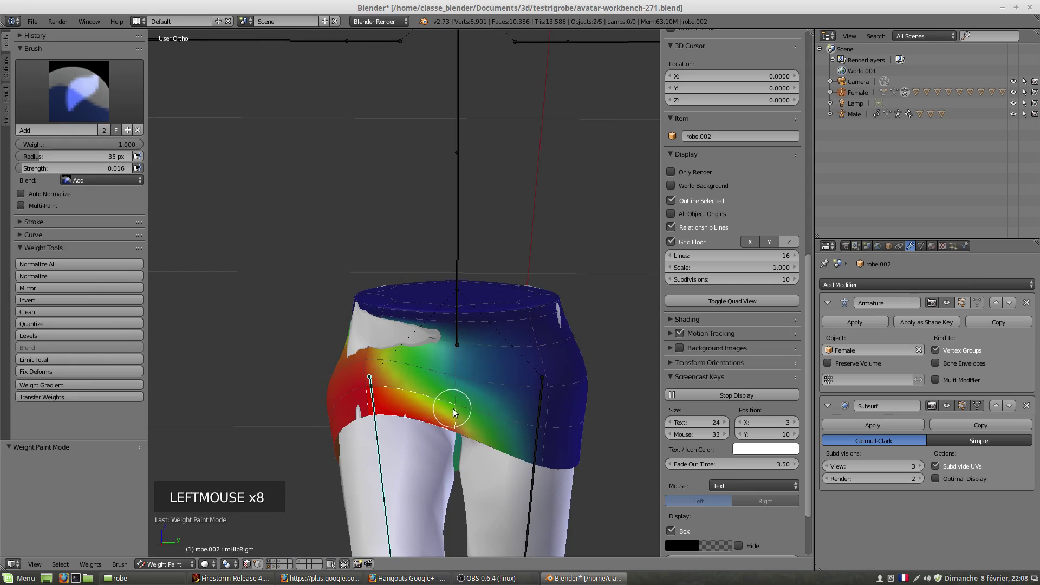
pyautogui.rightClick(378, 371)
pyautogui.click(361, 359)
# - Orbit around the skirt to check the red-to-green weight band, then leave wireframe
pyautogui.middleClick(395, 393)
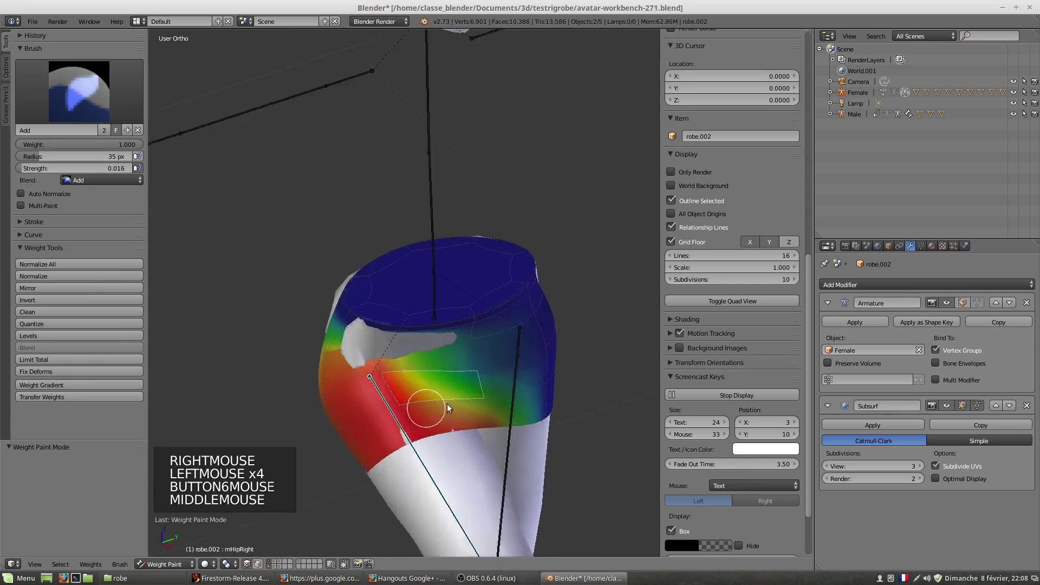
pyautogui.middleClick(511, 371)
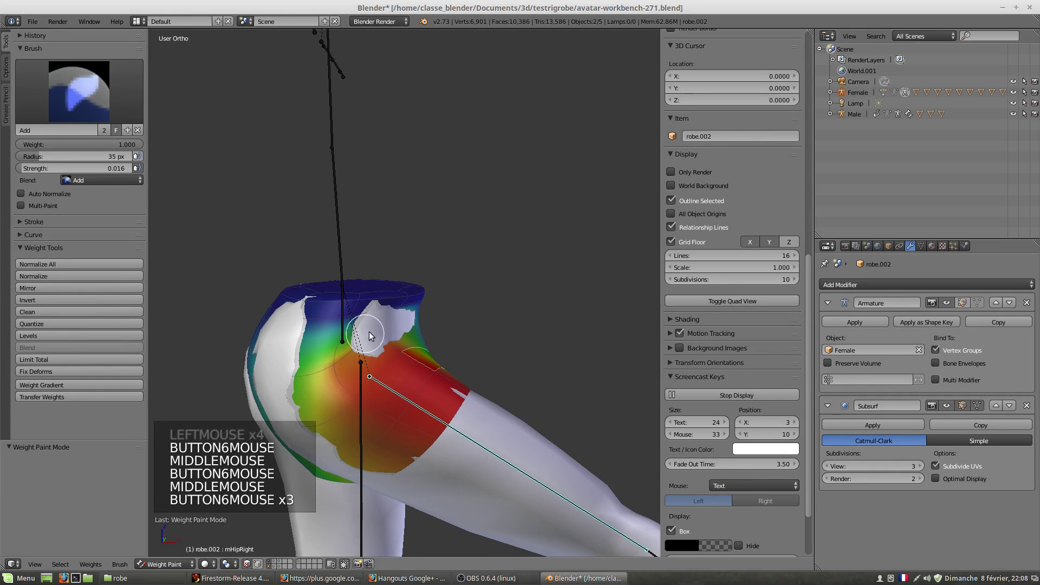
pyautogui.rightClick(376, 333)
pyautogui.middleClick(356, 341)
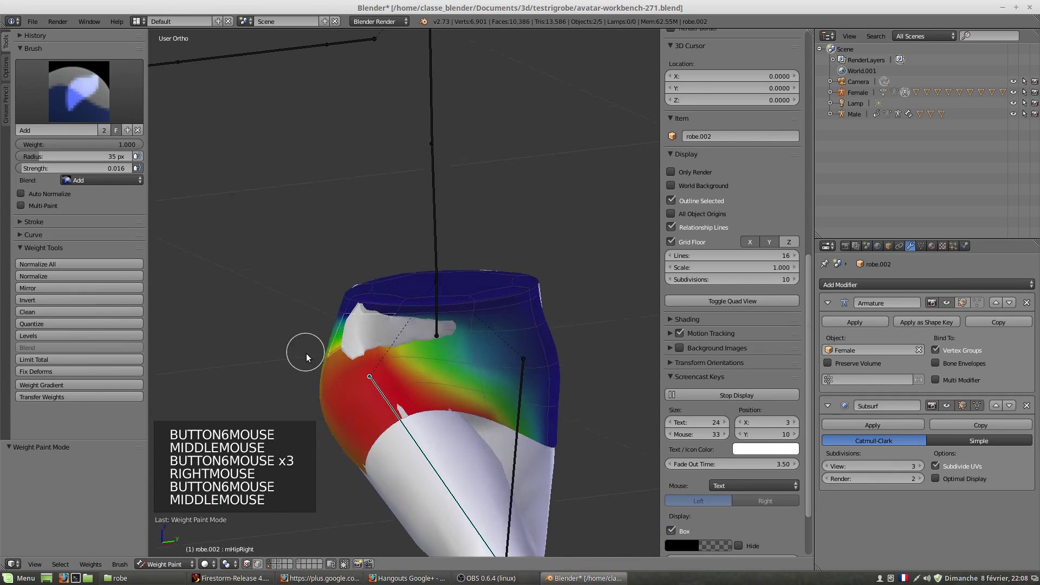
pyautogui.scroll(3)
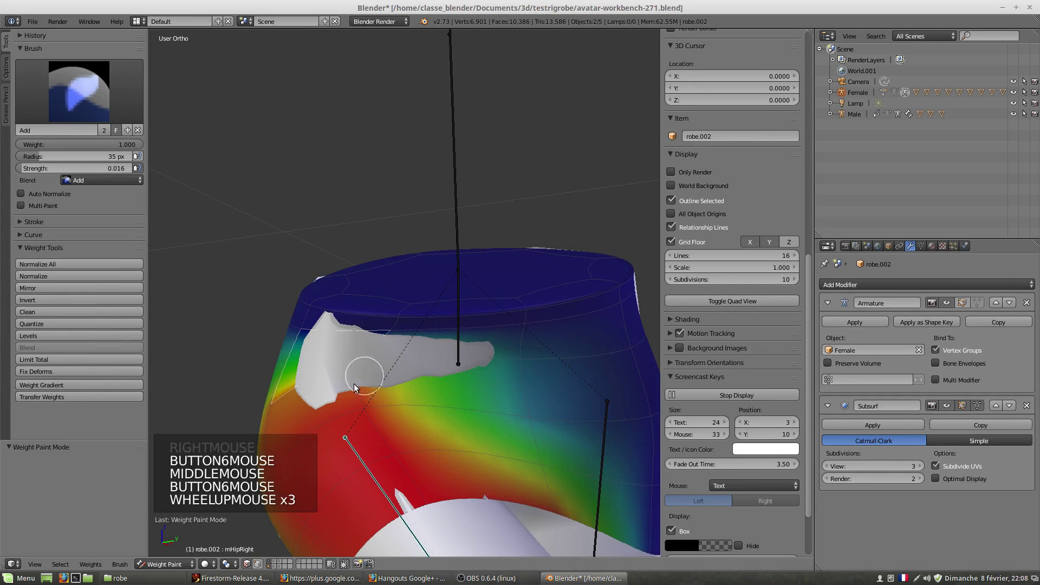
pyautogui.scroll(3)
pyautogui.middleClick(393, 397)
pyautogui.middleClick(396, 372)
pyautogui.press('z')
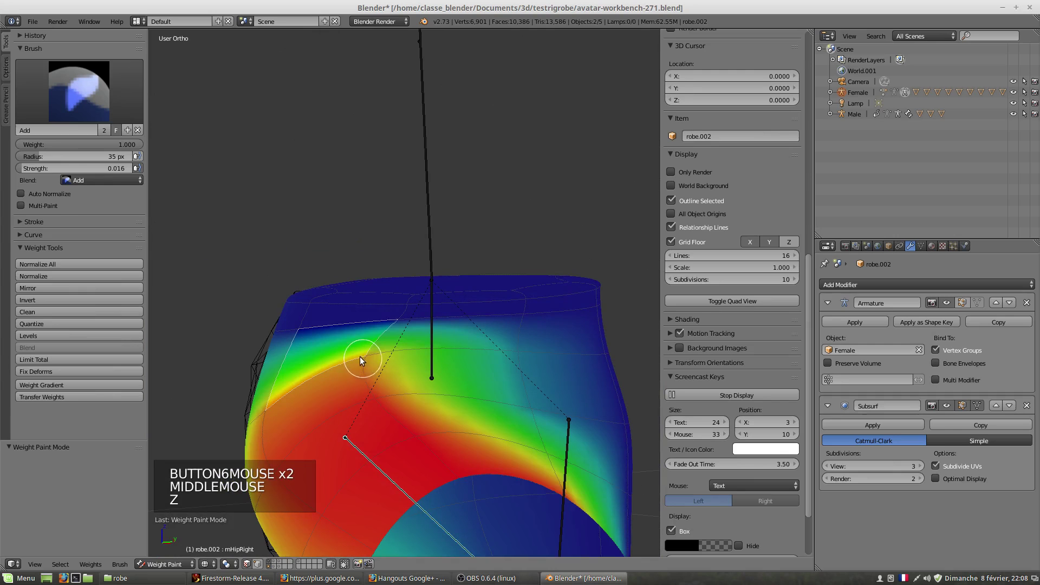
# - Set the weight brush Blend to Subtract and paint down the skirt's upper front
pyautogui.click(93, 90)
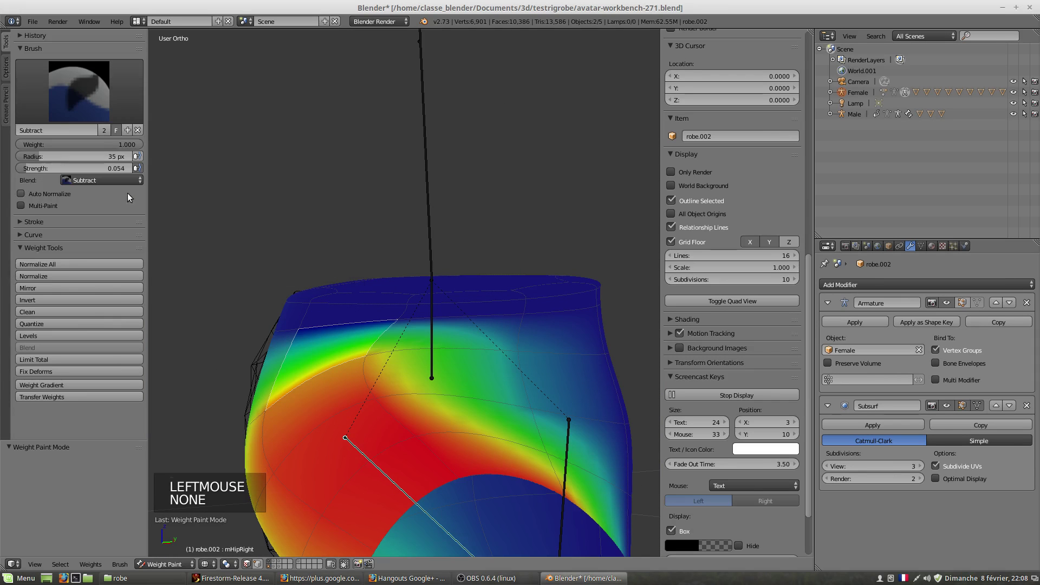
pyautogui.click(366, 362)
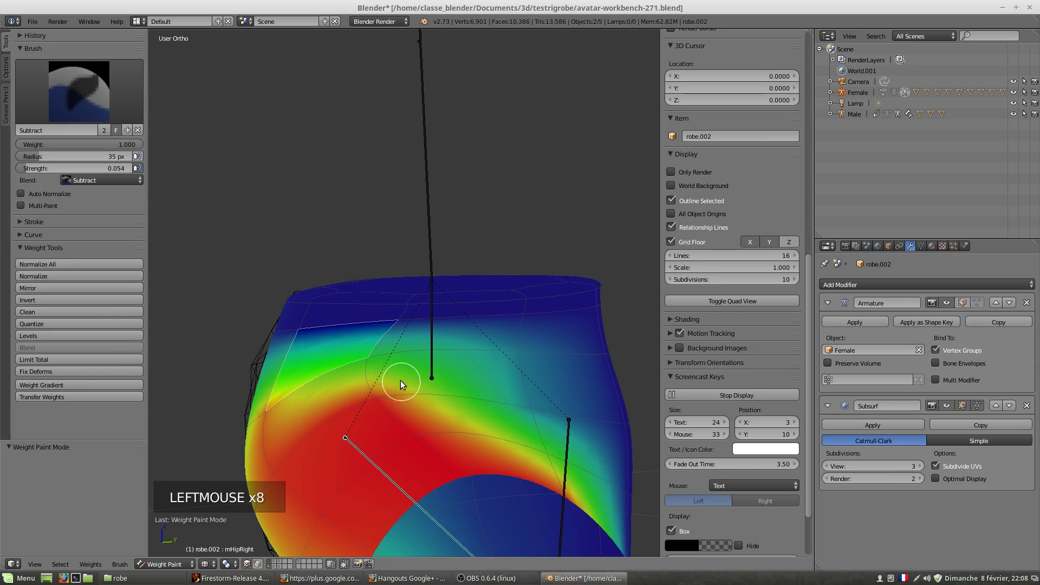
pyautogui.rightClick(462, 342)
pyautogui.click(369, 359)
pyautogui.doubleClick(380, 358)
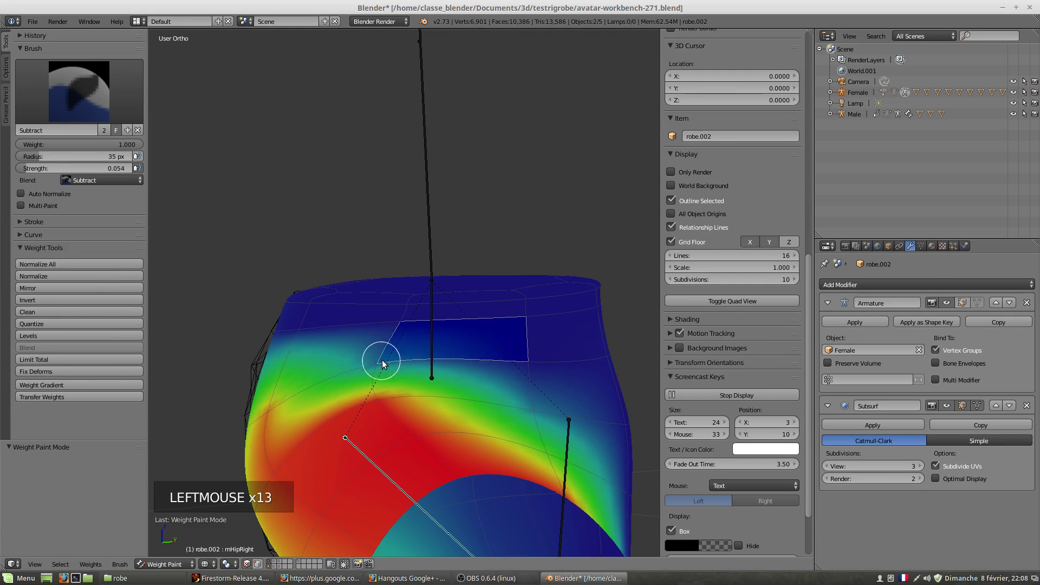
pyautogui.middleClick(370, 393)
pyautogui.click(352, 394)
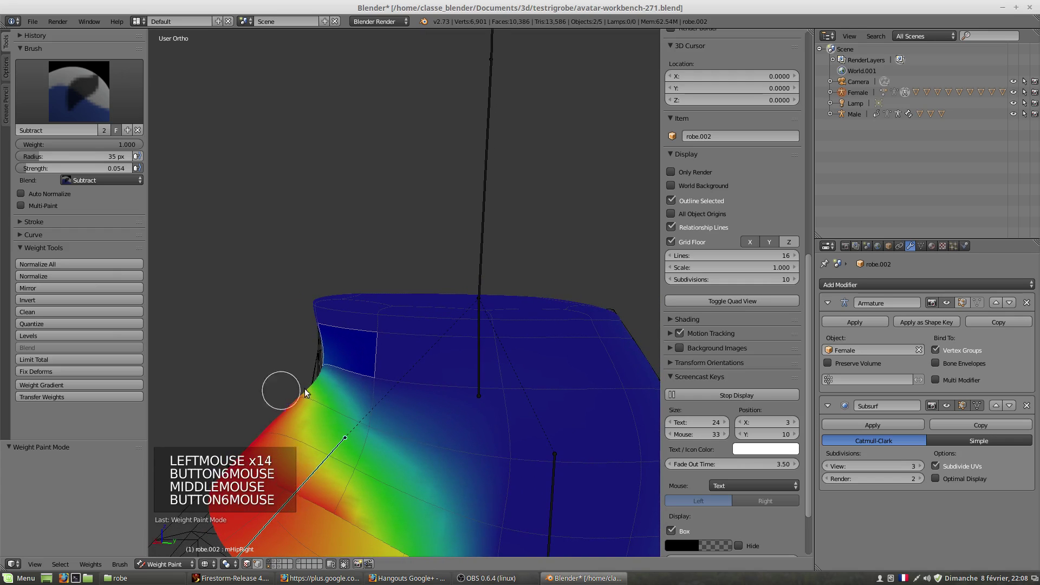
pyautogui.click(371, 388)
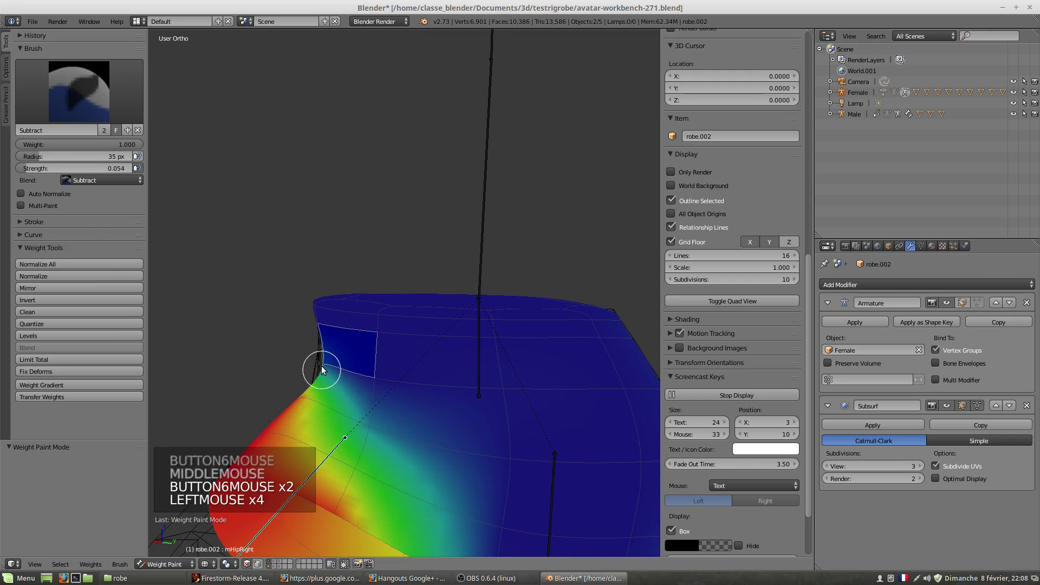
pyautogui.click(325, 370)
# - Remove weight near the skirt waistband, orbiting to check the leg
pyautogui.middleClick(335, 394)
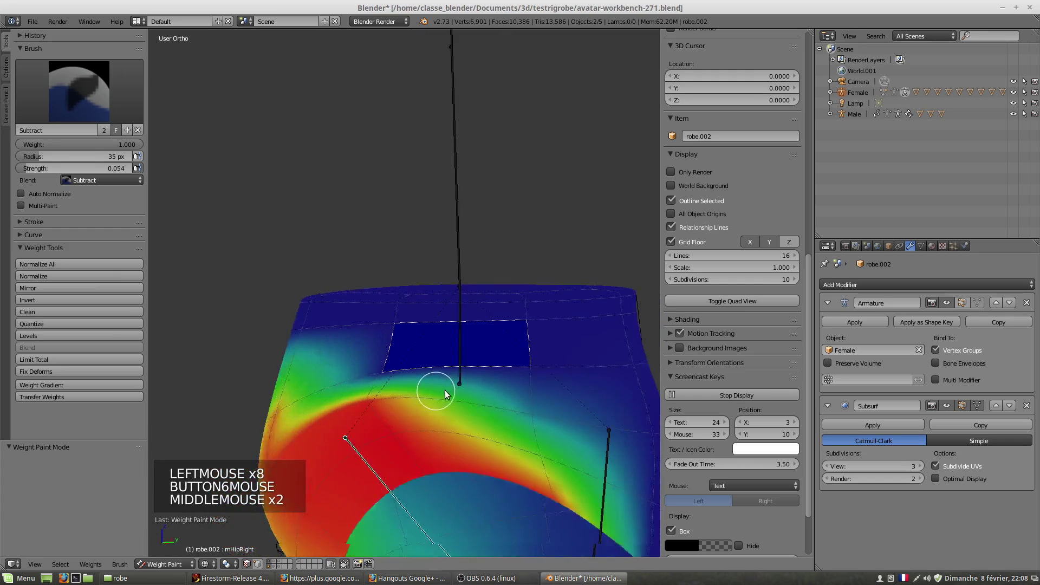
pyautogui.middleClick(519, 393)
pyautogui.scroll(-3)
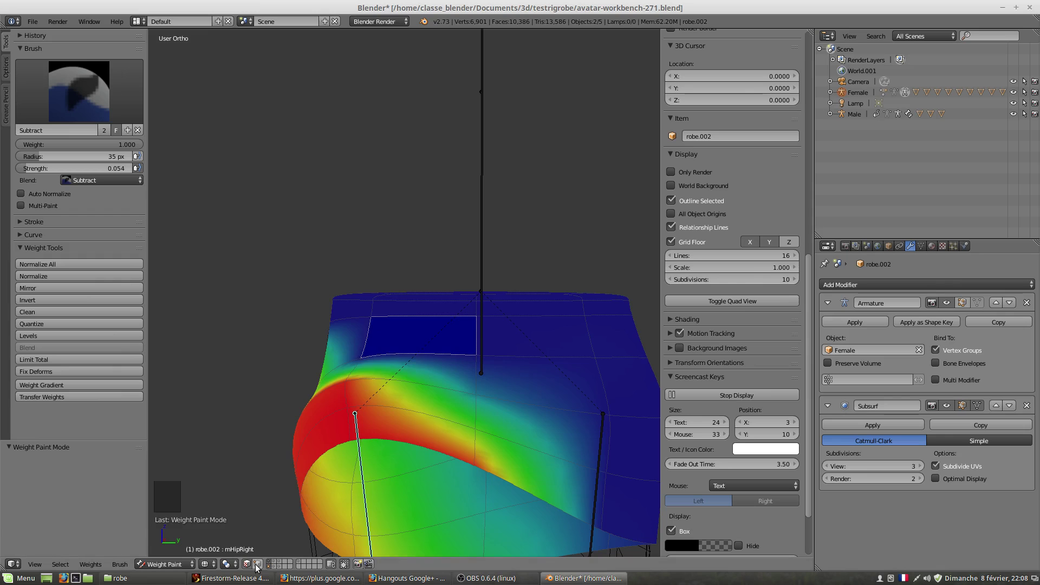
pyautogui.click(262, 569)
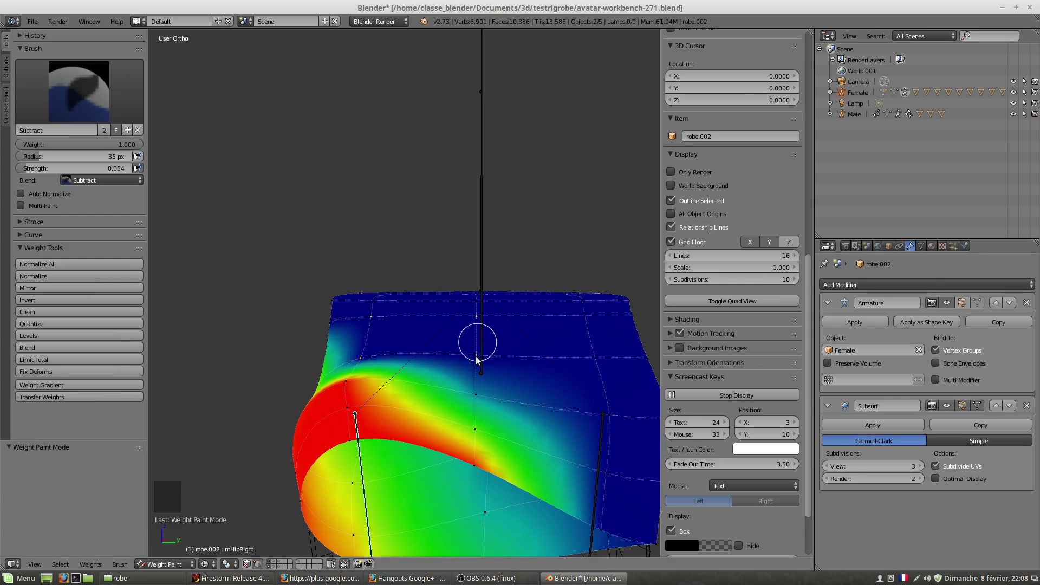
pyautogui.middleClick(404, 405)
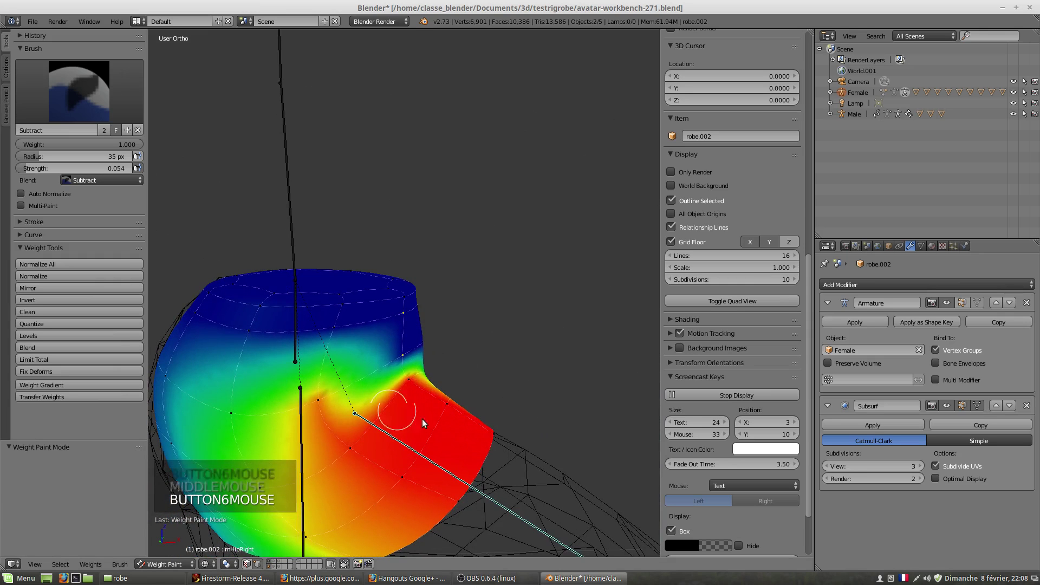
# - Orbit around the skirt while toggling wireframe/solid shading with Z to inspect it
pyautogui.scroll(-3)
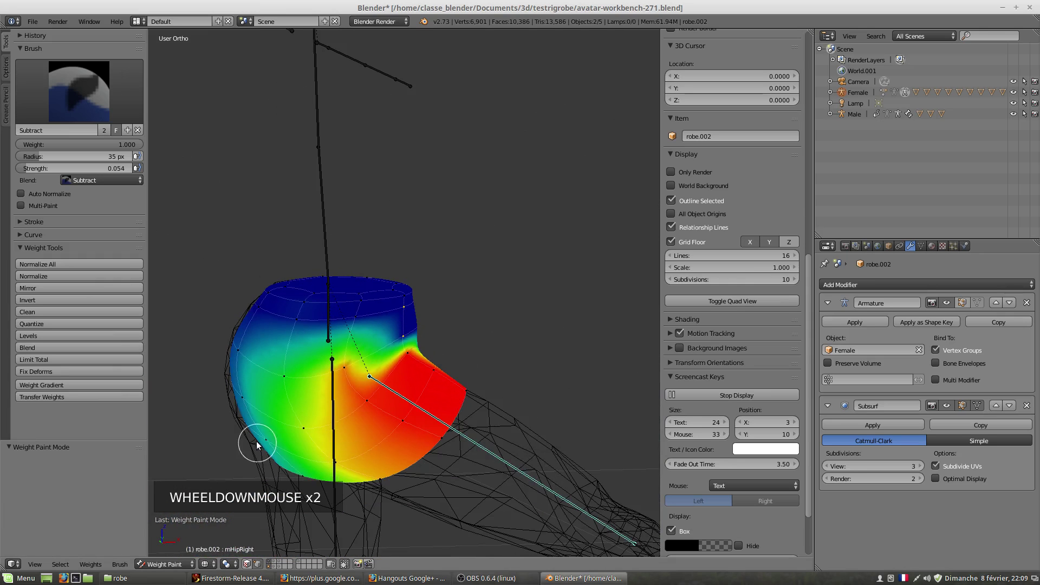
pyautogui.middleClick(268, 445)
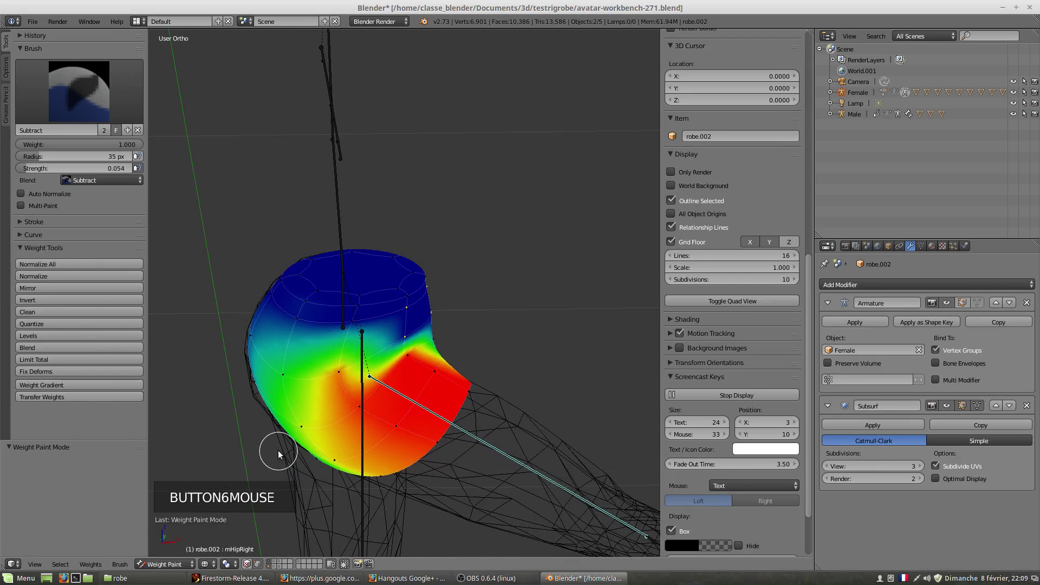
pyautogui.press('z')
pyautogui.press('z')
pyautogui.middleClick(285, 433)
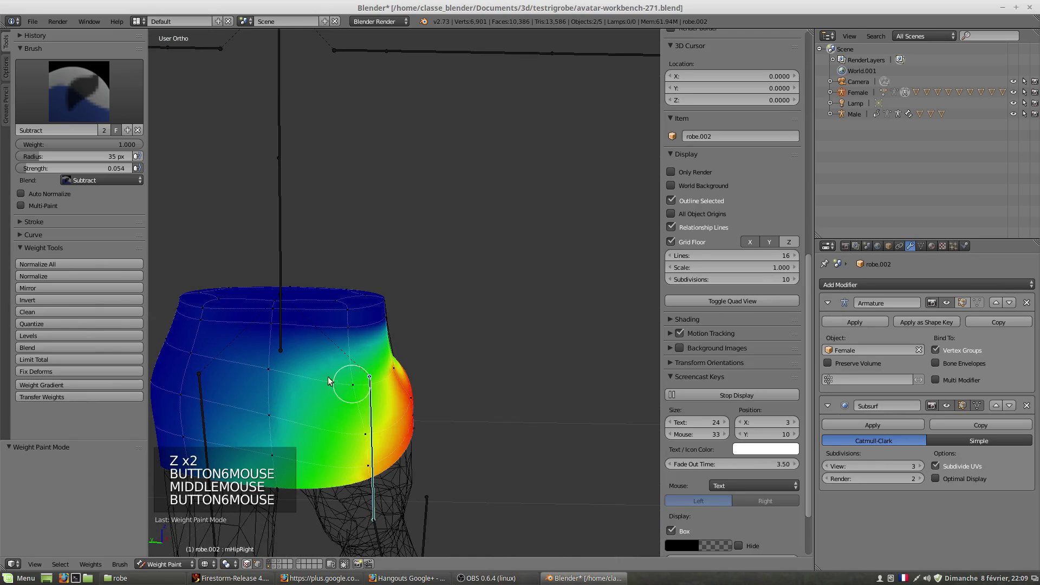
pyautogui.middleClick(333, 398)
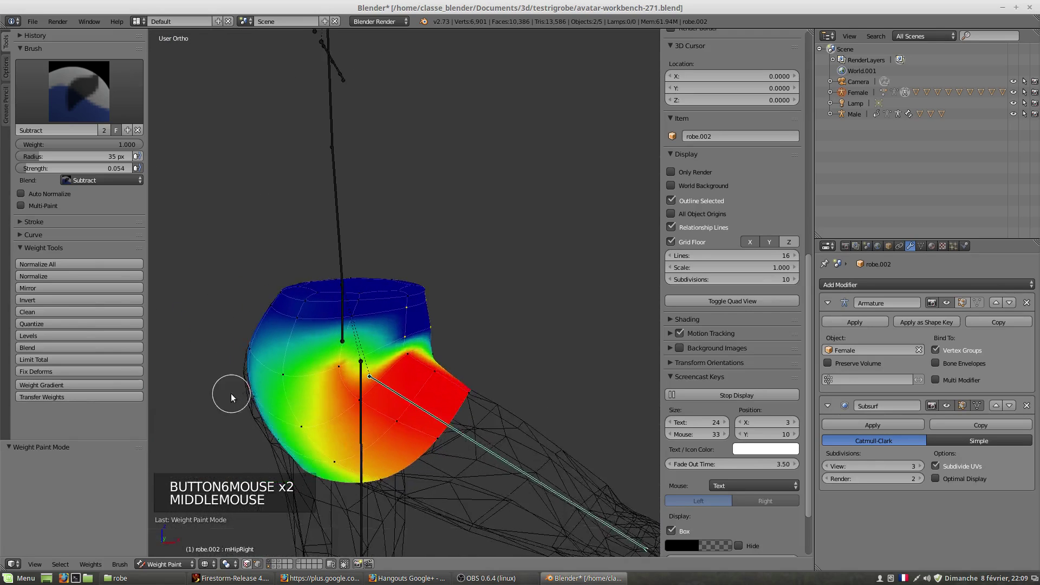
pyautogui.press('z')
pyautogui.press('z')
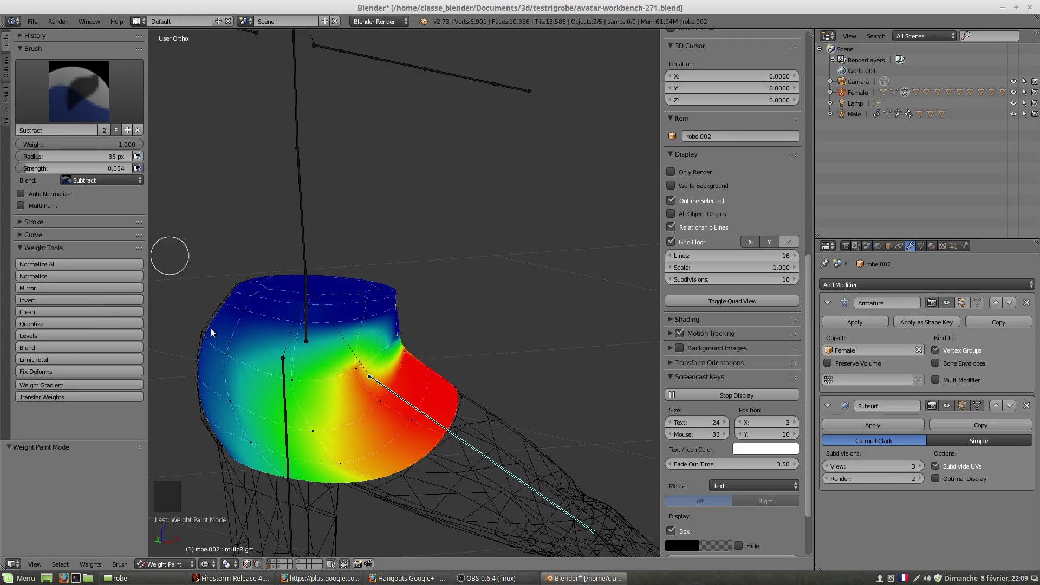
# - Switch the female body from wireframe back to solid display to see the thigh poking through
pyautogui.click(297, 385)
pyautogui.rightClick(296, 385)
pyautogui.click(294, 384)
pyautogui.press('z')
pyautogui.click(295, 382)
pyautogui.press('z')
pyautogui.click(292, 377)
pyautogui.click(295, 373)
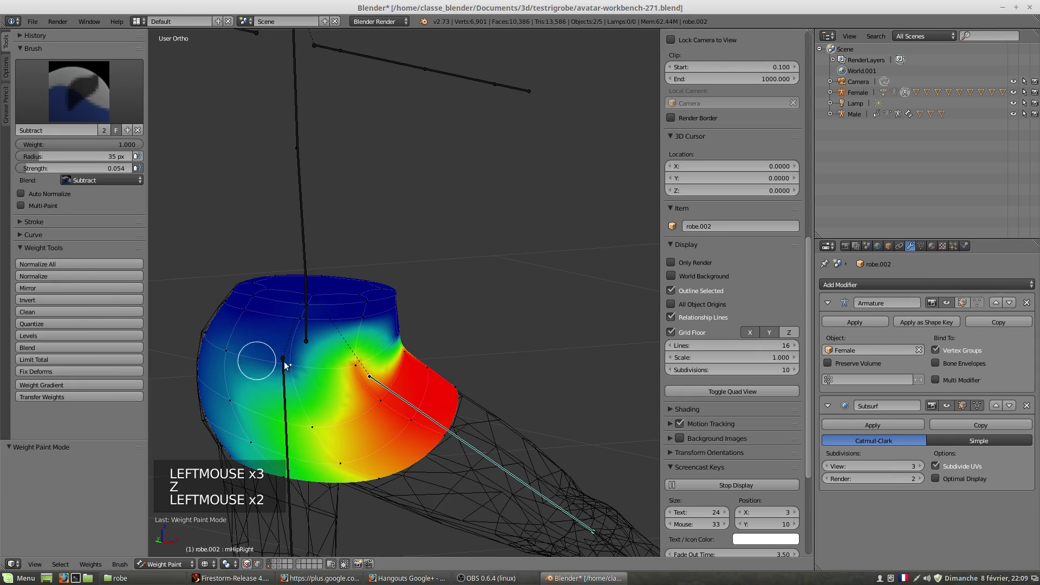
pyautogui.click(299, 364)
pyautogui.click(303, 367)
# - Subtract skirt weight where the thigh shows through, reselecting the leg bone as needed
pyautogui.press('z')
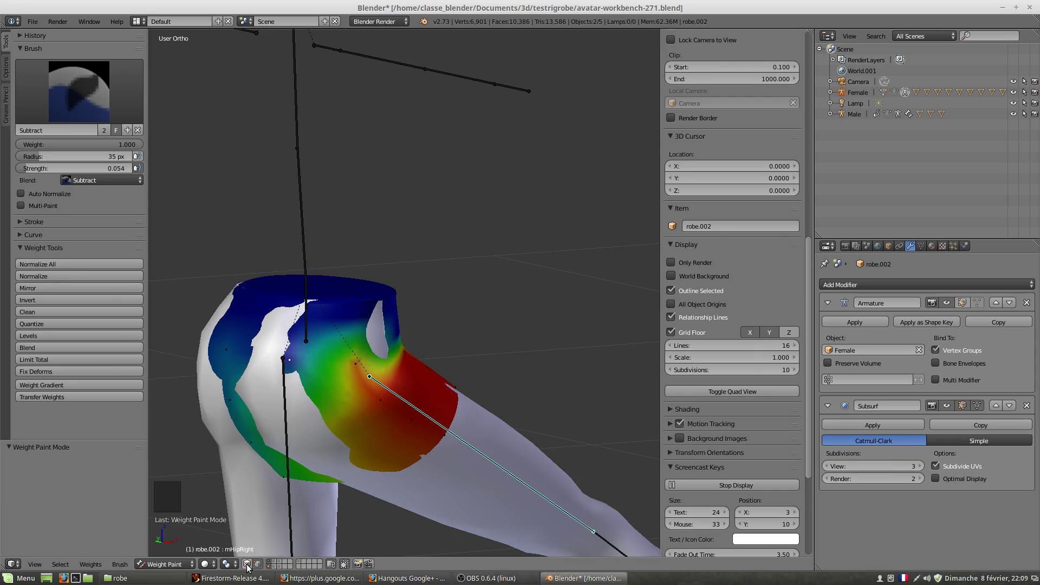
pyautogui.click(251, 568)
pyautogui.rightClick(284, 339)
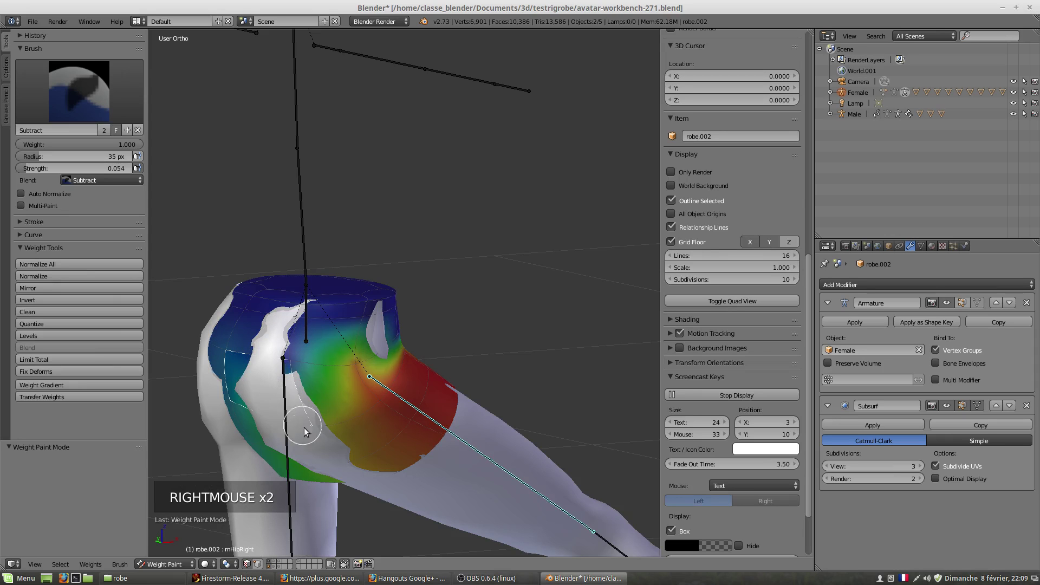
pyautogui.click(317, 429)
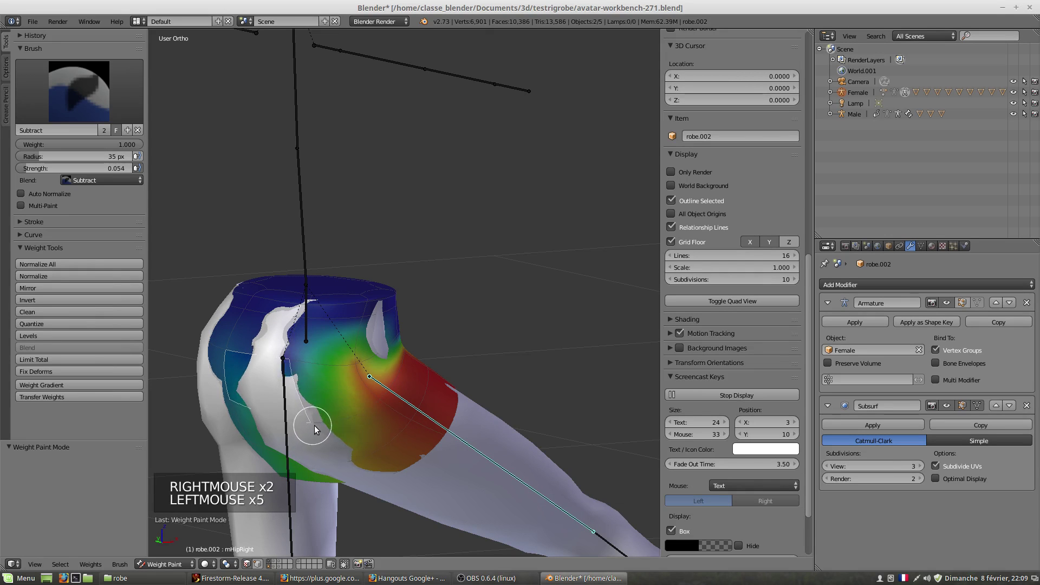
pyautogui.click(309, 429)
pyautogui.rightClick(254, 321)
pyautogui.click(248, 313)
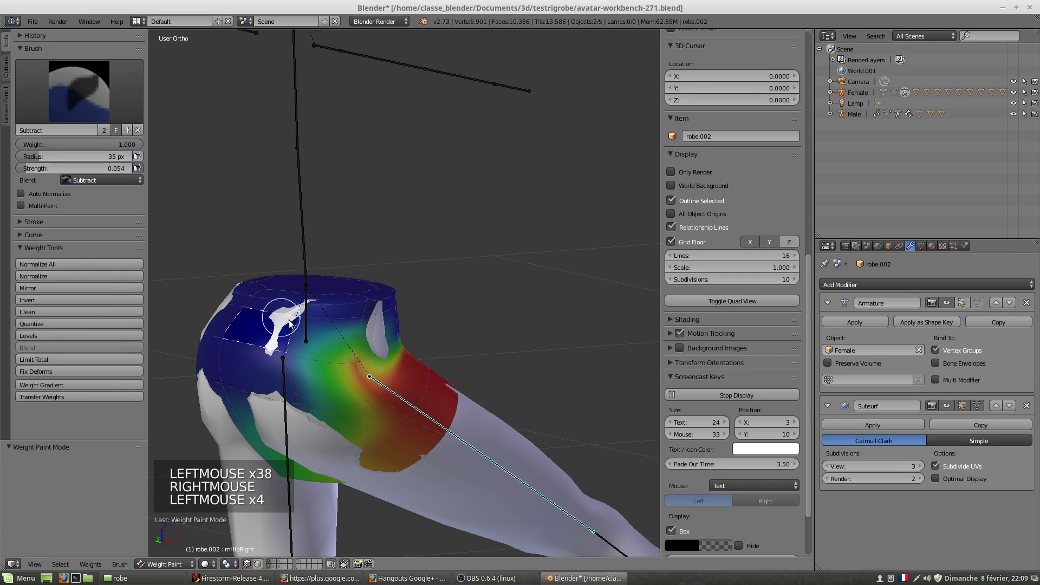
pyautogui.click(301, 320)
pyautogui.rightClick(293, 313)
pyautogui.click(305, 310)
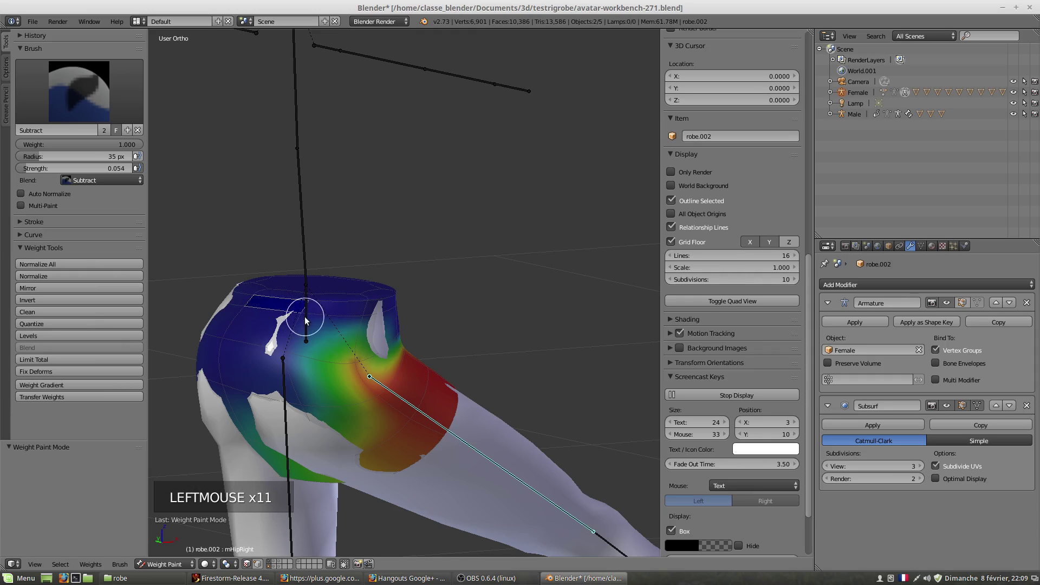
# - Paint away remaining leg-bone weight across the skirt's front
pyautogui.rightClick(292, 334)
pyautogui.click(286, 357)
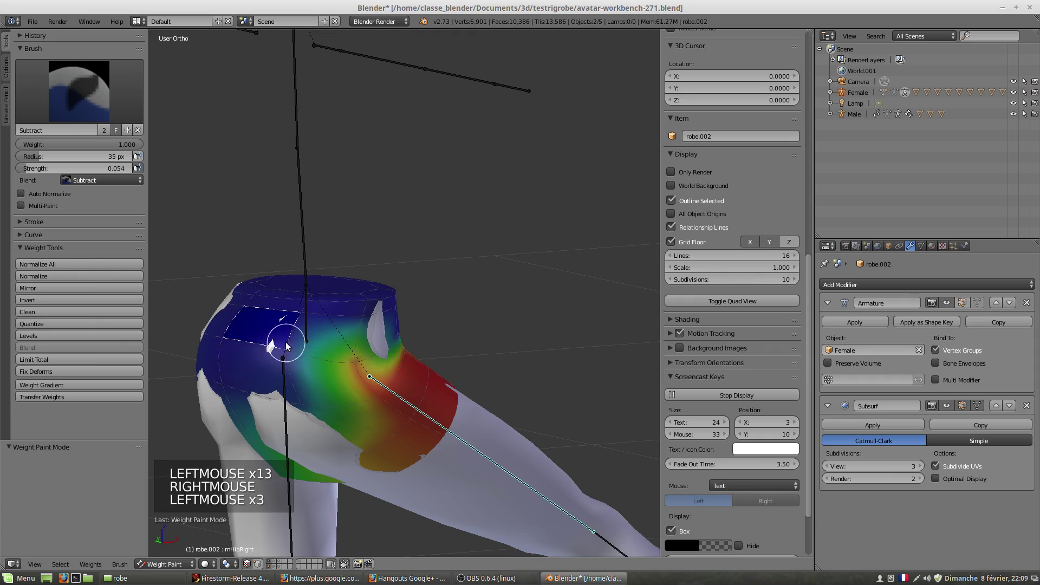
pyautogui.rightClick(265, 367)
pyautogui.click(297, 406)
pyautogui.click(295, 401)
pyautogui.click(291, 323)
pyautogui.rightClick(301, 321)
pyautogui.click(304, 317)
pyautogui.rightClick(282, 418)
pyautogui.click(320, 440)
# - Toggle the body to wireframe, keep subtracting front weights and orbit to check the result
pyautogui.press('z')
pyautogui.click(338, 460)
pyautogui.click(335, 458)
pyautogui.click(334, 458)
pyautogui.middleClick(312, 426)
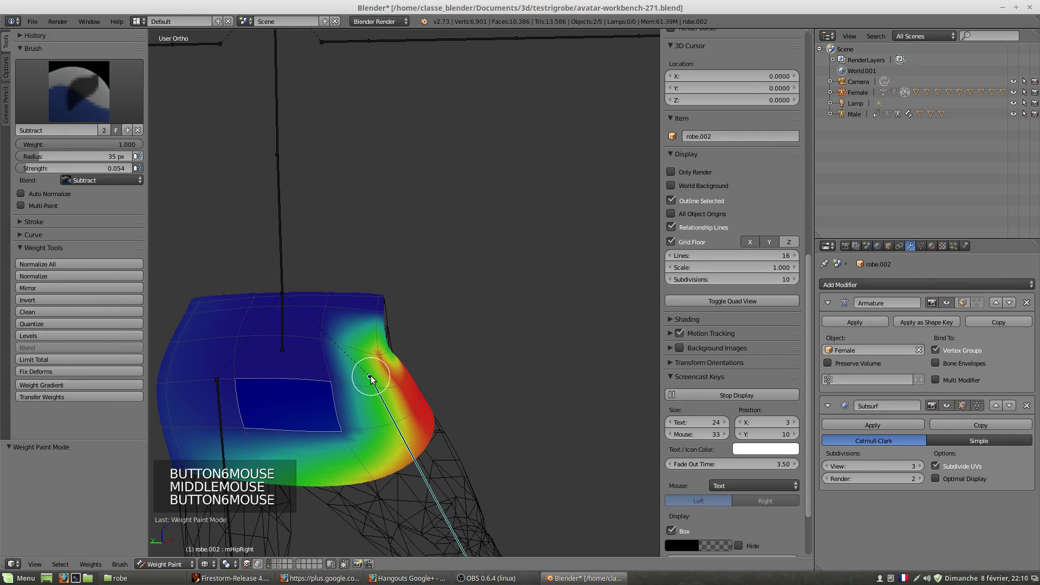
pyautogui.rightClick(375, 378)
pyautogui.click(399, 387)
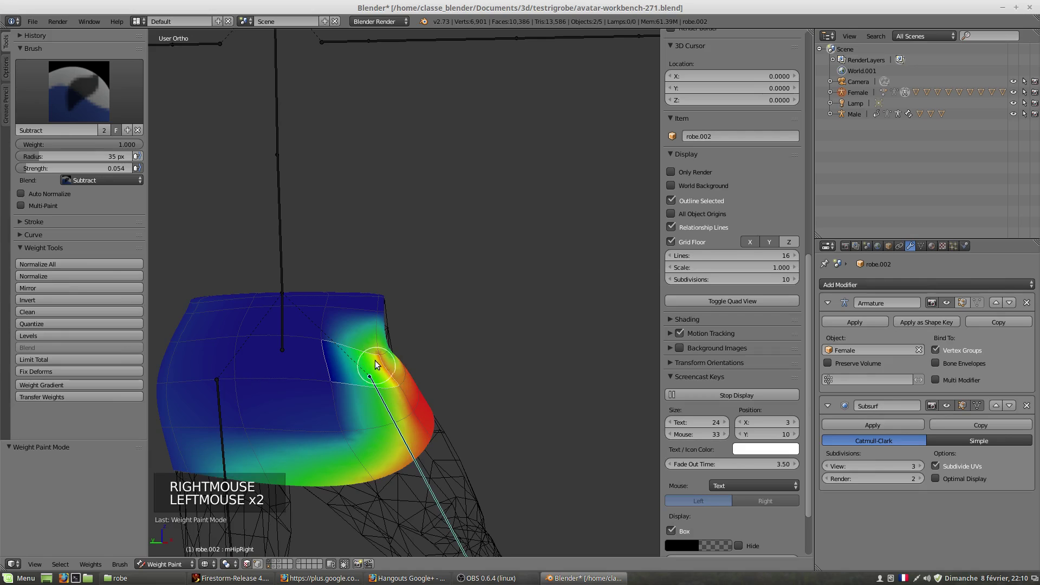
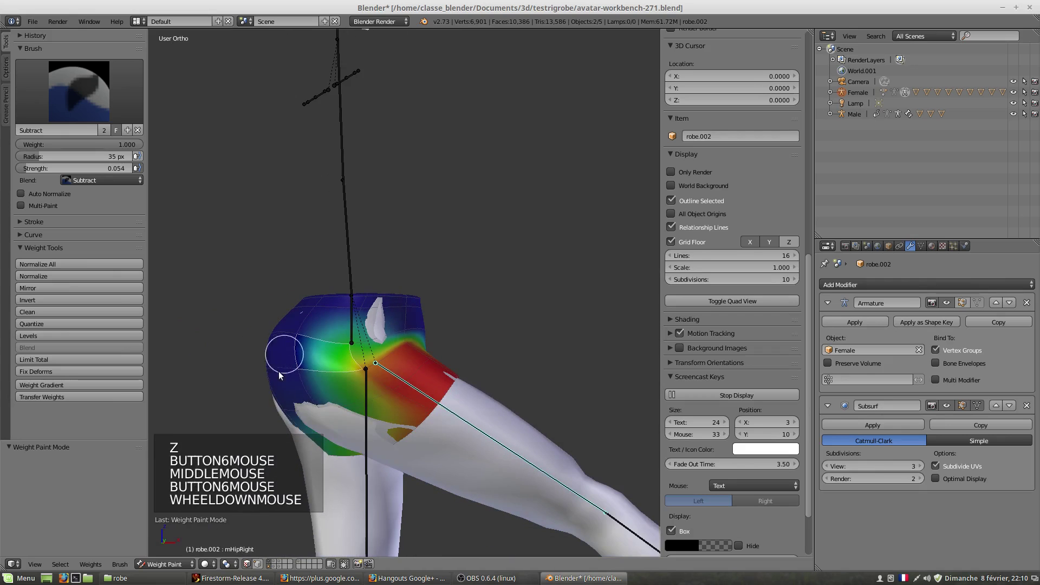
pyautogui.rightClick(321, 420)
pyautogui.scroll(-3)
pyautogui.press('z')
pyautogui.middleClick(387, 405)
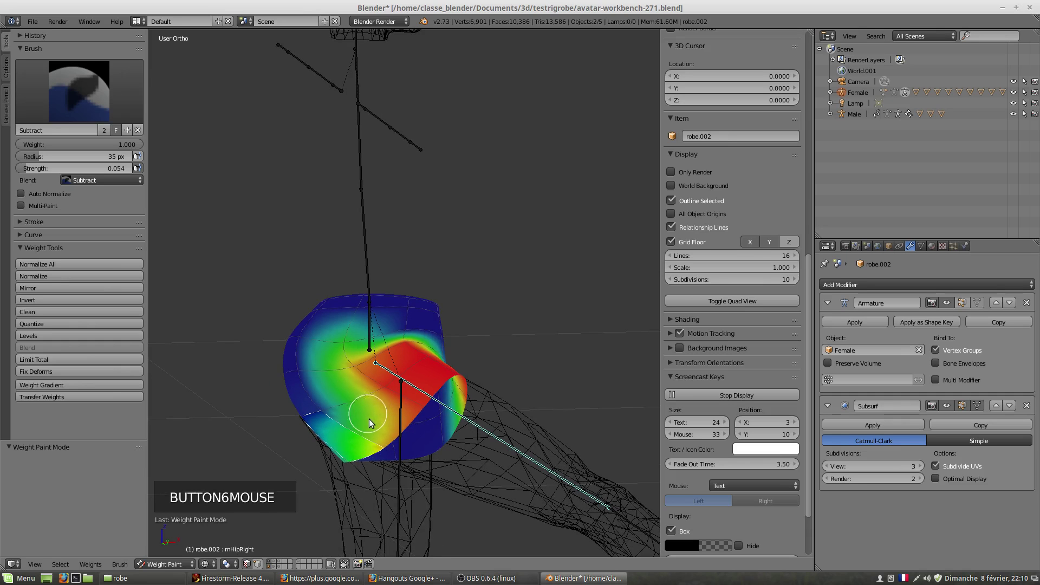
pyautogui.middleClick(387, 432)
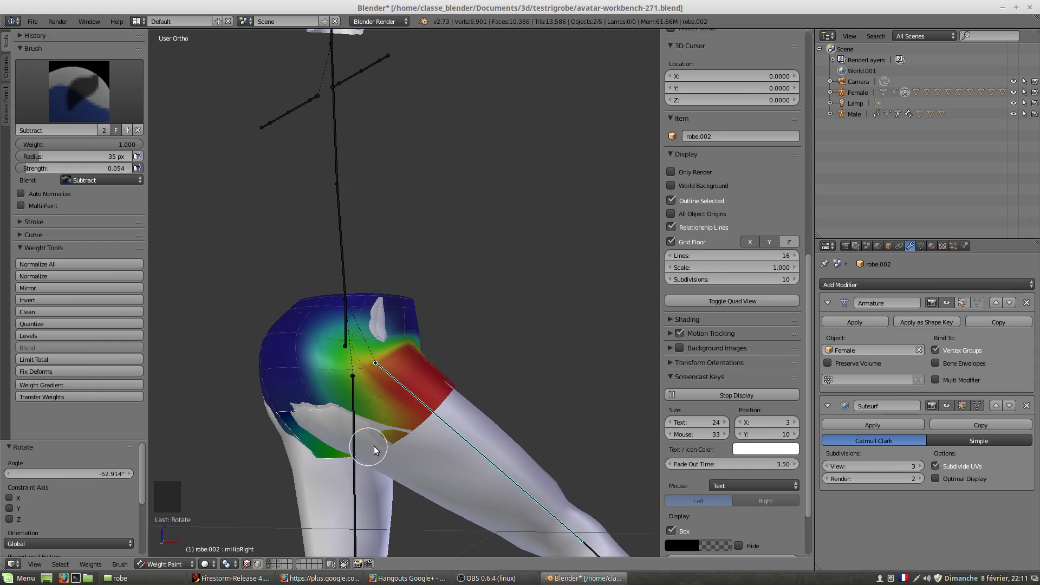
# - Alternate wireframe and solid display while touching up the front so only a side patch remains
pyautogui.press('z')
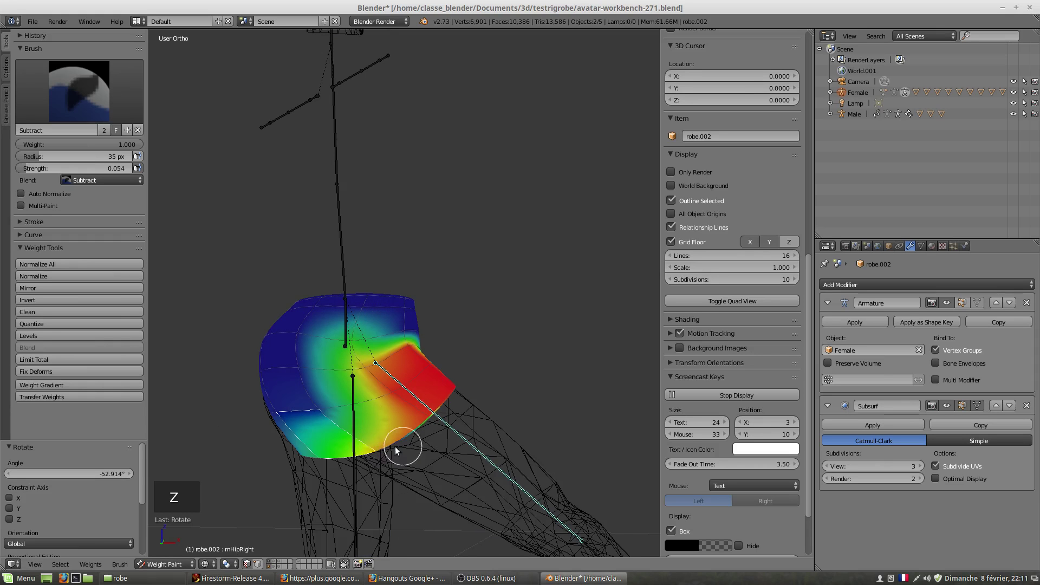
pyautogui.click(381, 454)
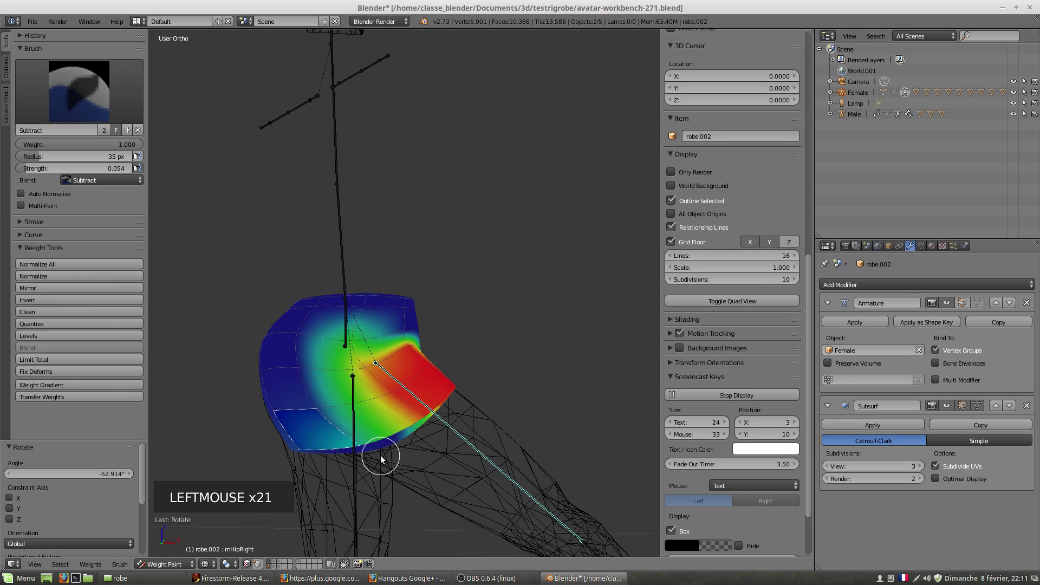
pyautogui.press('z')
pyautogui.click(385, 458)
pyautogui.press('r')
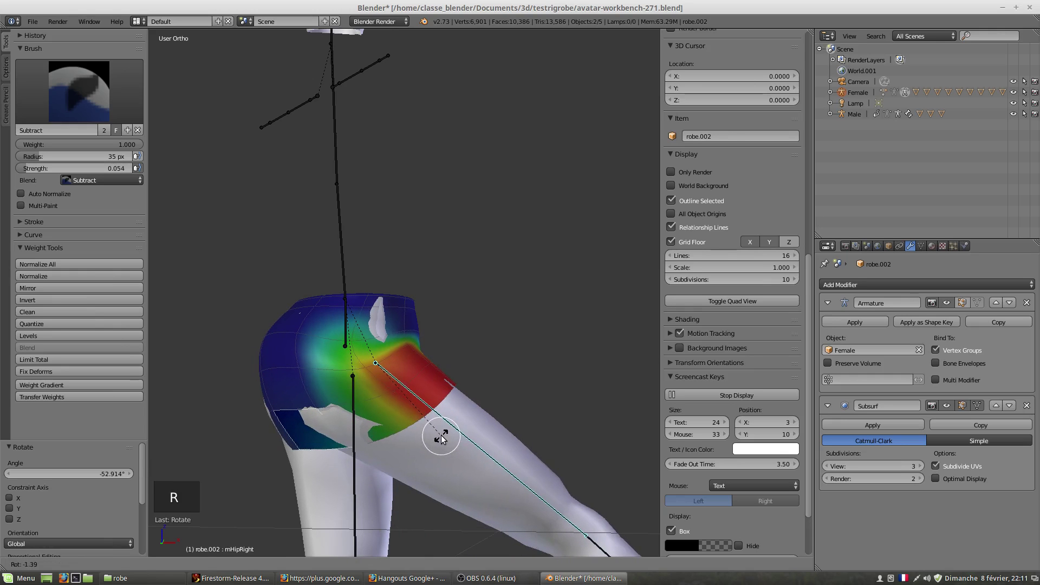
pyautogui.click(352, 451)
pyautogui.rightClick(385, 415)
pyautogui.click(416, 418)
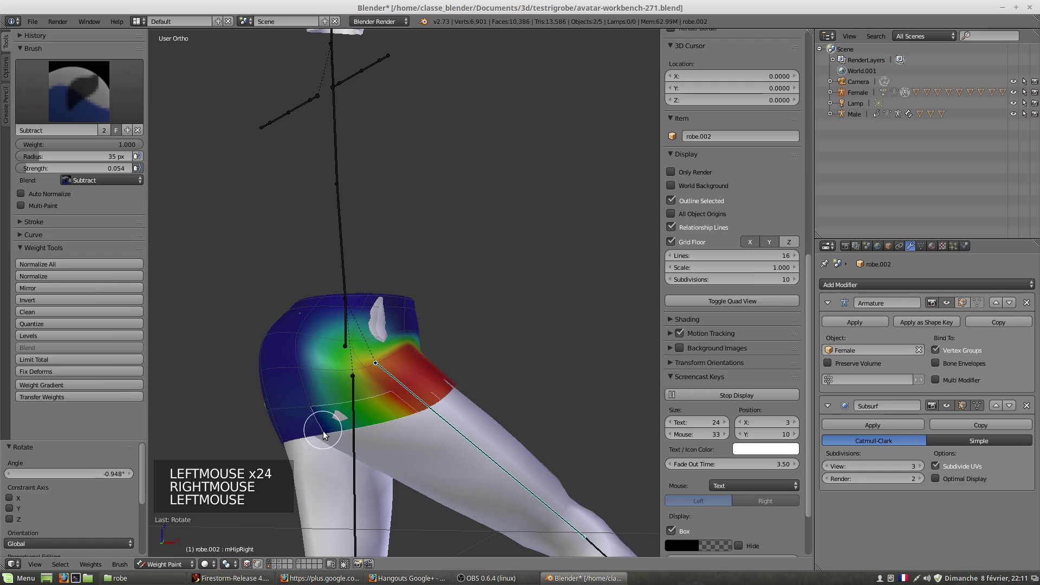
pyautogui.scroll(-3)
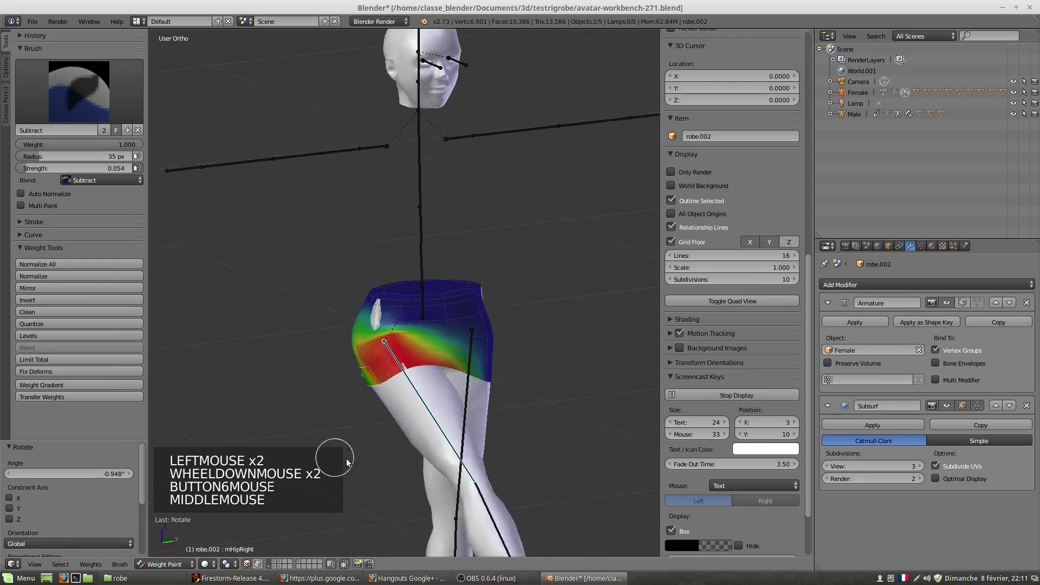
# - Repaint the skirt's weights along the hip and leg for the selected leg bone
pyautogui.middleClick(433, 443)
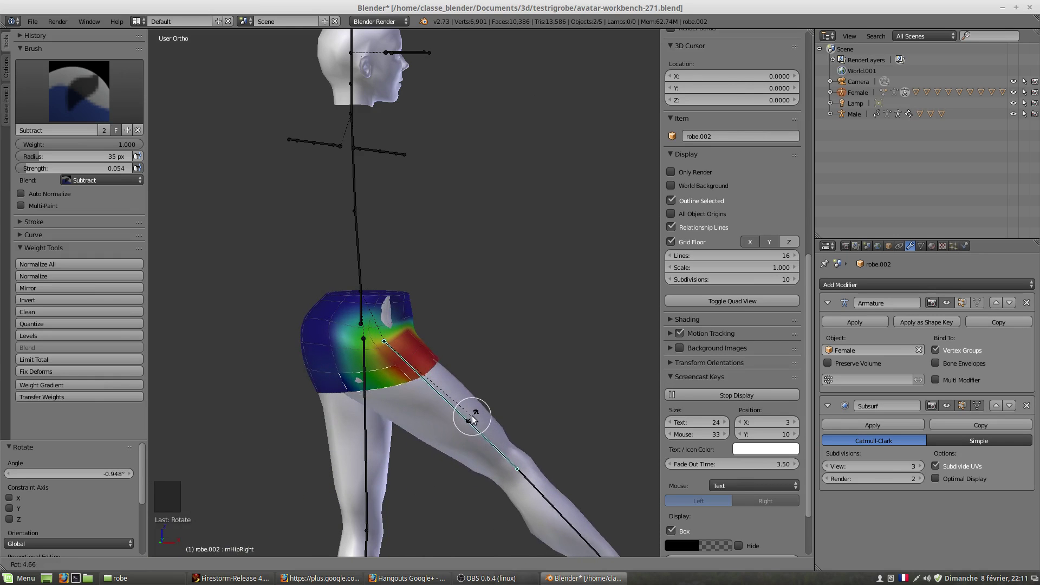
pyautogui.click(349, 377)
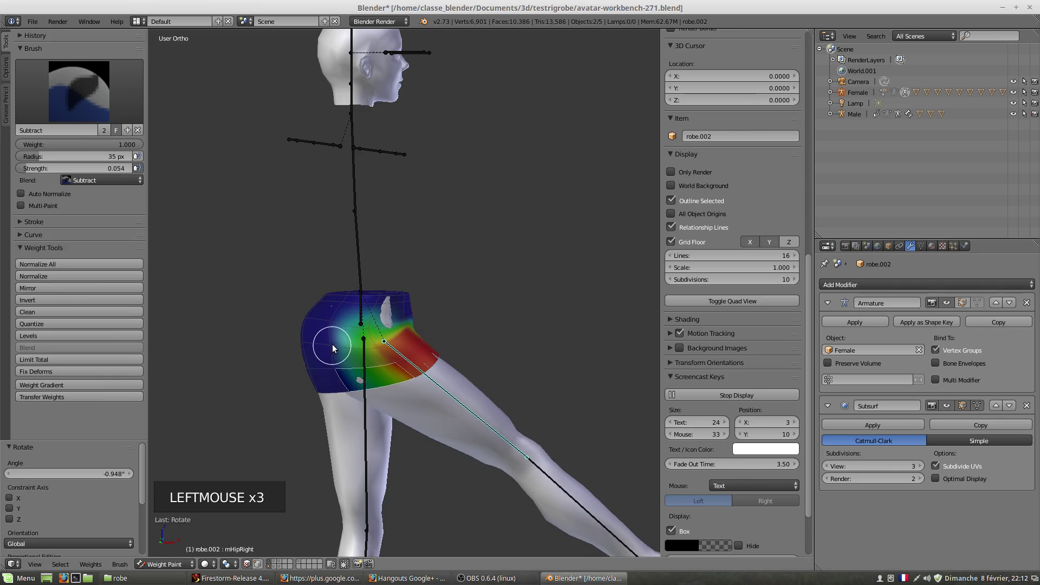
pyautogui.rightClick(336, 350)
pyautogui.click(336, 347)
pyautogui.rightClick(343, 333)
pyautogui.click(340, 324)
pyautogui.rightClick(356, 381)
pyautogui.click(355, 381)
pyautogui.click(337, 375)
pyautogui.doubleClick(413, 387)
pyautogui.middleClick(426, 424)
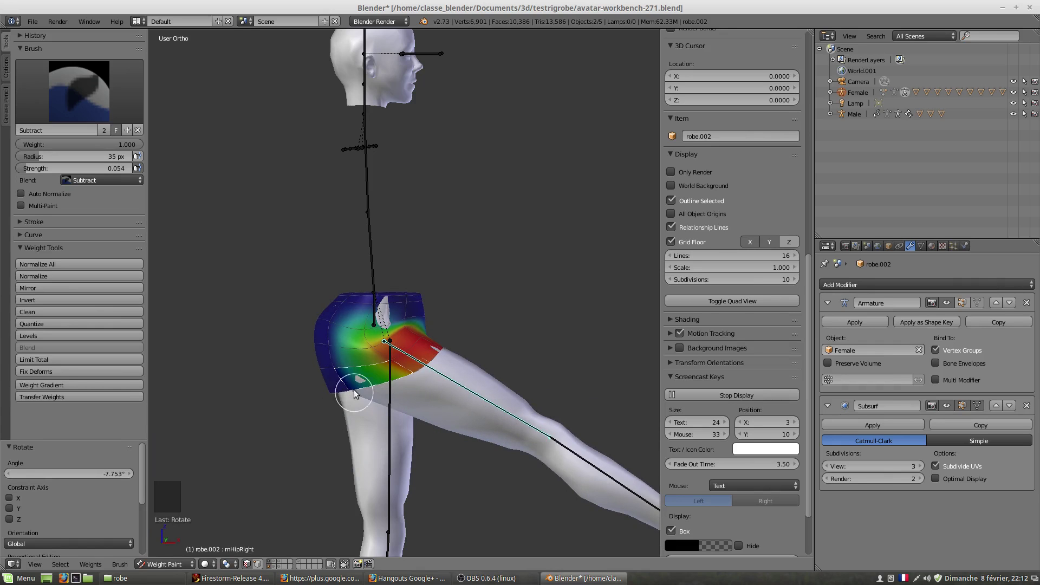
# - Switch the brush Blend to Add with Strength 0.016 and orbit to view the skirt from below
pyautogui.click(85, 98)
pyautogui.click(353, 393)
pyautogui.middleClick(397, 387)
pyautogui.scroll(3)
pyautogui.scroll(3)
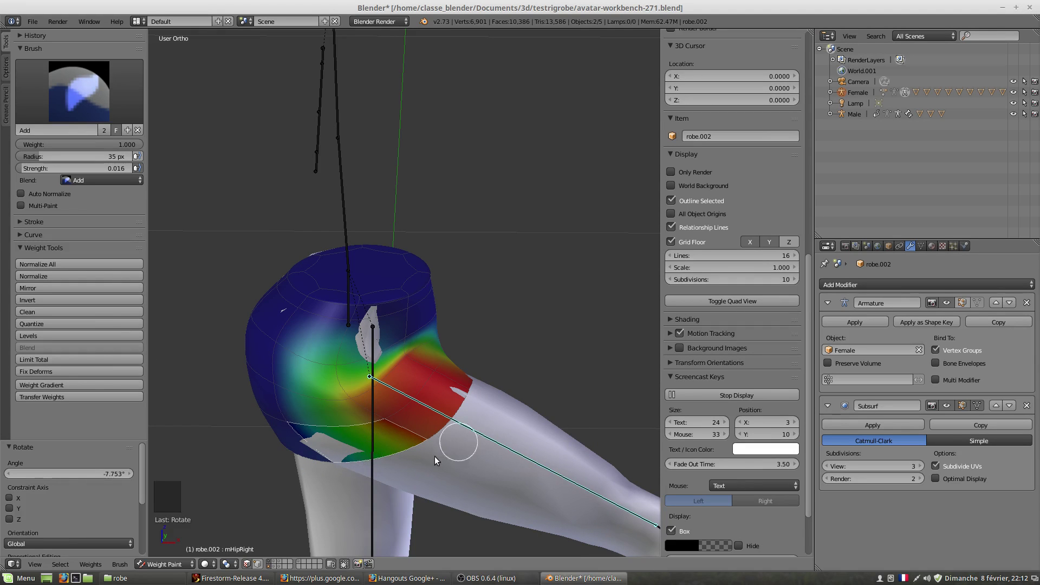
pyautogui.middleClick(368, 463)
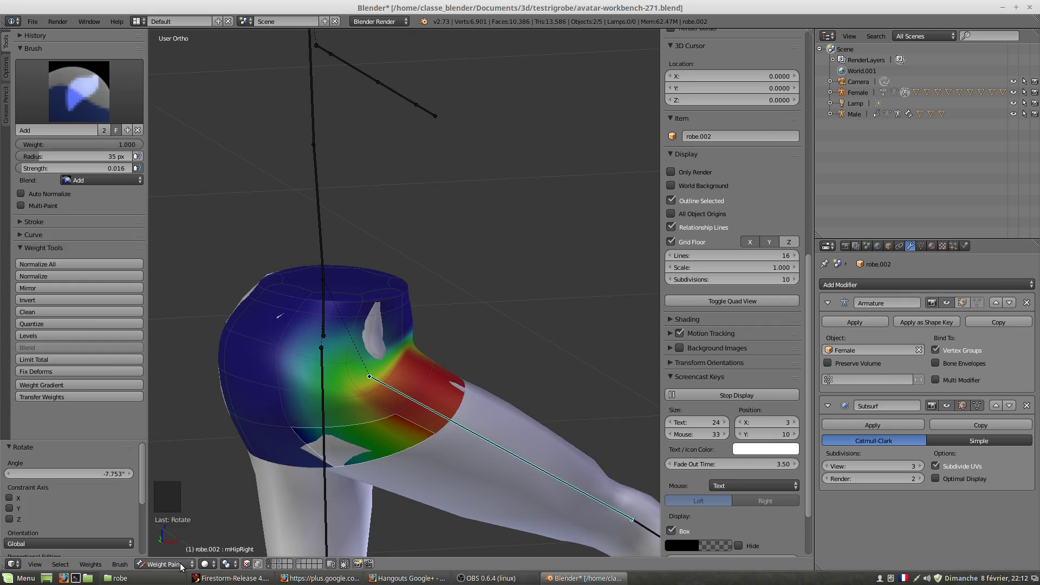
pyautogui.click(184, 568)
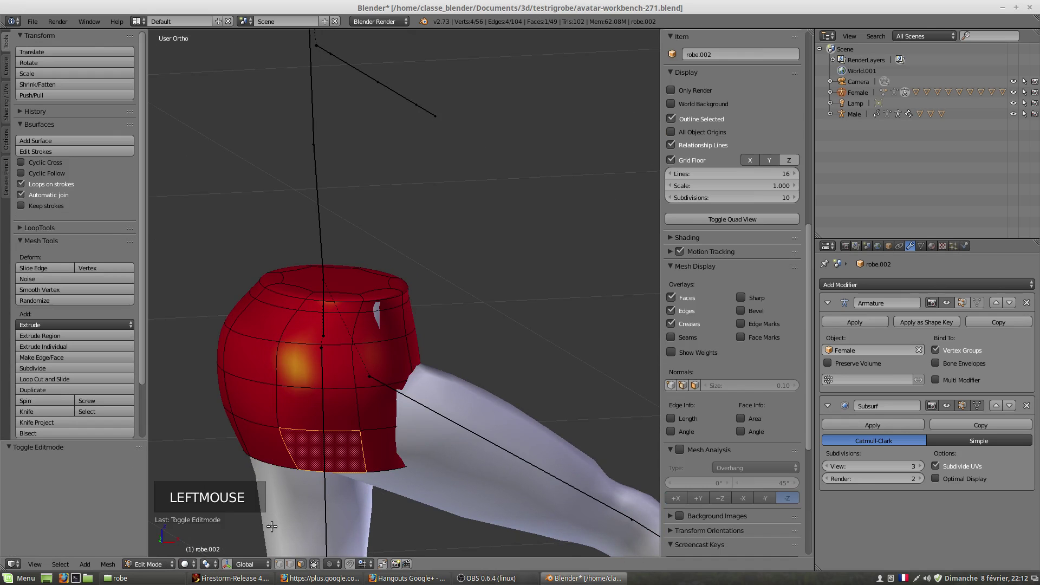
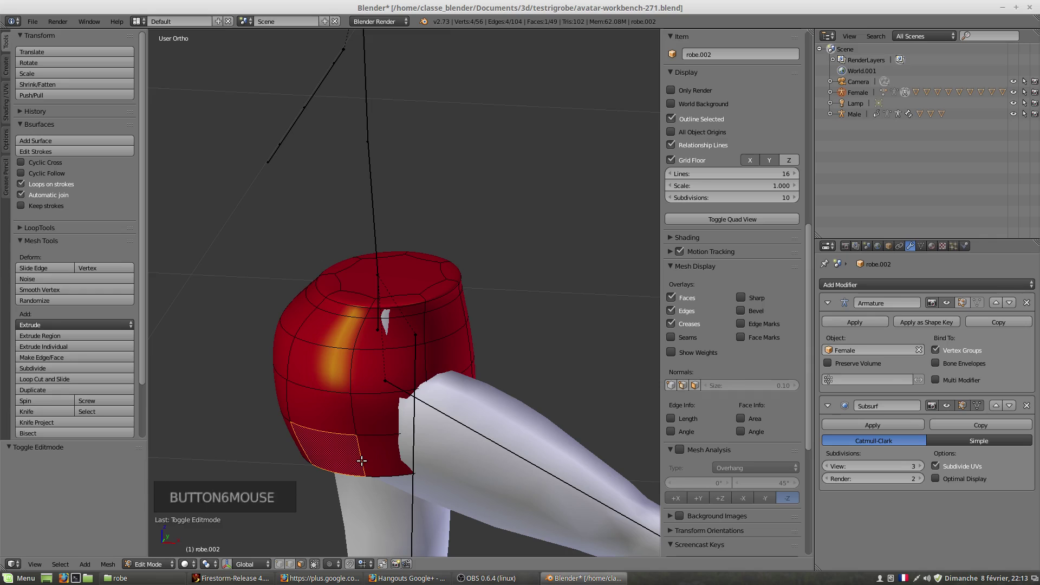
pyautogui.press('r')
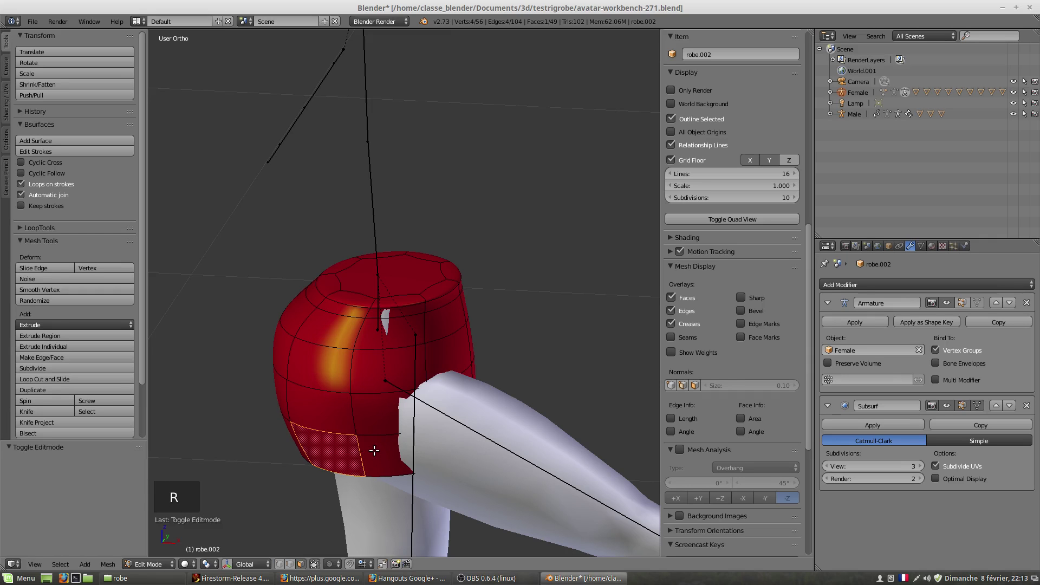
pyautogui.press('g')
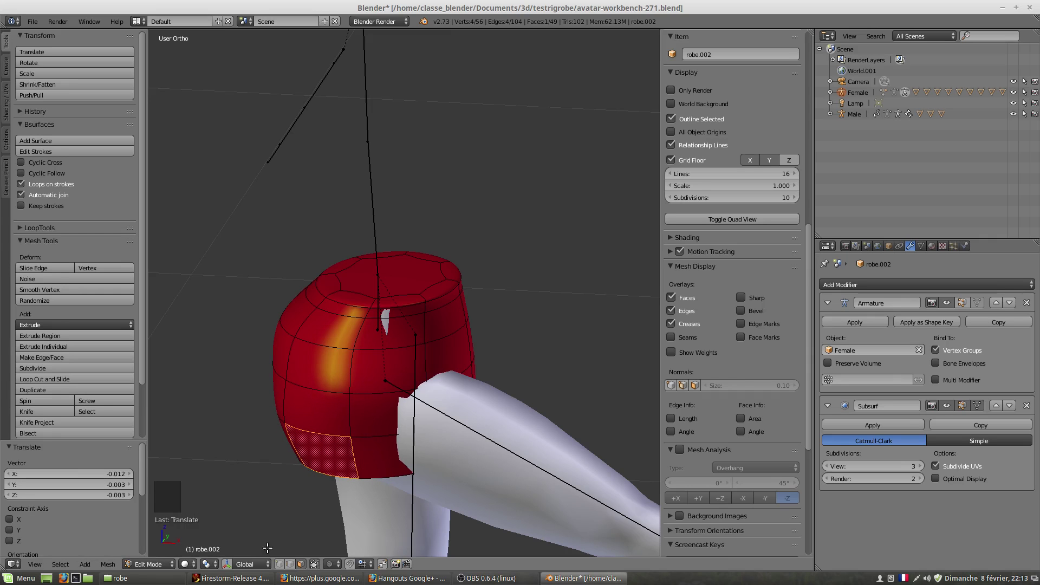
pyautogui.click(160, 568)
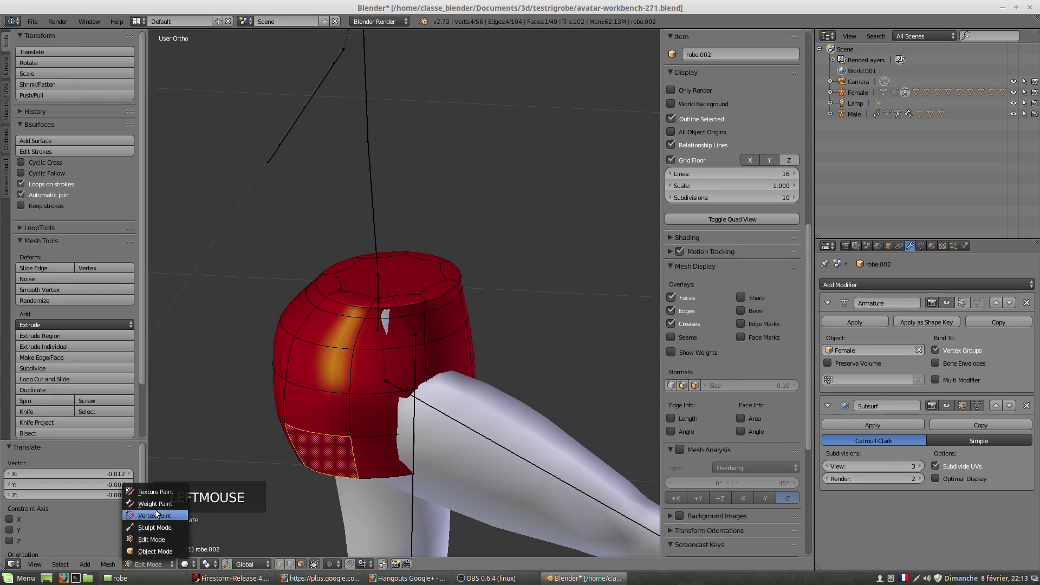
pyautogui.middleClick(361, 492)
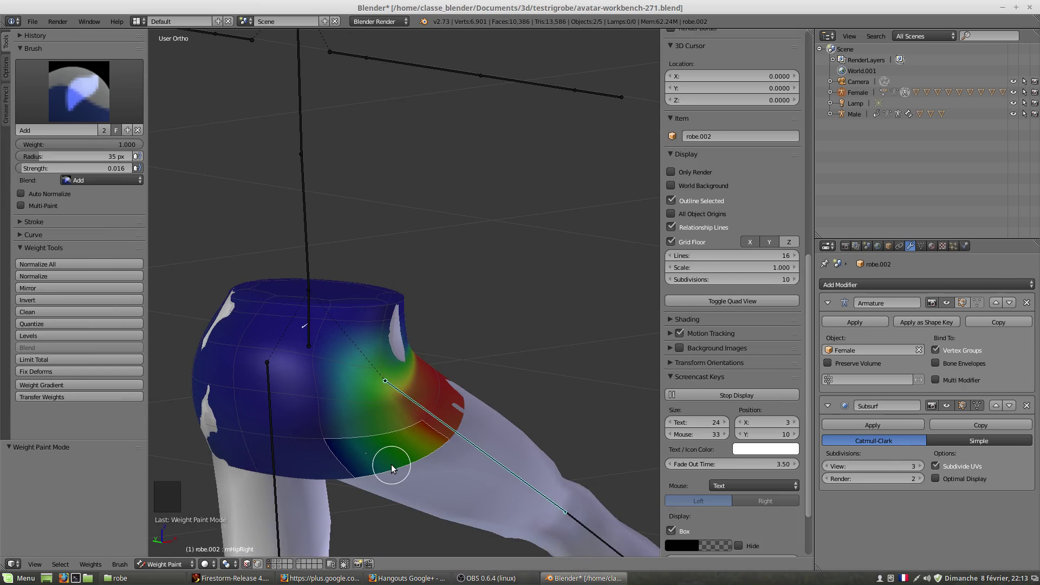
# - Orbit under the skirt and pick the leg bone whose rim weights to edit
pyautogui.middleClick(402, 354)
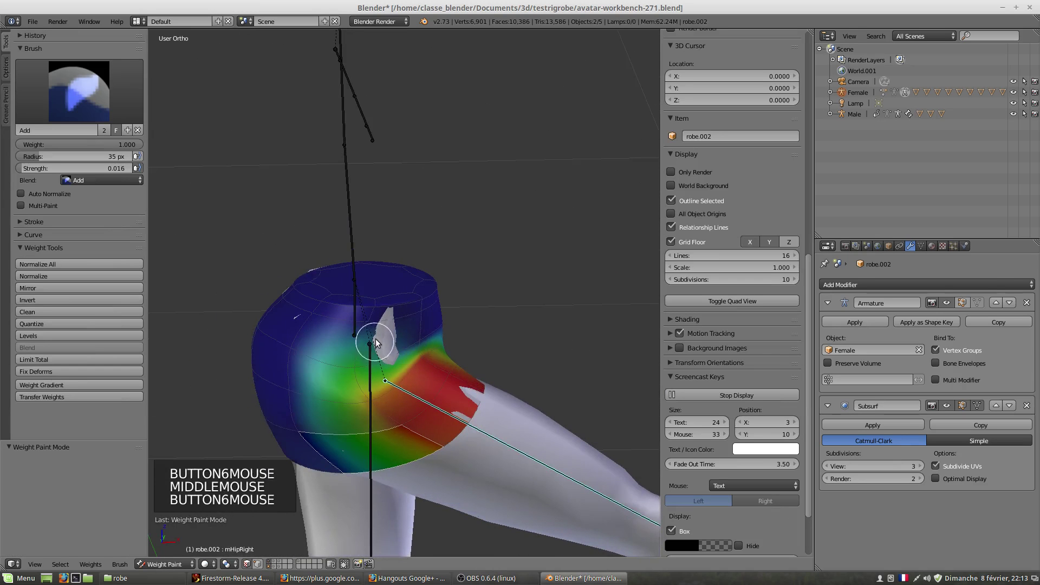
pyautogui.scroll(3)
pyautogui.rightClick(378, 363)
pyautogui.middleClick(386, 395)
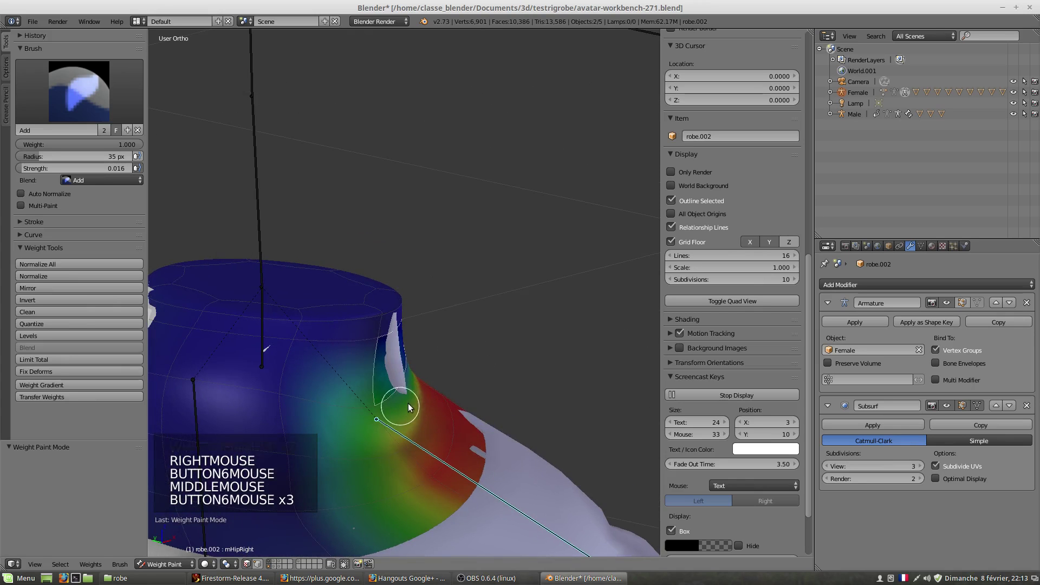
pyautogui.middleClick(397, 399)
pyautogui.middleClick(388, 367)
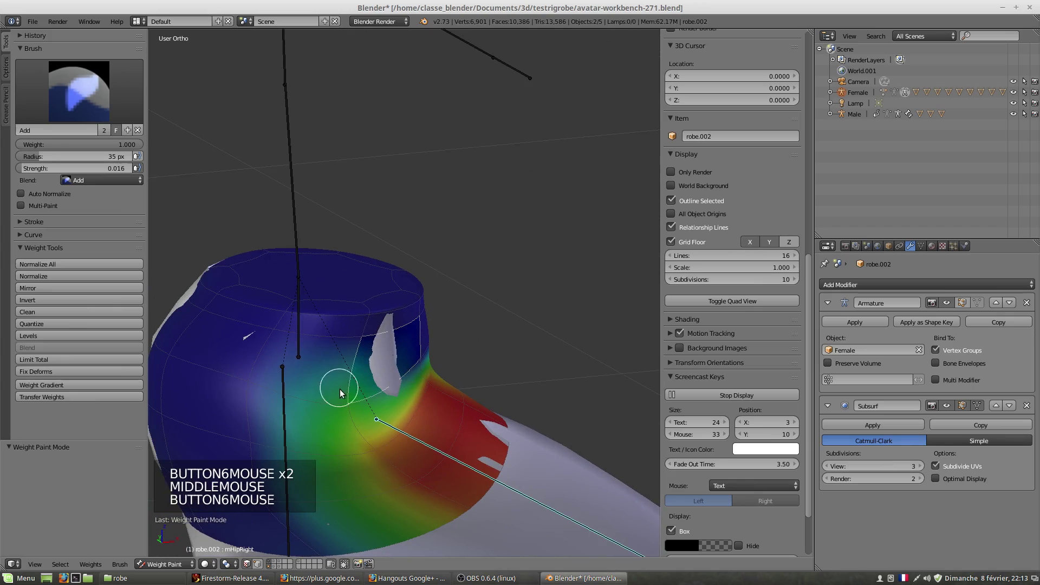
# - Choose the Subtract brush preset and paint the rim weights near the thigh from underneath
pyautogui.click(97, 103)
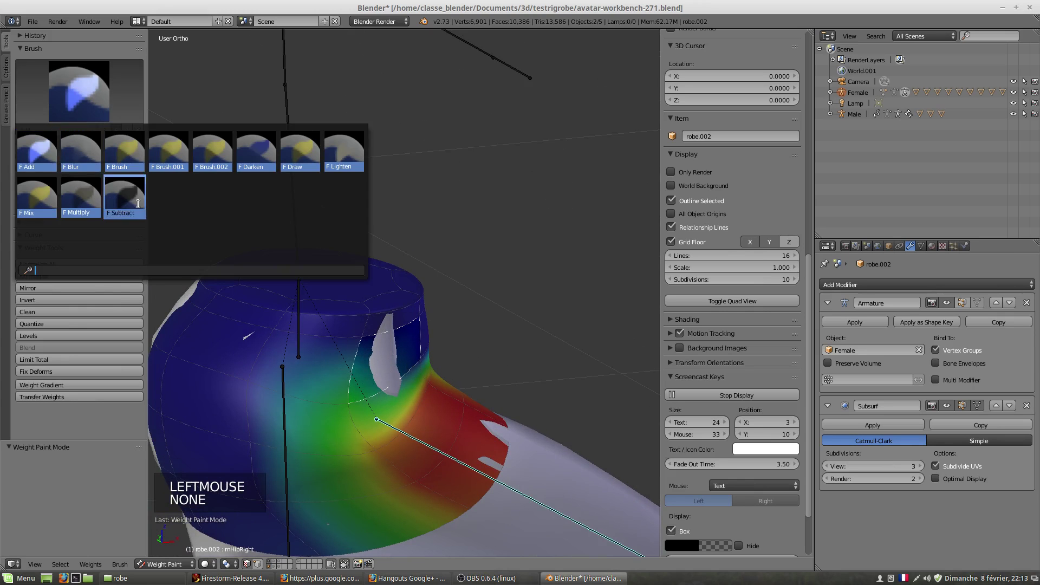
pyautogui.click(357, 397)
pyautogui.rightClick(427, 321)
pyautogui.middleClick(399, 386)
pyautogui.middleClick(412, 384)
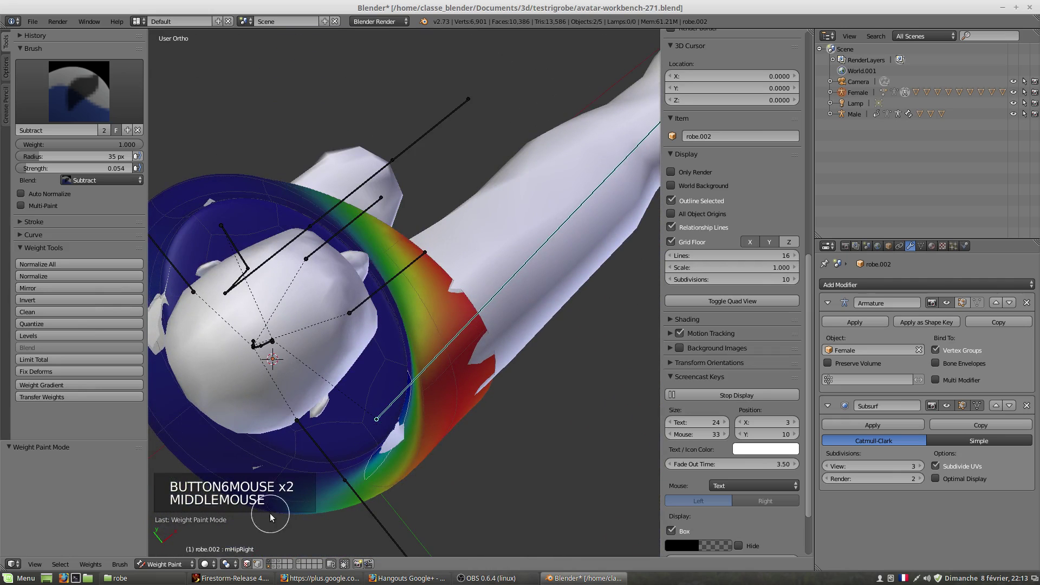
# - Put robe.002 into Edit Mode to show its faces and edges
pyautogui.click(184, 567)
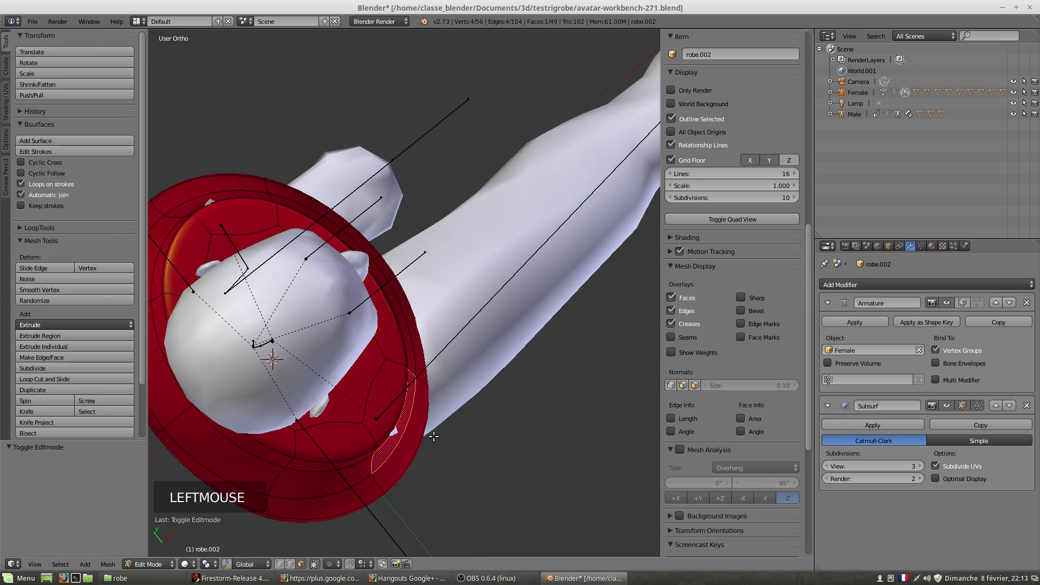
pyautogui.press('g')
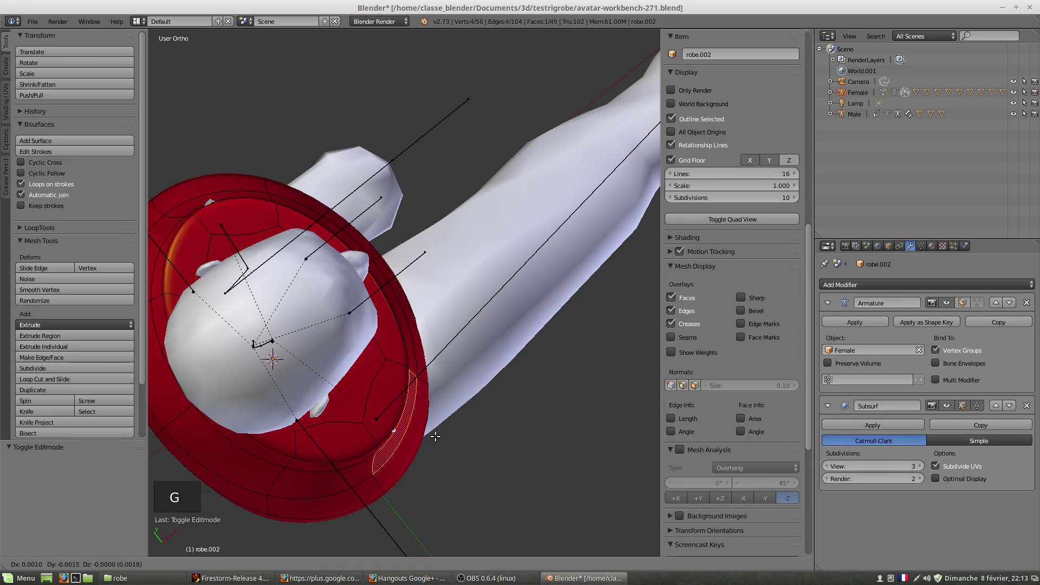
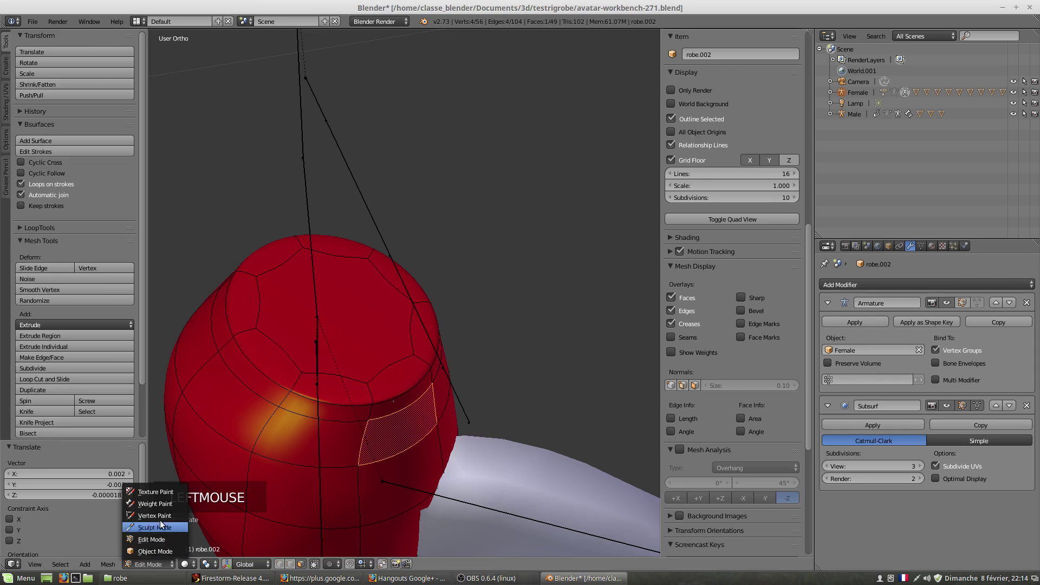
# - Return robe.002 to Weight Paint mode and orbit around the skirt to inspect its gradient
pyautogui.click(161, 505)
pyautogui.middleClick(356, 496)
pyautogui.scroll(-3)
pyautogui.middleClick(387, 463)
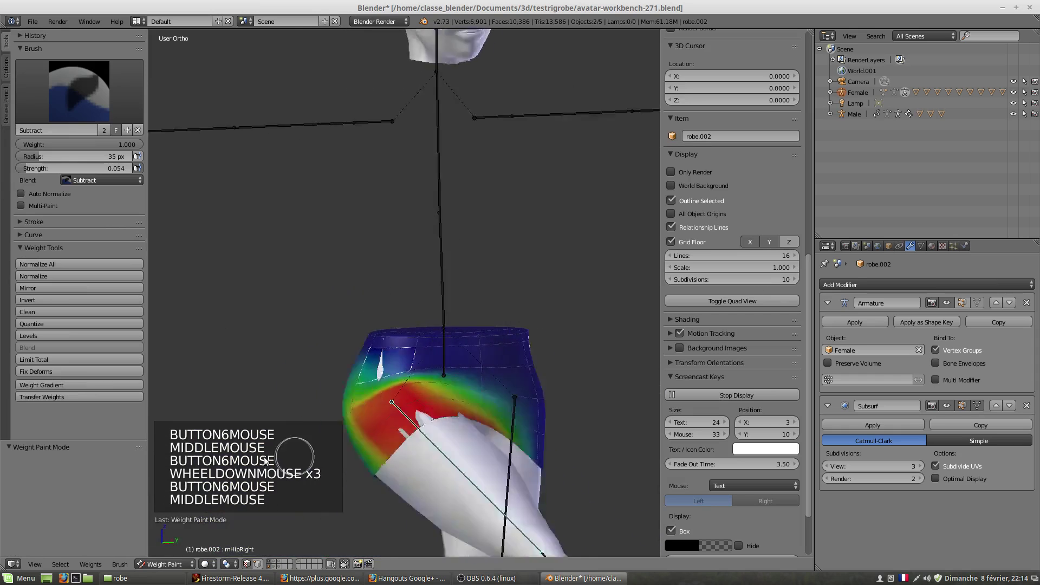
pyautogui.middleClick(433, 397)
pyautogui.middleClick(394, 445)
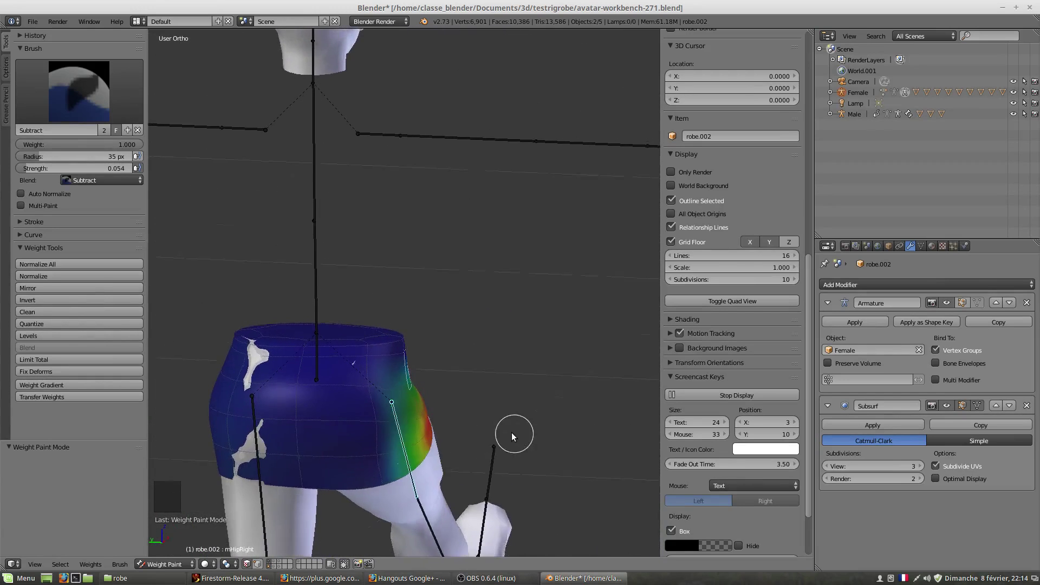
pyautogui.scroll(3)
pyautogui.middleClick(402, 464)
pyautogui.middleClick(418, 363)
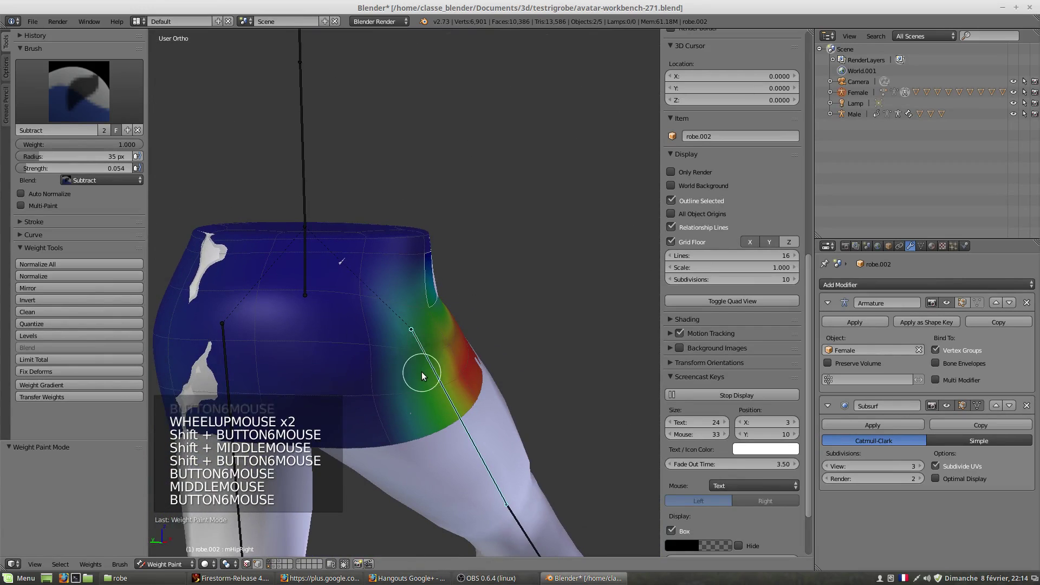
pyautogui.scroll(3)
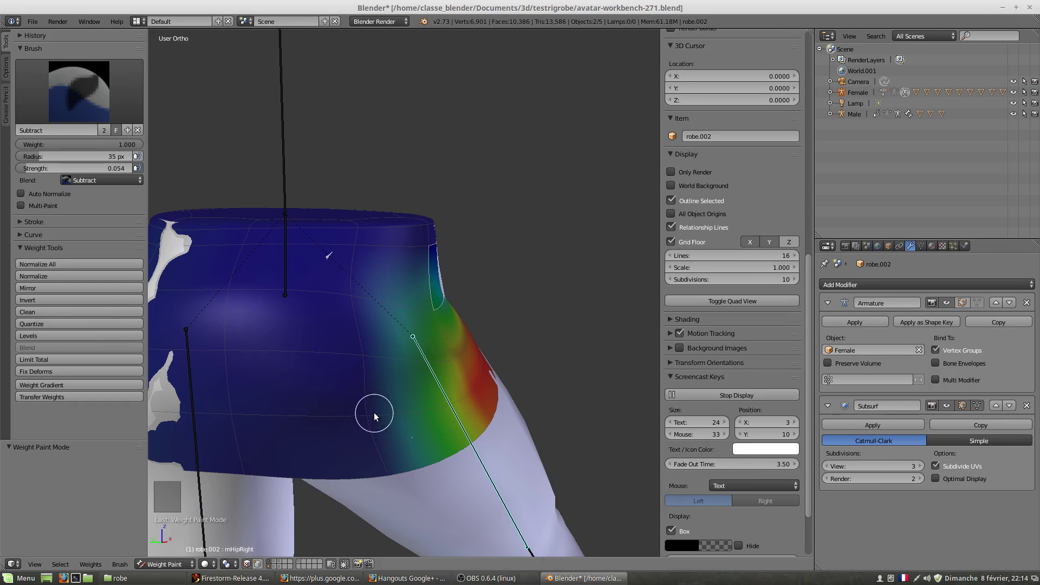
# - Paint the front hip weights into a smooth red-to-blue blend, selecting the relevant bones
pyautogui.middleClick(438, 427)
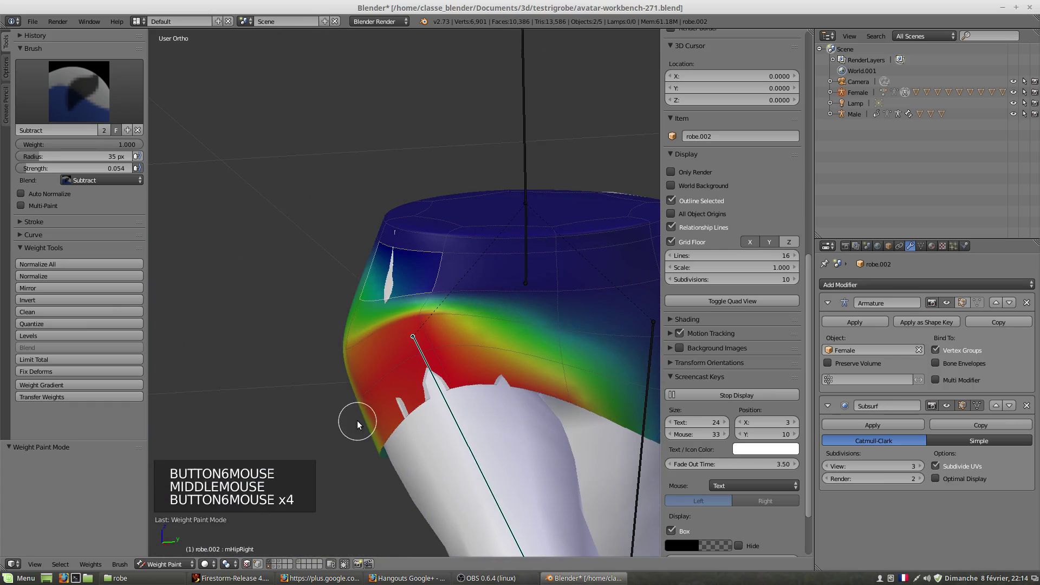
pyautogui.middleClick(367, 426)
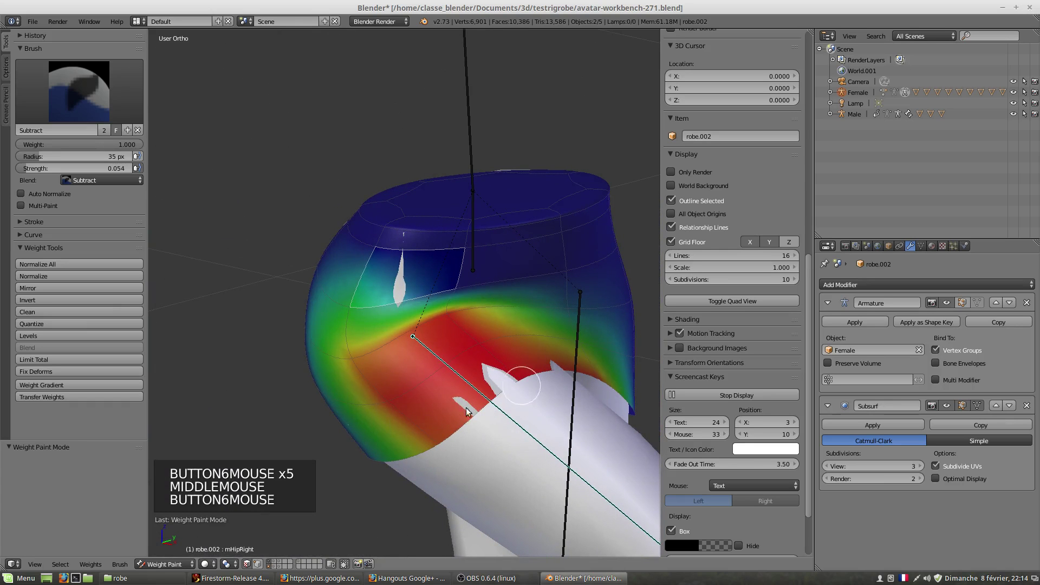
pyautogui.rightClick(499, 393)
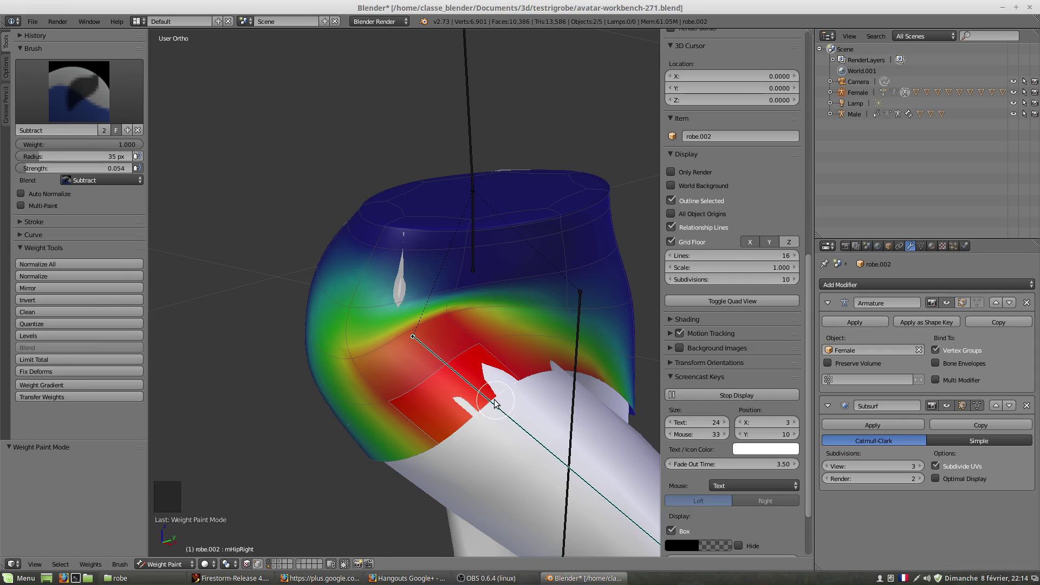
pyautogui.rightClick(497, 403)
pyautogui.scroll(-3)
pyautogui.rightClick(438, 400)
pyautogui.click(173, 566)
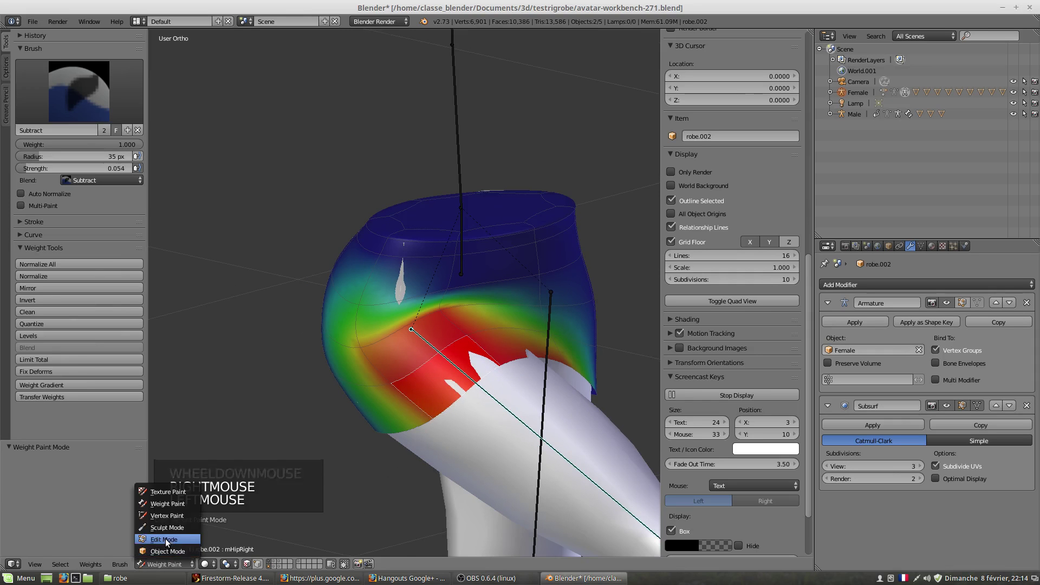
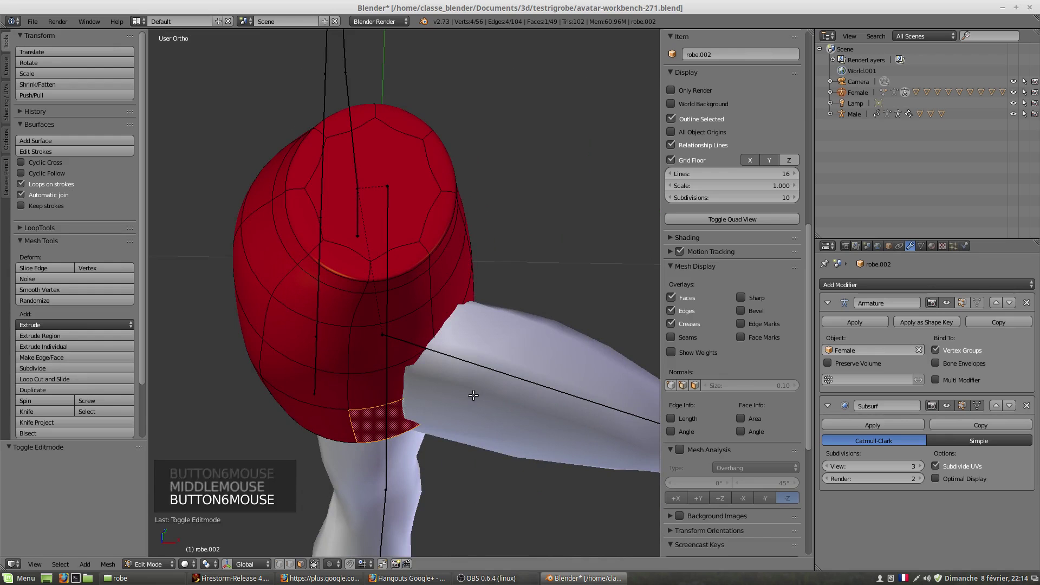
# - Pose the Female armature's right hip bone and orbit to check the skirt's deformation
pyautogui.press('Tab')
pyautogui.rightClick(528, 380)
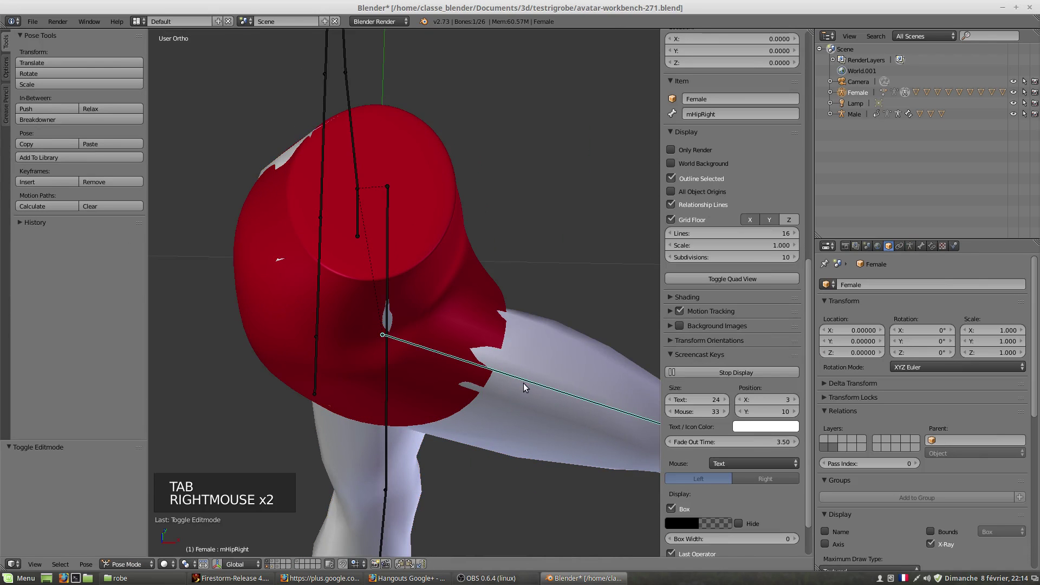
pyautogui.press('alt+r')
pyautogui.middleClick(450, 397)
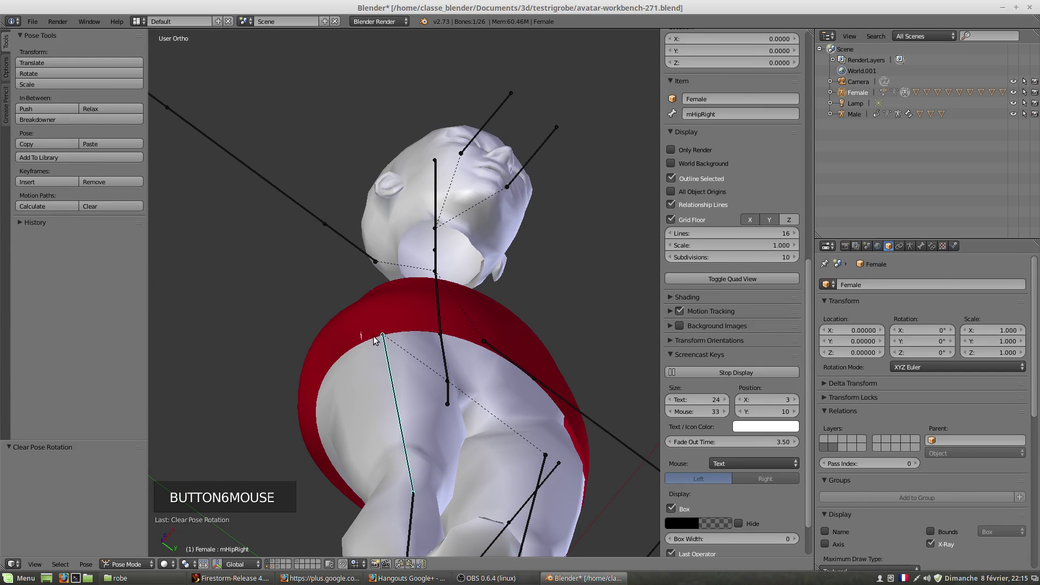
pyautogui.rightClick(377, 334)
pyautogui.middleClick(402, 359)
pyautogui.middleClick(400, 342)
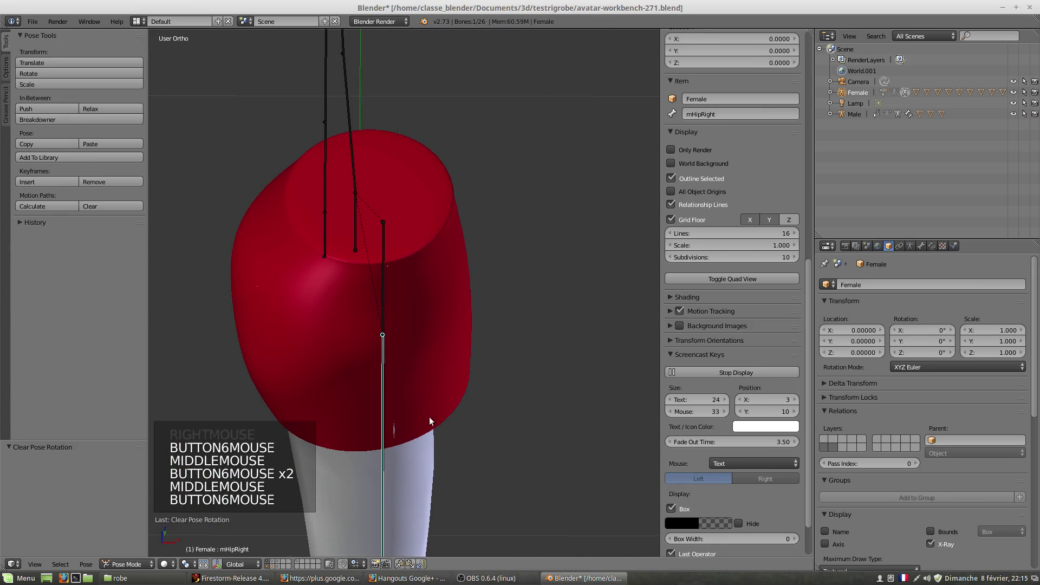
pyautogui.middleClick(421, 431)
pyautogui.scroll(-3)
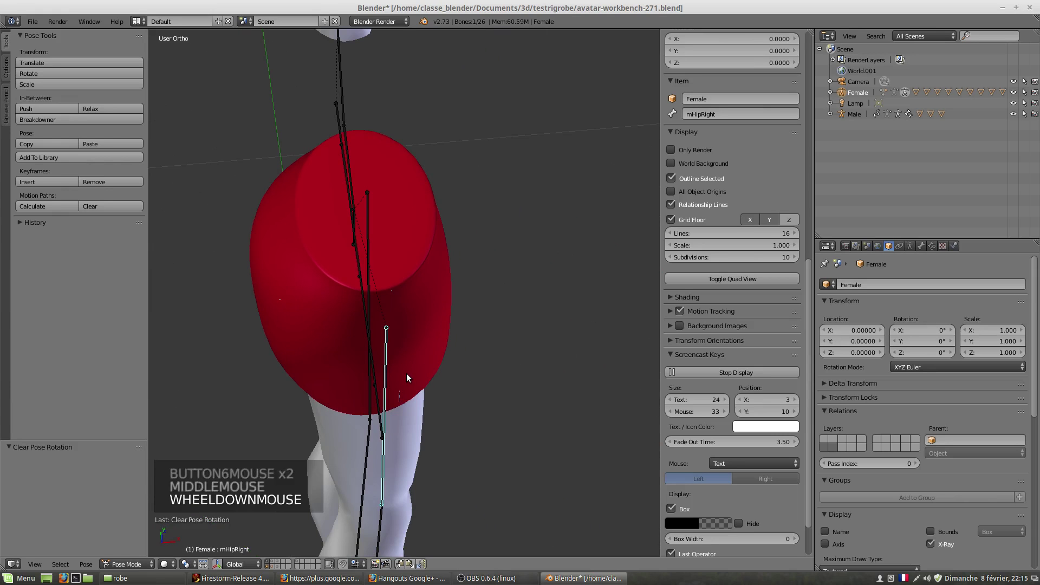
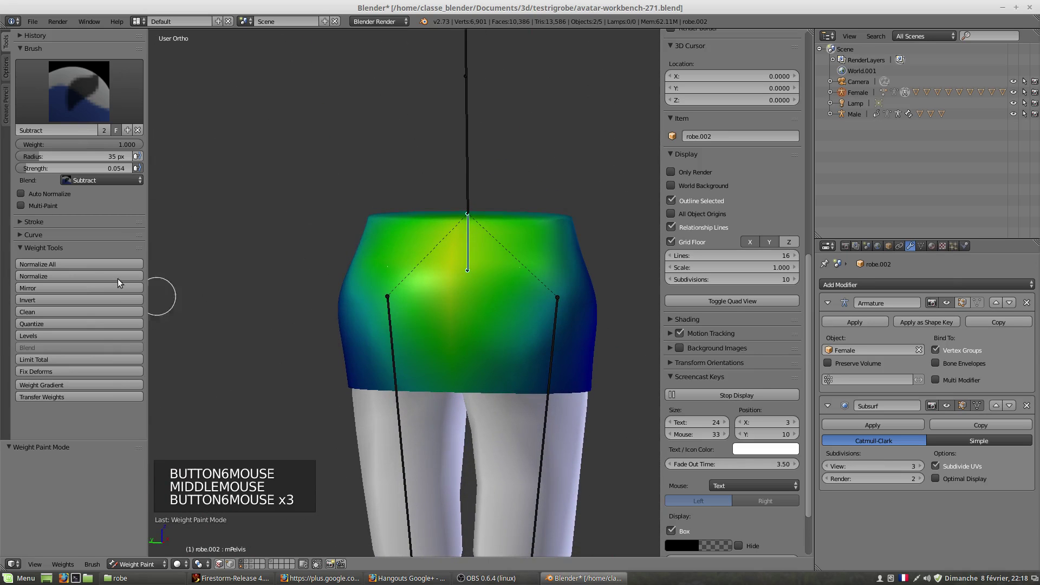
# - Orbit around the weight-painted skirt to view the thigh bone's red influence
pyautogui.middleClick(538, 333)
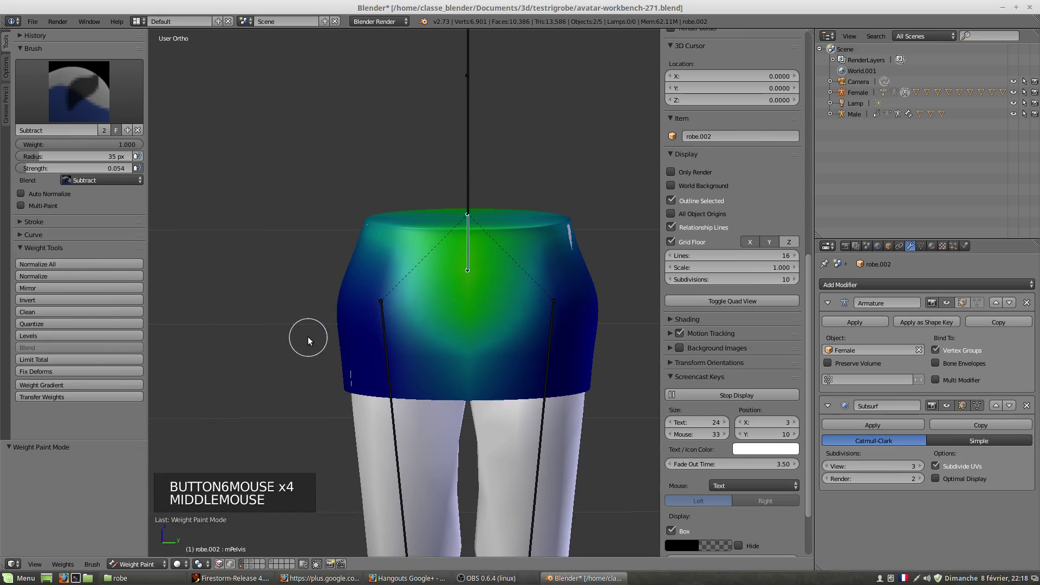
pyautogui.rightClick(384, 336)
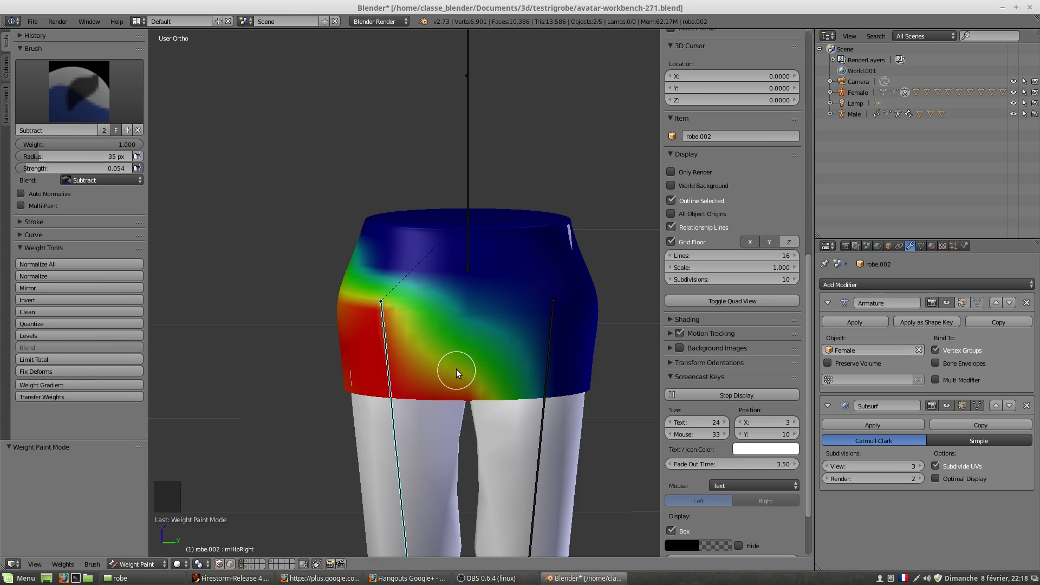
# - Leave weight painting, reveal the older skirt copy robe.001 and select the Female armature
pyautogui.scroll(-3)
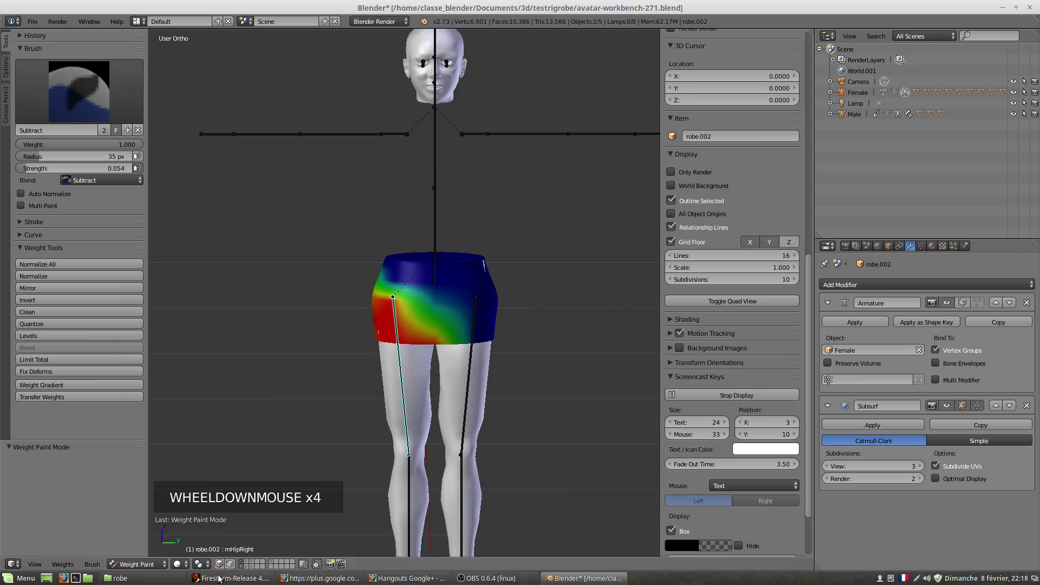
pyautogui.click(143, 566)
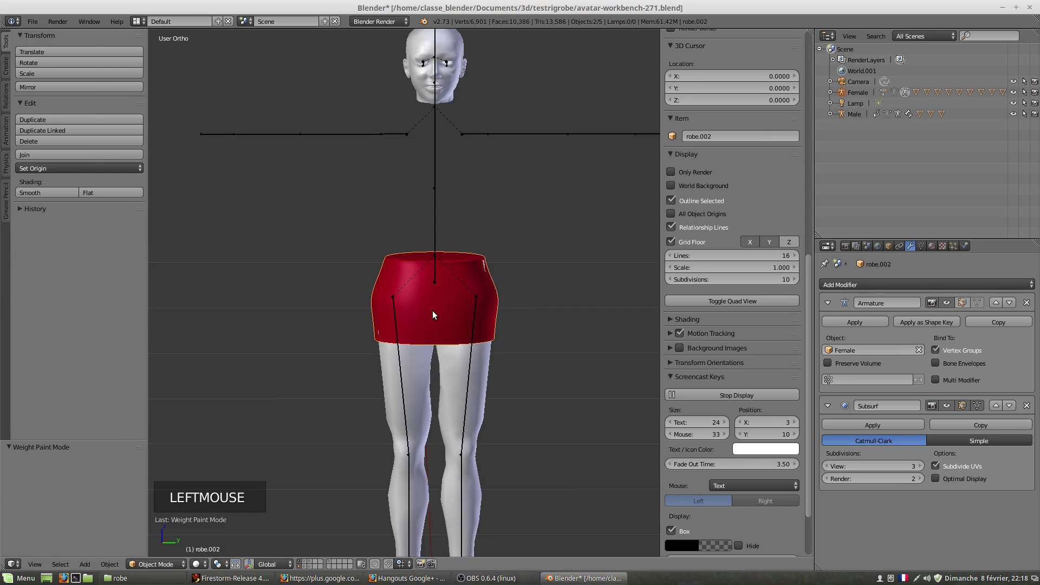
pyautogui.scroll(-3)
pyautogui.rightClick(437, 300)
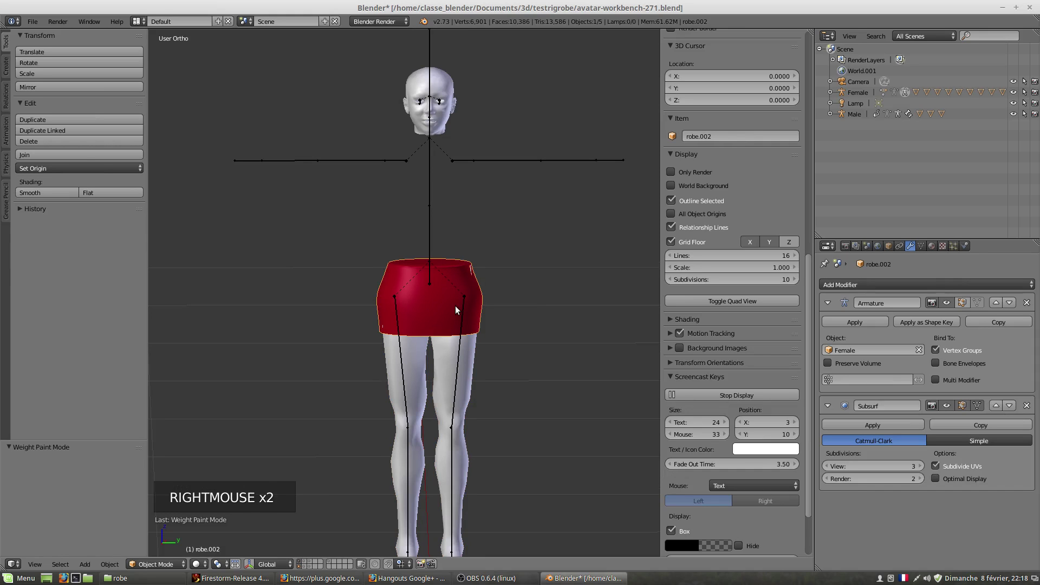
pyautogui.press('shift+d')
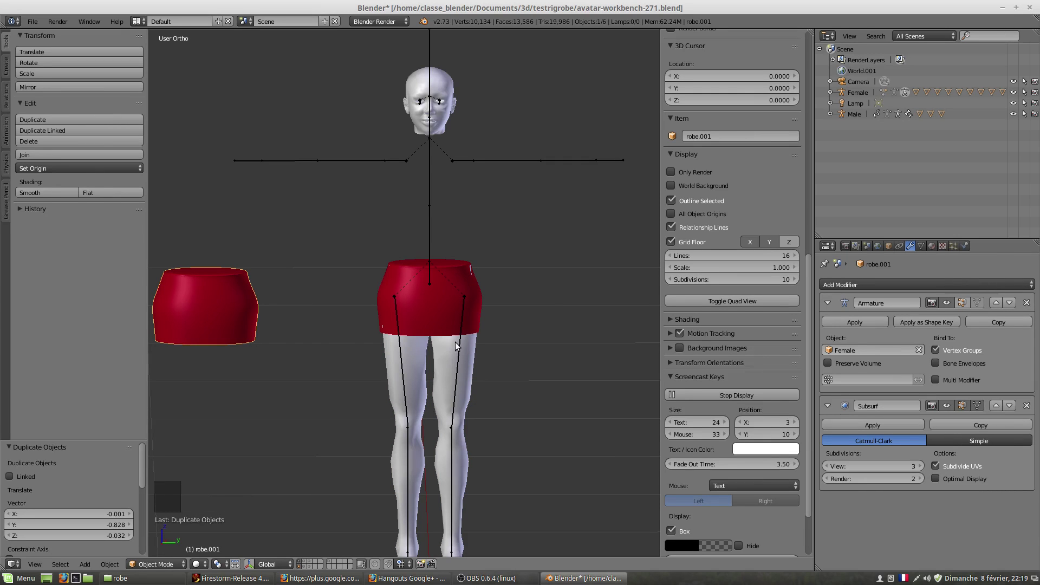
pyautogui.rightClick(462, 353)
# - Select the older skirt copy robe.001 beside the figure to move it off the visible layer
pyautogui.press('r')
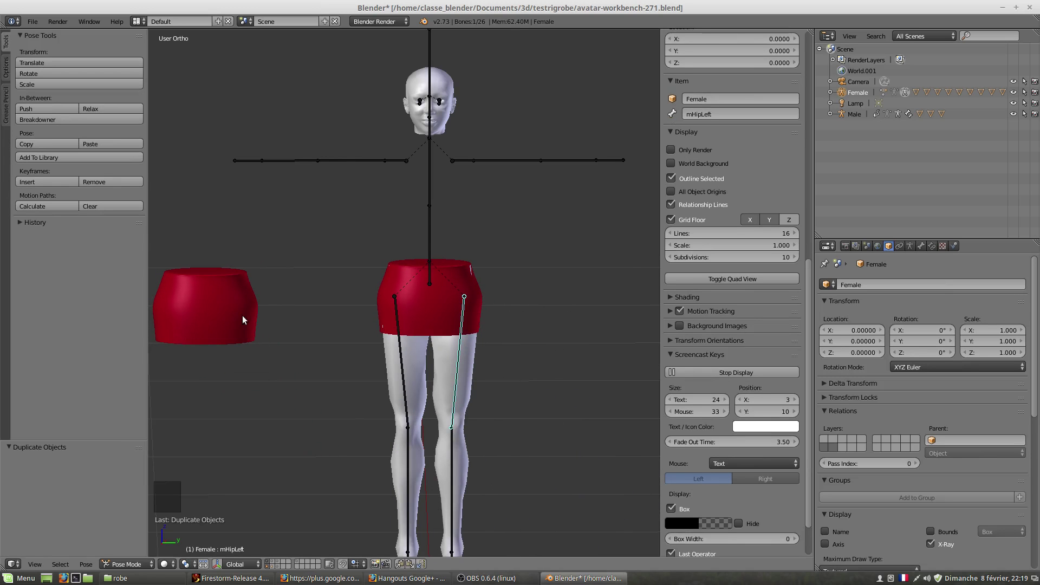
pyautogui.rightClick(436, 308)
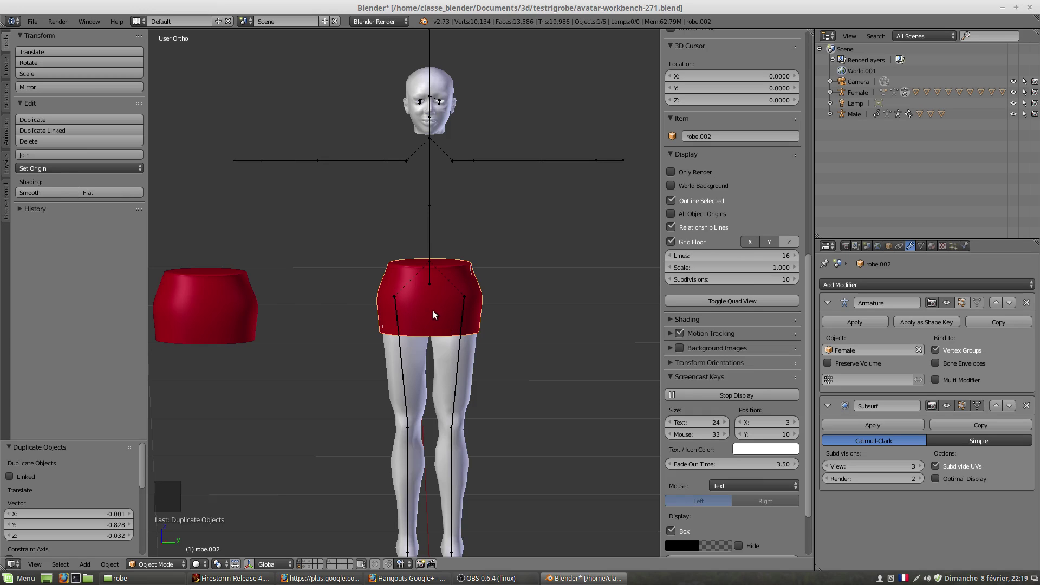
pyautogui.rightClick(238, 306)
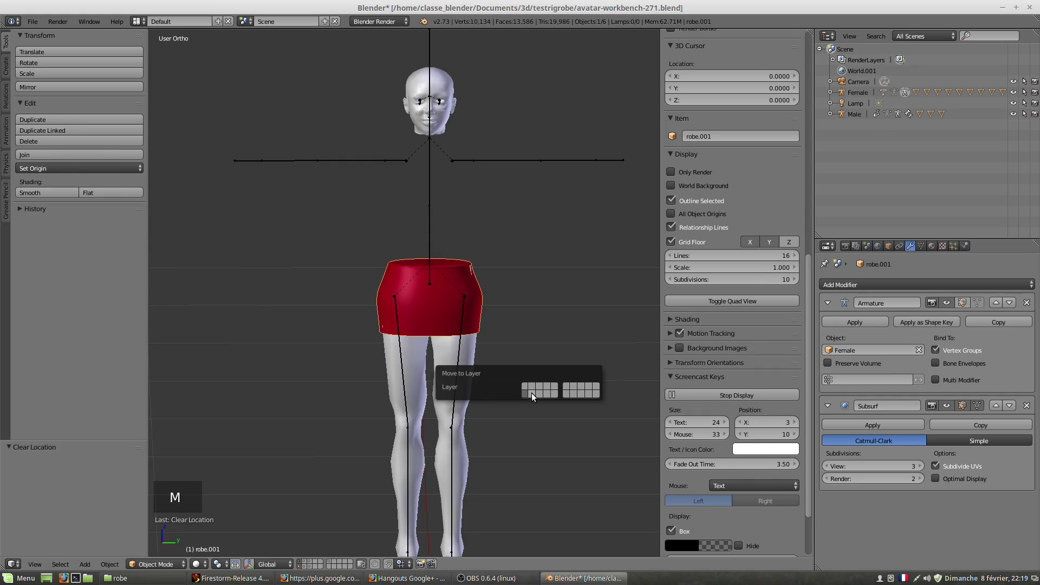
pyautogui.rightClick(441, 307)
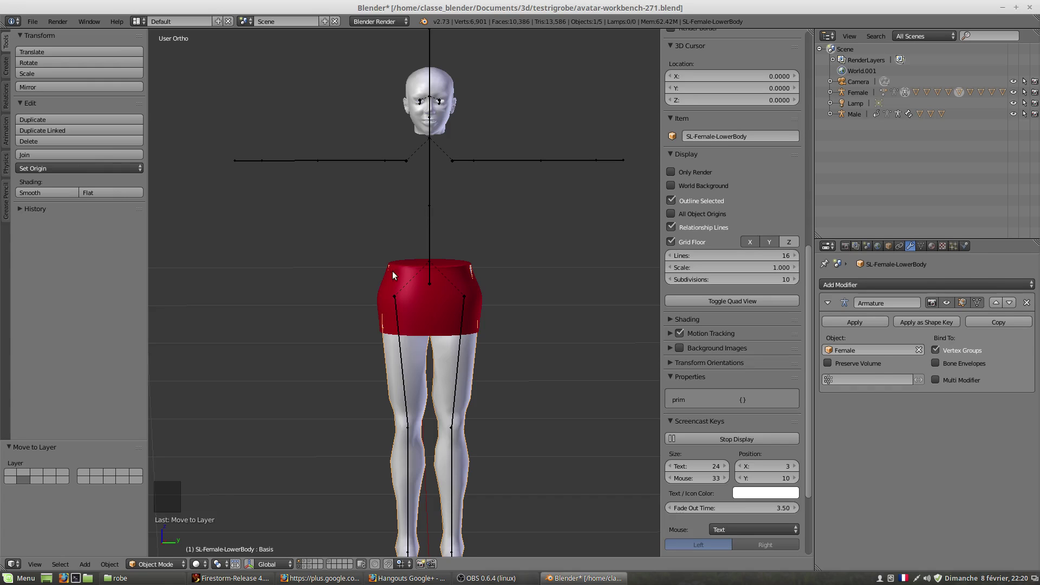
pyautogui.scroll(3)
pyautogui.scroll(3)
pyautogui.middleClick(526, 326)
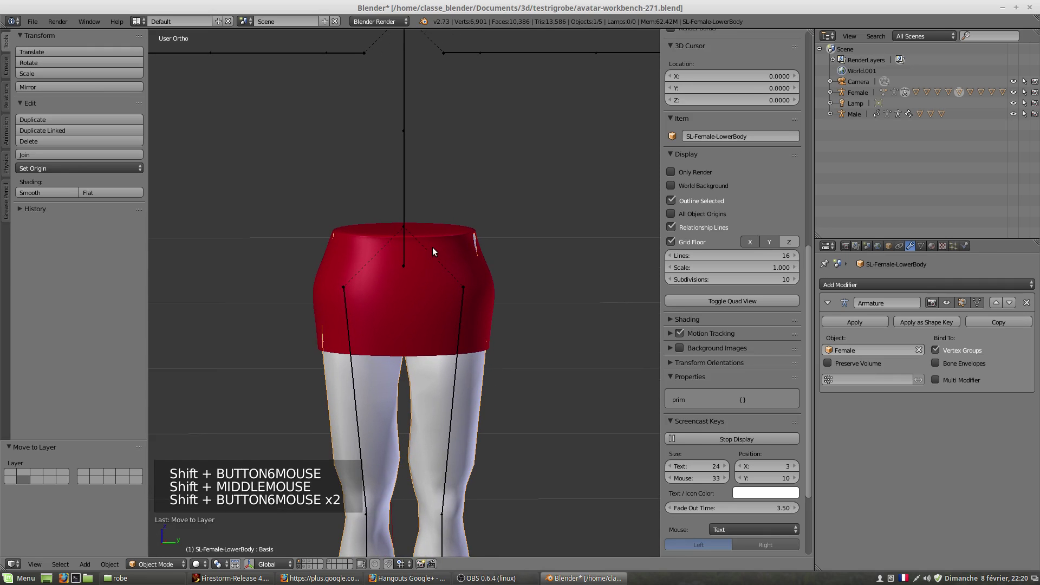
pyautogui.rightClick(438, 248)
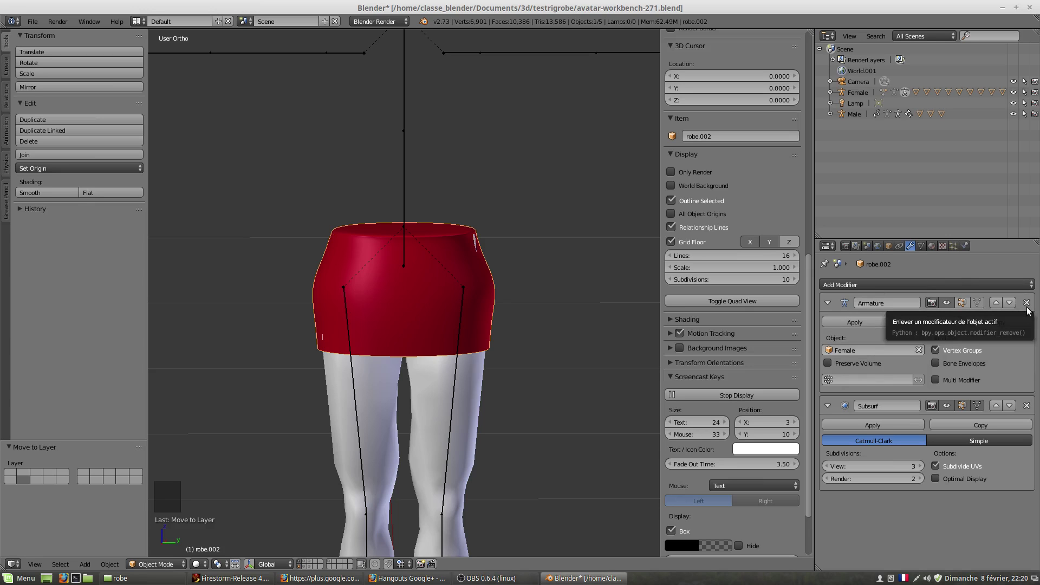
# - Remove the skirt's armature deformation and delete its vertex groups in the mesh data settings
pyautogui.click(1029, 305)
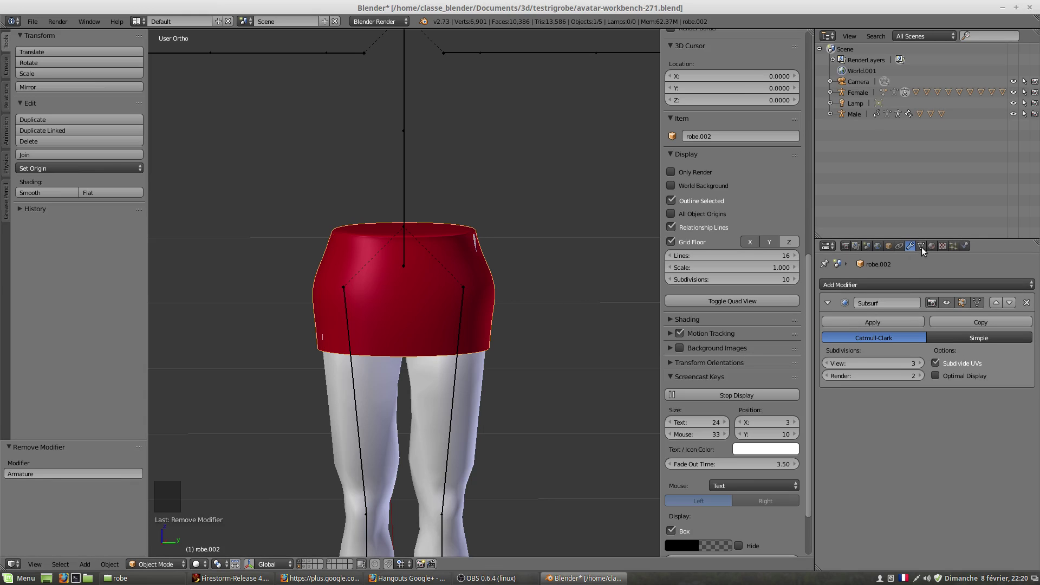
pyautogui.click(928, 250)
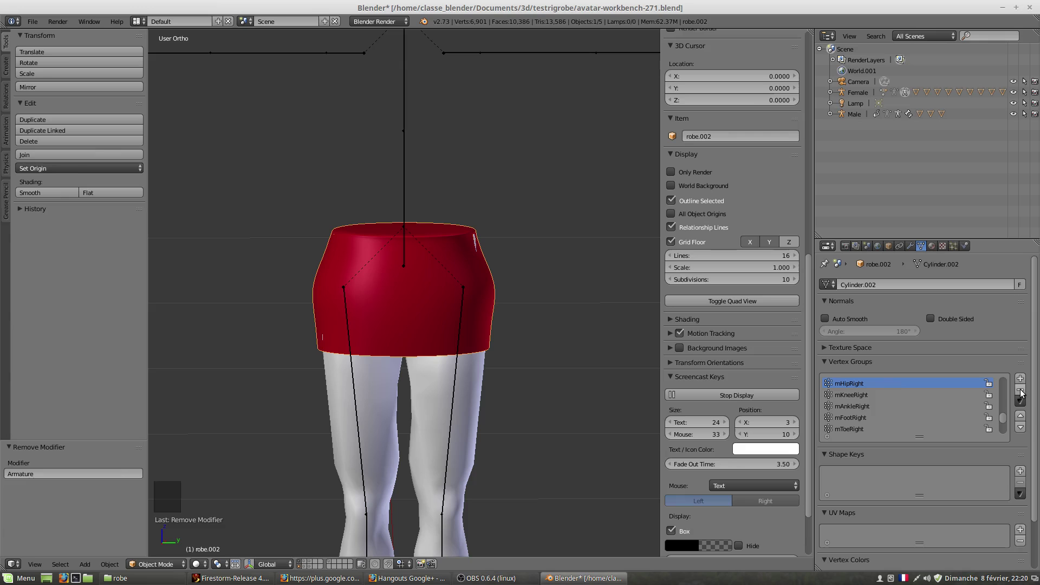
pyautogui.click(1024, 391)
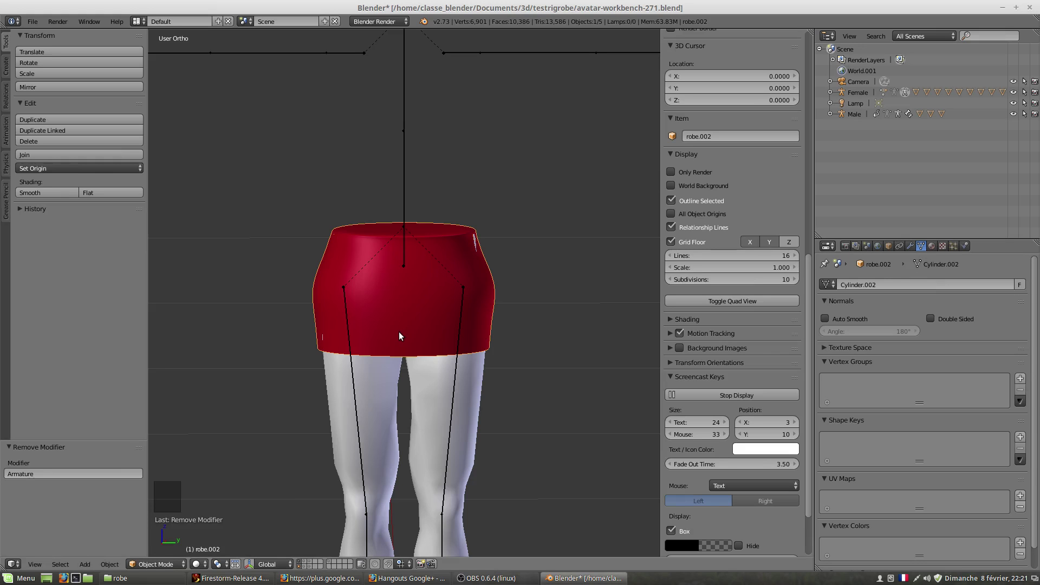
# - Select the skirt, the lower body mesh, then the Female armature and enter pose mode on mHipLeft
pyautogui.rightClick(401, 304)
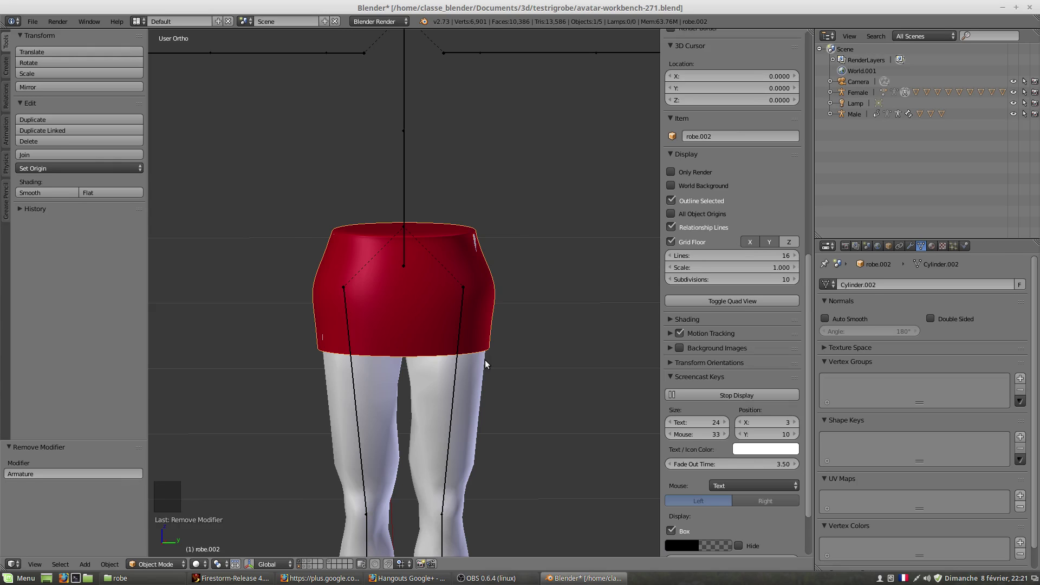
pyautogui.middleClick(422, 317)
pyautogui.rightClick(440, 363)
pyautogui.rightClick(477, 370)
pyautogui.middleClick(483, 367)
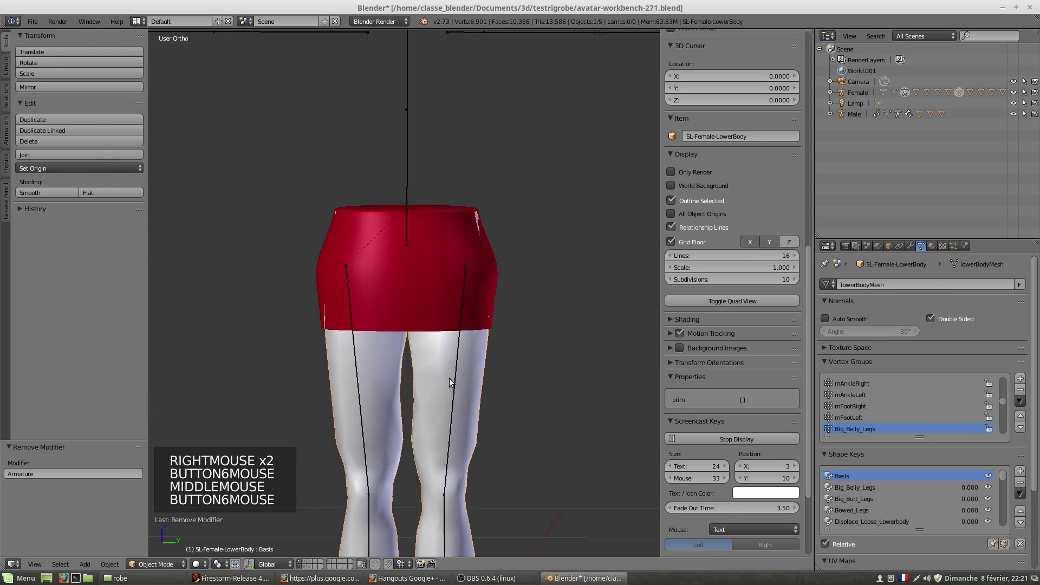
pyautogui.rightClick(460, 384)
pyautogui.press('r')
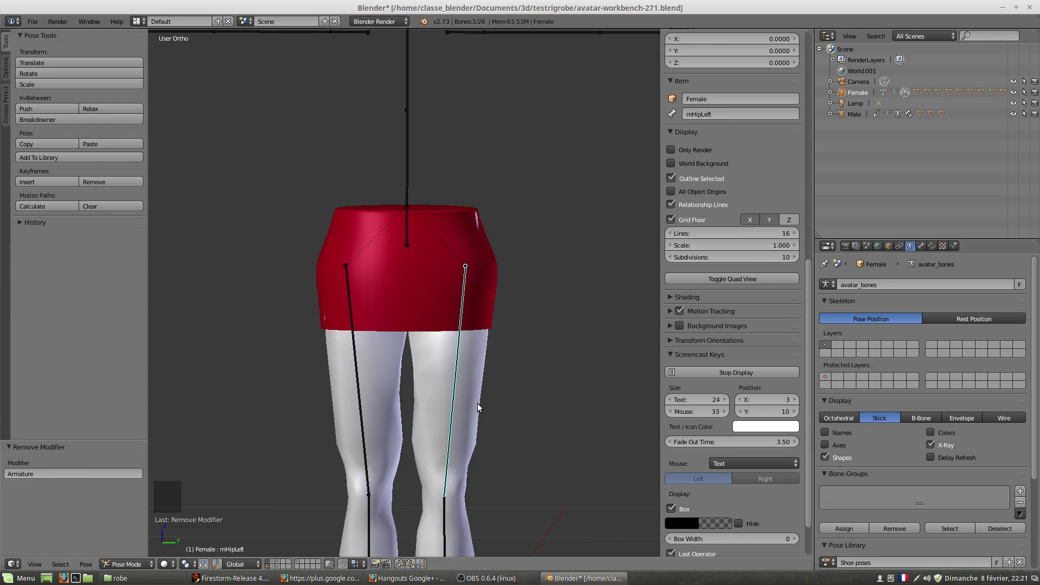
# - Orbit around the hips to check the skirt's fit from the side, below and behind
pyautogui.scroll(3)
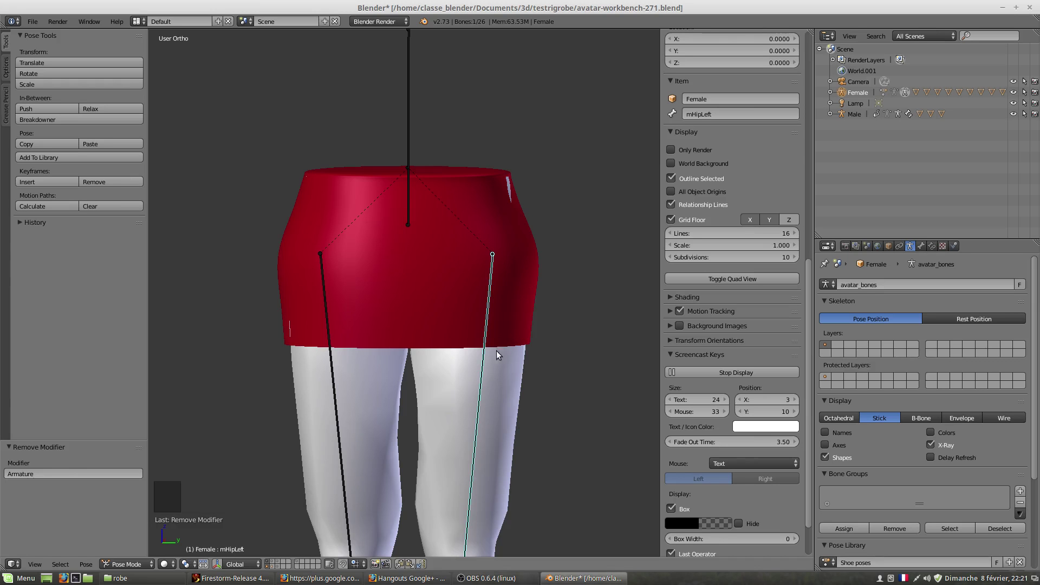
pyautogui.middleClick(500, 381)
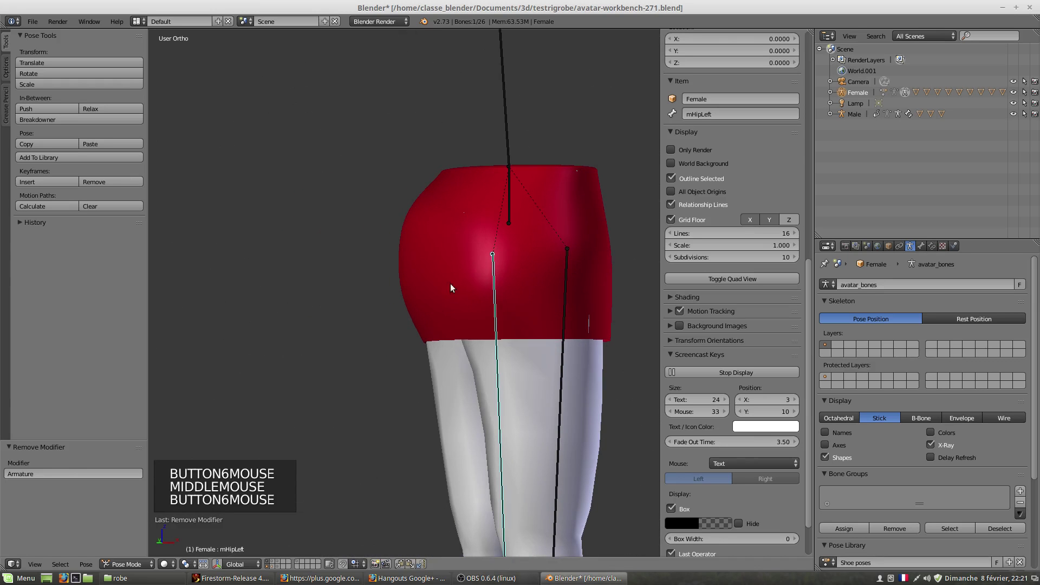
pyautogui.middleClick(561, 334)
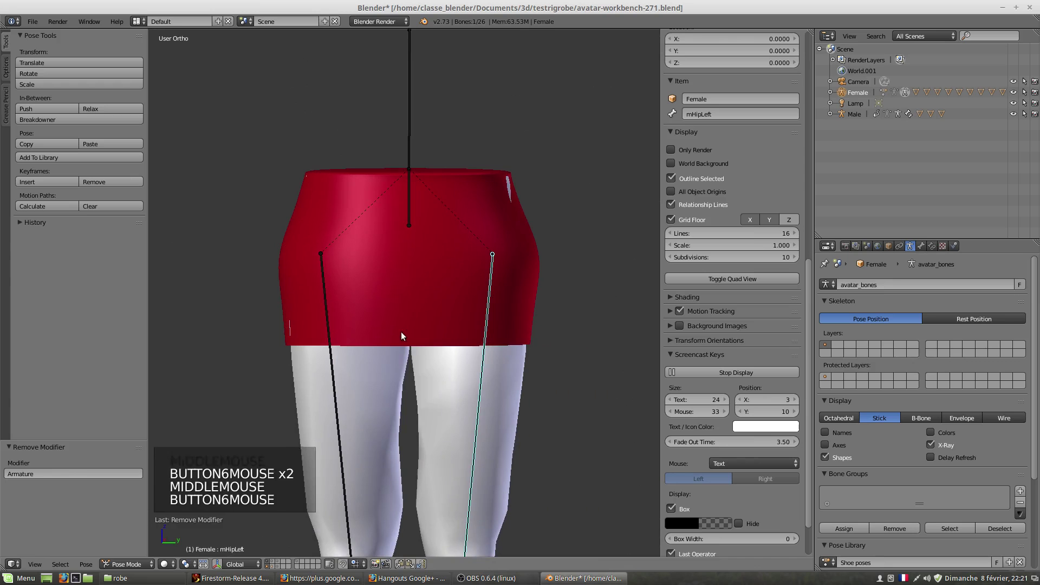
pyautogui.middleClick(523, 369)
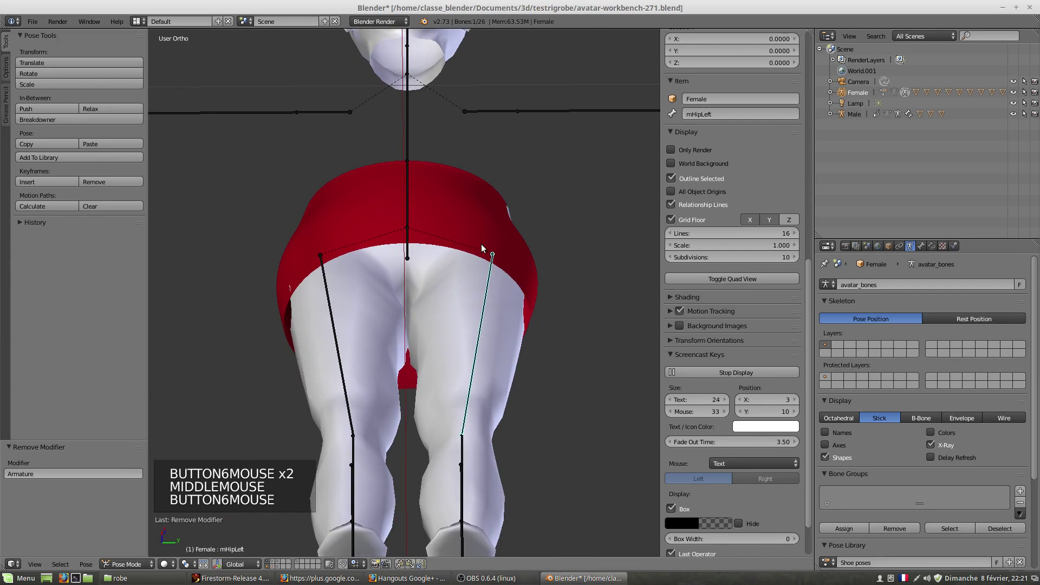
pyautogui.middleClick(315, 334)
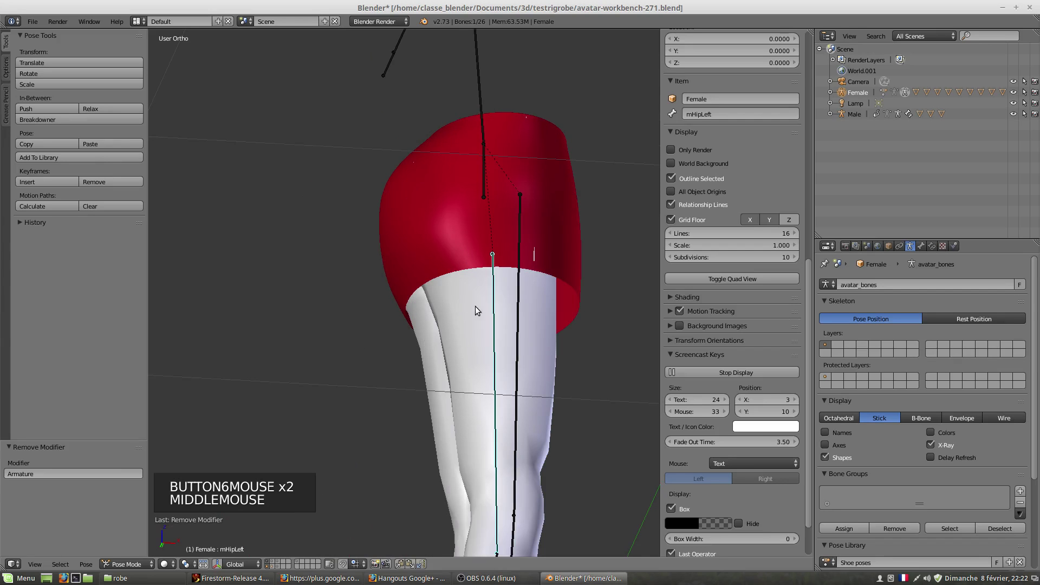
pyautogui.middleClick(449, 334)
pyautogui.middleClick(475, 423)
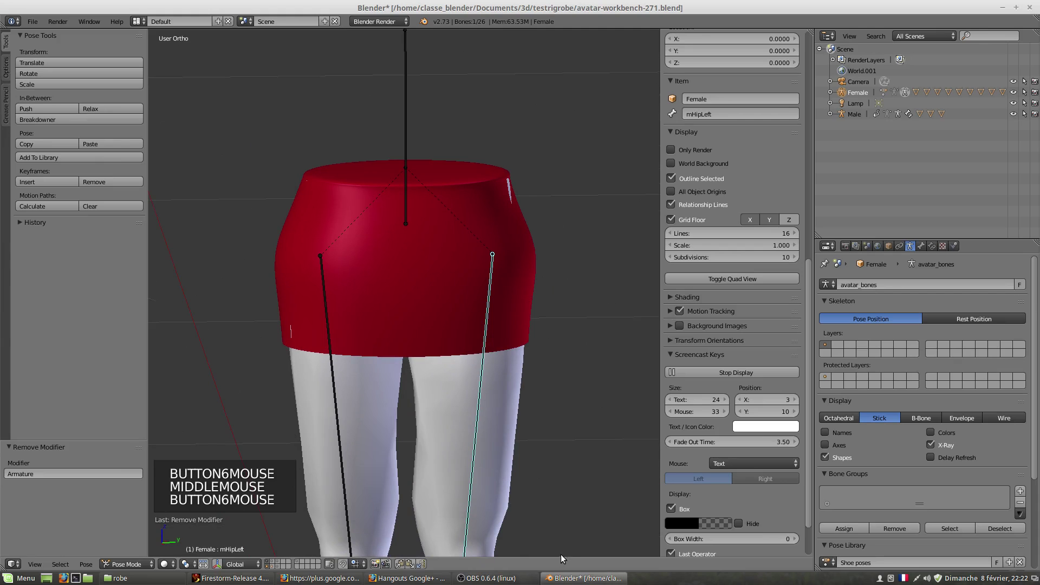
pyautogui.middleClick(565, 402)
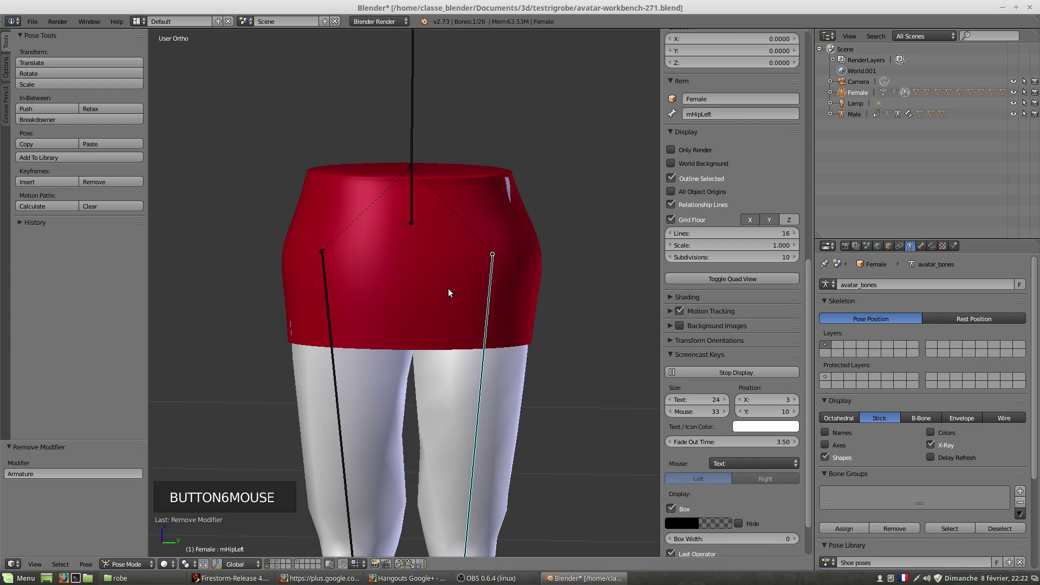
# - Inspect the skirt in front and side orthographic views, zooming and recentering on it
pyautogui.press('KP_1')
pyautogui.scroll(-3)
pyautogui.press('KP_3')
pyautogui.scroll(3)
pyautogui.scroll(-3)
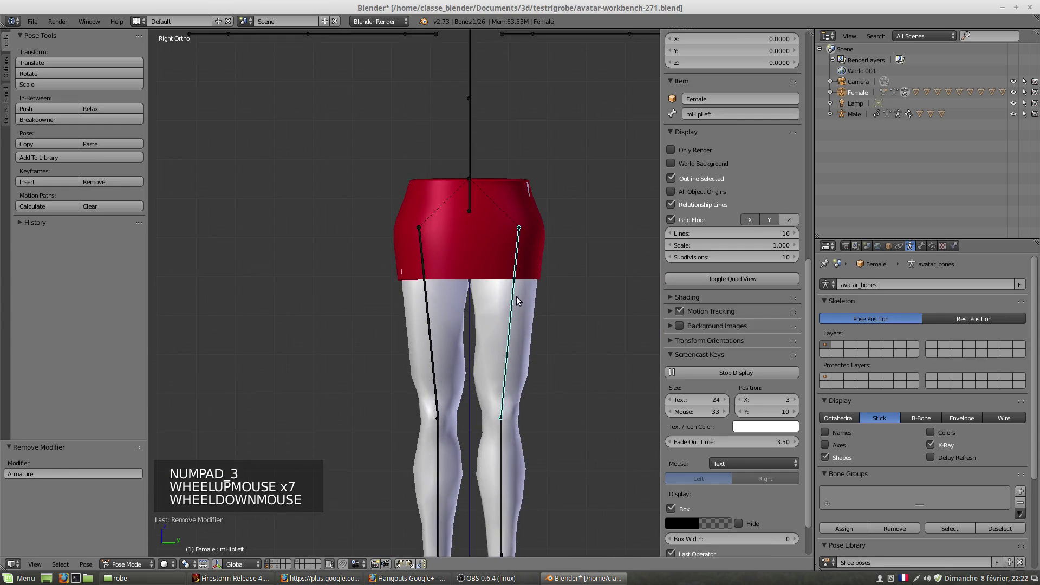
pyautogui.middleClick(499, 293)
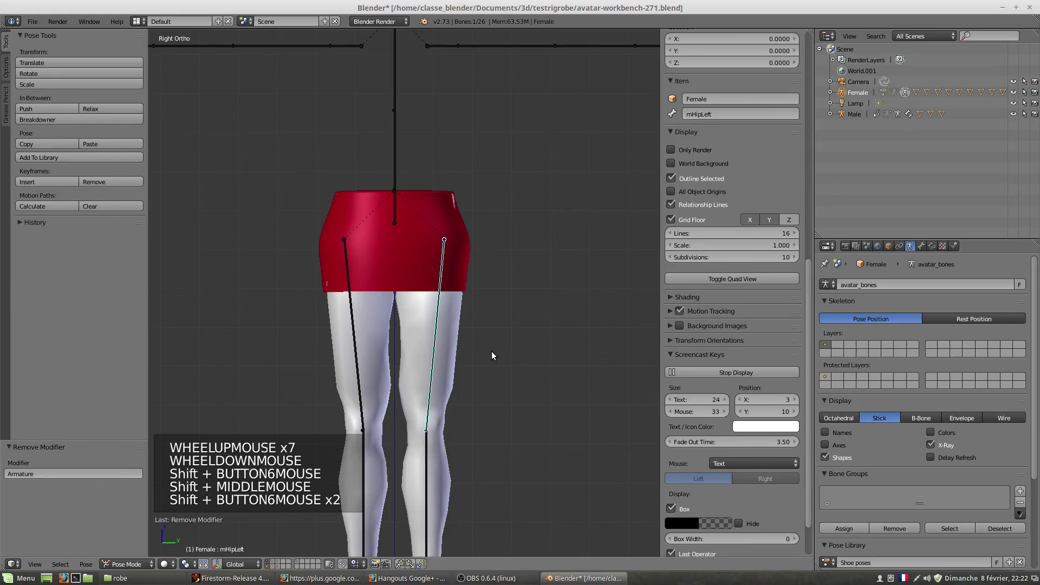
pyautogui.scroll(3)
pyautogui.scroll(3)
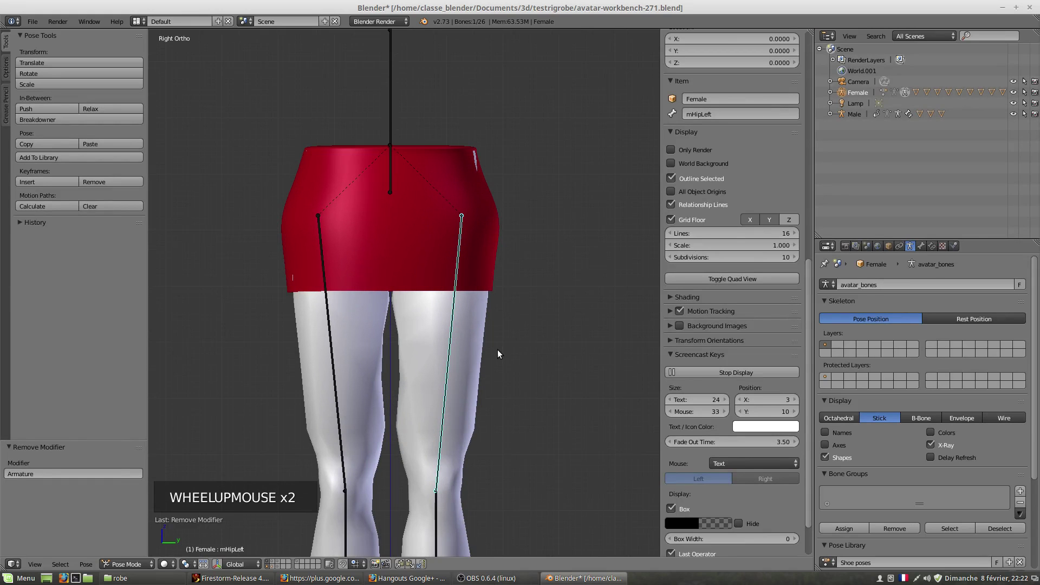
# - Parent robe.002 to the Female armature with Ctrl+P using Armature Deform with empty bone groups
pyautogui.rightClick(431, 243)
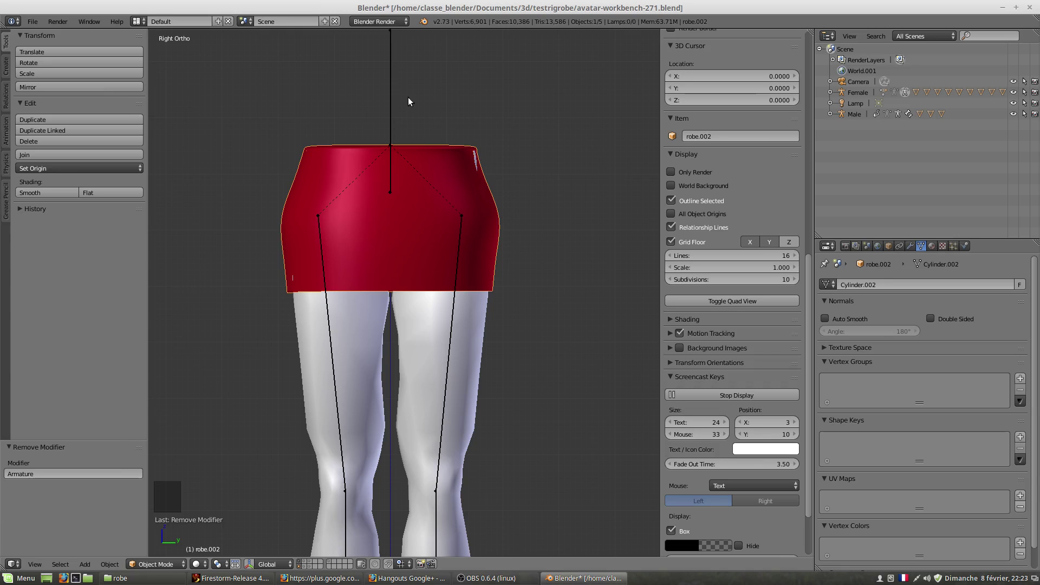
pyautogui.rightClick(395, 96)
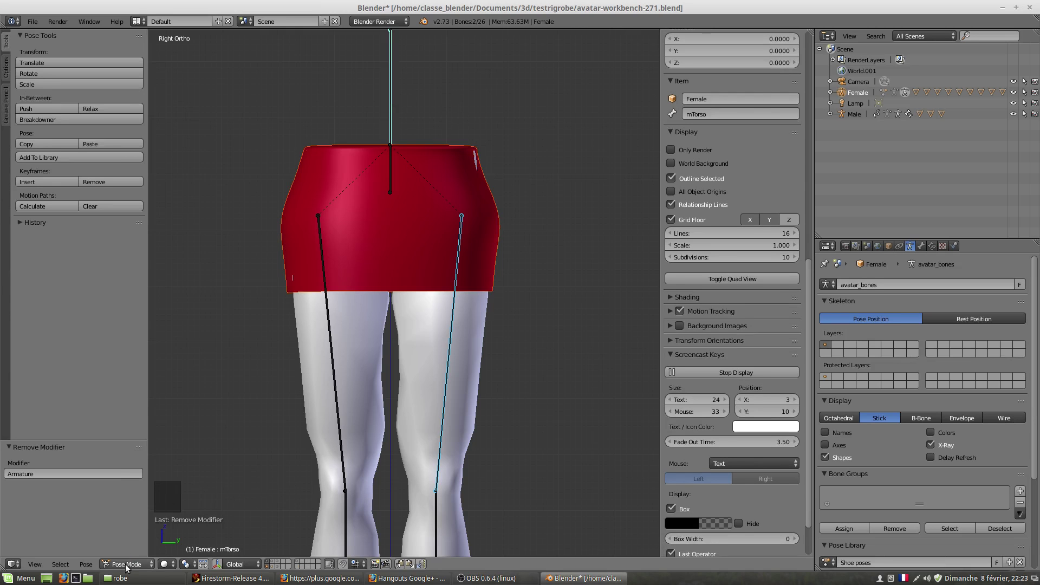
pyautogui.click(132, 567)
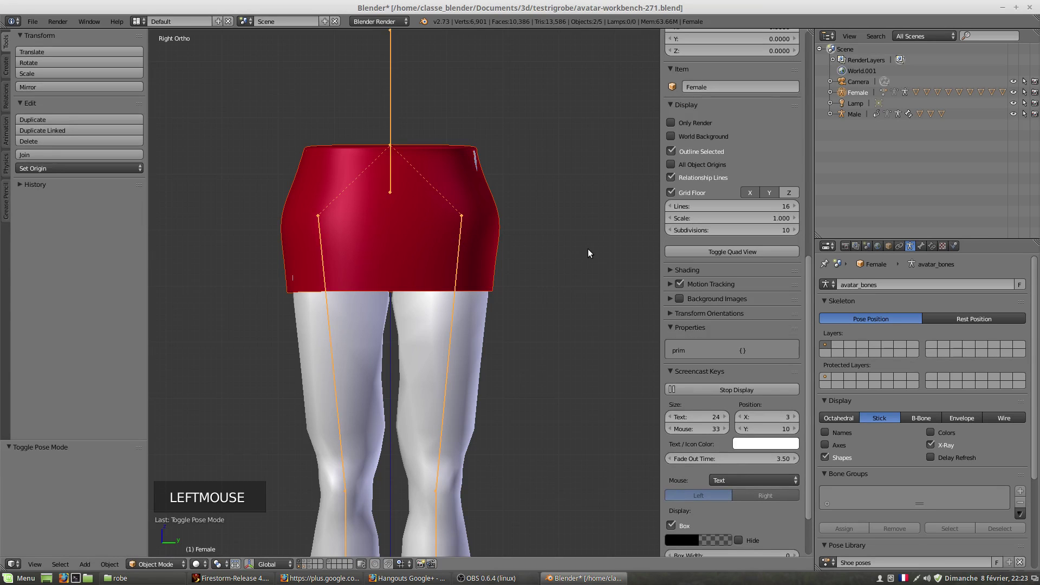
pyautogui.press('ctrl+p')
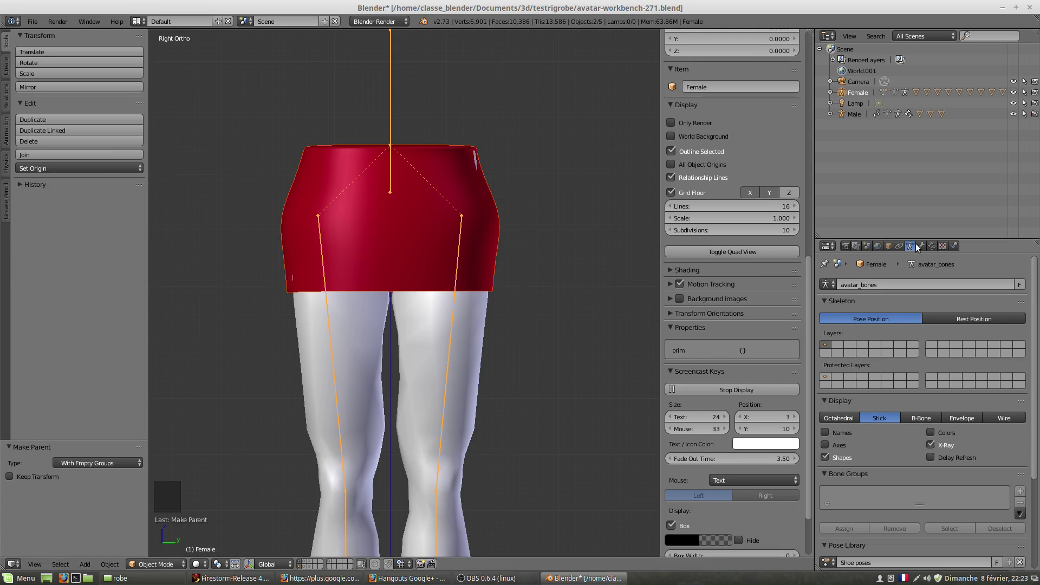
# - Check the skirt's new vertex groups, then select the Female armature and return it to pose mode
pyautogui.rightClick(492, 232)
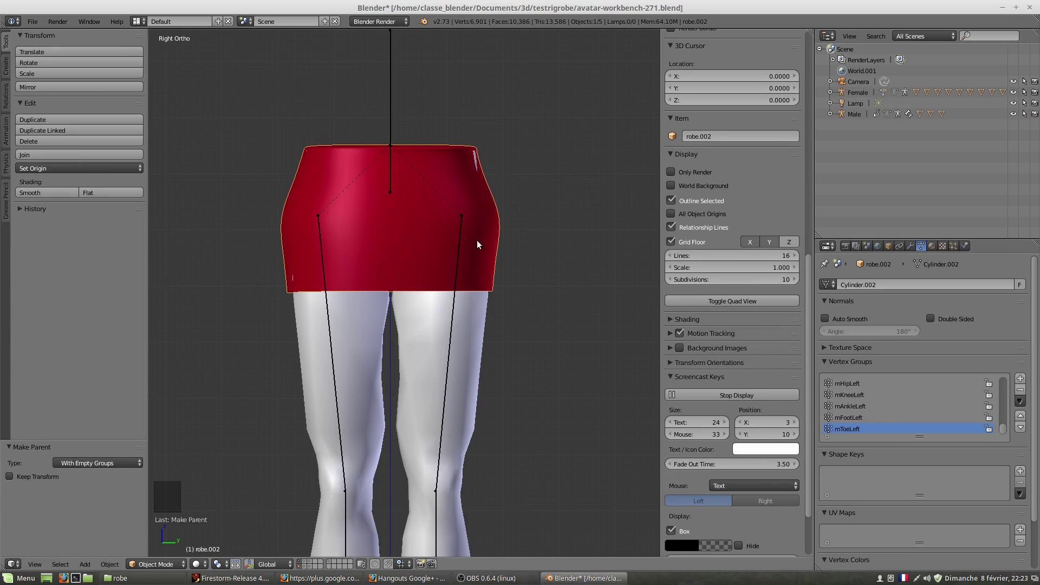
pyautogui.scroll(3)
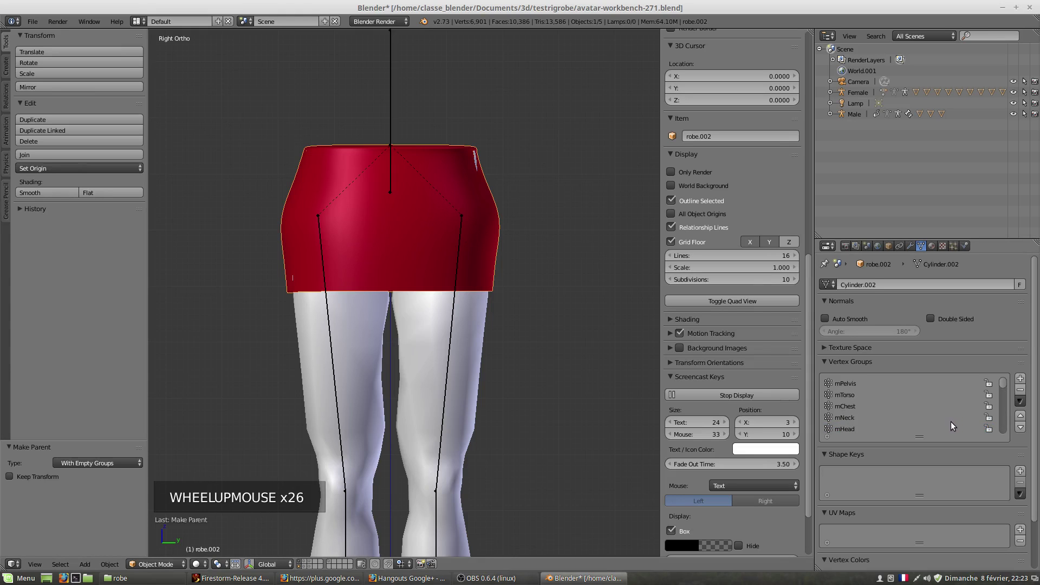
pyautogui.scroll(-3)
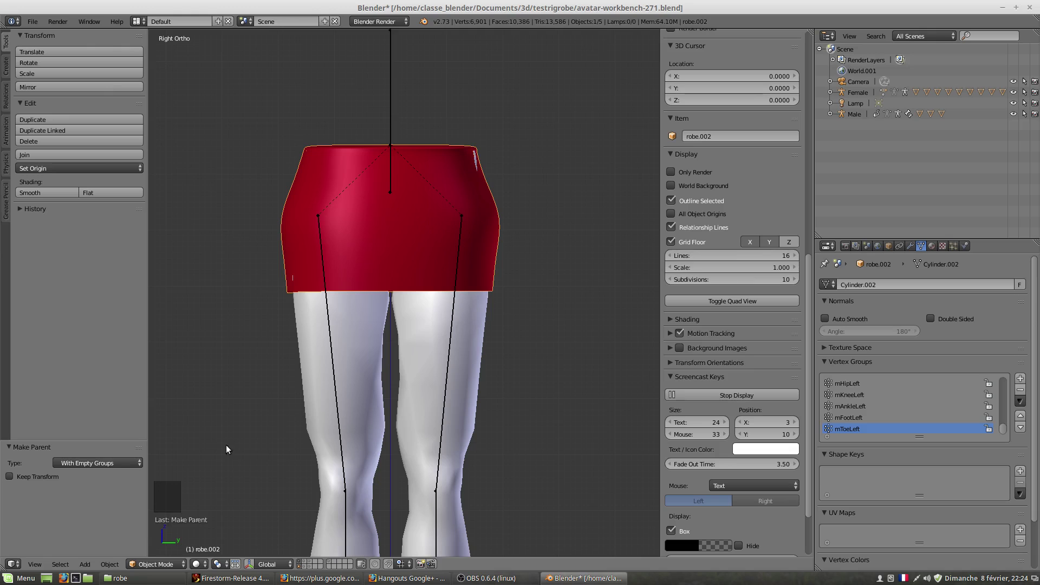
pyautogui.click(146, 567)
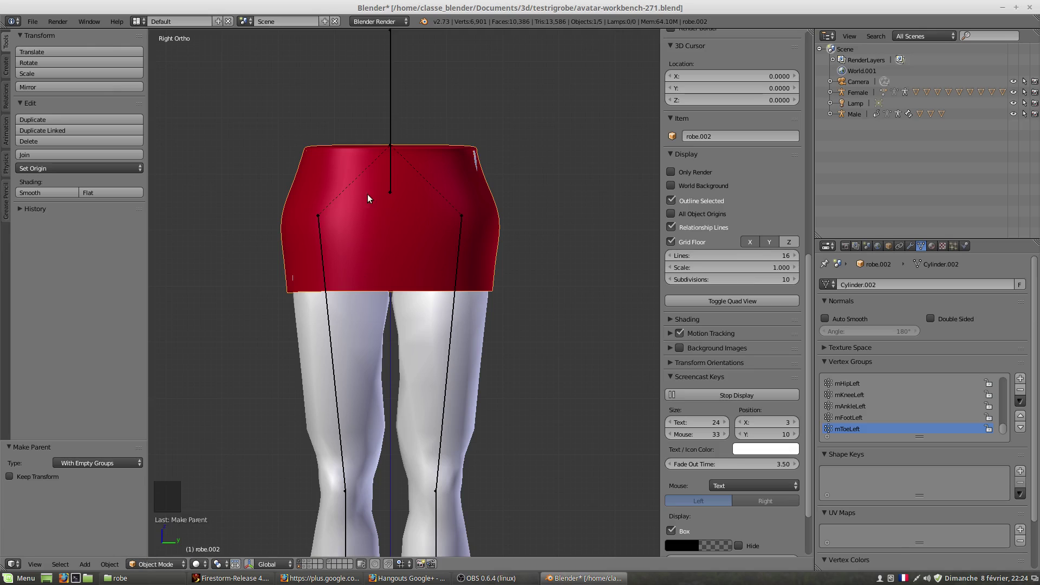
pyautogui.rightClick(397, 92)
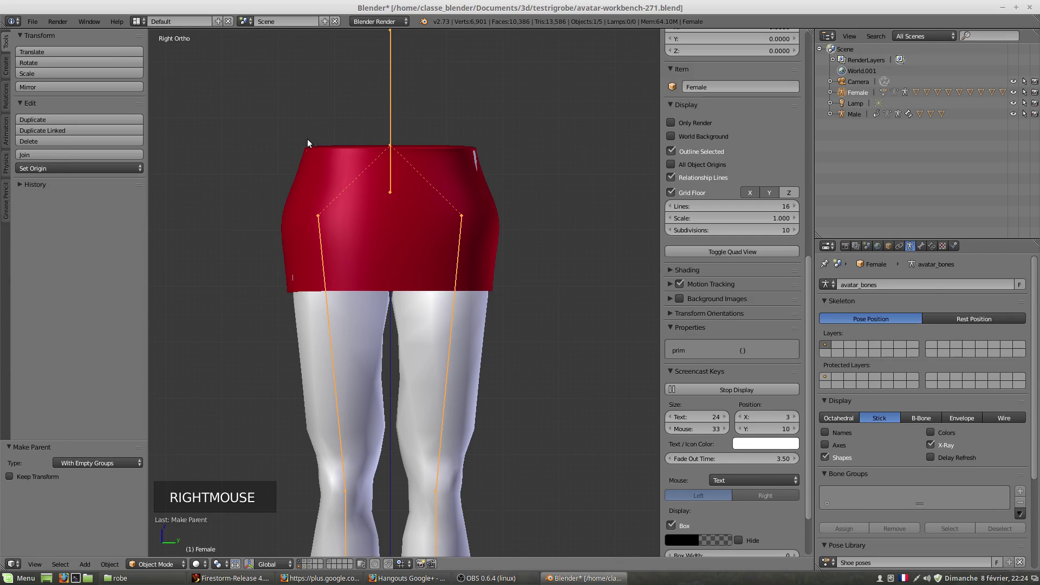
pyautogui.click(161, 565)
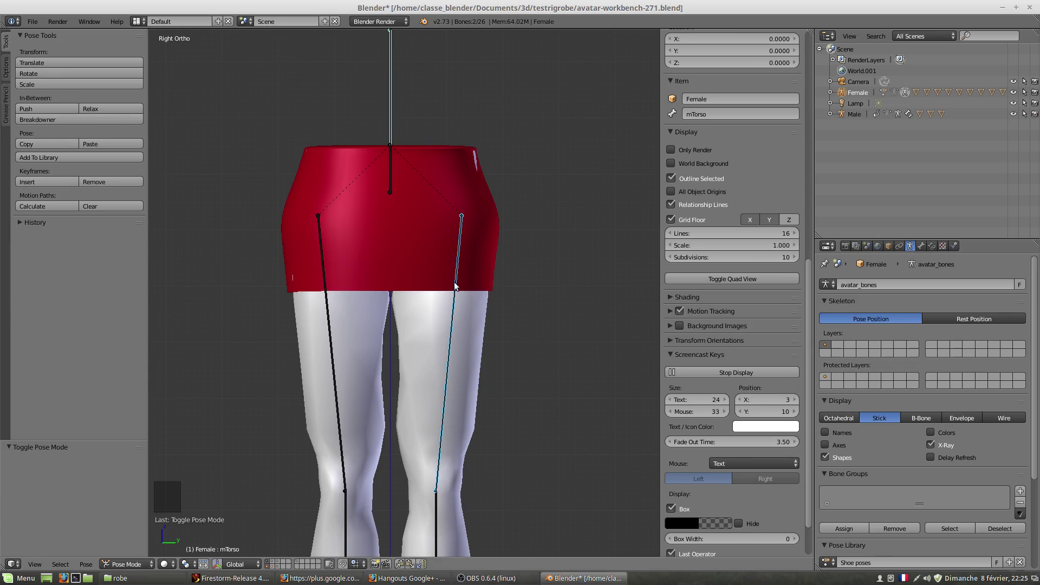
# - Put the SL-Female-LowerBody mesh into weight paint mode to show its mTorso weights
pyautogui.rightClick(477, 355)
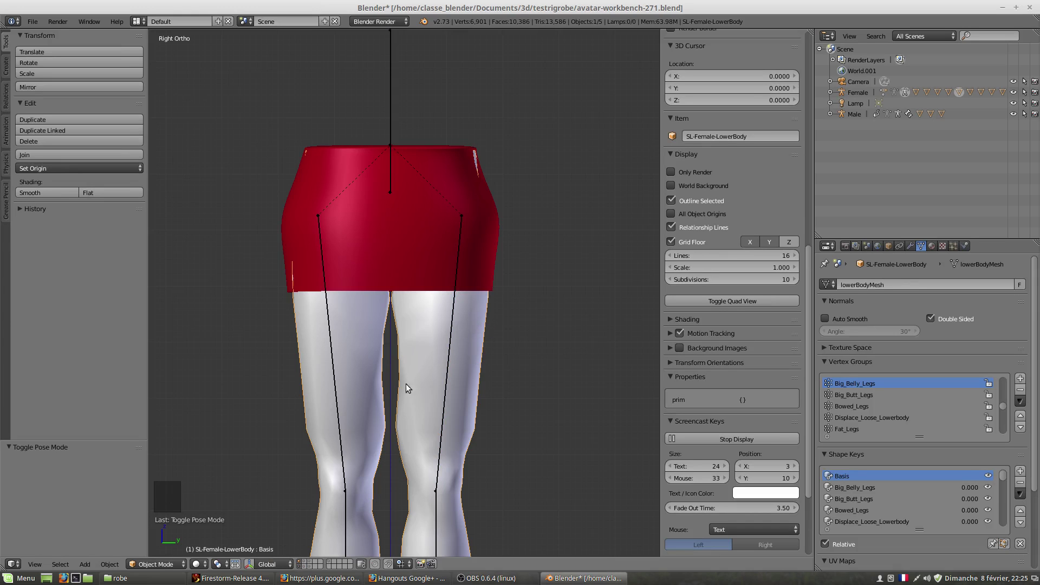
pyautogui.click(147, 570)
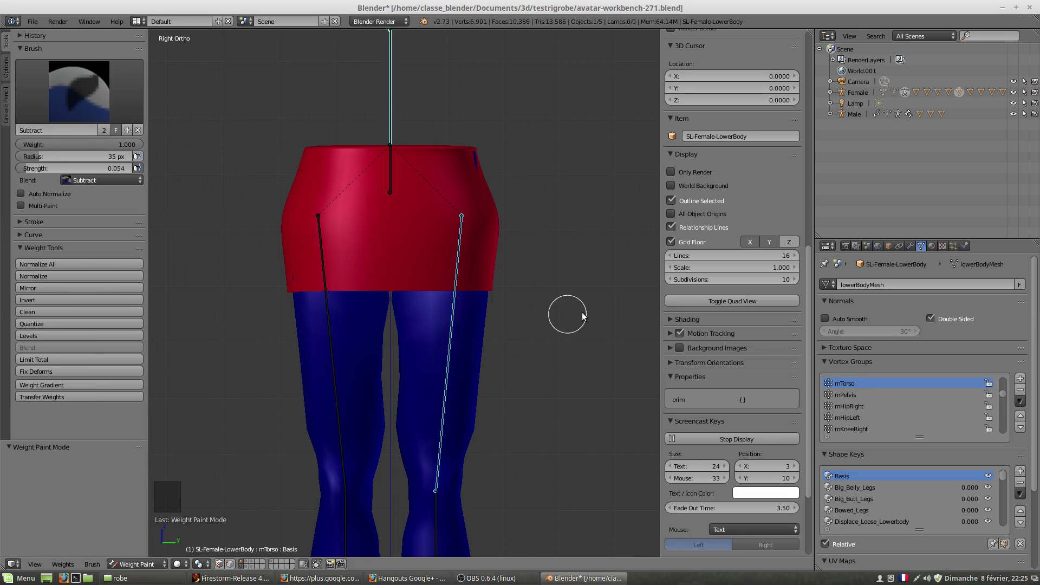
# - Add the skirt to the selection and put it into weight paint mode with a subtract brush
pyautogui.rightClick(490, 232)
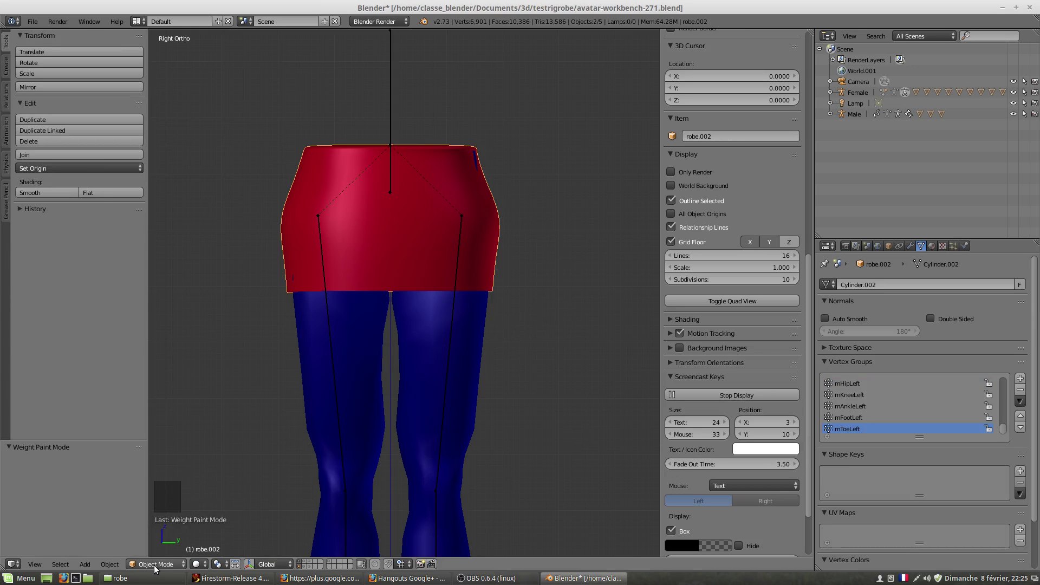
pyautogui.click(159, 568)
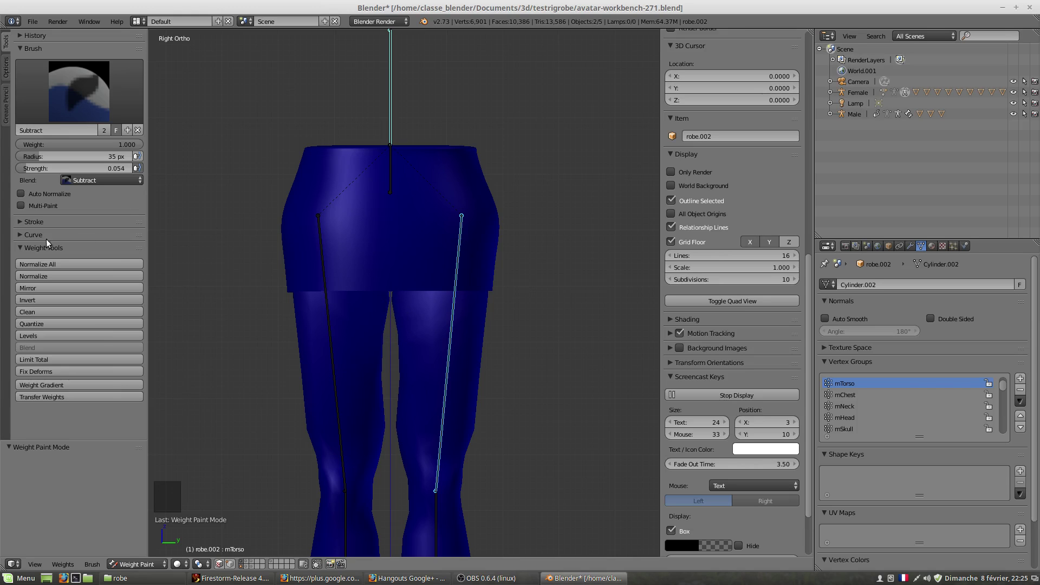
pyautogui.click(23, 251)
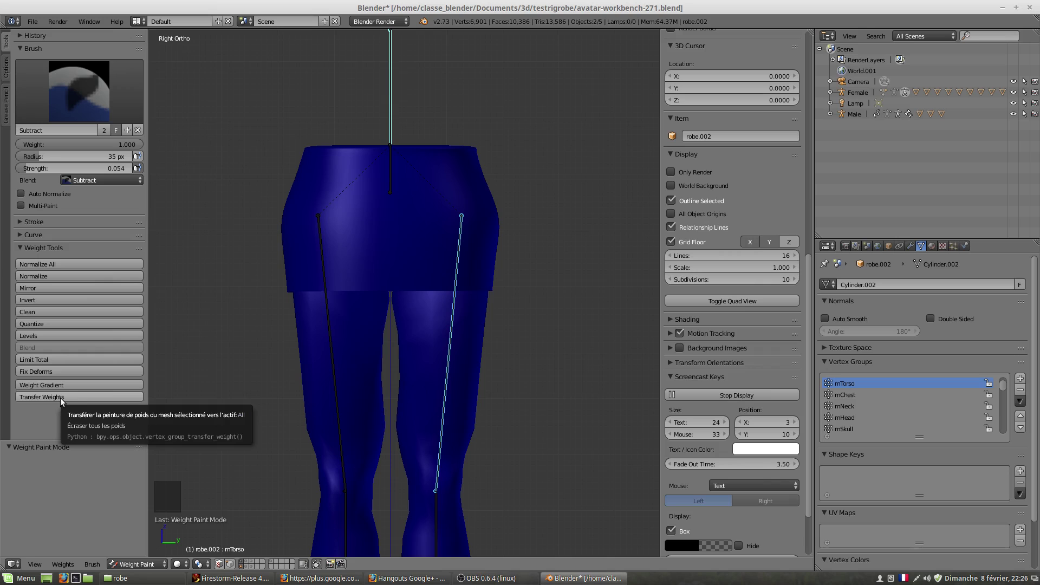
# - Transfer the lower body's bone weights onto the skirt and view its mHipLeft group
pyautogui.click(63, 403)
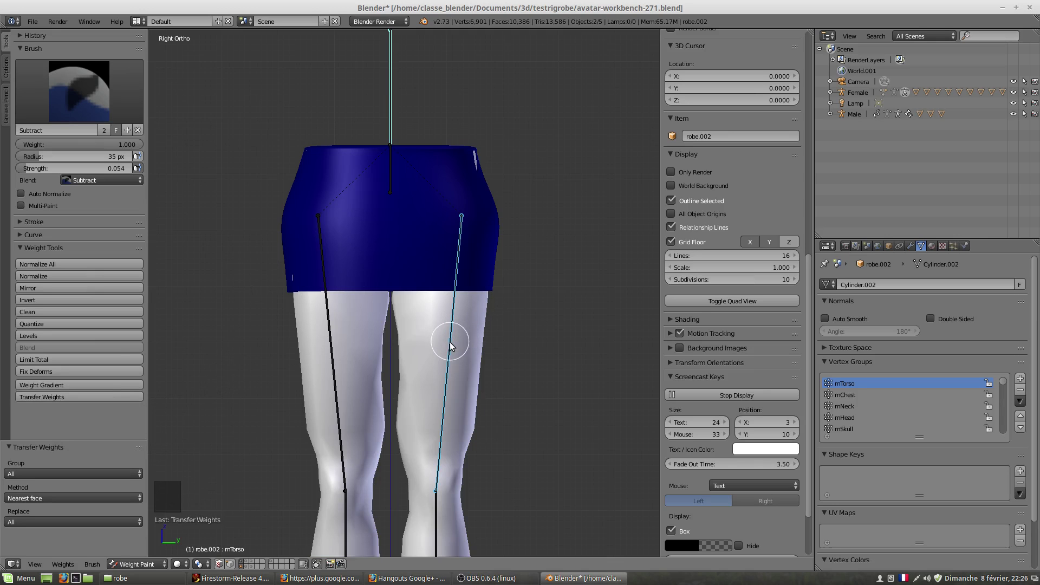
pyautogui.rightClick(454, 345)
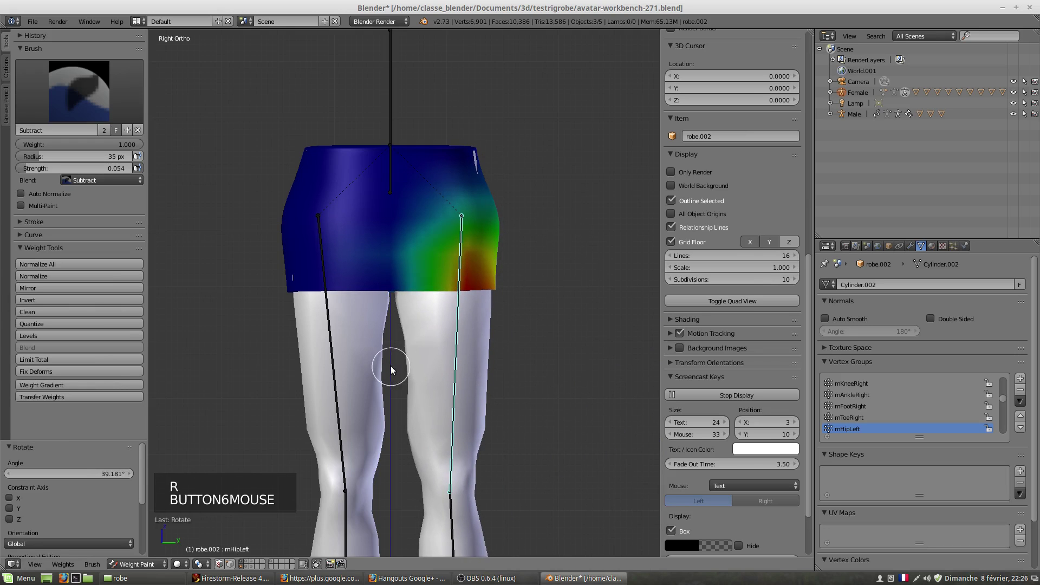
# - Select the lower body mesh and its mHipLeft bone, orbiting around the legs and hips
pyautogui.middleClick(471, 342)
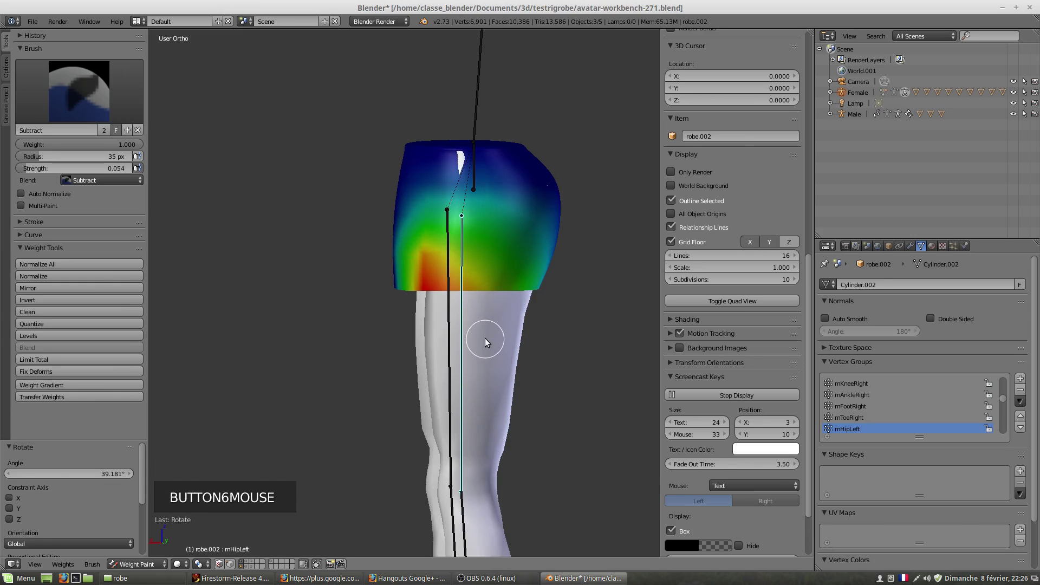
pyautogui.rightClick(488, 340)
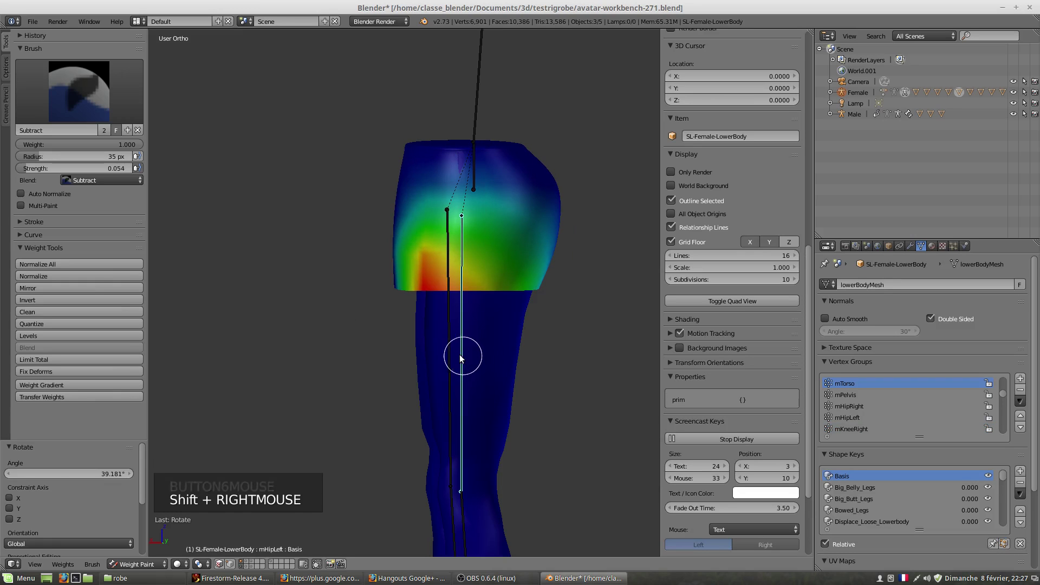
pyautogui.rightClick(463, 359)
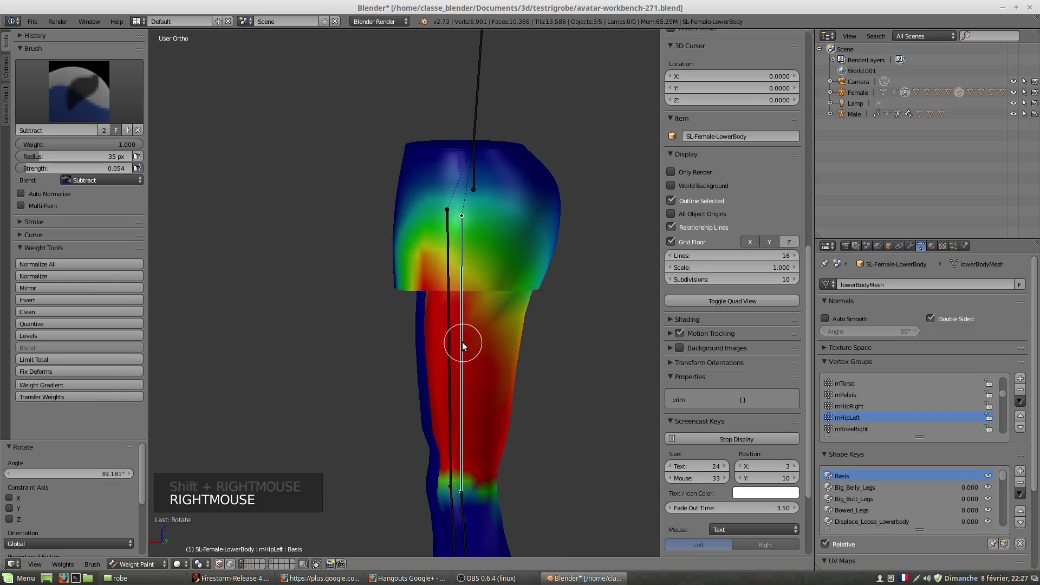
pyautogui.middleClick(480, 349)
pyautogui.scroll(3)
pyautogui.middleClick(483, 325)
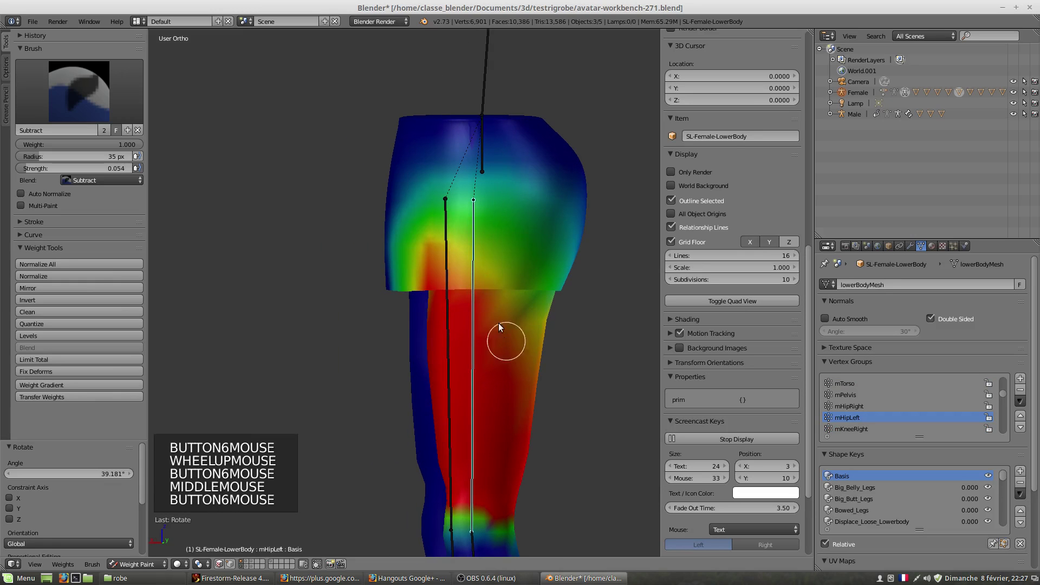
pyautogui.middleClick(535, 337)
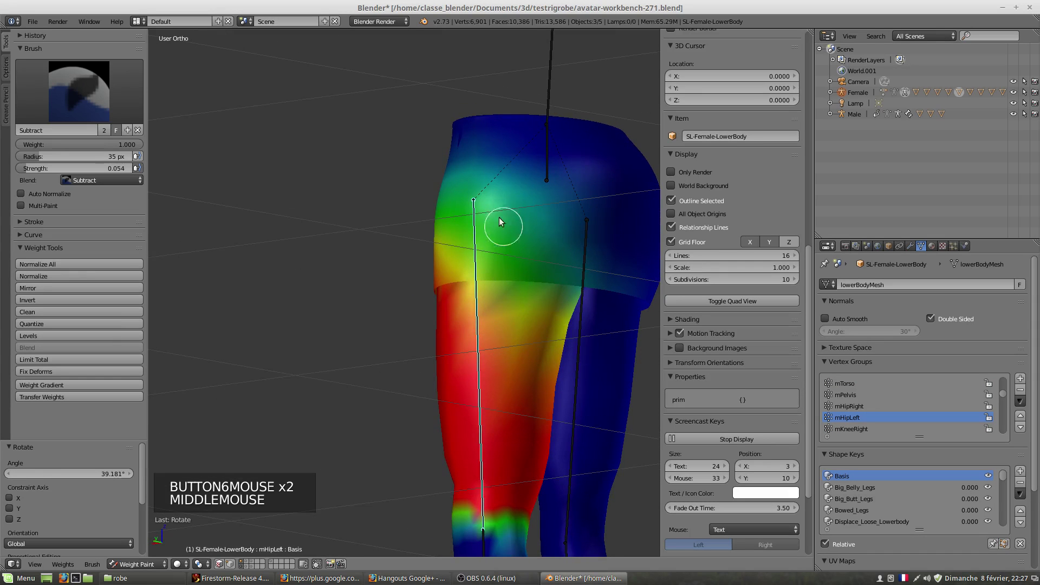
pyautogui.middleClick(509, 368)
pyautogui.middleClick(586, 383)
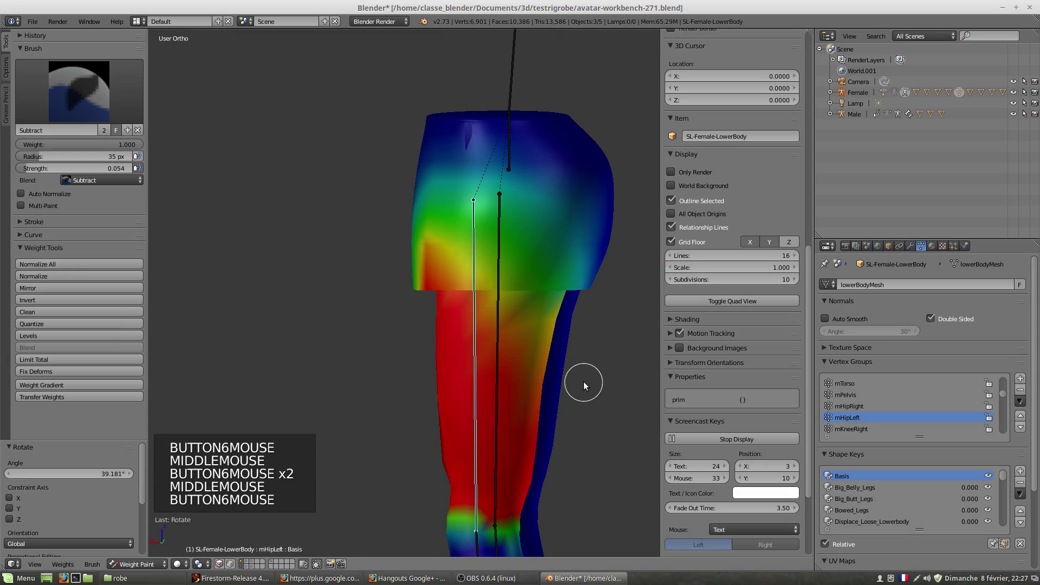
# - Rotate the left thigh bone forward and inspect how the raised leg bends the mesh
pyautogui.press('r')
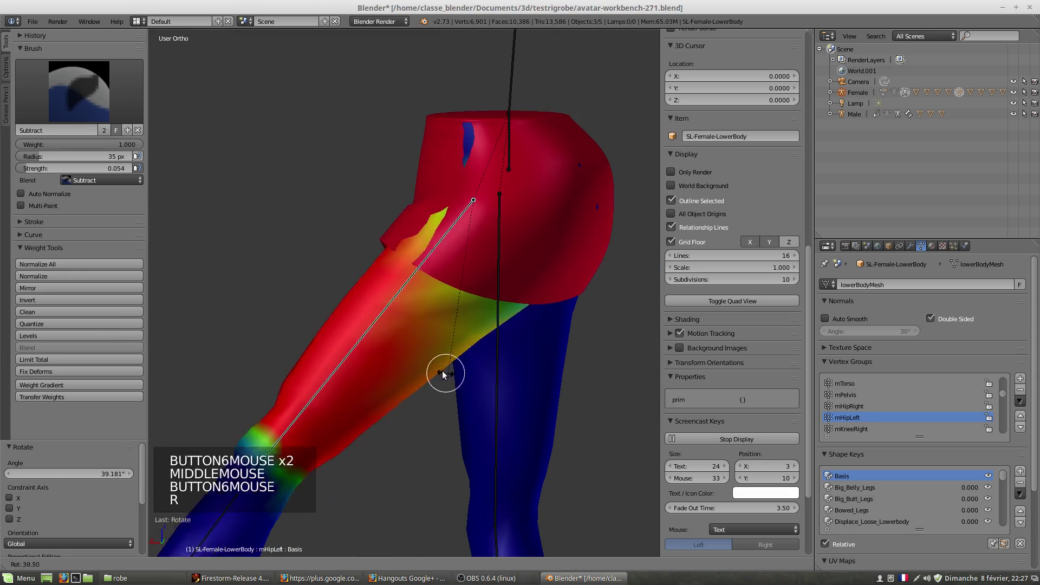
pyautogui.middleClick(405, 255)
pyautogui.scroll(-3)
pyautogui.middleClick(445, 294)
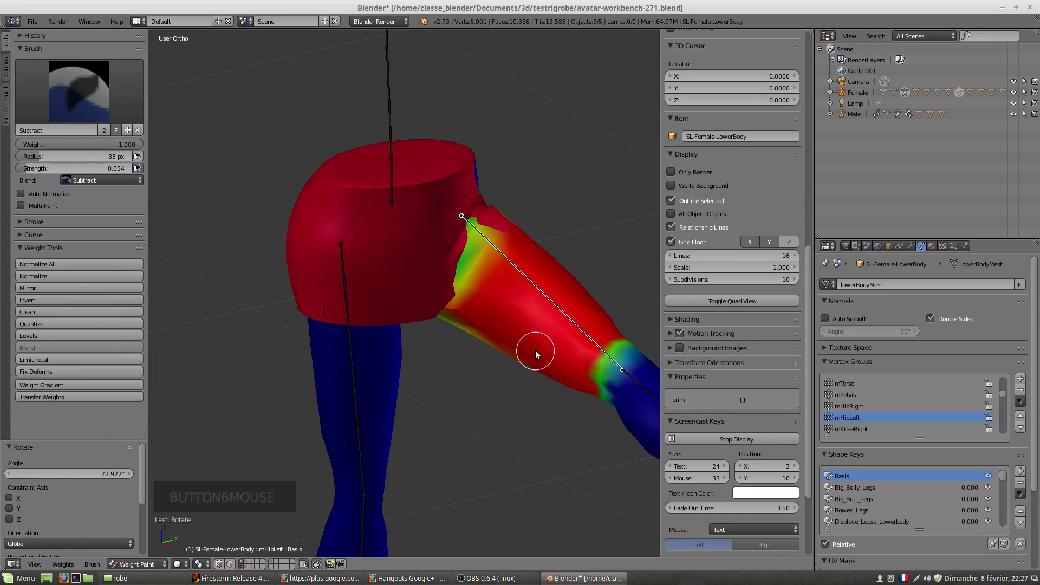
pyautogui.middleClick(541, 355)
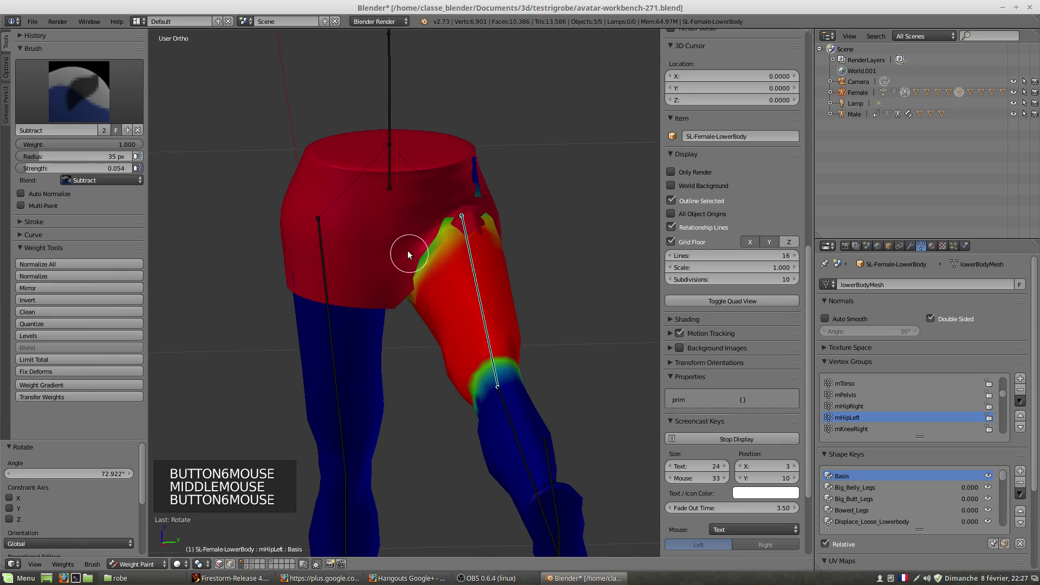
pyautogui.rightClick(401, 243)
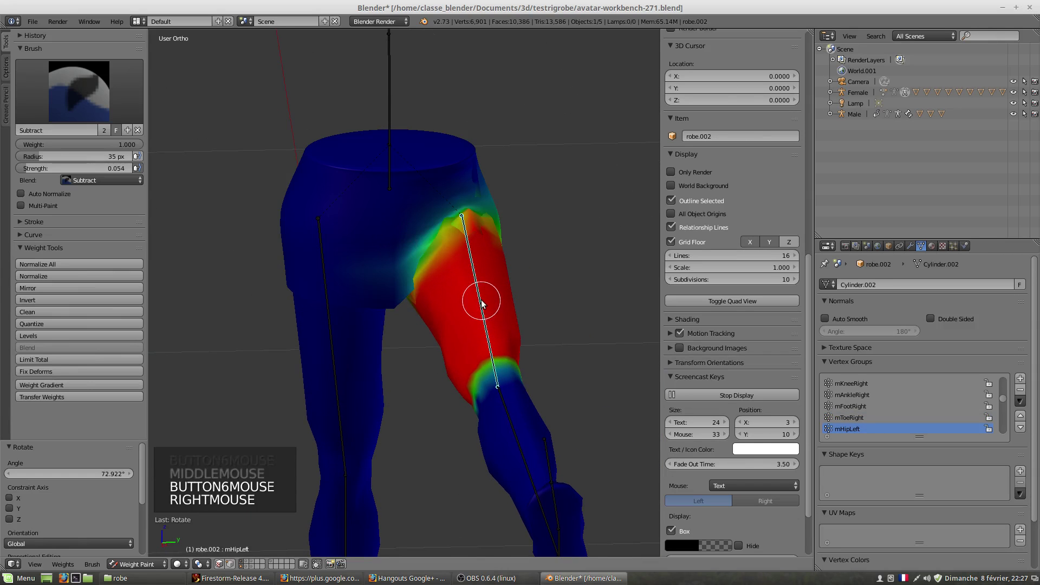
pyautogui.rightClick(486, 311)
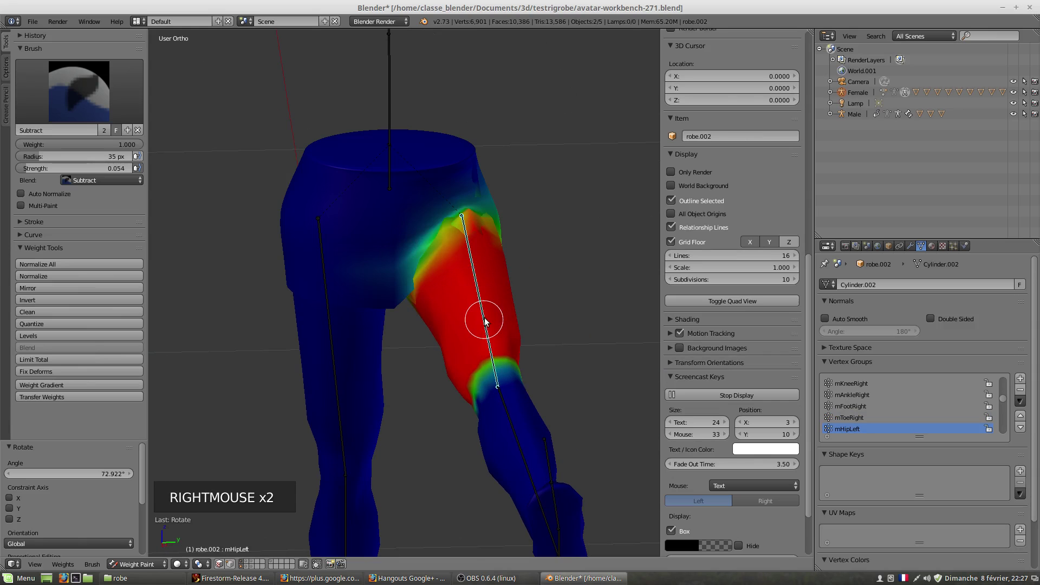
pyautogui.middleClick(474, 322)
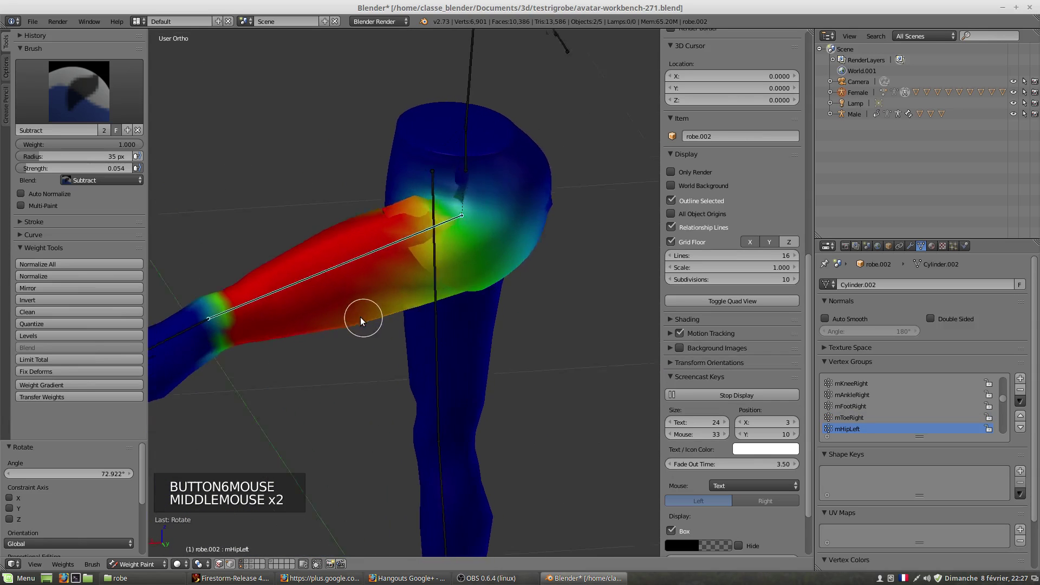
pyautogui.middleClick(353, 321)
pyautogui.scroll(3)
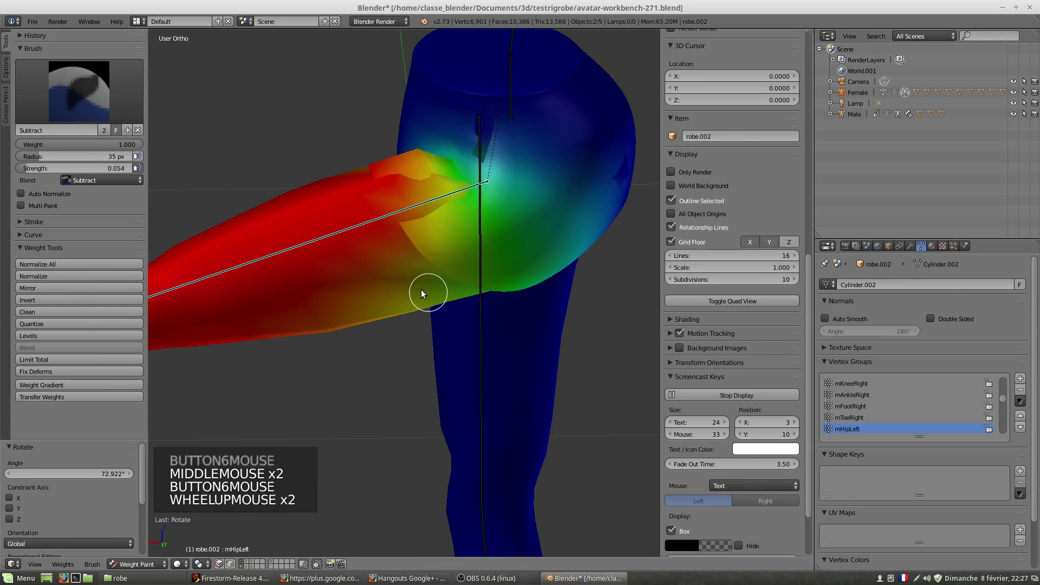
pyautogui.scroll(3)
pyautogui.rightClick(333, 243)
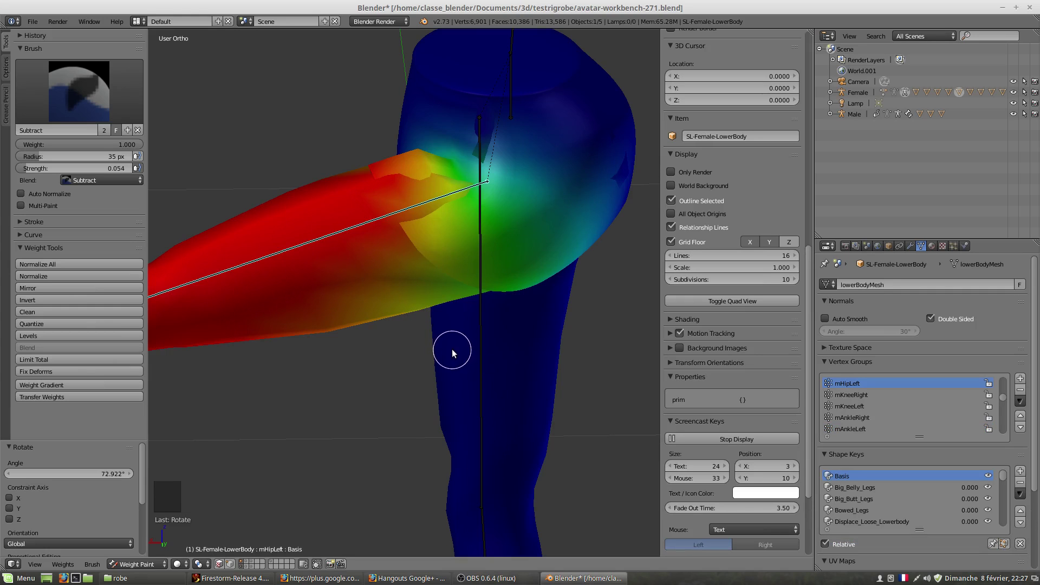
pyautogui.middleClick(457, 370)
pyautogui.scroll(-3)
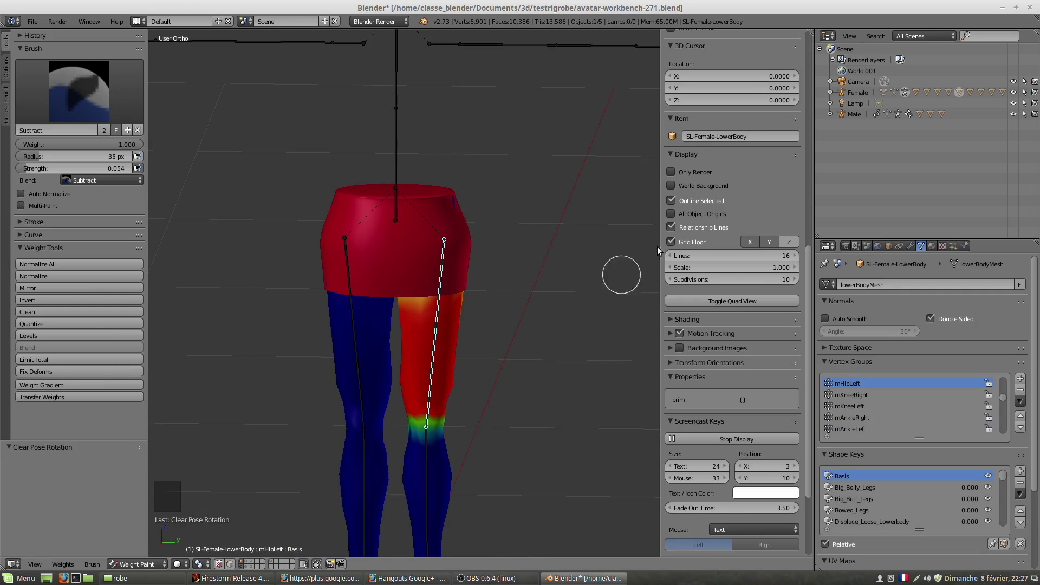
pyautogui.rightClick(425, 259)
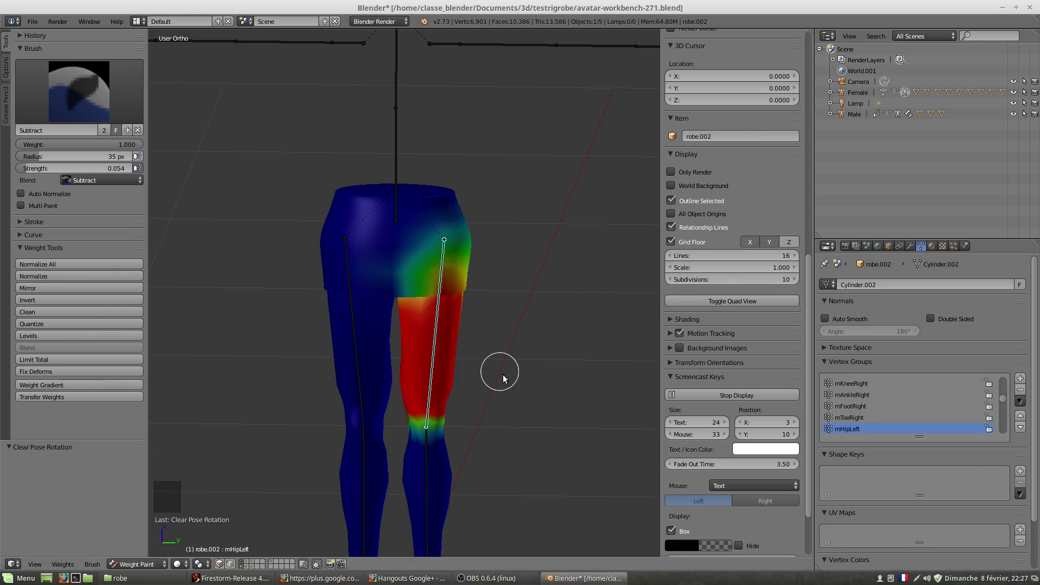
pyautogui.scroll(3)
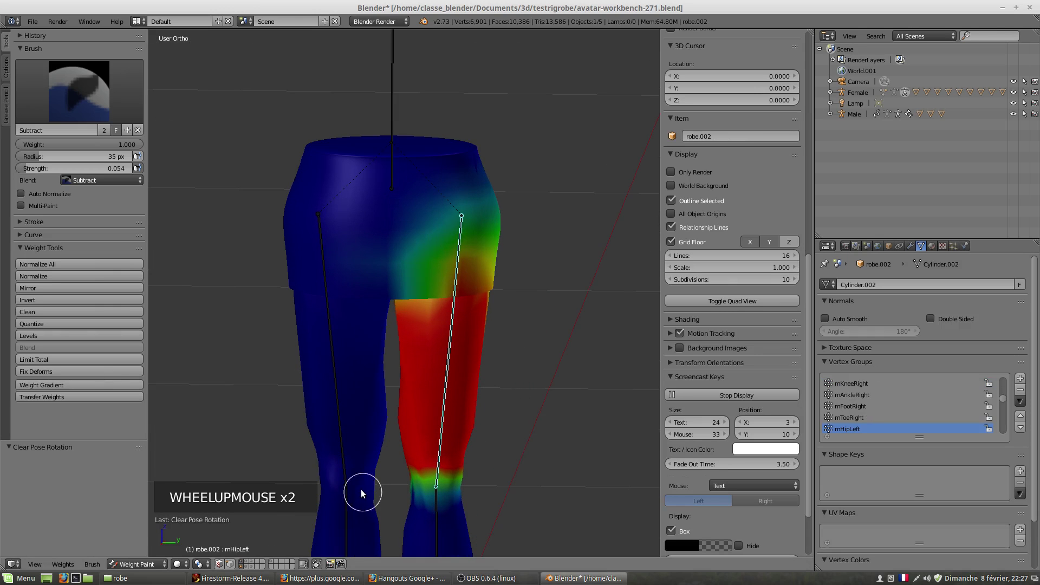
pyautogui.click(148, 569)
pyautogui.scroll(3)
pyautogui.rightClick(465, 402)
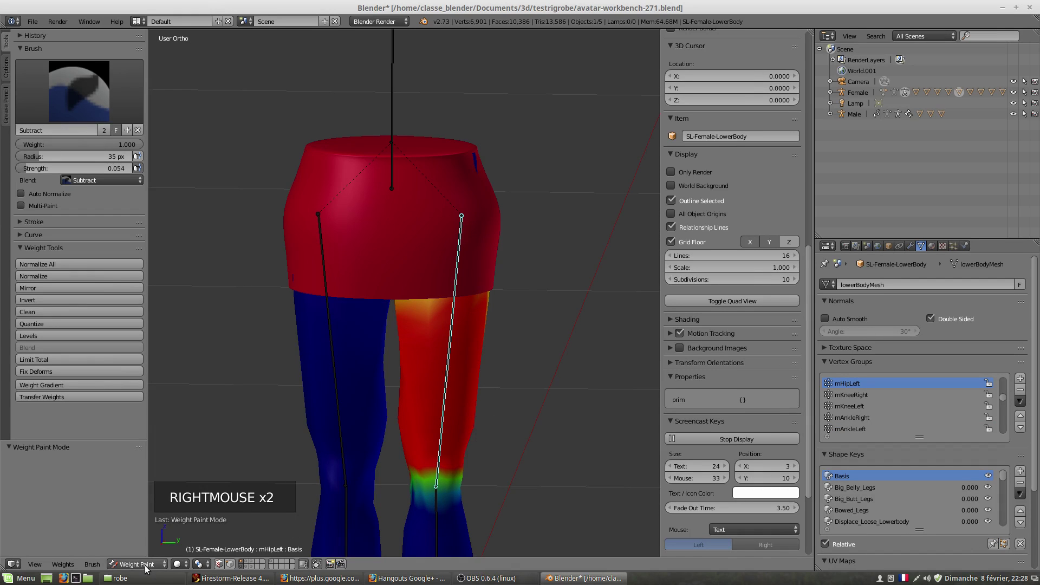
pyautogui.click(148, 567)
# - Select the Female armature in Pose Mode with mTorso active, then reselect the lower body to show its mTorso weights
pyautogui.rightClick(467, 507)
pyautogui.click(141, 567)
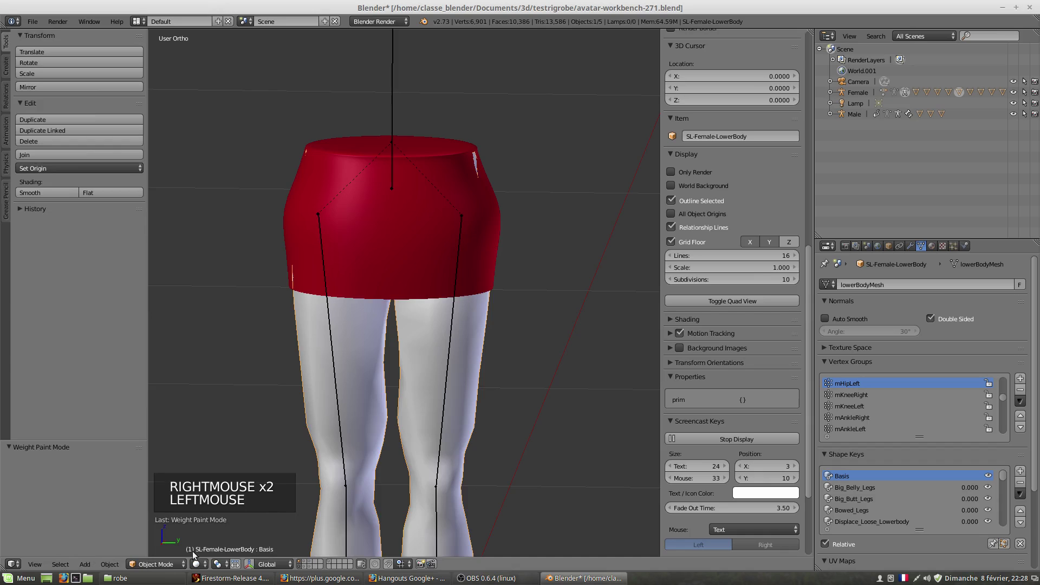
pyautogui.rightClick(392, 106)
pyautogui.click(129, 570)
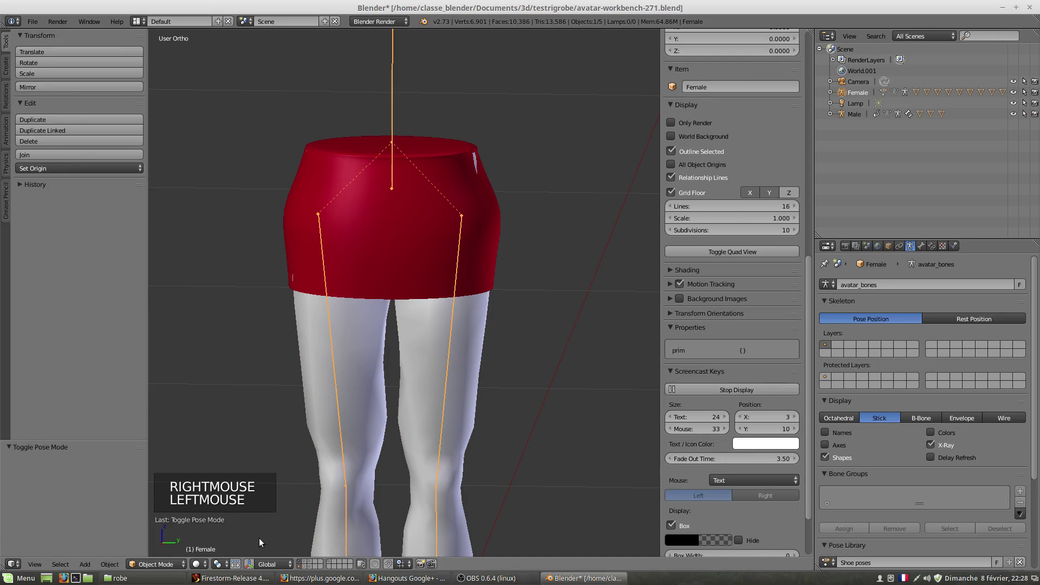
pyautogui.middleClick(411, 404)
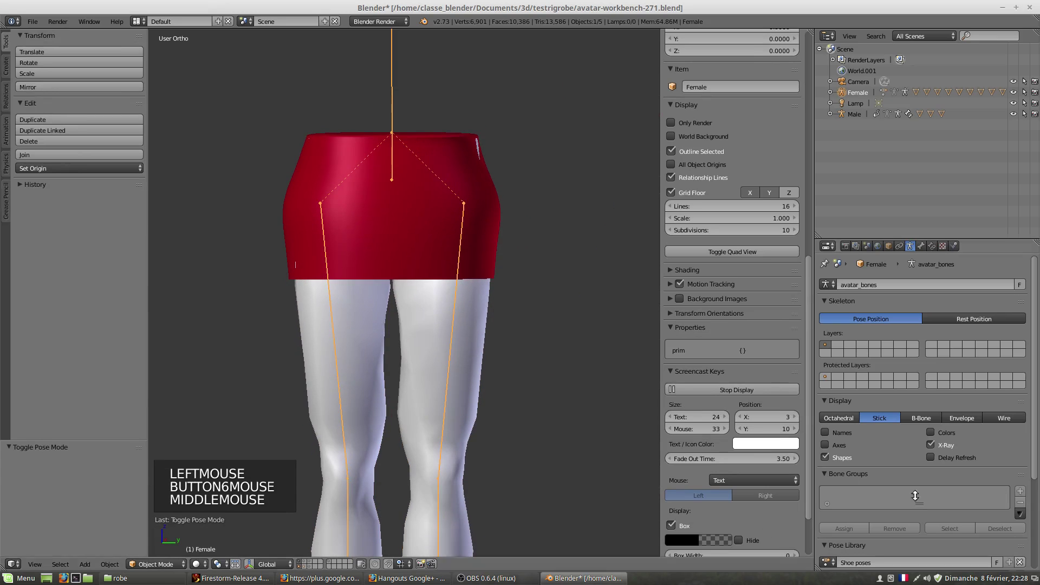
pyautogui.scroll(-3)
pyautogui.rightClick(401, 132)
pyautogui.click(160, 569)
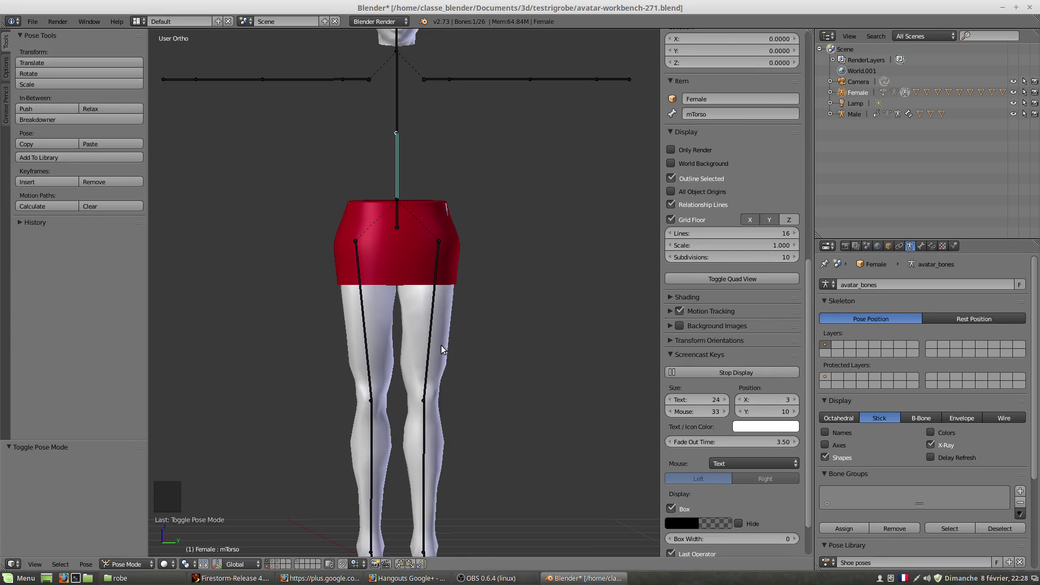
pyautogui.rightClick(450, 324)
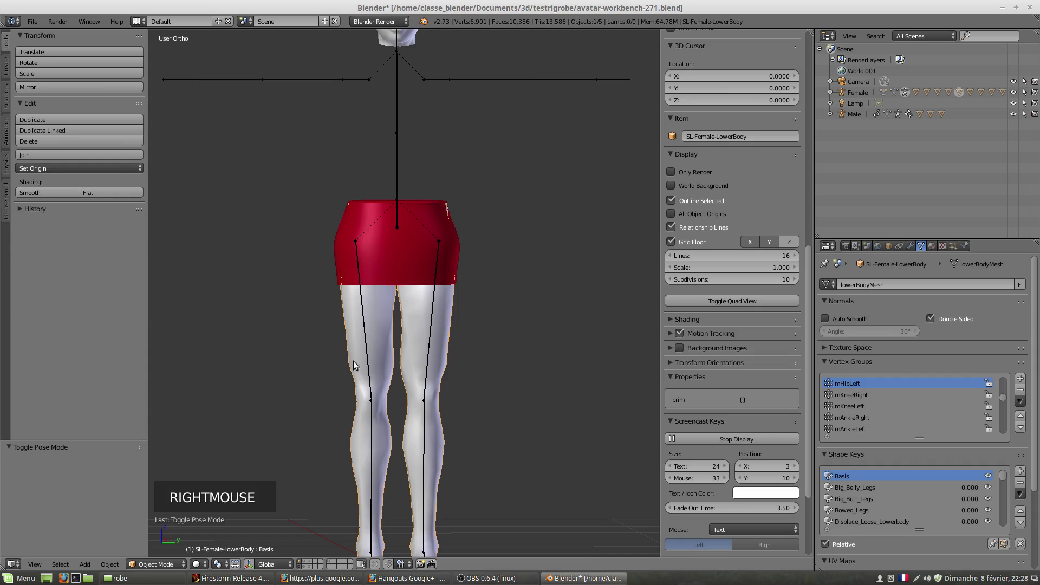
# - Put the skirt robe.002 into Weight Paint and display its mHipLeft vertex-group weights
pyautogui.click(155, 569)
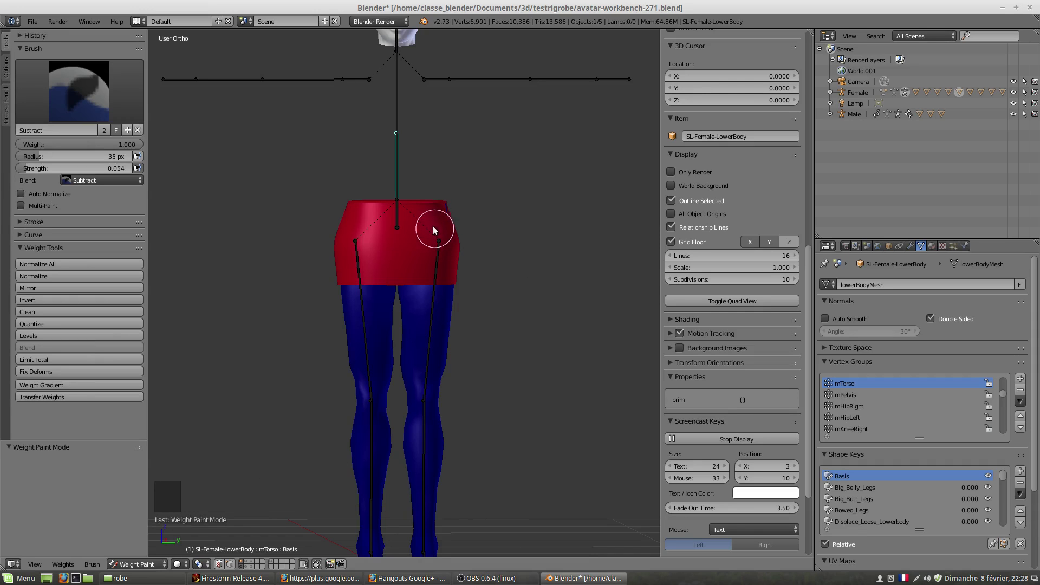
pyautogui.rightClick(445, 219)
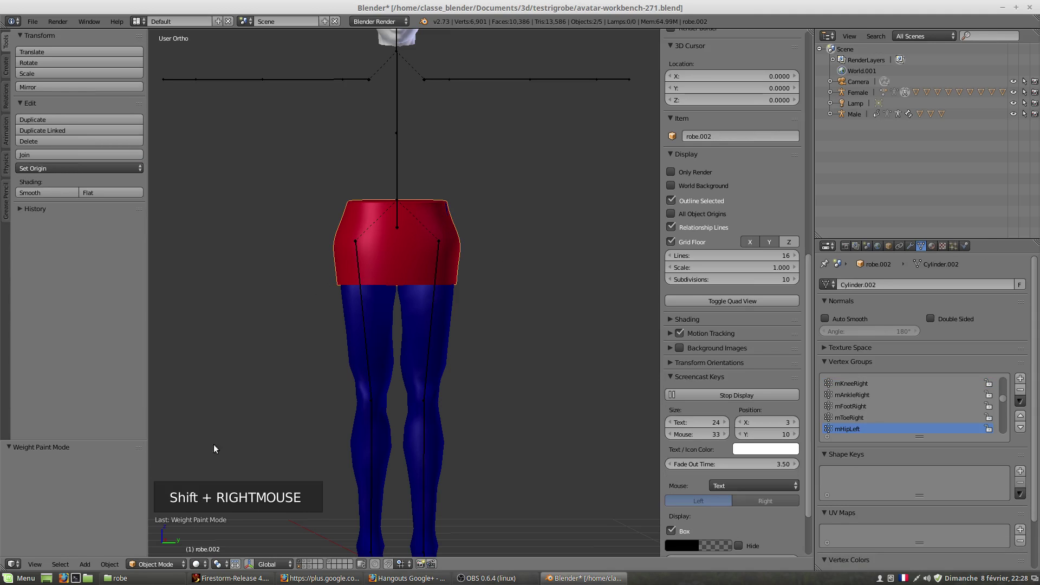
pyautogui.click(164, 568)
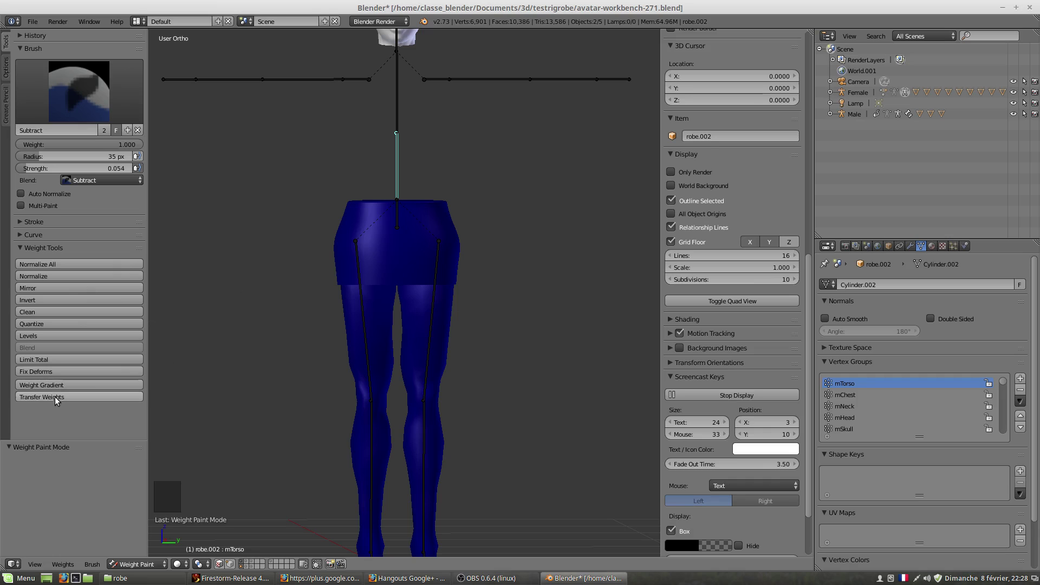
pyautogui.click(57, 402)
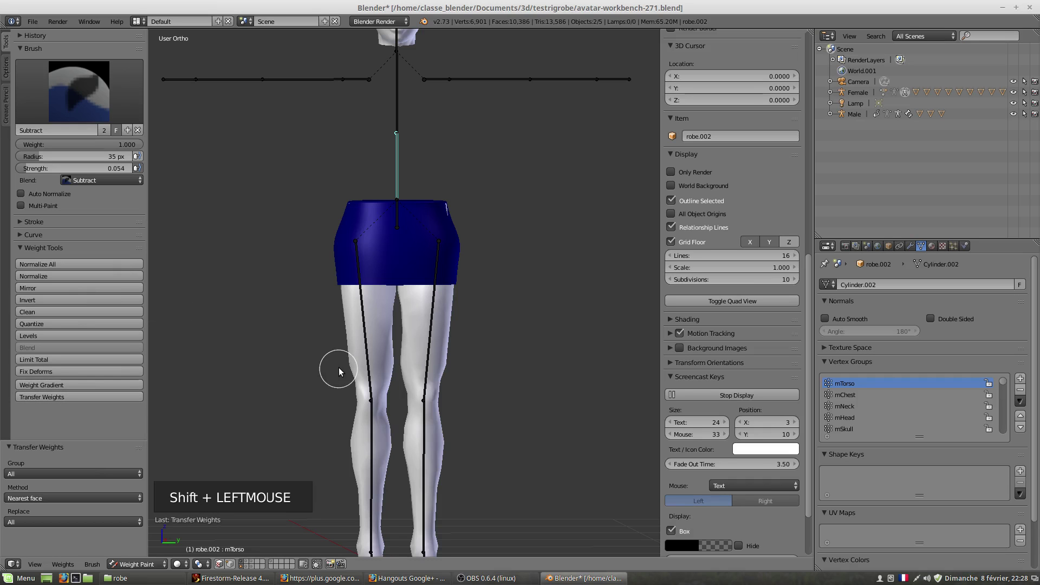
pyautogui.scroll(3)
# - Select the left thigh bone and rotate it forward to test-pose the leg under the skirt
pyautogui.rightClick(441, 312)
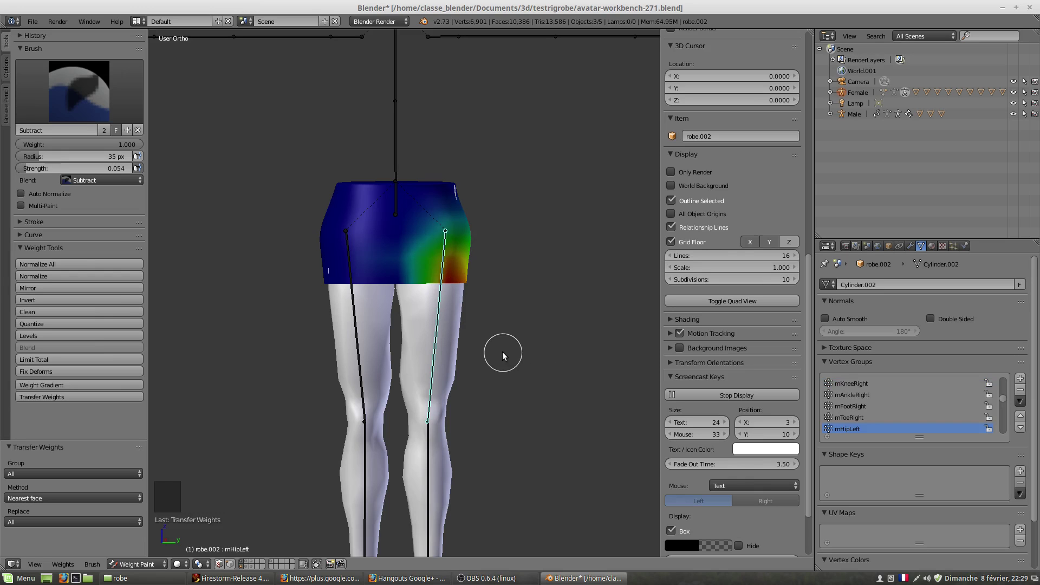
pyautogui.scroll(3)
pyautogui.scroll(3)
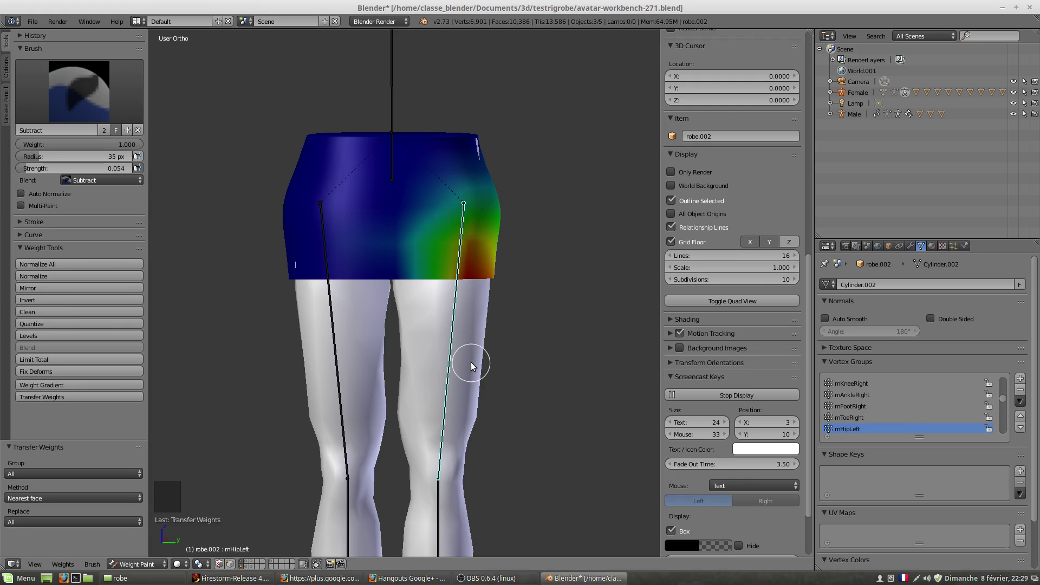
pyautogui.scroll(-3)
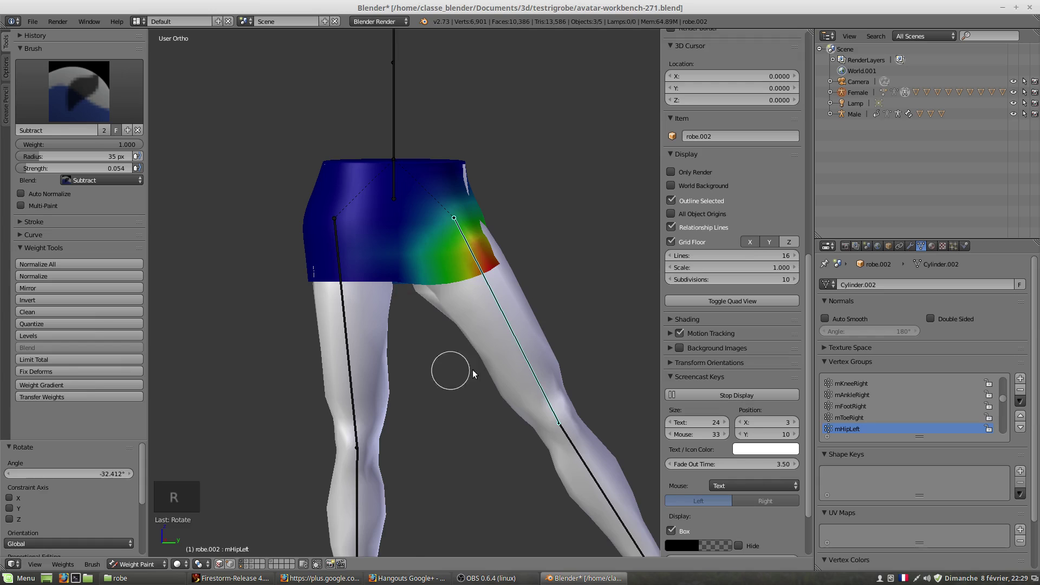
pyautogui.middleClick(463, 377)
pyautogui.middleClick(517, 370)
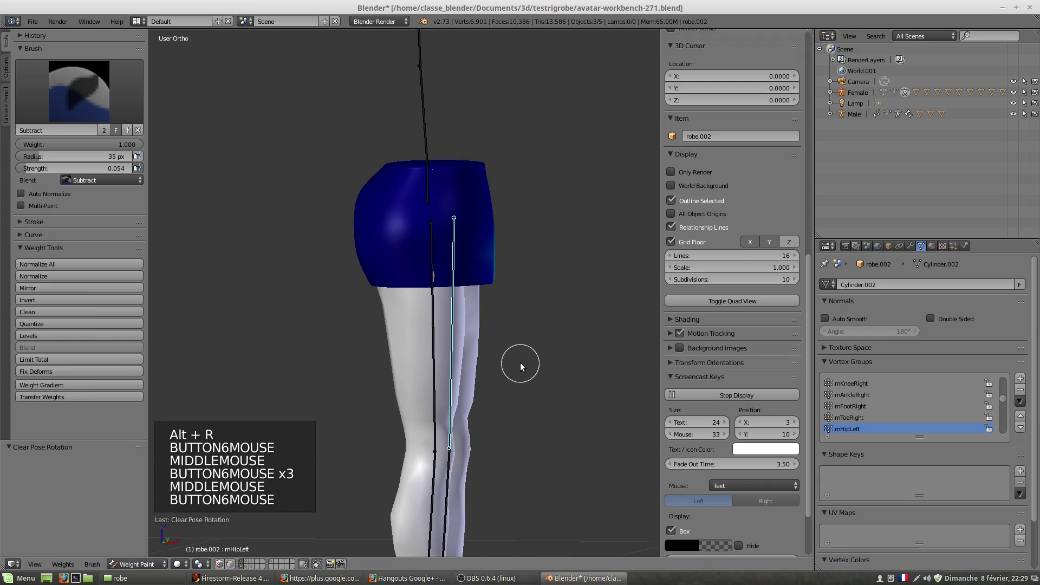
pyautogui.press('r')
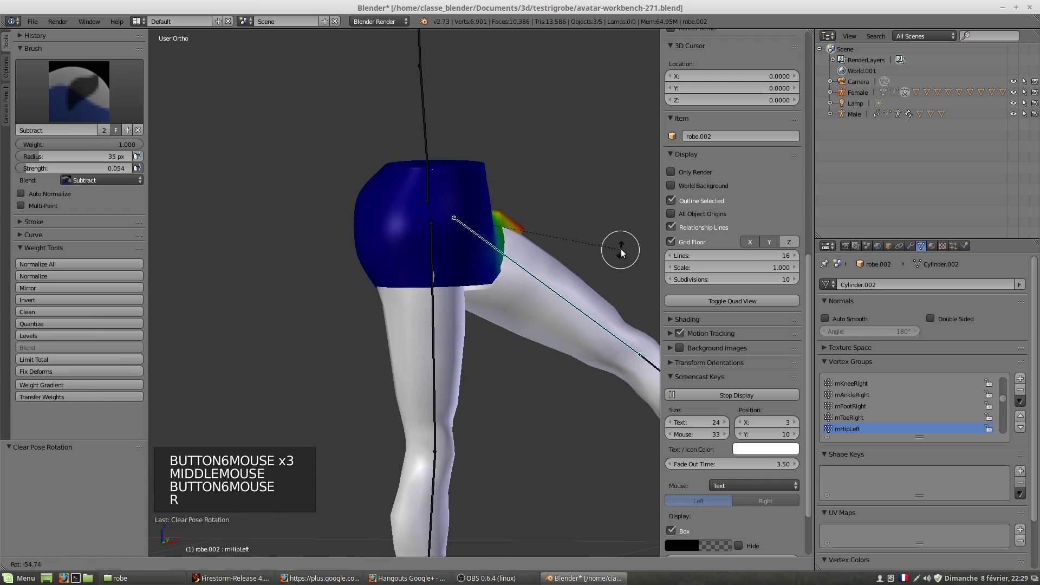
# - Orbit and zoom around the raised leg to inspect where the body pokes through the skirt
pyautogui.middleClick(568, 283)
pyautogui.scroll(3)
pyautogui.scroll(3)
pyautogui.middleClick(480, 327)
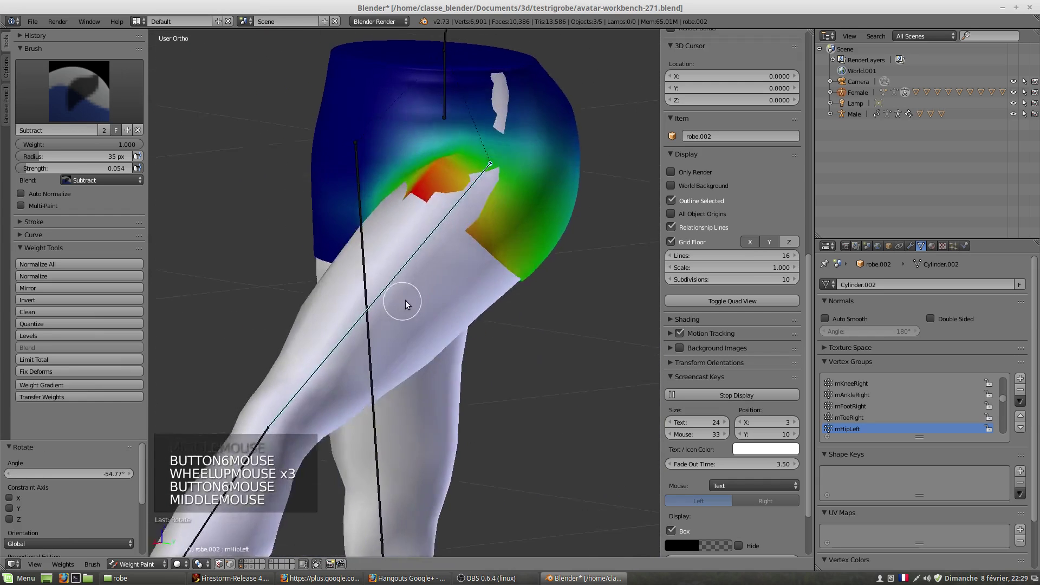
pyautogui.scroll(3)
pyautogui.middleClick(464, 319)
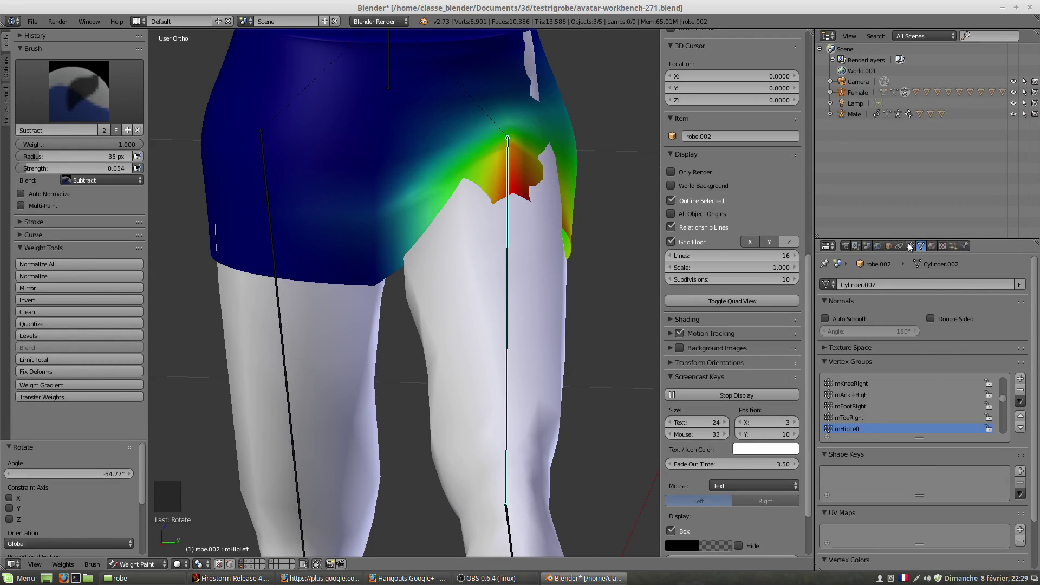
# - Reorder robe.002's modifiers so Armature sits above Subsurf, comparing the posed skirt both ways
pyautogui.click(915, 244)
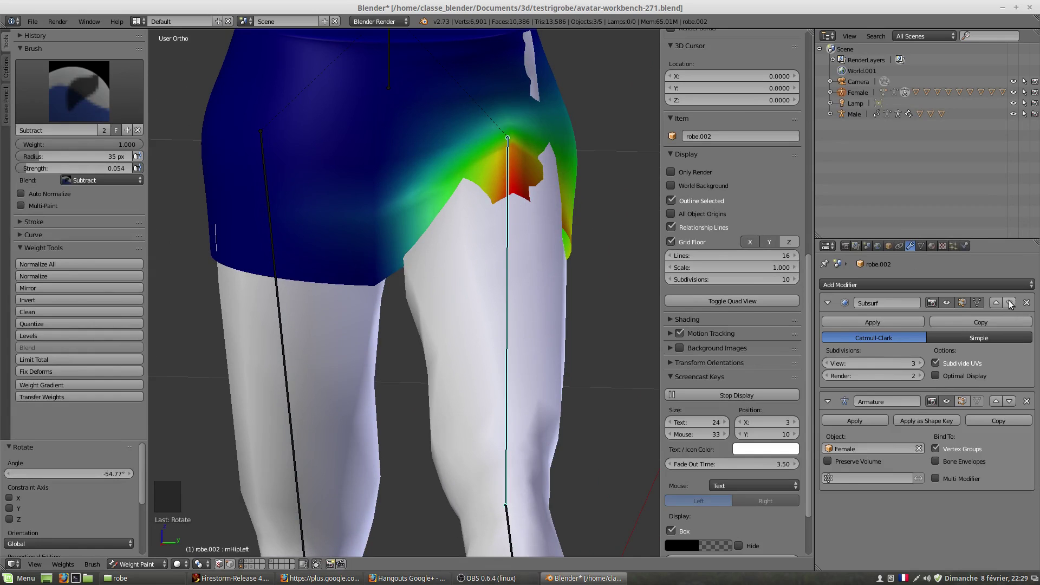
pyautogui.click(1011, 306)
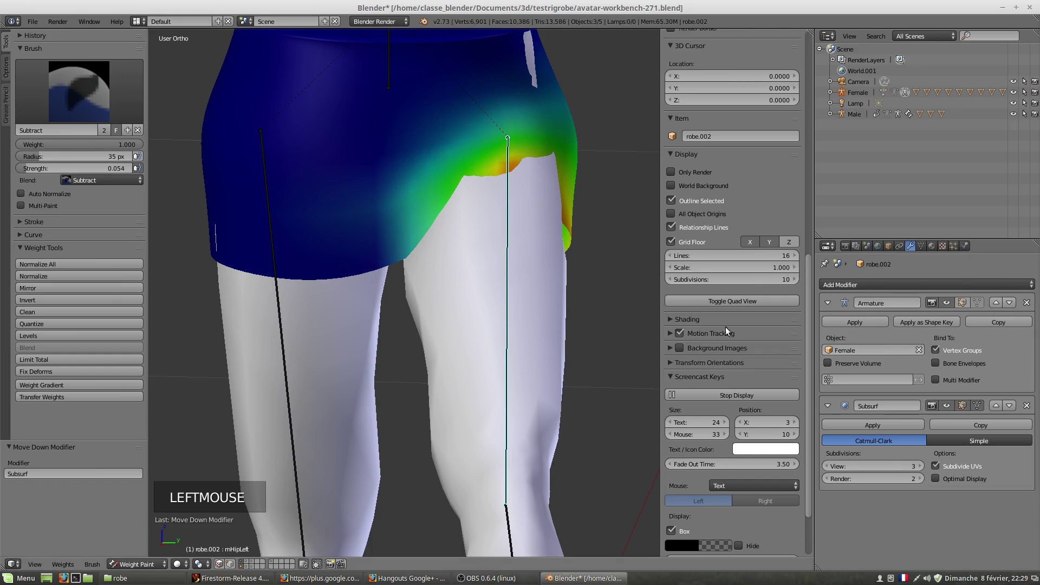
pyautogui.middleClick(602, 312)
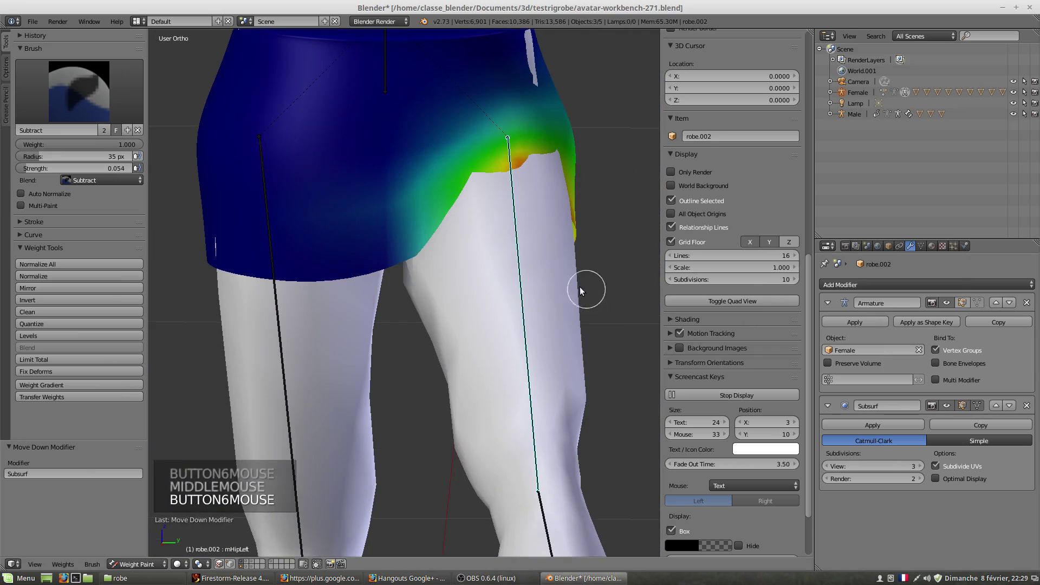
pyautogui.middleClick(515, 304)
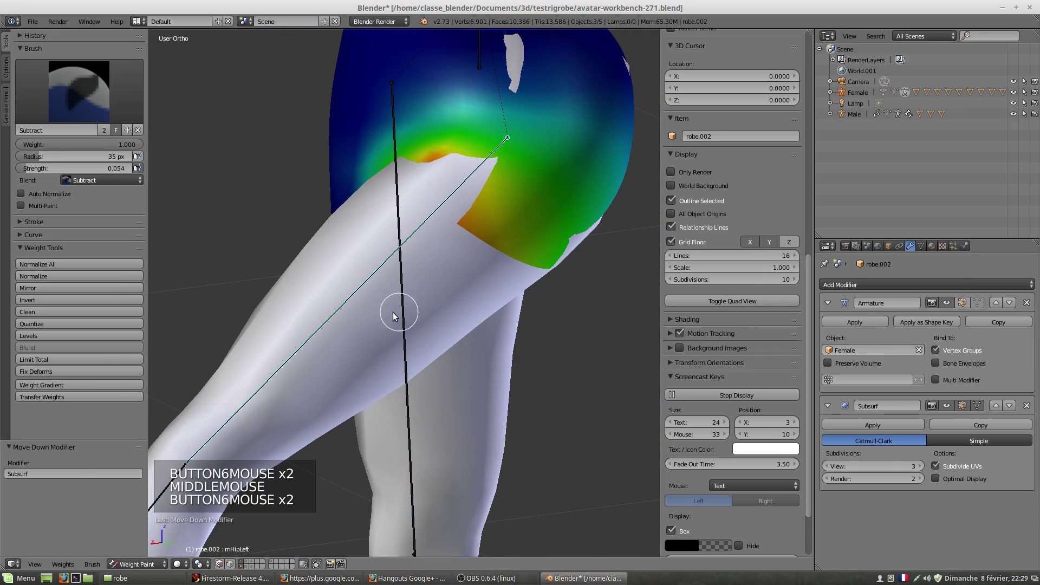
pyautogui.press('r')
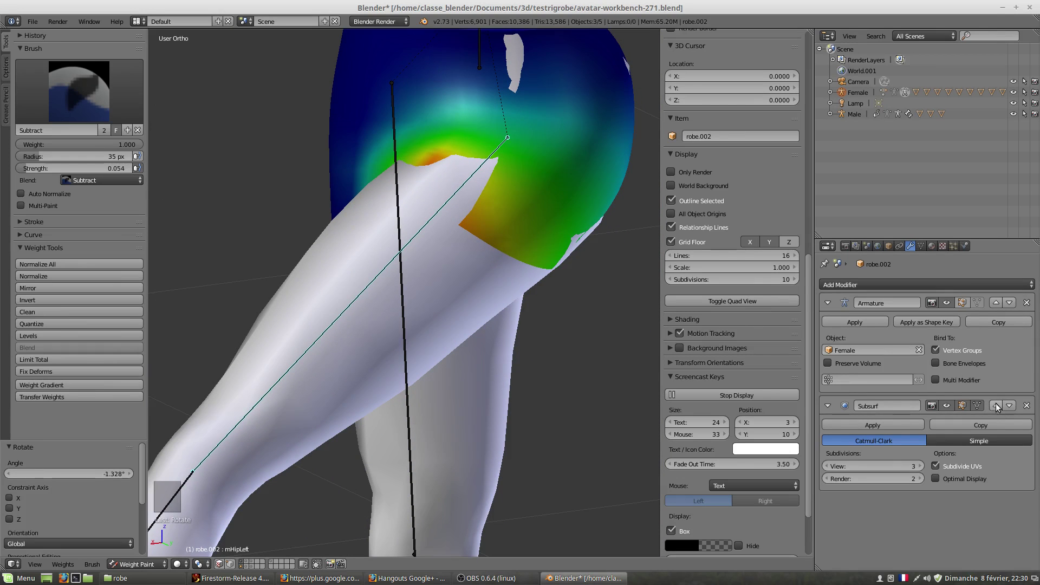
pyautogui.click(999, 408)
pyautogui.middleClick(380, 294)
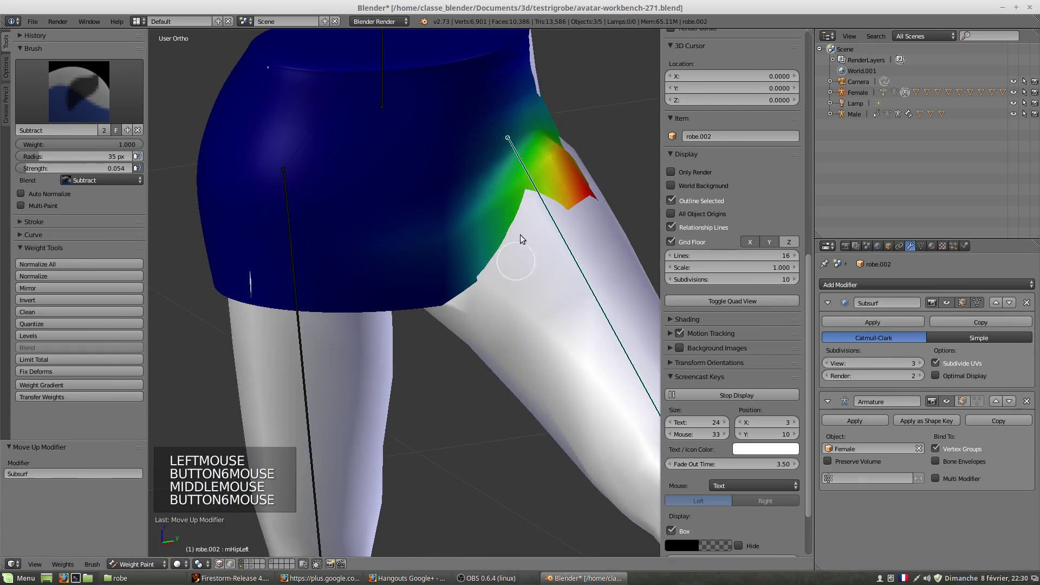
pyautogui.middleClick(532, 287)
pyautogui.scroll(-3)
pyautogui.scroll(-3)
pyautogui.middleClick(398, 287)
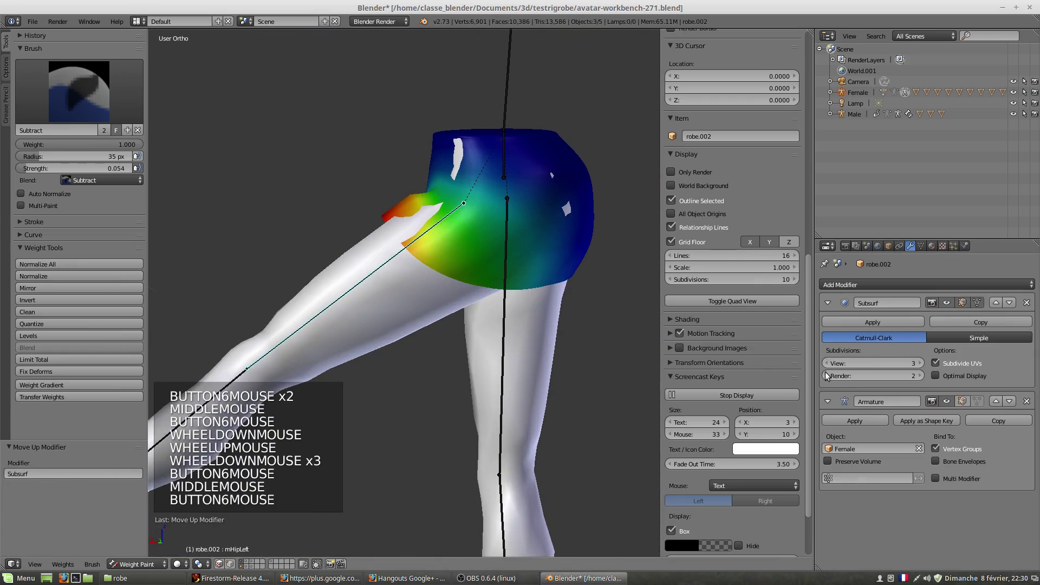
pyautogui.middleClick(512, 331)
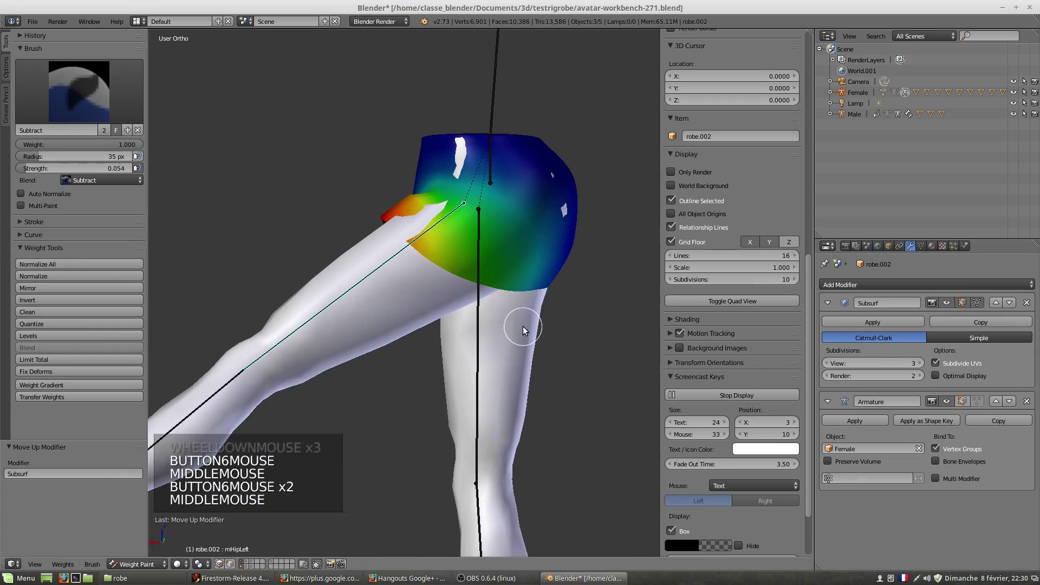
pyautogui.click(1014, 304)
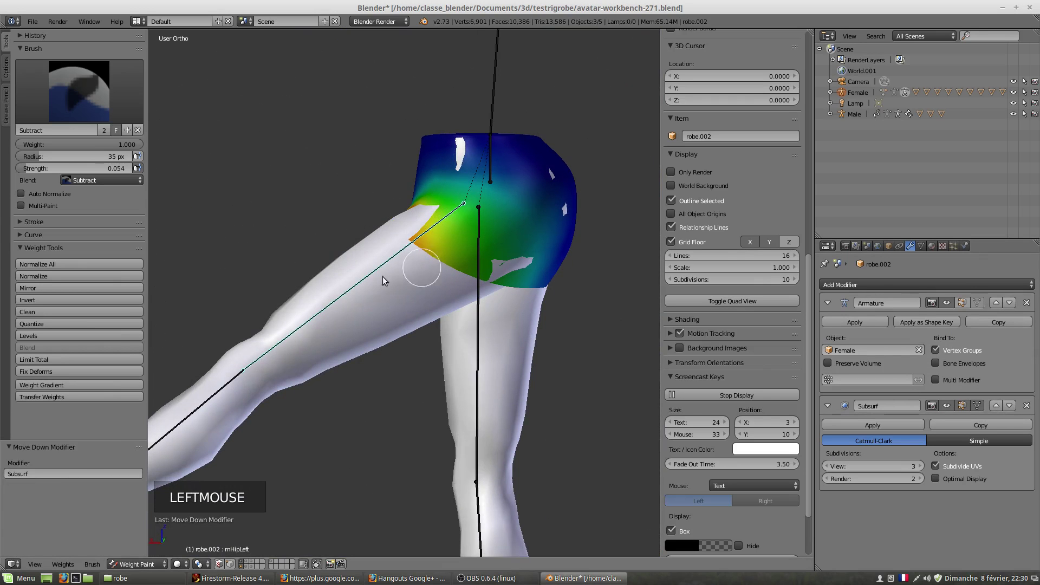
# - Subtract weight from the skirt around the left hip joint to reduce the red patch
pyautogui.middleClick(384, 293)
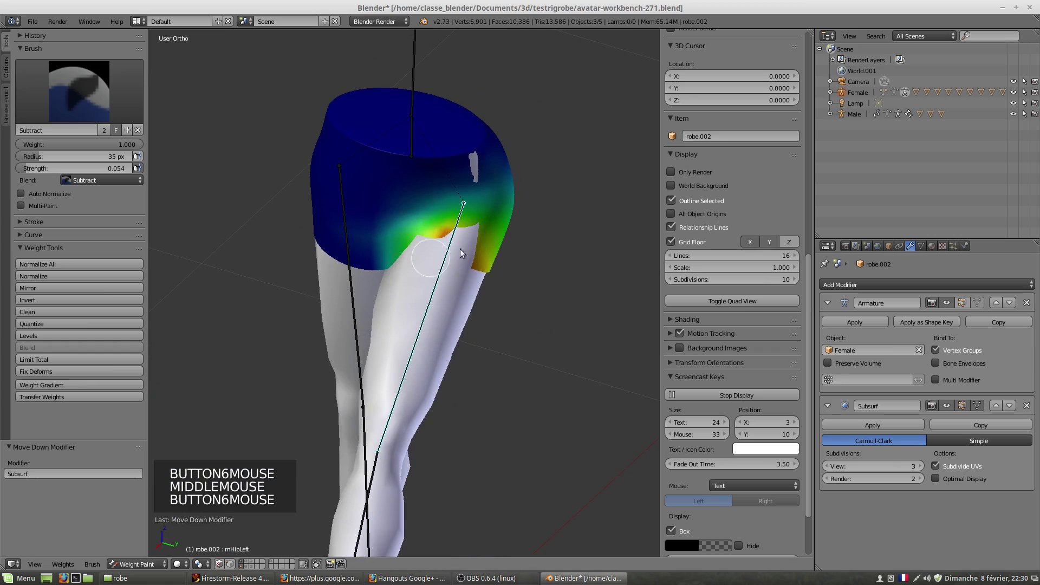
pyautogui.middleClick(423, 287)
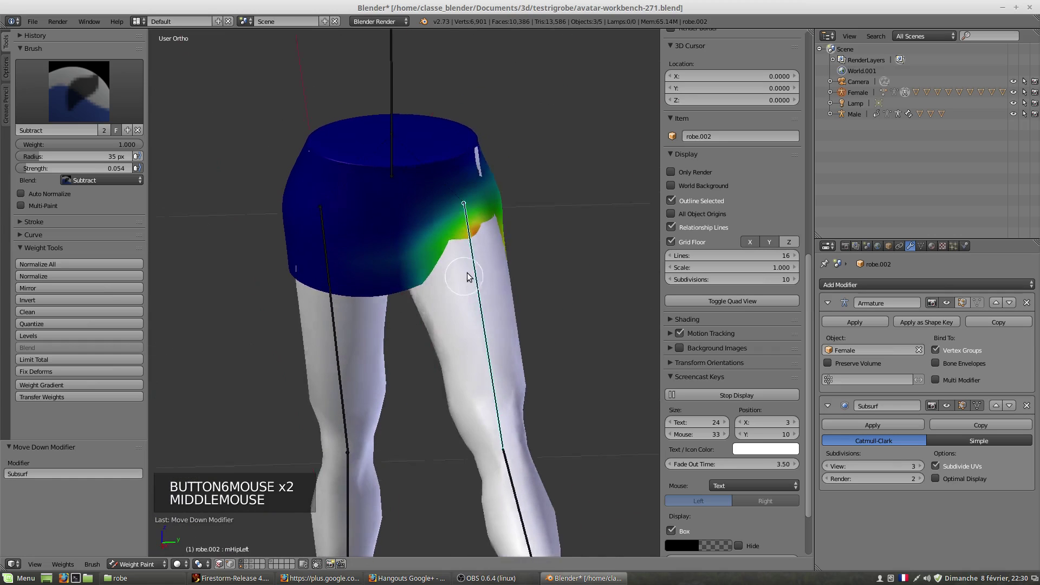
pyautogui.middleClick(490, 264)
pyautogui.scroll(3)
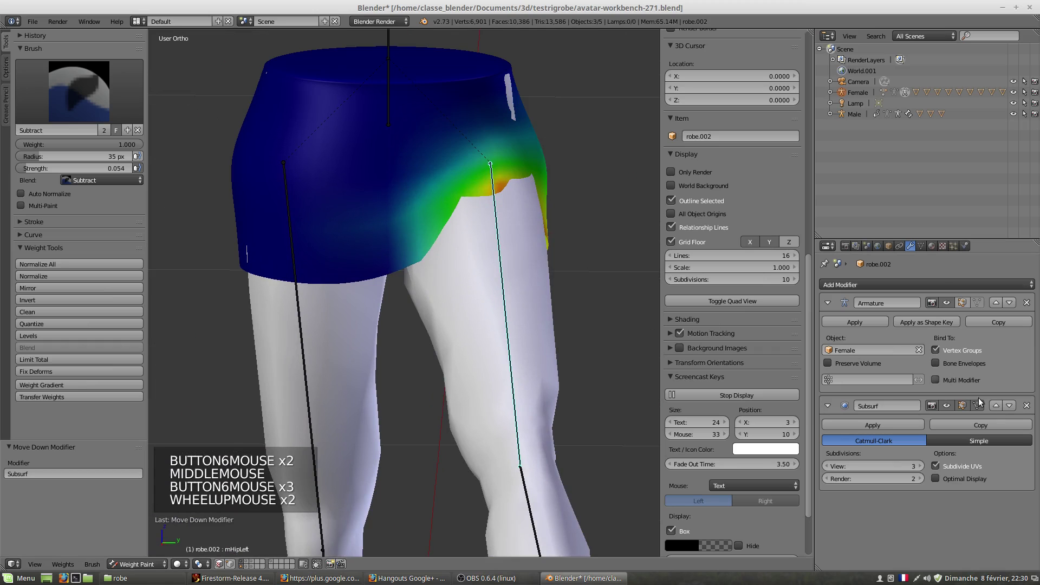
pyautogui.scroll(3)
pyautogui.click(999, 409)
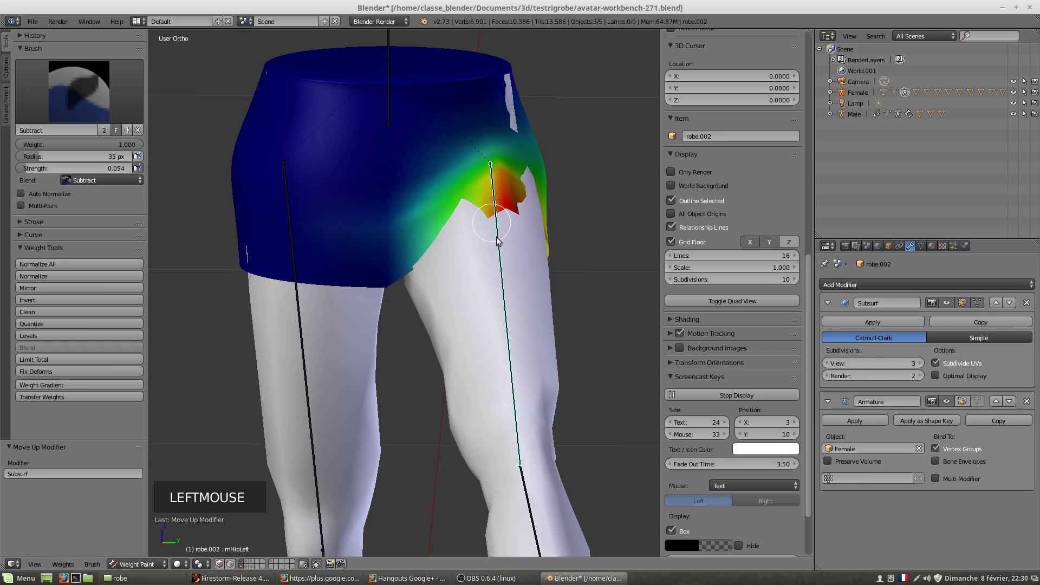
pyautogui.middleClick(499, 248)
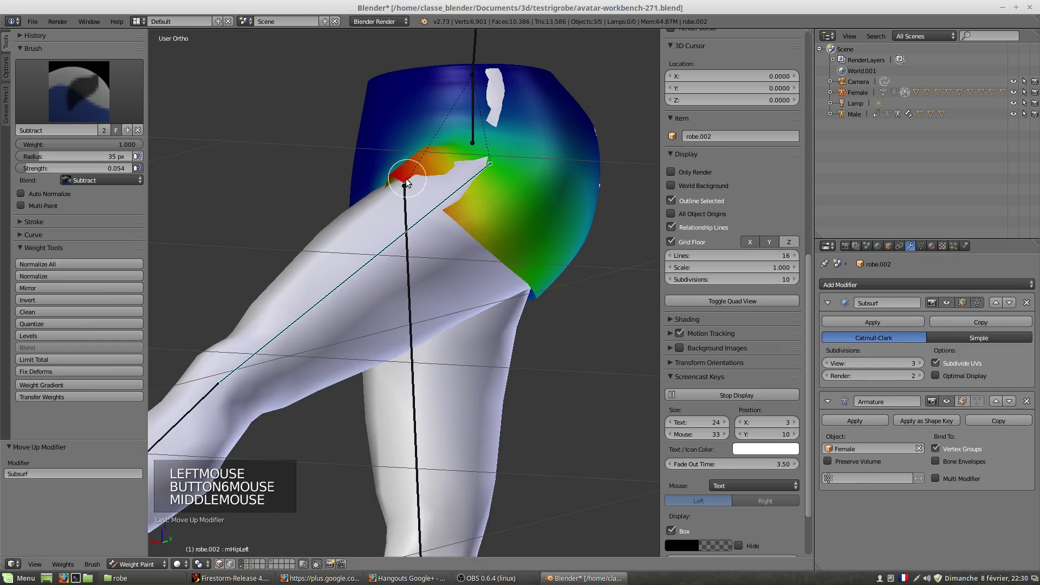
pyautogui.middleClick(394, 208)
pyautogui.middleClick(395, 237)
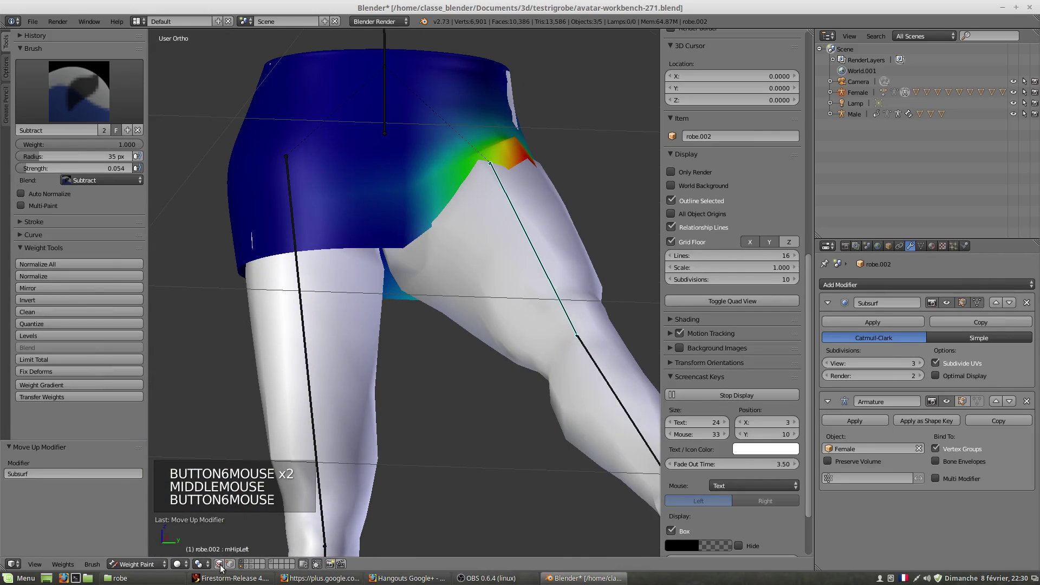
pyautogui.click(220, 570)
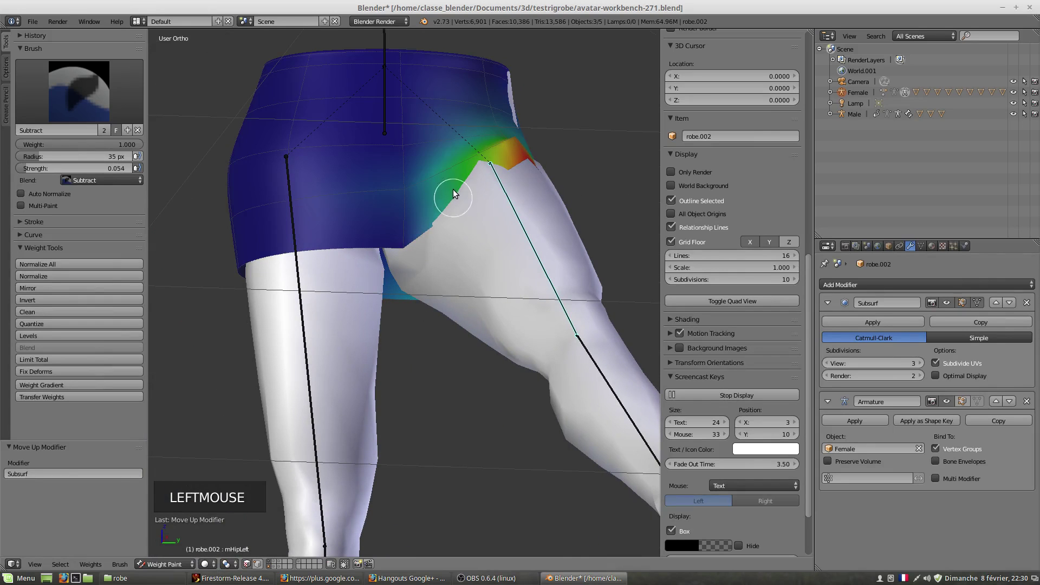
pyautogui.scroll(3)
pyautogui.middleClick(489, 236)
pyautogui.scroll(3)
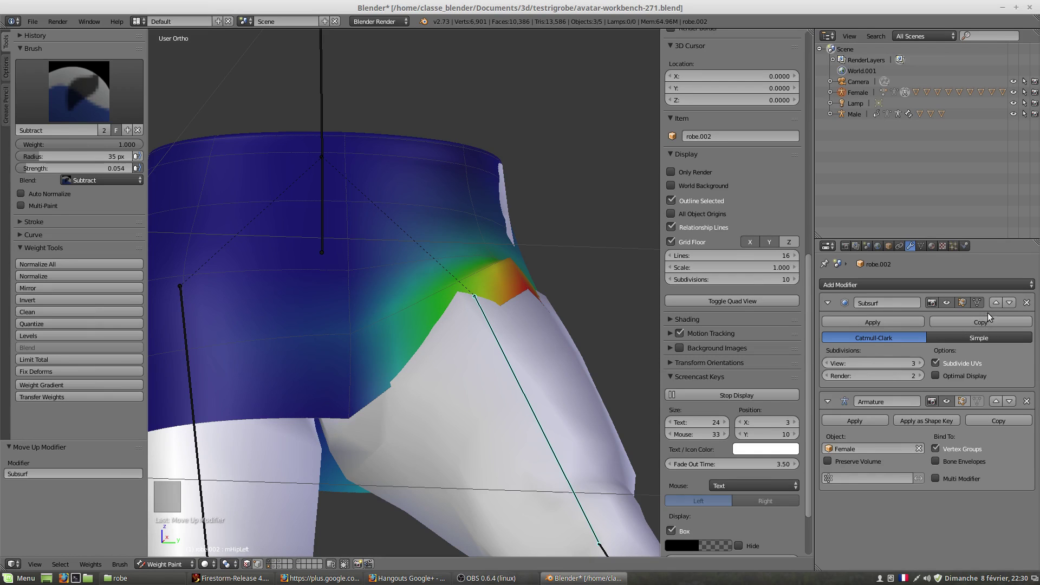
# - Keep Armature before Subsurf and reselect the thigh bone while inspecting the hip area
pyautogui.click(1009, 305)
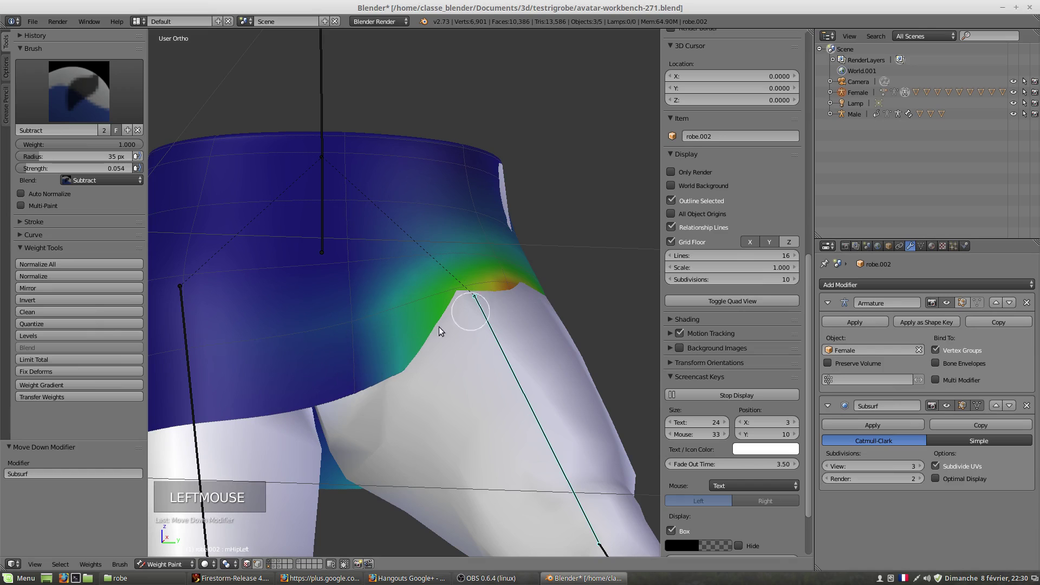
pyautogui.middleClick(441, 352)
pyautogui.middleClick(422, 378)
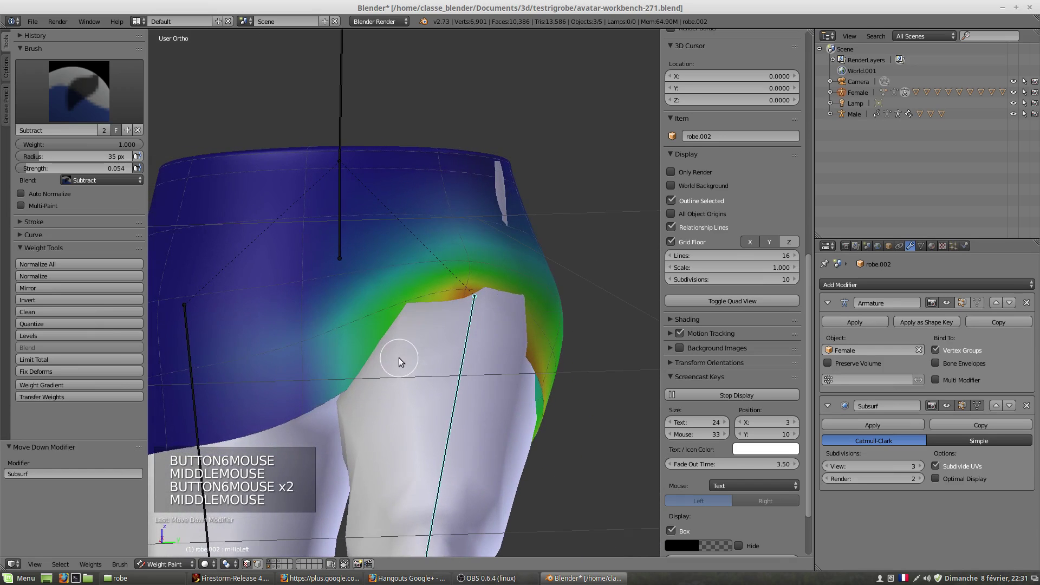
pyautogui.rightClick(401, 345)
pyautogui.middleClick(365, 384)
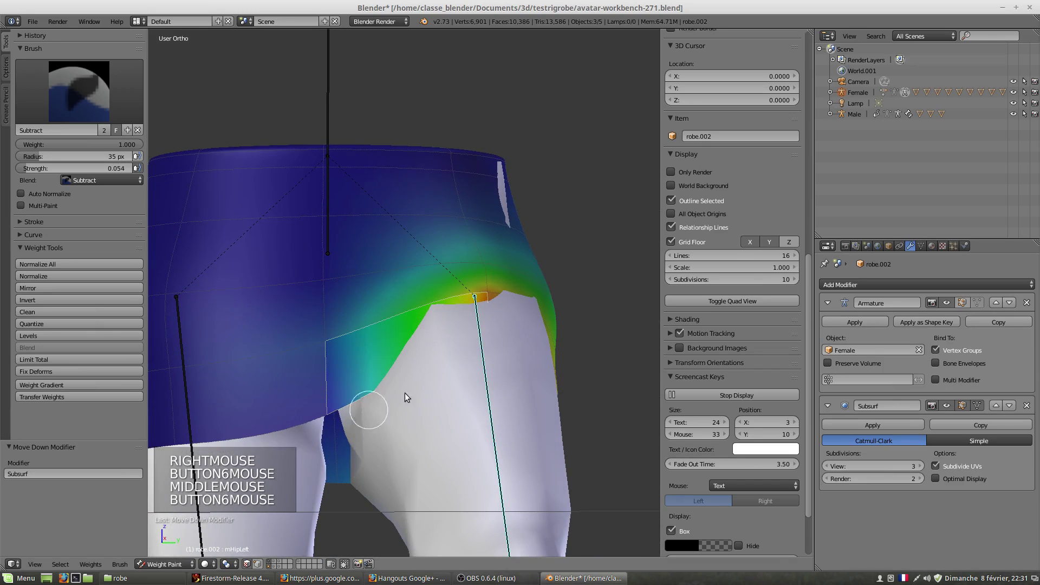
pyautogui.scroll(-3)
pyautogui.middleClick(460, 370)
pyautogui.middleClick(427, 361)
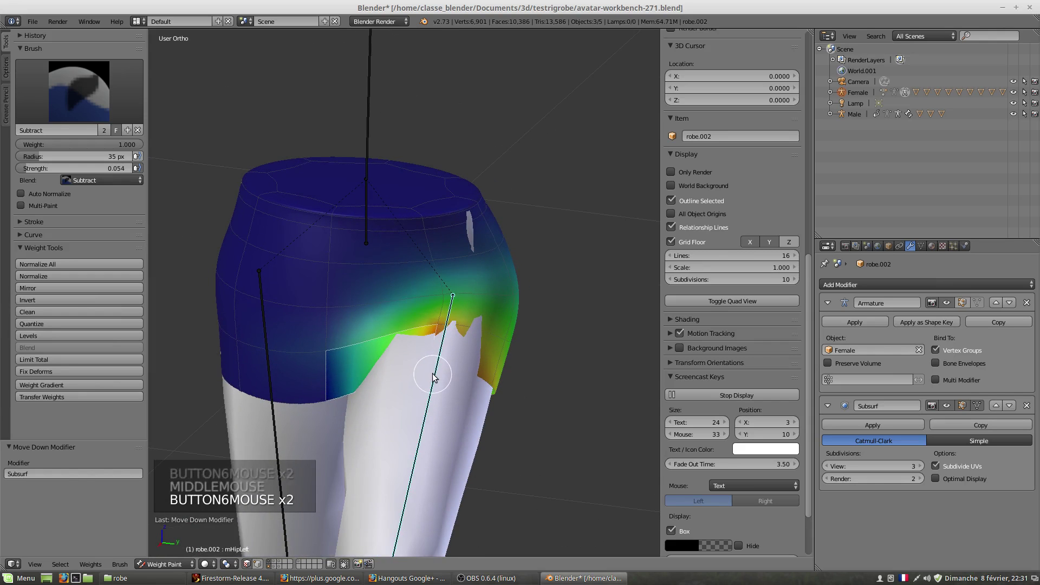
# - Toggle the wireframe overlay (Z) so mesh edges show over the skirt's weight colours
pyautogui.press('z')
pyautogui.middleClick(432, 367)
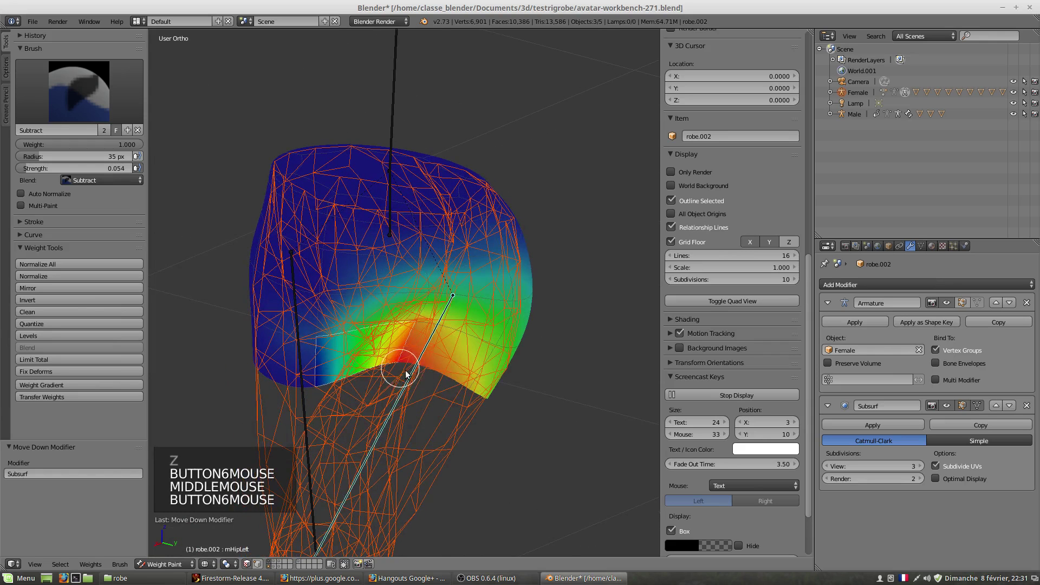
pyautogui.press('z')
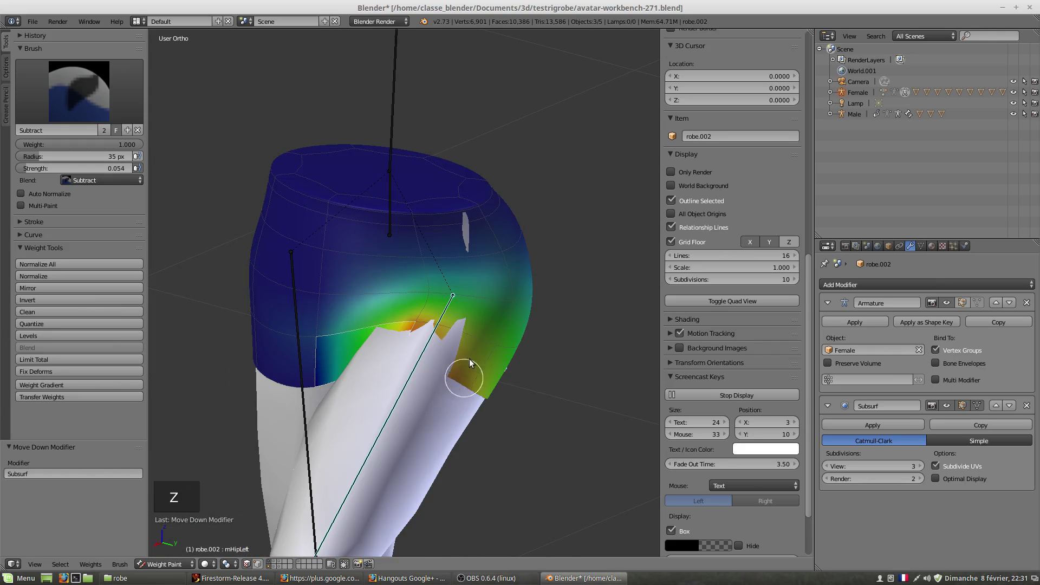
pyautogui.press('z')
pyautogui.scroll(3)
pyautogui.middleClick(396, 385)
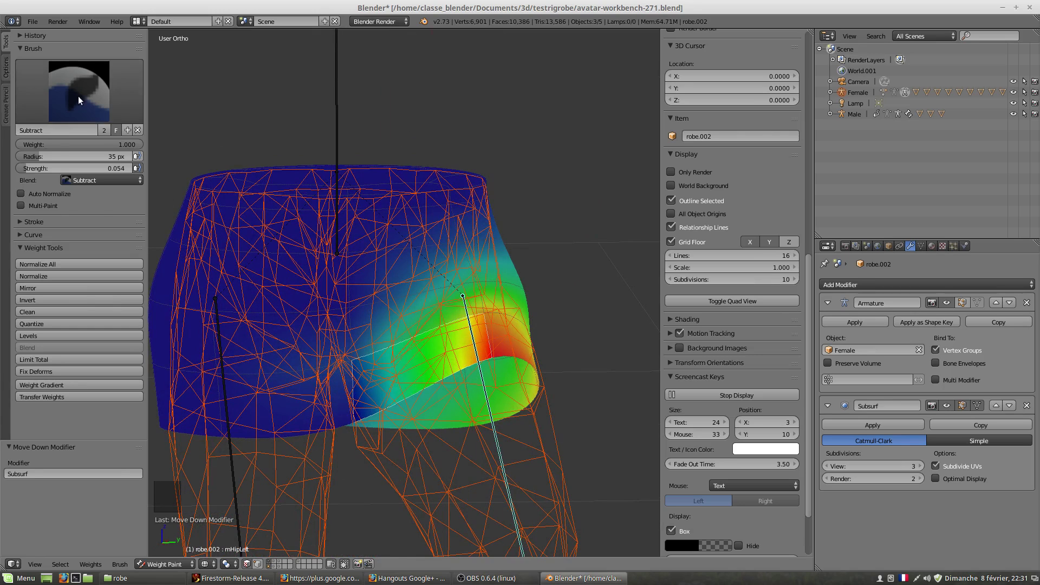
# - Switch the weight brush to Add and paint a first stroke onto the skirt
pyautogui.click(79, 101)
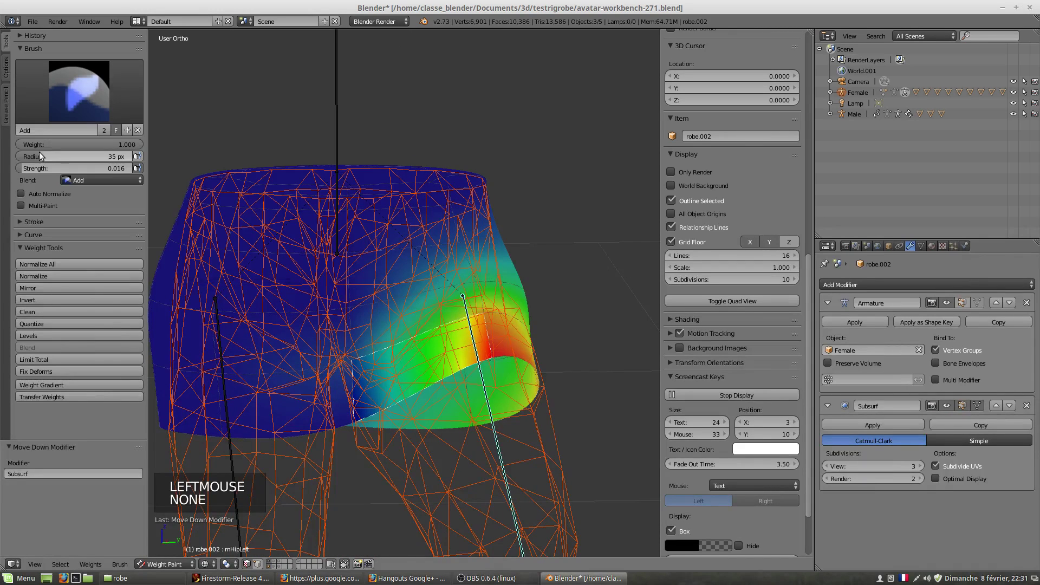
pyautogui.click(358, 420)
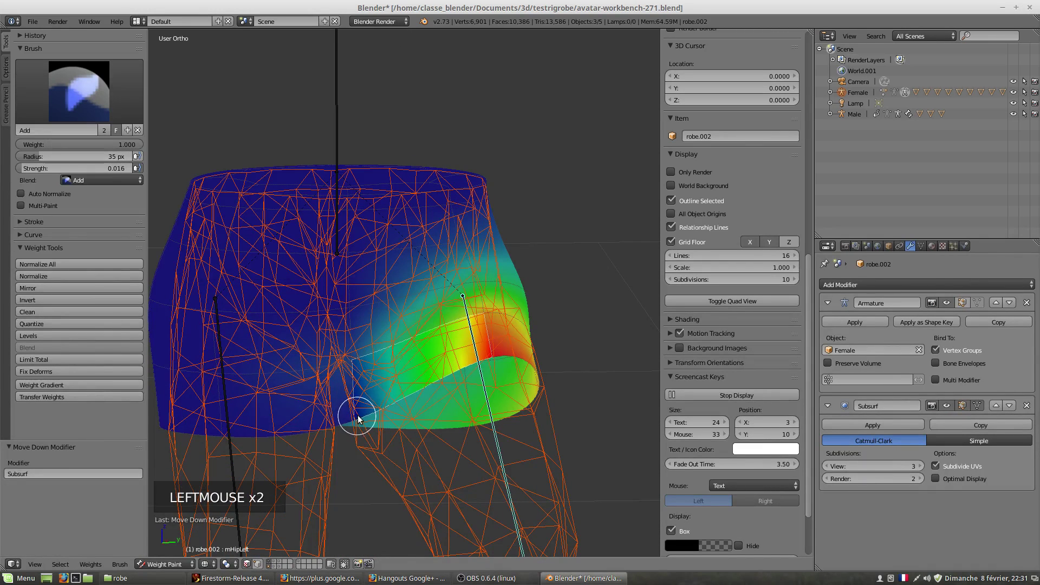
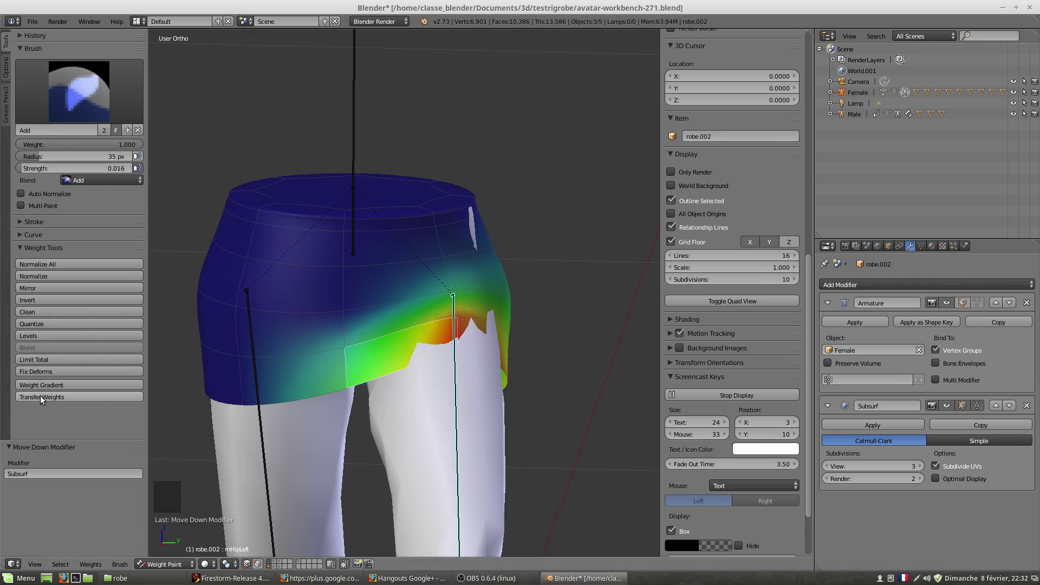
pyautogui.middleClick(408, 371)
pyautogui.middleClick(421, 365)
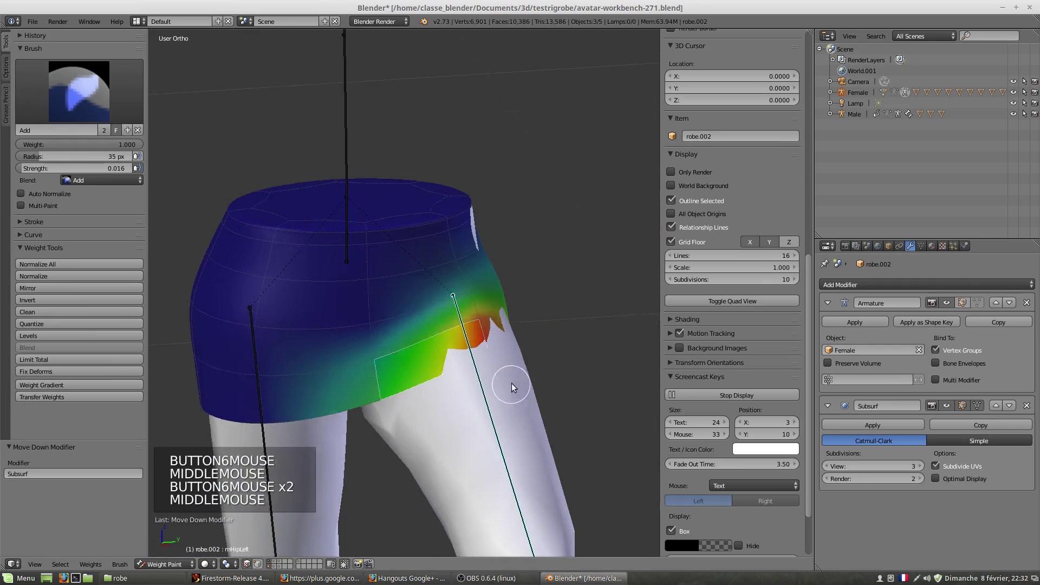
pyautogui.scroll(3)
pyautogui.middleClick(487, 389)
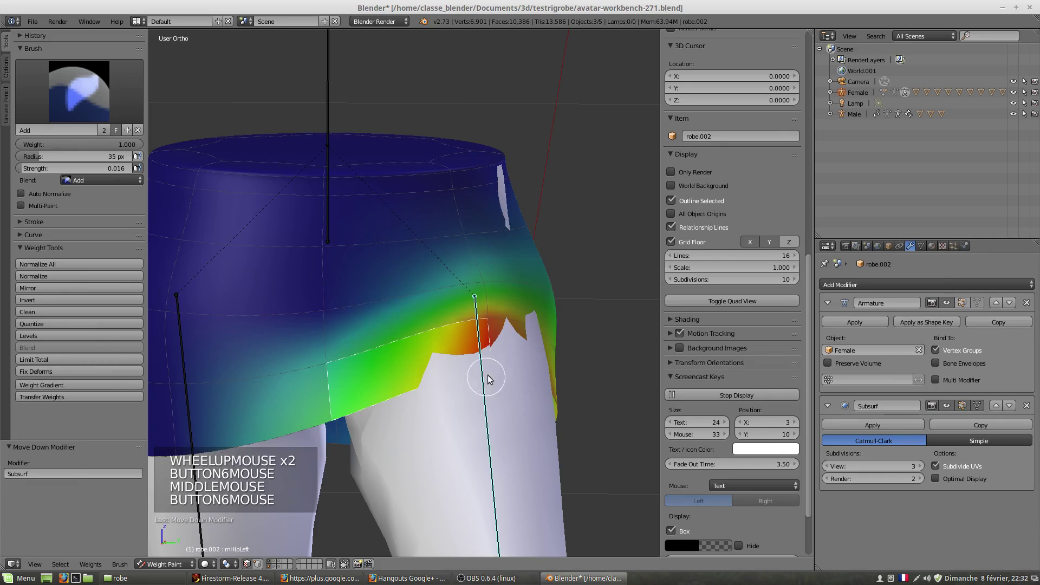
# - Add weight to the skirt over both hips, selecting the other thigh bone to check its group
pyautogui.click(498, 377)
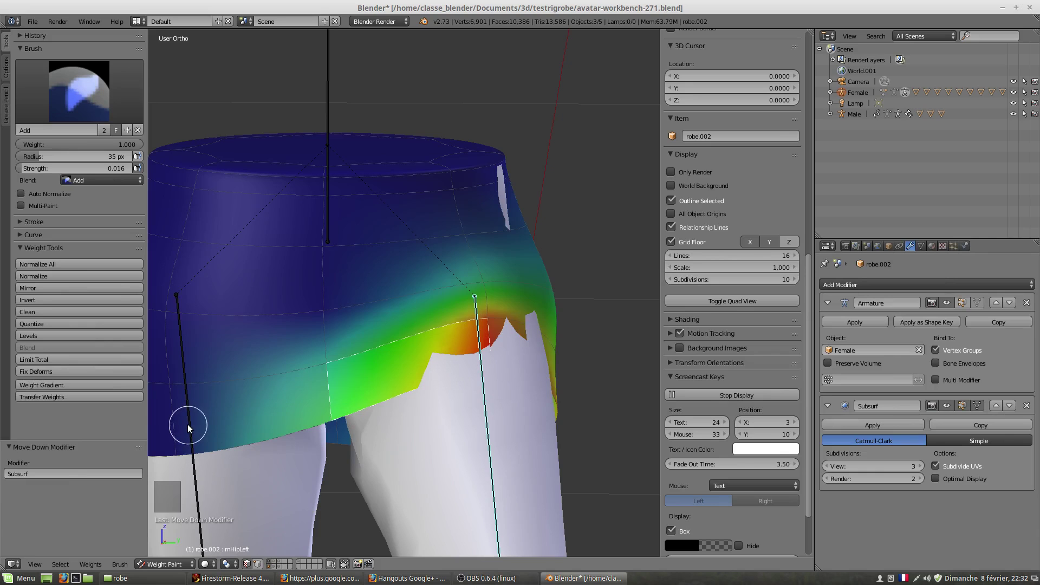
pyautogui.rightClick(194, 429)
pyautogui.scroll(-3)
pyautogui.rightClick(291, 453)
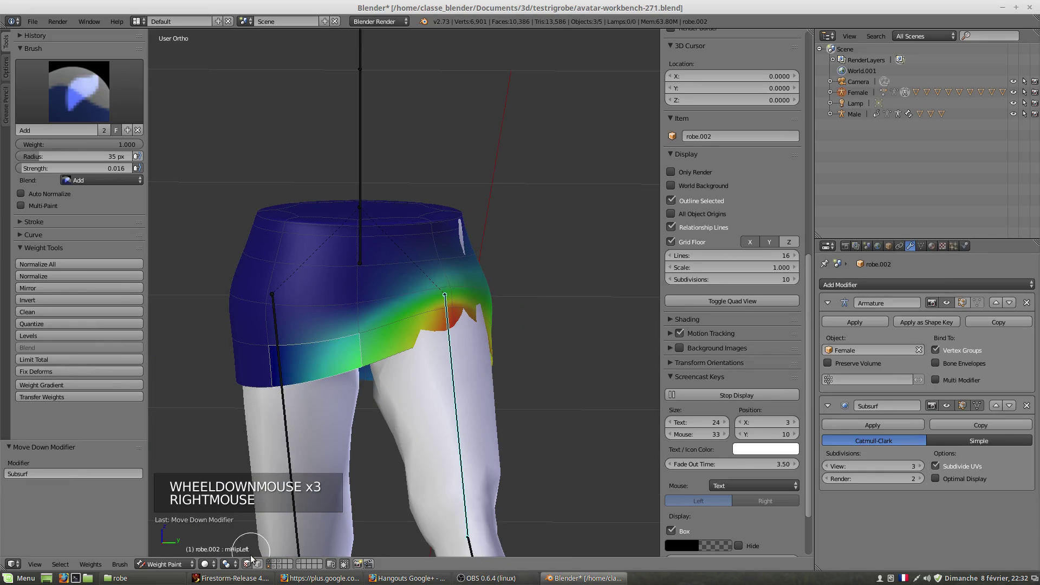
pyautogui.click(254, 570)
pyautogui.rightClick(290, 434)
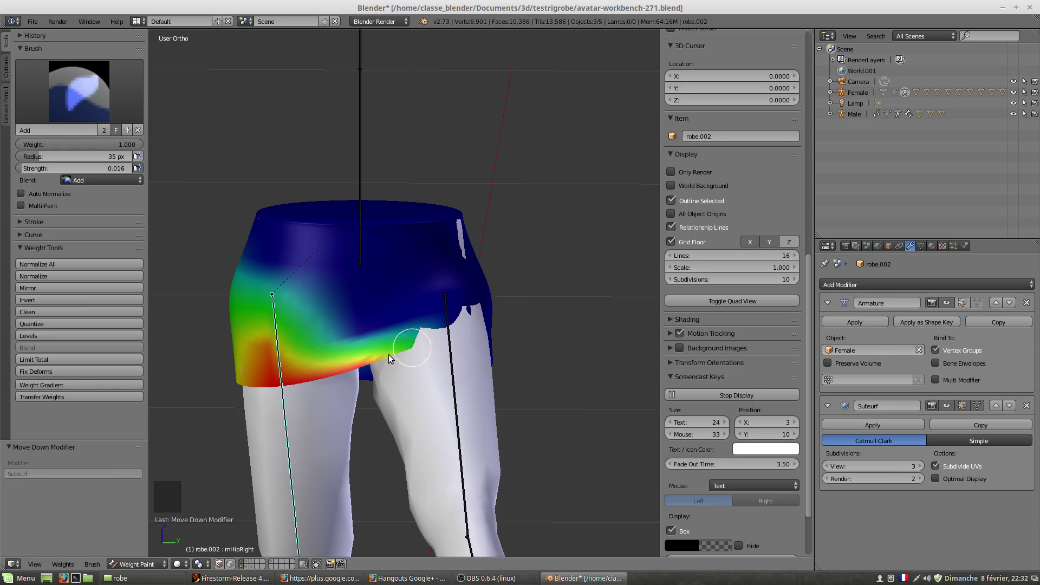
# - Set the brush to Subtract and trim weight from the skirt around the hip
pyautogui.click(59, 94)
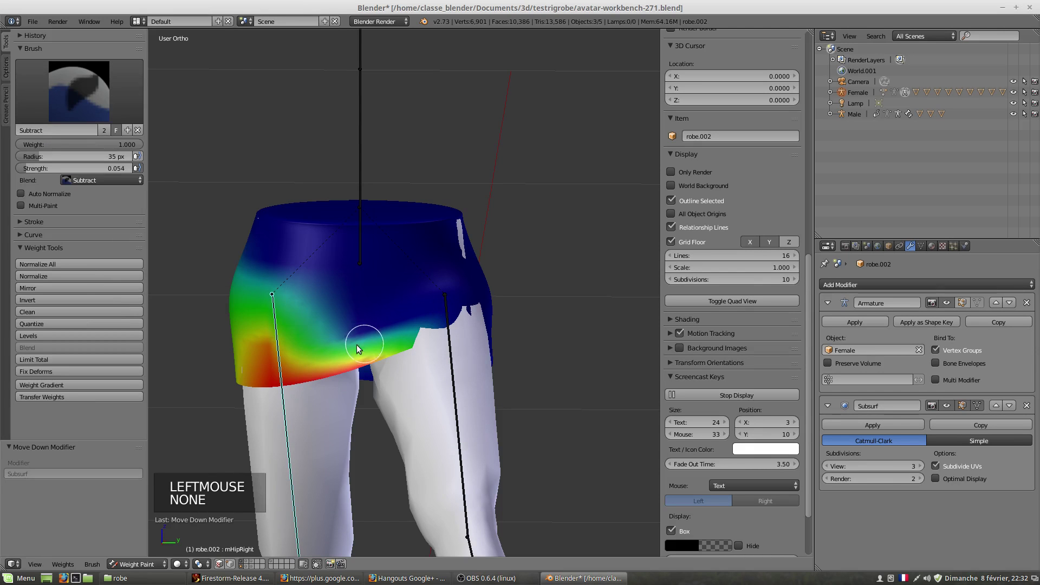
pyautogui.rightClick(416, 345)
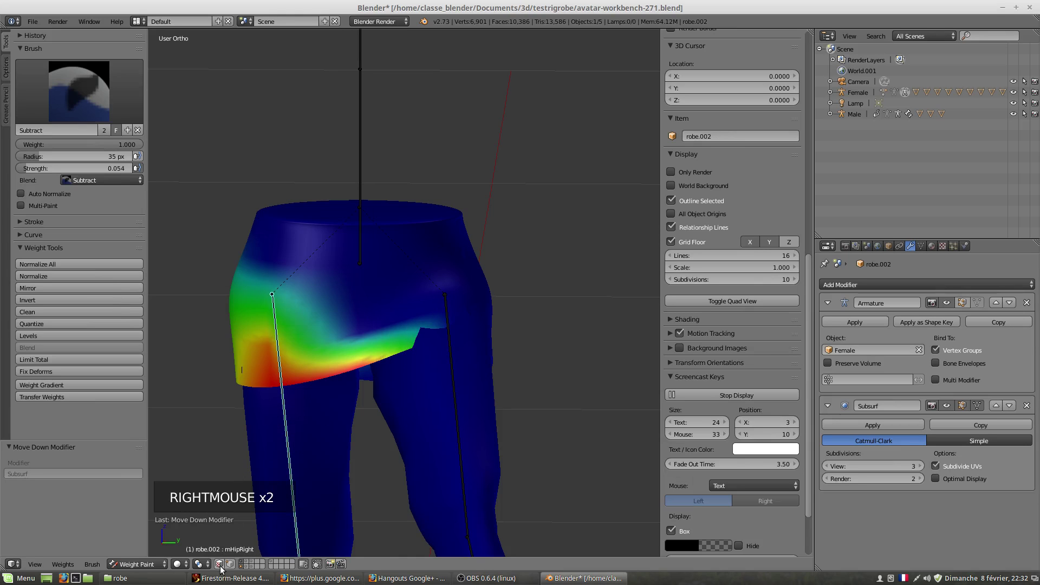
pyautogui.click(222, 567)
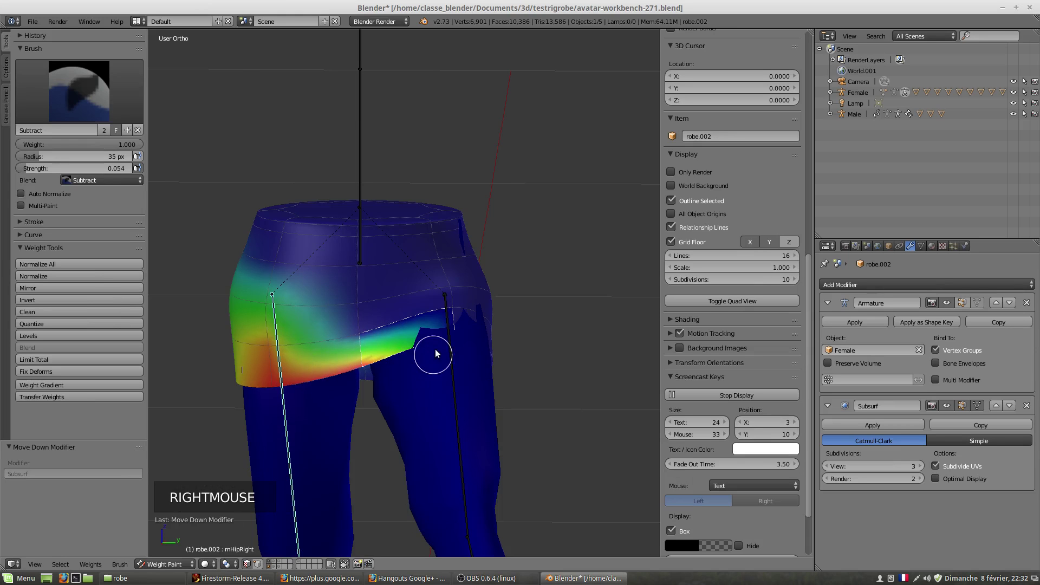
pyautogui.scroll(3)
pyautogui.click(471, 351)
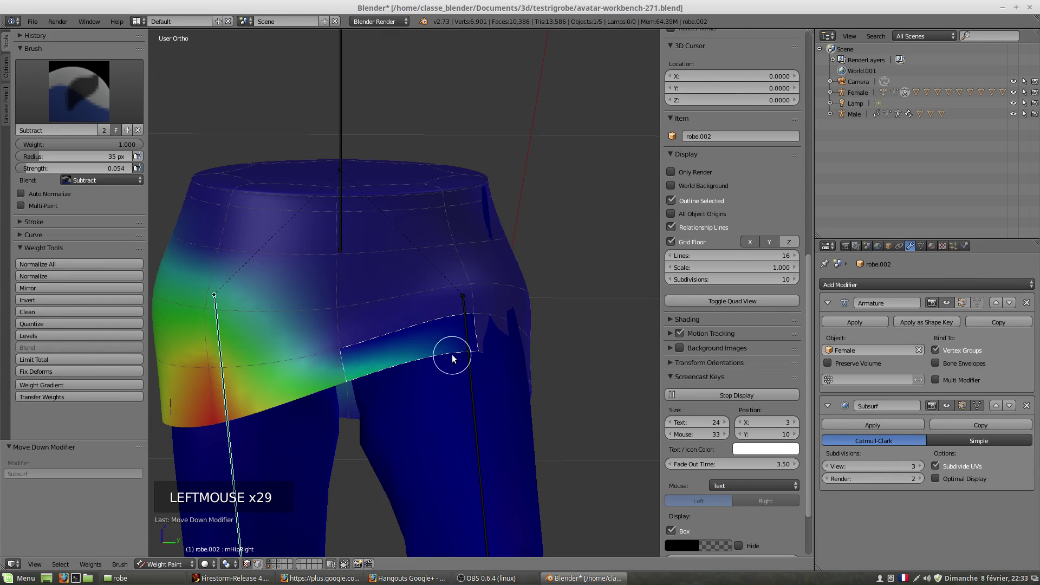
pyautogui.scroll(-3)
pyautogui.middleClick(436, 381)
pyautogui.middleClick(401, 384)
pyautogui.middleClick(363, 375)
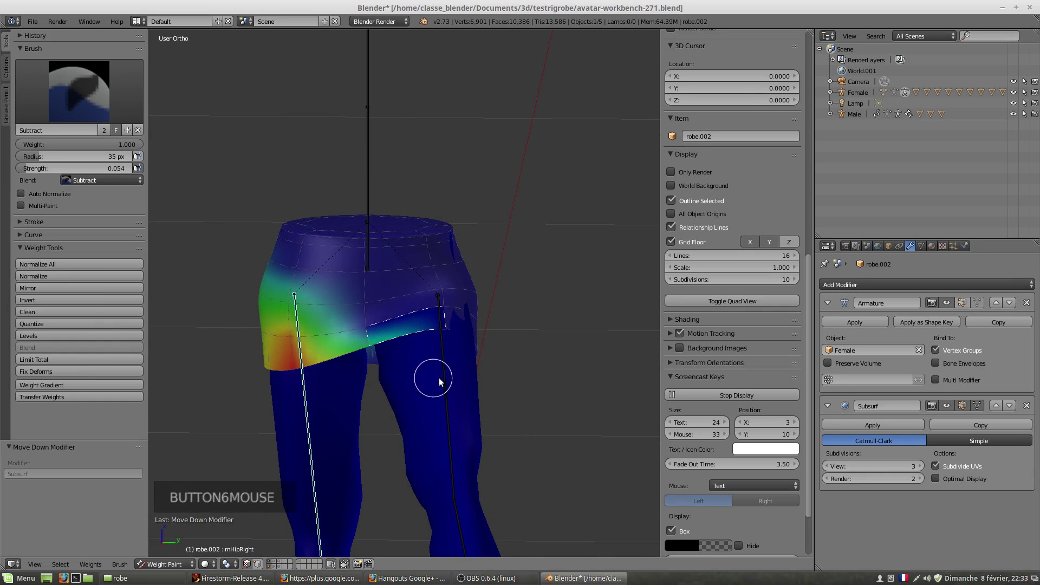
# - Subtract more weight at the front of the hip, then return the brush to Add at 0.016 strength
pyautogui.rightClick(452, 382)
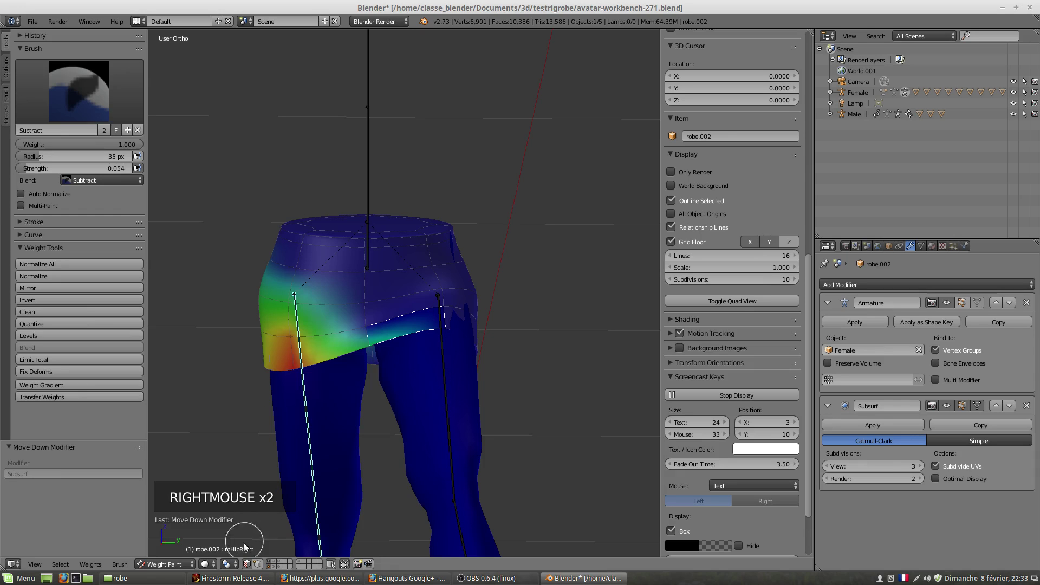
pyautogui.click(250, 567)
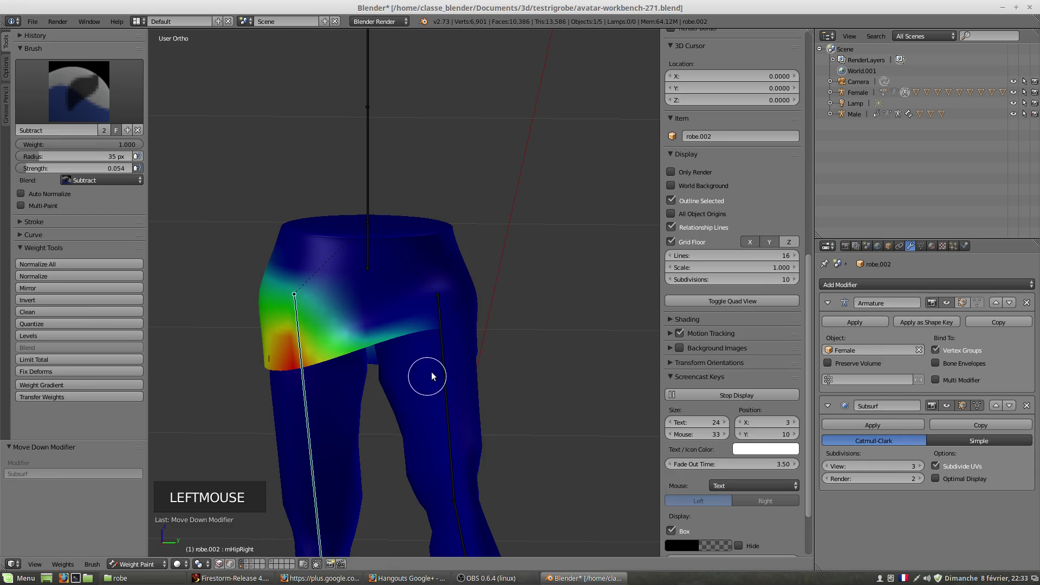
pyautogui.rightClick(445, 372)
pyautogui.middleClick(454, 386)
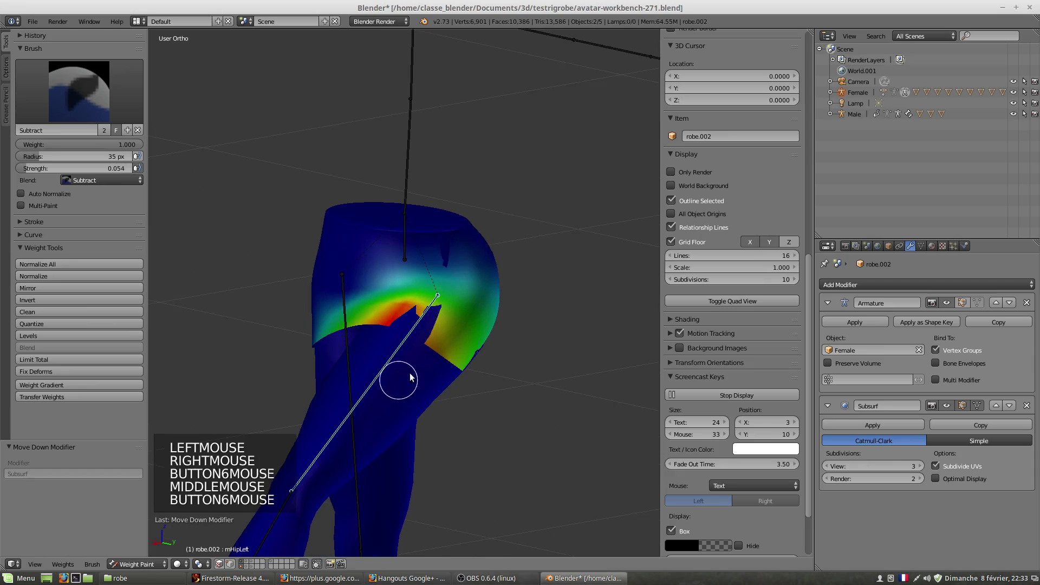
pyautogui.scroll(3)
pyautogui.rightClick(447, 356)
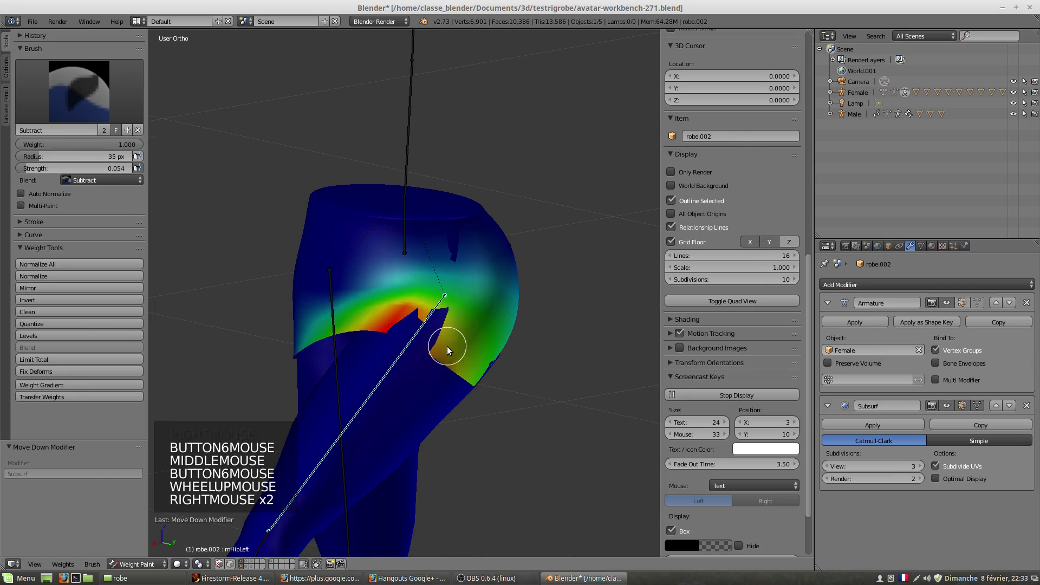
pyautogui.click(225, 567)
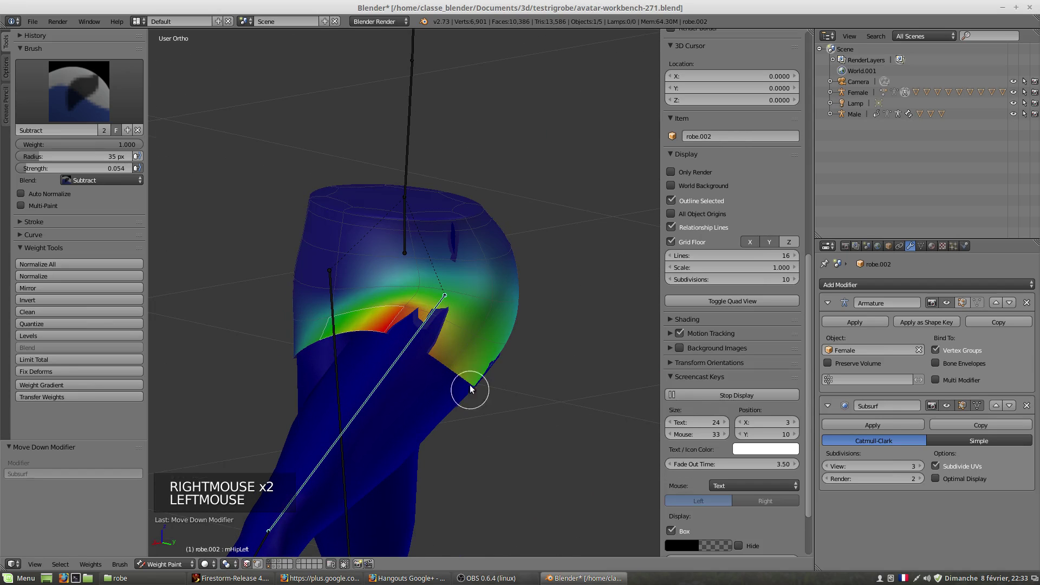
pyautogui.rightClick(445, 348)
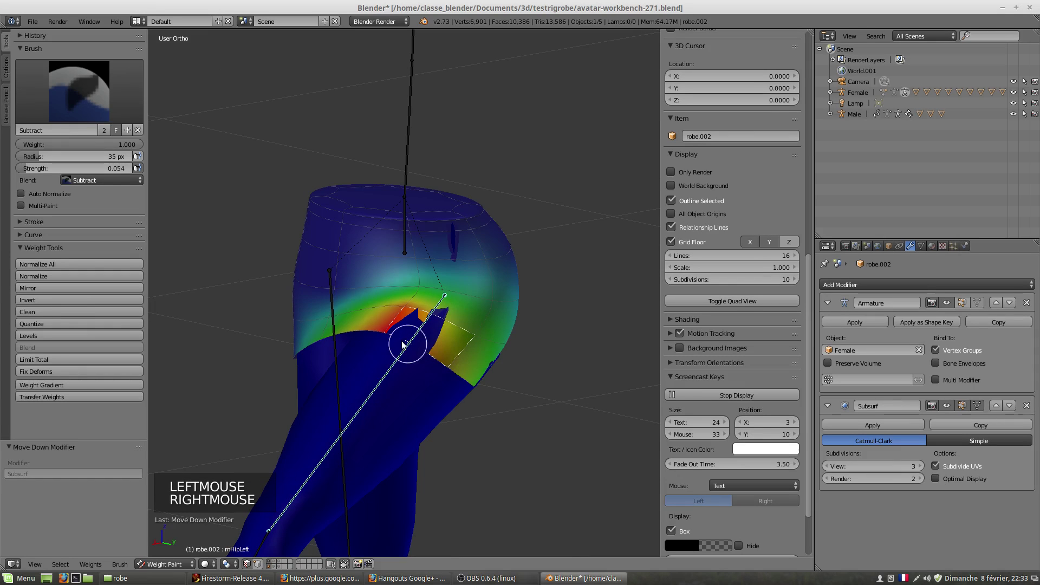
pyautogui.click(71, 103)
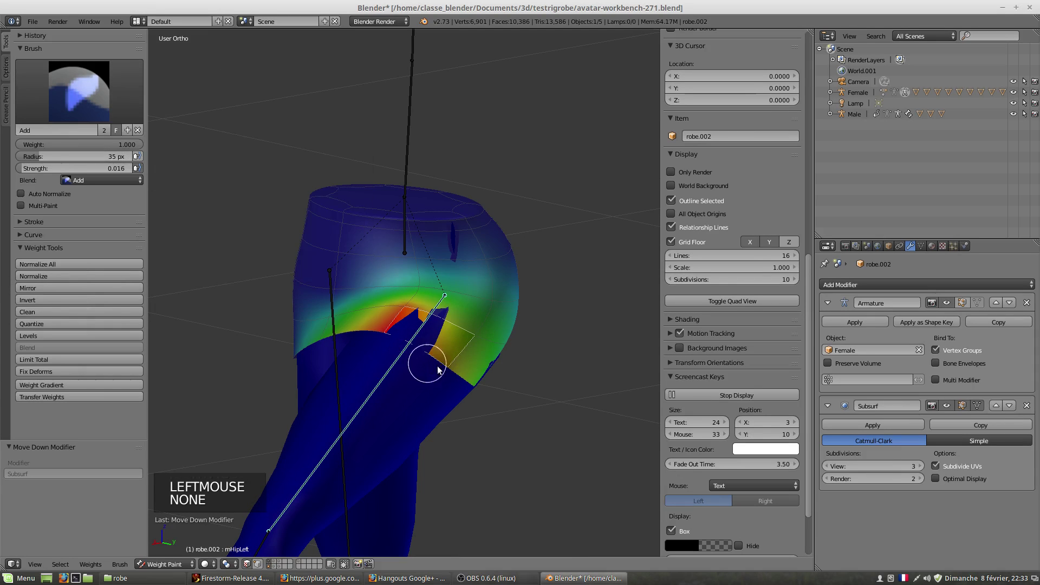
# - Paint further low-strength add strokes on the skirt's hip while orbiting the view
pyautogui.click(445, 371)
pyautogui.click(448, 370)
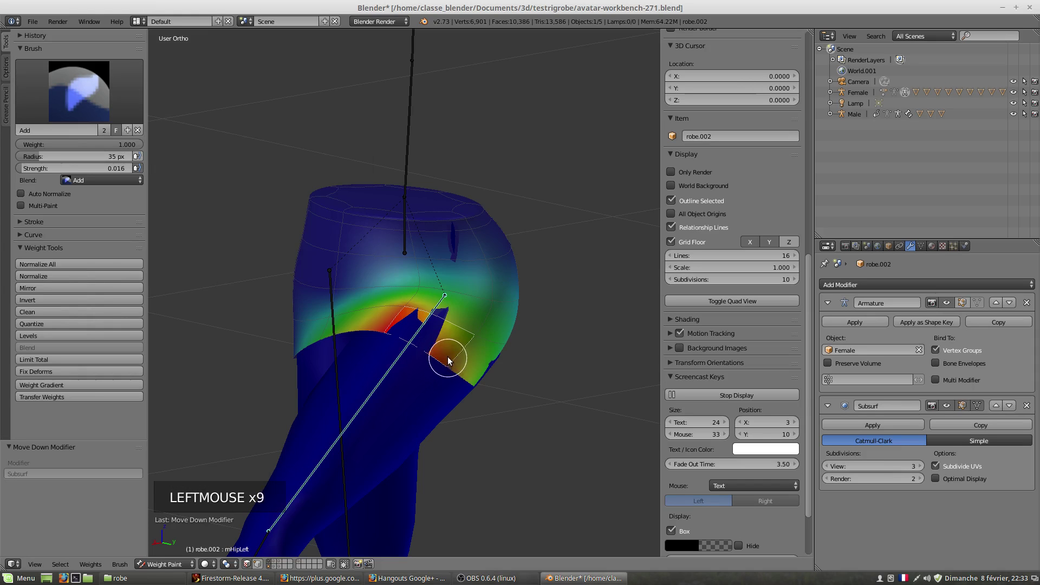
pyautogui.rightClick(446, 306)
pyautogui.click(417, 308)
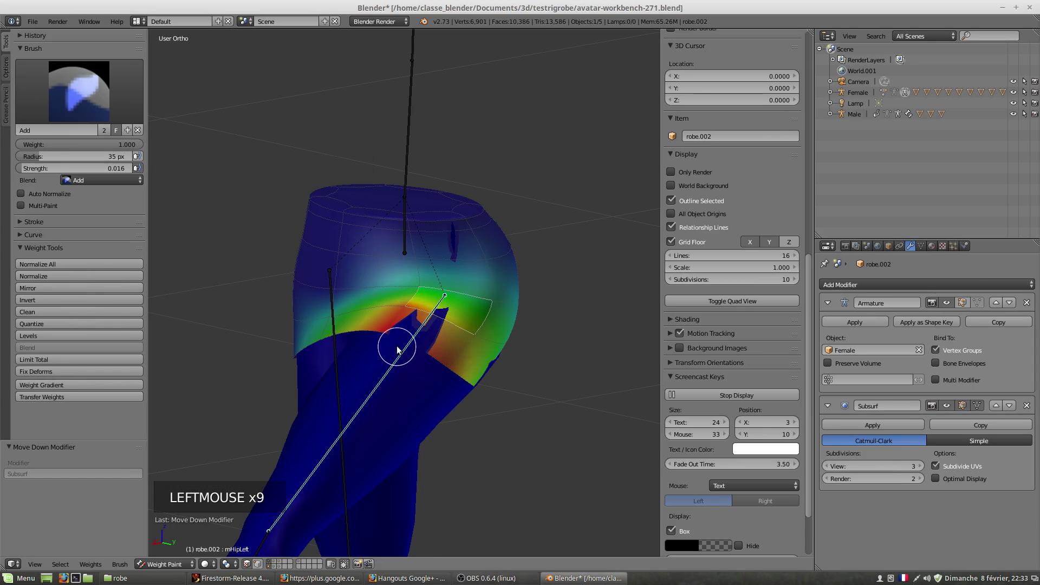
pyautogui.middleClick(378, 377)
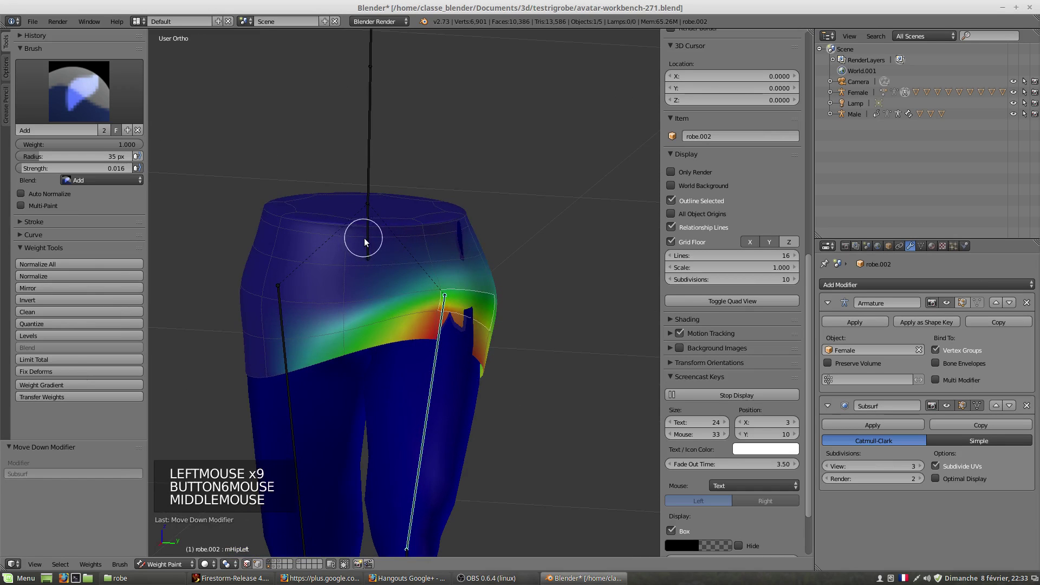
pyautogui.rightClick(368, 241)
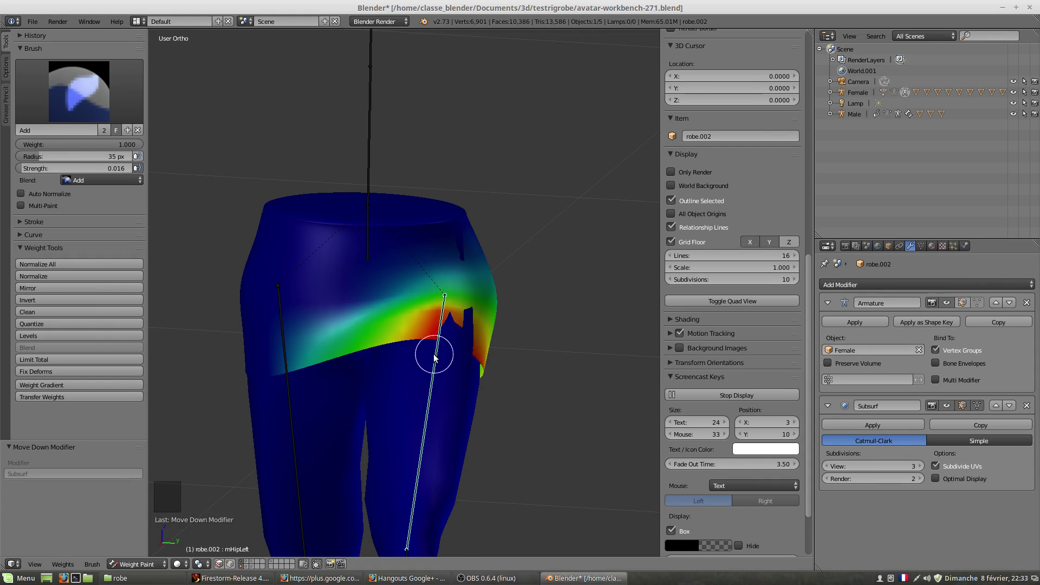
pyautogui.middleClick(448, 362)
# - Finish the hip strokes and select SL-Female-LowerBody to compare its thigh weight gradient
pyautogui.scroll(3)
pyautogui.rightClick(443, 358)
pyautogui.click(231, 568)
pyautogui.rightClick(454, 366)
pyautogui.click(251, 570)
pyautogui.rightClick(451, 348)
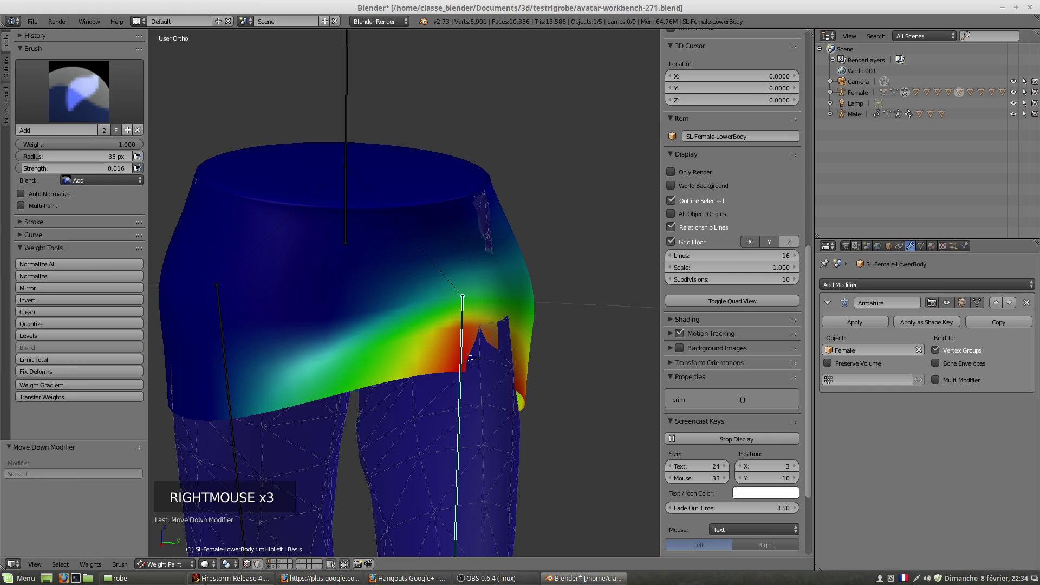
# - Reselect robe.002 in Weight Paint and continue refining its hip weights
pyautogui.click(249, 567)
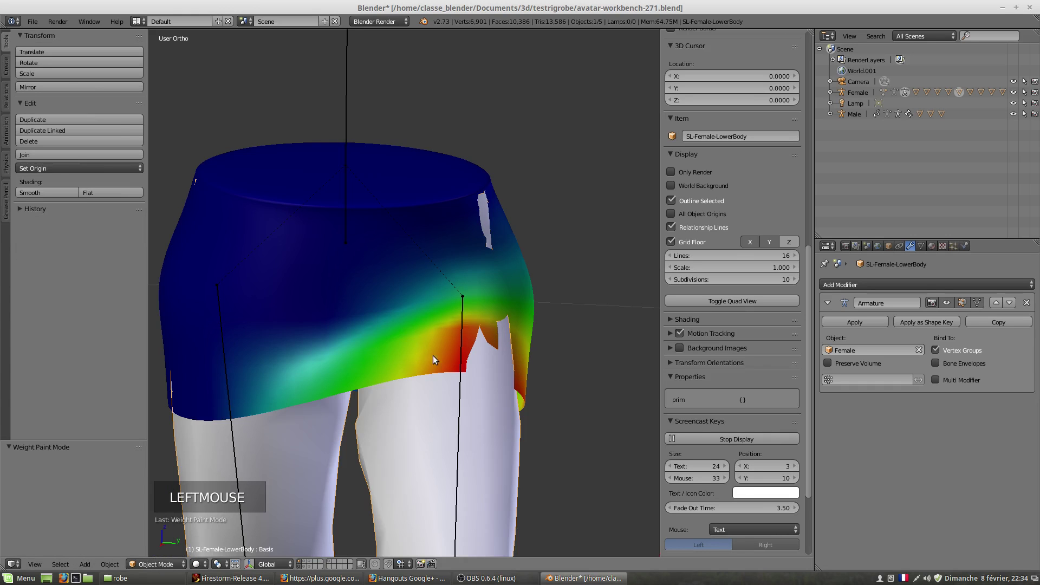
pyautogui.rightClick(434, 348)
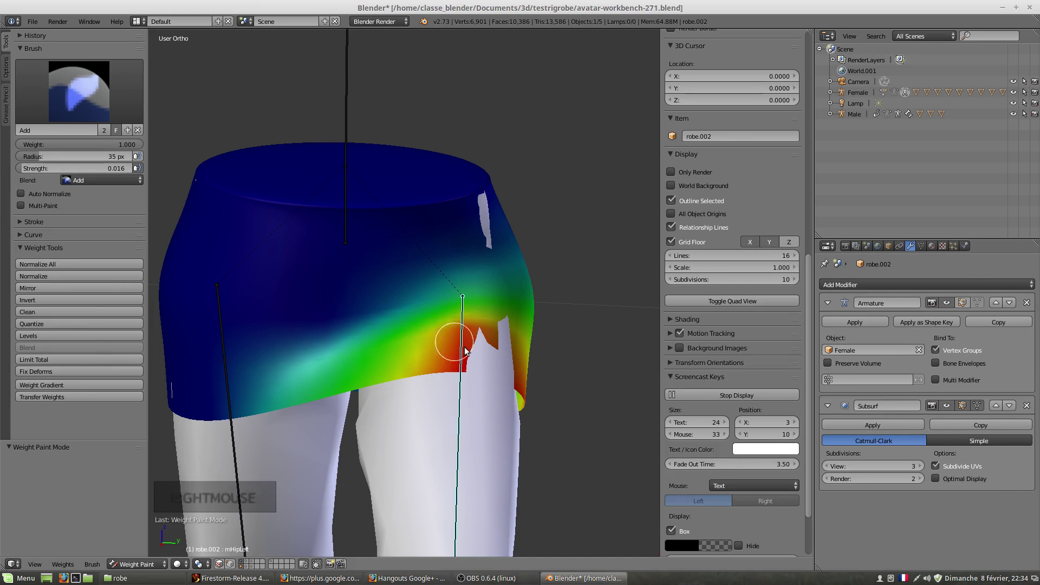
pyautogui.scroll(3)
pyautogui.click(222, 566)
pyautogui.rightClick(456, 384)
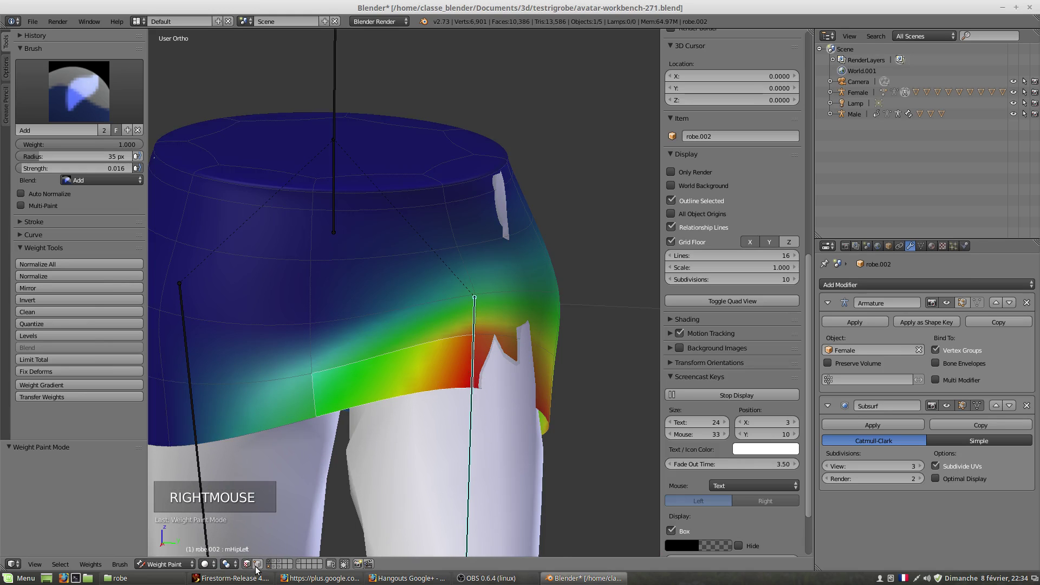
pyautogui.click(261, 566)
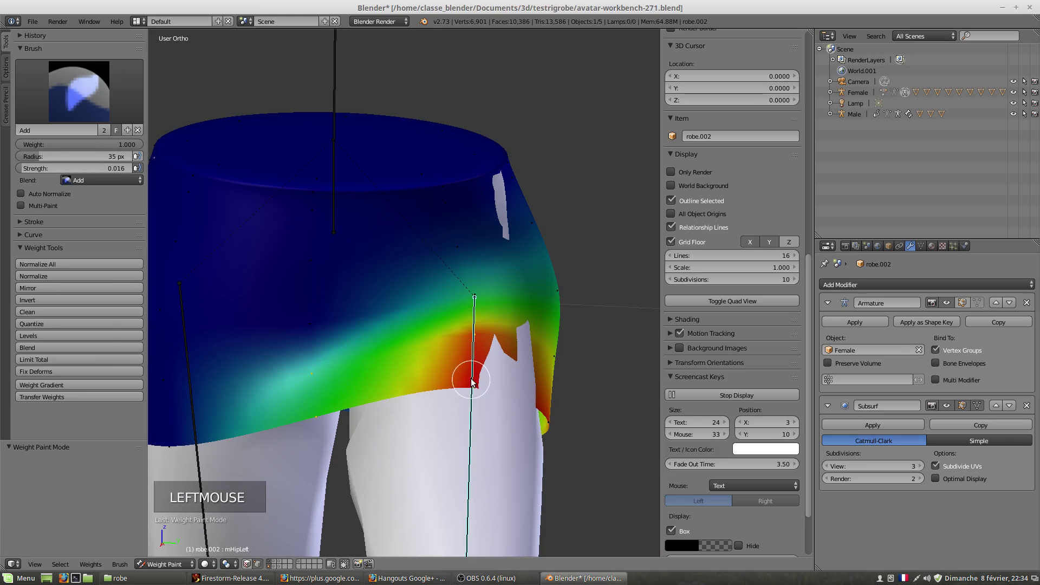
# - Sample skirt vertices and scroll the N panel to their Vertex Weights (mHipLeft 0.922, mHipRight 0)
pyautogui.rightClick(483, 331)
pyautogui.rightClick(317, 377)
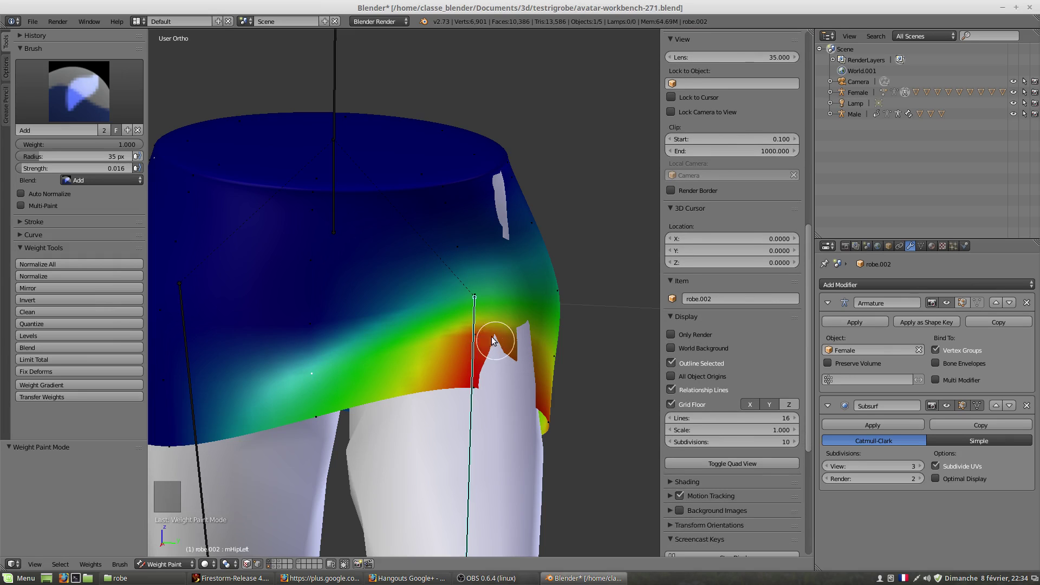
pyautogui.rightClick(487, 337)
pyautogui.scroll(3)
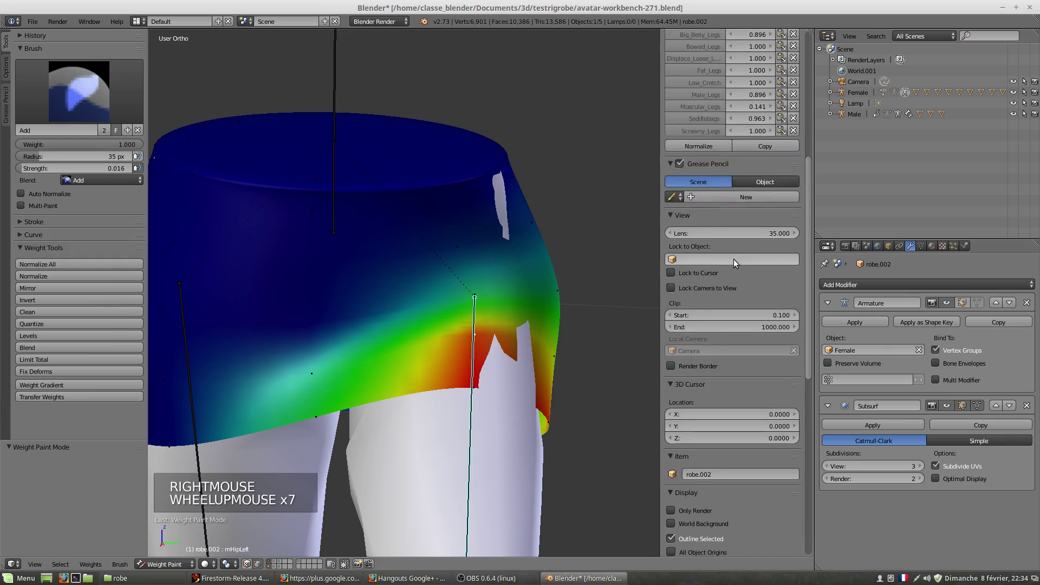
pyautogui.scroll(3)
pyautogui.middleClick(440, 338)
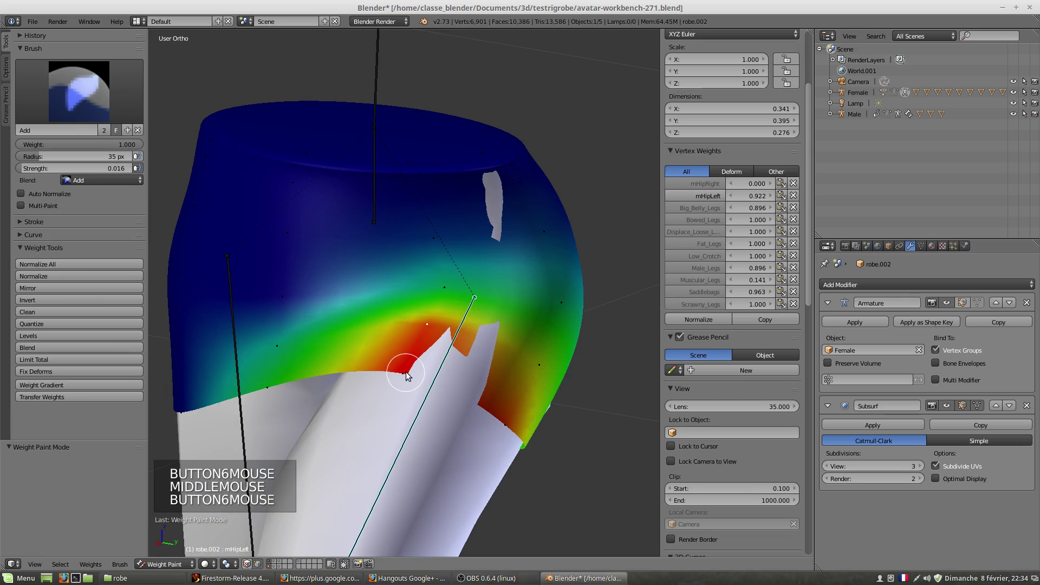
# - Limit the Vertex Weights list to Deform groups and inspect several skirt vertices' mHipLeft/mHipRight values
pyautogui.rightClick(408, 376)
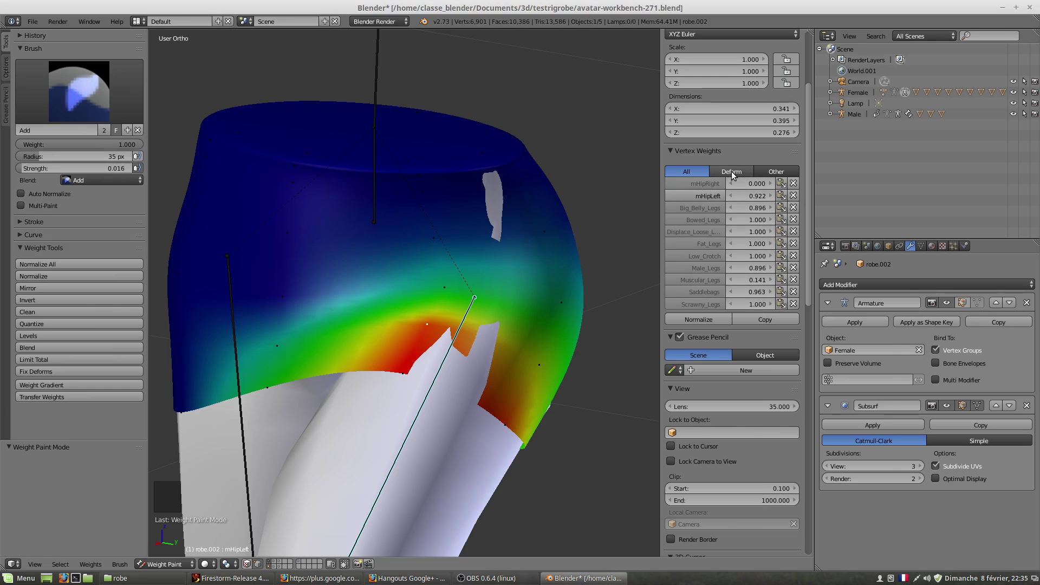
pyautogui.click(734, 175)
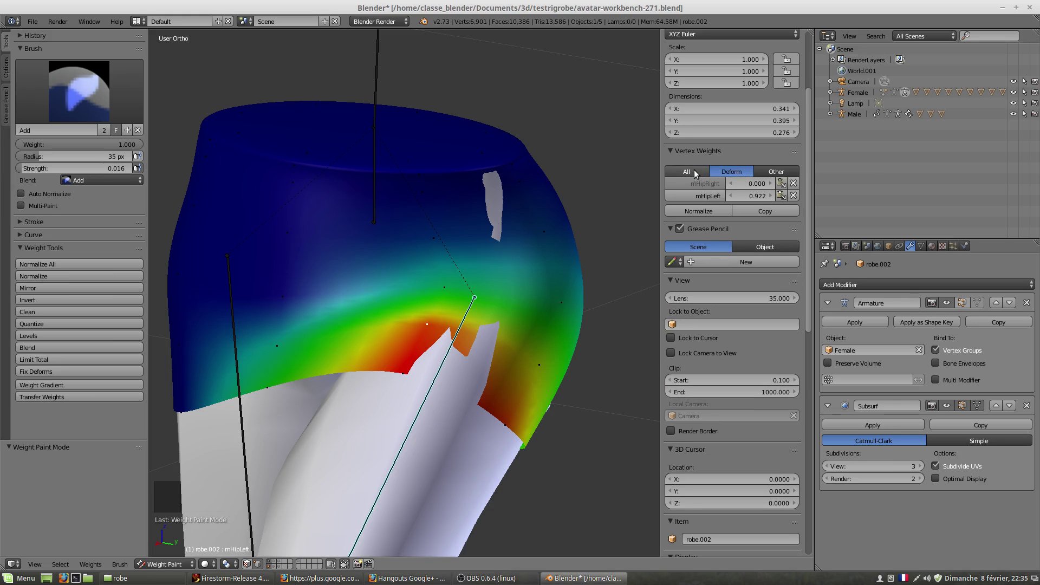
pyautogui.click(697, 173)
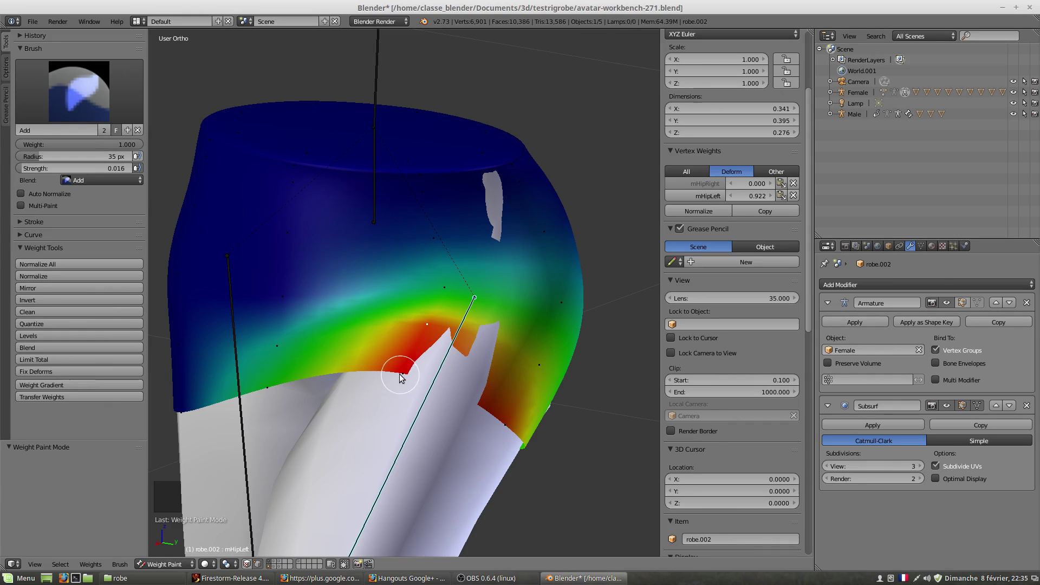
pyautogui.rightClick(401, 379)
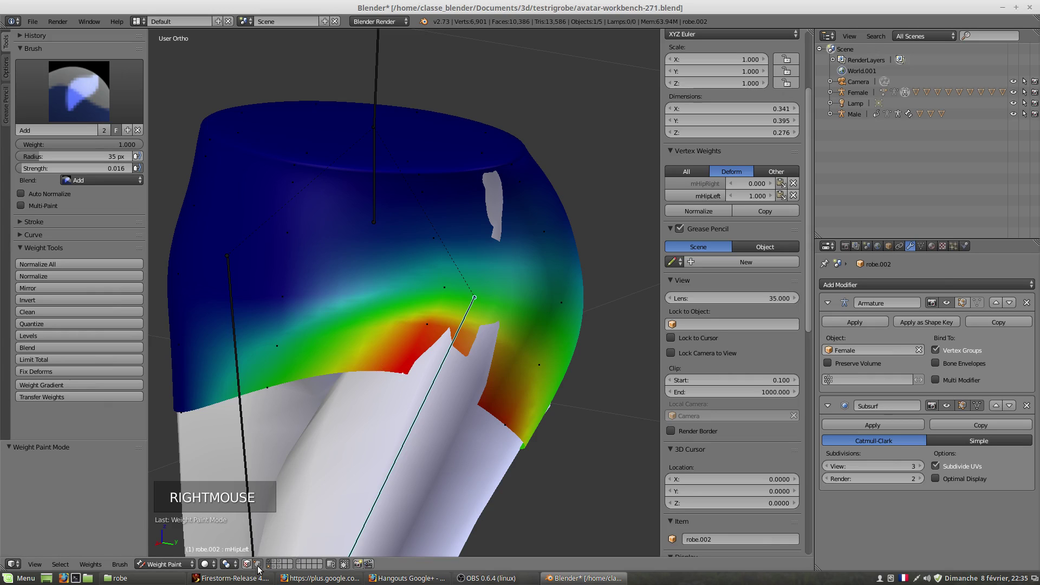
pyautogui.click(247, 571)
pyautogui.rightClick(373, 359)
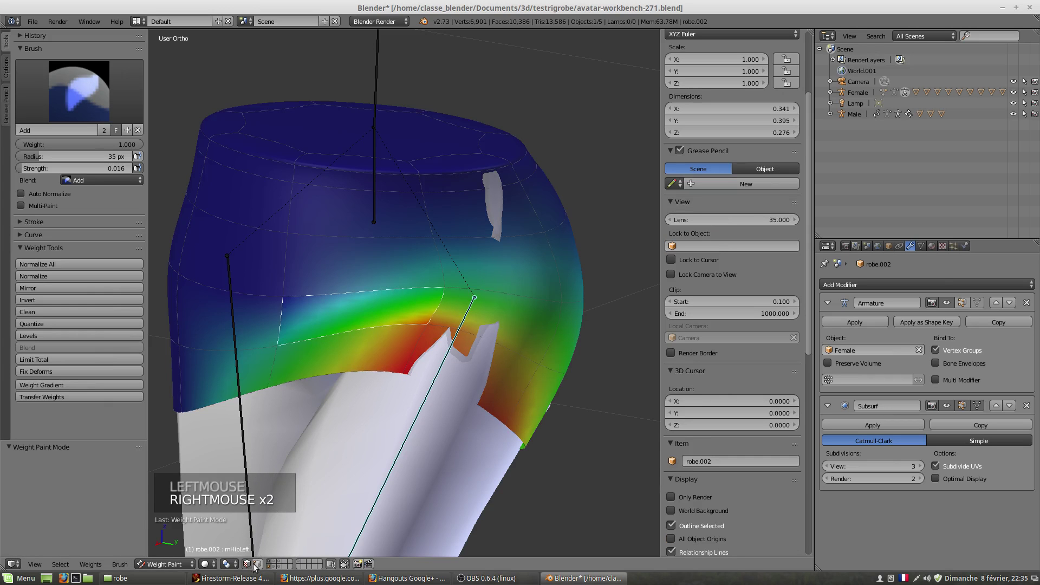
# - Remove the stray mHipRight weight from a left-thigh skirt vertex, keeping mHipLeft
pyautogui.click(258, 567)
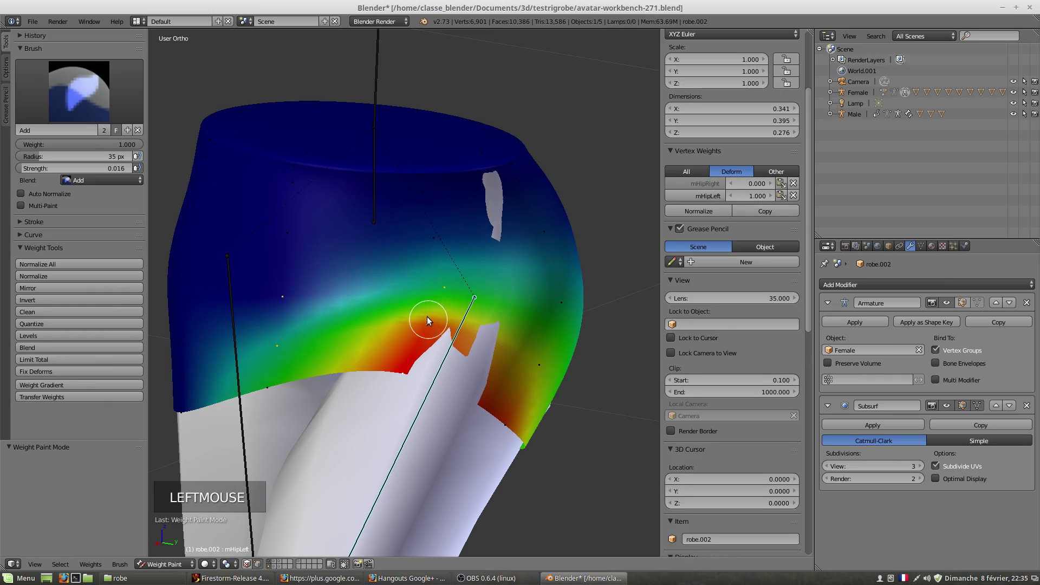
pyautogui.rightClick(429, 329)
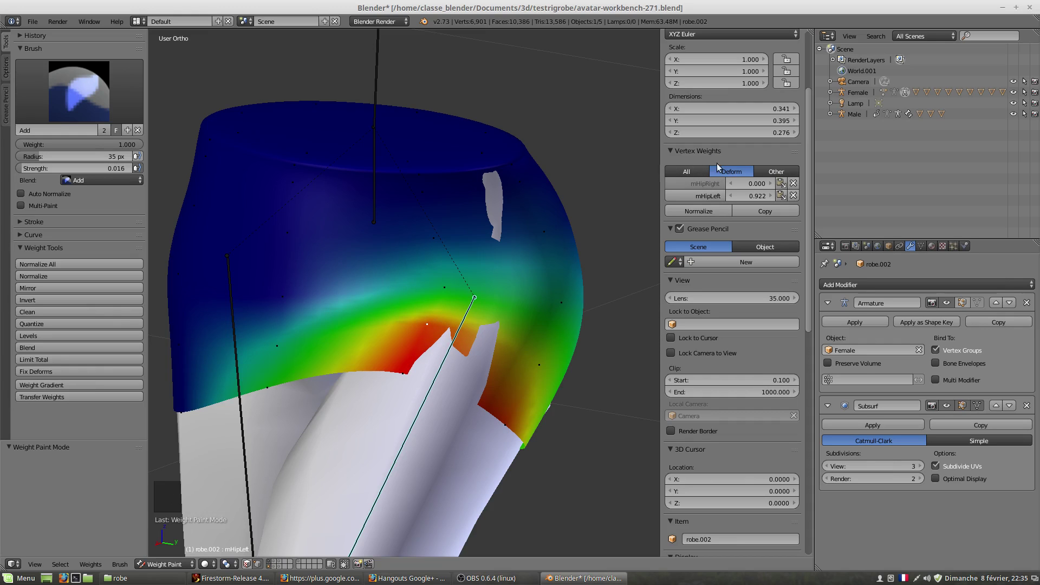
pyautogui.click(734, 176)
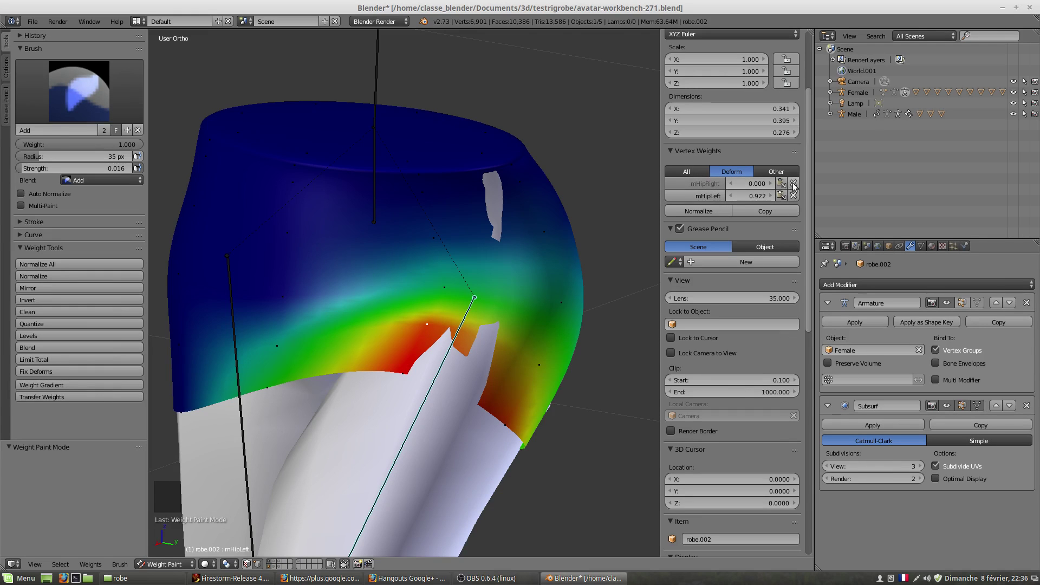
pyautogui.click(800, 186)
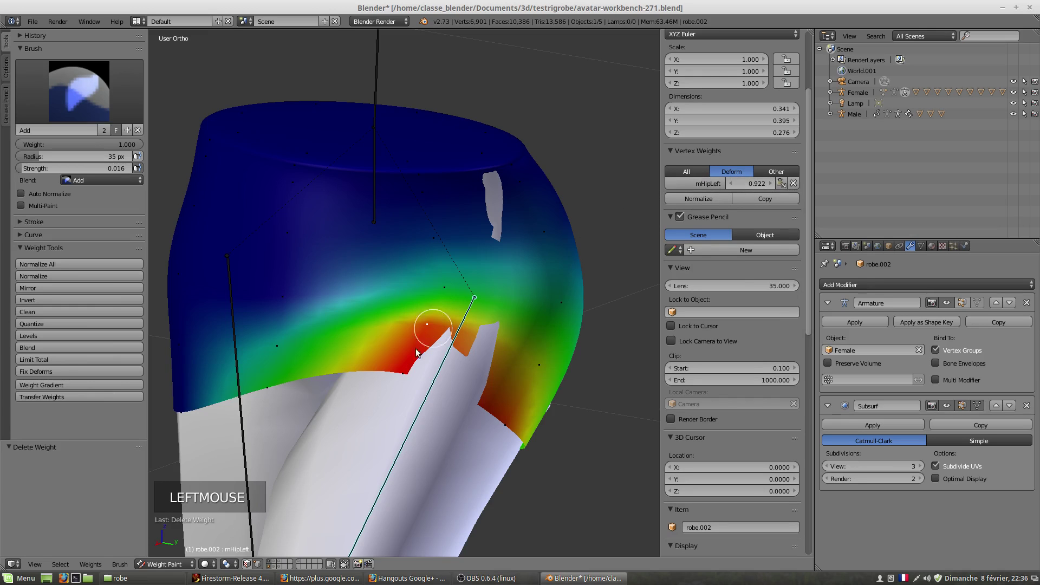
pyautogui.rightClick(517, 361)
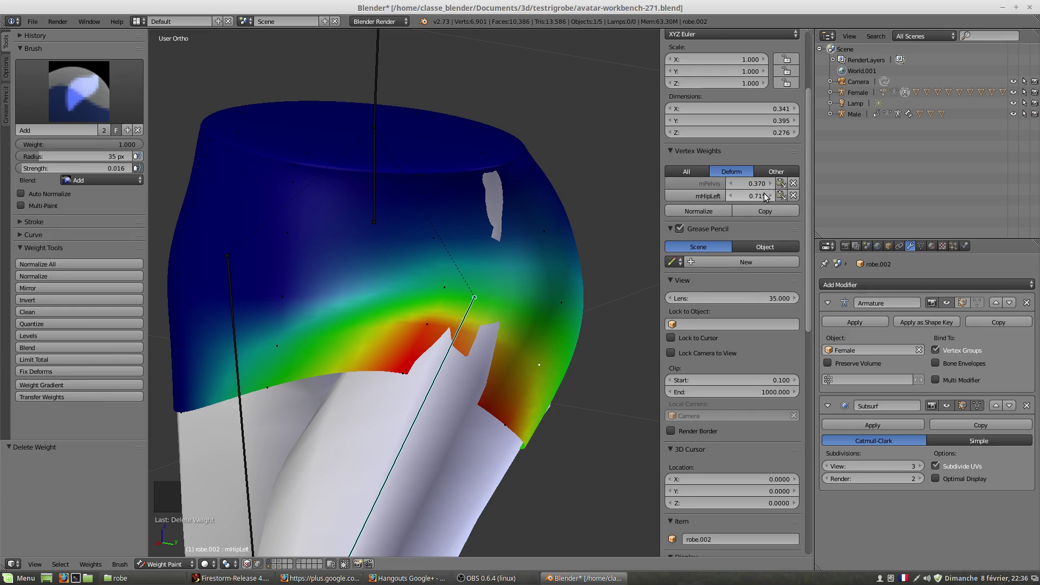
# - Clear stray mPelvis weights from further left-thigh vertices, leaving only mHipLeft
pyautogui.rightClick(412, 380)
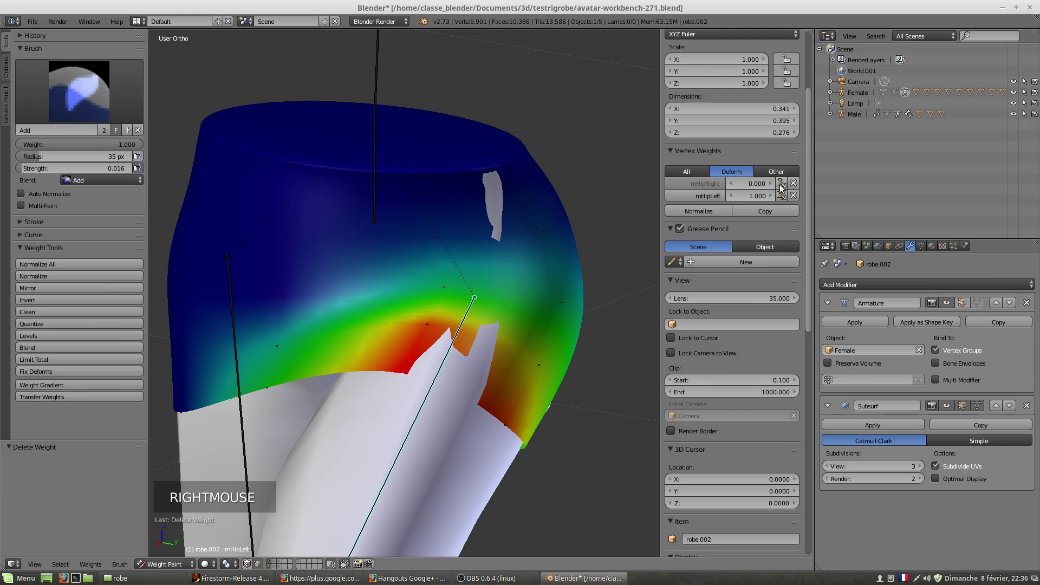
pyautogui.click(798, 185)
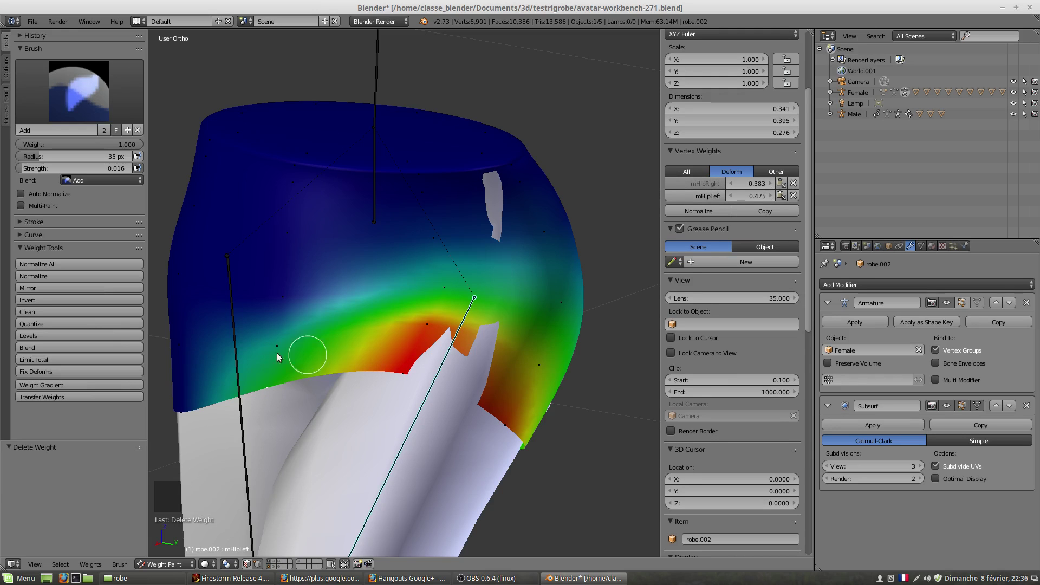
pyautogui.rightClick(273, 357)
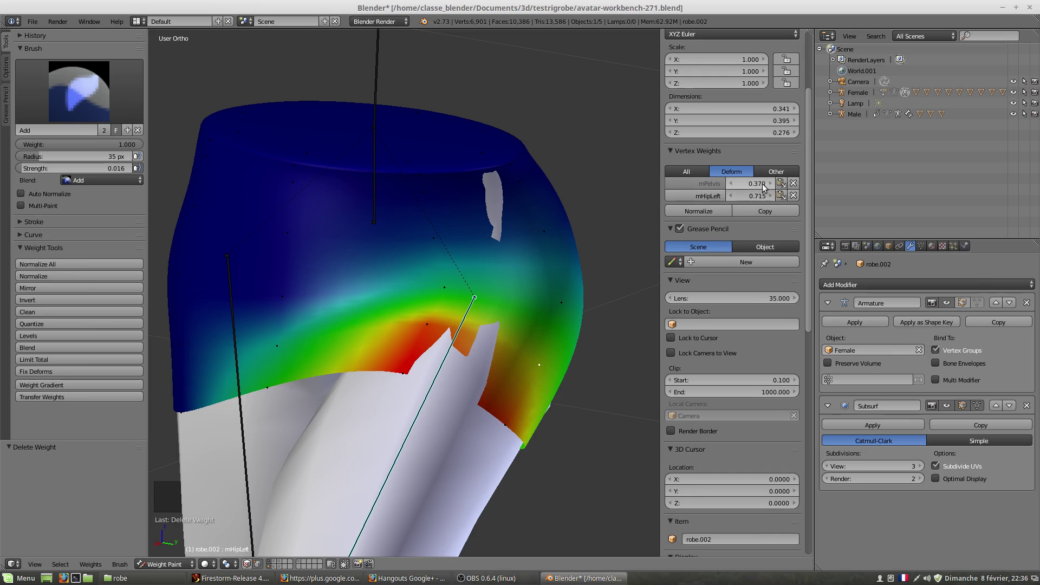
pyautogui.click(734, 185)
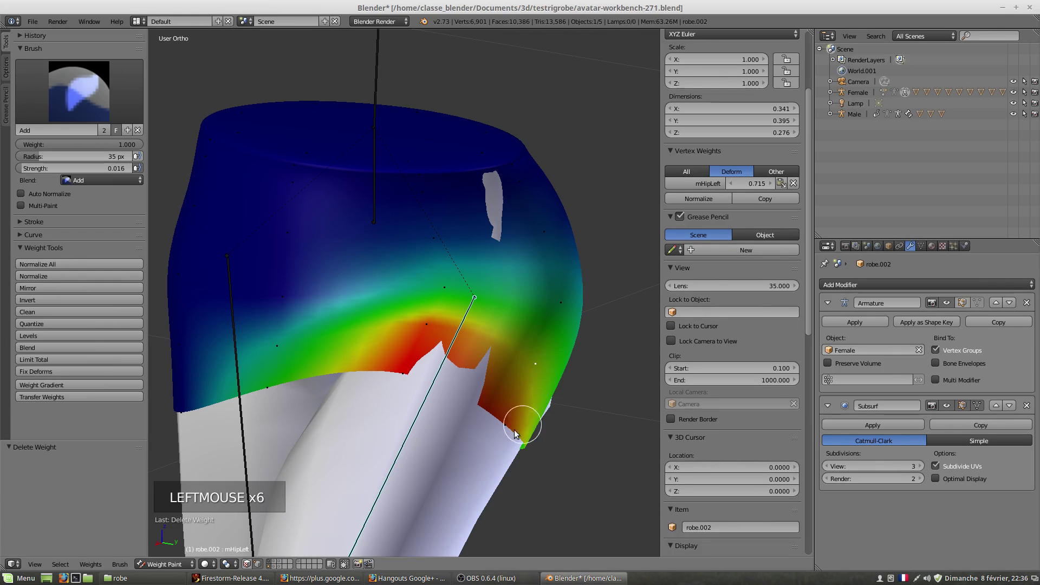
pyautogui.rightClick(505, 431)
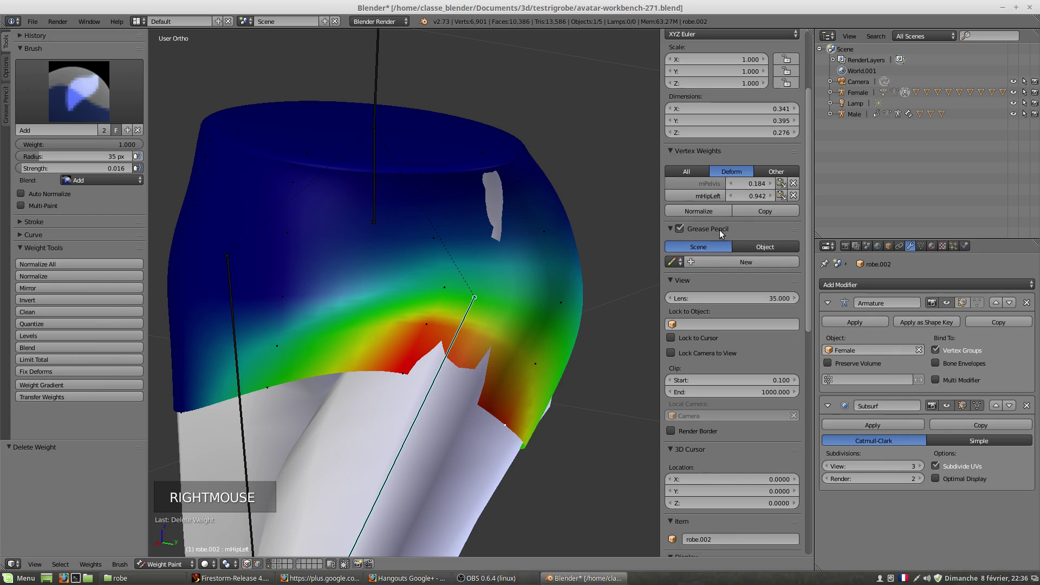
# - Inspect several skirt vertices so each keeps a single mHipLeft deform weight
pyautogui.click(797, 186)
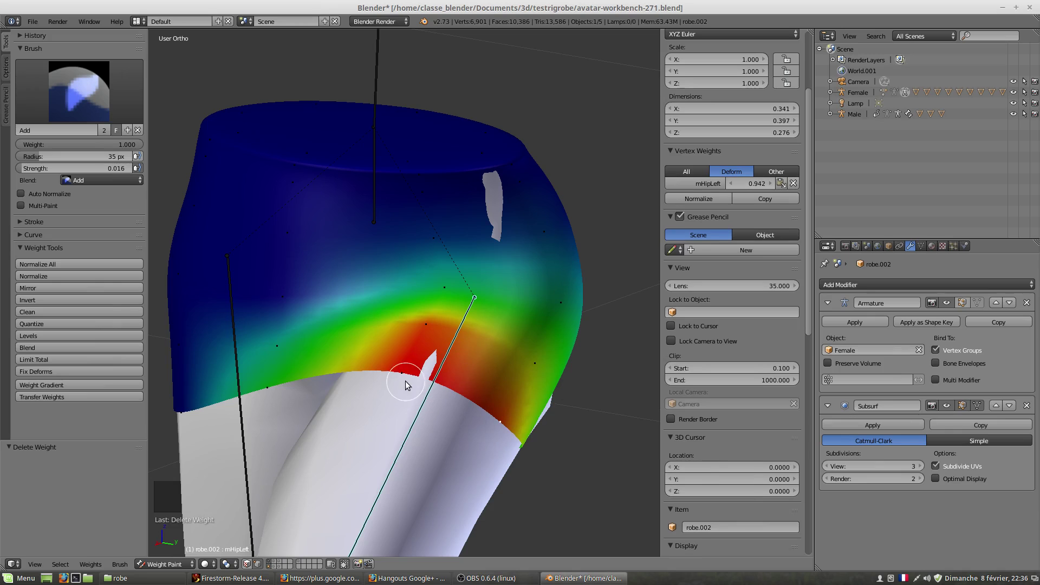
pyautogui.rightClick(408, 384)
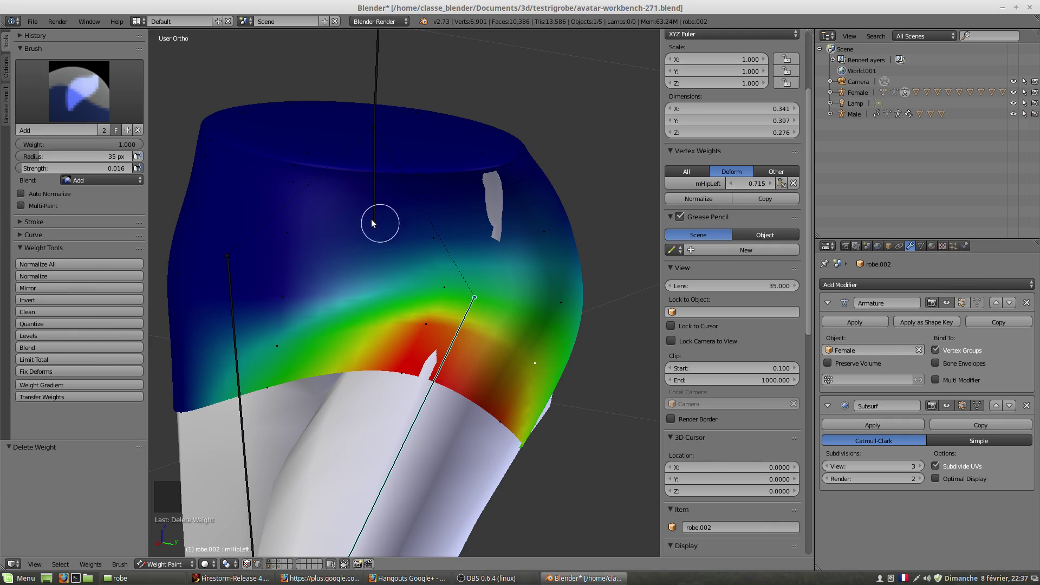
pyautogui.rightClick(443, 293)
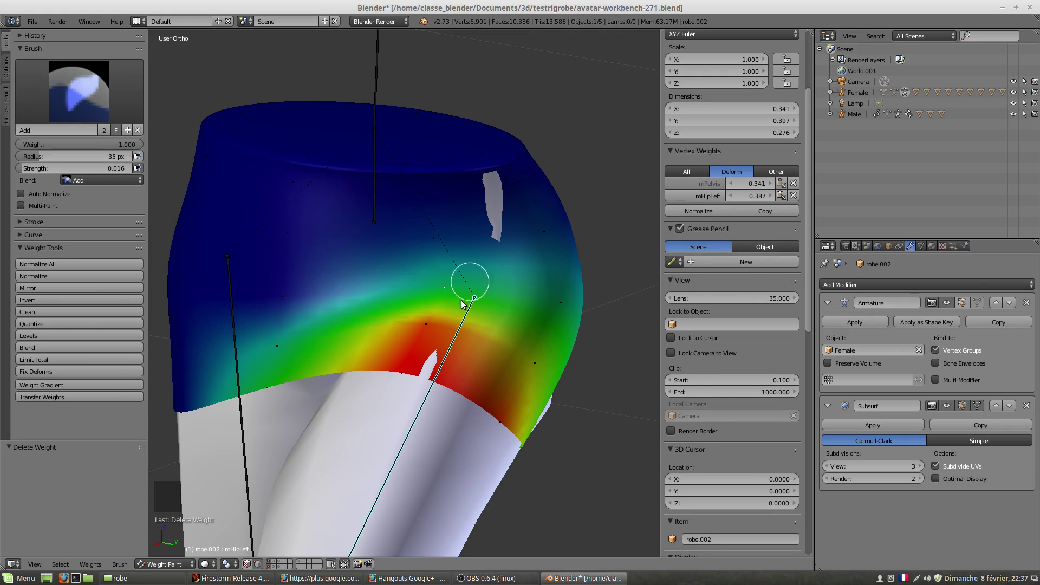
pyautogui.rightClick(423, 329)
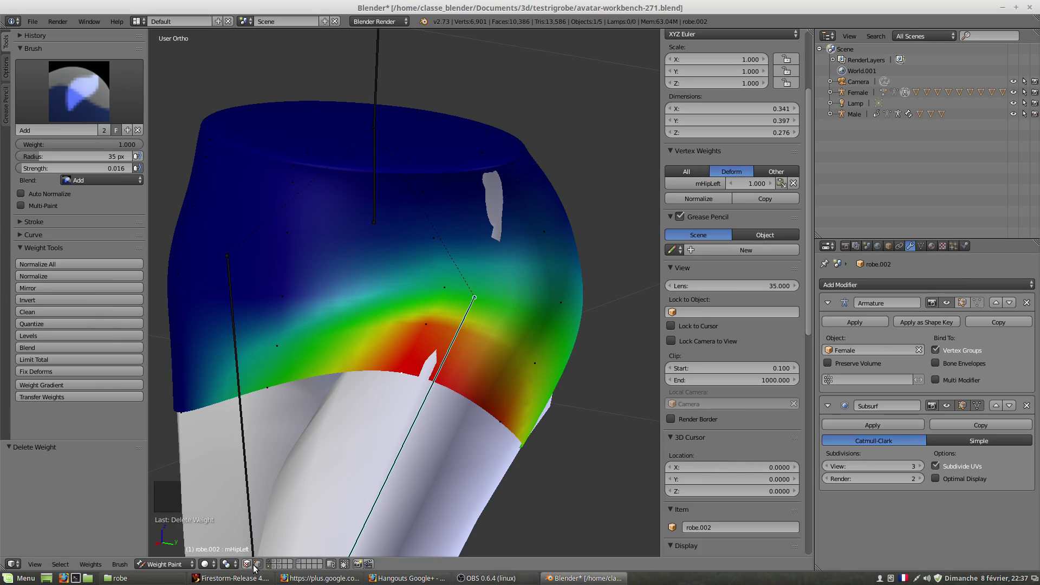
pyautogui.rightClick(429, 330)
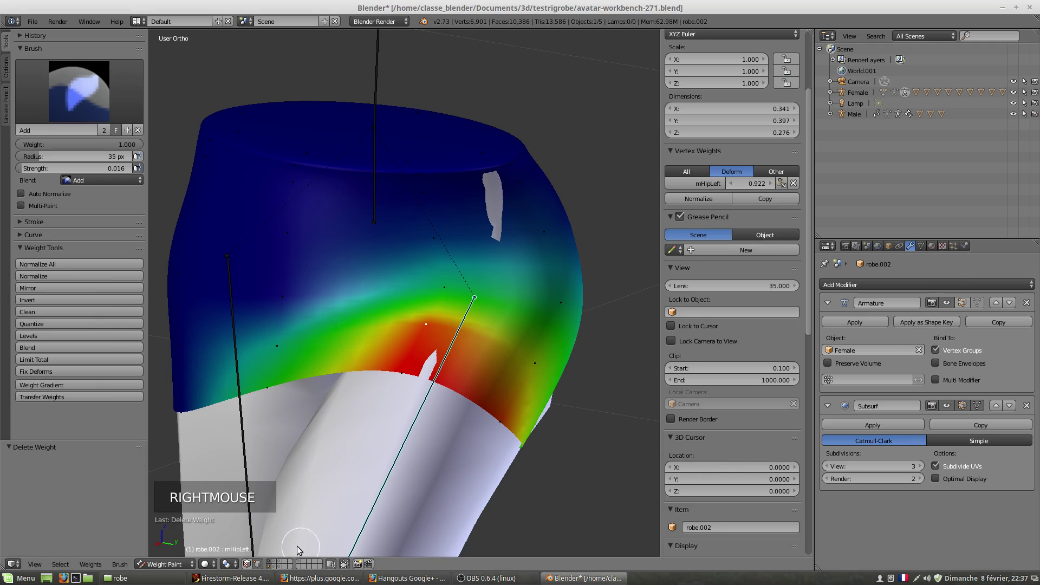
# - Paint extra mHipLeft weight on the lower hip and recheck the Vertex Weights panel
pyautogui.click(257, 570)
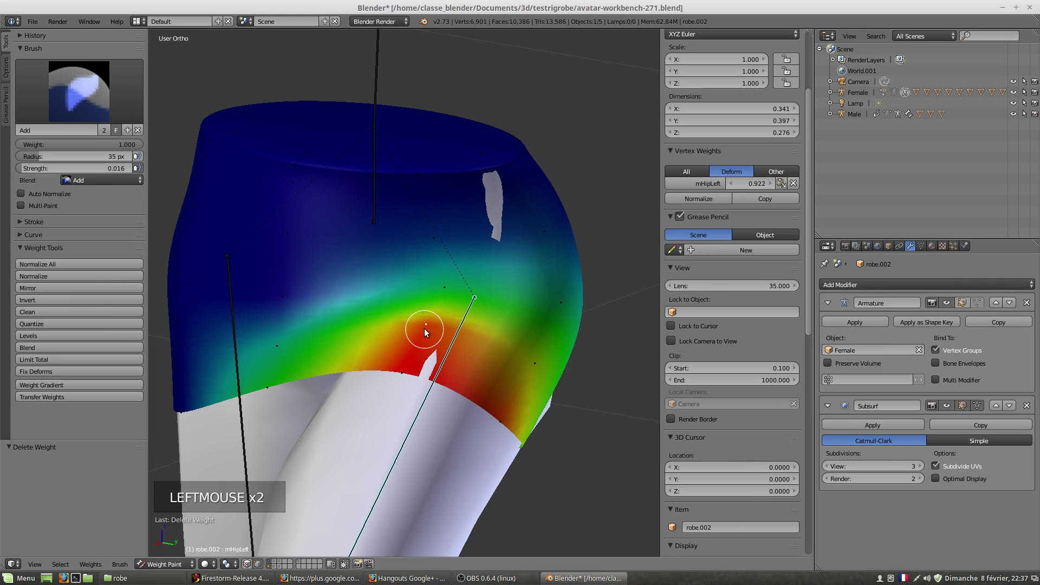
pyautogui.rightClick(426, 332)
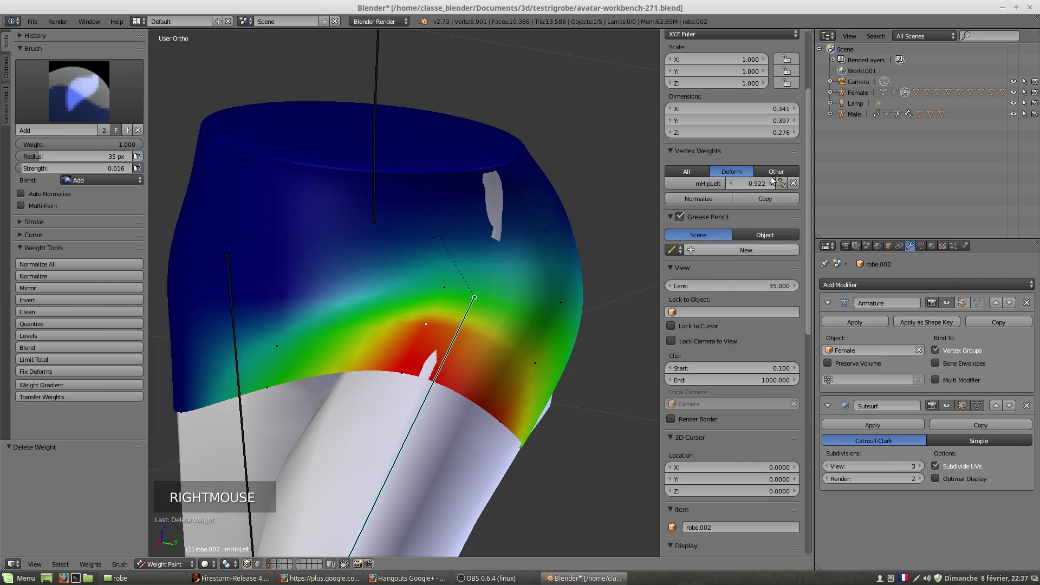
pyautogui.click(672, 153)
pyautogui.scroll(3)
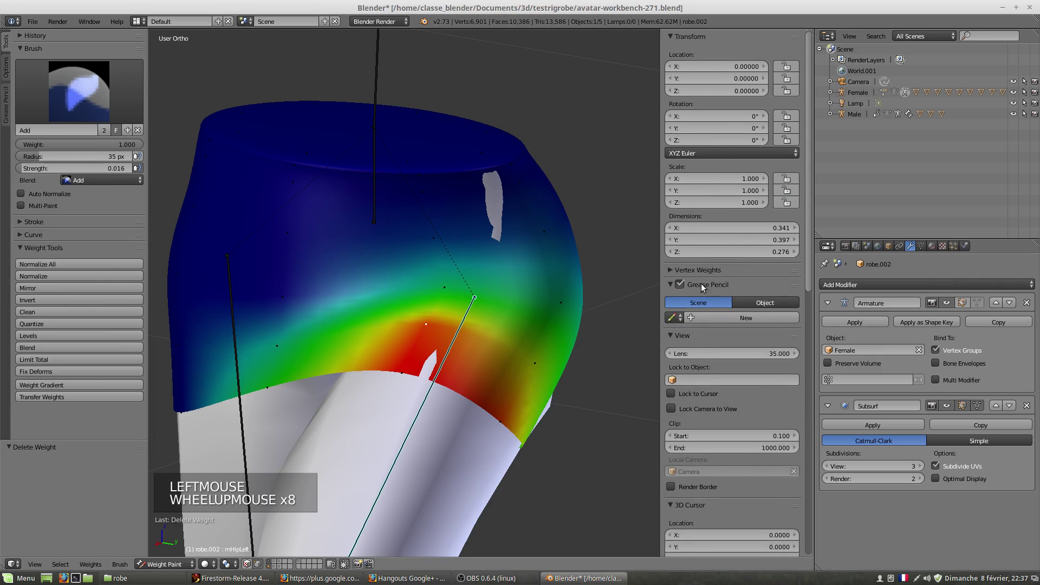
pyautogui.scroll(3)
pyautogui.click(674, 273)
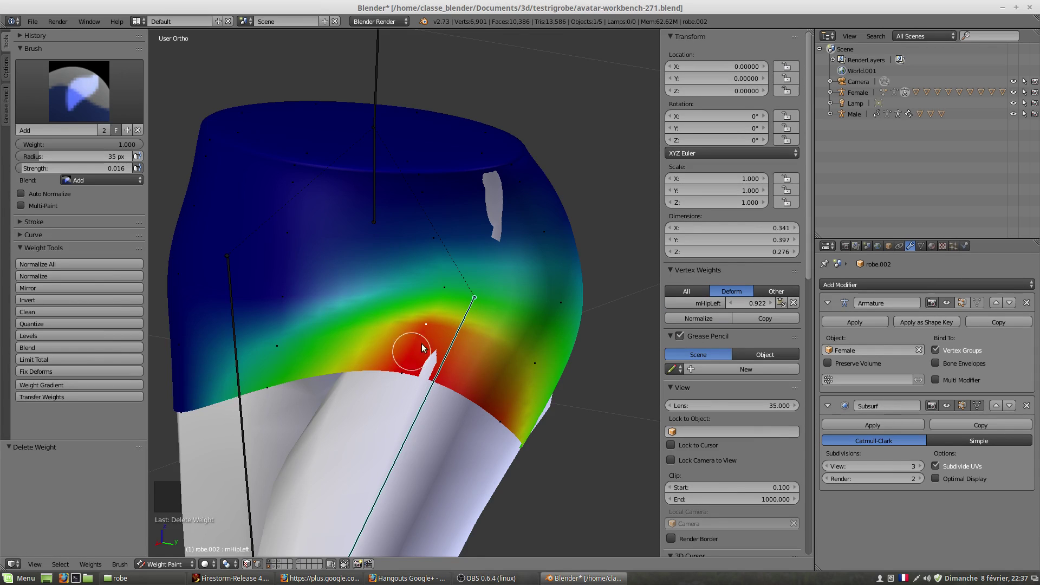
pyautogui.rightClick(403, 376)
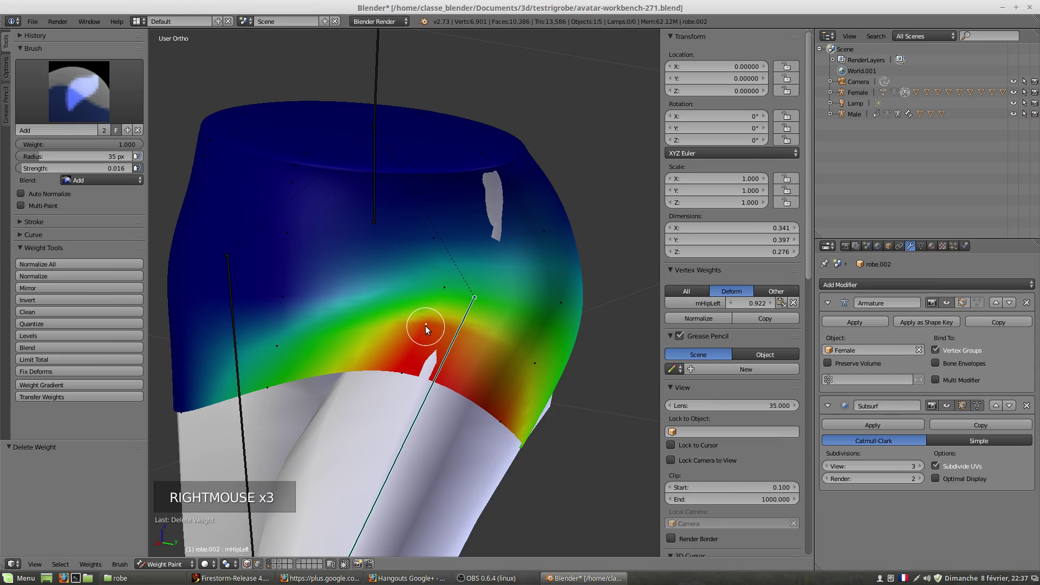
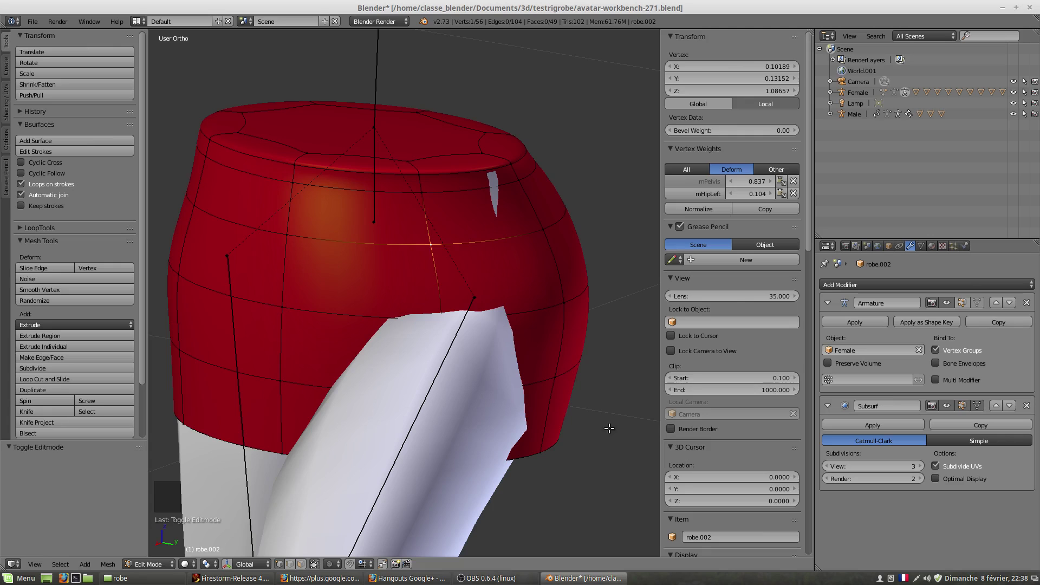
# - Enable Show Weights in Edit Mode, then return robe.002 to Weight Paint
pyautogui.scroll(-3)
pyautogui.click(672, 450)
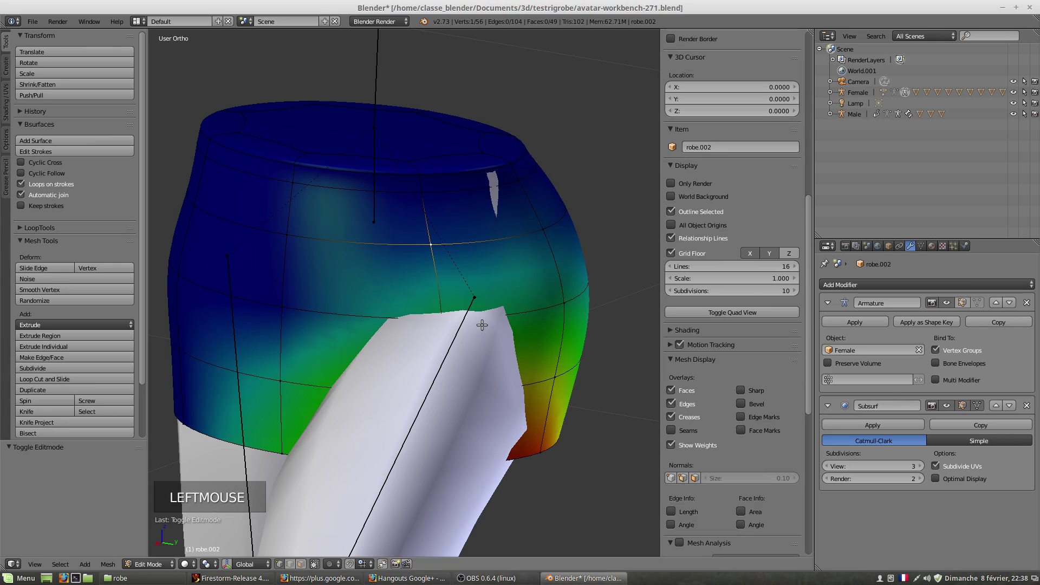
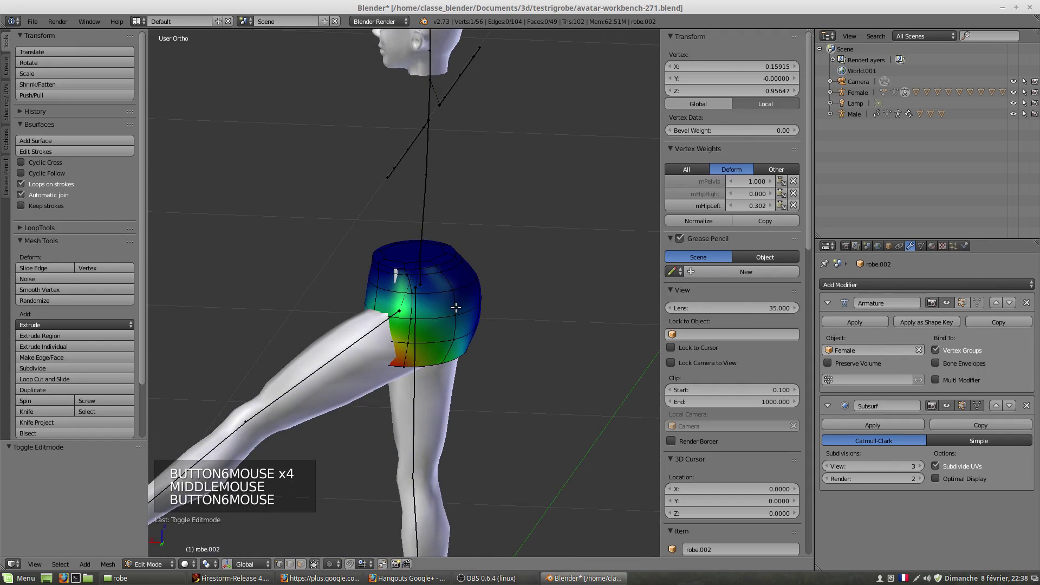
pyautogui.click(151, 569)
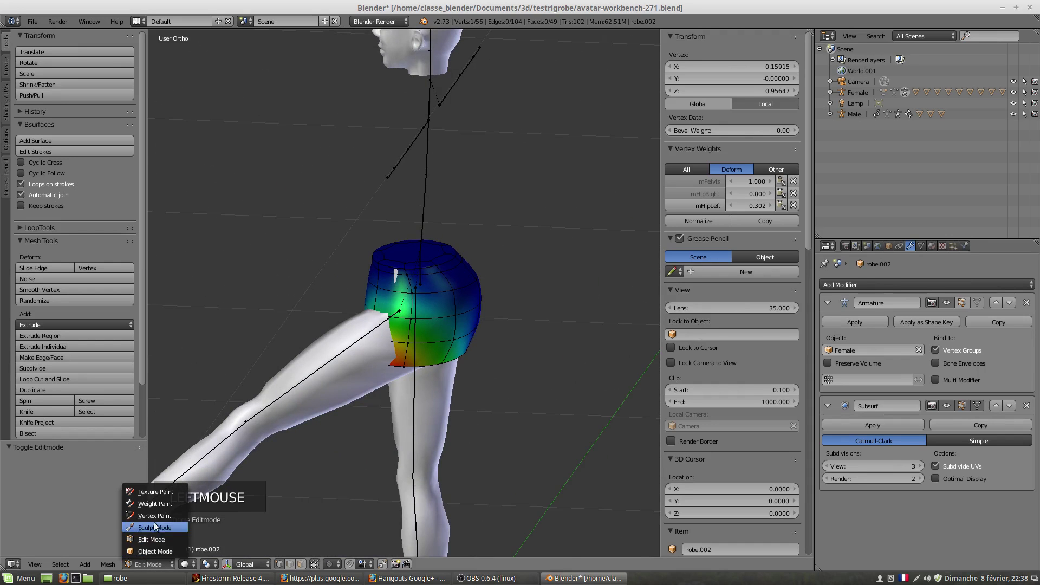
# - Select the Female left thigh bone after viewing the hips from the front
pyautogui.middleClick(473, 369)
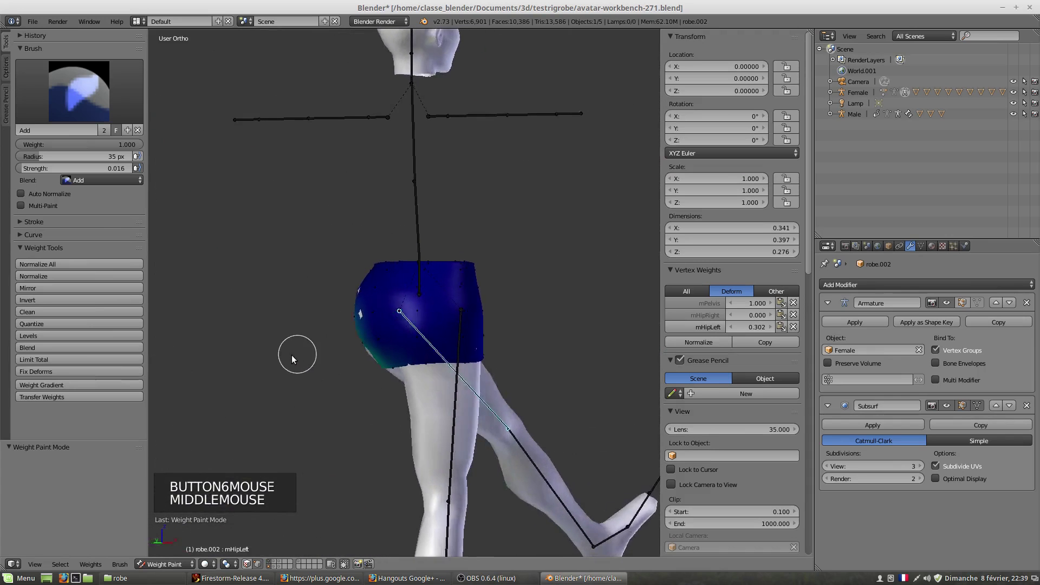
pyautogui.middleClick(464, 374)
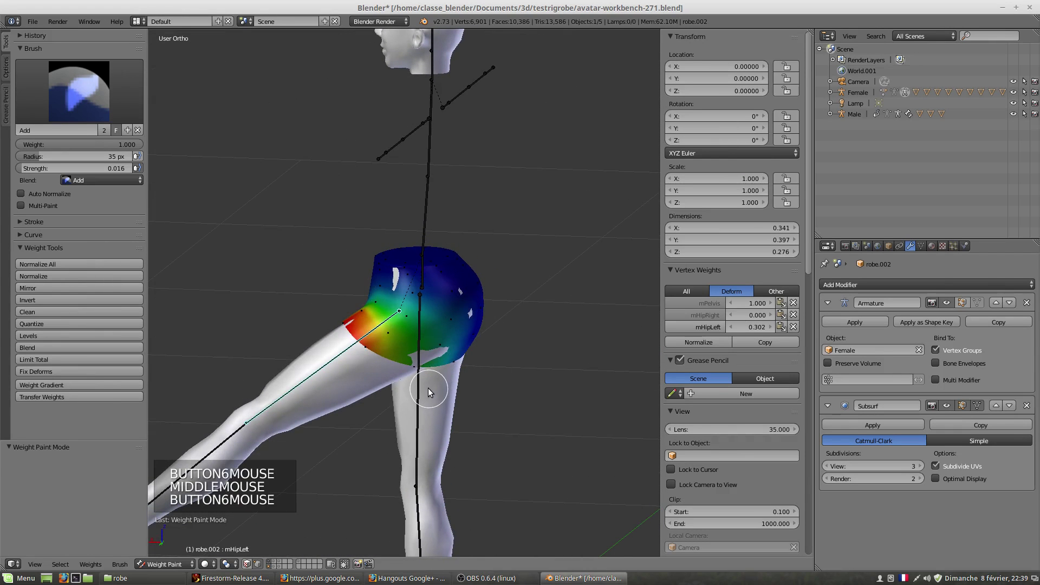
pyautogui.press('alt+r')
pyautogui.middleClick(488, 386)
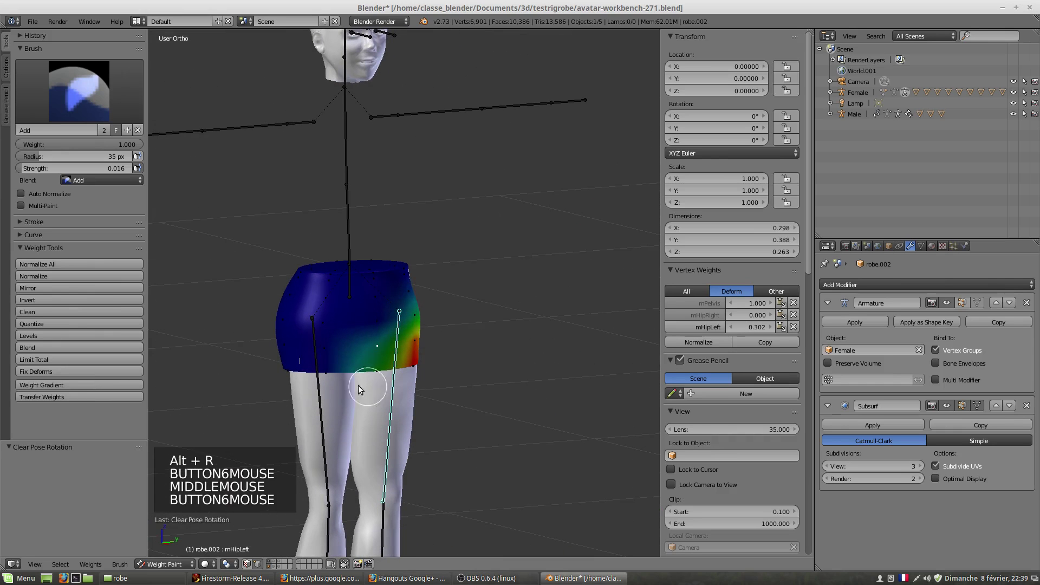
pyautogui.rightClick(322, 395)
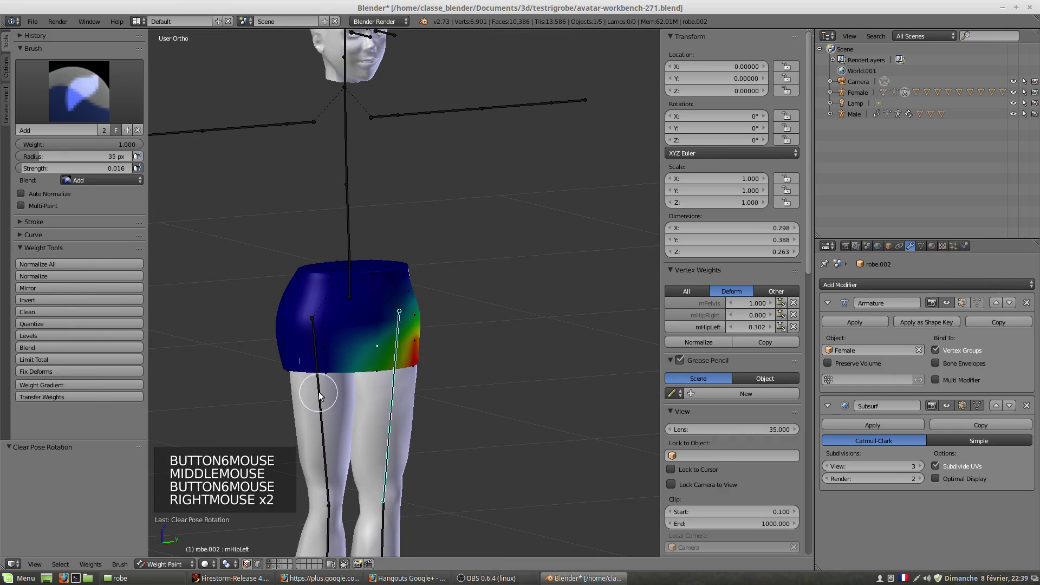
pyautogui.rightClick(321, 396)
pyautogui.click(248, 568)
pyautogui.rightClick(324, 418)
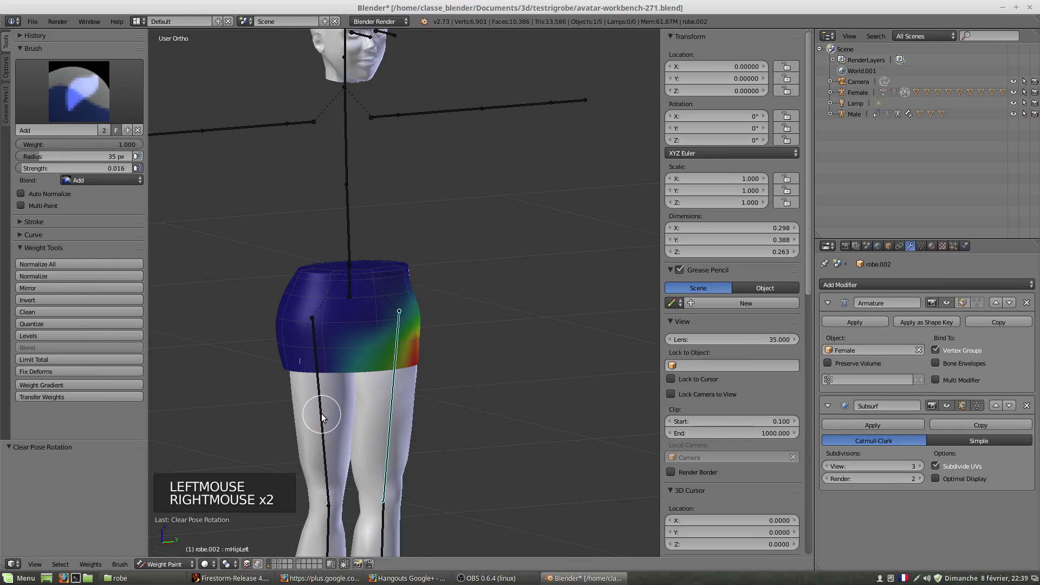
pyautogui.click(250, 570)
pyautogui.rightClick(326, 435)
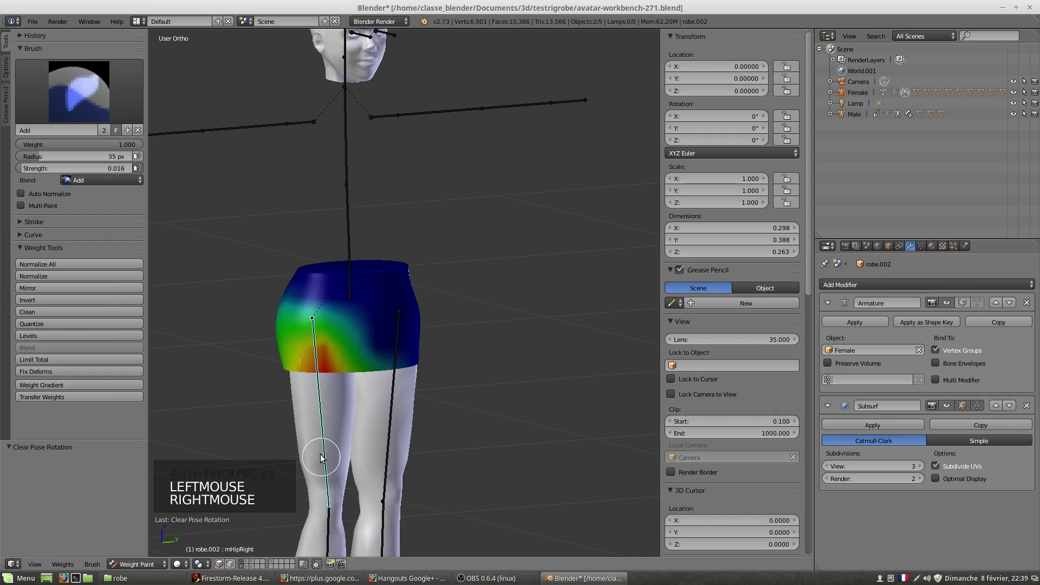
# - Rotate the thigh bone to raise the leg and check the skirt's deformation
pyautogui.middleClick(348, 456)
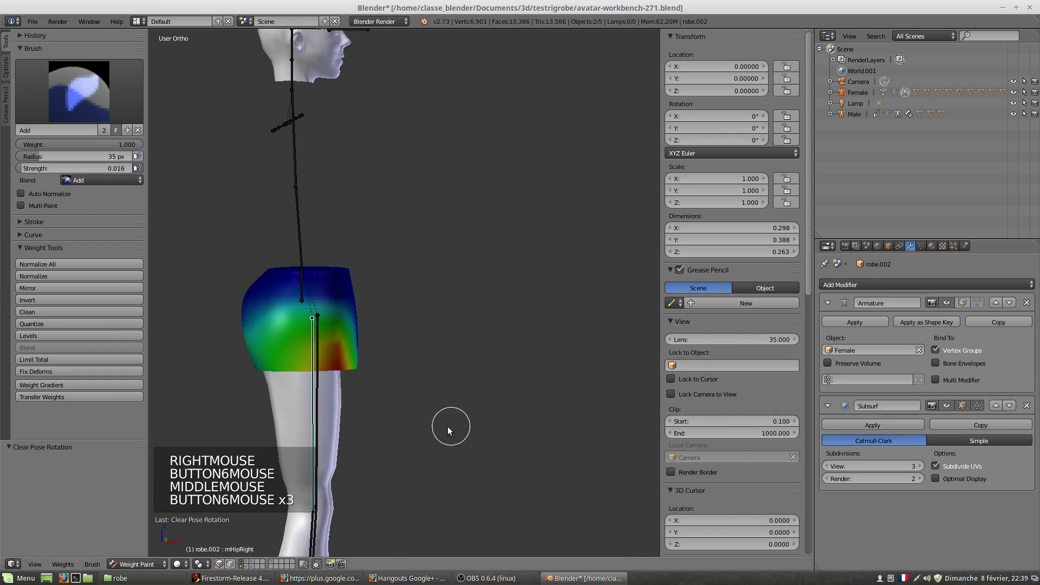
pyautogui.press('r')
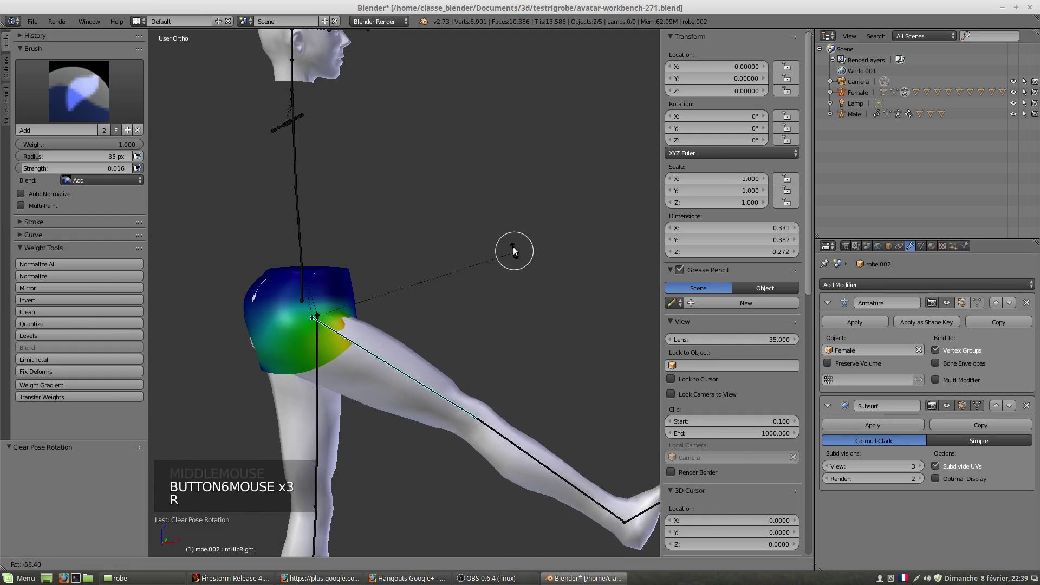
pyautogui.middleClick(384, 361)
pyautogui.scroll(3)
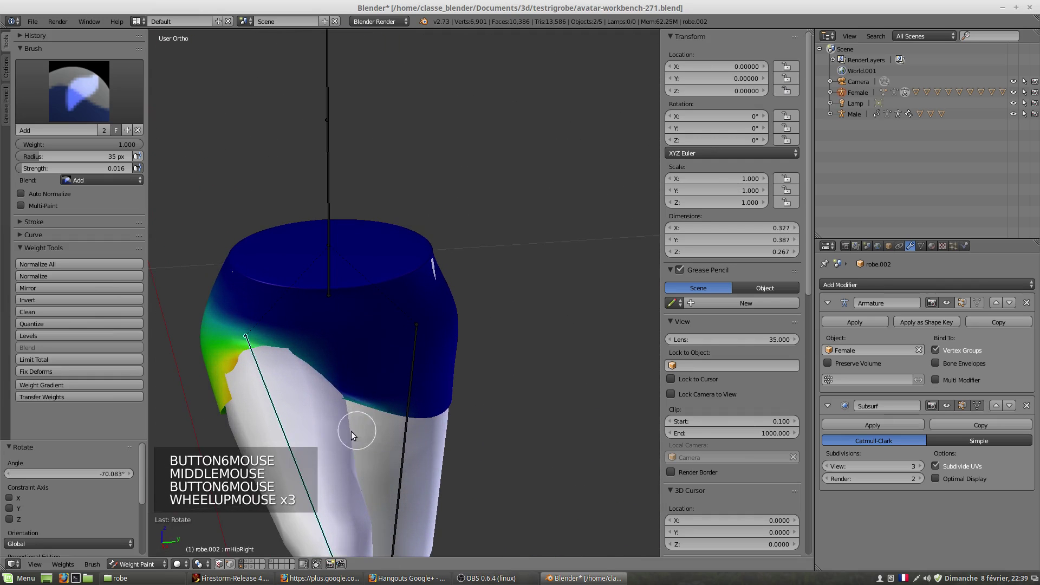
pyautogui.scroll(3)
pyautogui.press('r')
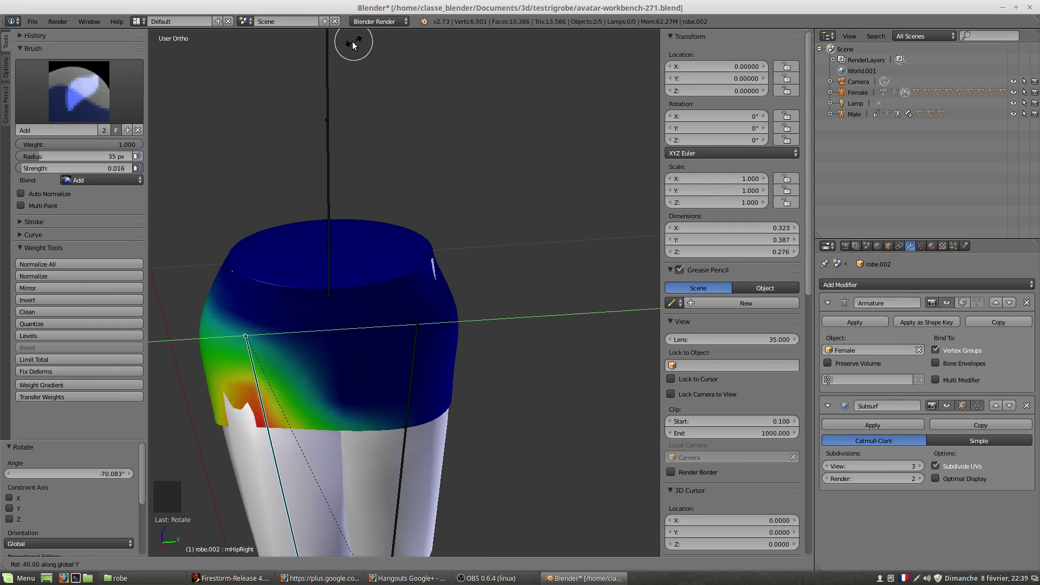
pyautogui.middleClick(337, 506)
pyautogui.middleClick(301, 419)
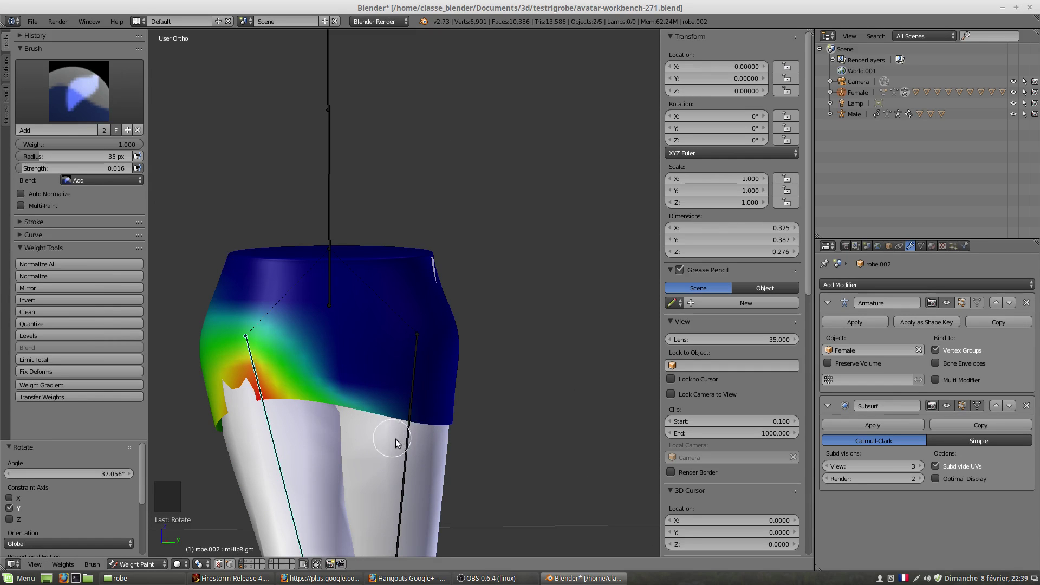
# - Reselect the skirt robe.002 for weight painting via the other leg bone and body mesh
pyautogui.rightClick(408, 448)
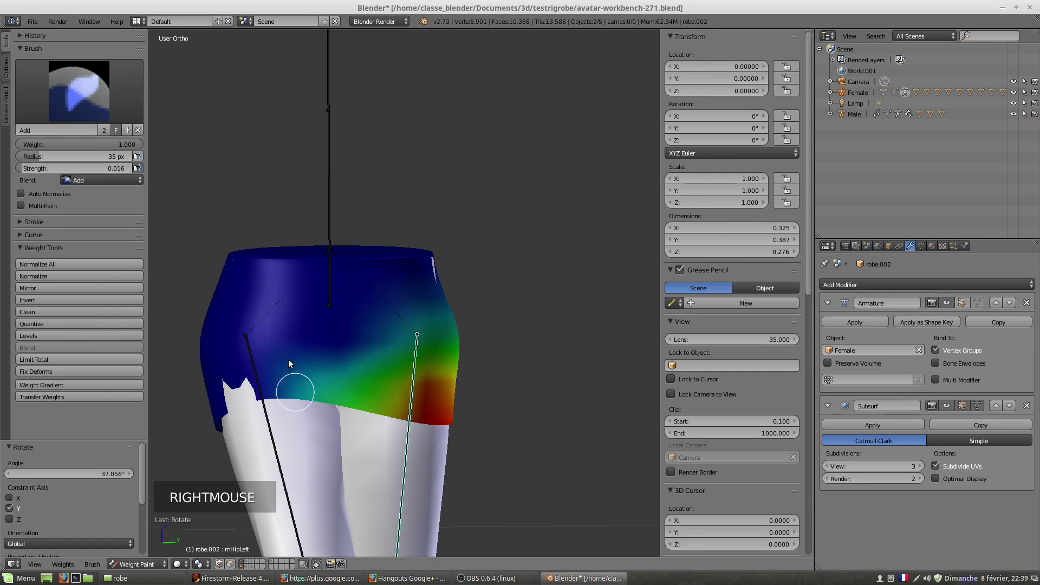
pyautogui.middleClick(256, 405)
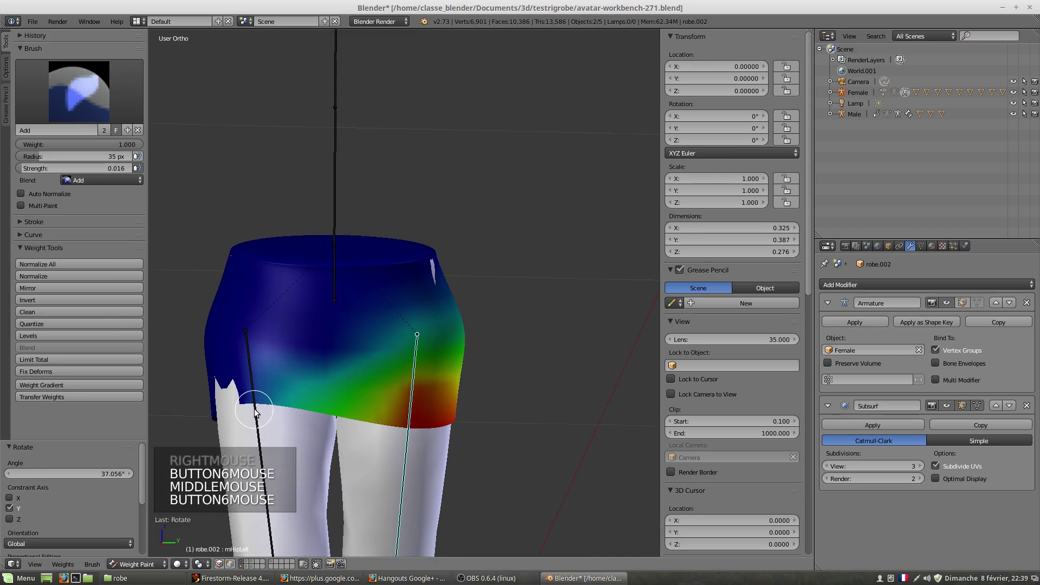
pyautogui.rightClick(273, 397)
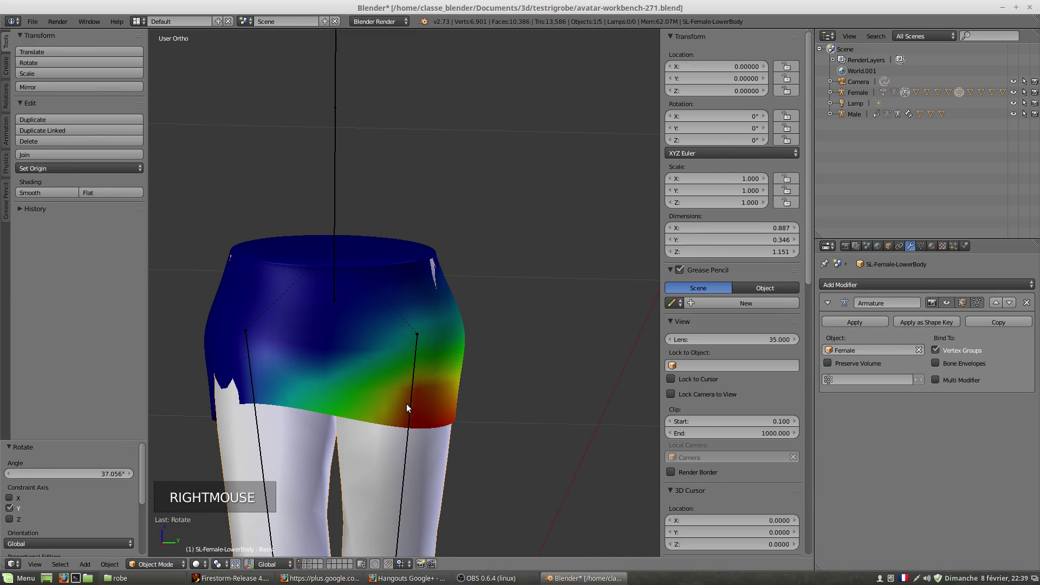
pyautogui.rightClick(411, 405)
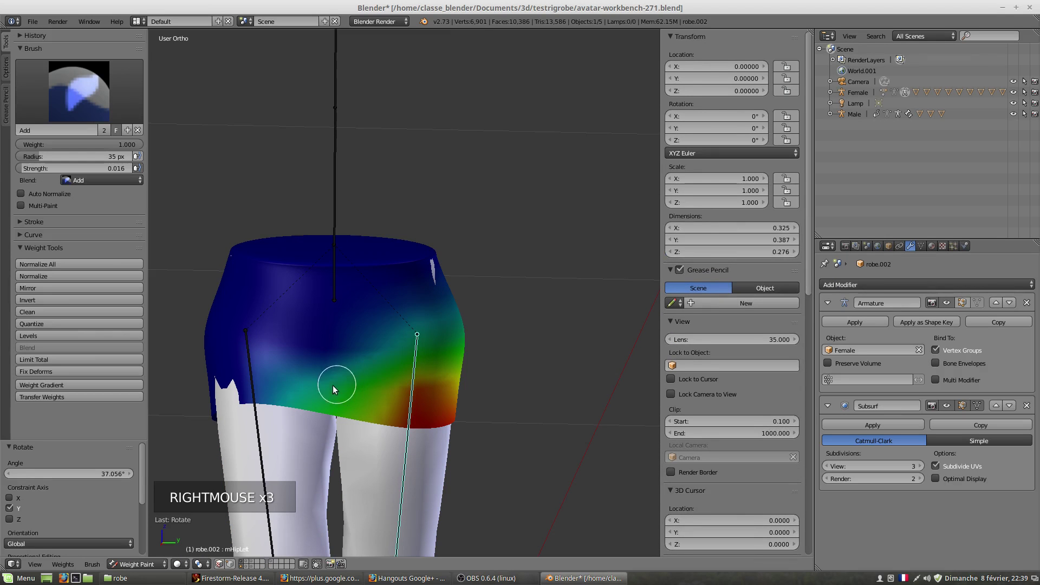
pyautogui.click(68, 94)
pyautogui.click(283, 400)
pyautogui.click(234, 521)
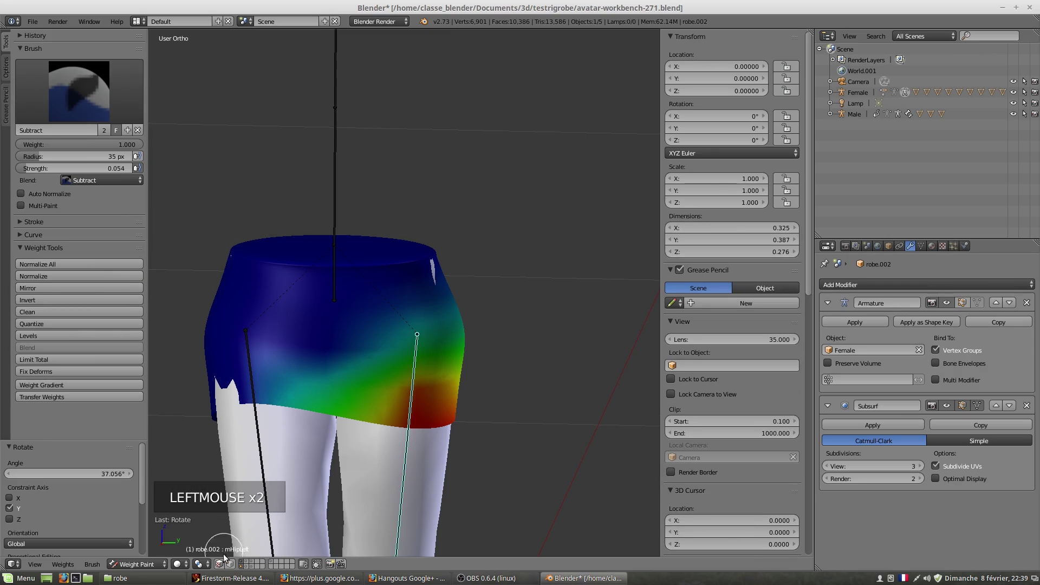
pyautogui.click(280, 396)
pyautogui.rightClick(279, 395)
pyautogui.click(252, 409)
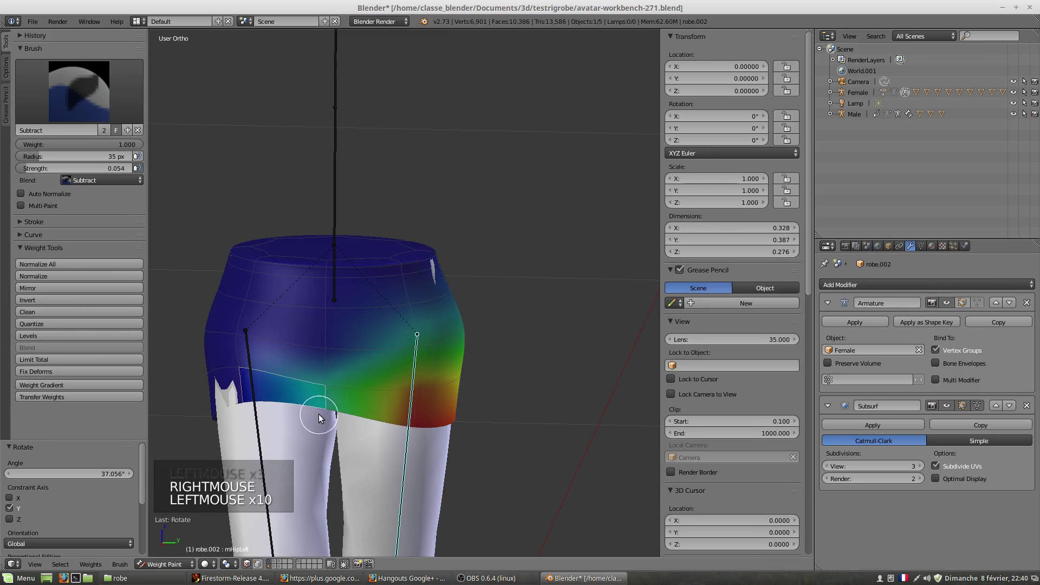
pyautogui.click(328, 392)
pyautogui.rightClick(333, 358)
pyautogui.click(329, 351)
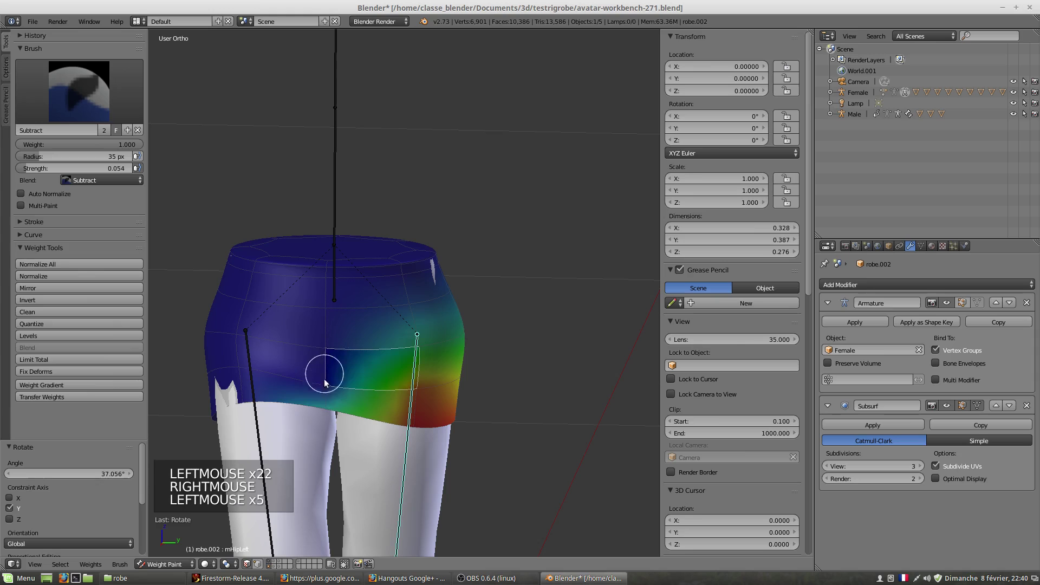
pyautogui.rightClick(319, 397)
pyautogui.click(329, 392)
pyautogui.click(325, 409)
pyautogui.click(323, 411)
pyautogui.click(326, 405)
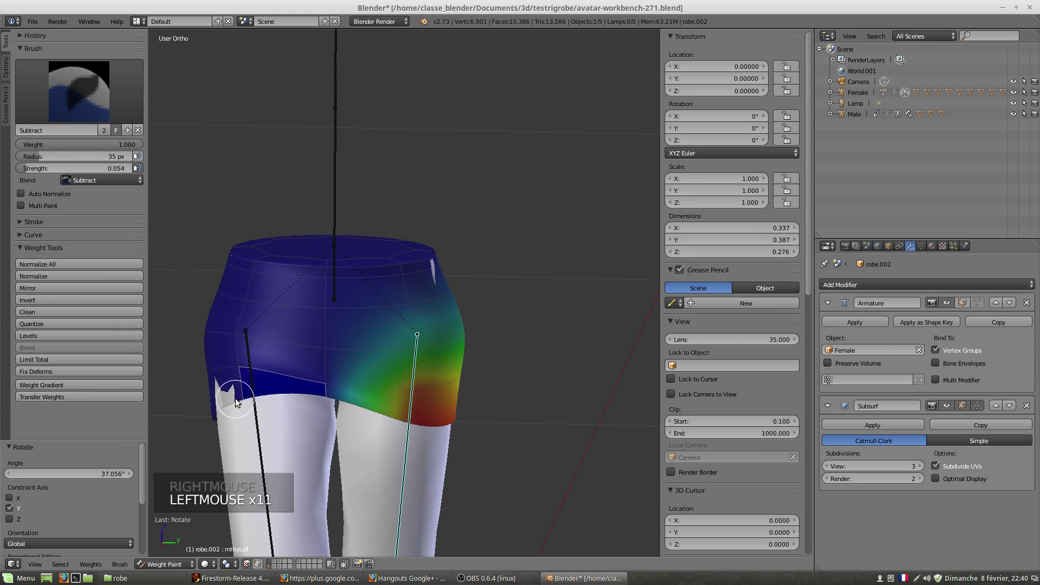
pyautogui.middleClick(281, 434)
pyautogui.rightClick(250, 396)
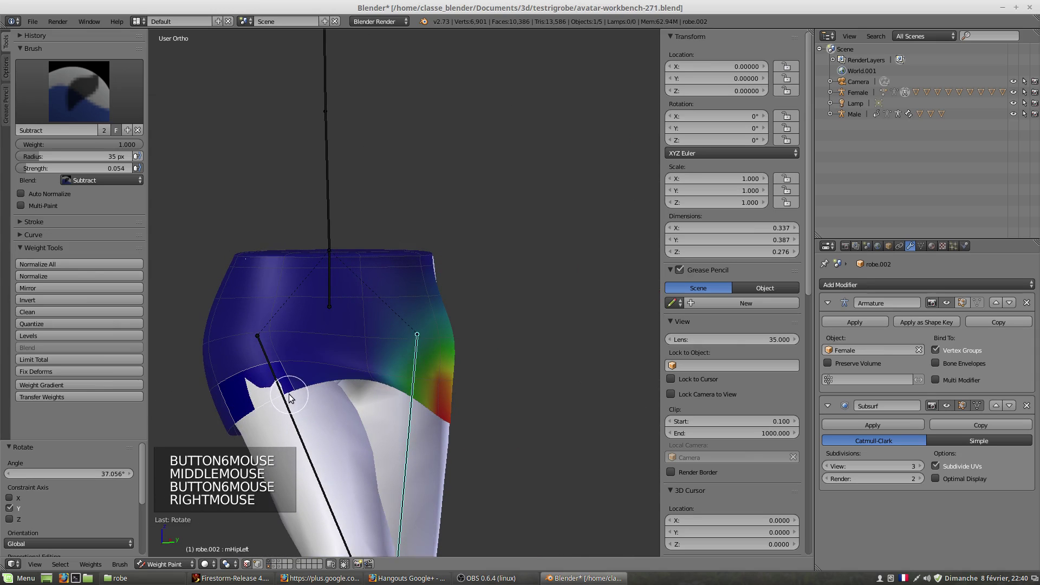
pyautogui.click(299, 394)
pyautogui.click(258, 414)
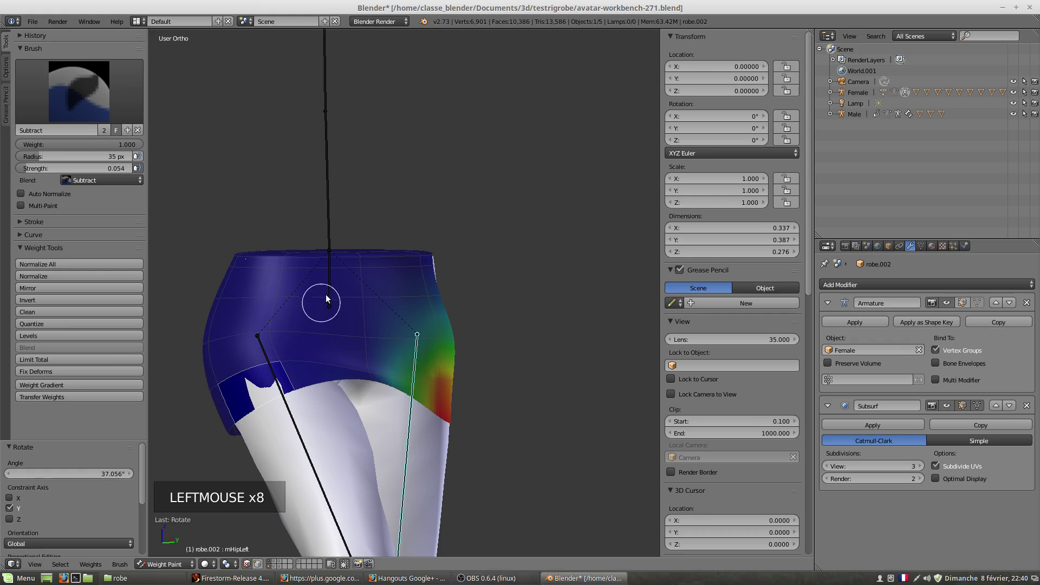
pyautogui.rightClick(333, 293)
pyautogui.click(285, 367)
pyautogui.click(252, 406)
pyautogui.click(227, 401)
pyautogui.click(331, 245)
# - Remove the mPelvis weight from rim skirt vertices and normalize the remainder
pyautogui.rightClick(331, 244)
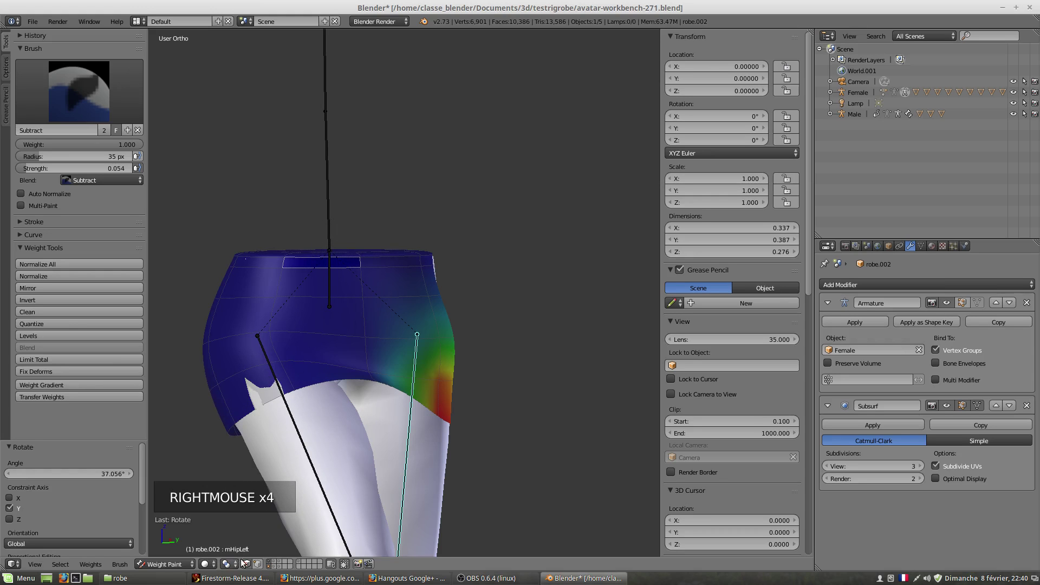
pyautogui.click(261, 568)
pyautogui.rightClick(295, 391)
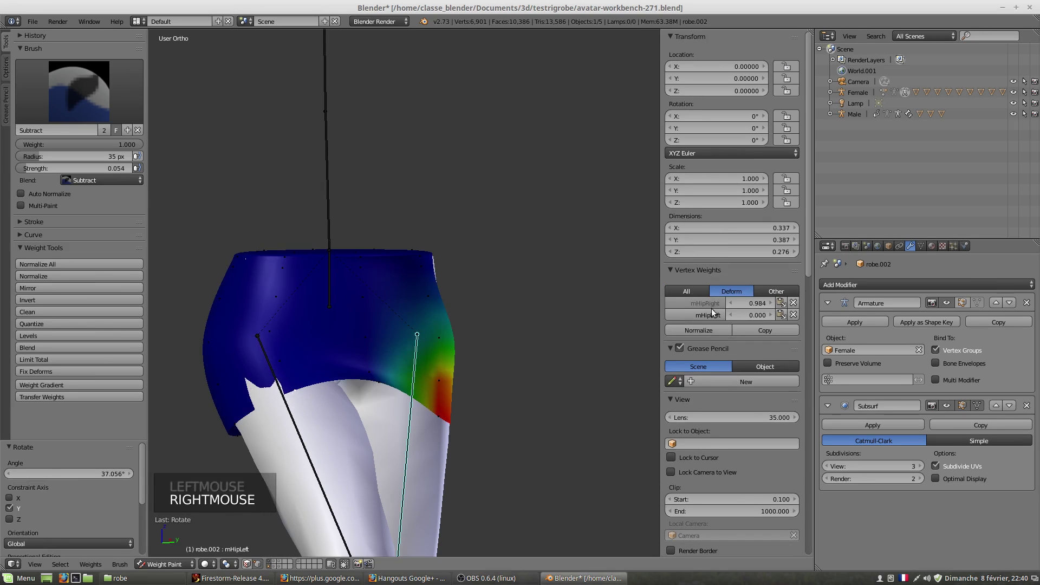
pyautogui.click(796, 316)
pyautogui.rightClick(239, 412)
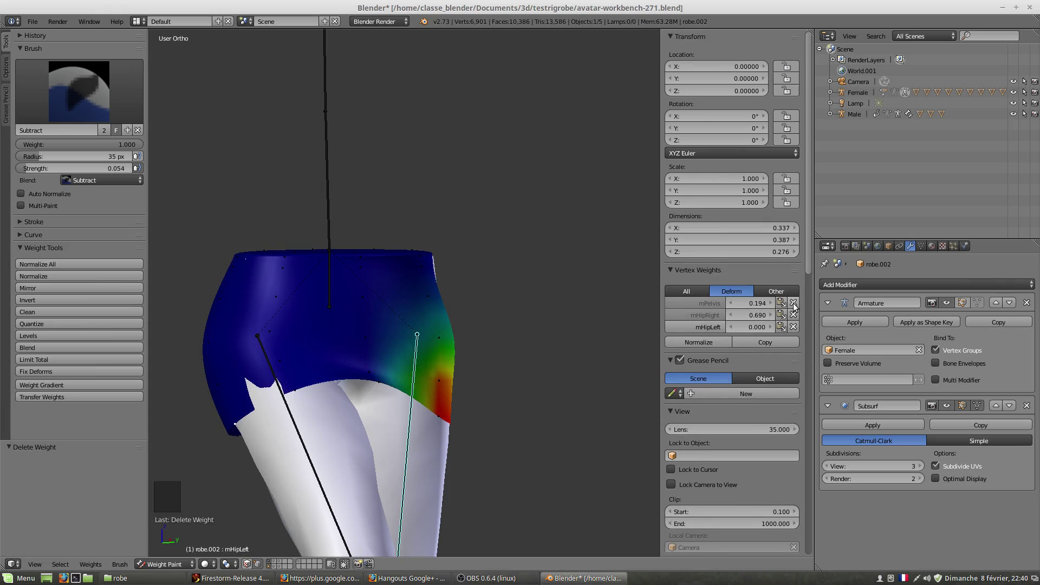
pyautogui.click(798, 306)
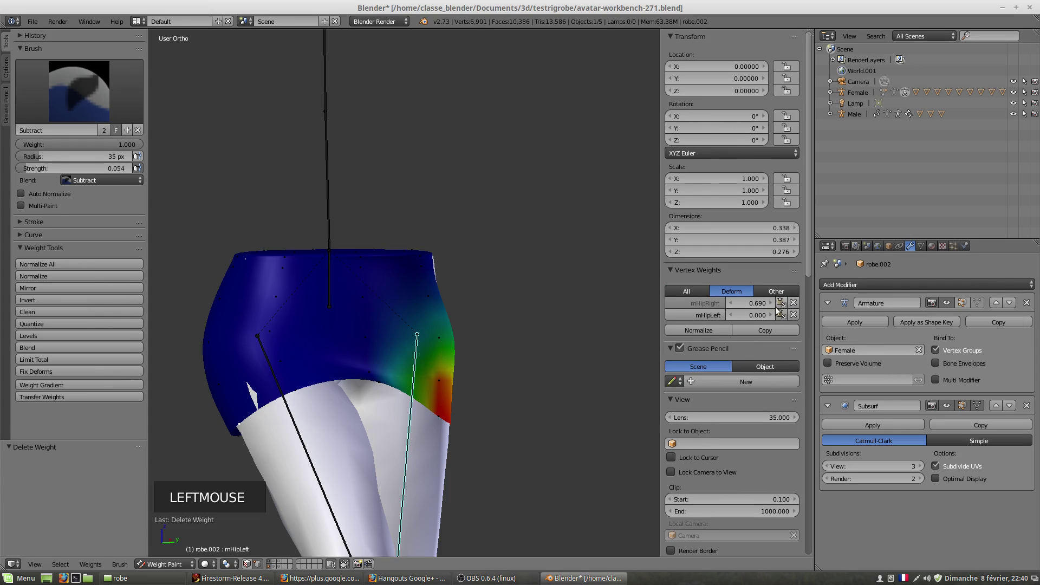
pyautogui.click(800, 317)
# - Strip mHipLeft and mPelvis from the next vertices, leaving only mHipRight at 0.596
pyautogui.rightClick(235, 384)
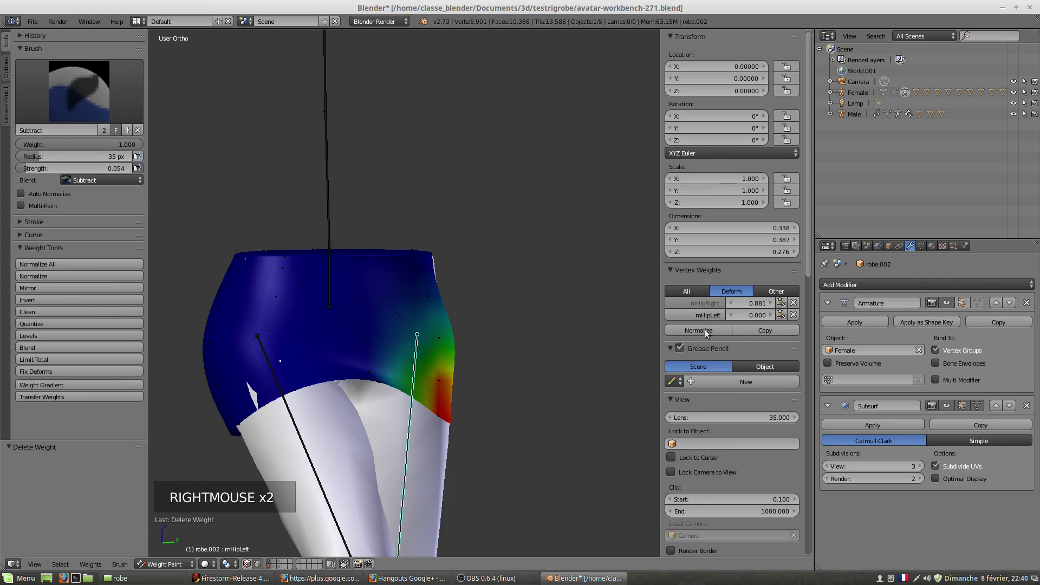
pyautogui.click(799, 316)
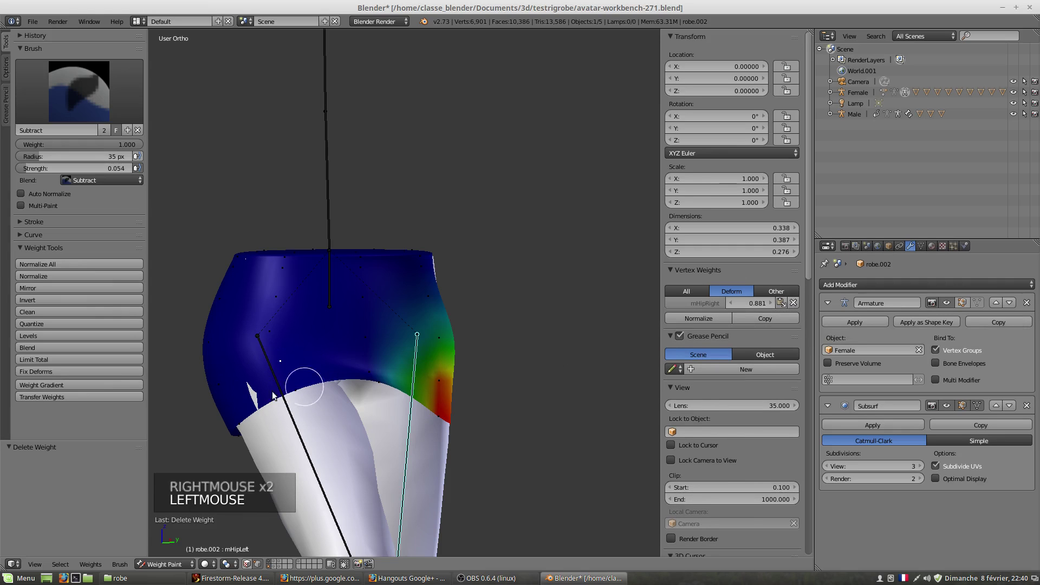
pyautogui.rightClick(233, 393)
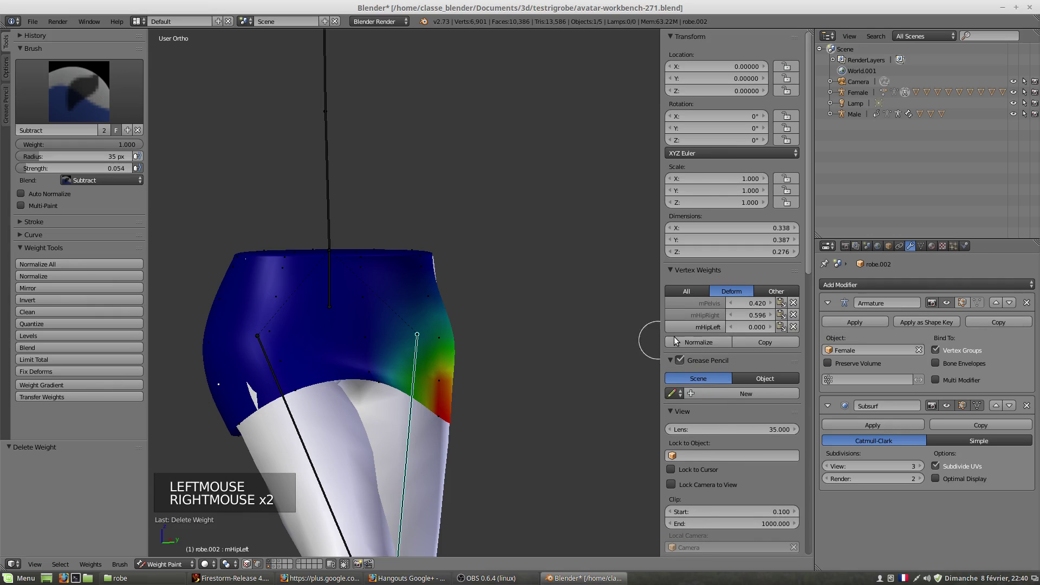
pyautogui.click(796, 327)
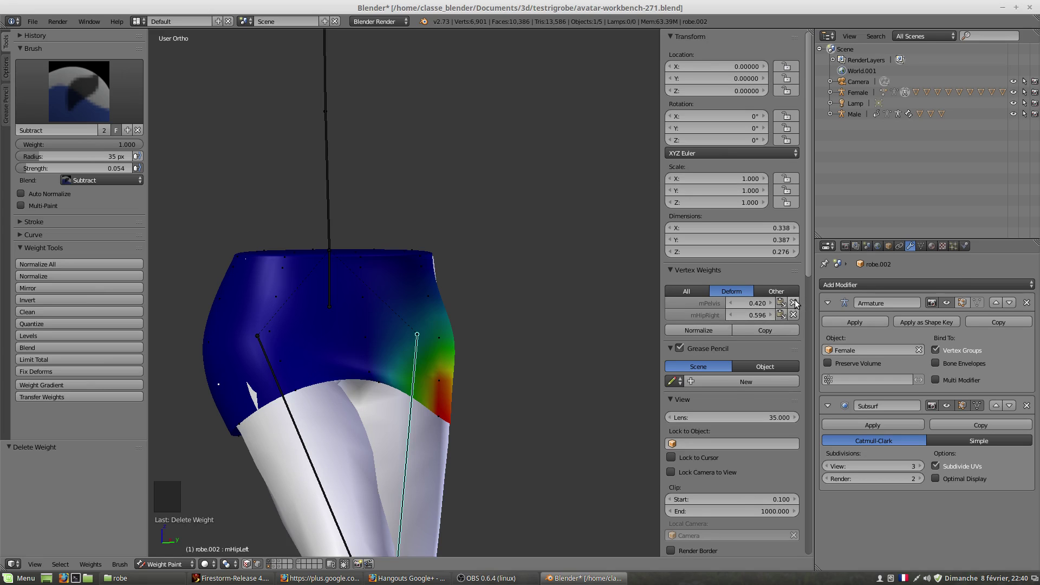
pyautogui.click(798, 303)
# - Check the skirt's weight colours from several angles, sampling vertices around the hips
pyautogui.middleClick(310, 396)
pyautogui.middleClick(275, 409)
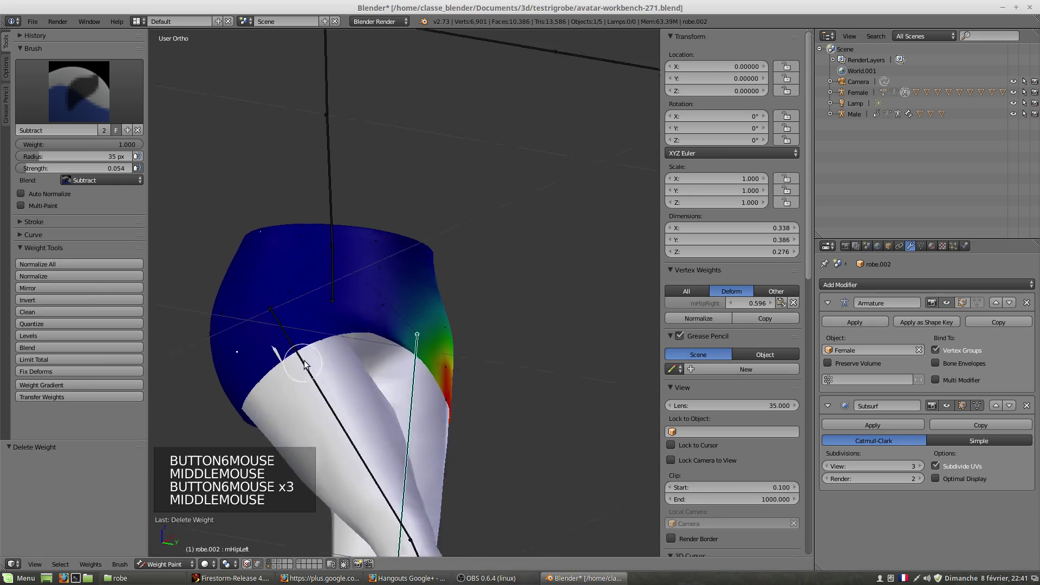
pyautogui.middleClick(380, 380)
pyautogui.middleClick(481, 403)
pyautogui.middleClick(510, 420)
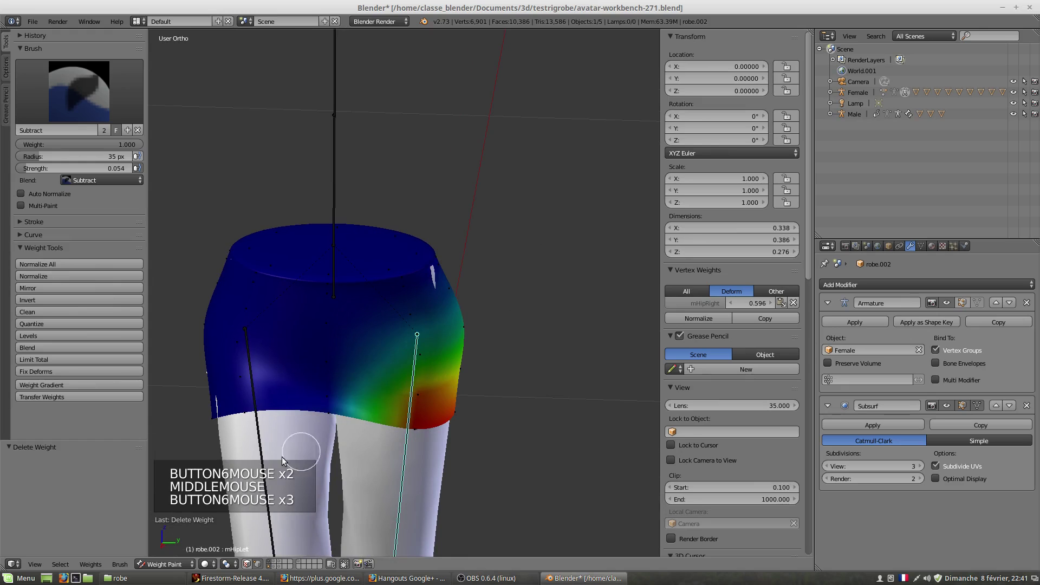
pyautogui.rightClick(263, 446)
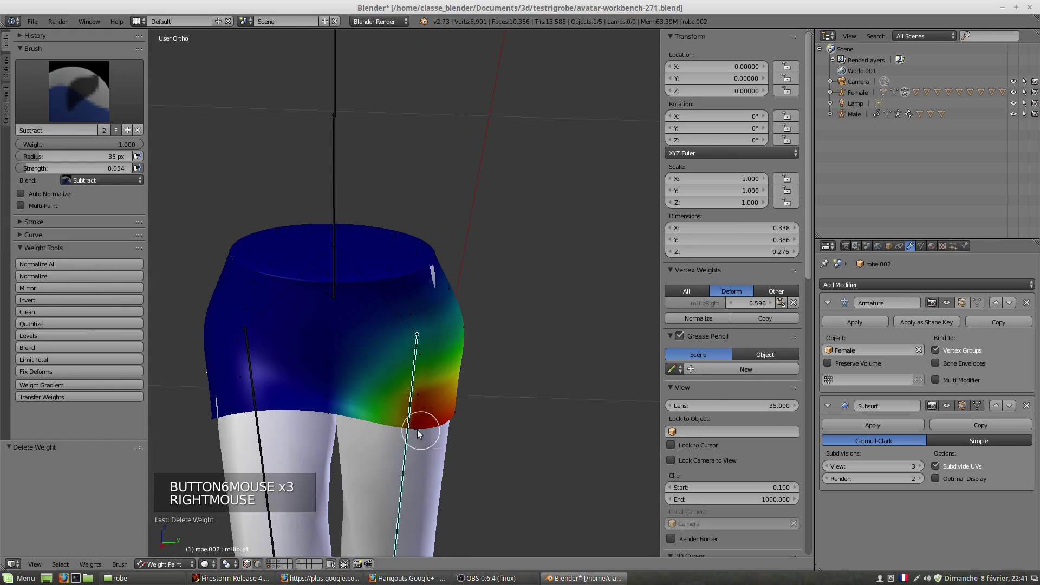
pyautogui.middleClick(401, 431)
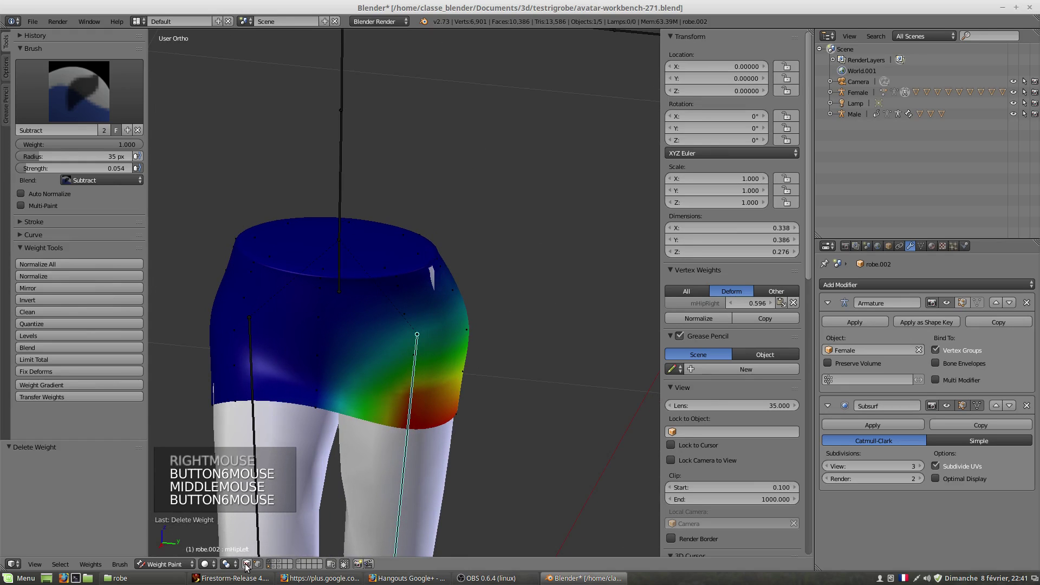
pyautogui.click(250, 567)
pyautogui.rightClick(248, 393)
pyautogui.middleClick(264, 420)
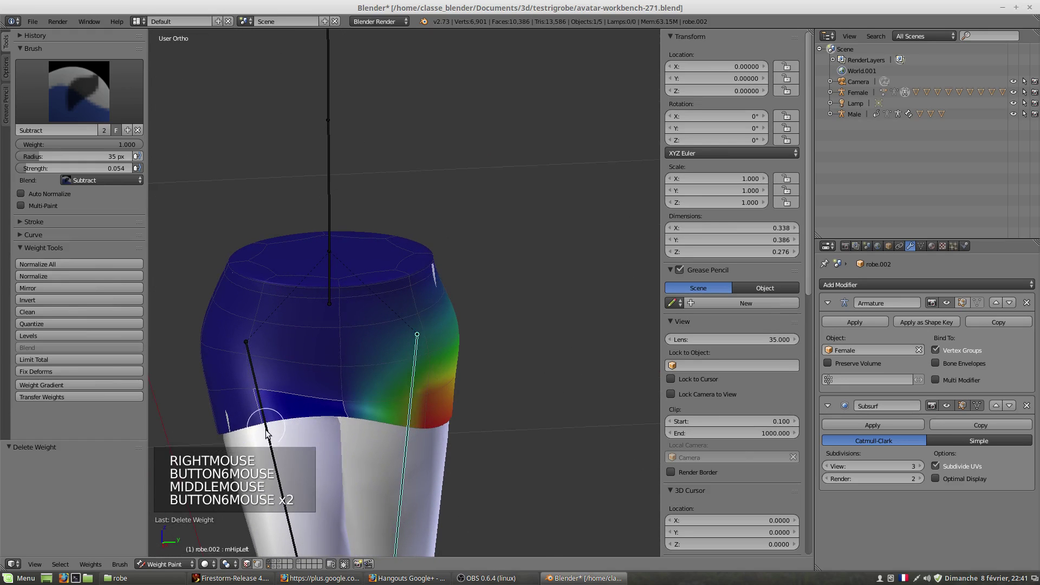
pyautogui.rightClick(267, 432)
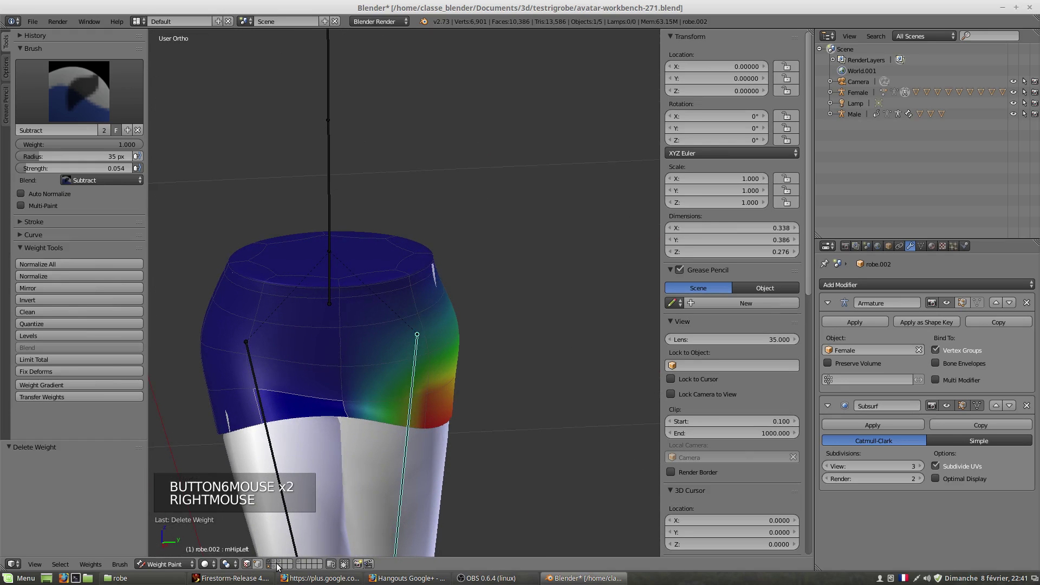
pyautogui.click(250, 570)
# - Select the Female armature together with the skirt, ready for pose testing
pyautogui.rightClick(293, 509)
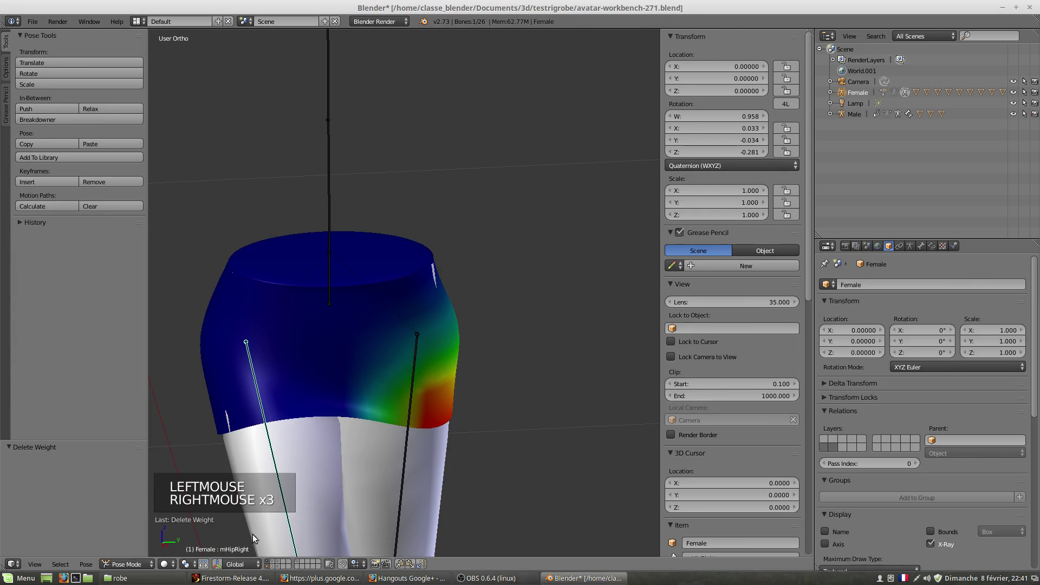
pyautogui.rightClick(300, 364)
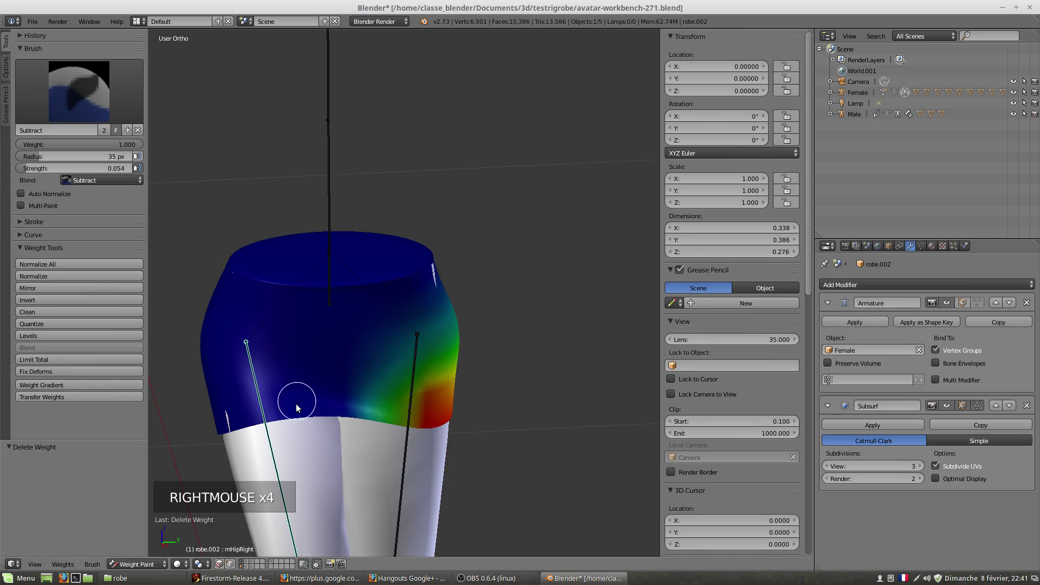
pyautogui.click(221, 566)
pyautogui.middleClick(288, 409)
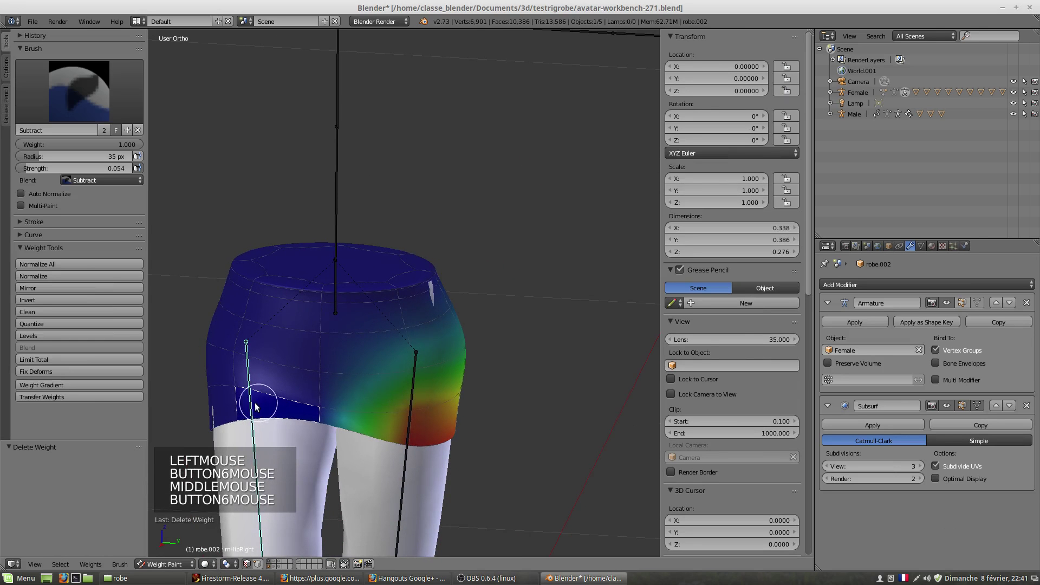
pyautogui.rightClick(255, 406)
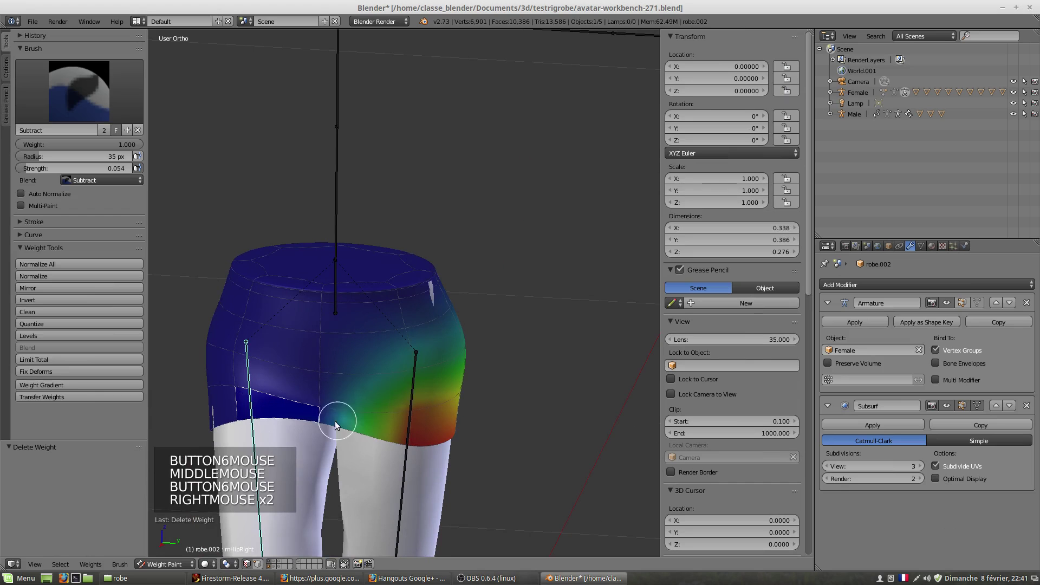
pyautogui.click(249, 568)
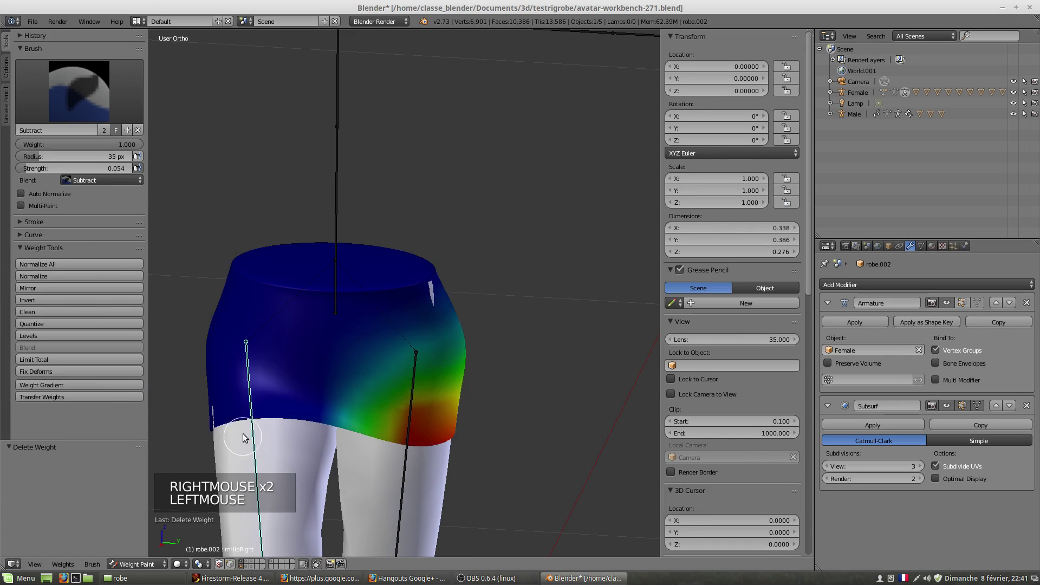
pyautogui.rightClick(253, 429)
pyautogui.middleClick(258, 425)
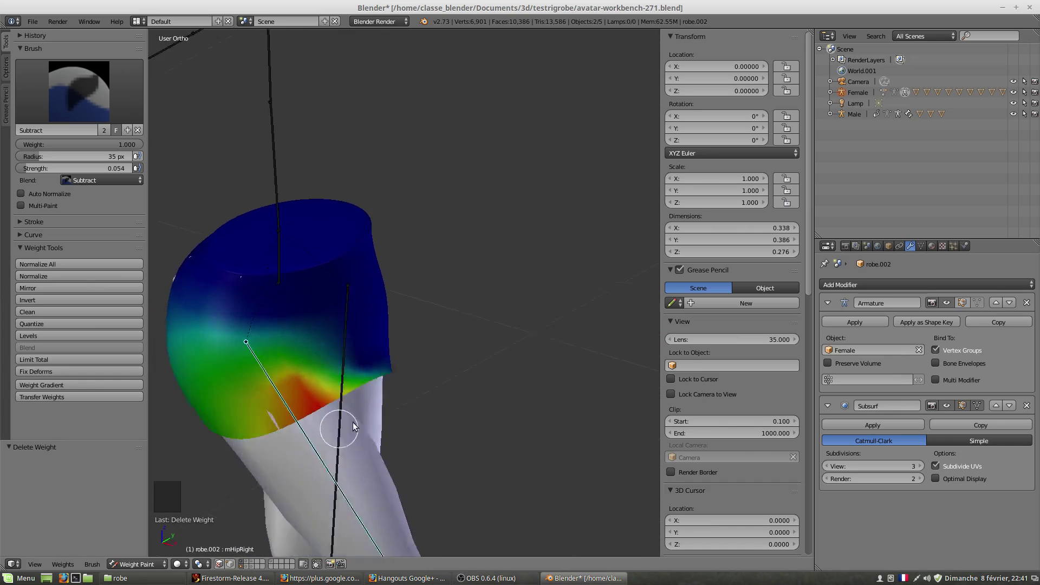
pyautogui.middleClick(286, 422)
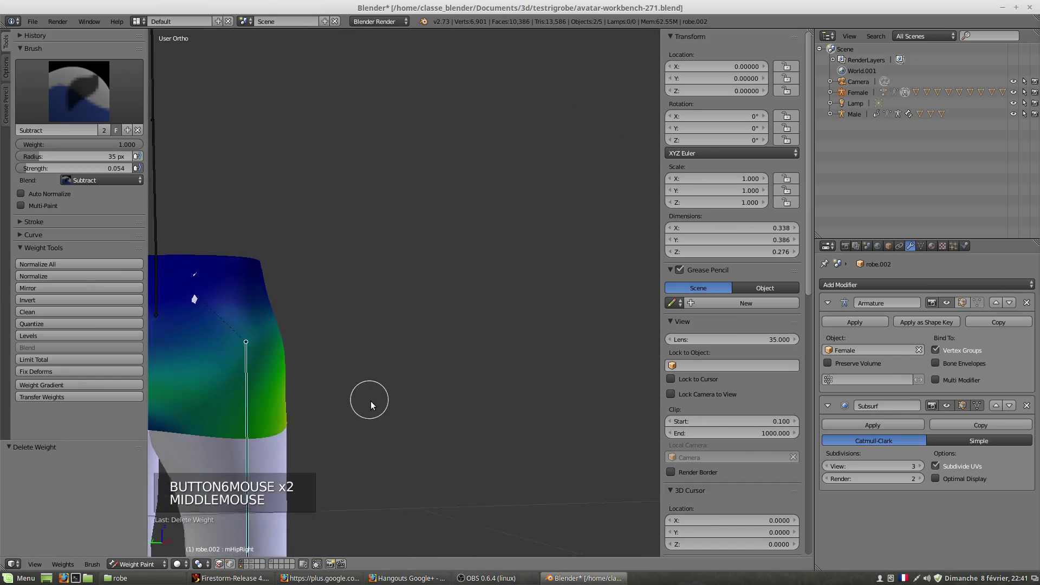
# - Rotate a leg bone to test the skirt, then reset the test pose
pyautogui.scroll(-3)
pyautogui.middleClick(344, 398)
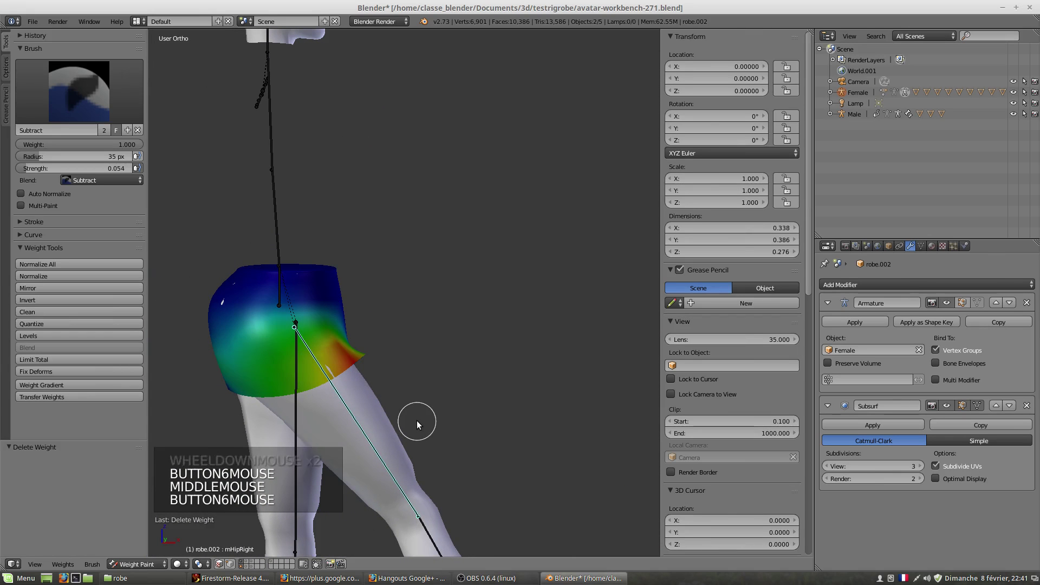
pyautogui.press('r')
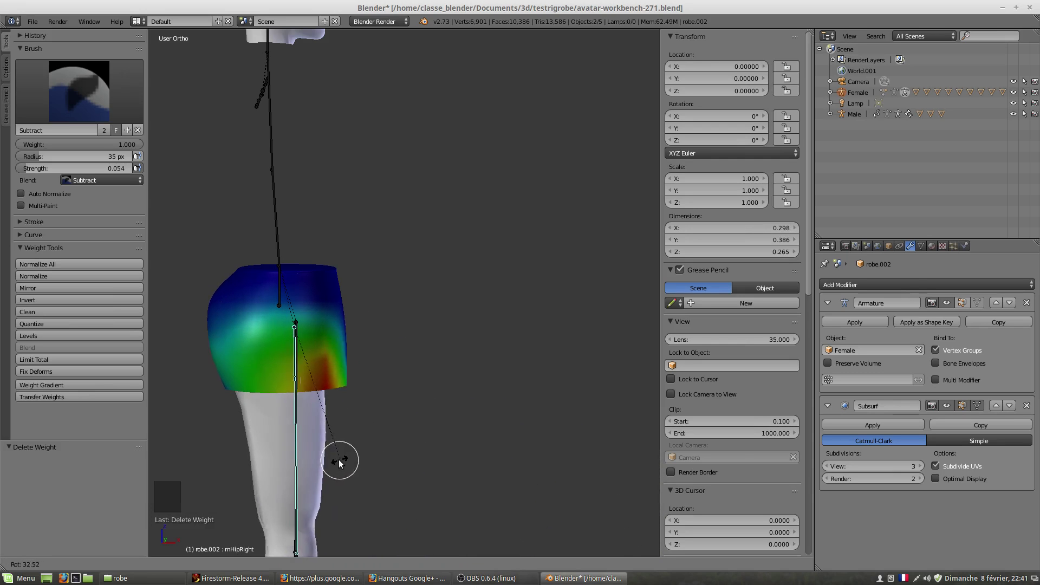
pyautogui.scroll(3)
pyautogui.middleClick(342, 446)
pyautogui.middleClick(316, 449)
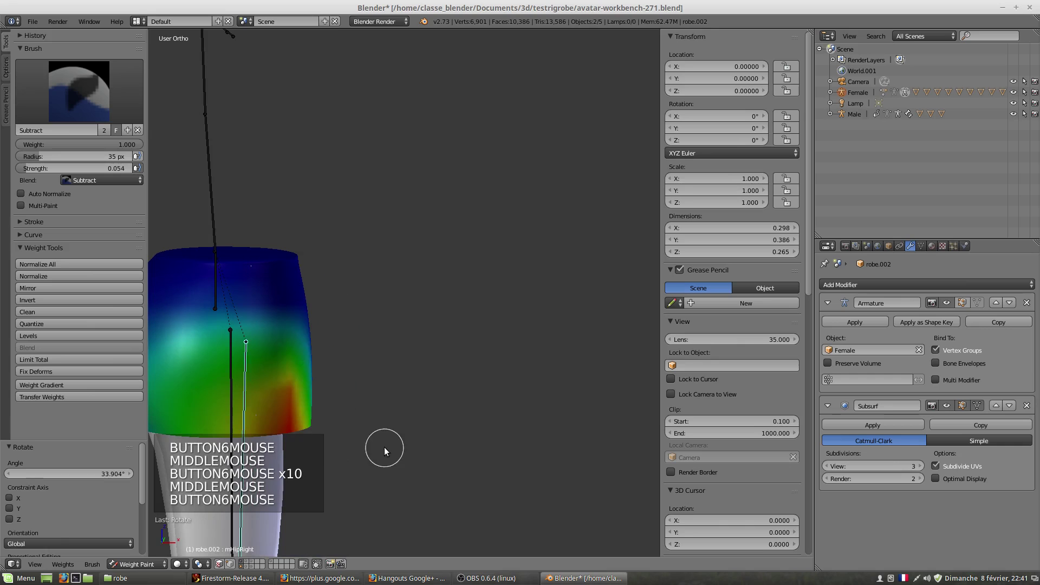
pyautogui.press('r')
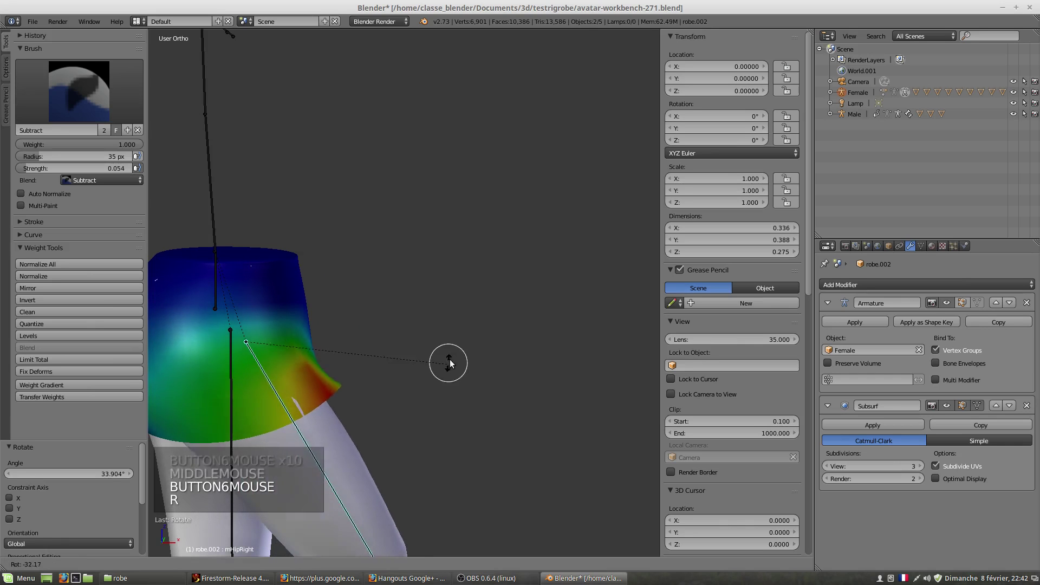
pyautogui.middleClick(345, 446)
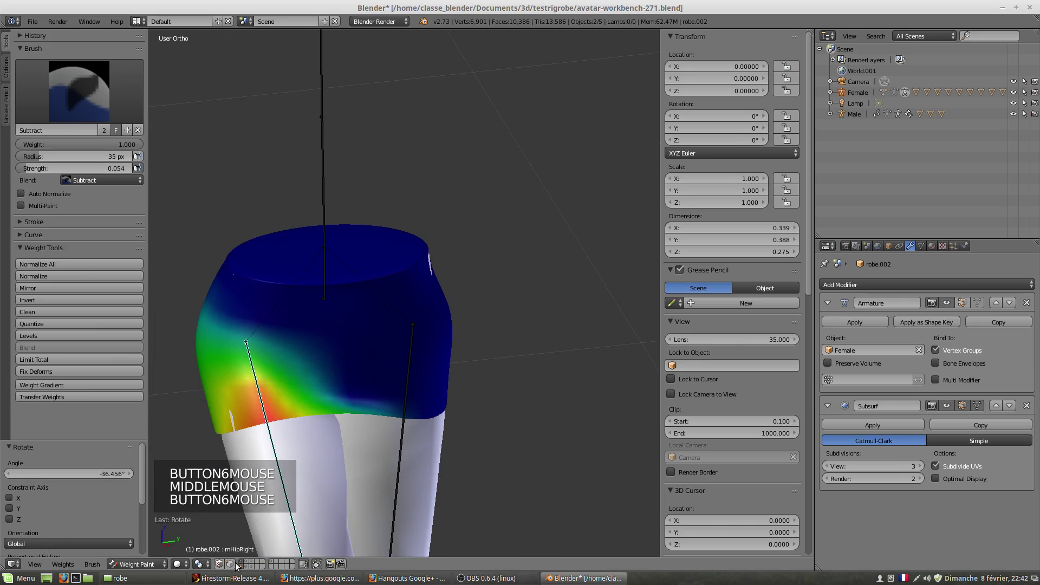
# - Subtract weight over the upper skirt, leaving mostly blue low-influence areas
pyautogui.click(220, 567)
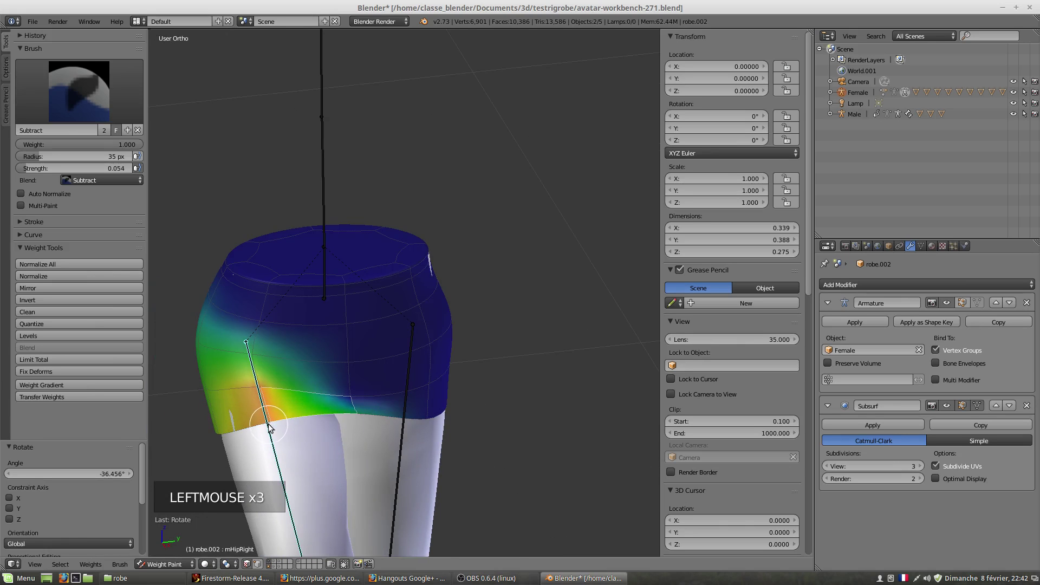
pyautogui.middleClick(298, 456)
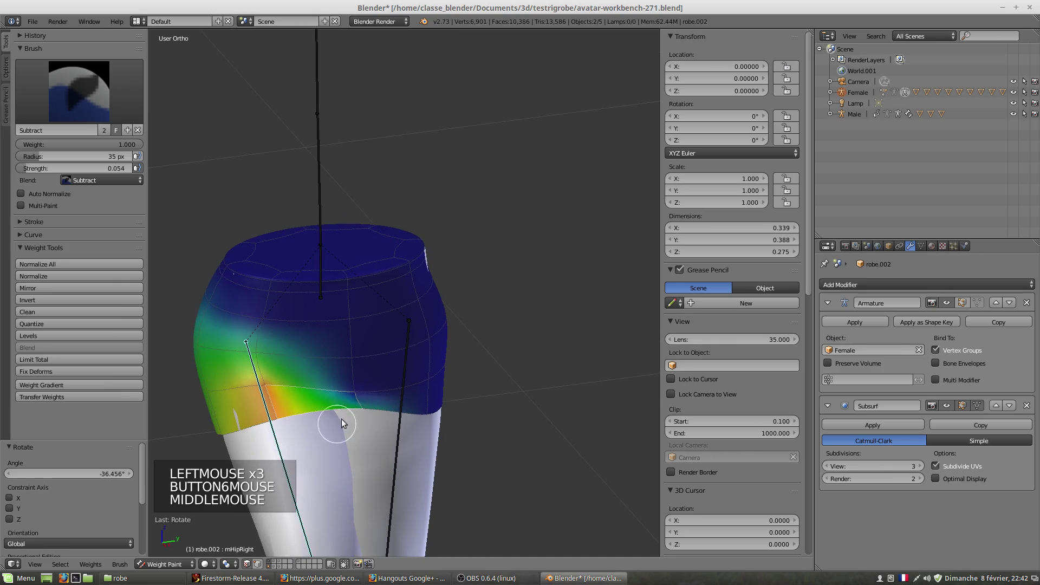
pyautogui.click(359, 416)
pyautogui.click(363, 411)
pyautogui.middleClick(368, 480)
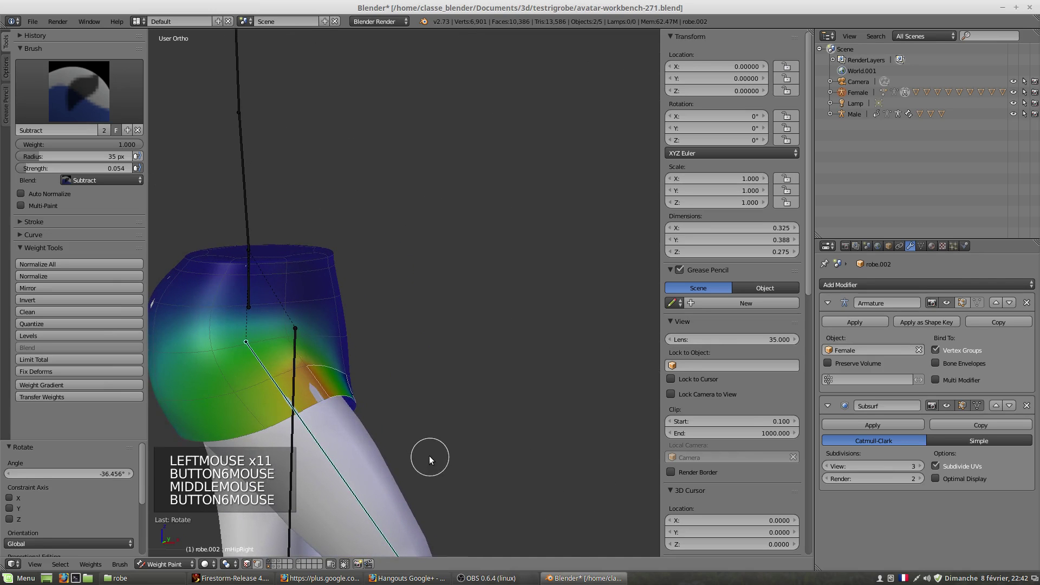
pyautogui.press('r')
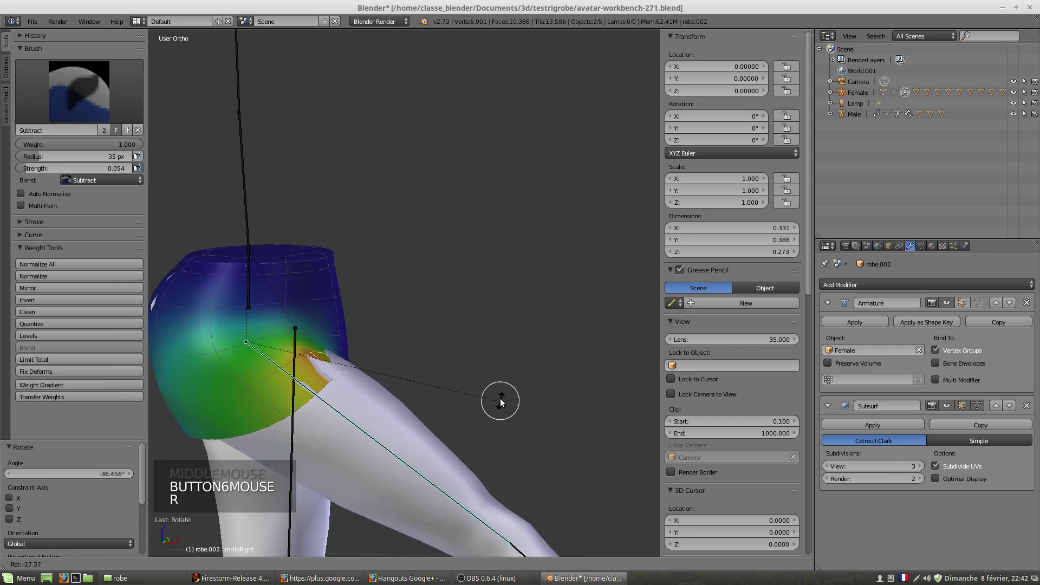
pyautogui.middleClick(411, 437)
# - Switch the weight brush to Add at 0.016 strength
pyautogui.click(87, 91)
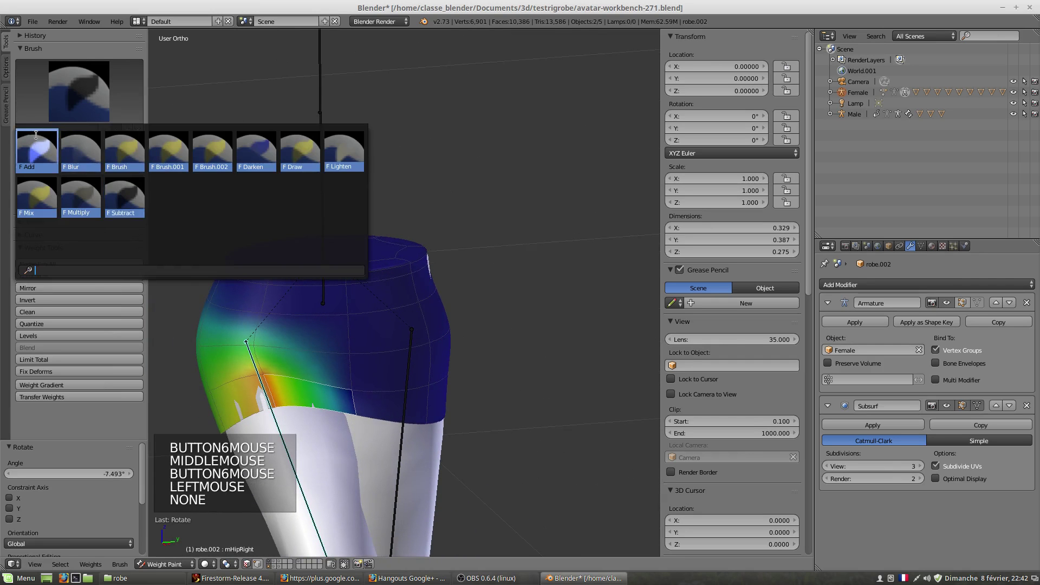
pyautogui.click(357, 414)
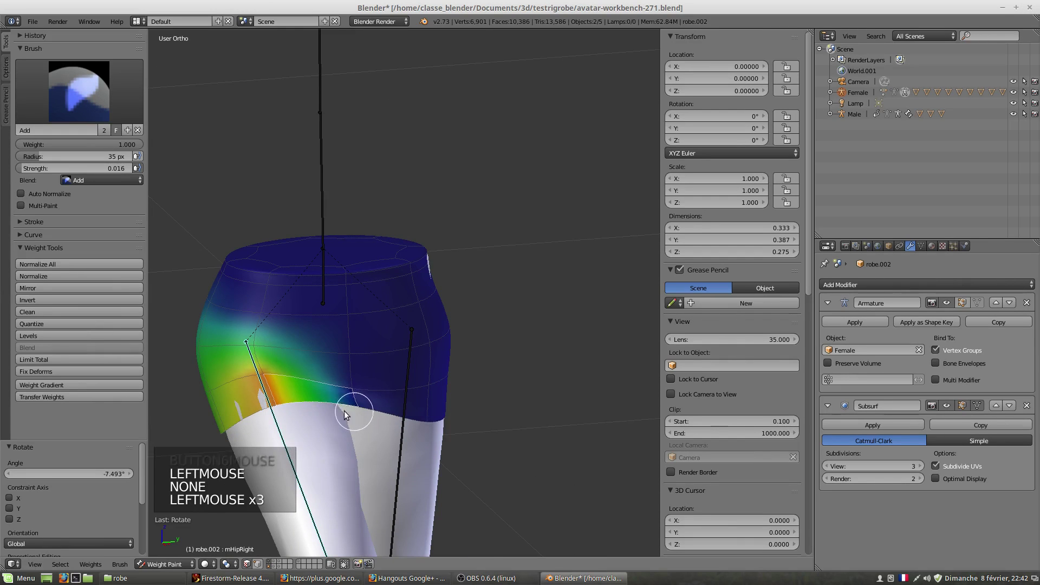
pyautogui.middleClick(365, 449)
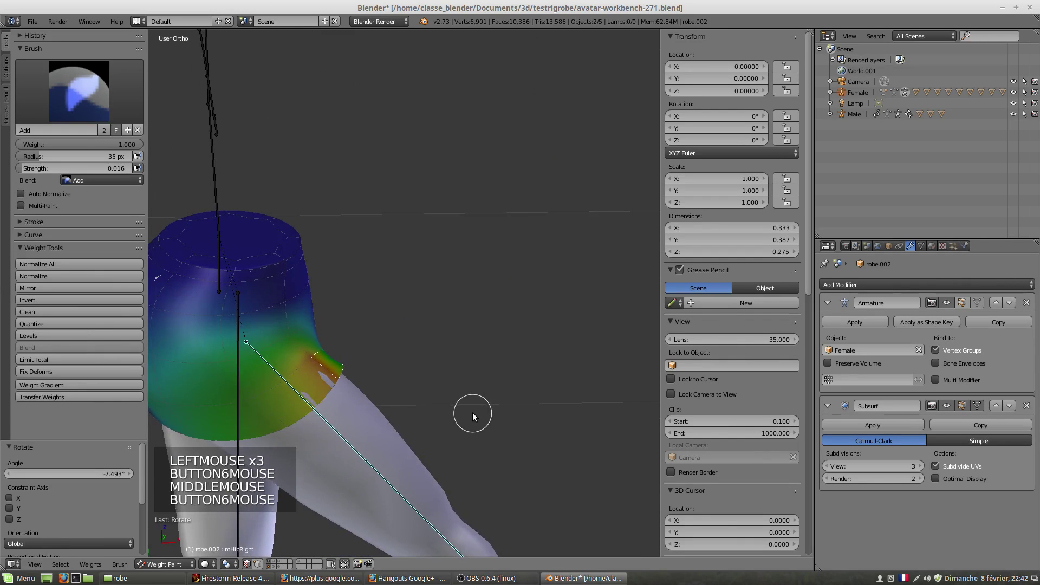
pyautogui.press('r')
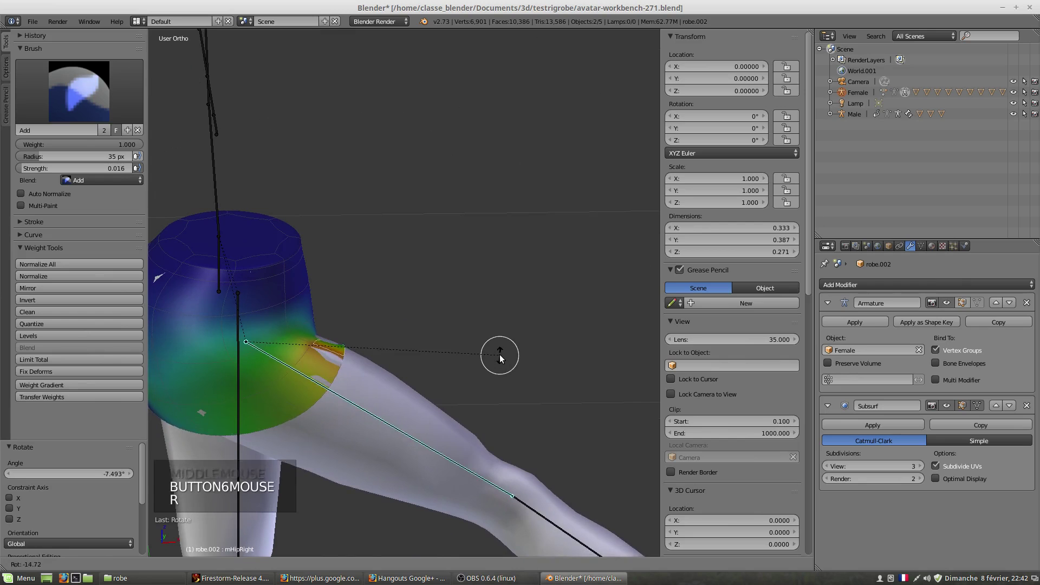
pyautogui.middleClick(462, 420)
pyautogui.scroll(3)
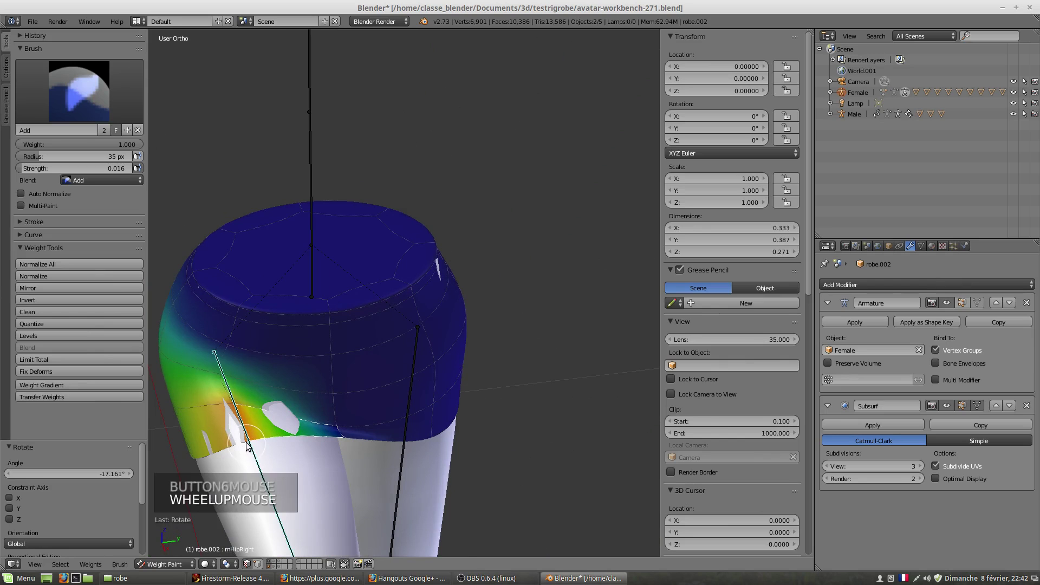
# - Paint low-strength added weight on the skirt side and return to a straight-on view
pyautogui.click(252, 444)
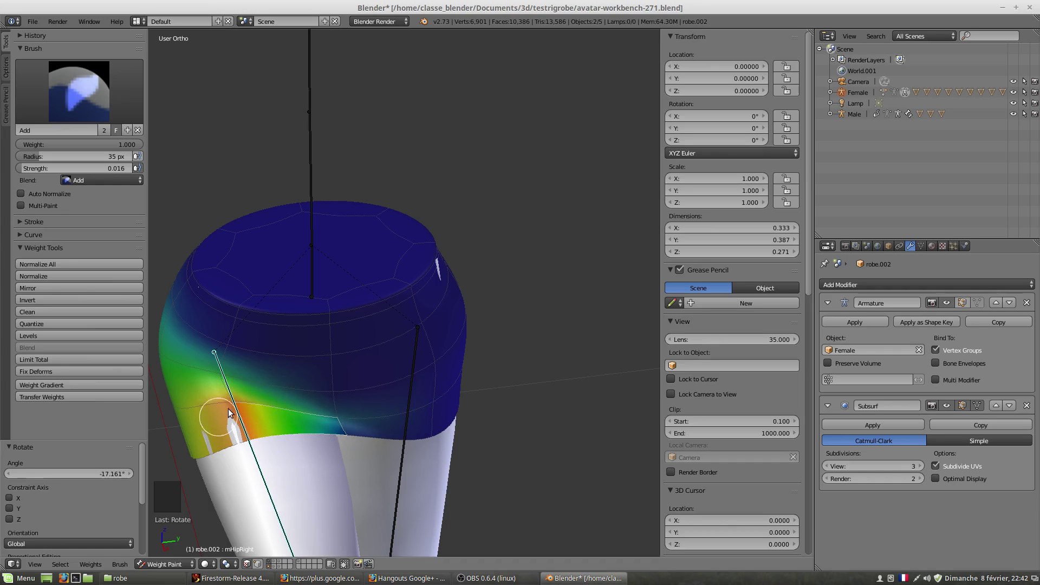
pyautogui.middleClick(281, 448)
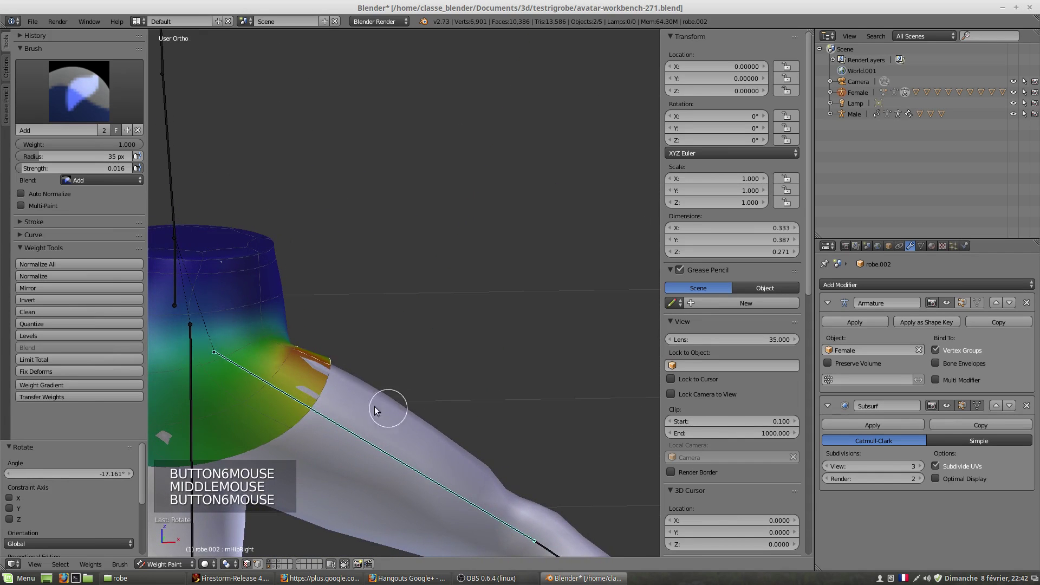
pyautogui.click(293, 426)
pyautogui.click(332, 371)
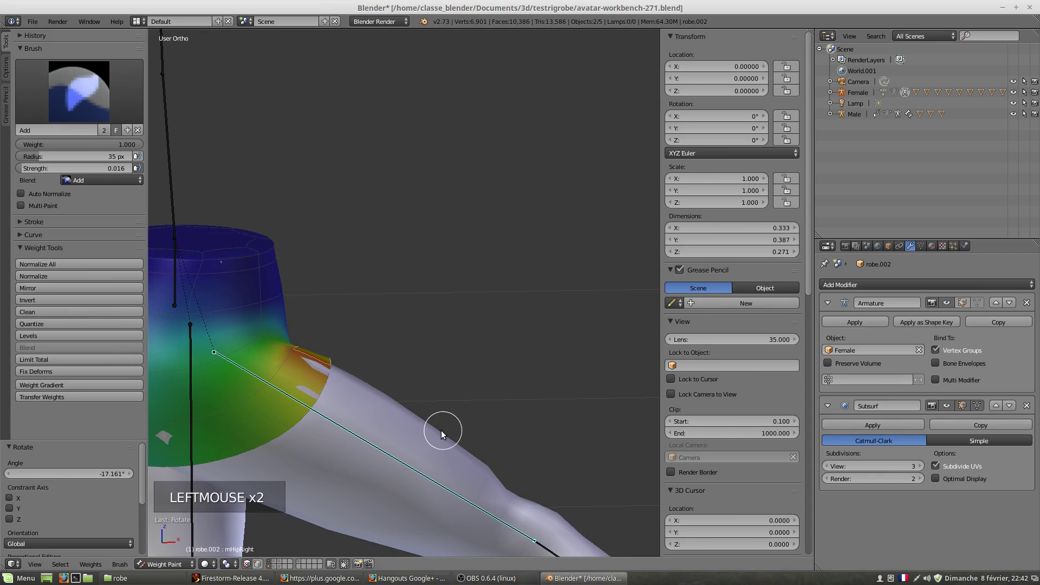
pyautogui.press('alt+r')
pyautogui.scroll(-3)
pyautogui.middleClick(378, 412)
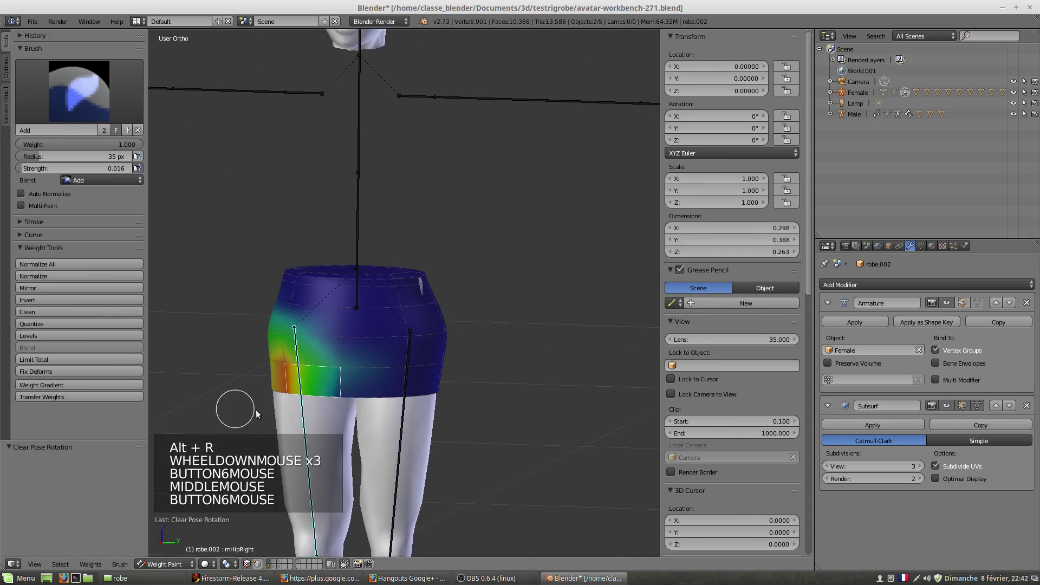
pyautogui.middleClick(349, 416)
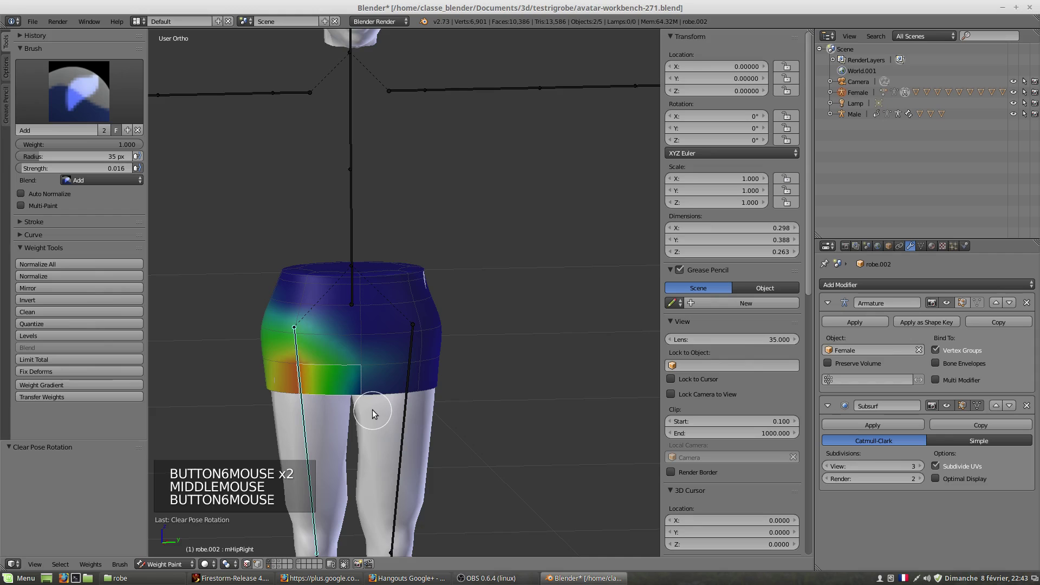
pyautogui.middleClick(379, 410)
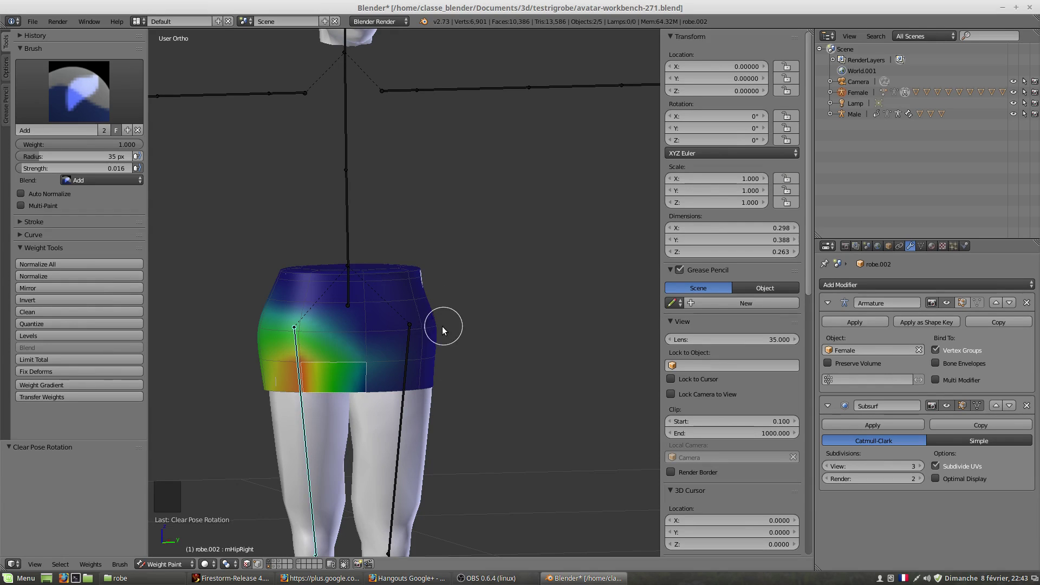
pyautogui.scroll(3)
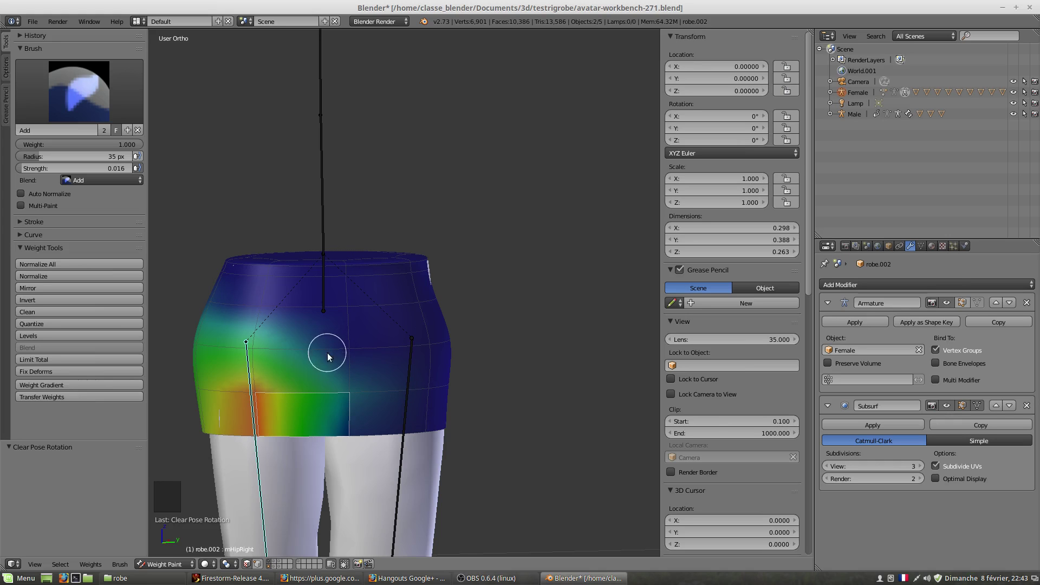
pyautogui.scroll(-3)
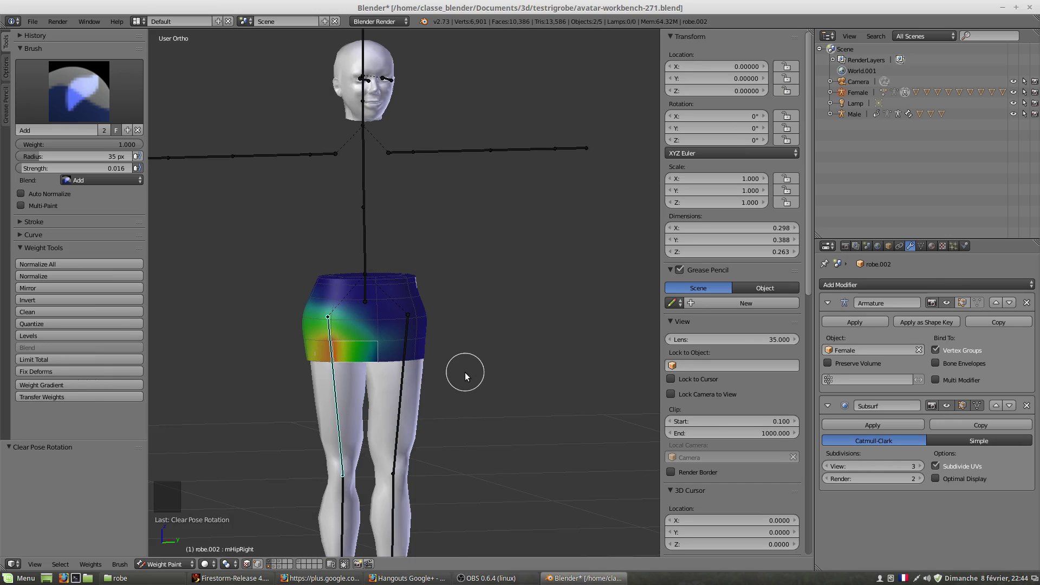
pyautogui.scroll(3)
pyautogui.middleClick(414, 389)
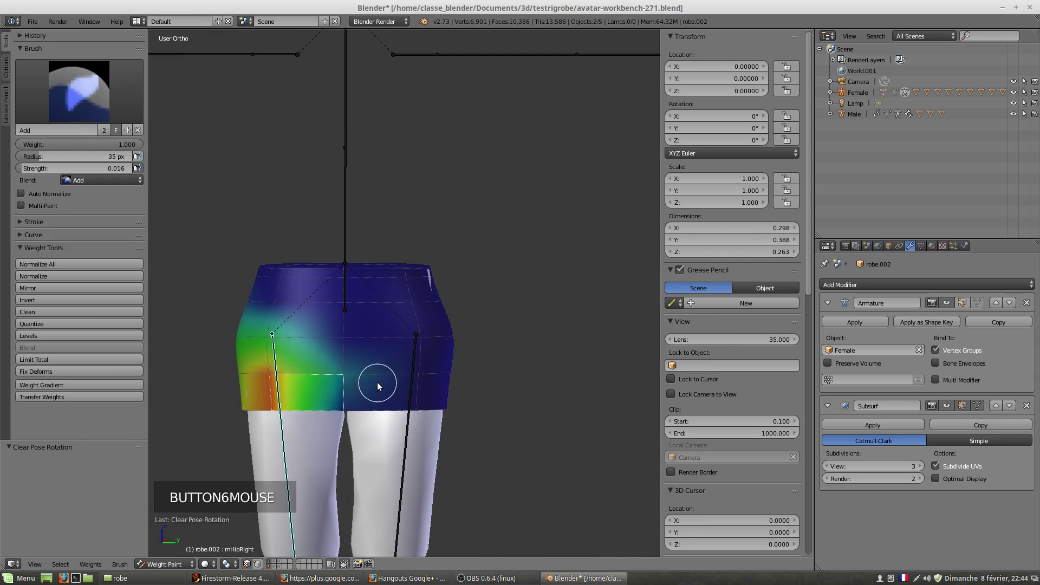
pyautogui.scroll(3)
pyautogui.scroll(-3)
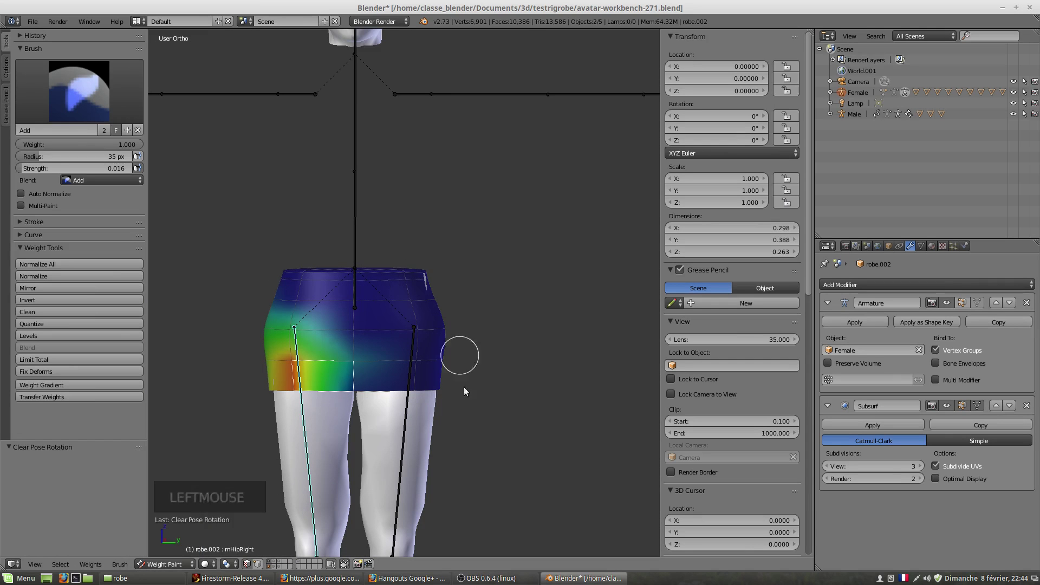
pyautogui.scroll(-3)
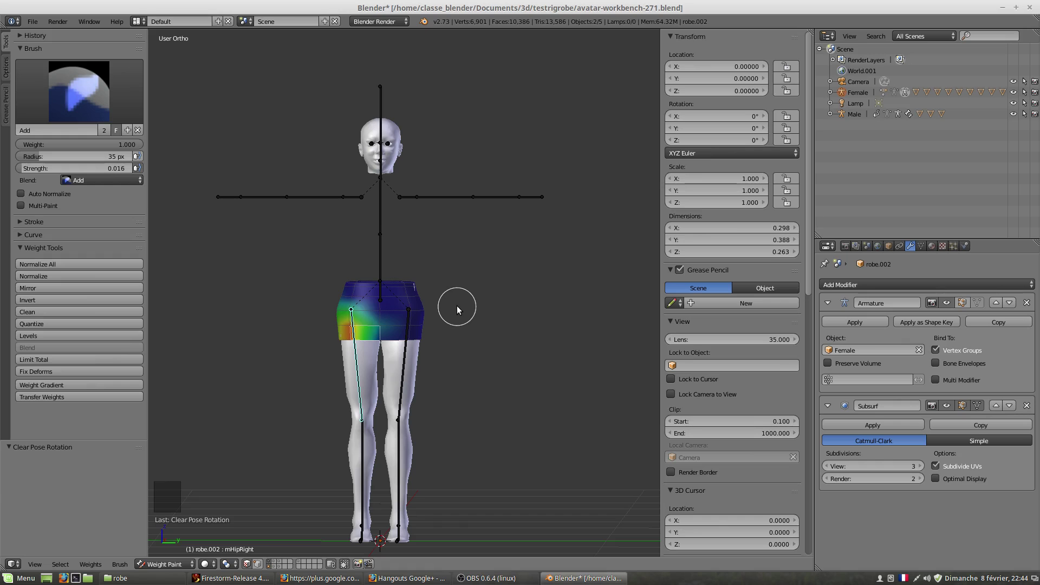
pyautogui.scroll(3)
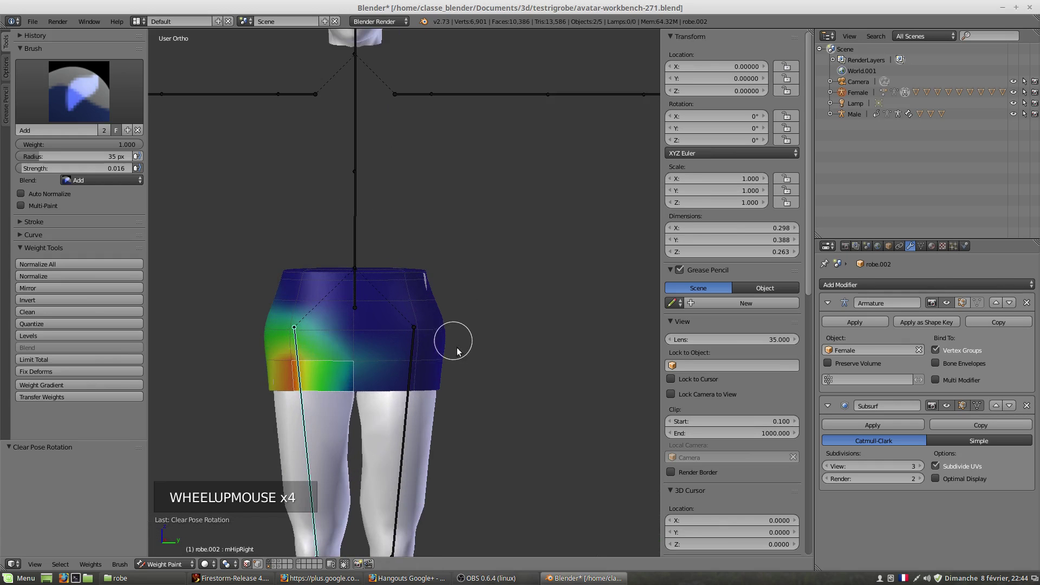
pyautogui.scroll(-3)
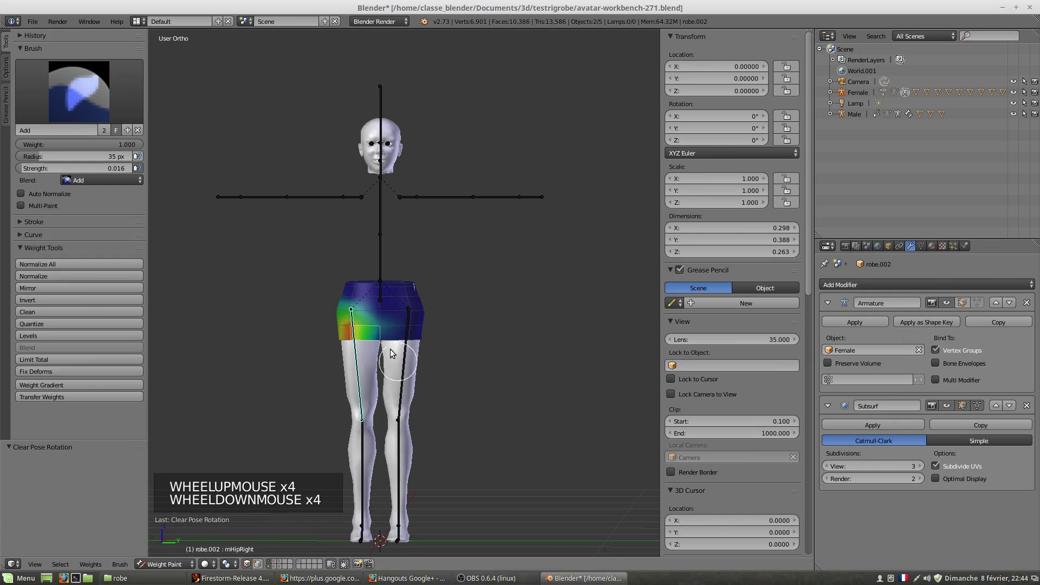
# - Rename the skirt object to JUPE BASE in Object properties, back in Object Mode
pyautogui.click(174, 571)
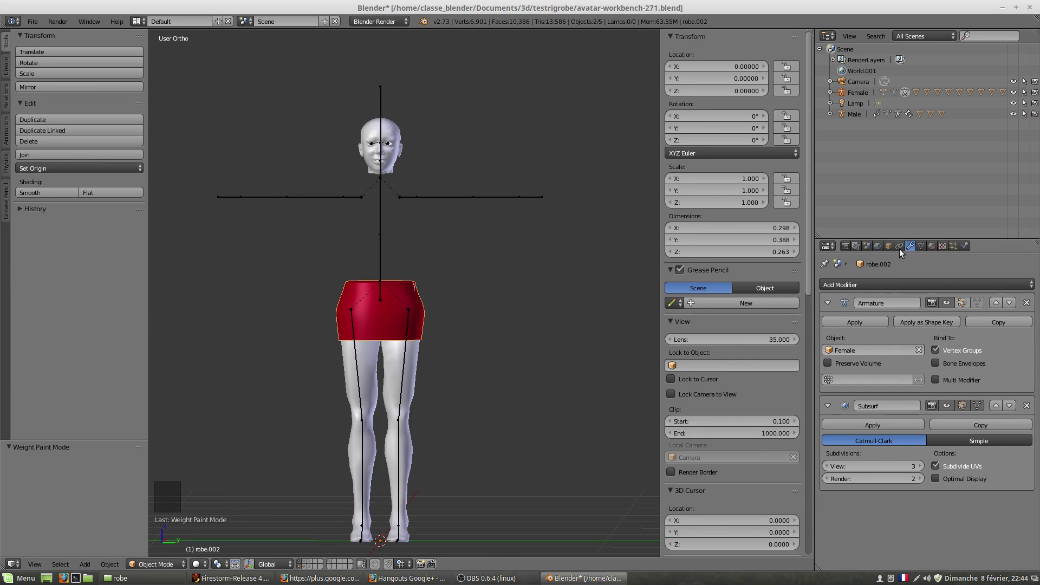
pyautogui.click(889, 250)
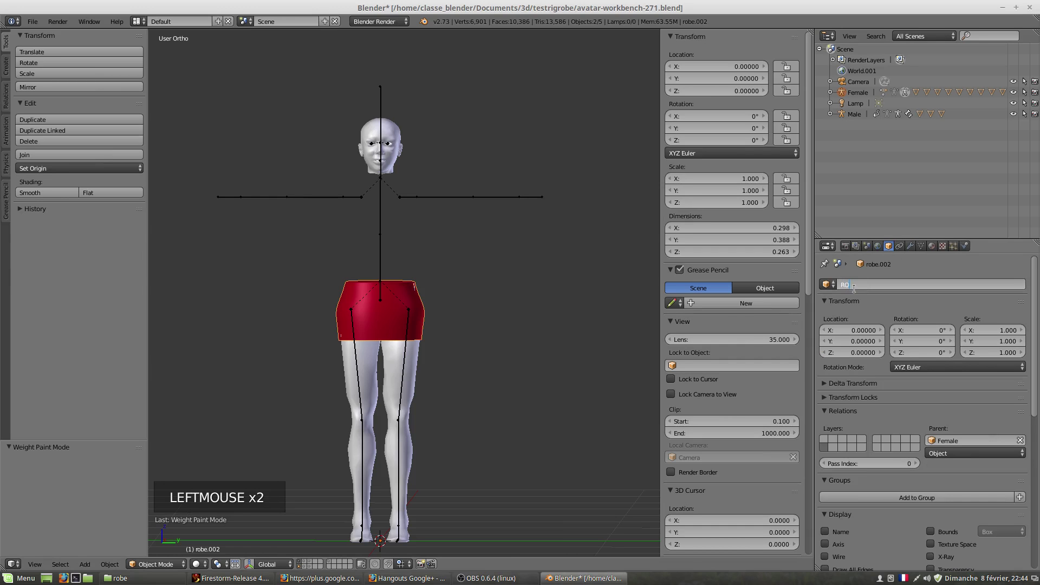
pyautogui.press('BackSpace')
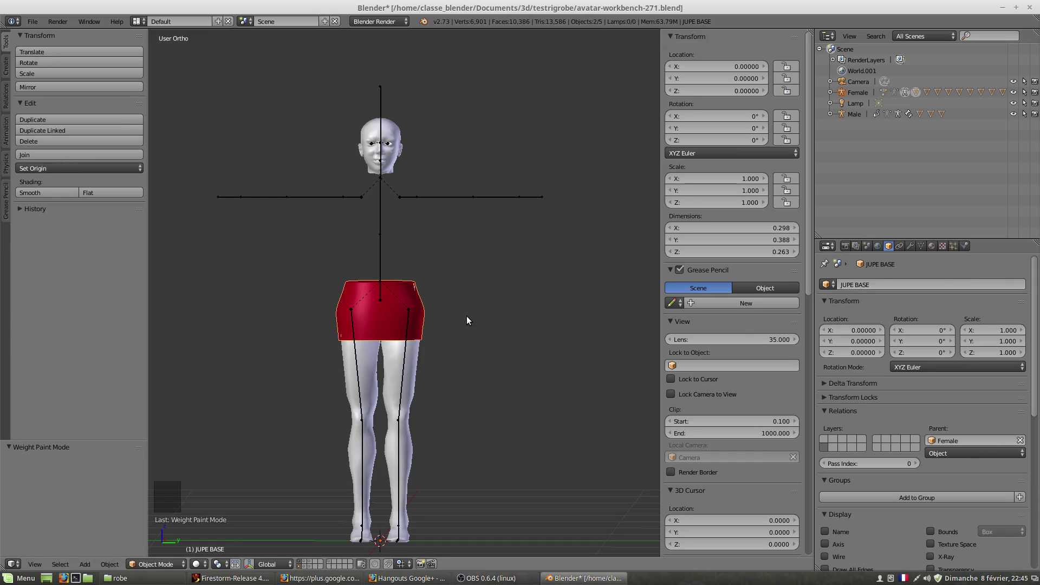
pyautogui.press('shift+d')
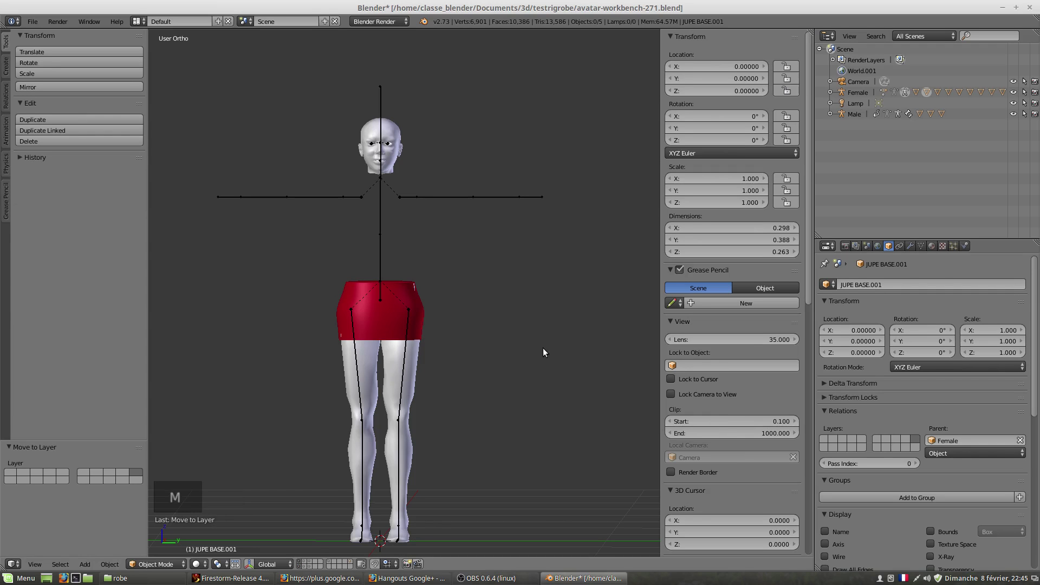
# - Select the robe mesh and show its Material.001 with red diffuse colour
pyautogui.rightClick(395, 319)
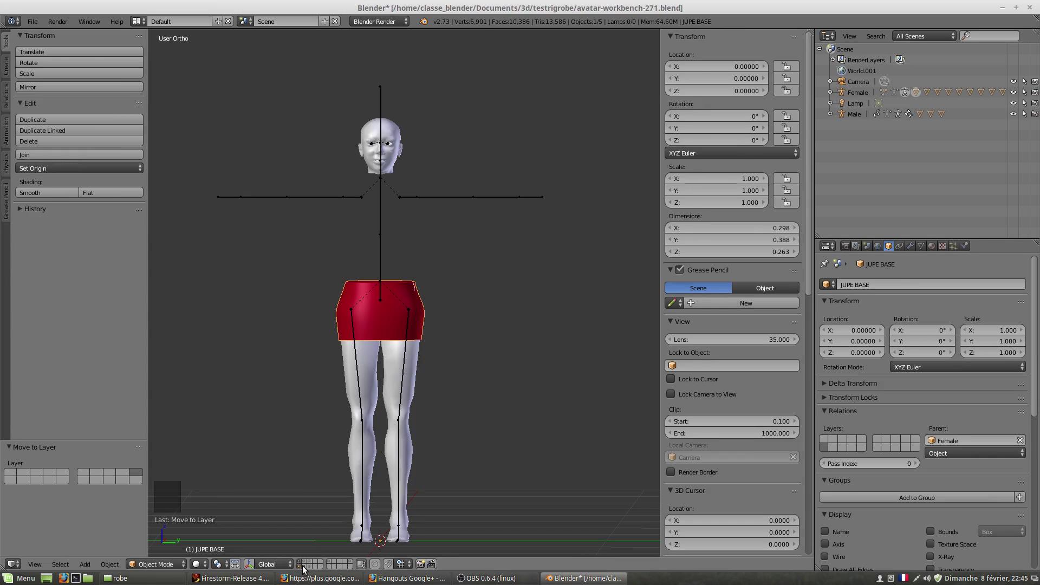
pyautogui.click(307, 570)
pyautogui.scroll(3)
pyautogui.rightClick(393, 352)
pyautogui.scroll(3)
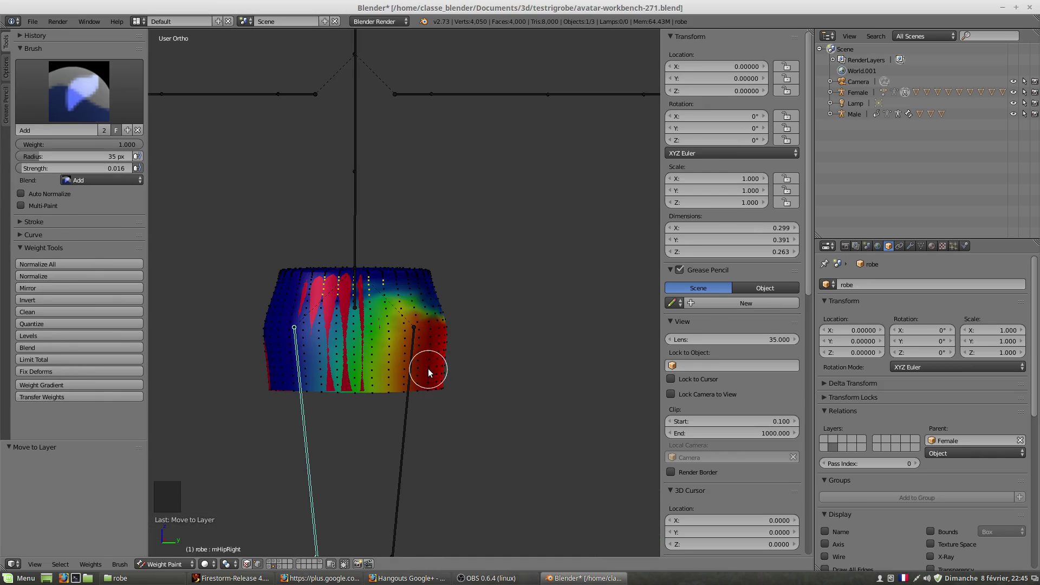
pyautogui.press('Tab')
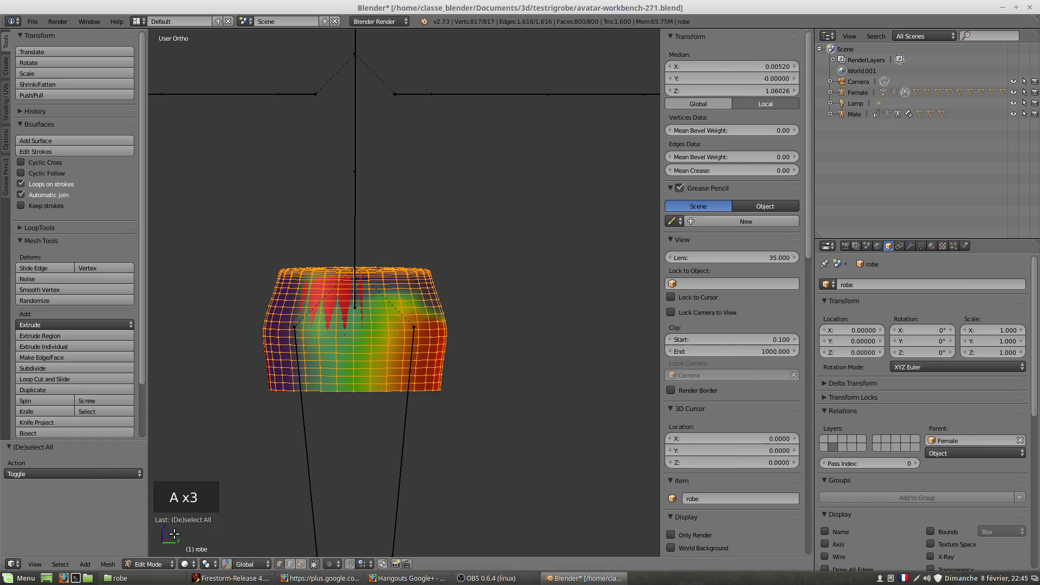
pyautogui.click(156, 567)
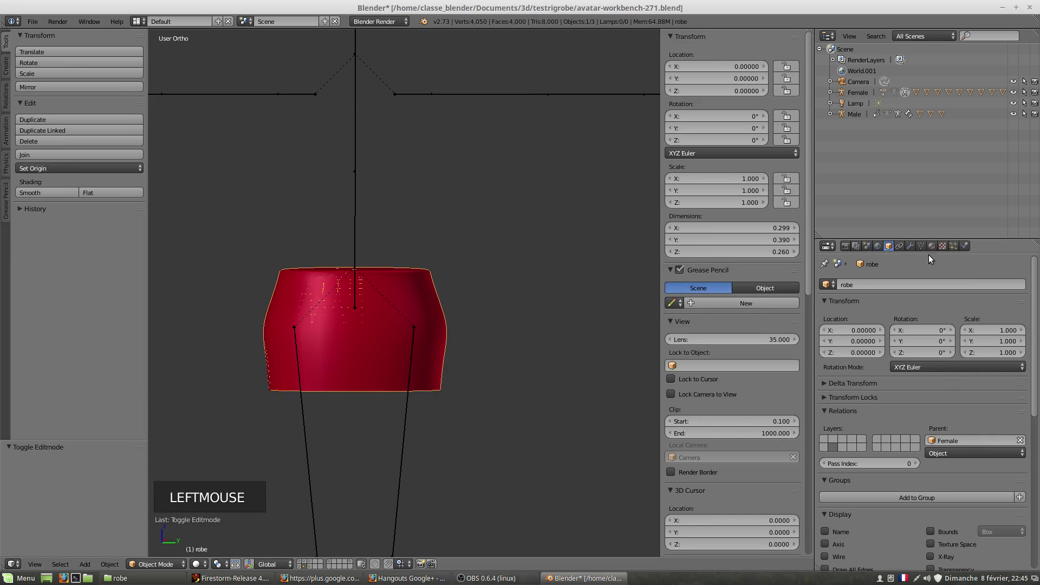
pyautogui.click(939, 251)
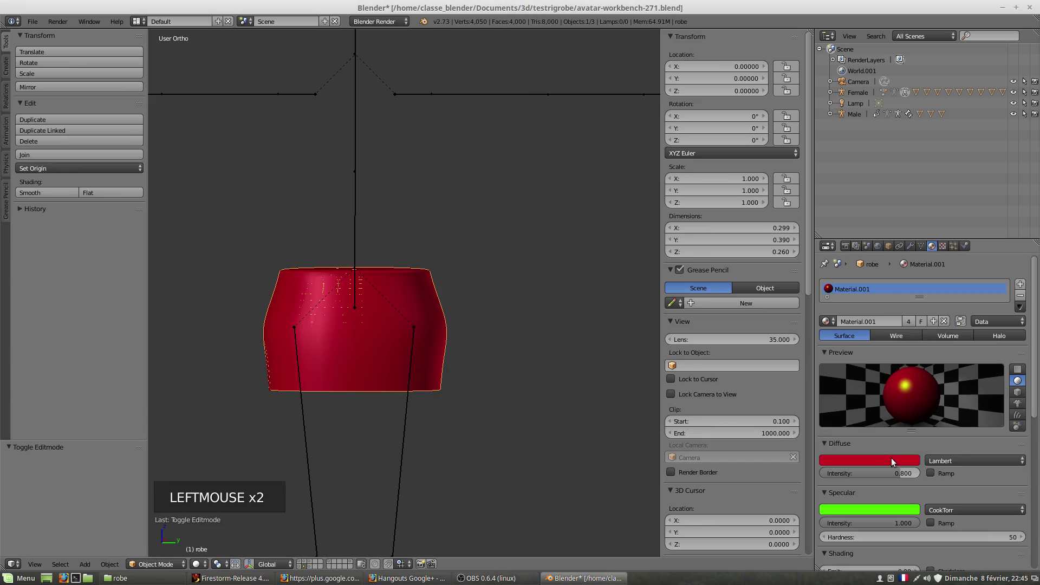
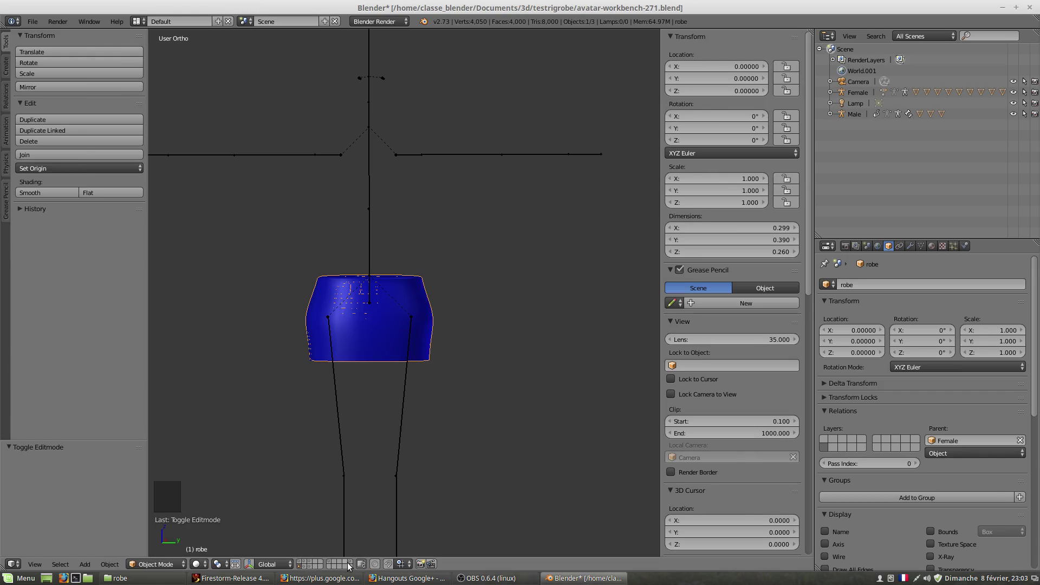
# - Select the robe dress and make its material a single-user copy
pyautogui.click(354, 565)
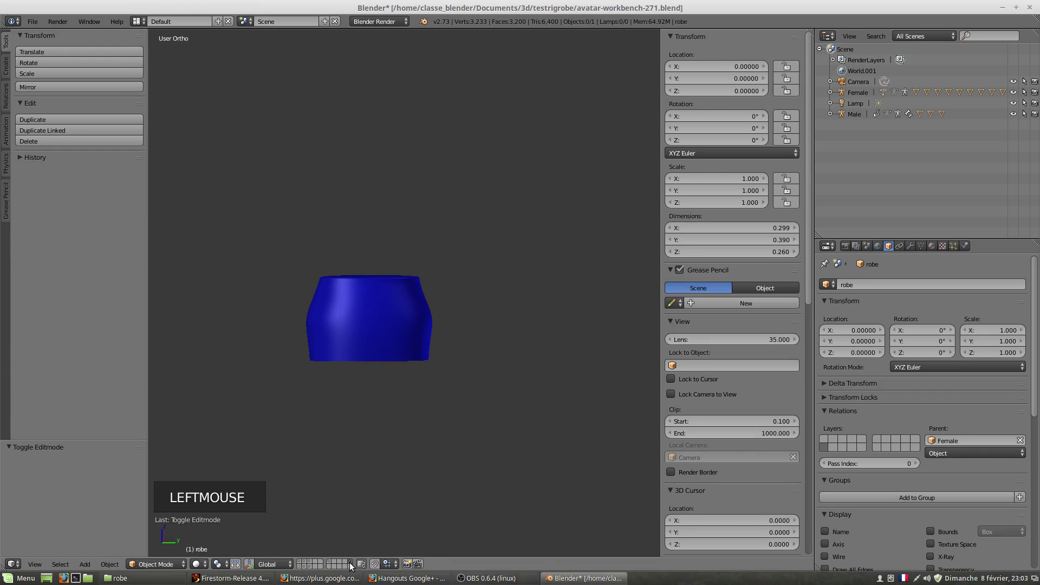
pyautogui.rightClick(392, 327)
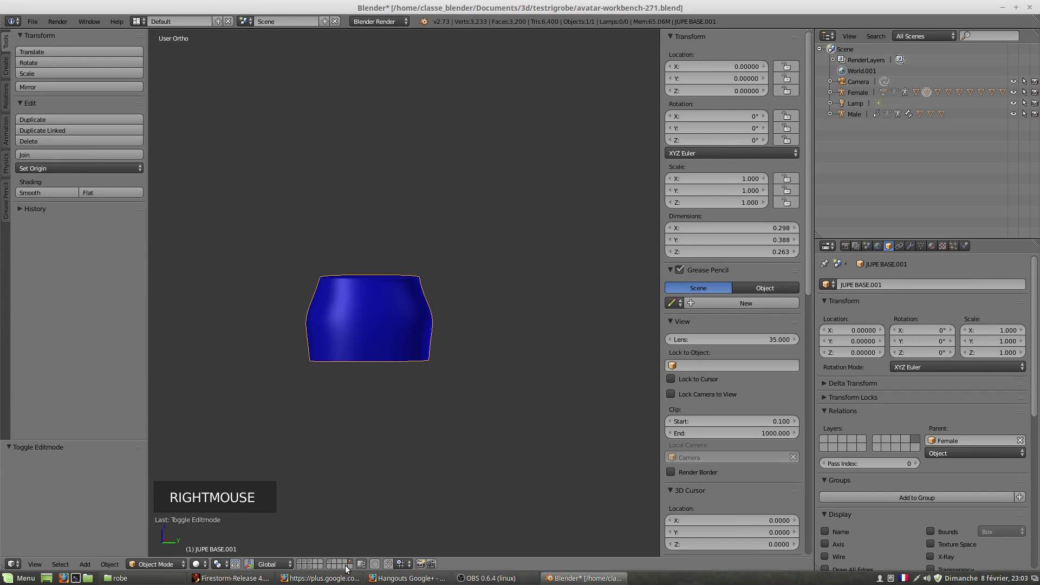
pyautogui.click(300, 571)
pyautogui.rightClick(381, 336)
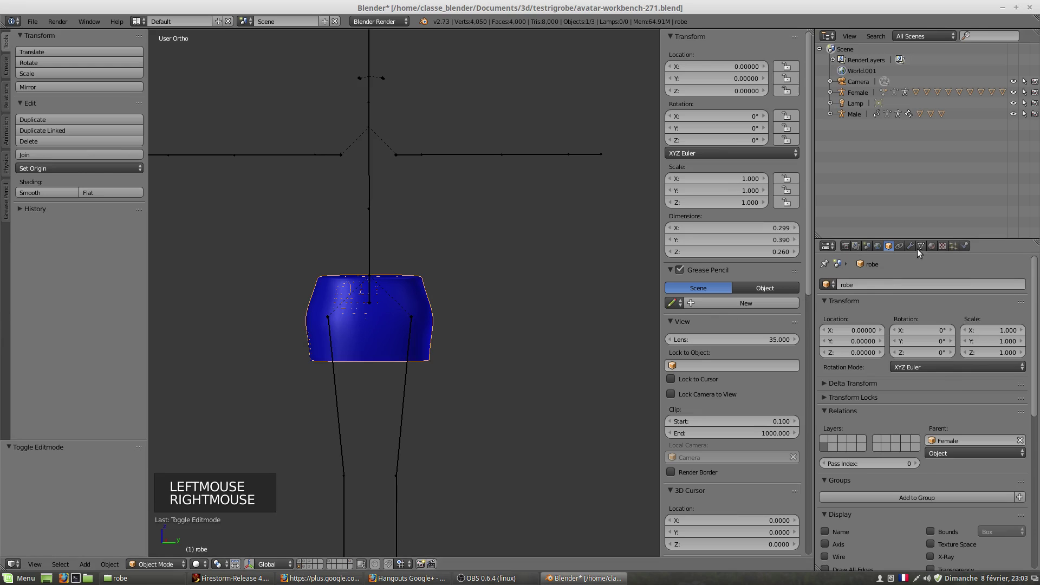
pyautogui.click(934, 252)
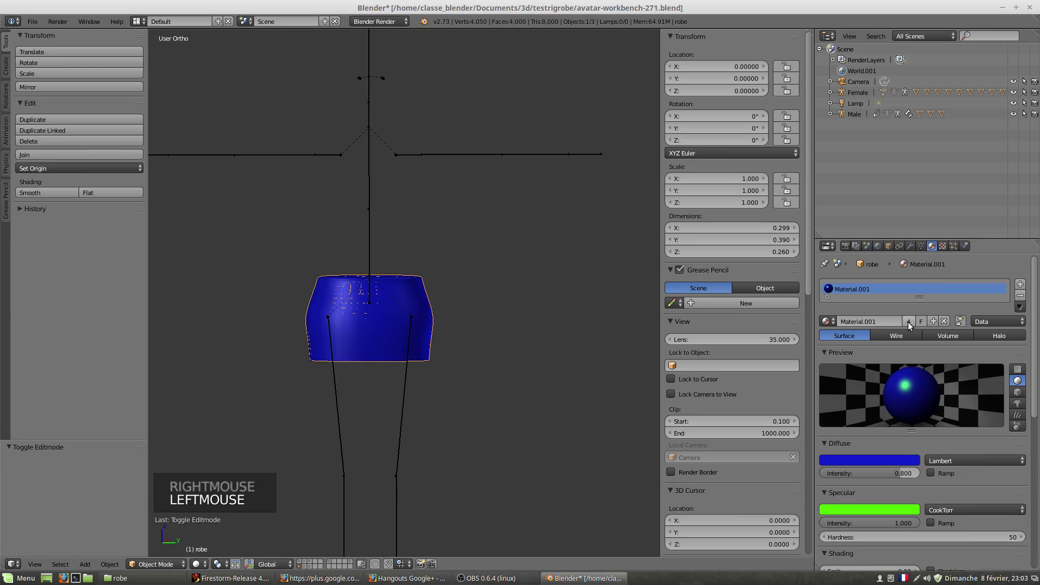
pyautogui.click(912, 327)
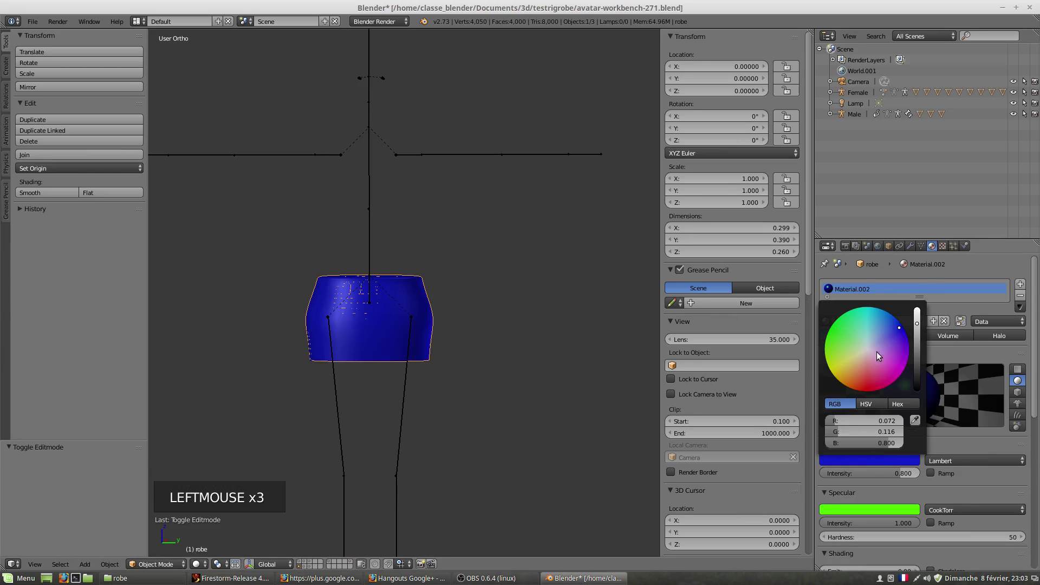
# - Isolate JUPE BASE in local view and enter Edit Mode on it
pyautogui.rightClick(385, 347)
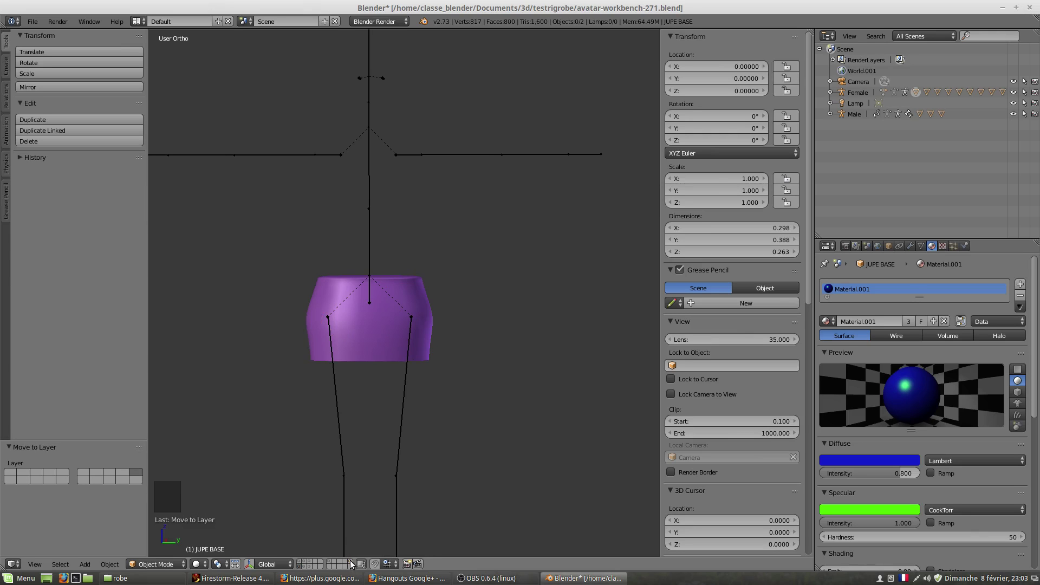
pyautogui.click(352, 564)
pyautogui.rightClick(394, 348)
pyautogui.click(302, 569)
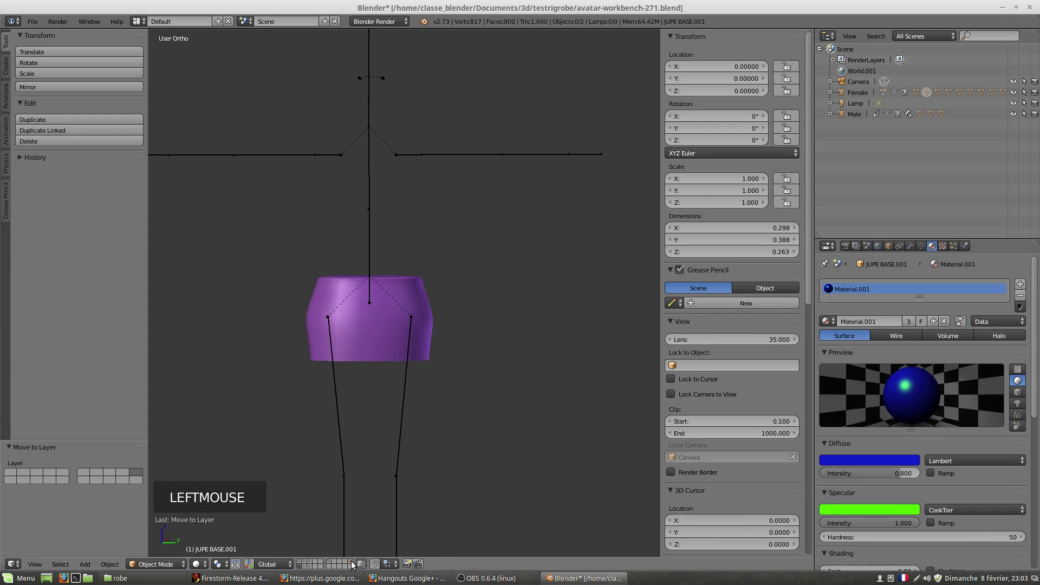
pyautogui.rightClick(397, 345)
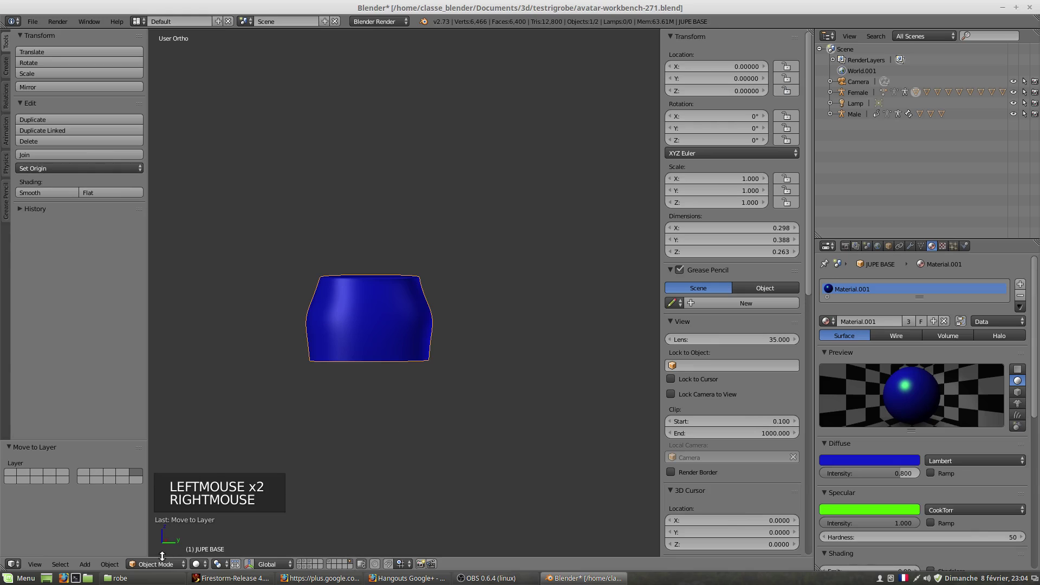
# - Return the skirt to Object Mode and show JUPE BASE's object properties
pyautogui.click(158, 568)
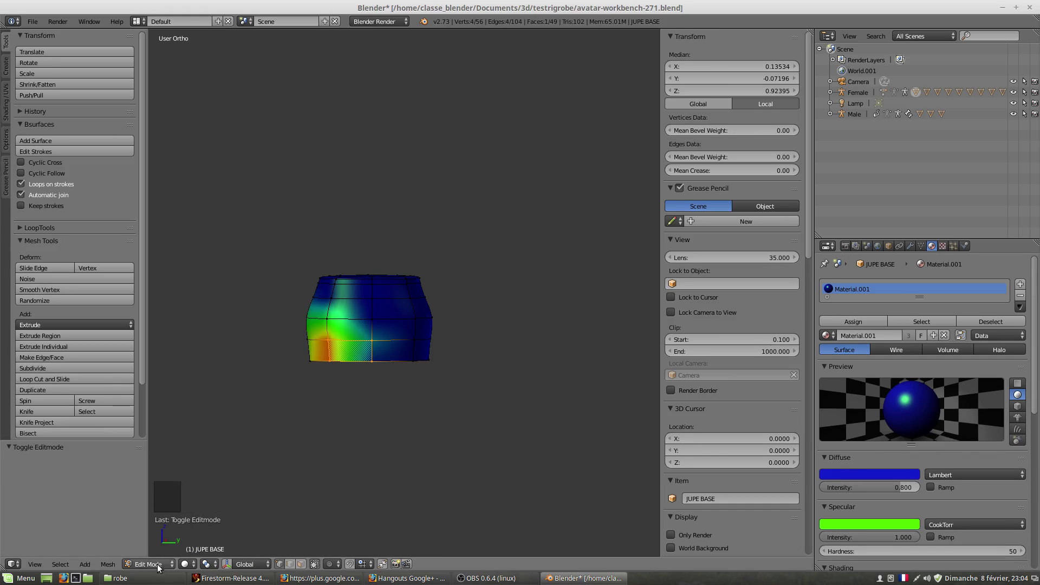
pyautogui.click(158, 564)
pyautogui.click(162, 555)
pyautogui.middleClick(368, 379)
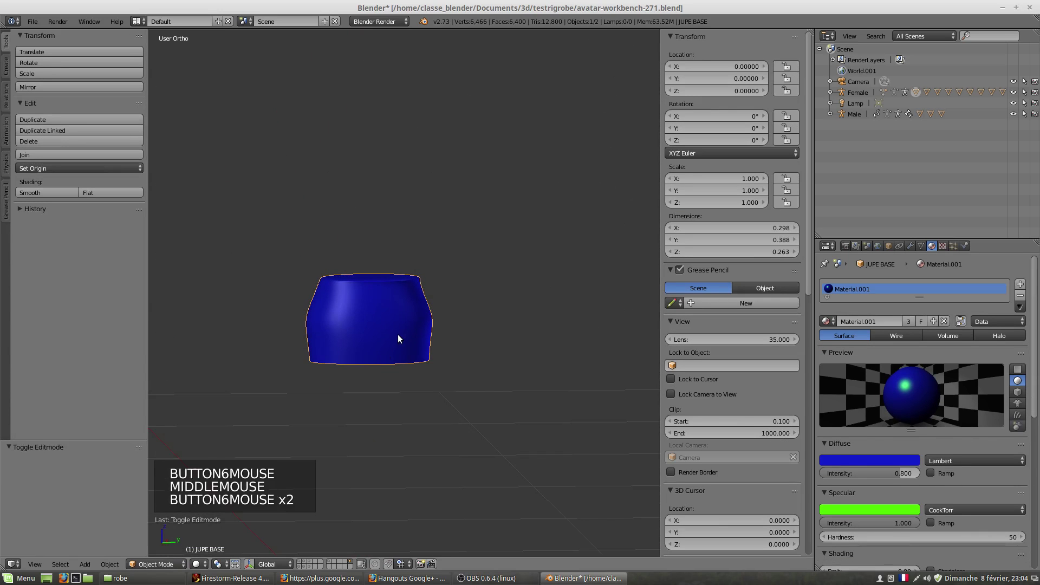
pyautogui.rightClick(402, 337)
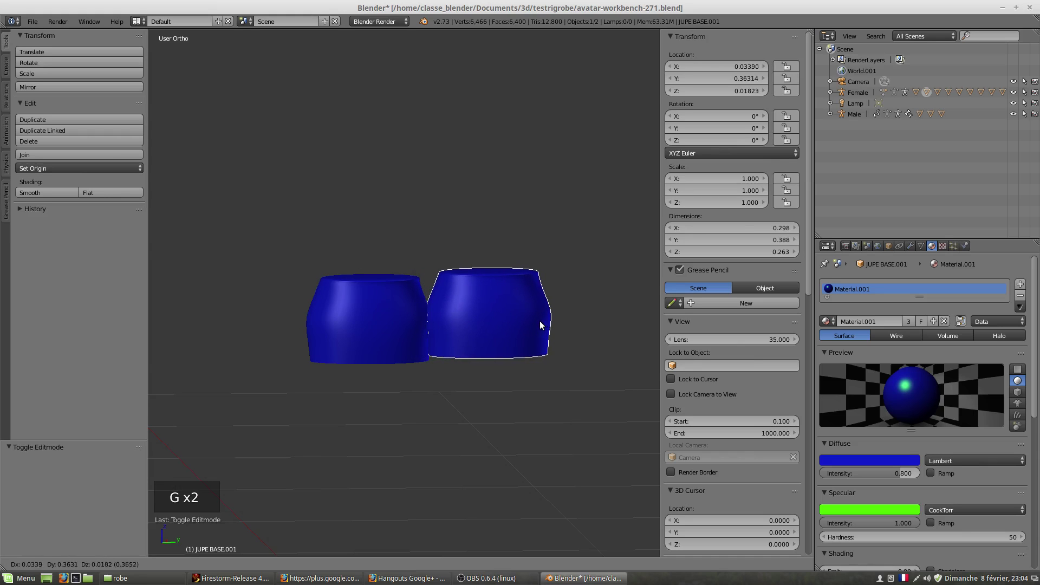
pyautogui.rightClick(371, 326)
pyautogui.click(166, 568)
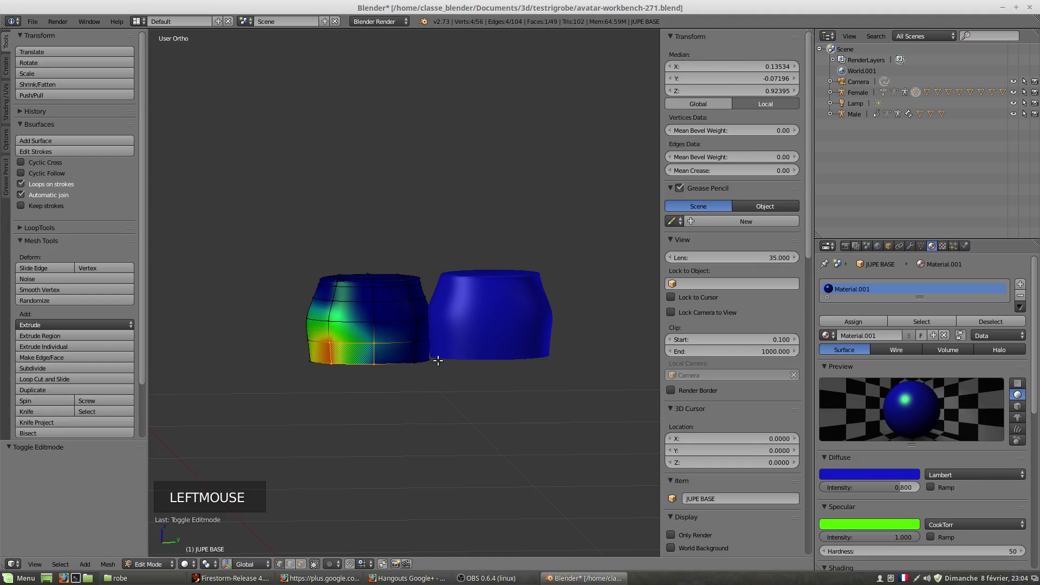
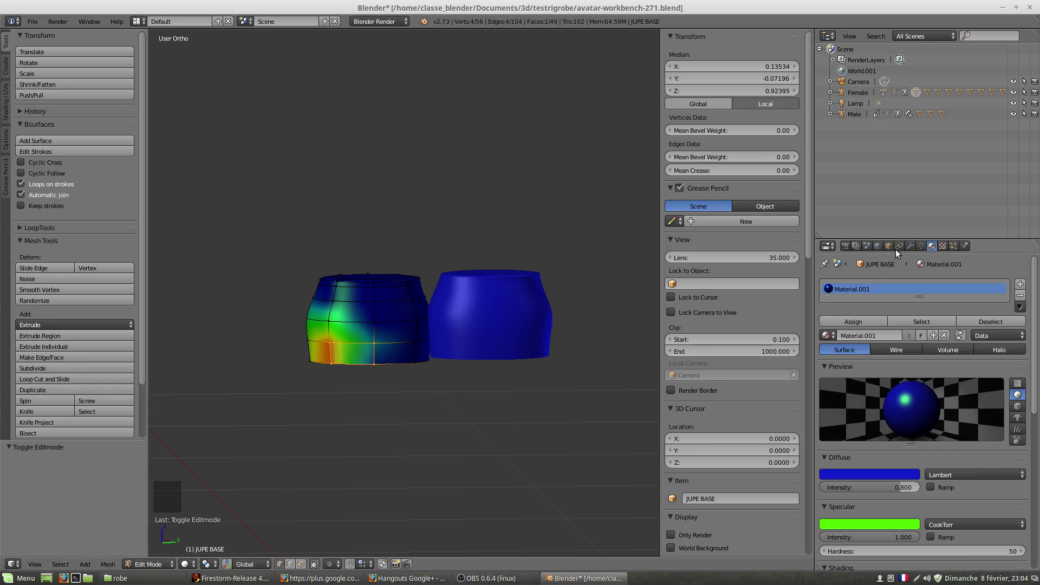
pyautogui.click(894, 248)
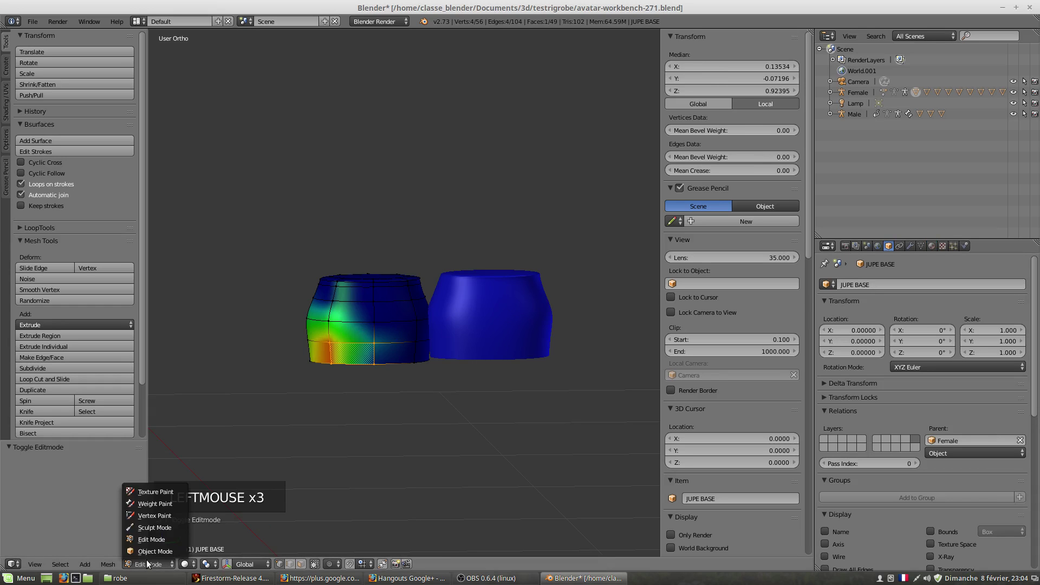
# - Delete the temporary JUPE BASE.001 copy and reselect the robe in the full scene
pyautogui.rightClick(489, 349)
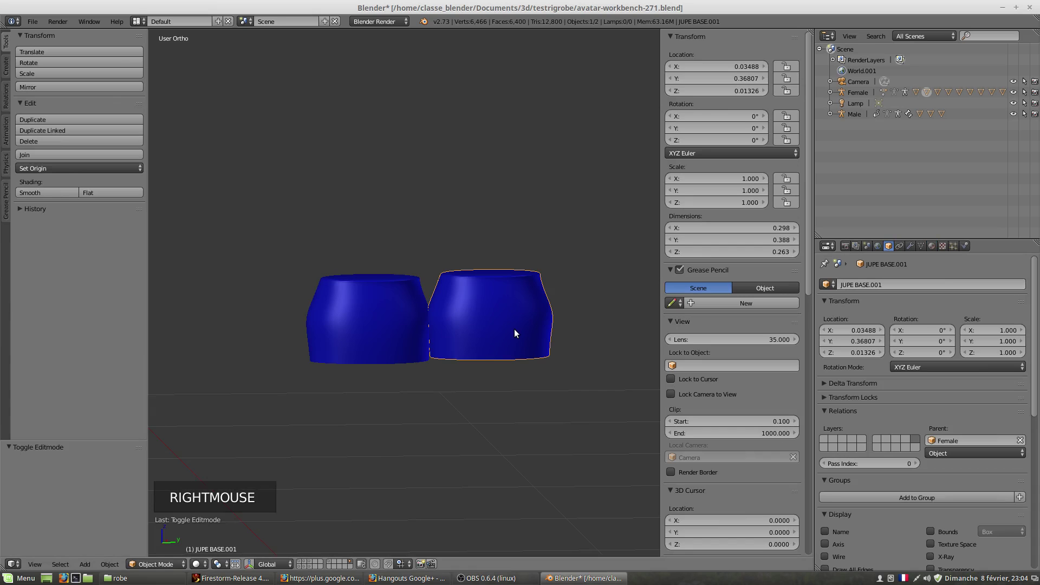
pyautogui.press('Delete')
pyautogui.rightClick(366, 331)
pyautogui.press('g')
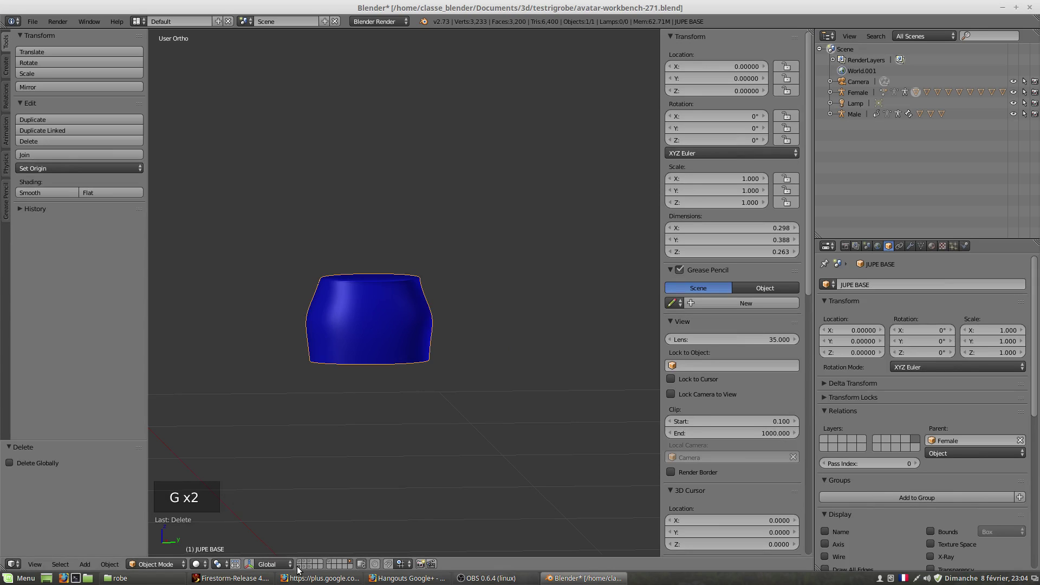
pyautogui.click(304, 571)
pyautogui.rightClick(393, 342)
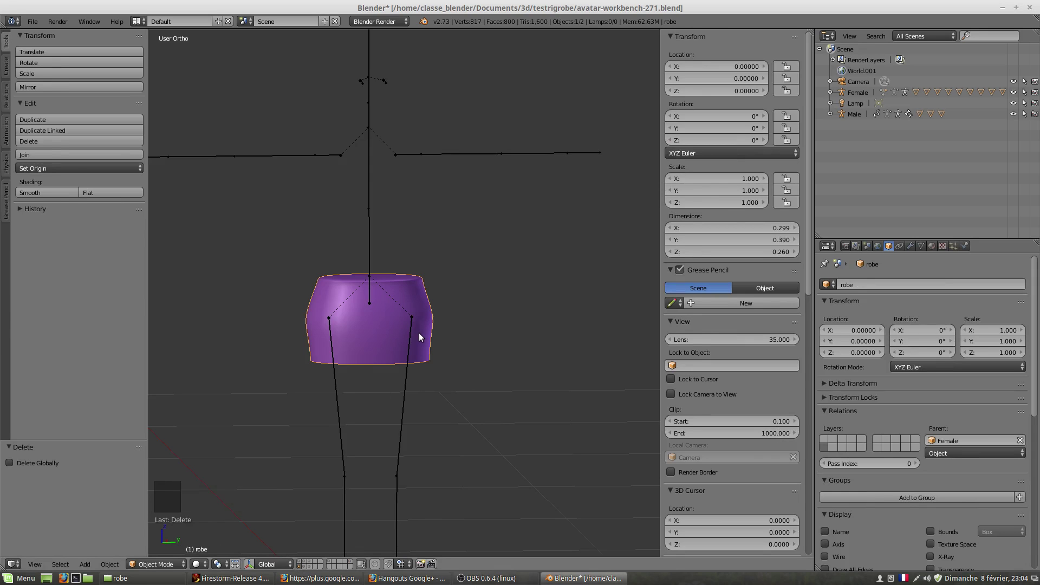
pyautogui.press('Tab')
# - Rename the dress object to robe HR and hide it
pyautogui.press('Tab')
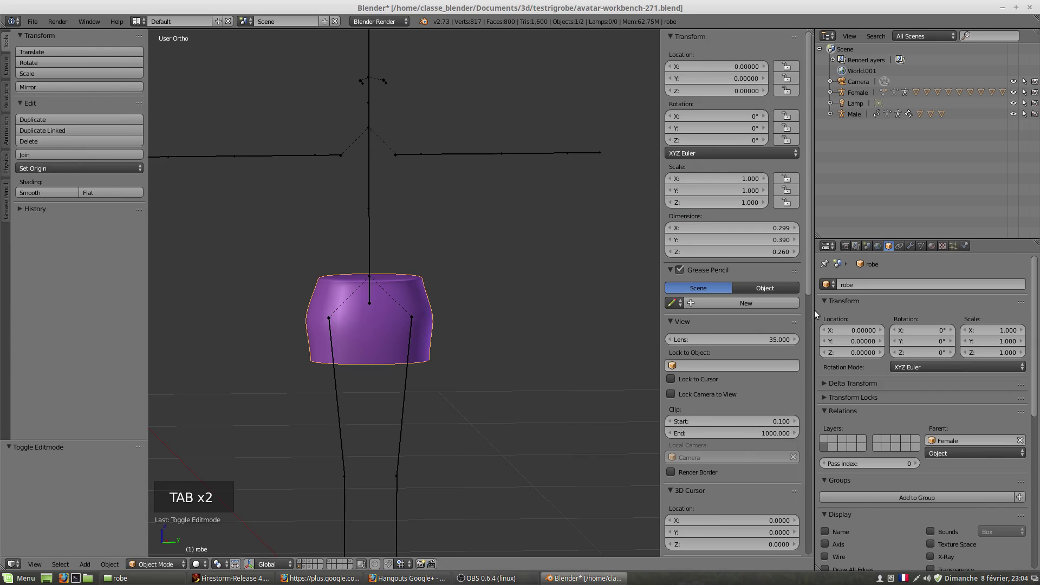
pyautogui.click(861, 289)
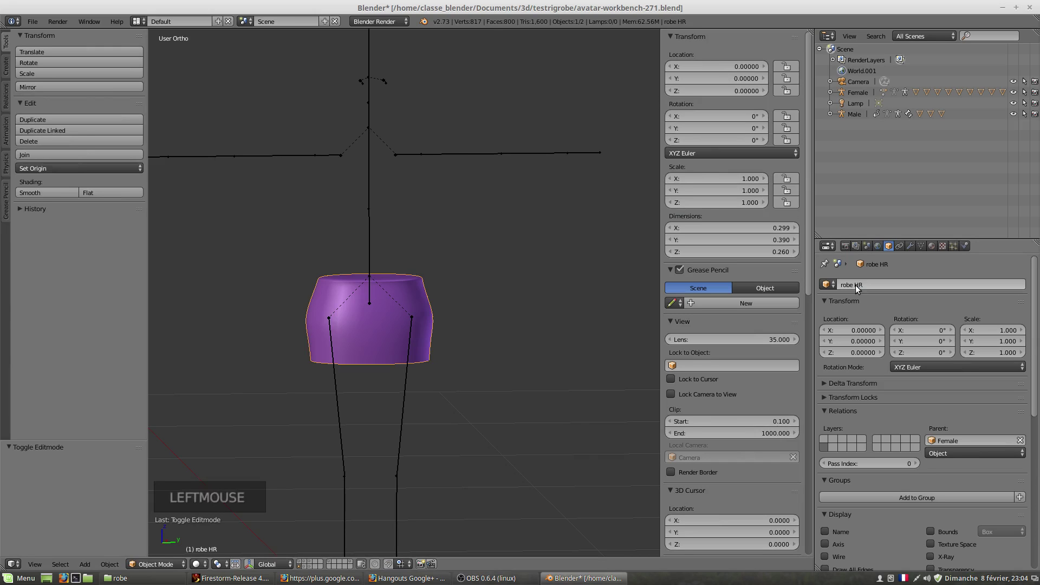
pyautogui.rightClick(381, 346)
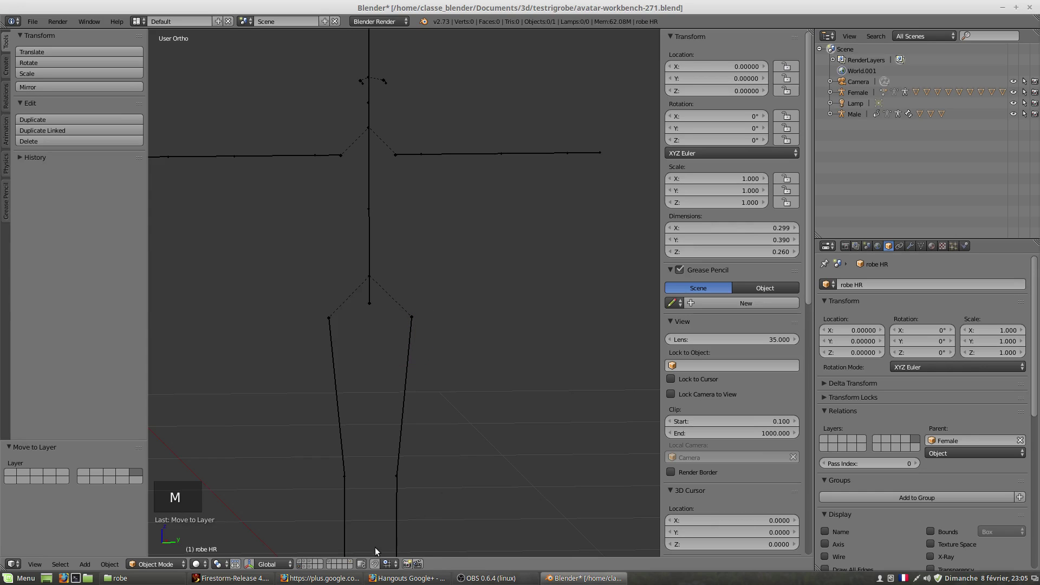
# - Unhide robe HR and select it around the skirt
pyautogui.click(354, 563)
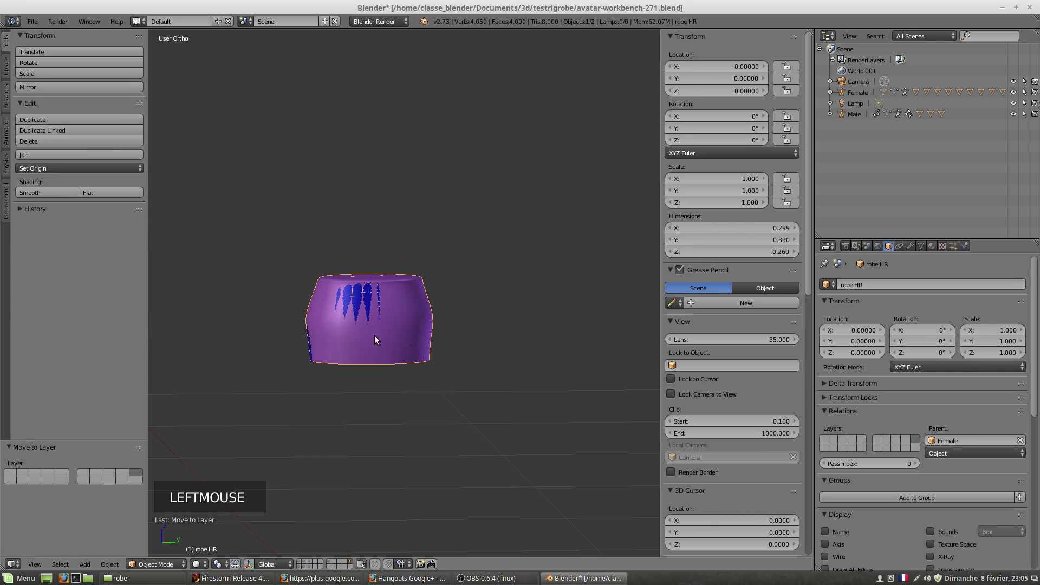
pyautogui.rightClick(380, 341)
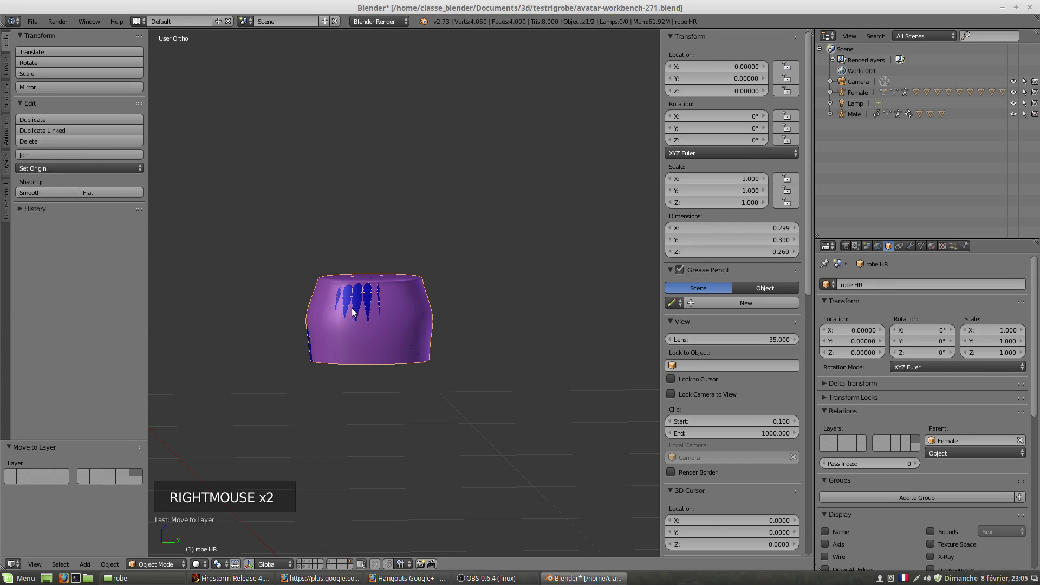
pyautogui.rightClick(400, 359)
pyautogui.scroll(3)
pyautogui.scroll(3)
# - Select JUPE BASE, show the Female armature and make it active
pyautogui.rightClick(422, 354)
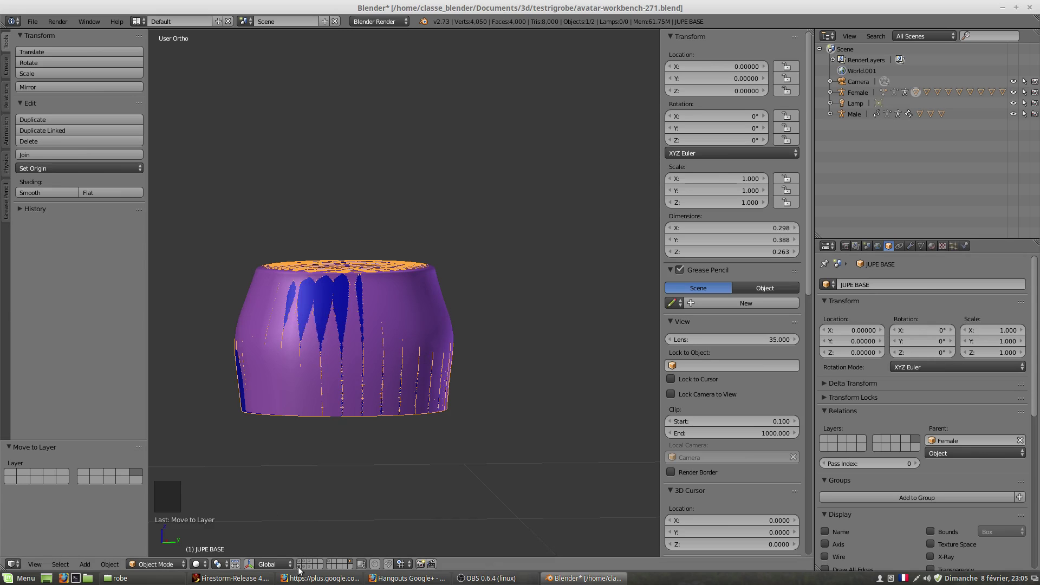
pyautogui.click(301, 570)
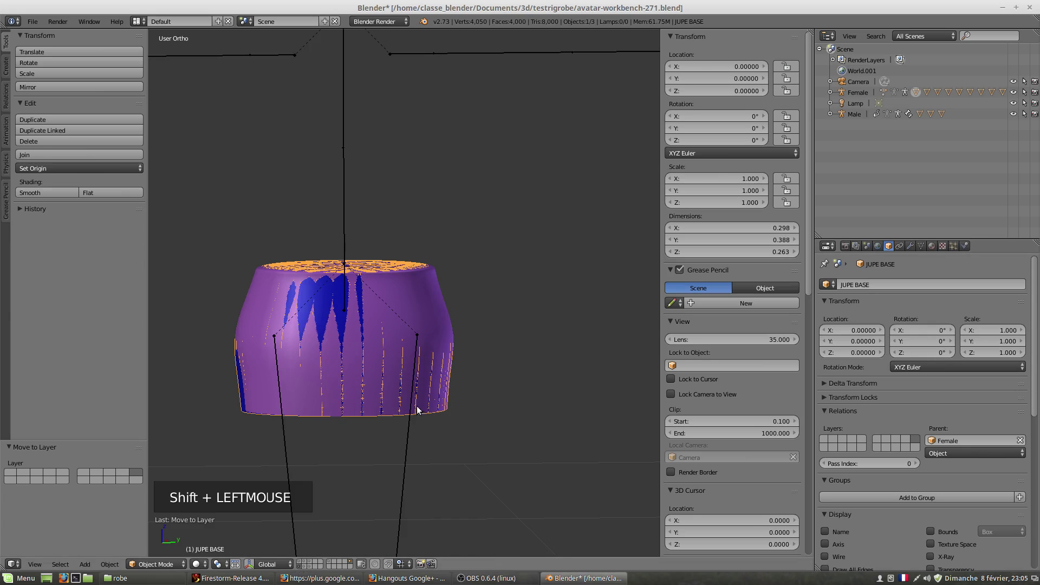
pyautogui.scroll(-3)
pyautogui.rightClick(408, 414)
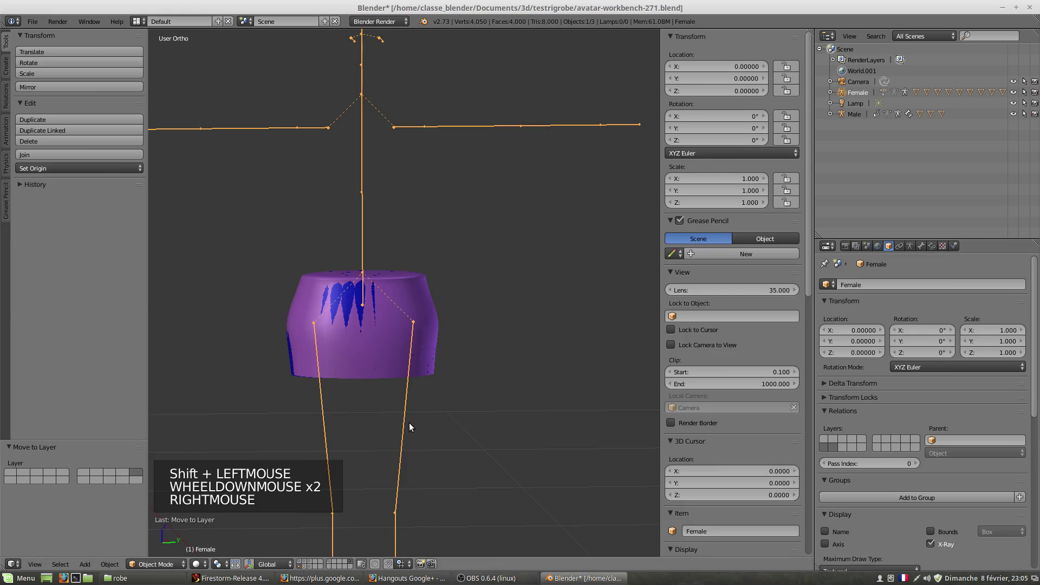
pyautogui.press('Tab')
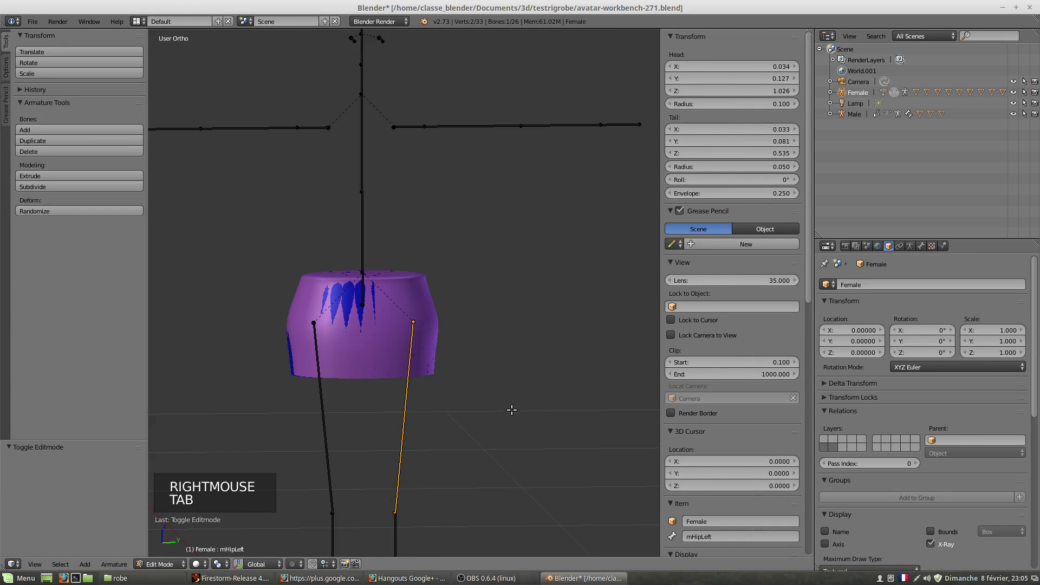
pyautogui.click(171, 563)
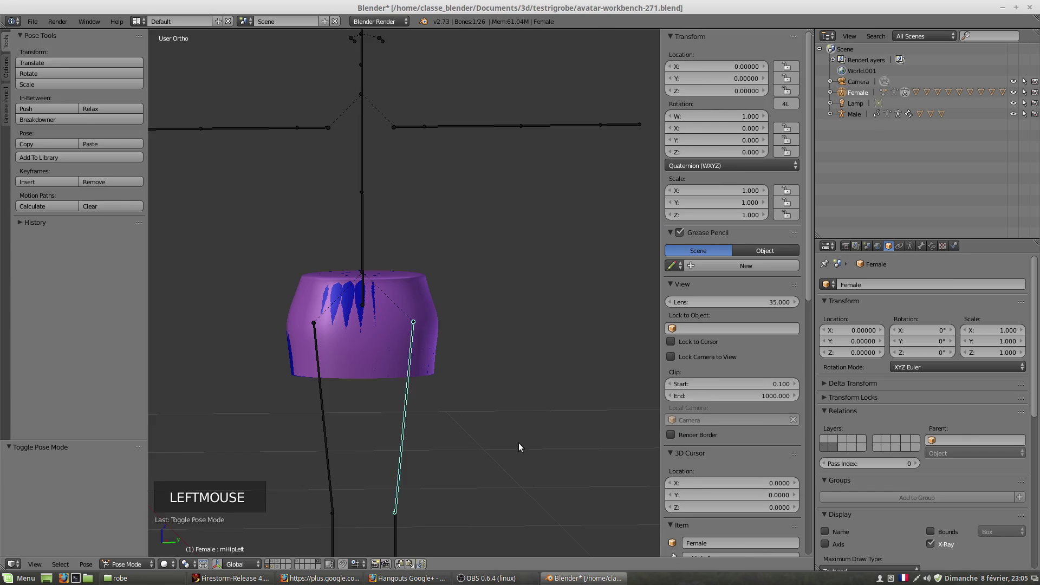
pyautogui.press('r')
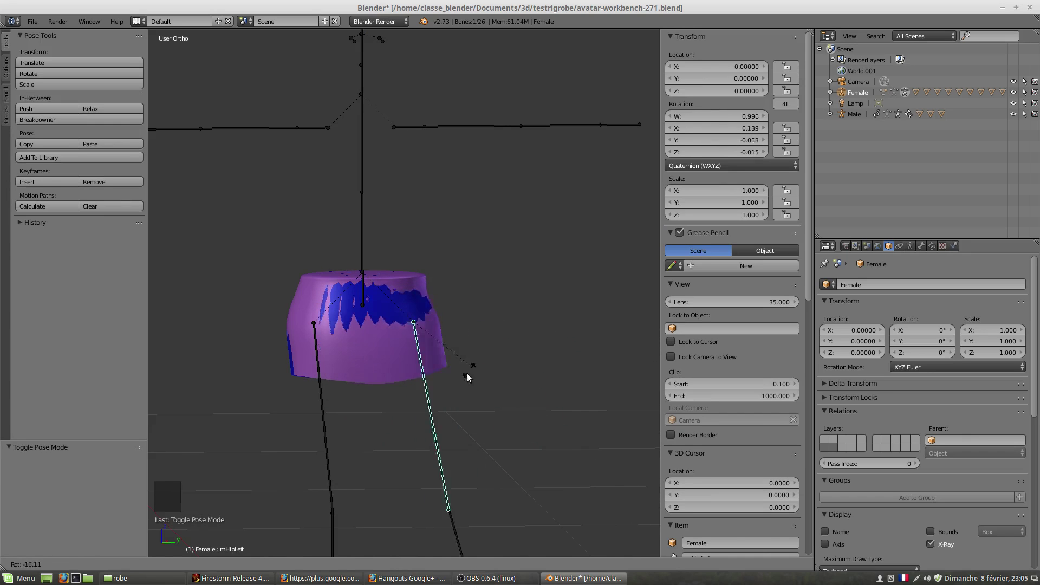
pyautogui.middleClick(504, 419)
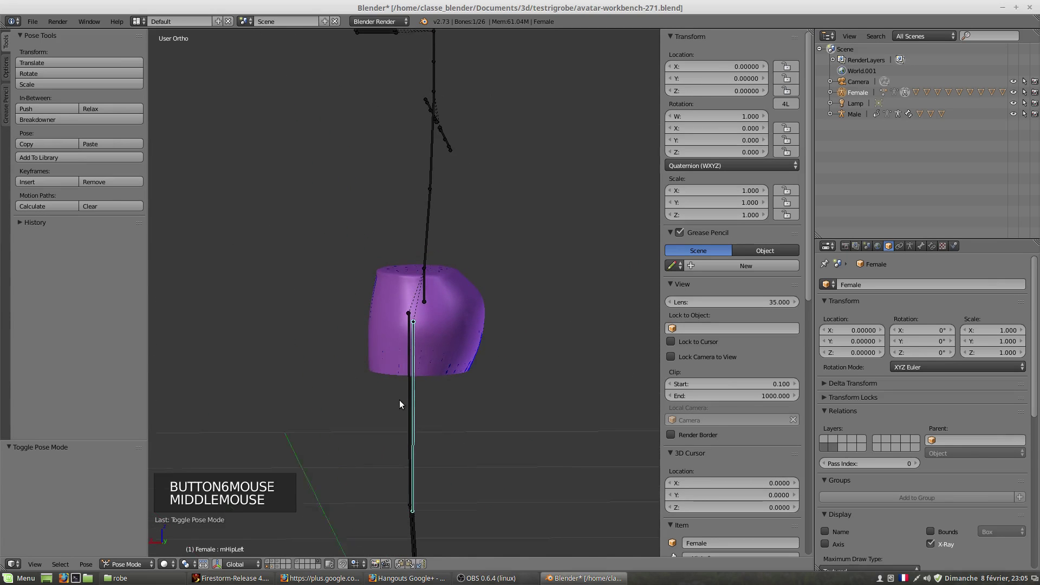
pyautogui.press('r')
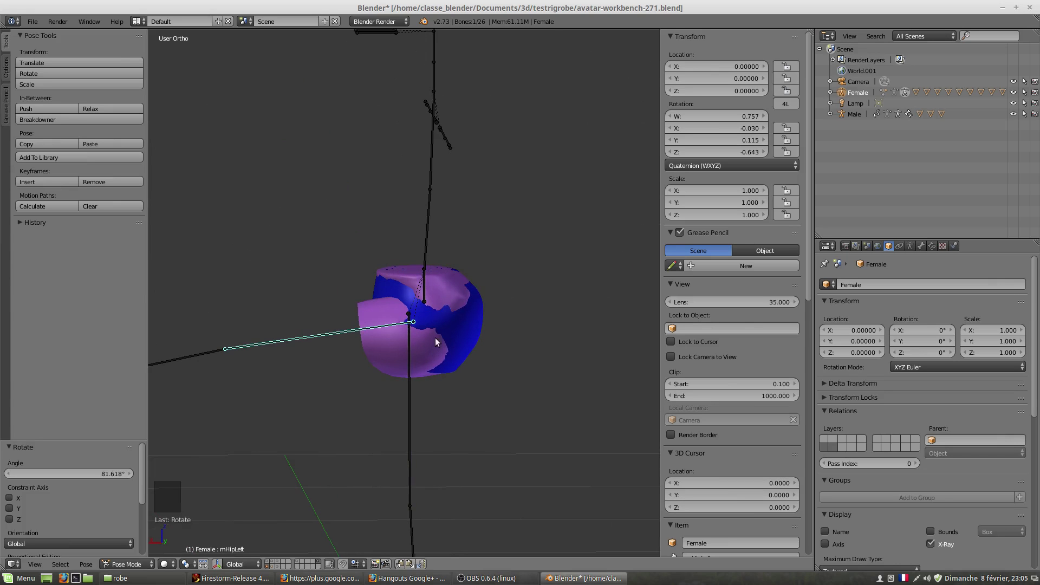
pyautogui.scroll(3)
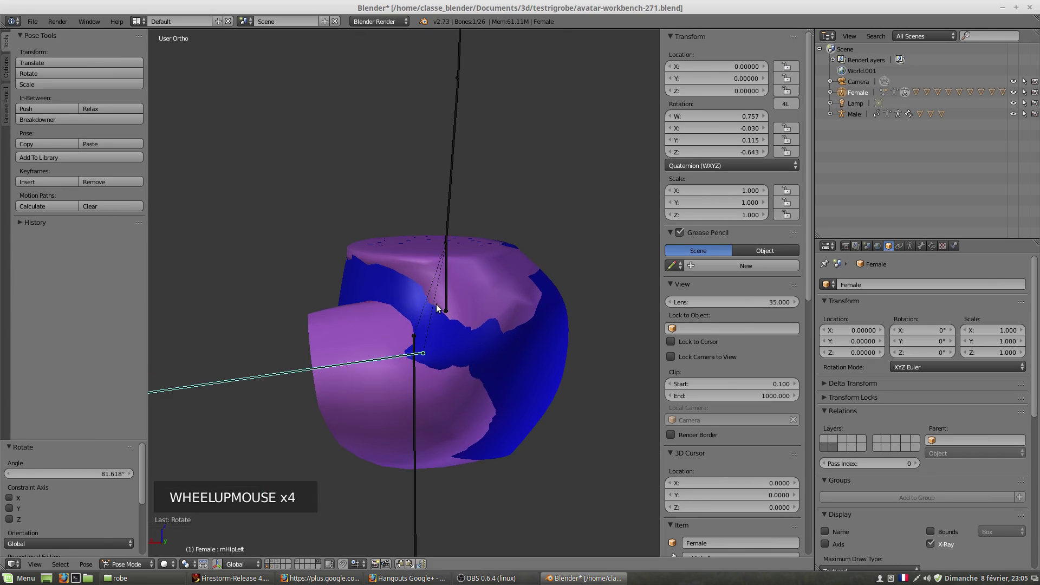
pyautogui.press('z')
pyautogui.scroll(3)
pyautogui.press('z')
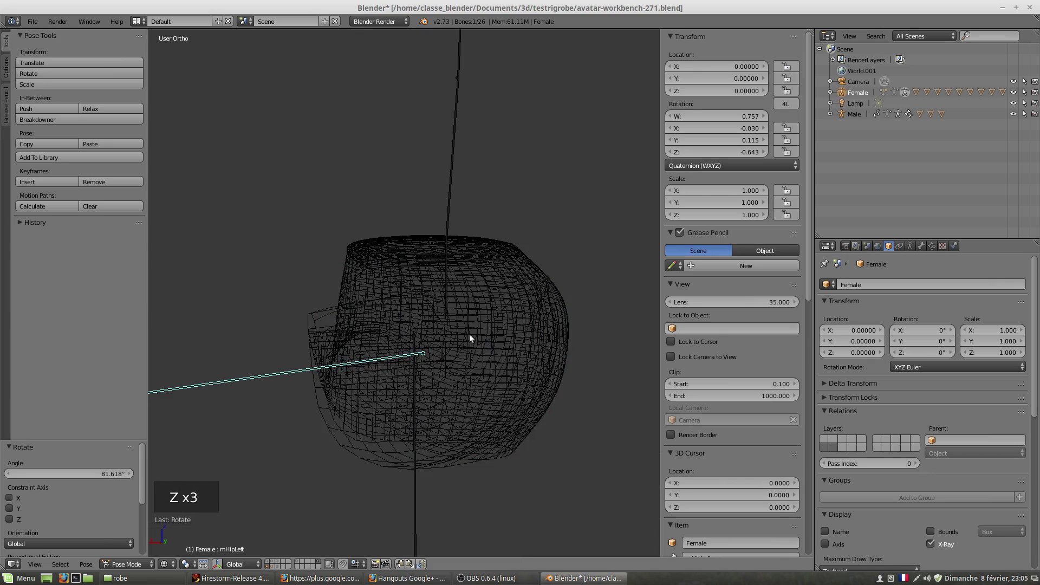
pyautogui.middleClick(454, 347)
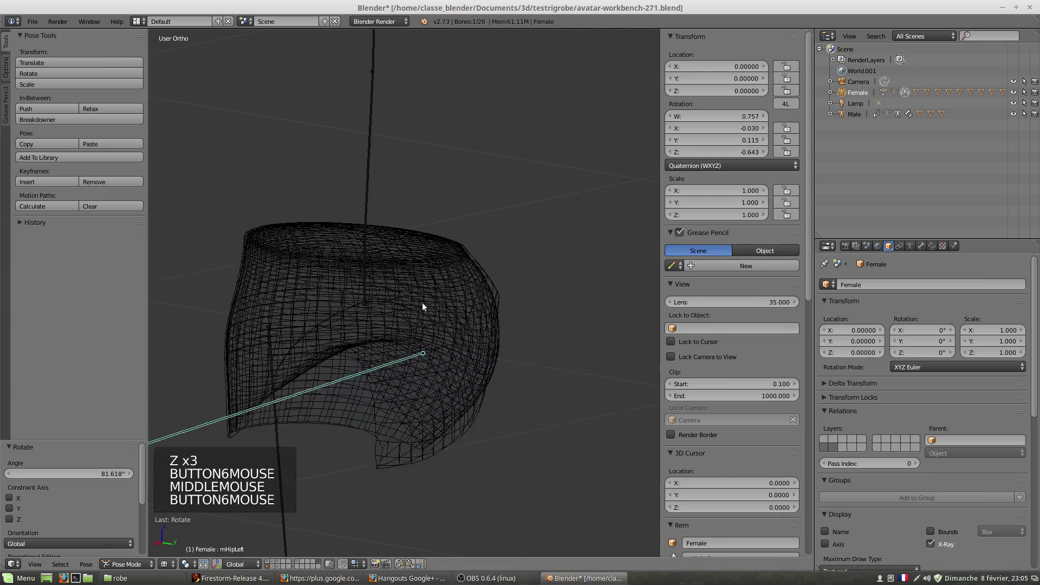
pyautogui.press('z')
pyautogui.middleClick(463, 330)
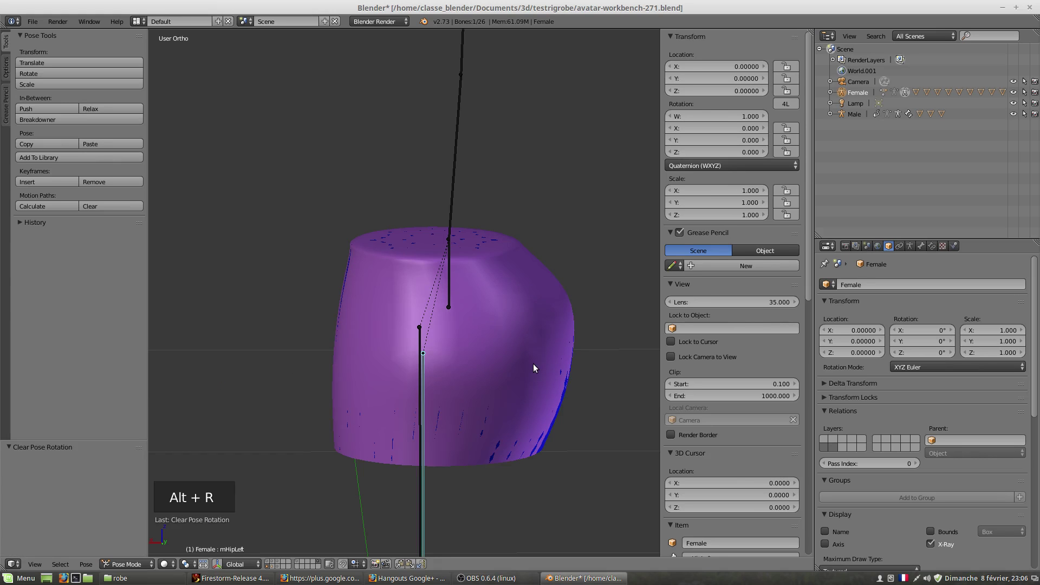
pyautogui.scroll(-3)
pyautogui.middleClick(488, 409)
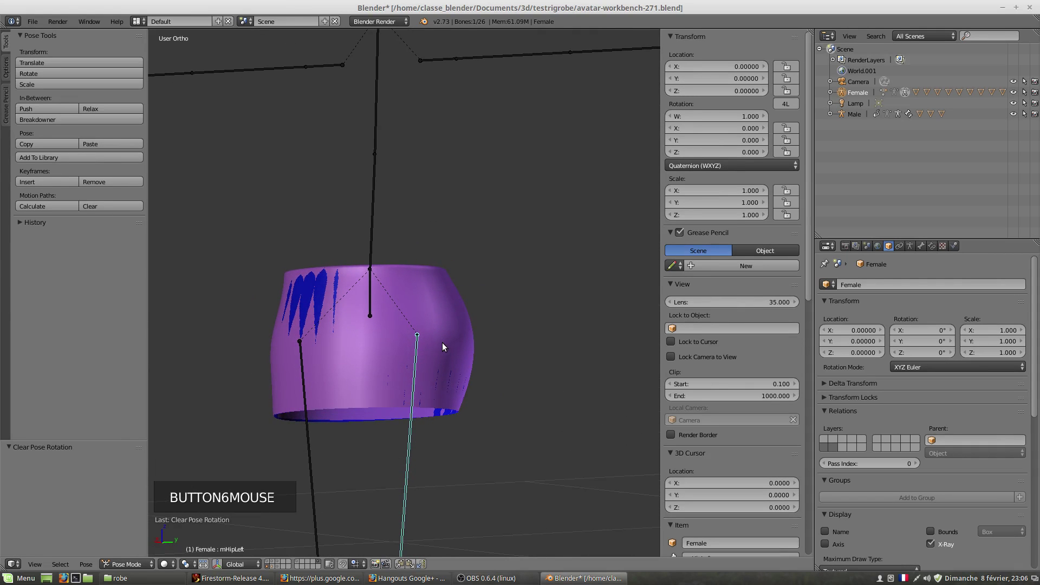
pyautogui.middleClick(451, 344)
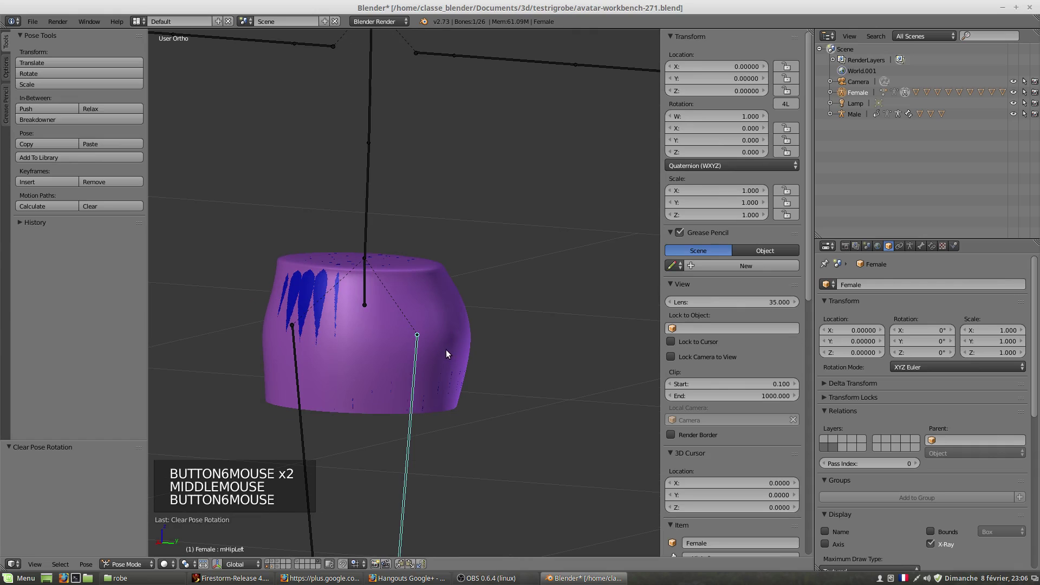
pyautogui.rightClick(443, 325)
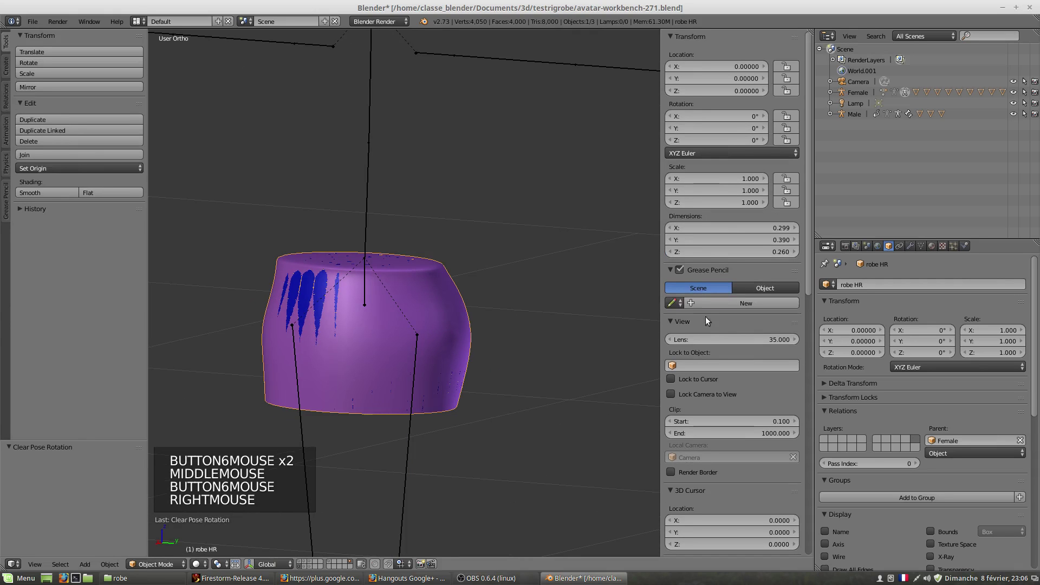
pyautogui.click(920, 247)
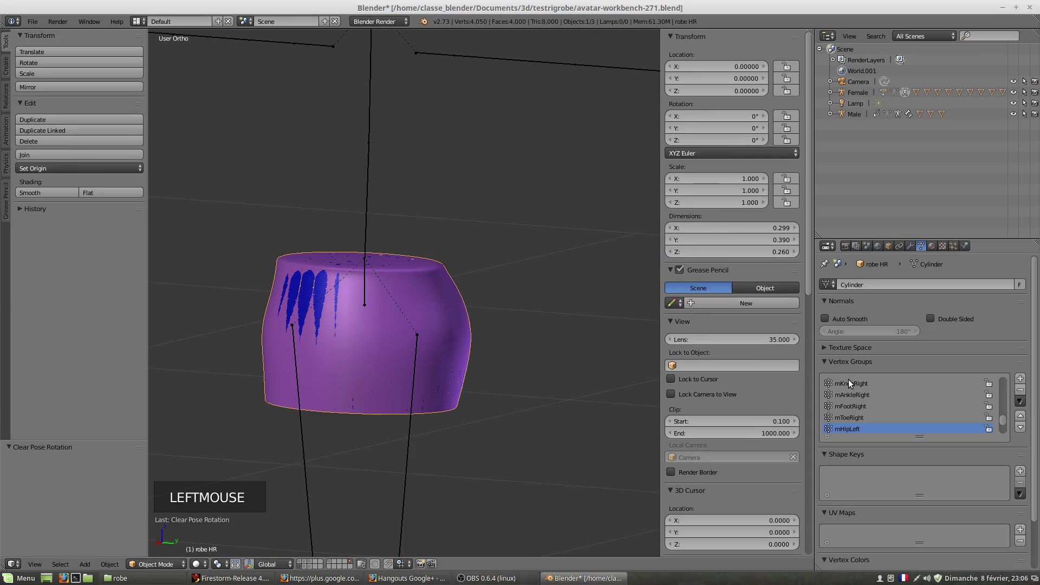
pyautogui.scroll(3)
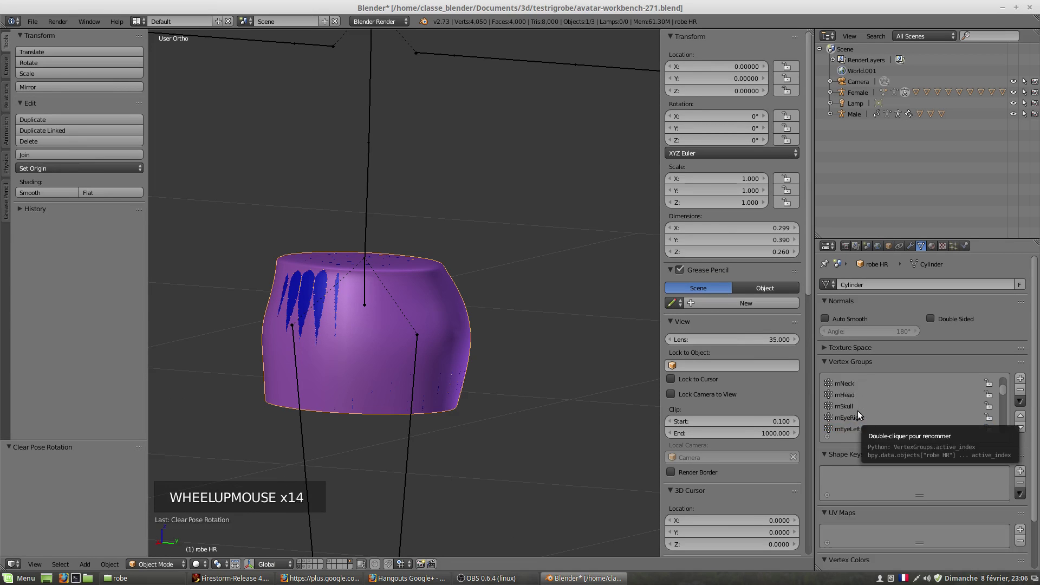
pyautogui.scroll(-3)
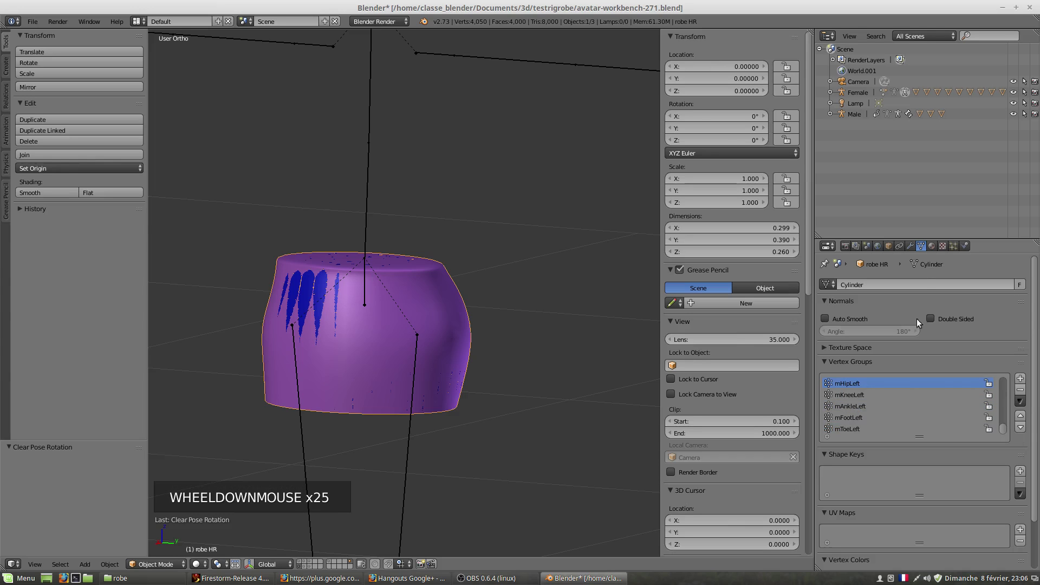
pyautogui.click(911, 249)
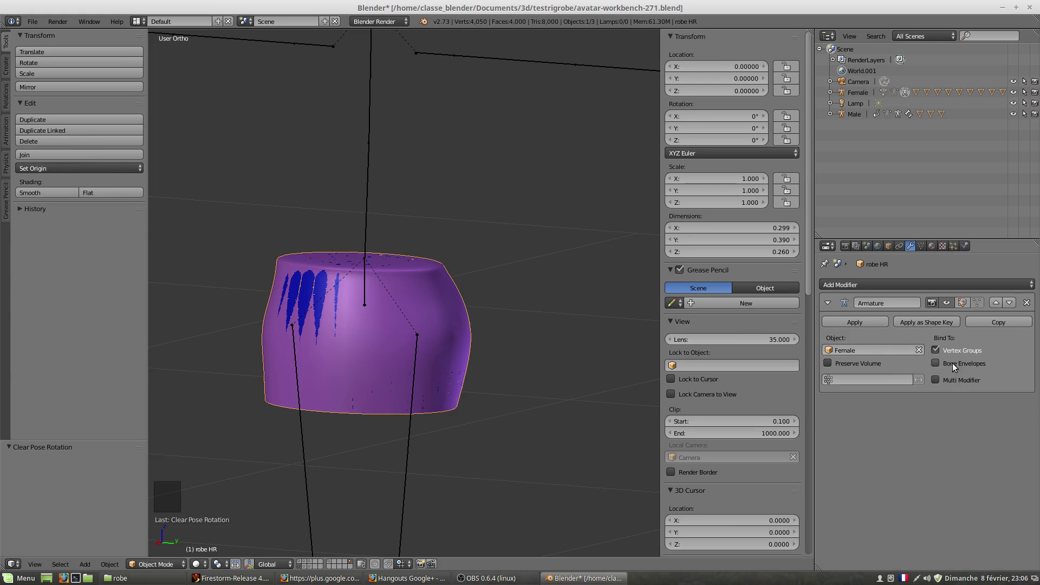
pyautogui.middleClick(435, 367)
pyautogui.middleClick(448, 432)
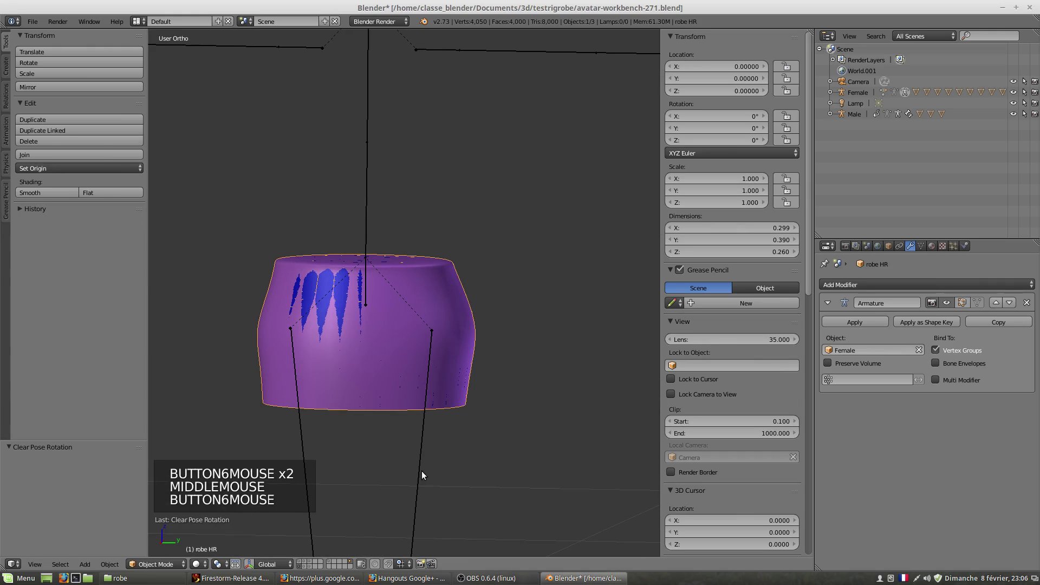
pyautogui.rightClick(422, 478)
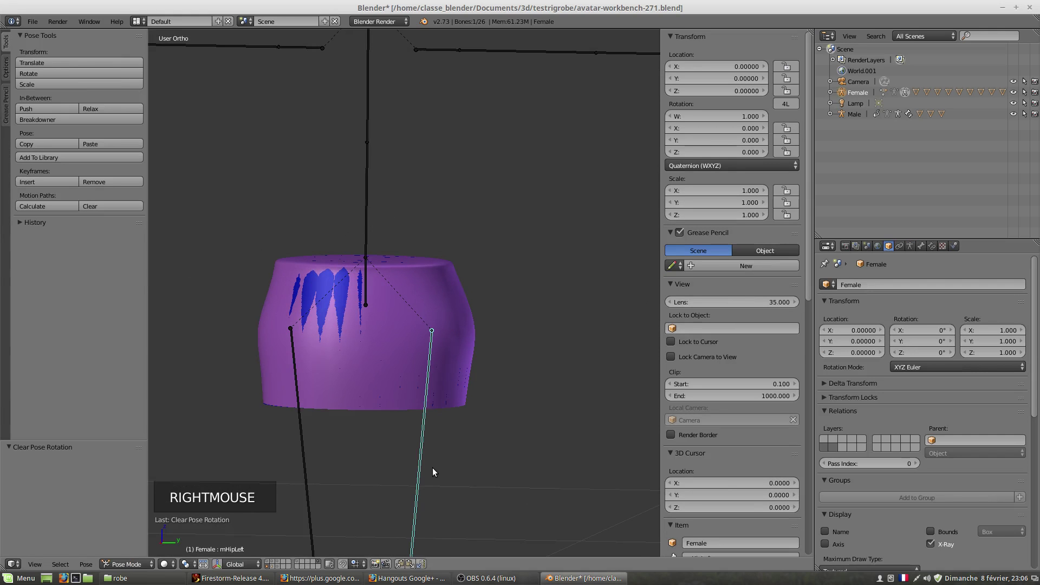
# - Select JUPE BASE to show its Armature (Female) and Subsurf modifiers
pyautogui.middleClick(467, 420)
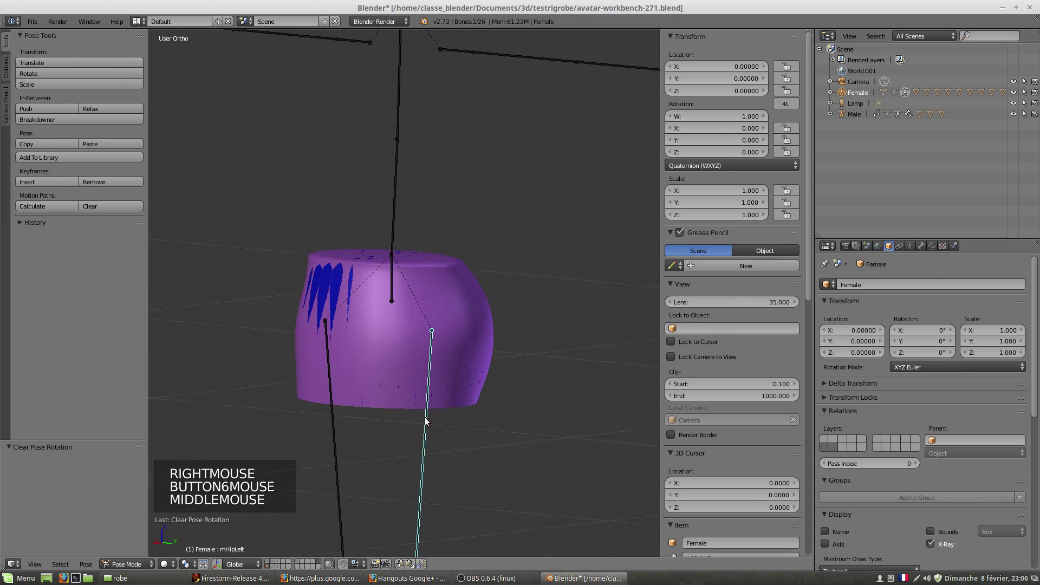
pyautogui.middleClick(475, 422)
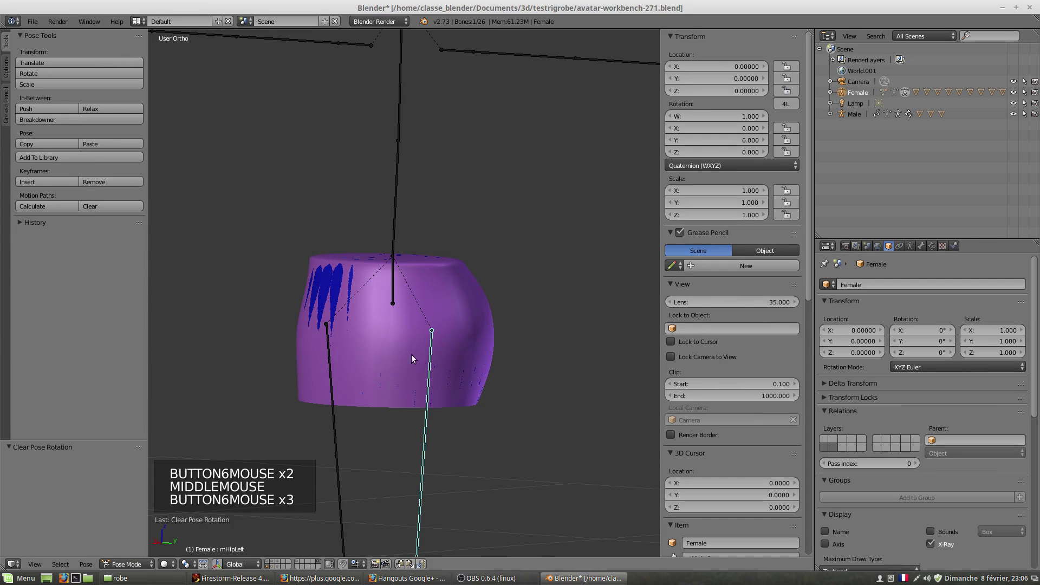
pyautogui.rightClick(341, 285)
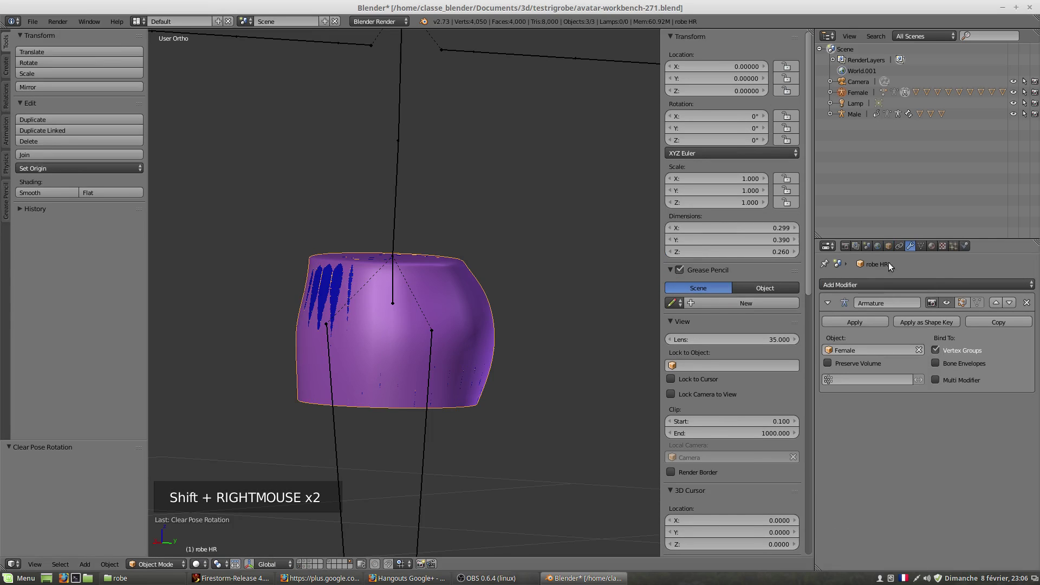
pyautogui.rightClick(338, 291)
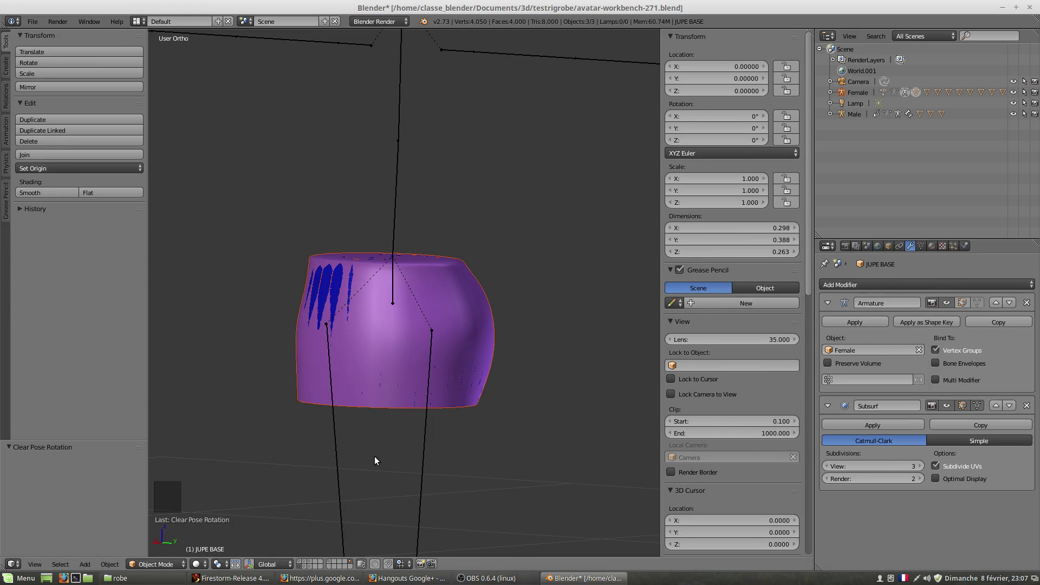
pyautogui.scroll(-3)
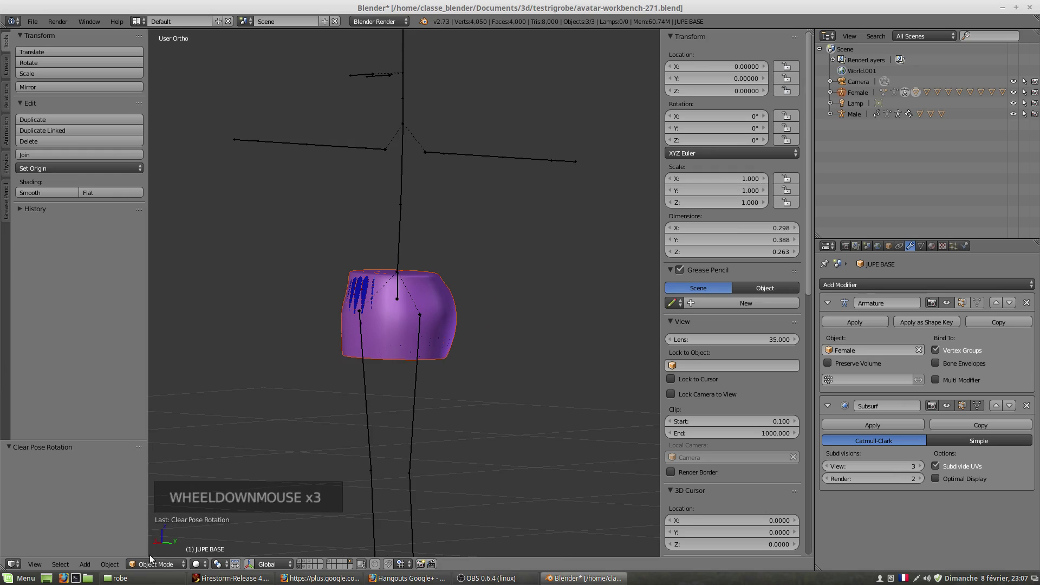
pyautogui.rightClick(414, 450)
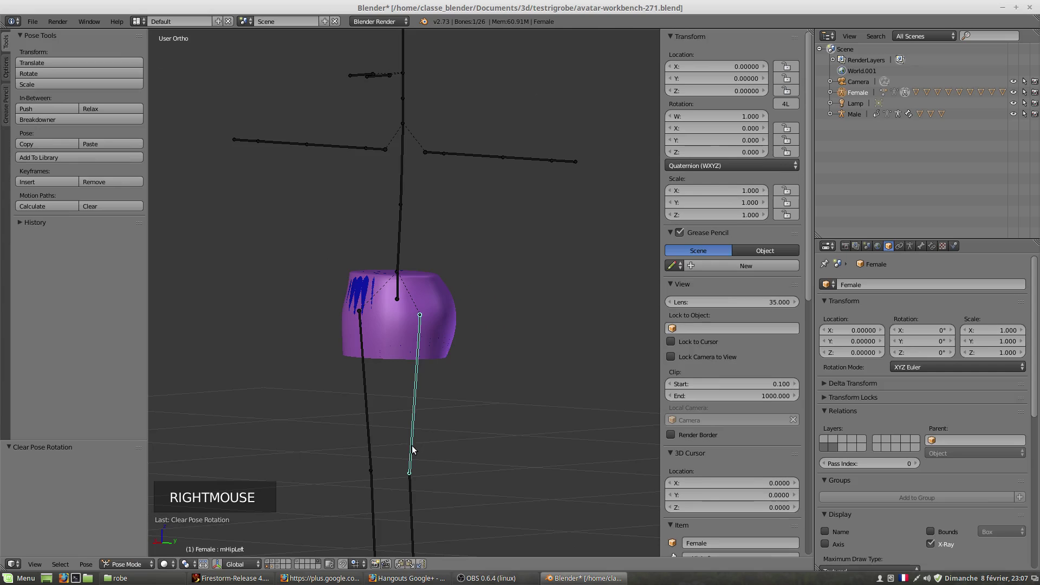
pyautogui.rightClick(366, 293)
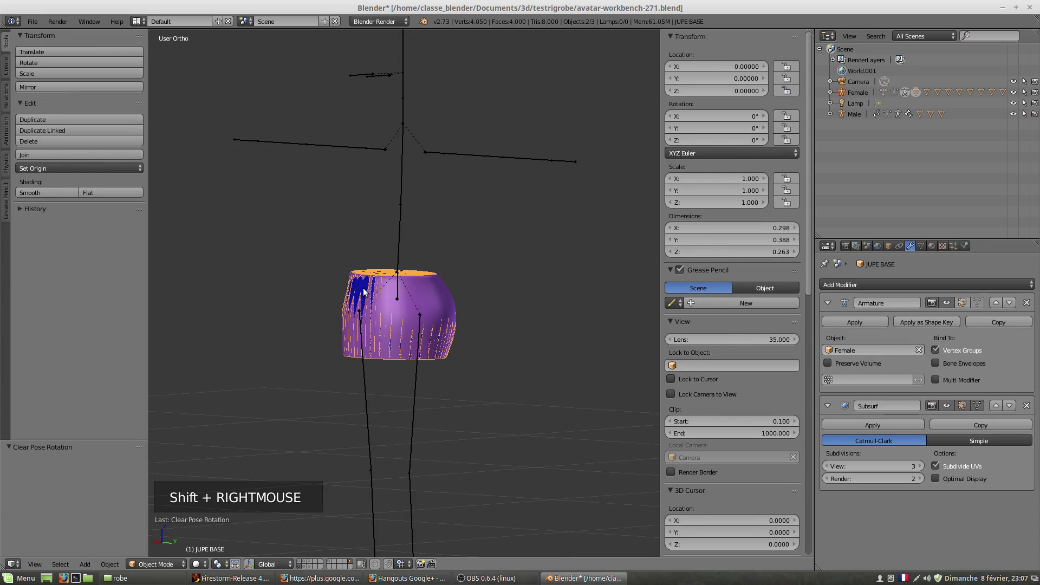
pyautogui.click(165, 570)
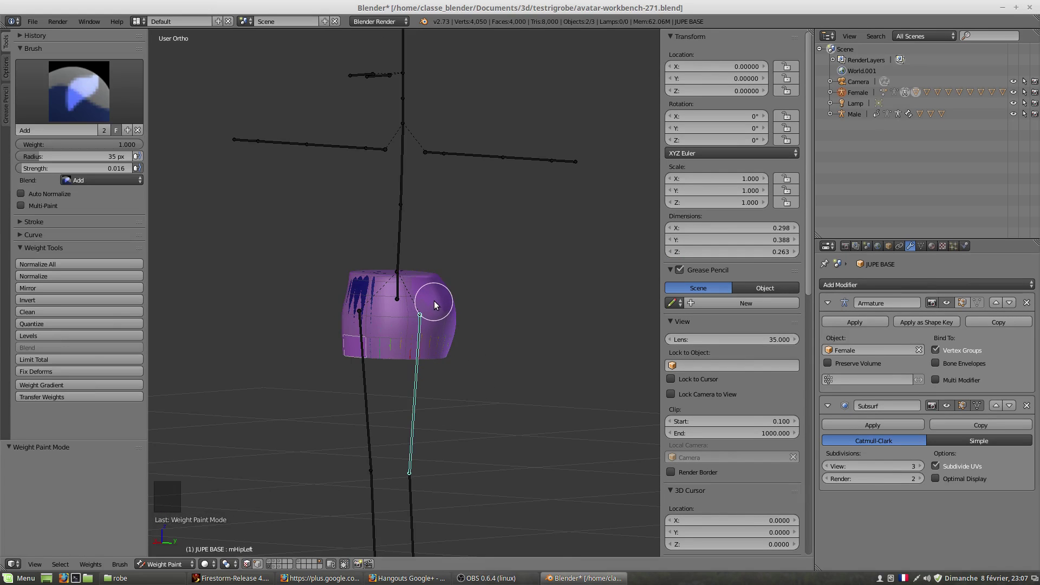
pyautogui.rightClick(437, 302)
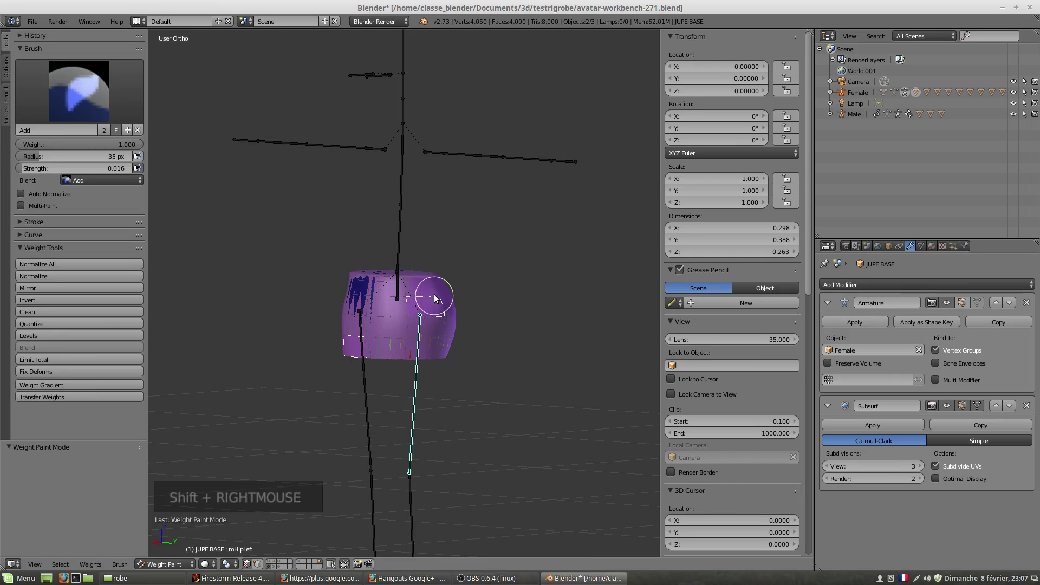
pyautogui.rightClick(436, 295)
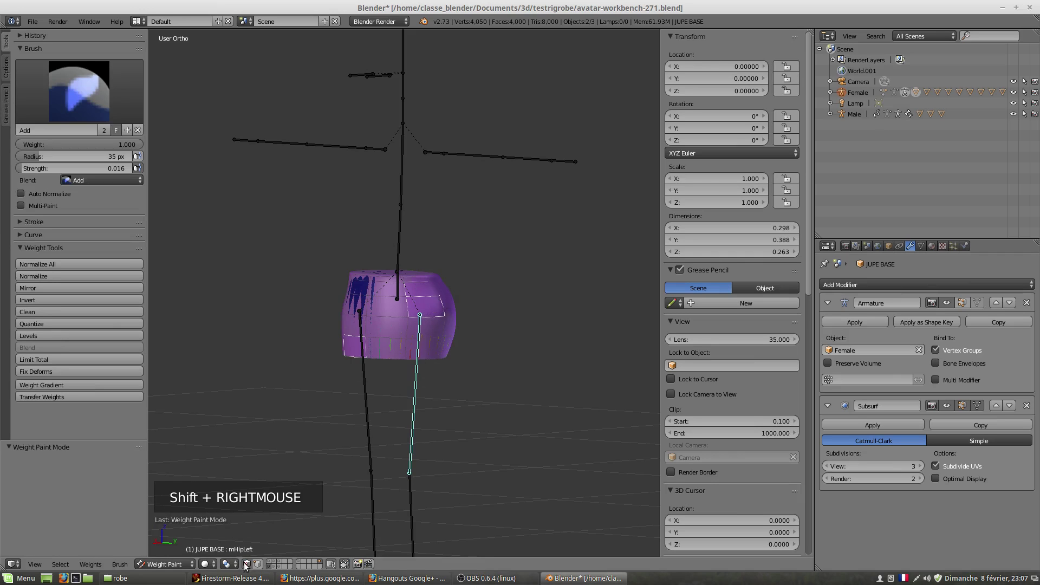
pyautogui.click(247, 570)
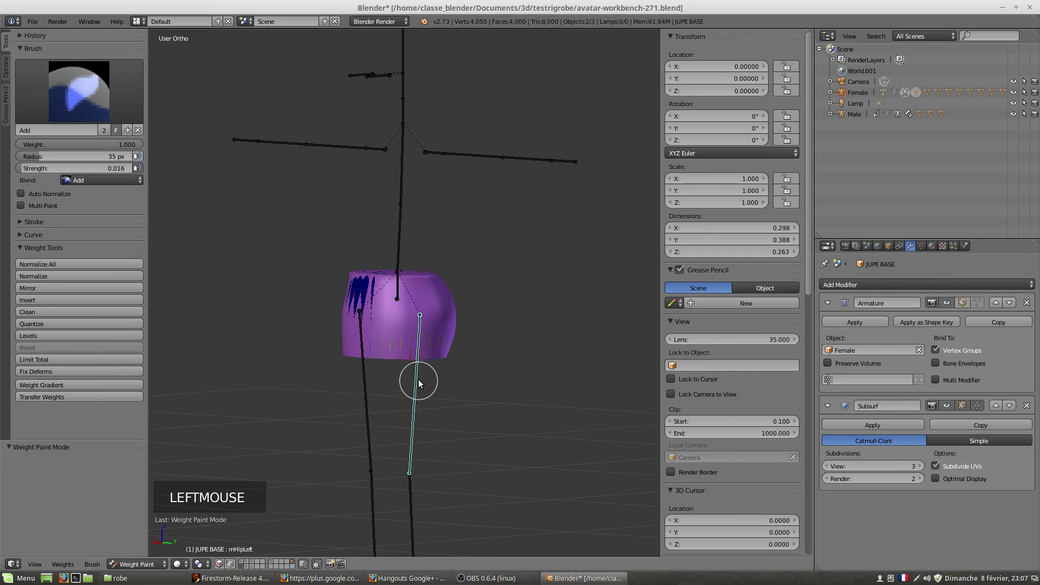
pyautogui.rightClick(417, 388)
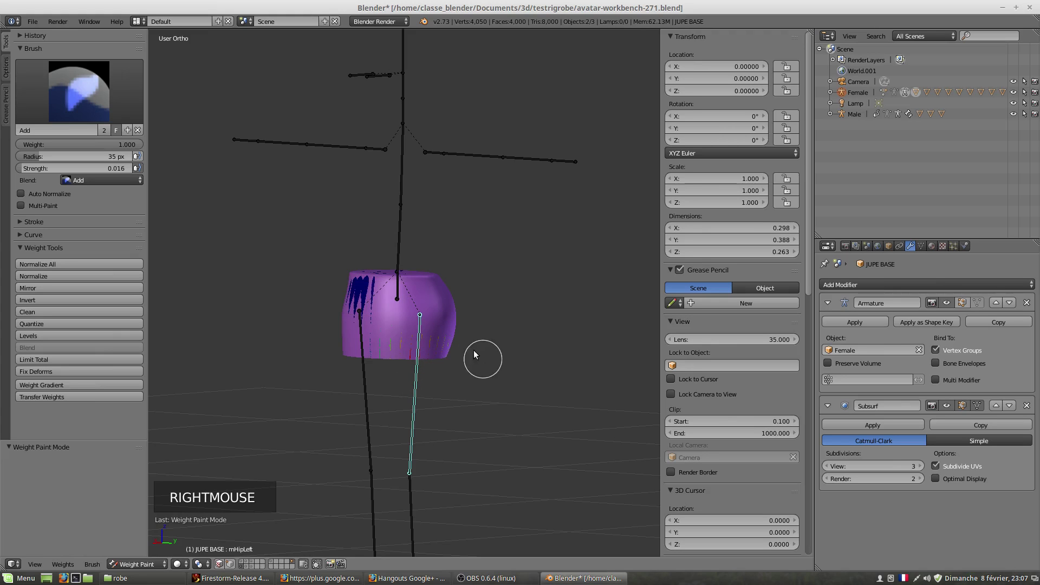
pyautogui.rightClick(367, 293)
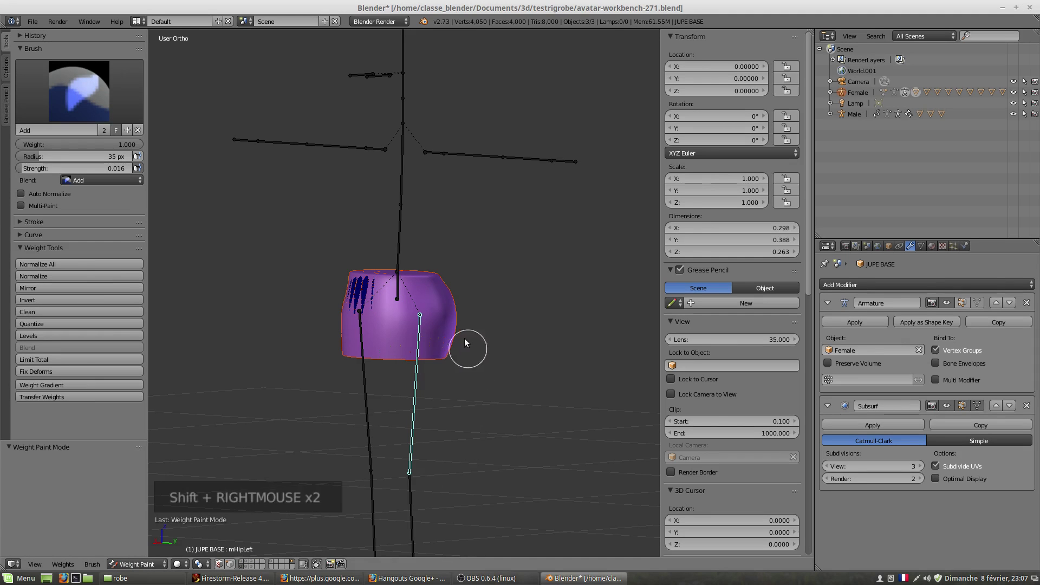
pyautogui.rightClick(452, 321)
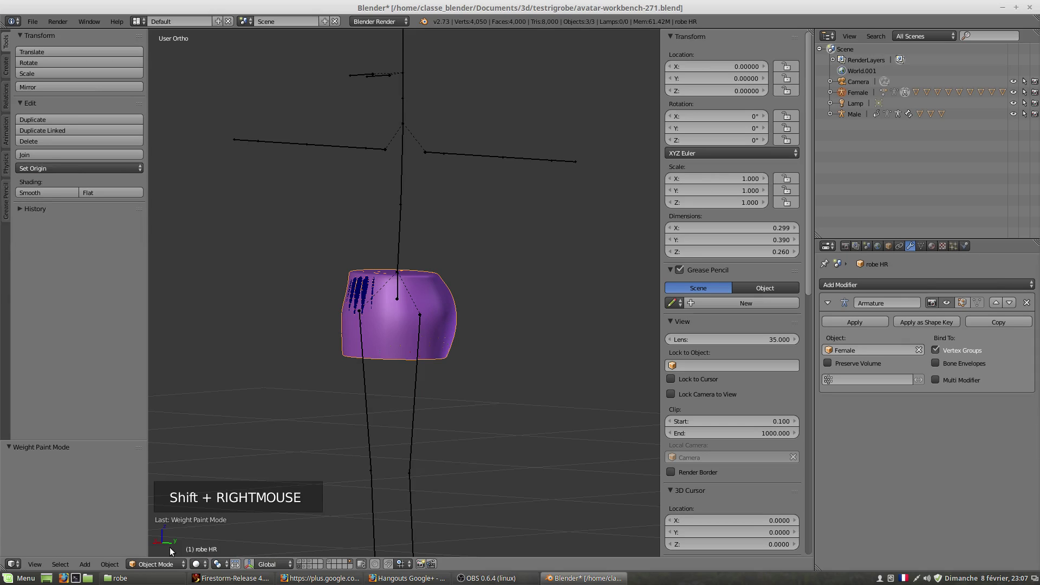
# - Switch robe HR into Weight Paint and inspect its weights from several sides
pyautogui.click(169, 569)
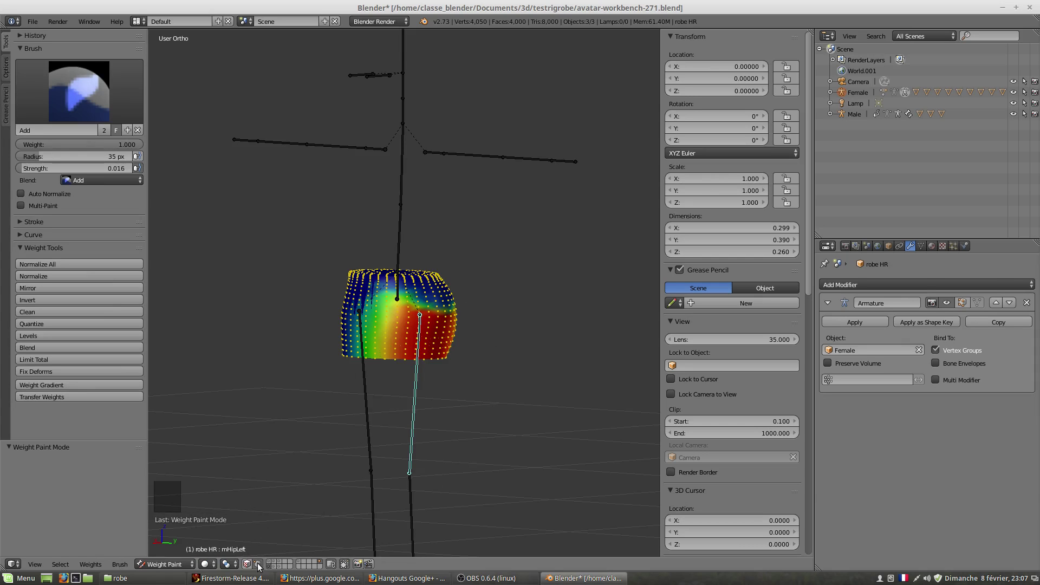
pyautogui.click(261, 566)
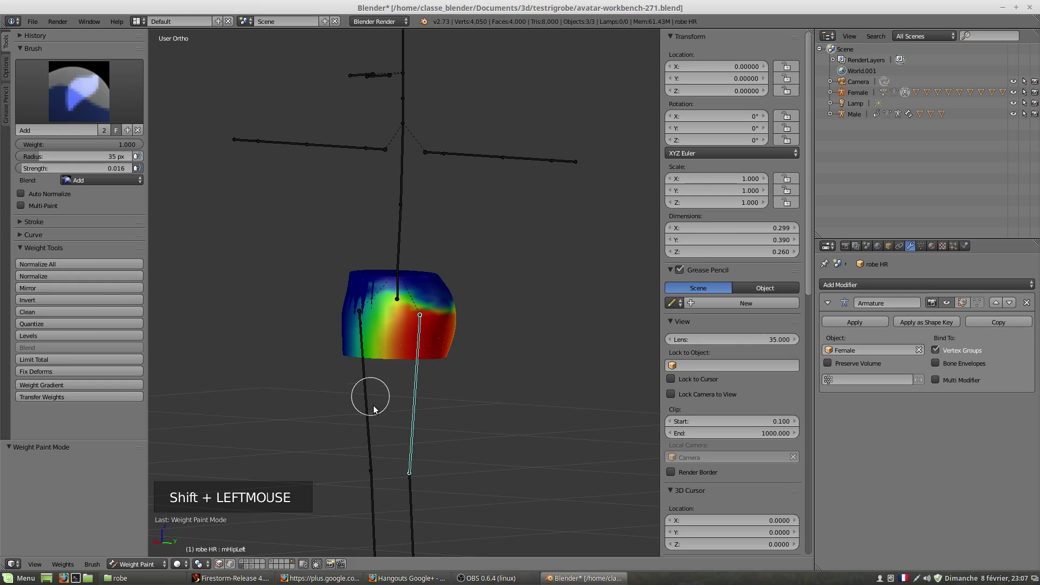
pyautogui.middleClick(367, 414)
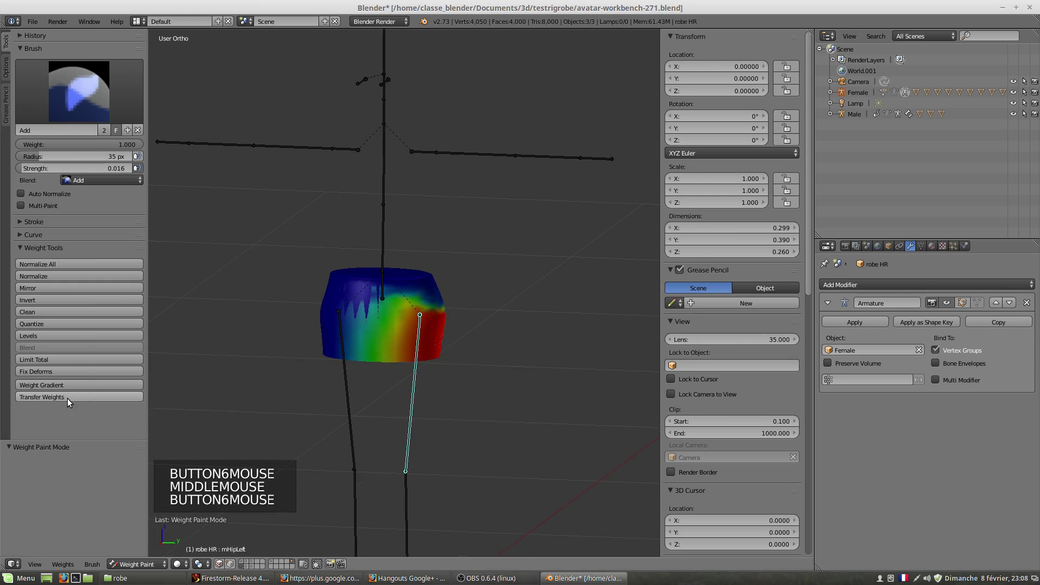
pyautogui.click(72, 401)
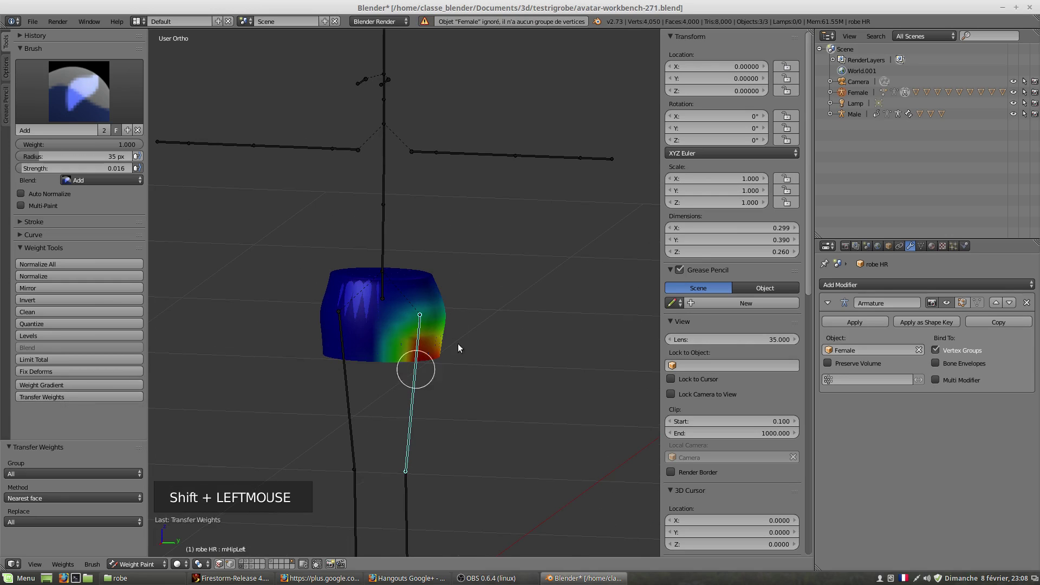
pyautogui.middleClick(490, 380)
pyautogui.middleClick(432, 361)
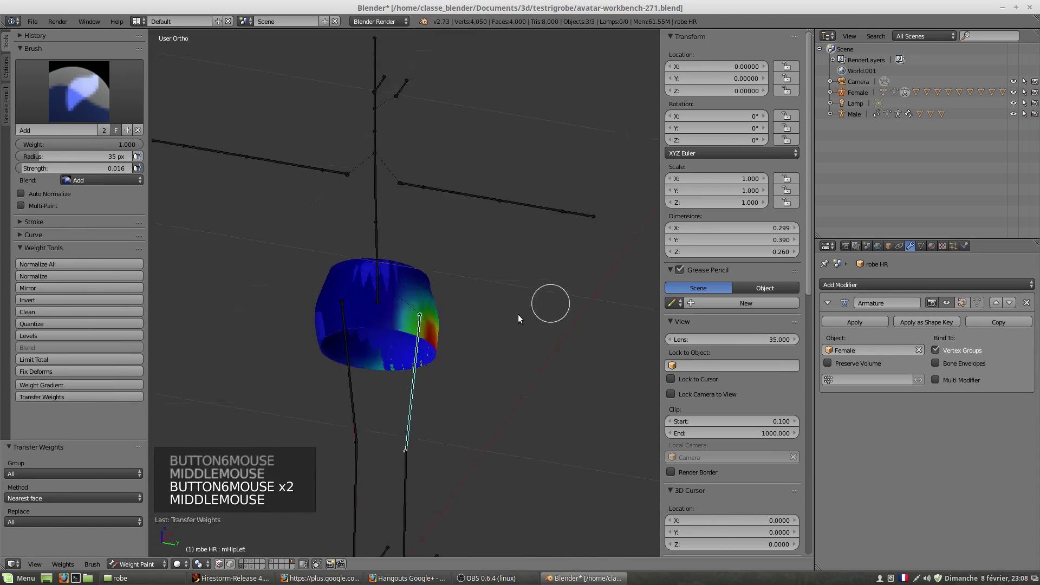
pyautogui.middleClick(500, 360)
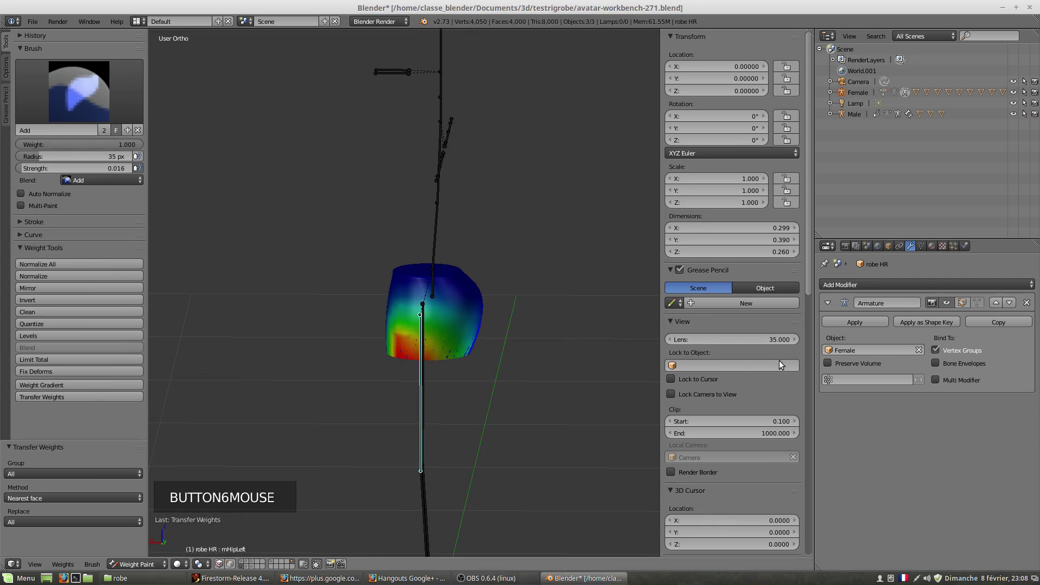
# - Select JUPE BASE and hide it to clear the view of robe HR
pyautogui.rightClick(444, 318)
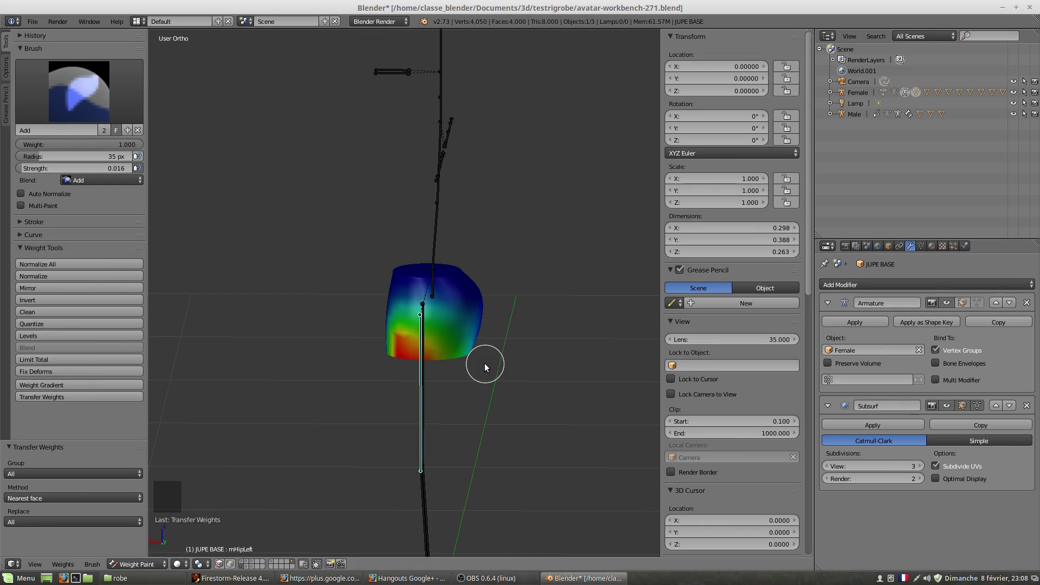
pyautogui.click(124, 570)
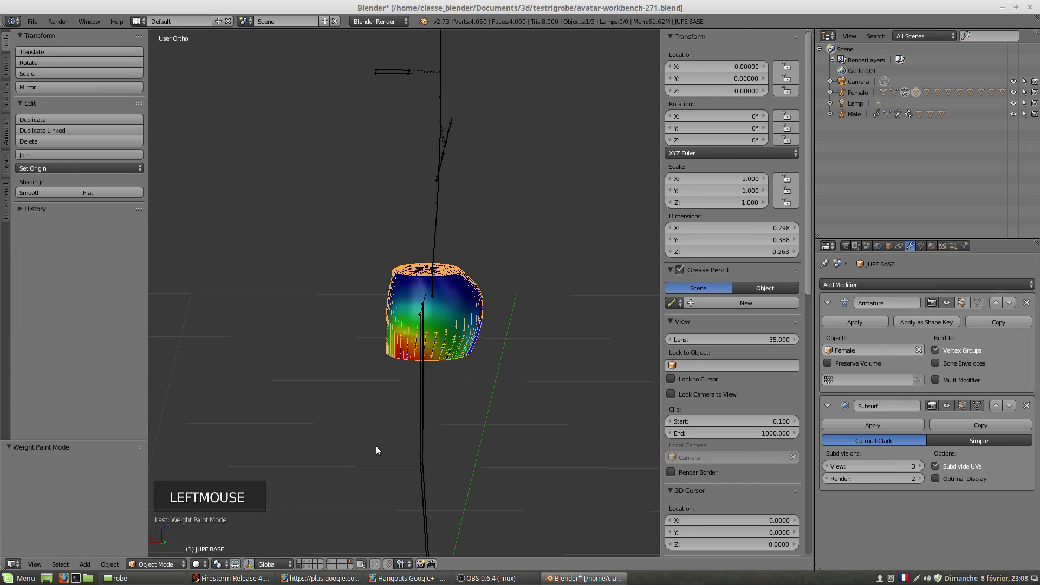
pyautogui.press('h')
pyautogui.middleClick(437, 409)
# - View robe HR's vertex weights from below and select a leg bone's group
pyautogui.rightClick(438, 340)
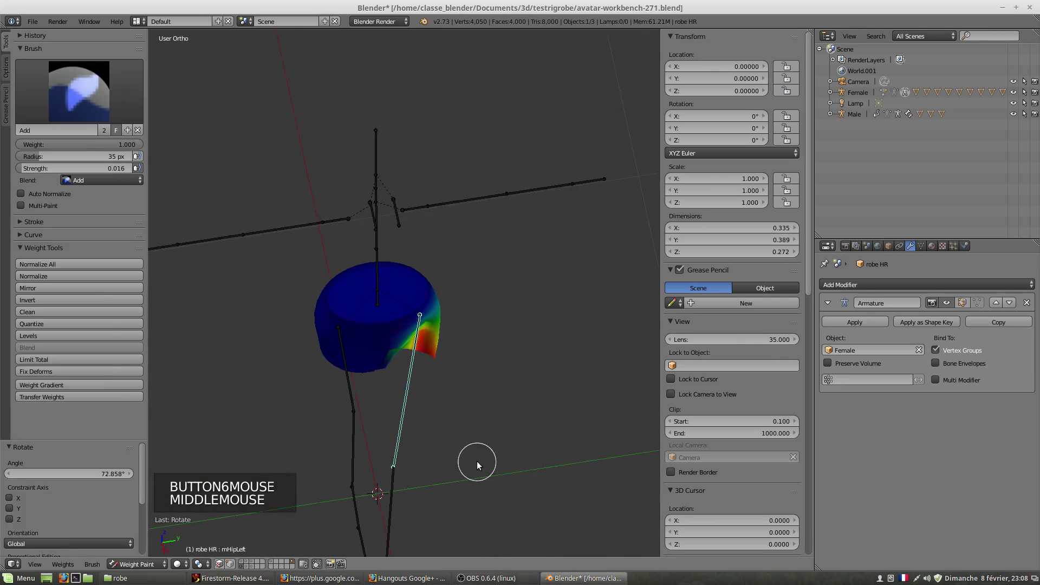
pyautogui.press('r')
pyautogui.scroll(-3)
pyautogui.scroll(3)
pyautogui.middleClick(488, 423)
pyautogui.scroll(-3)
pyautogui.scroll(3)
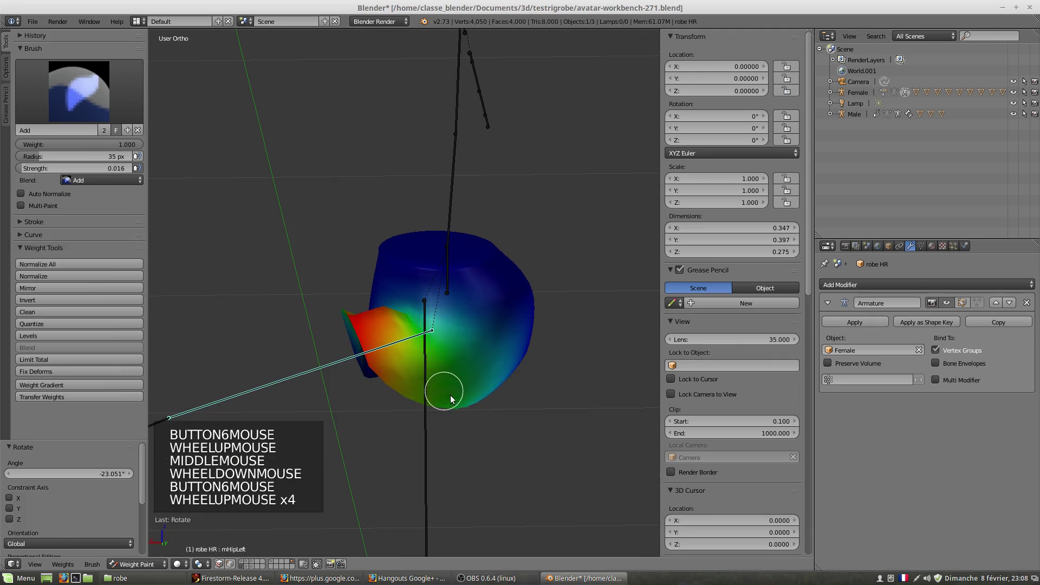
pyautogui.scroll(3)
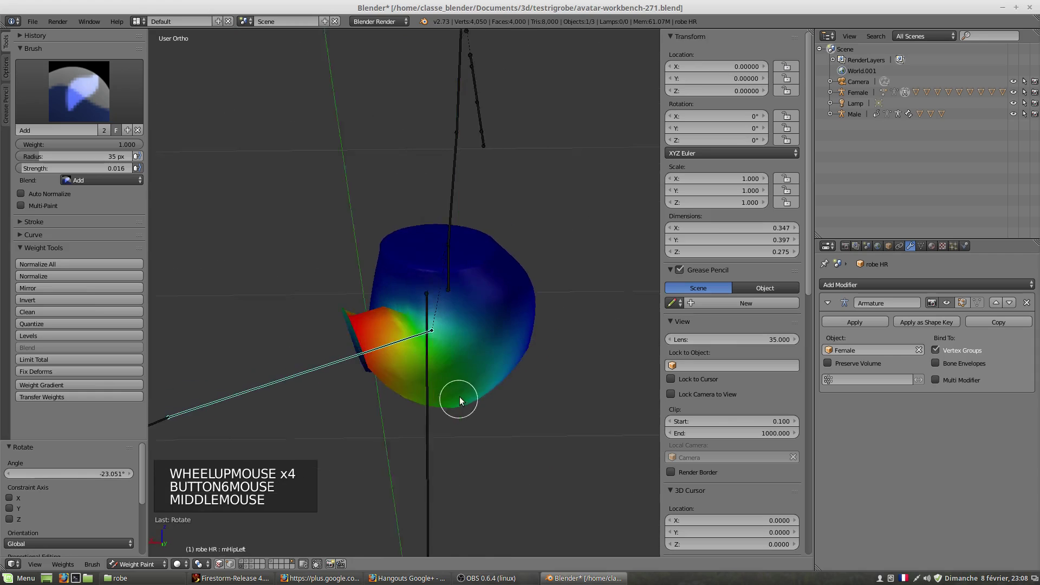
pyautogui.rightClick(478, 367)
# - Check robe HR's vertices in Edit Mode, return to Object Mode and select JUPE BASE
pyautogui.press('Tab')
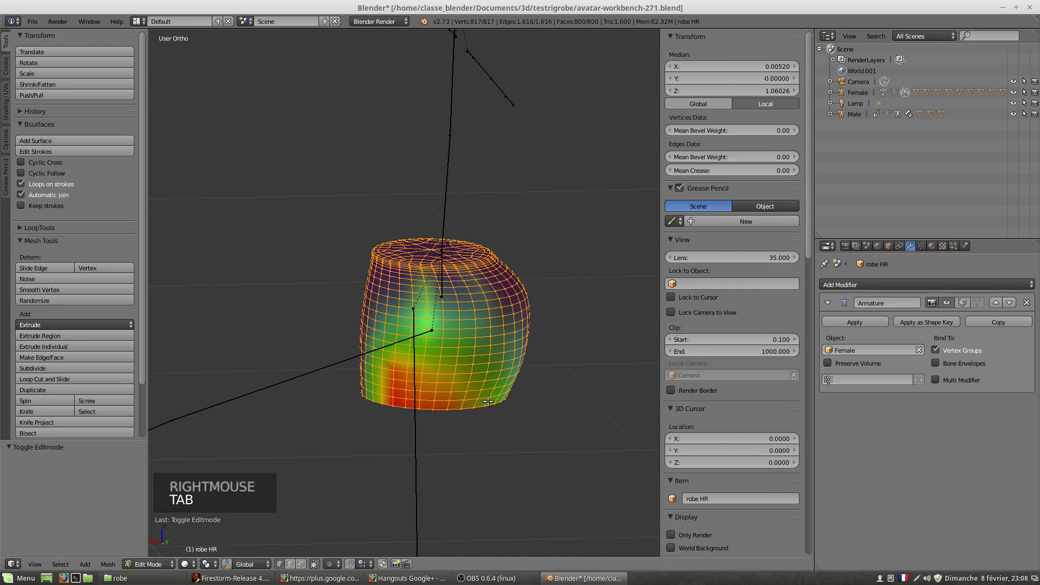
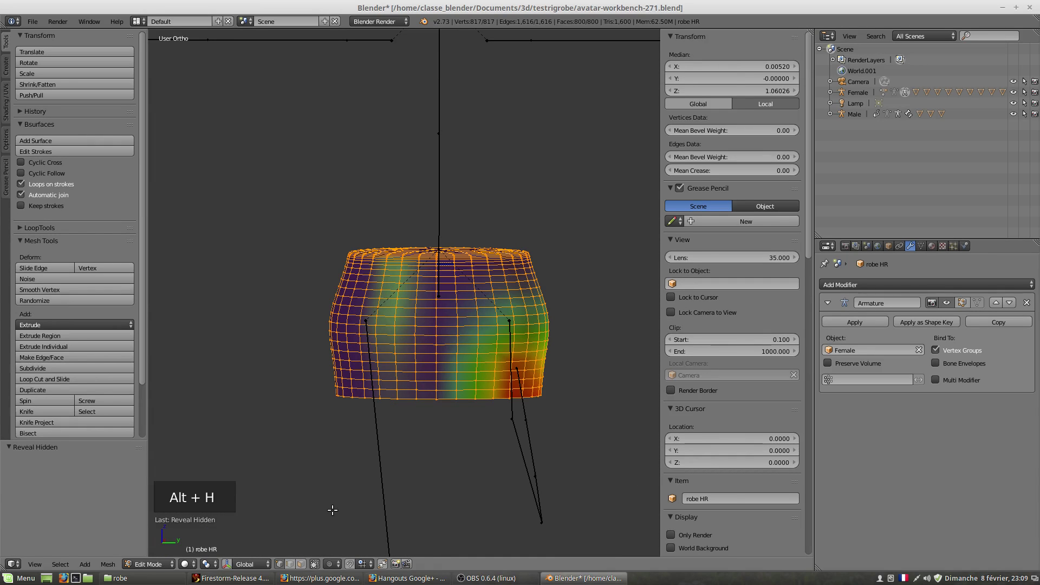
pyautogui.press('Tab')
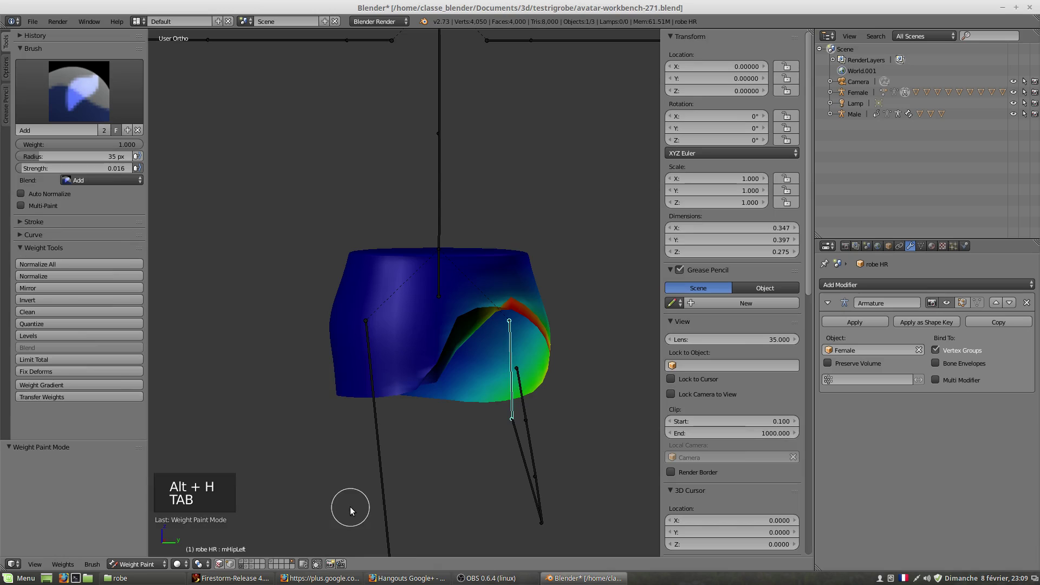
pyautogui.click(150, 566)
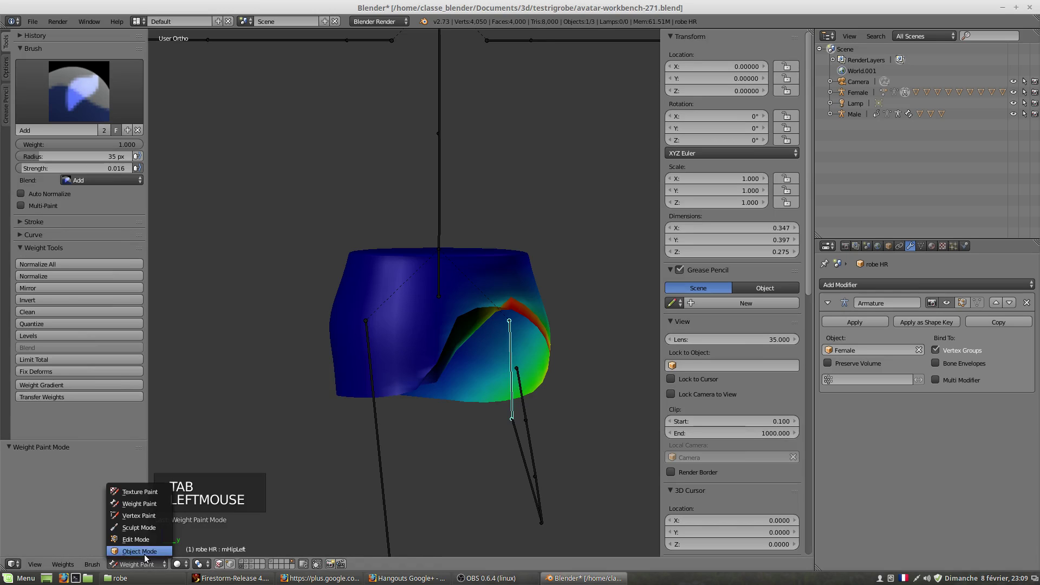
pyautogui.press('alt+h')
pyautogui.rightClick(488, 302)
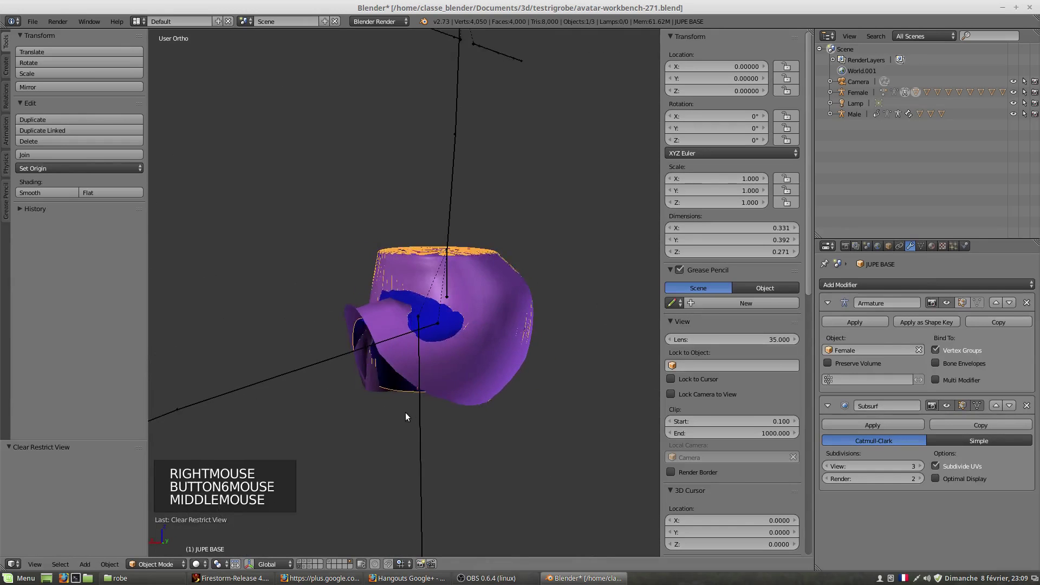
pyautogui.middleClick(398, 421)
# - Check the skirt's deformation around the posed leg from several angles, then select robe HR
pyautogui.rightClick(319, 368)
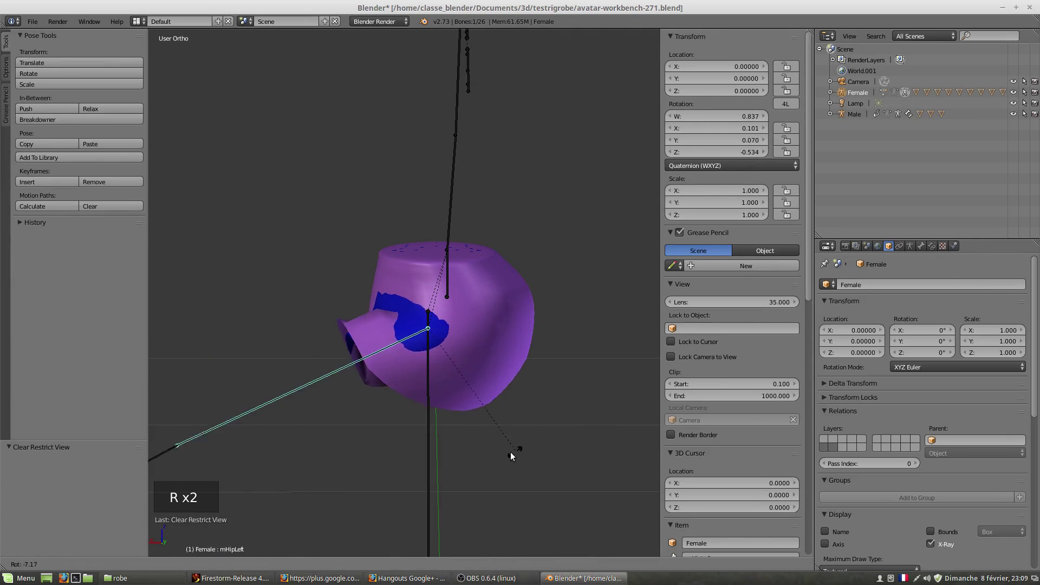
pyautogui.middleClick(357, 412)
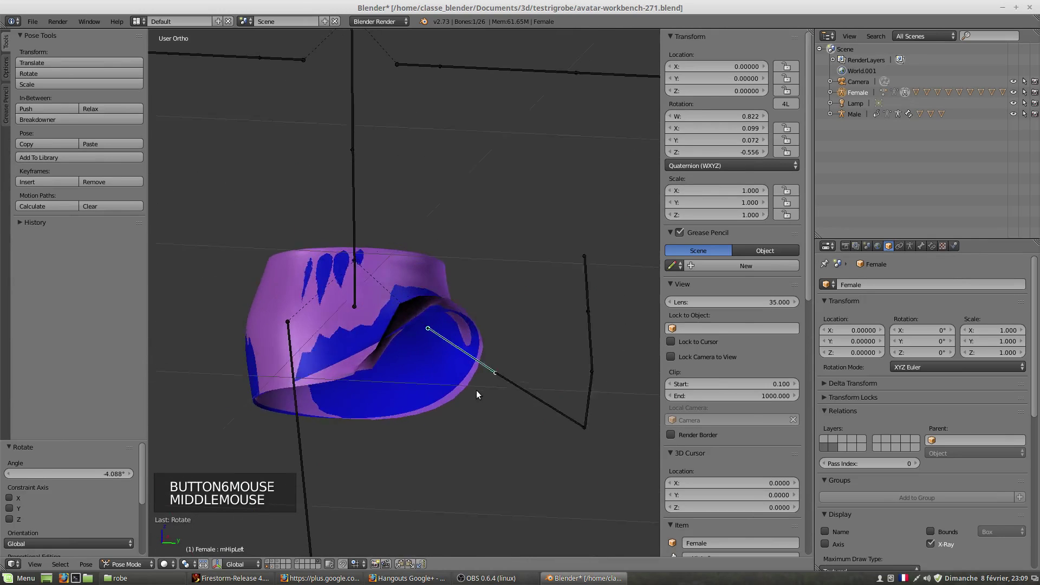
pyautogui.middleClick(476, 354)
pyautogui.middleClick(393, 356)
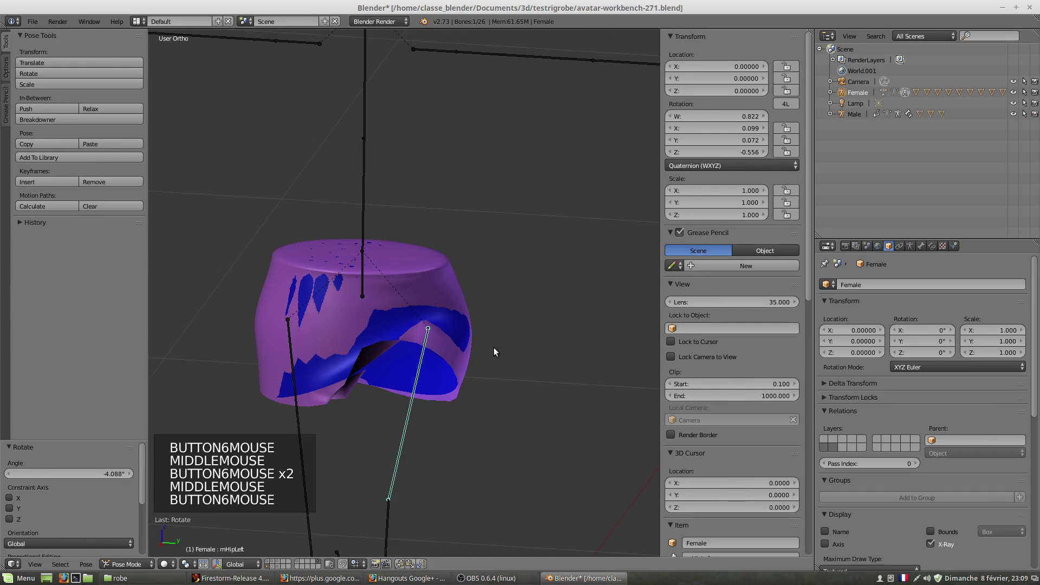
pyautogui.middleClick(410, 372)
pyautogui.middleClick(480, 350)
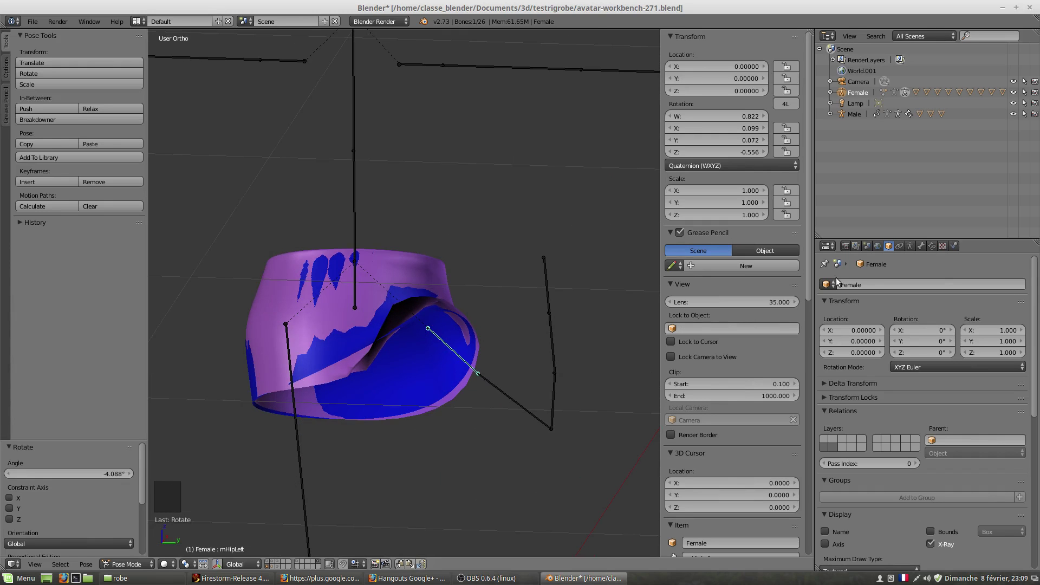
pyautogui.rightClick(398, 272)
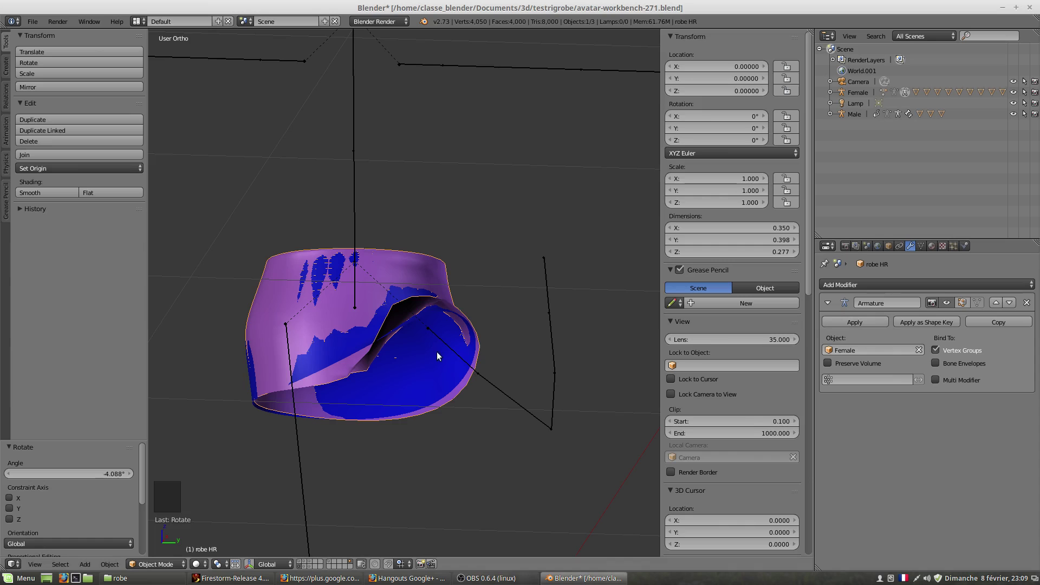
# - Inspect JUPE BASE over the leg from top, front and side
pyautogui.rightClick(439, 369)
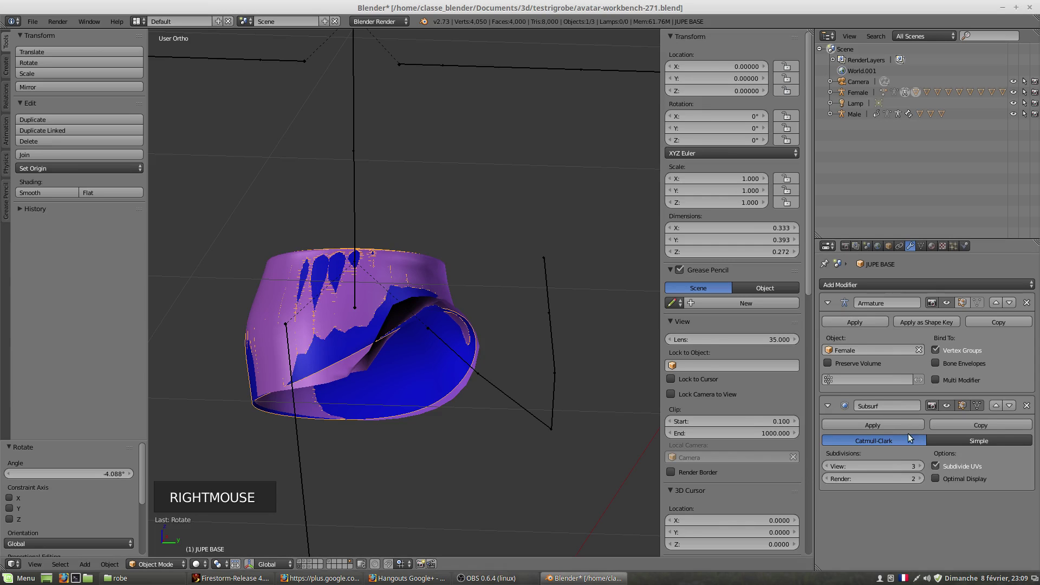
pyautogui.middleClick(447, 364)
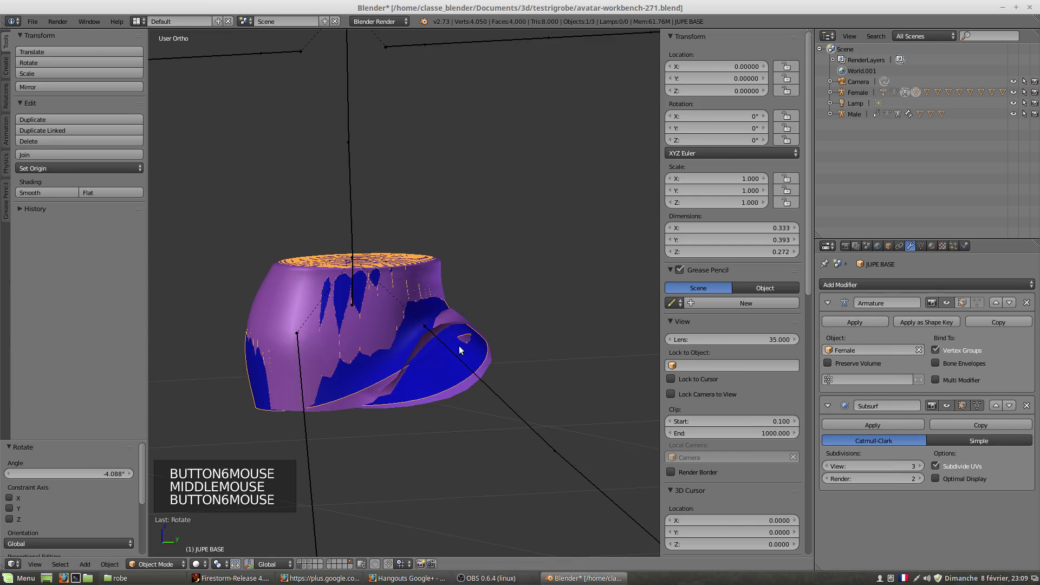
pyautogui.middleClick(436, 359)
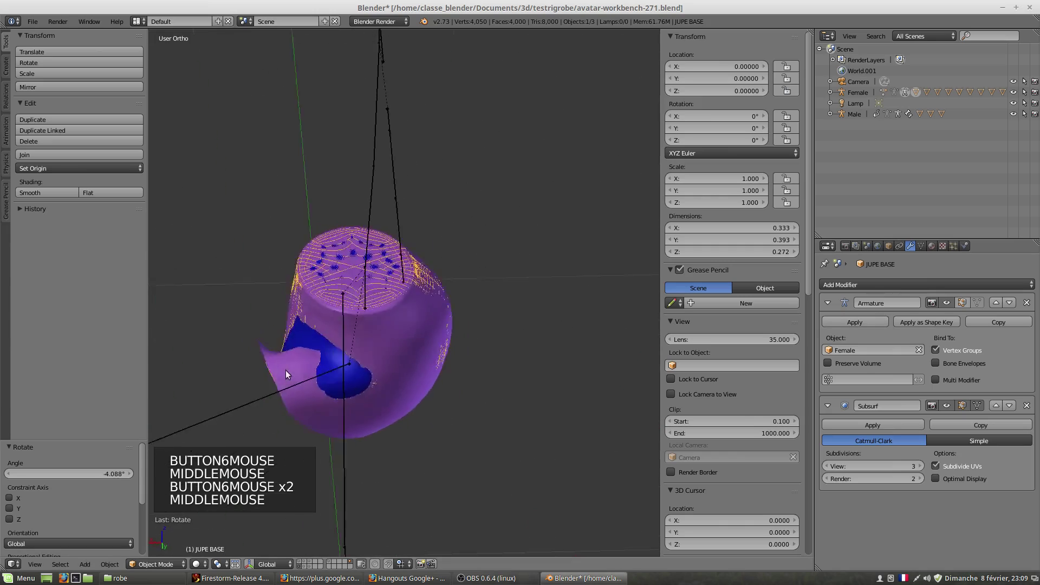
pyautogui.scroll(3)
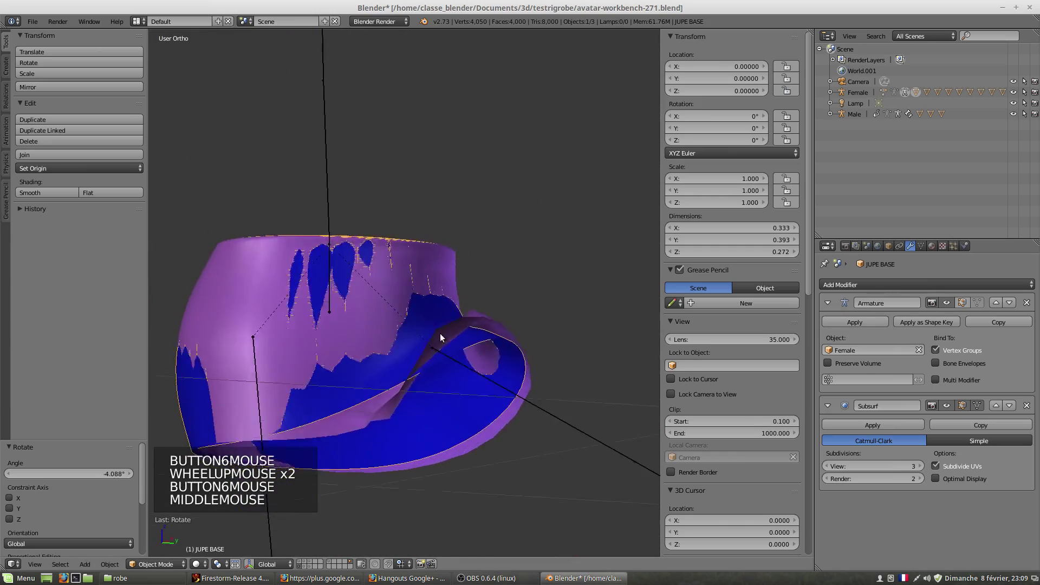
pyautogui.middleClick(483, 358)
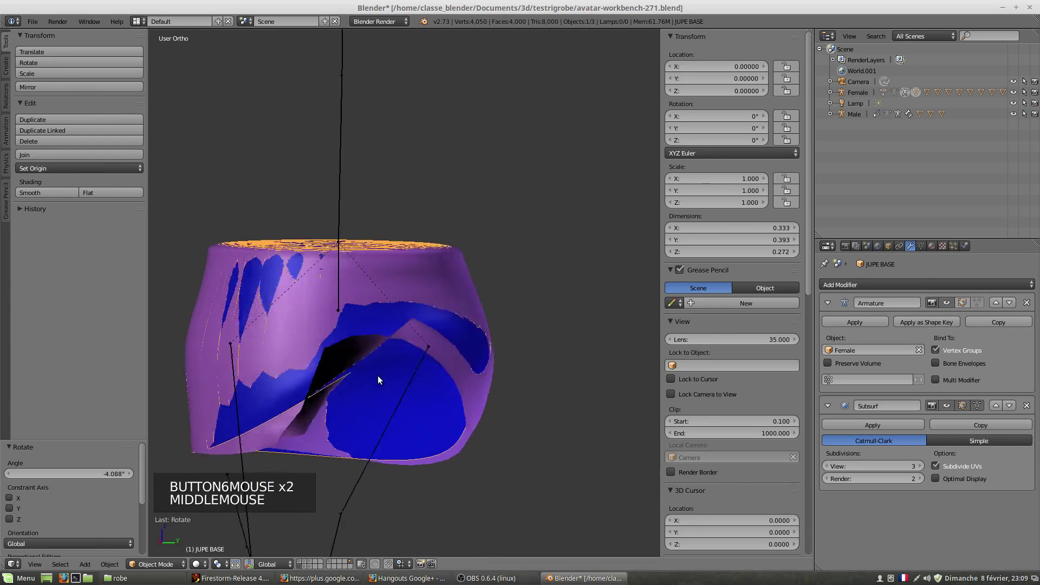
pyautogui.middleClick(341, 381)
pyautogui.scroll(-3)
pyautogui.middleClick(385, 357)
pyautogui.middleClick(421, 361)
pyautogui.middleClick(398, 387)
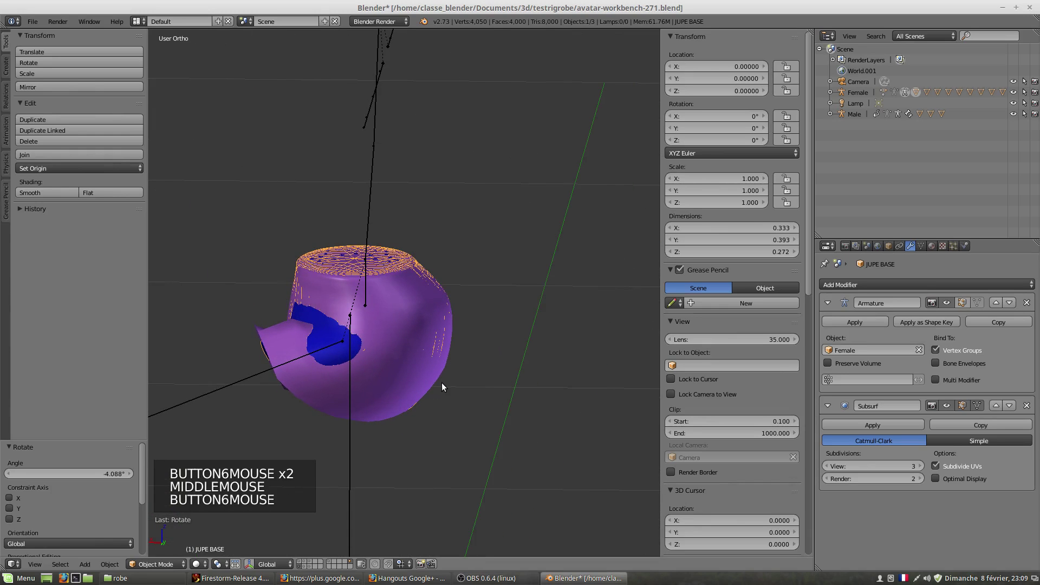
# - Select the Female armature and rotate a bone about 33° in pose mode
pyautogui.press('r')
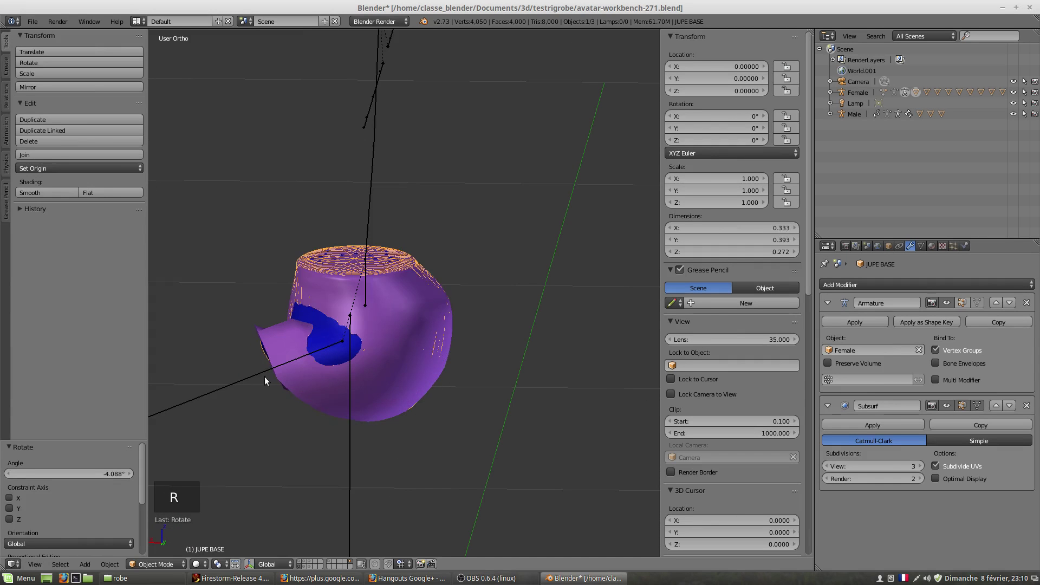
pyautogui.rightClick(248, 381)
pyautogui.press('r')
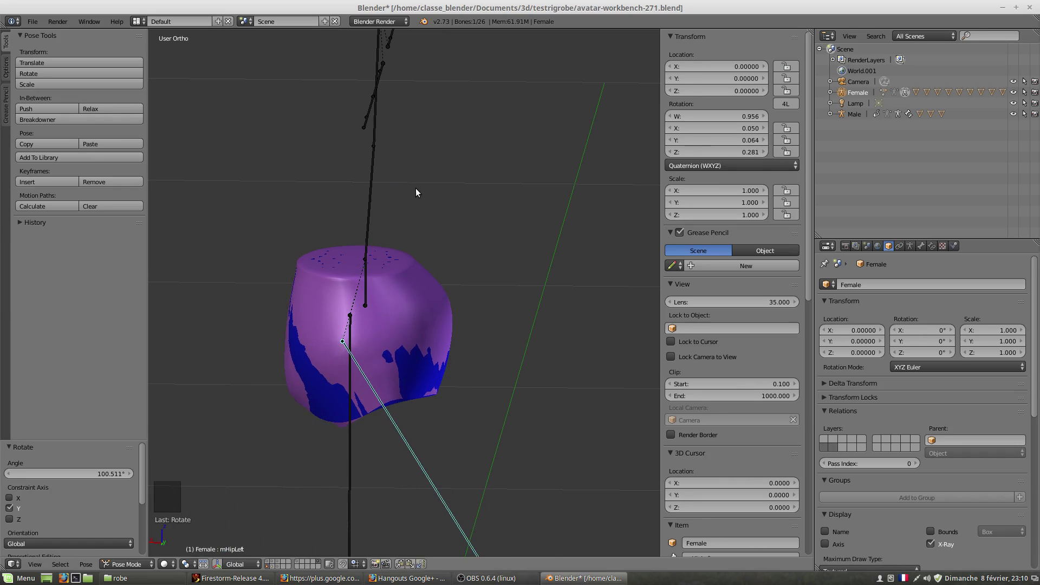
# - Inspect the posed skirt and the whole armature from the front
pyautogui.middleClick(358, 411)
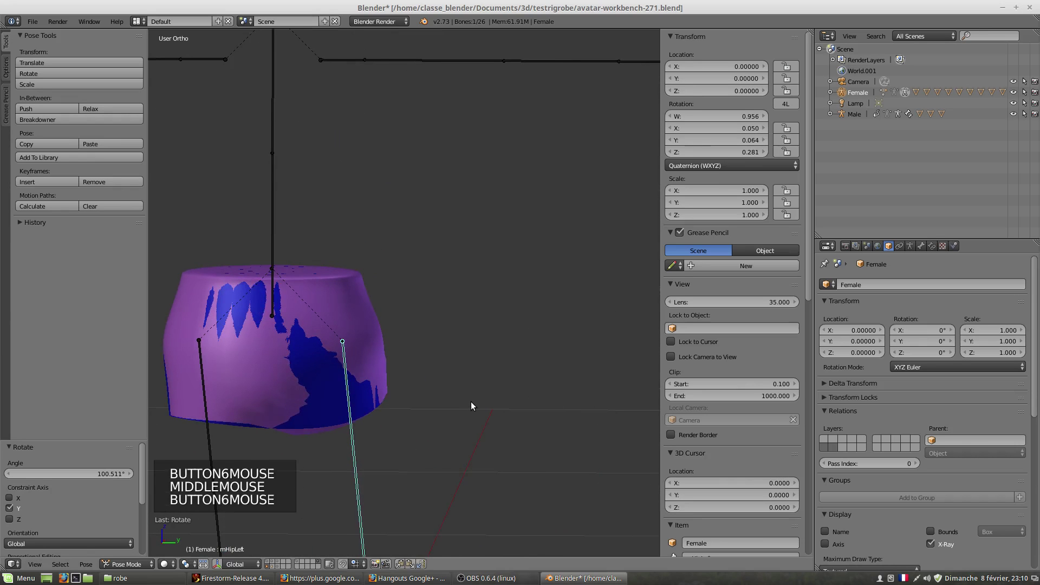
pyautogui.scroll(-3)
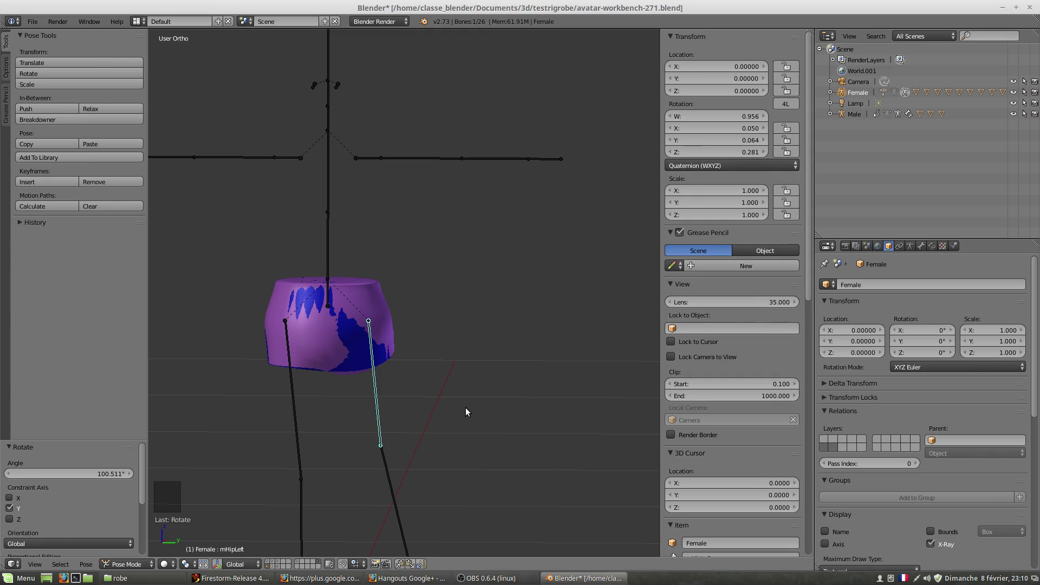
pyautogui.middleClick(413, 374)
pyautogui.middleClick(422, 385)
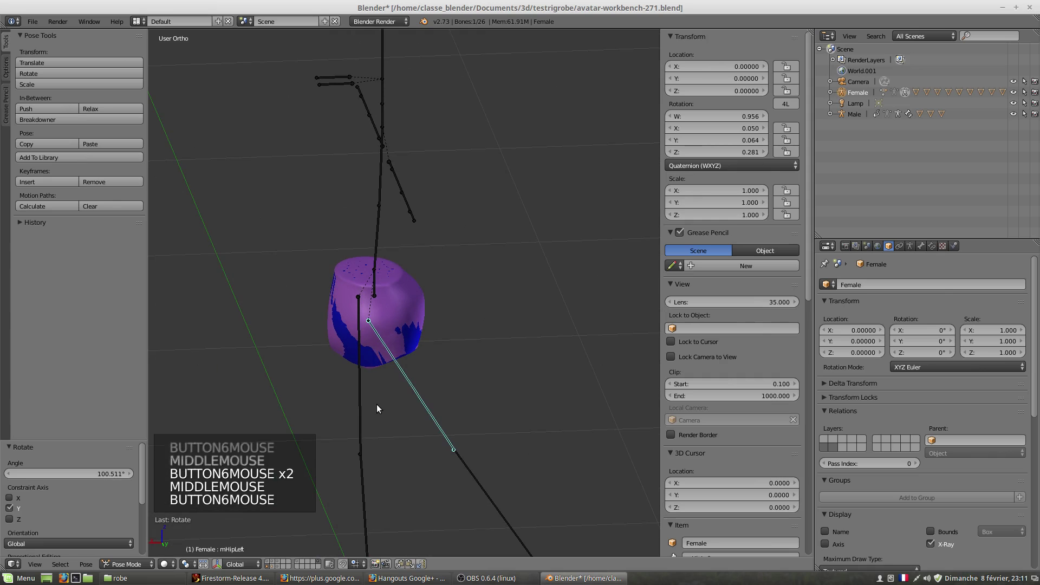
pyautogui.scroll(-3)
pyautogui.middleClick(415, 388)
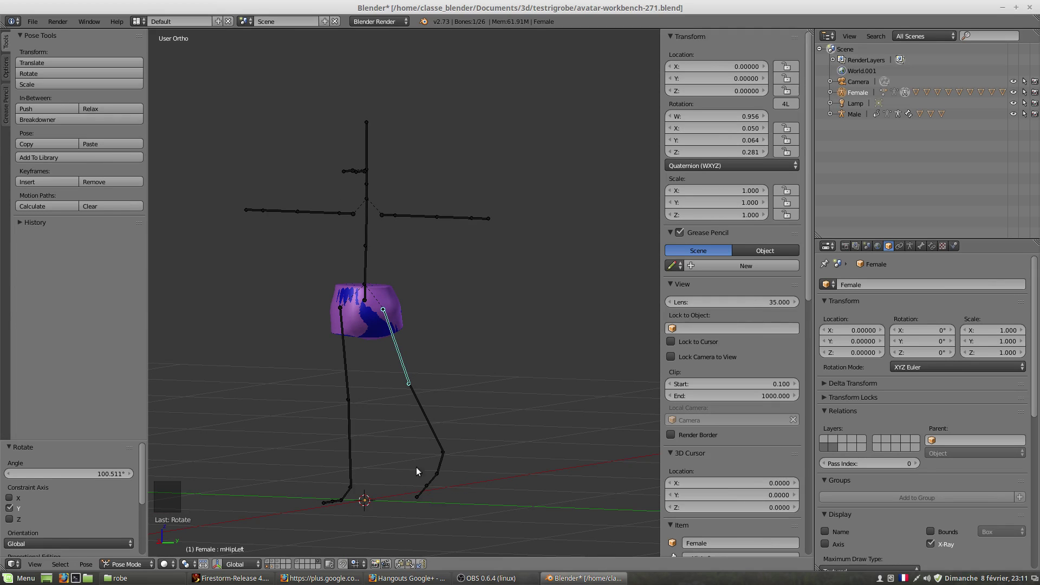
# - Check the skirt over the leg, select robe HR, then reselect the Female armature
pyautogui.scroll(3)
pyautogui.scroll(3)
pyautogui.middleClick(389, 454)
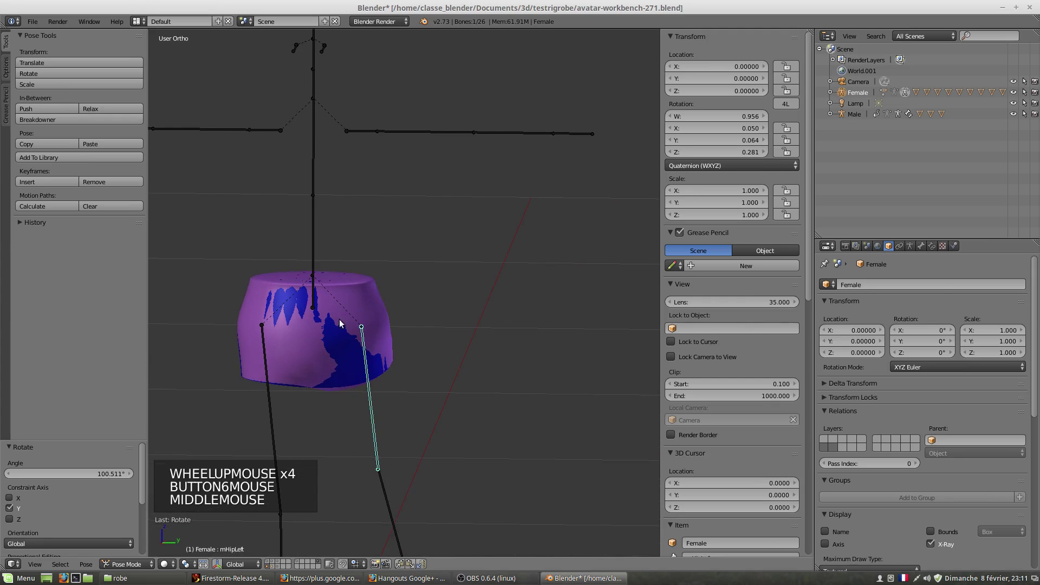
pyautogui.rightClick(360, 307)
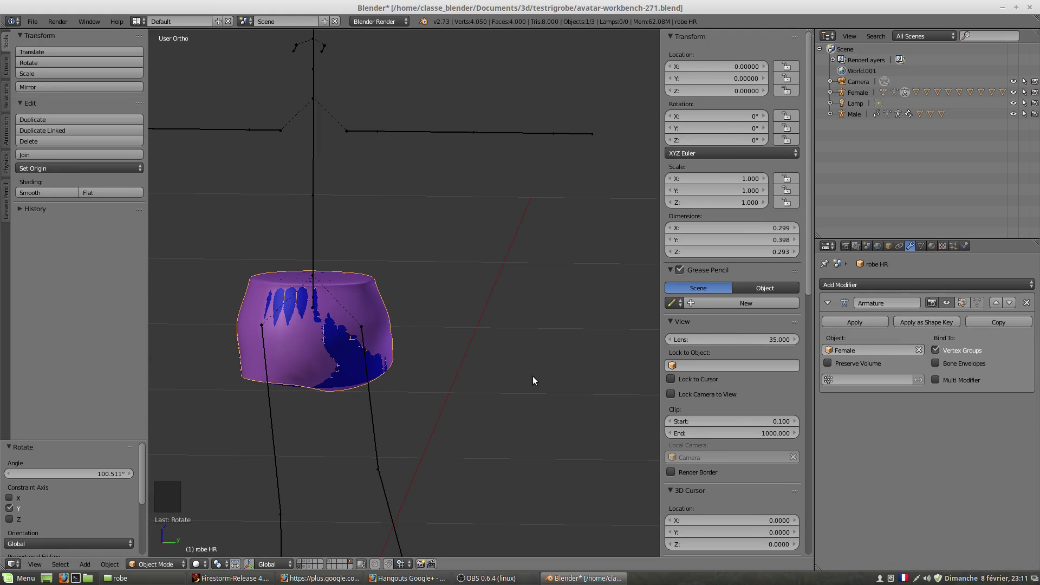
pyautogui.scroll(-3)
pyautogui.rightClick(405, 441)
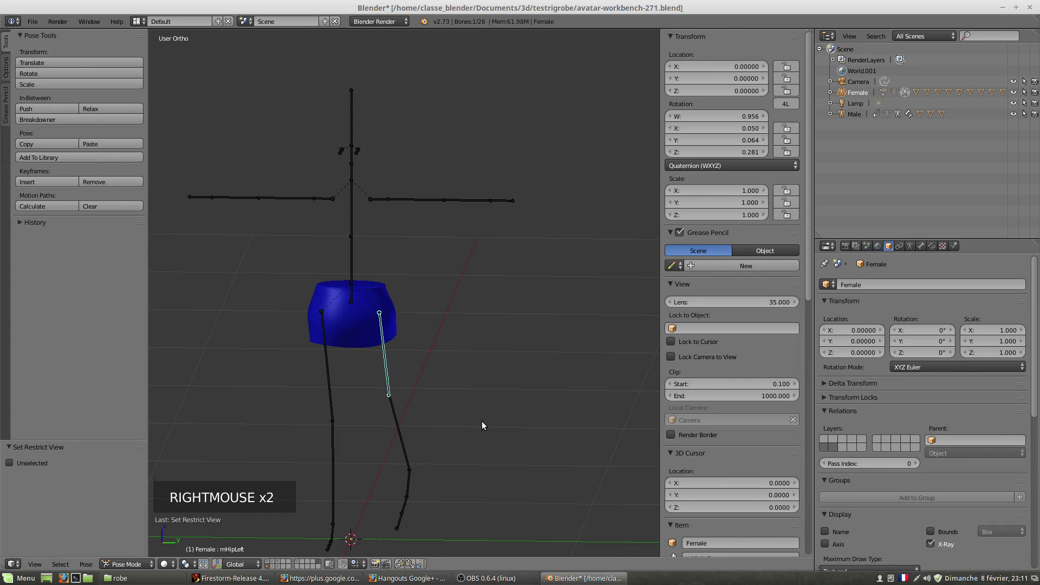
# - Reset the Female armature's bones to rest pose and add a new Sphere mesh
pyautogui.press('a')
pyautogui.press('alt+r')
pyautogui.press('KP_3')
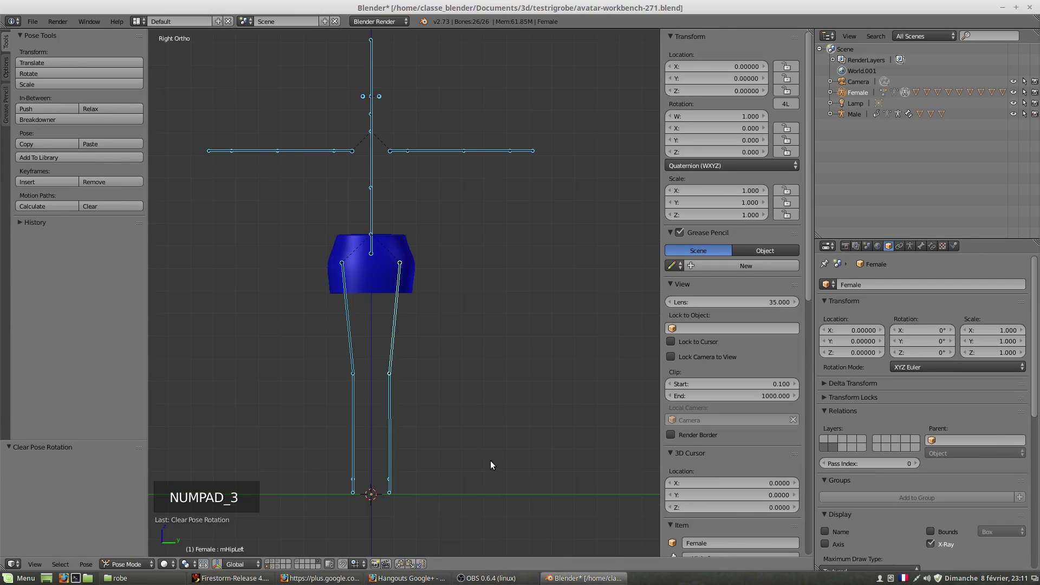
pyautogui.press('shift+a')
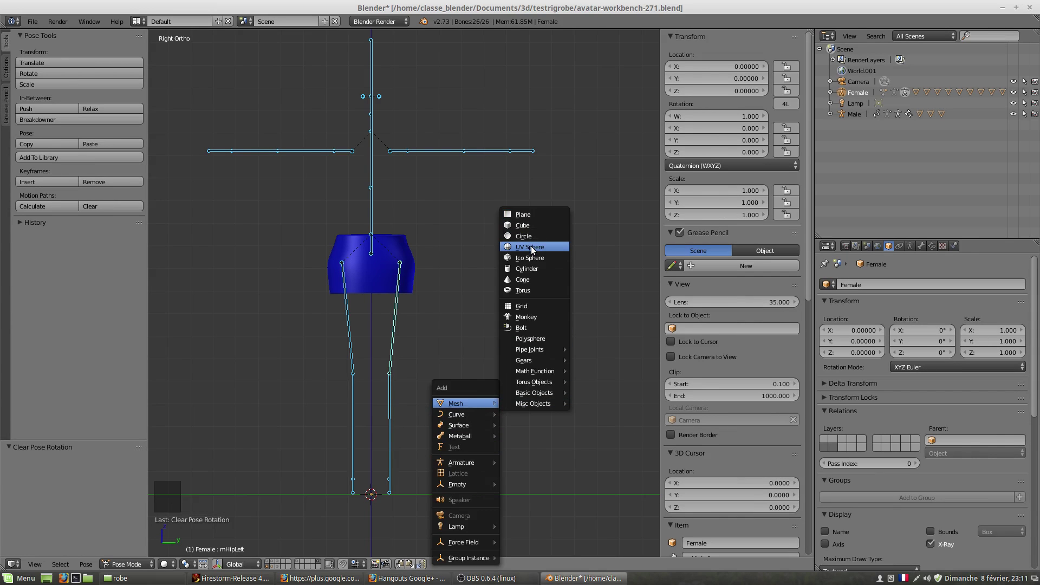
# - Flatten the sphere into a thin disc and move it against the skirt's right side
pyautogui.press('Tab')
pyautogui.press('s')
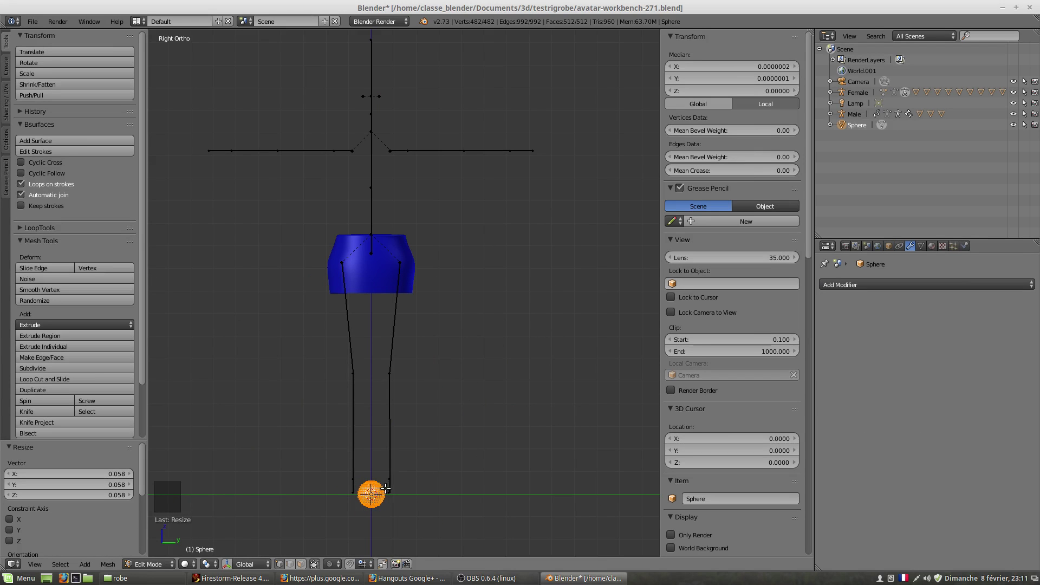
pyautogui.press('g')
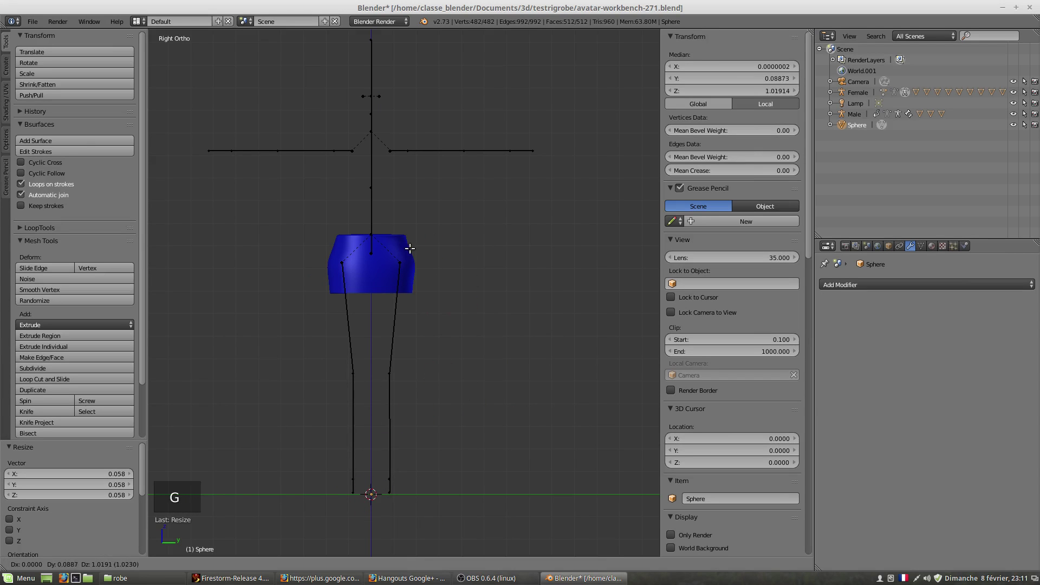
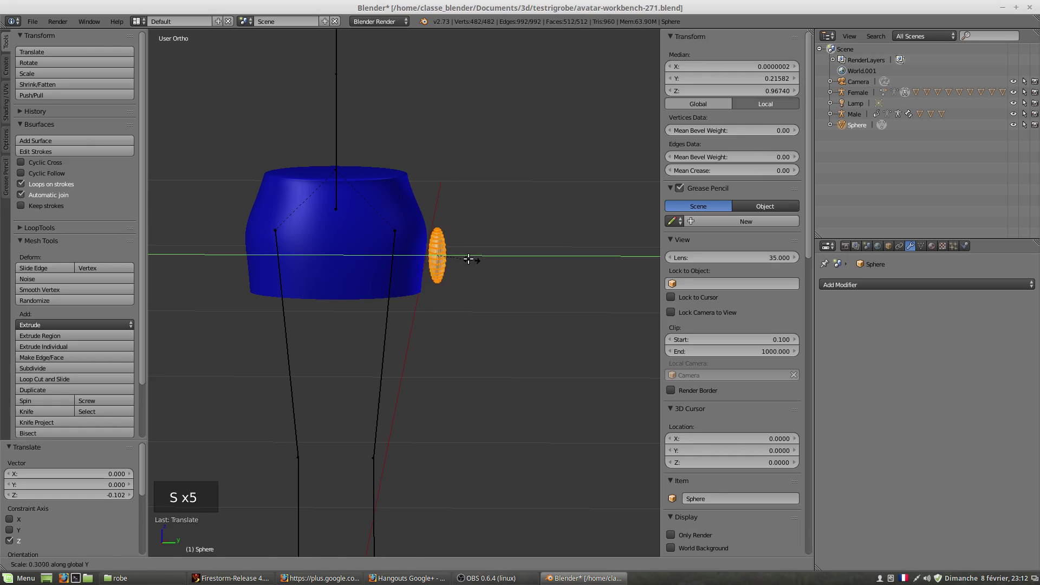
pyautogui.press('g')
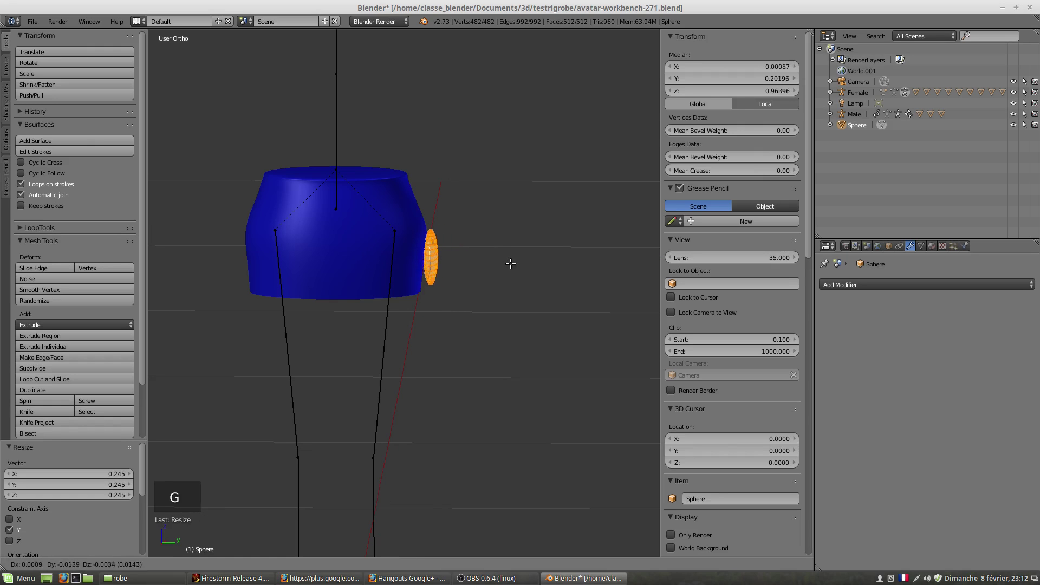
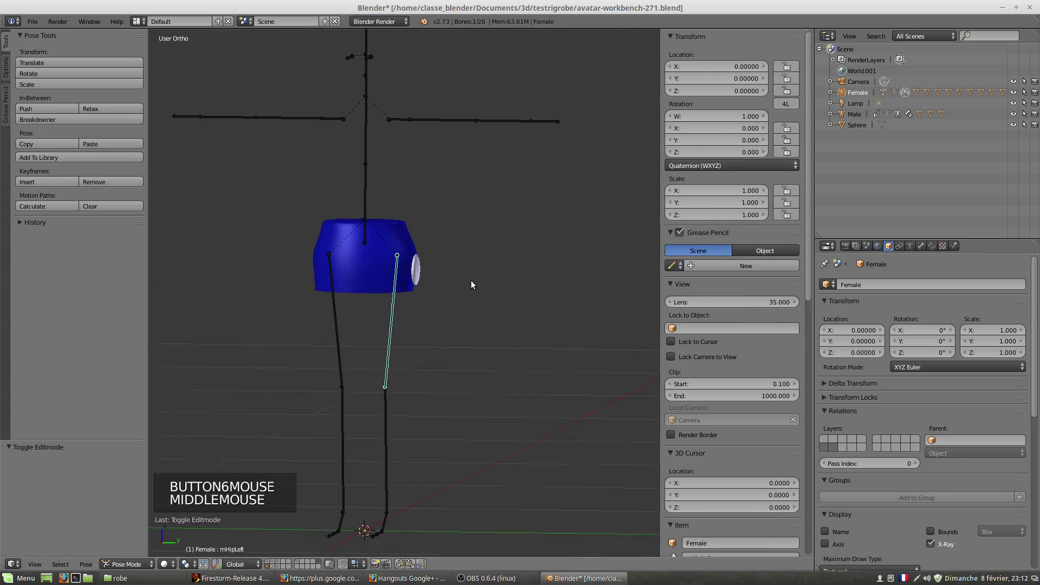
# - Select the small sphere beside the skirt and switch it into Weight Paint mode
pyautogui.middleClick(477, 283)
pyautogui.scroll(3)
pyautogui.scroll(3)
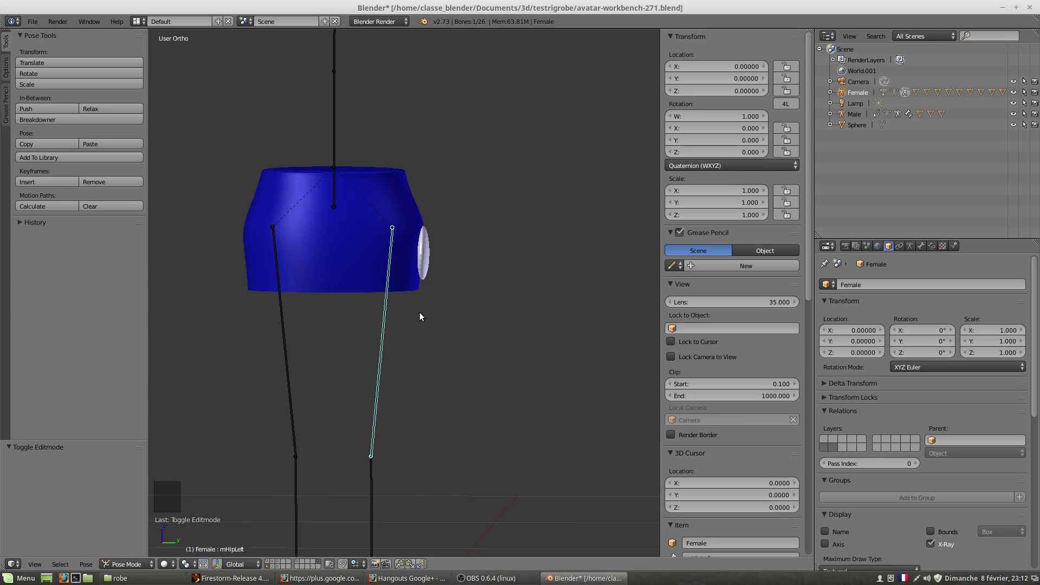
pyautogui.middleClick(429, 301)
pyautogui.middleClick(425, 293)
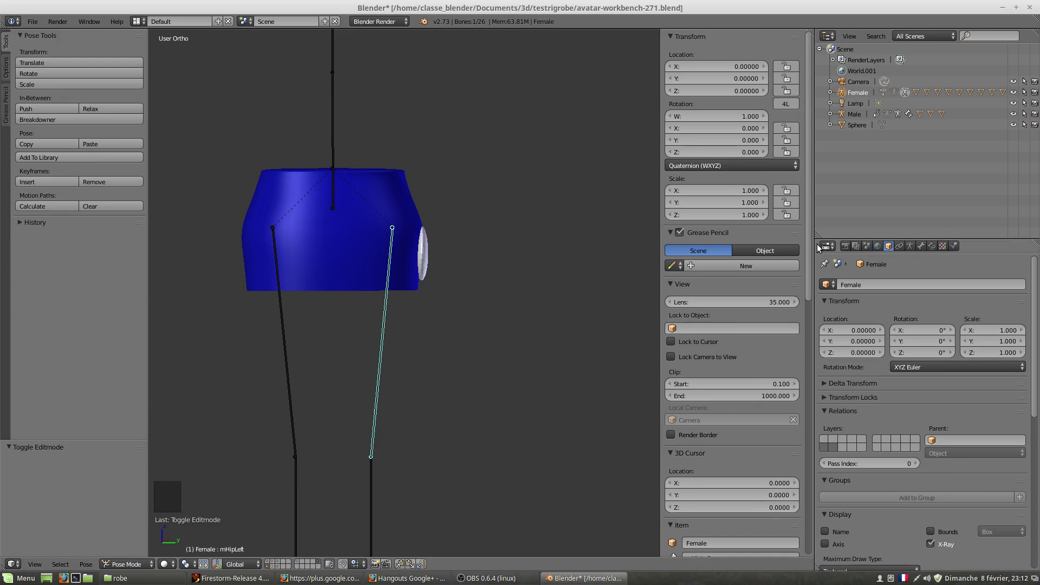
pyautogui.rightClick(428, 257)
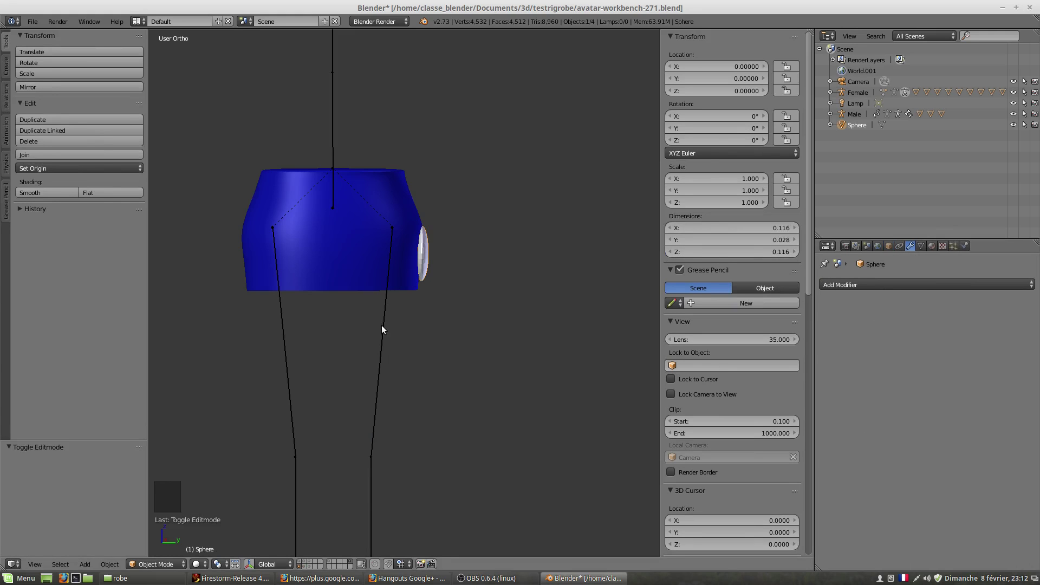
pyautogui.rightClick(387, 333)
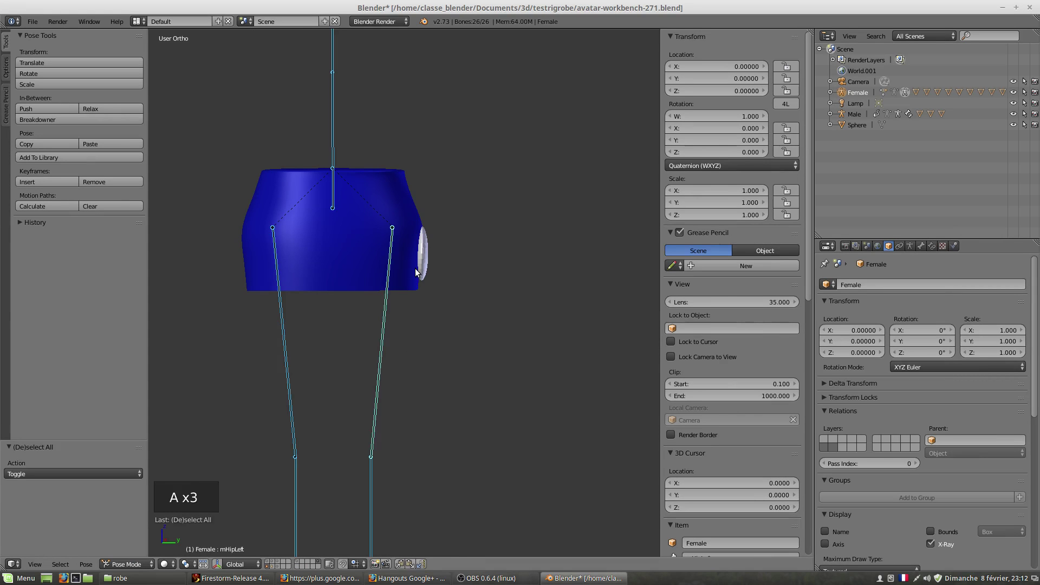
pyautogui.rightClick(408, 280)
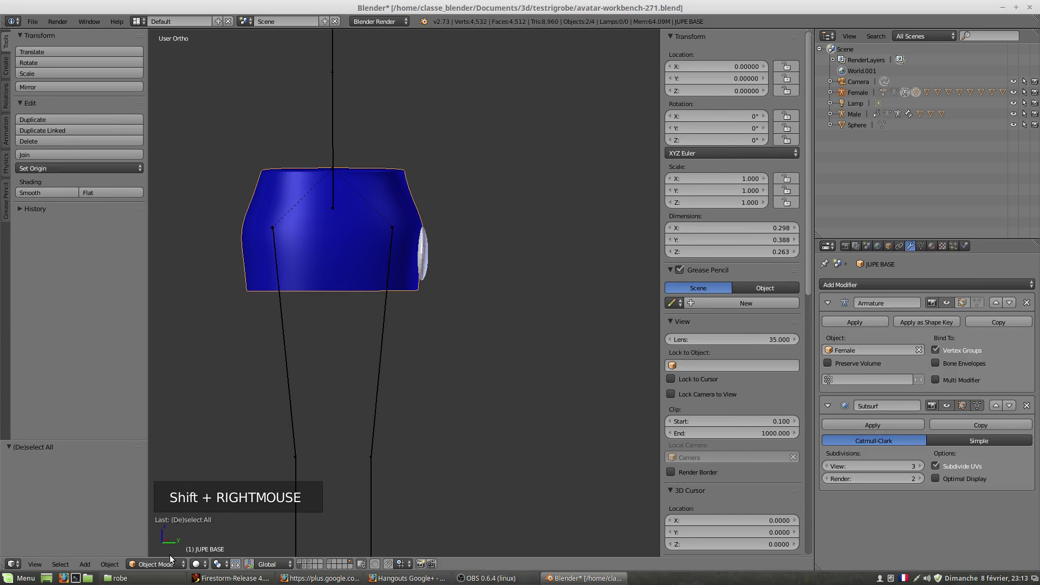
pyautogui.click(171, 570)
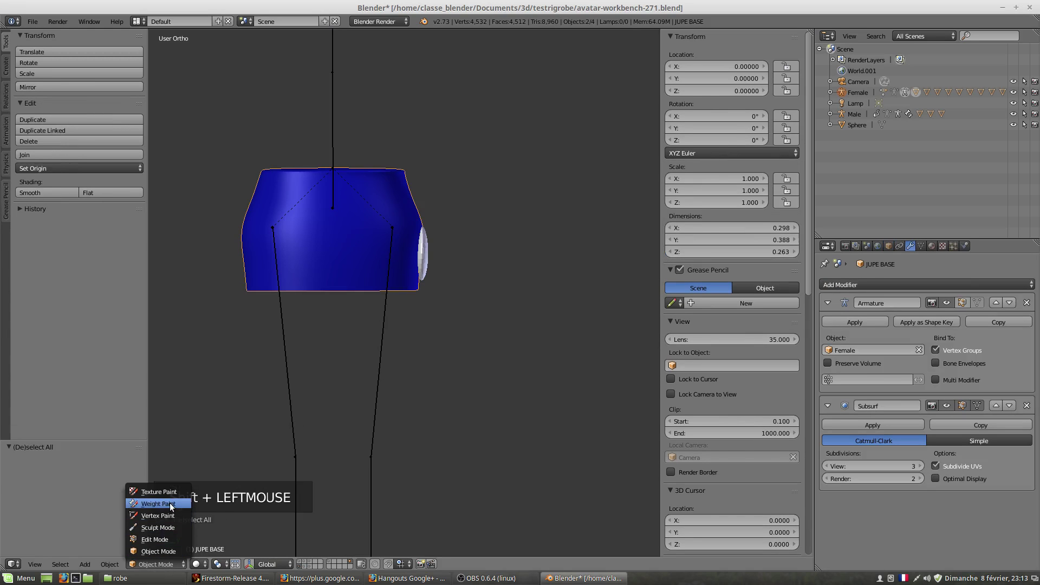
pyautogui.rightClick(425, 264)
pyautogui.click(174, 566)
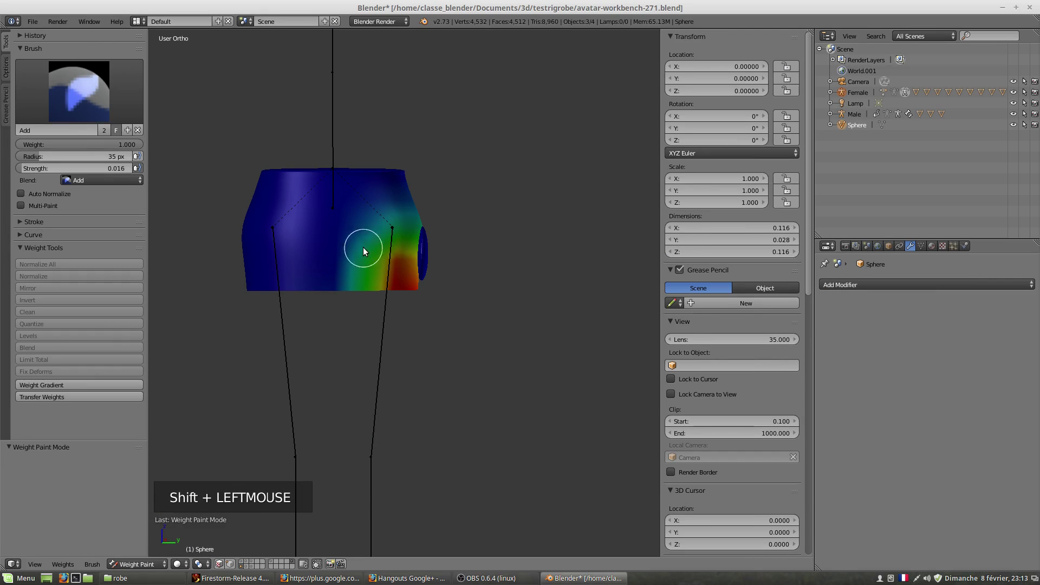
# - Generate weights on the sphere from the Female armature and review its vertex groups
pyautogui.click(85, 398)
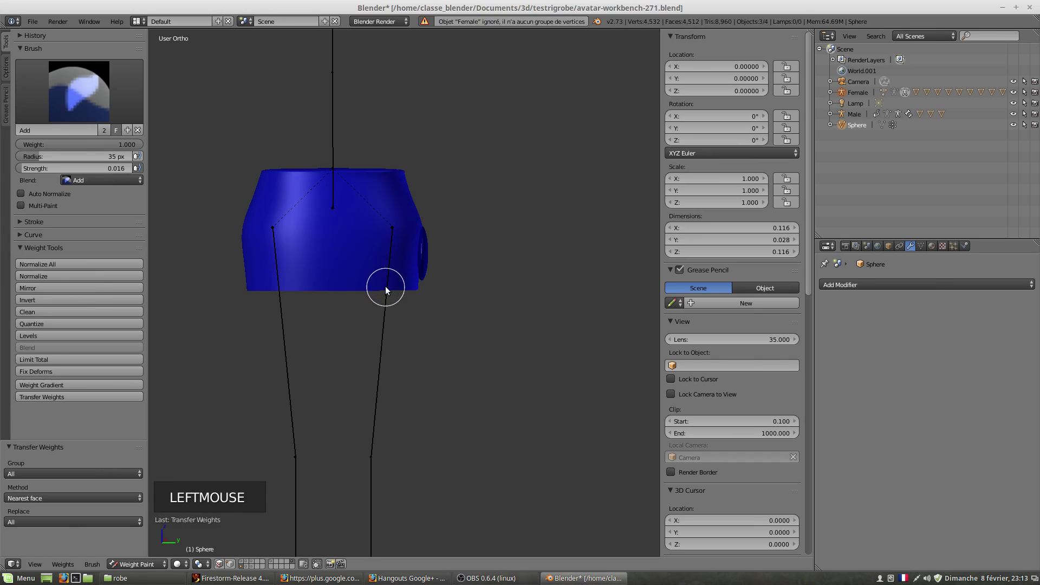
pyautogui.rightClick(387, 293)
pyautogui.middleClick(396, 327)
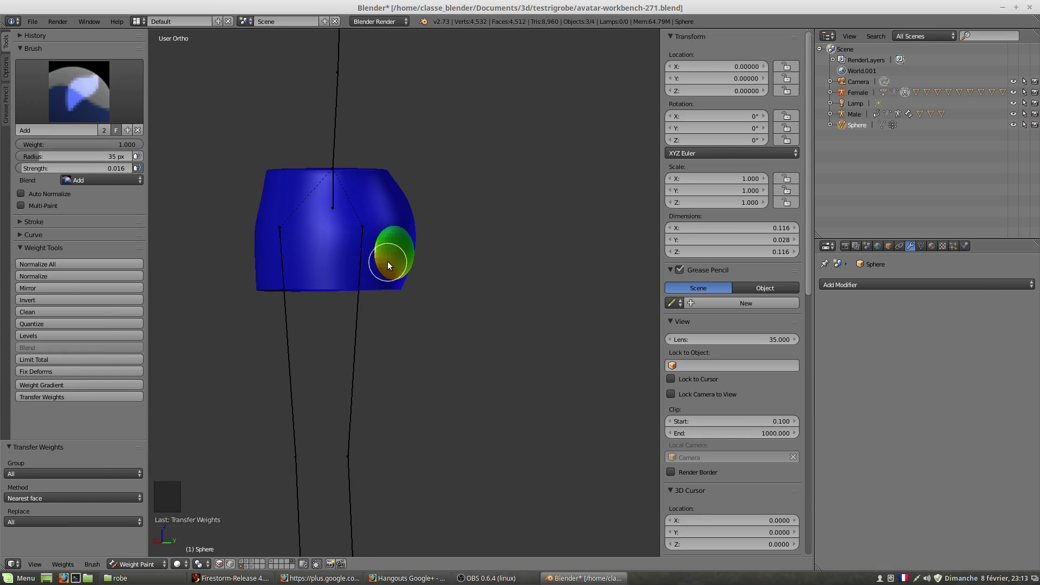
pyautogui.click(924, 248)
pyautogui.scroll(3)
pyautogui.scroll(3)
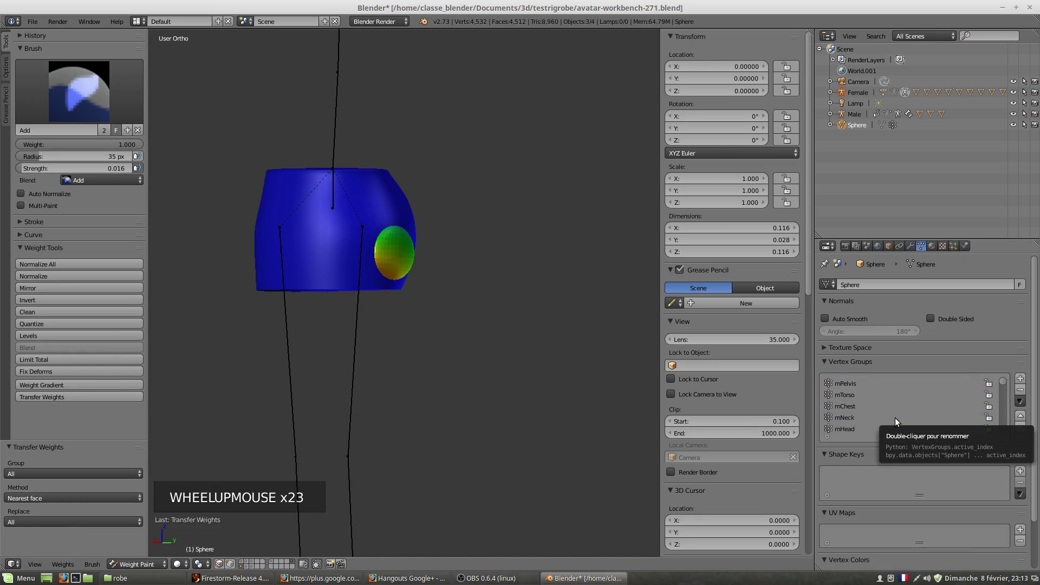
pyautogui.scroll(-3)
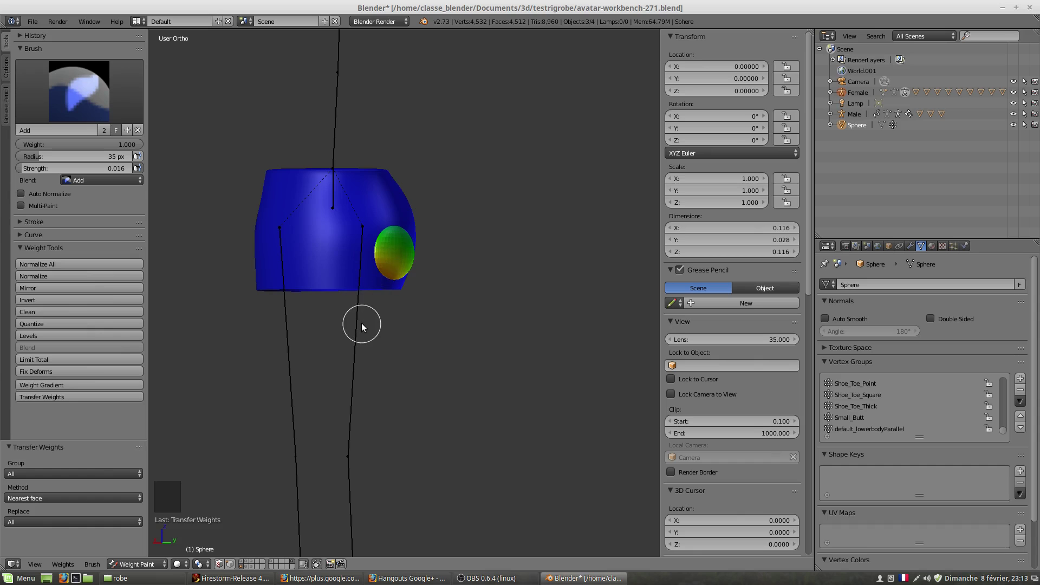
# - Pose a leg bone of the Female armature, twisting the skirt while the sphere stays still
pyautogui.middleClick(370, 328)
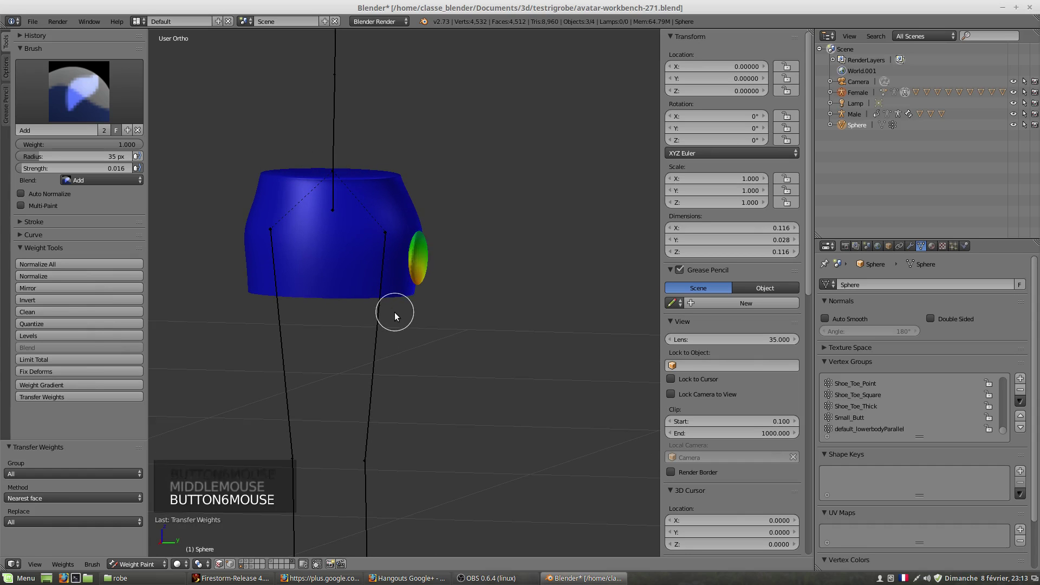
pyautogui.middleClick(426, 312)
pyautogui.middleClick(426, 315)
pyautogui.rightClick(362, 341)
pyautogui.rightClick(149, 568)
pyautogui.click(149, 568)
pyautogui.rightClick(361, 375)
pyautogui.middleClick(417, 399)
pyautogui.press('r')
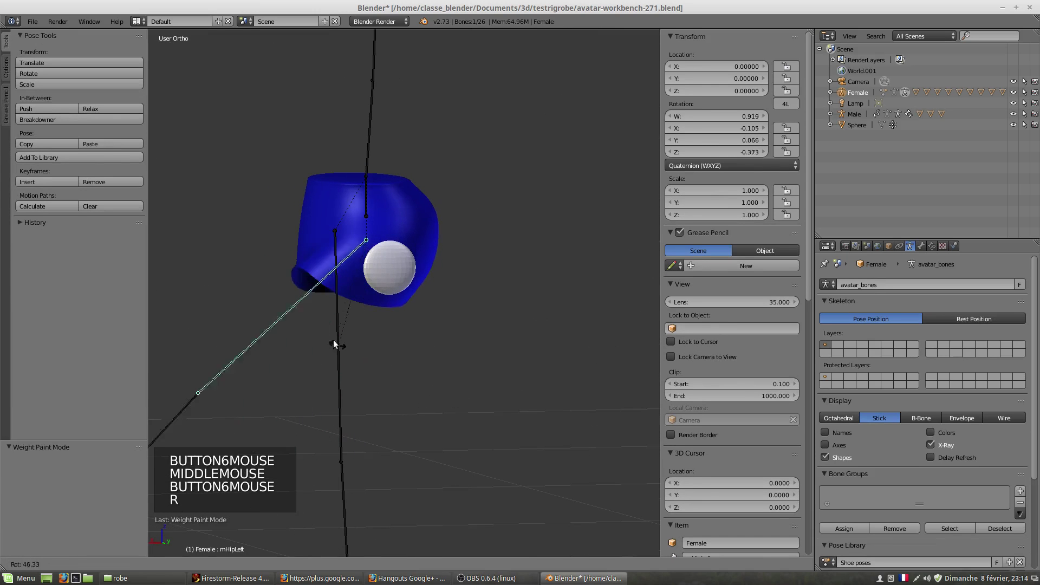
# - Select the sphere and show its empty modifier stack
pyautogui.middleClick(329, 323)
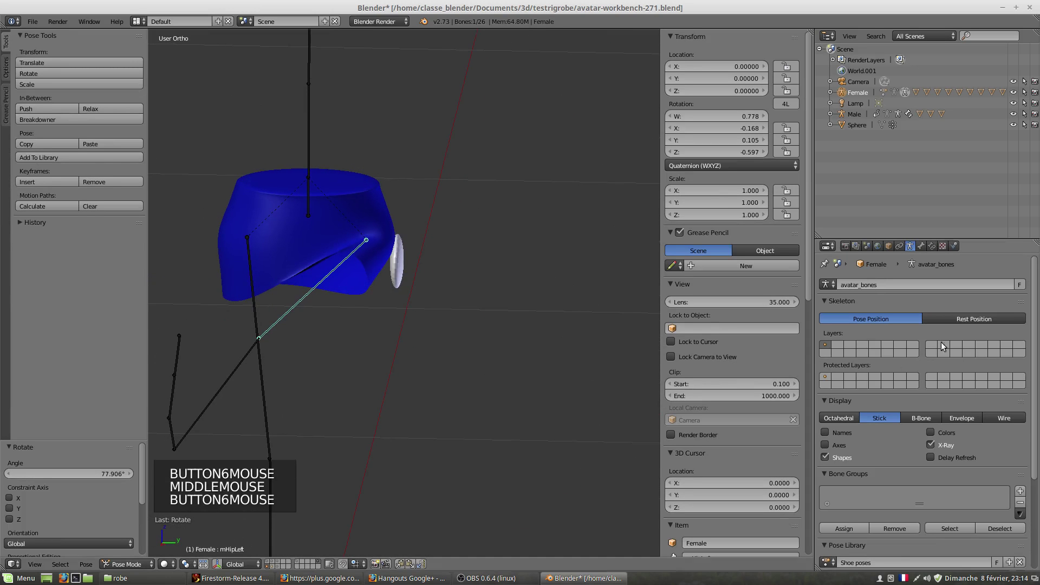
pyautogui.rightClick(398, 266)
pyautogui.click(913, 248)
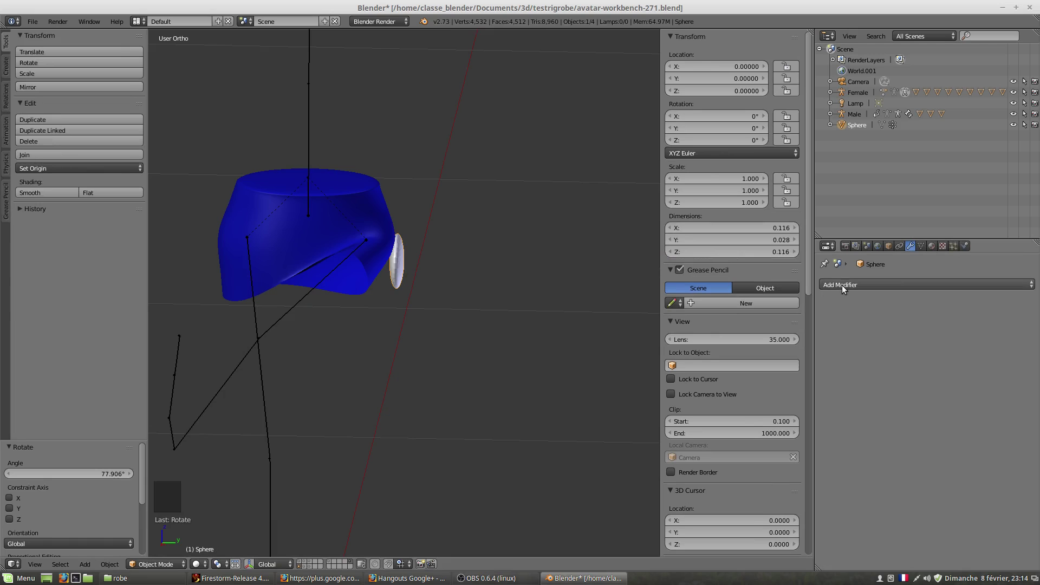
# - Add an Armature modifier to the sphere bound to the Female armature
pyautogui.click(853, 288)
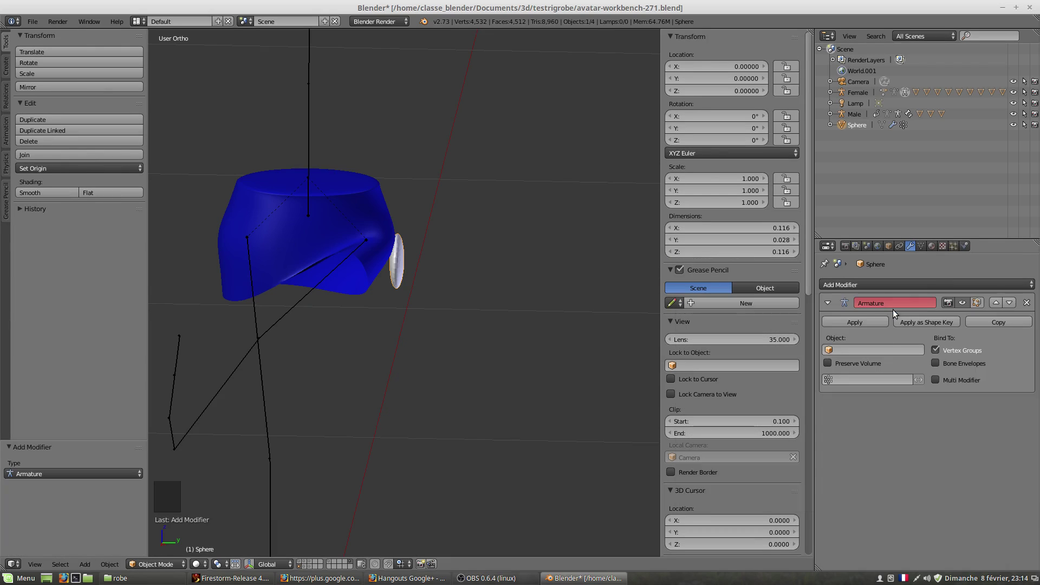
pyautogui.click(834, 352)
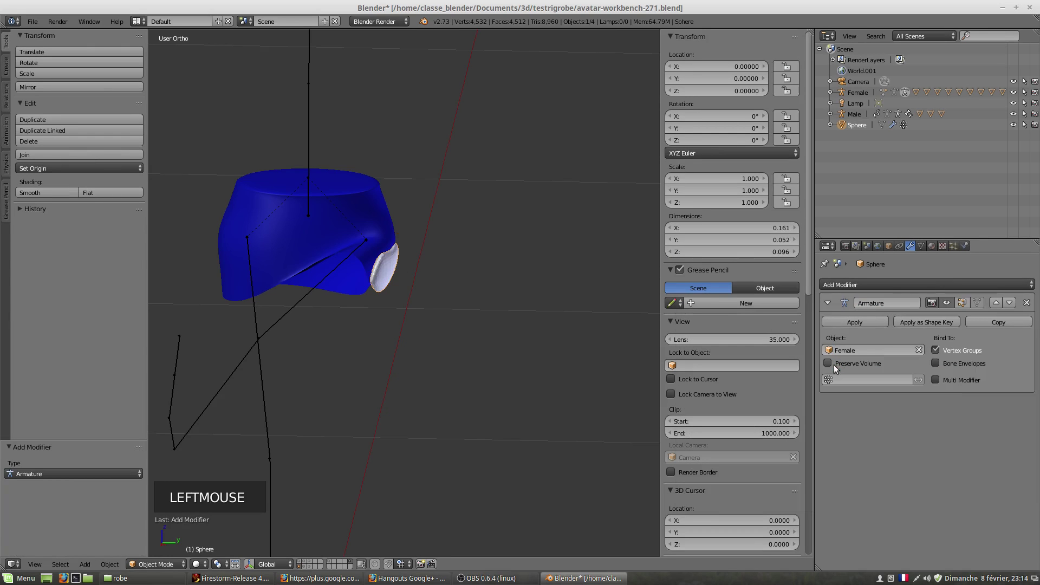
pyautogui.middleClick(377, 272)
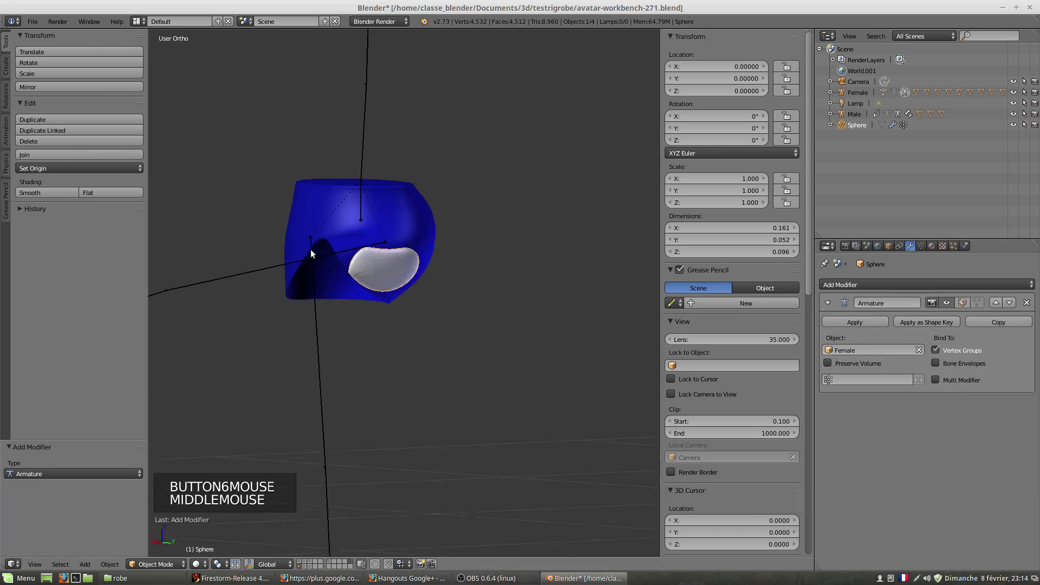
pyautogui.press('r')
# - Pose the Female armature's leg bone again to test that the sphere now deforms with it
pyautogui.rightClick(278, 268)
pyautogui.press('r')
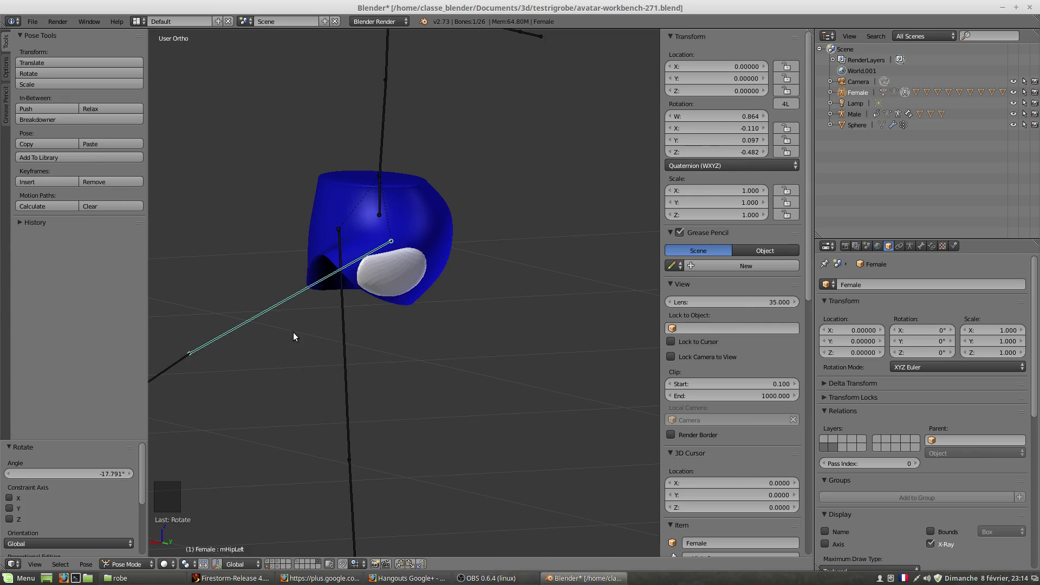
pyautogui.middleClick(385, 364)
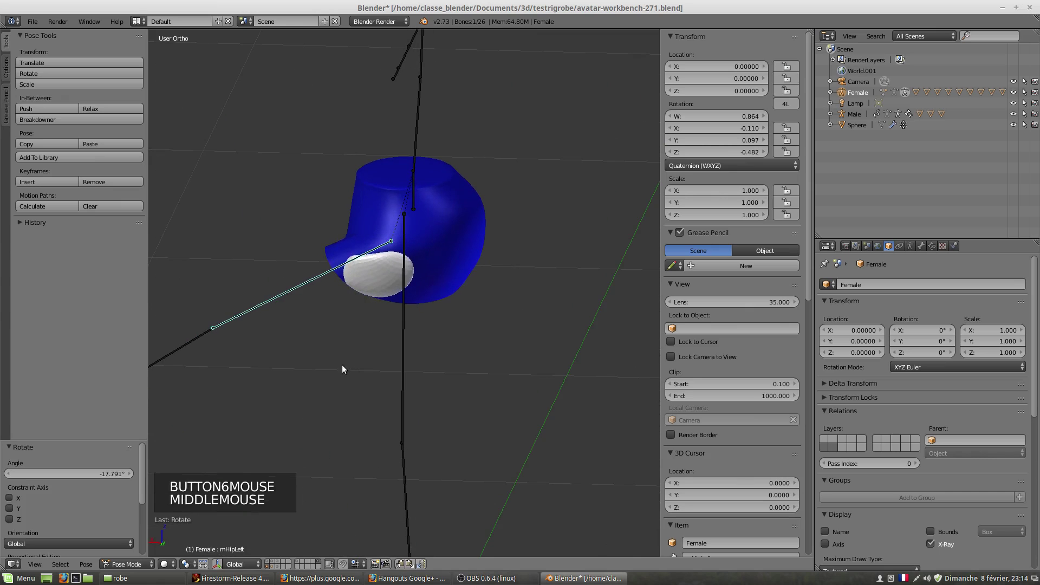
pyautogui.press('r')
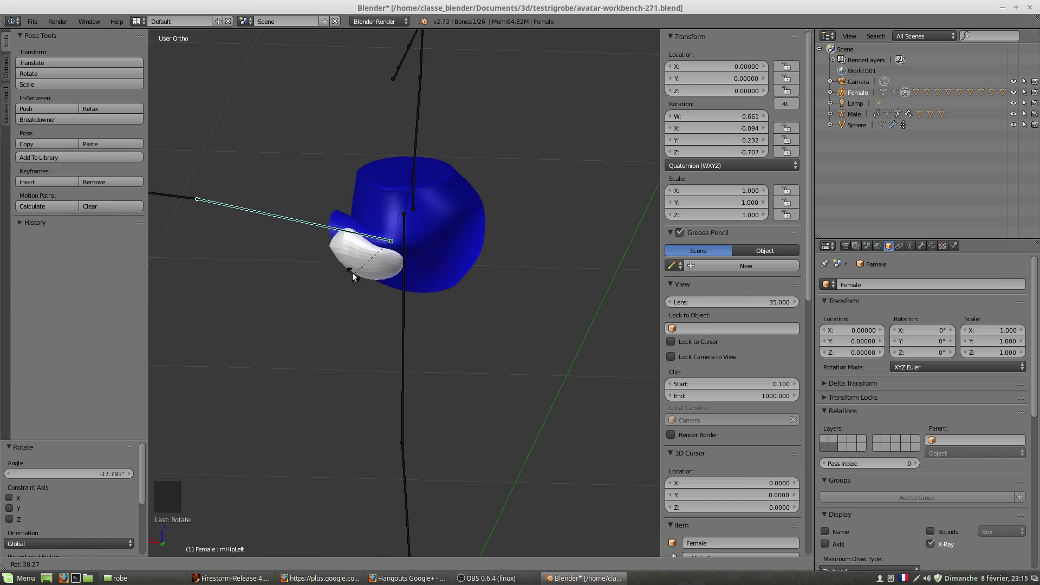
pyautogui.middleClick(371, 368)
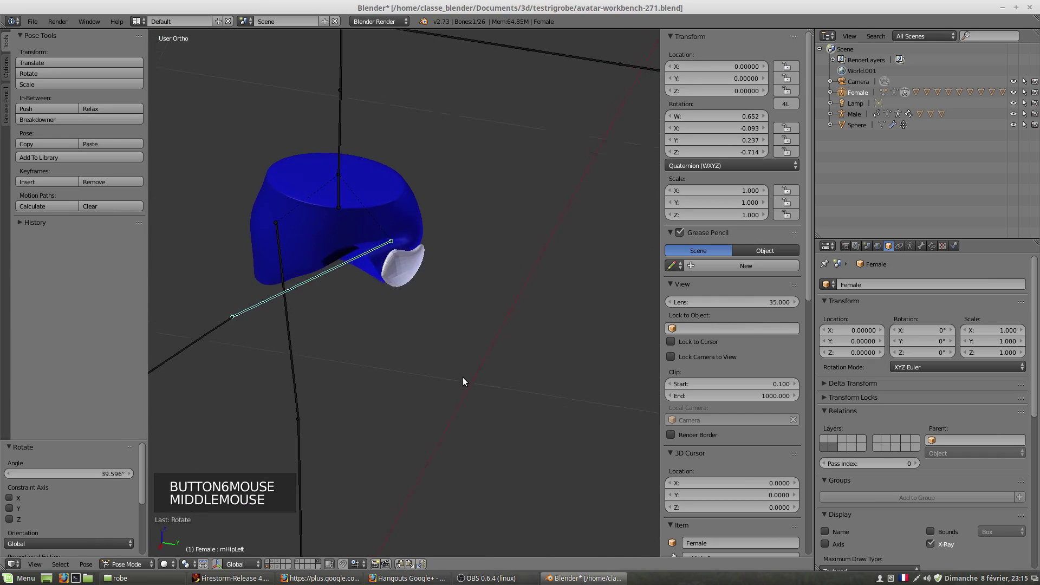
pyautogui.middleClick(395, 254)
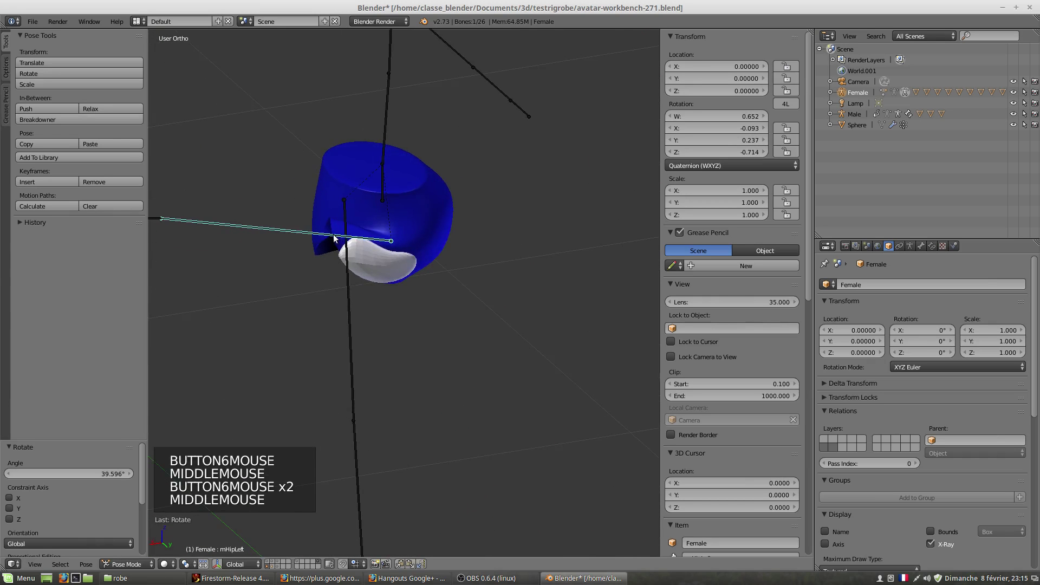
pyautogui.scroll(3)
pyautogui.scroll(3)
pyautogui.middleClick(375, 291)
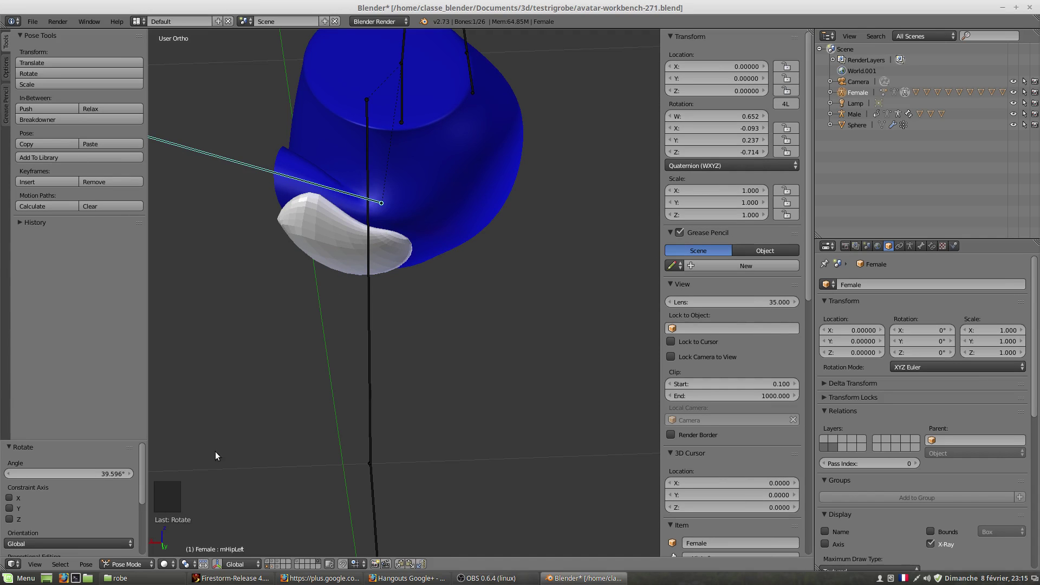
# - Leave weight painting on the skirt, then open the sphere in Edit Mode with all vertices selected
pyautogui.rightClick(451, 198)
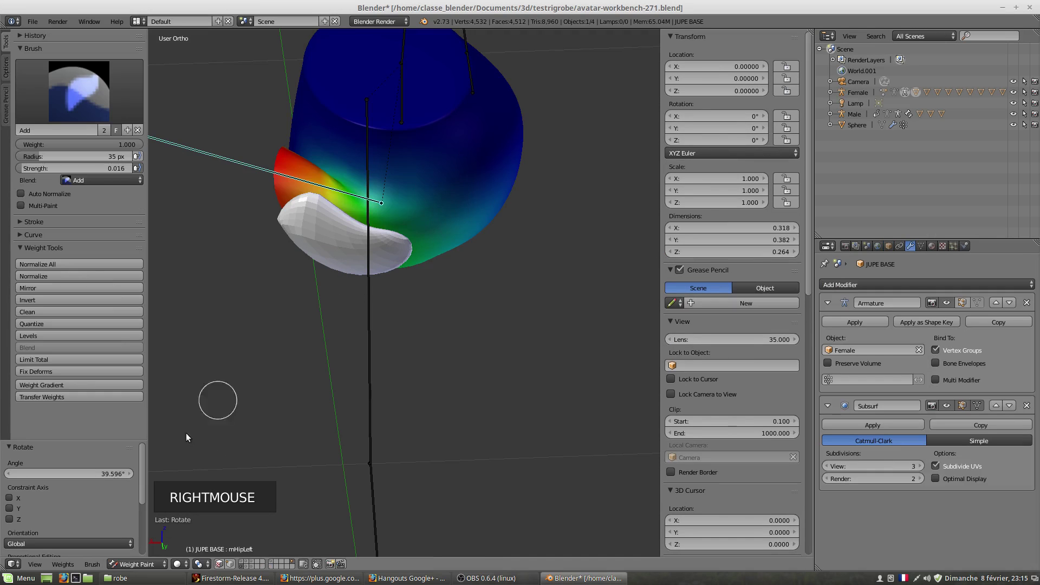
pyautogui.click(123, 569)
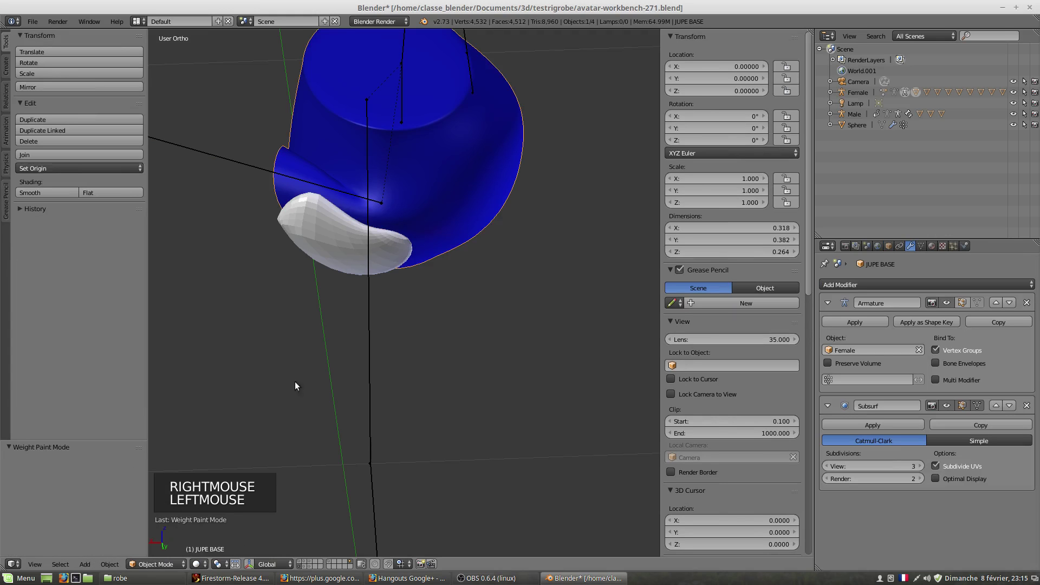
pyautogui.rightClick(341, 248)
pyautogui.click(164, 568)
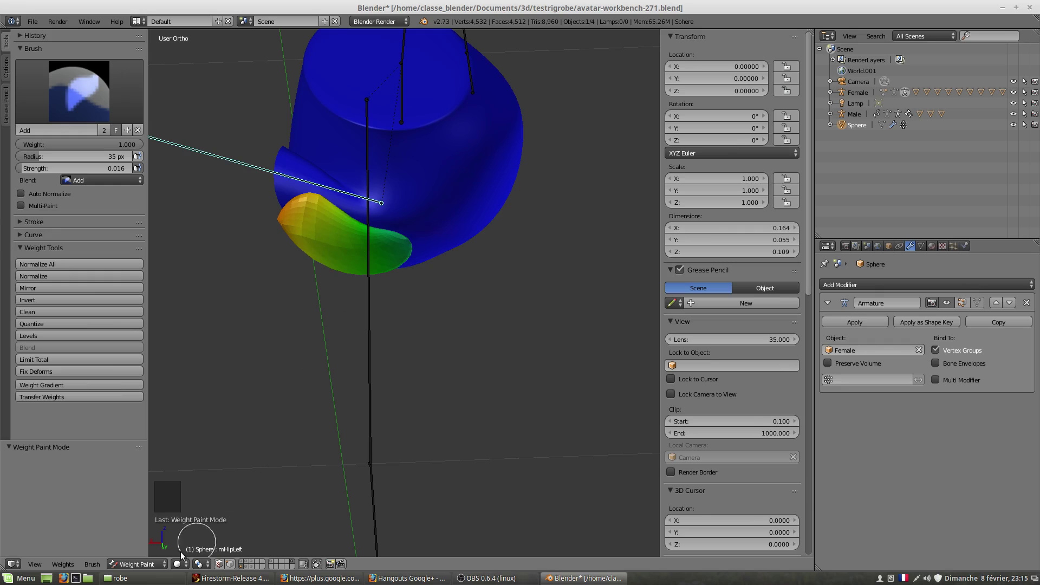
pyautogui.click(155, 569)
pyautogui.click(148, 548)
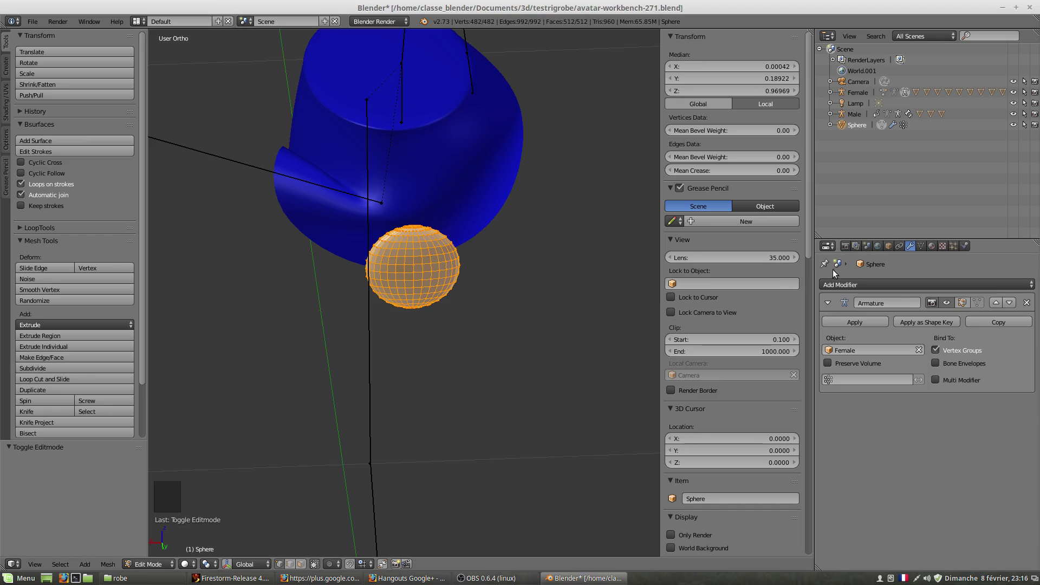
# - Show vertex weights on the mesh and remove the sphere's vertices from unwanted groups like mPelvis, mSkull and mAnkleRight
pyautogui.click(922, 248)
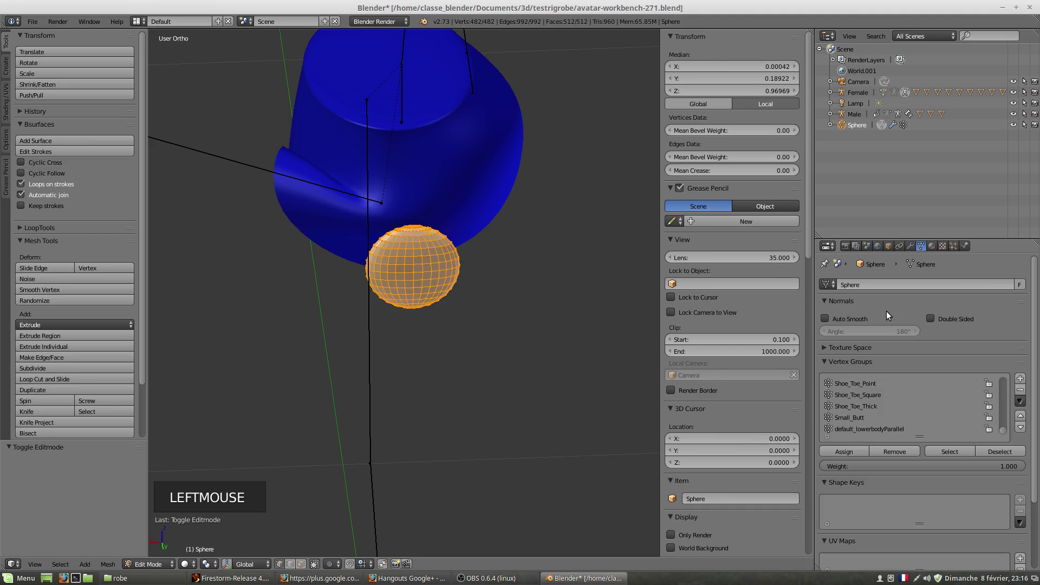
pyautogui.scroll(-3)
pyautogui.click(1006, 430)
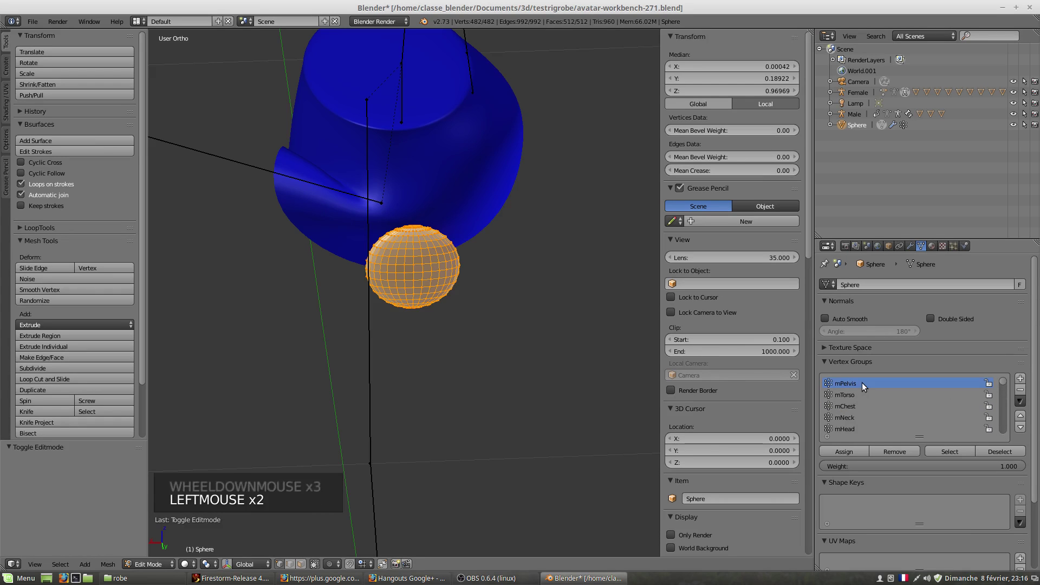
pyautogui.scroll(-3)
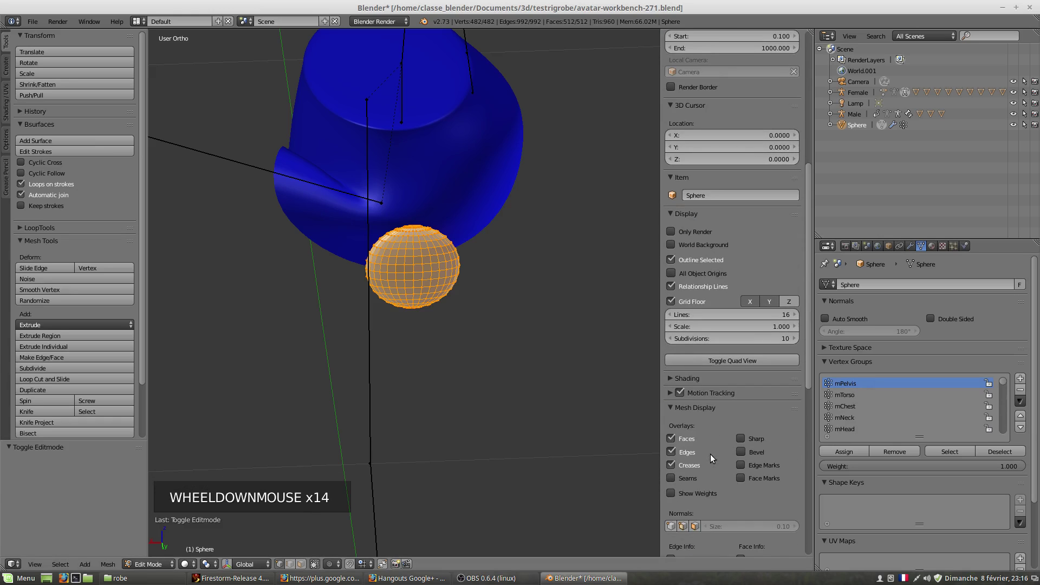
pyautogui.click(674, 495)
pyautogui.scroll(-3)
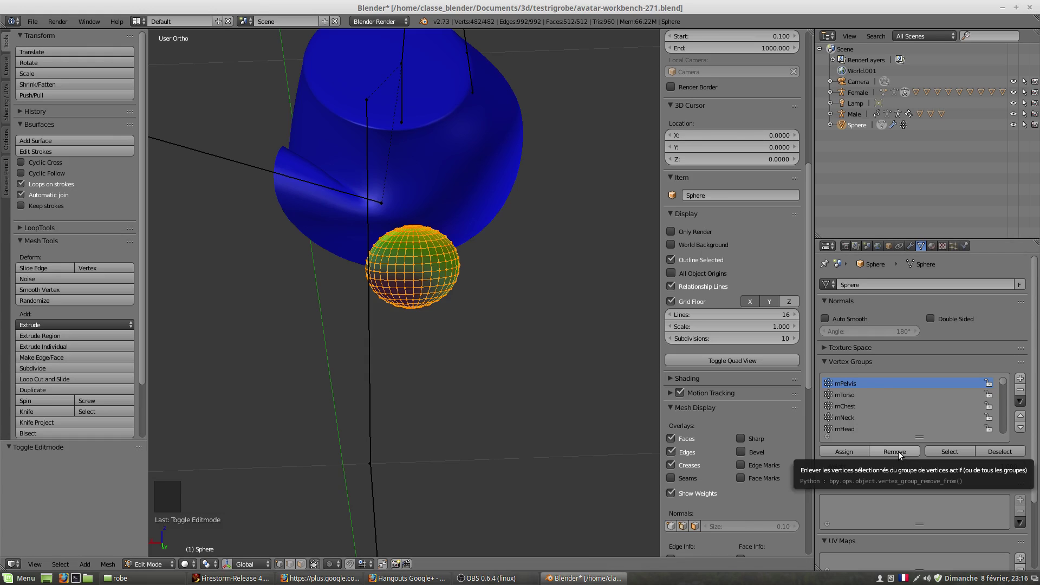
pyautogui.click(901, 453)
pyautogui.scroll(-3)
pyautogui.click(854, 407)
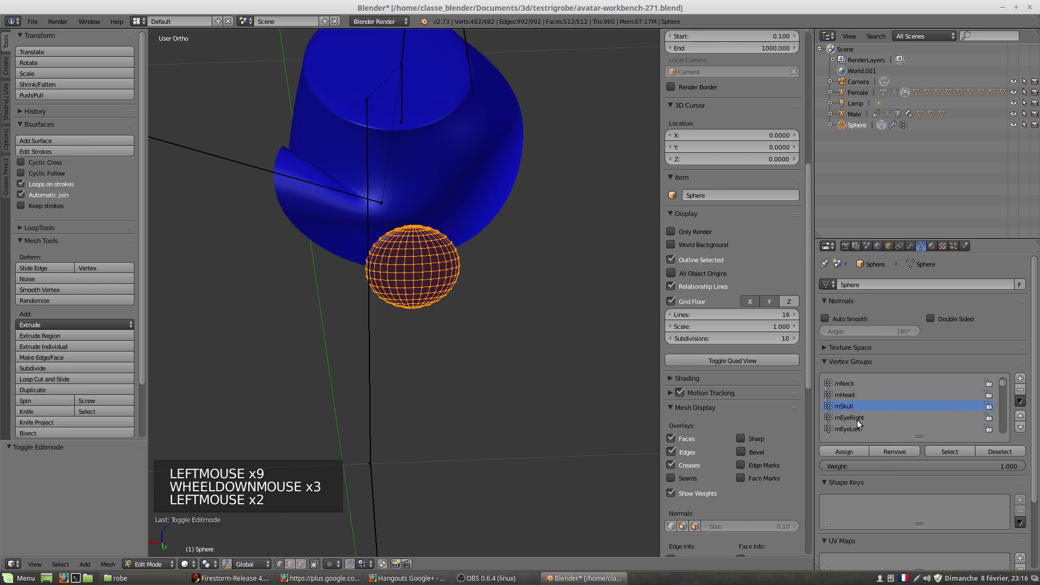
pyautogui.scroll(-3)
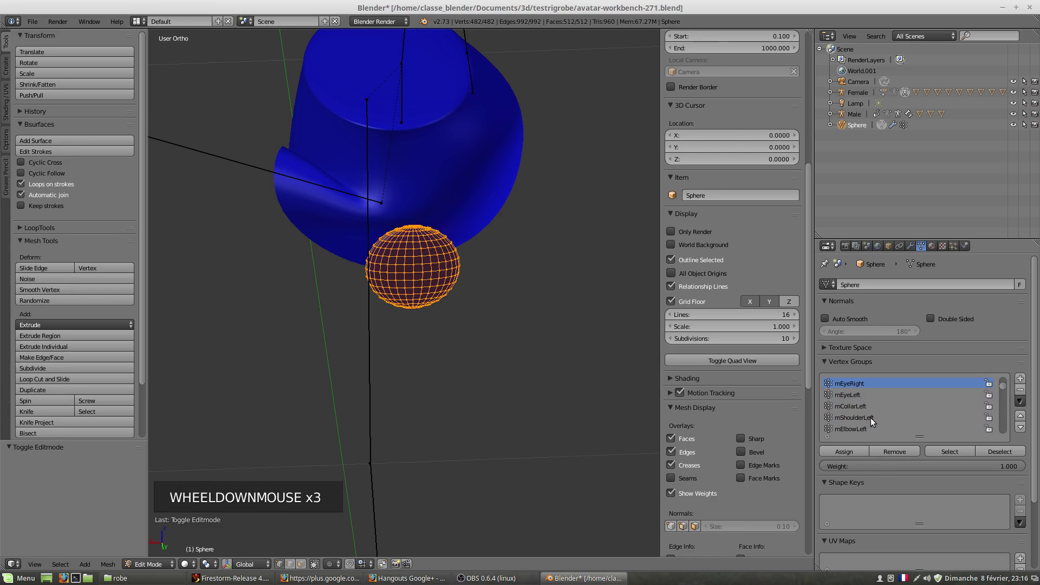
pyautogui.click(870, 408)
pyautogui.click(858, 422)
pyautogui.scroll(-3)
pyautogui.click(864, 411)
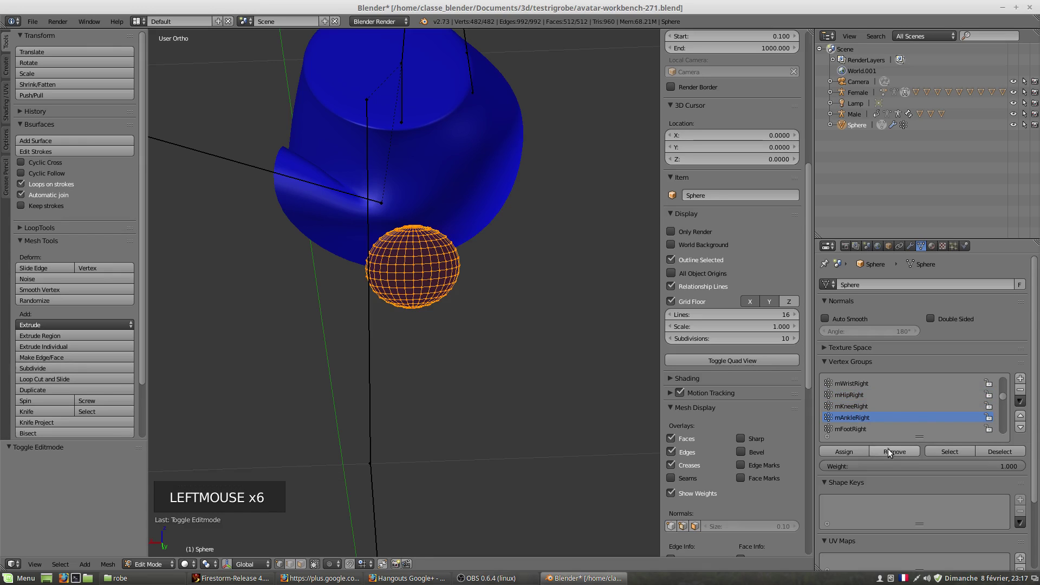
pyautogui.scroll(-3)
pyautogui.click(861, 432)
pyautogui.scroll(-3)
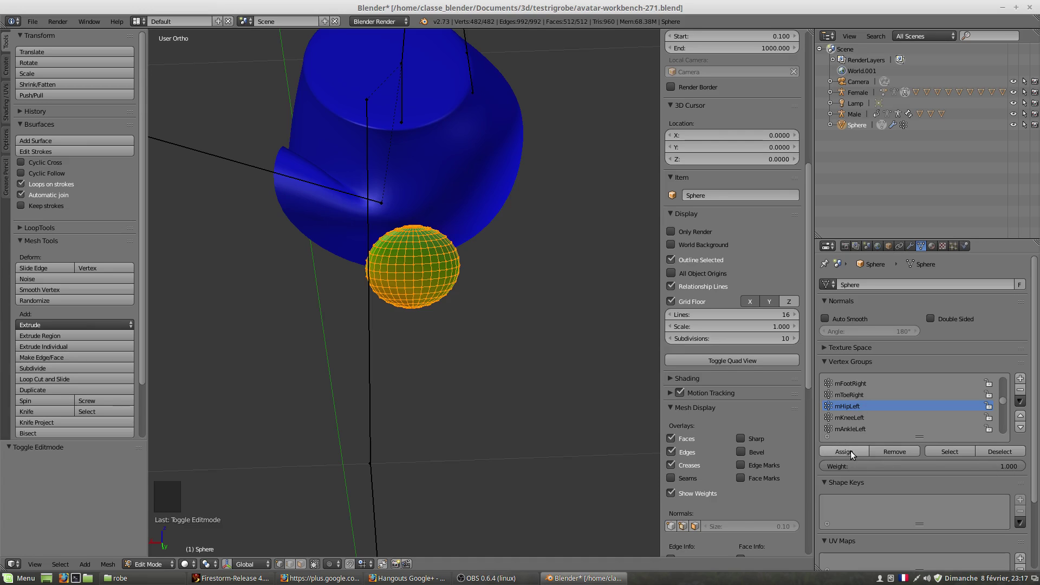
# - Assign the sphere's vertices fully to mHipLeft and remove them from mAnkleLeft and mToeLeft
pyautogui.click(856, 454)
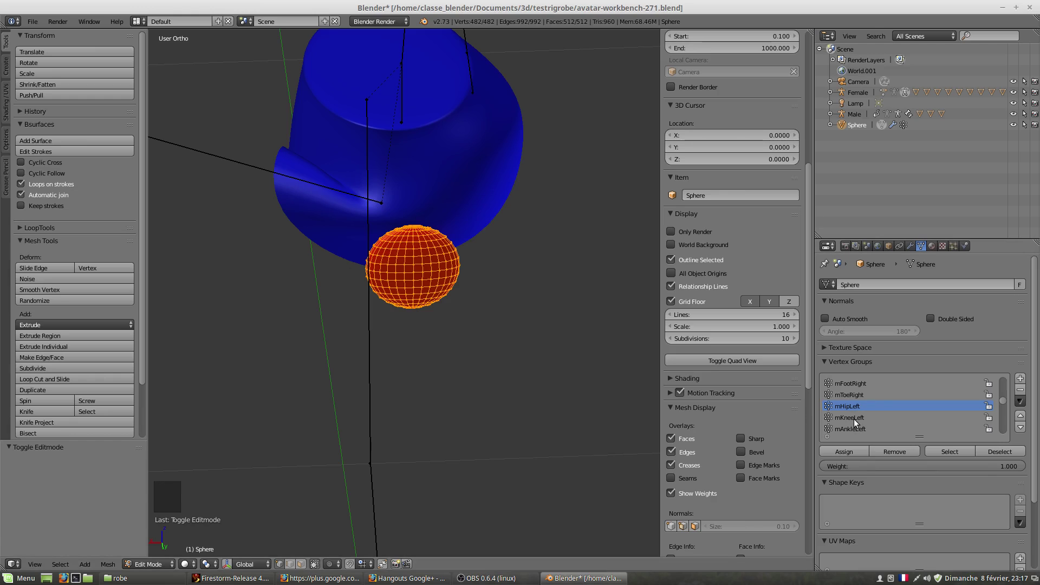
pyautogui.click(854, 419)
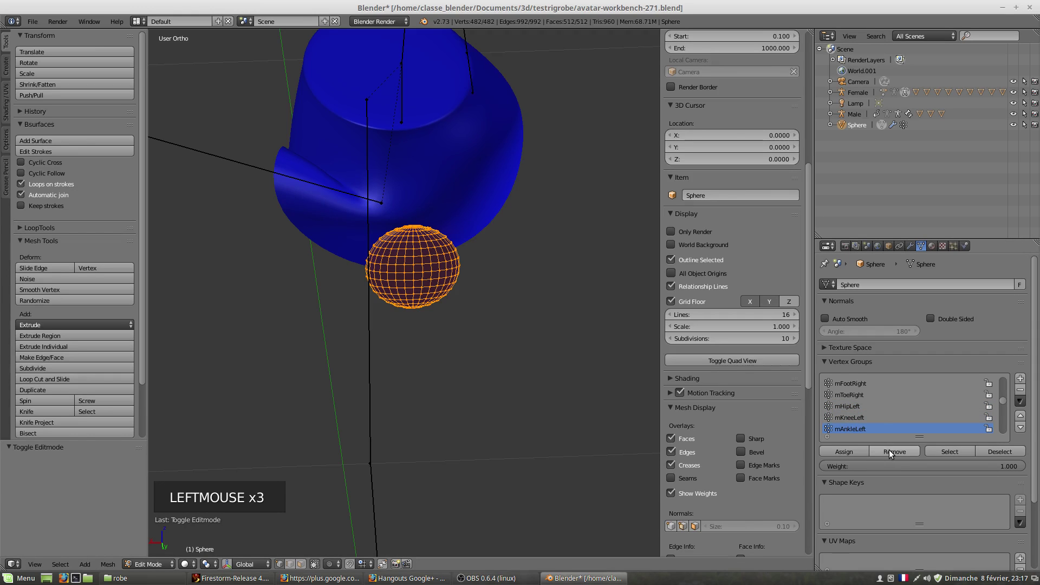
pyautogui.scroll(-3)
pyautogui.click(853, 407)
pyautogui.click(860, 428)
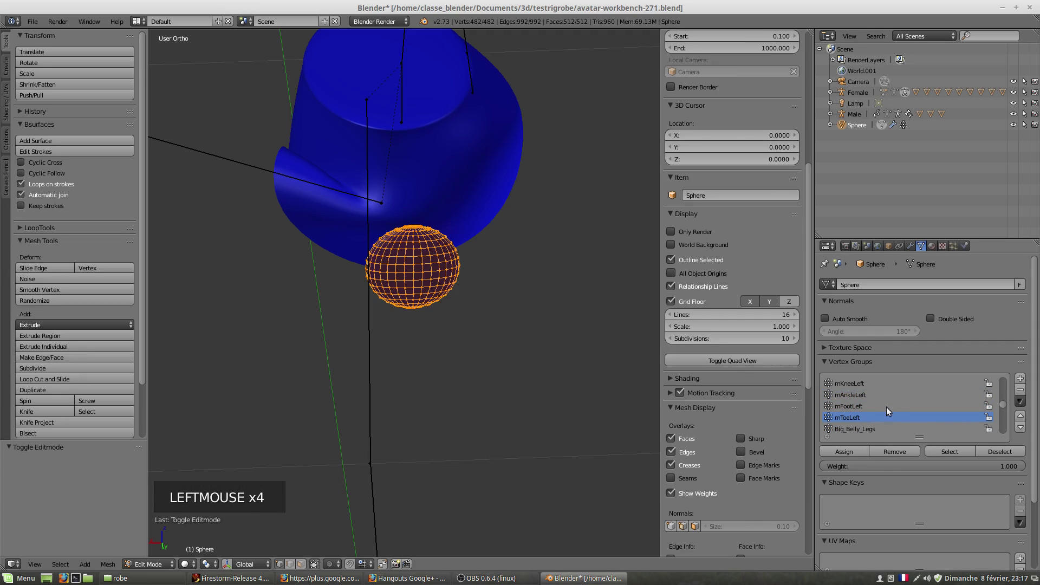
pyautogui.scroll(-3)
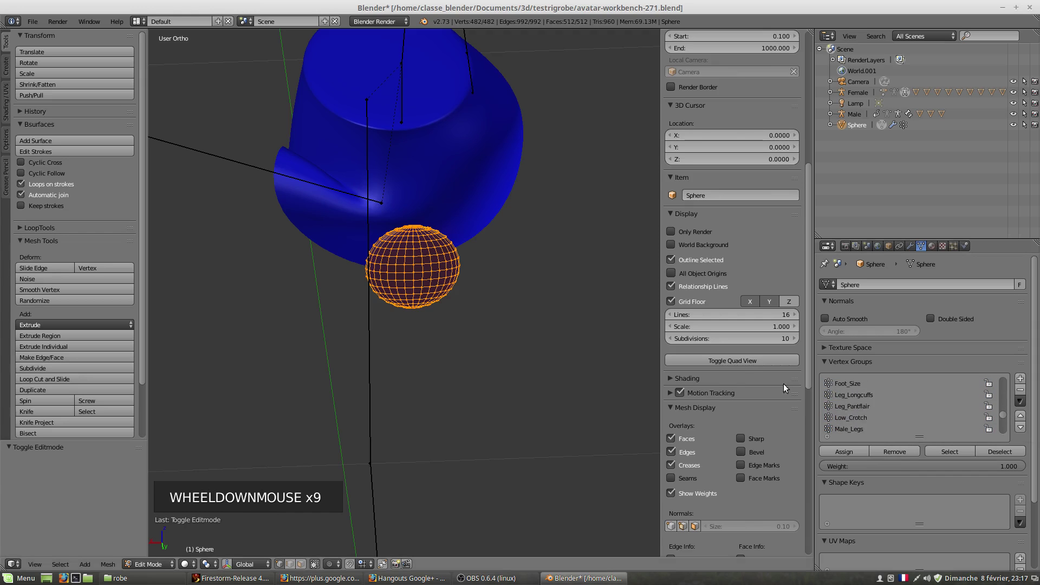
pyautogui.scroll(3)
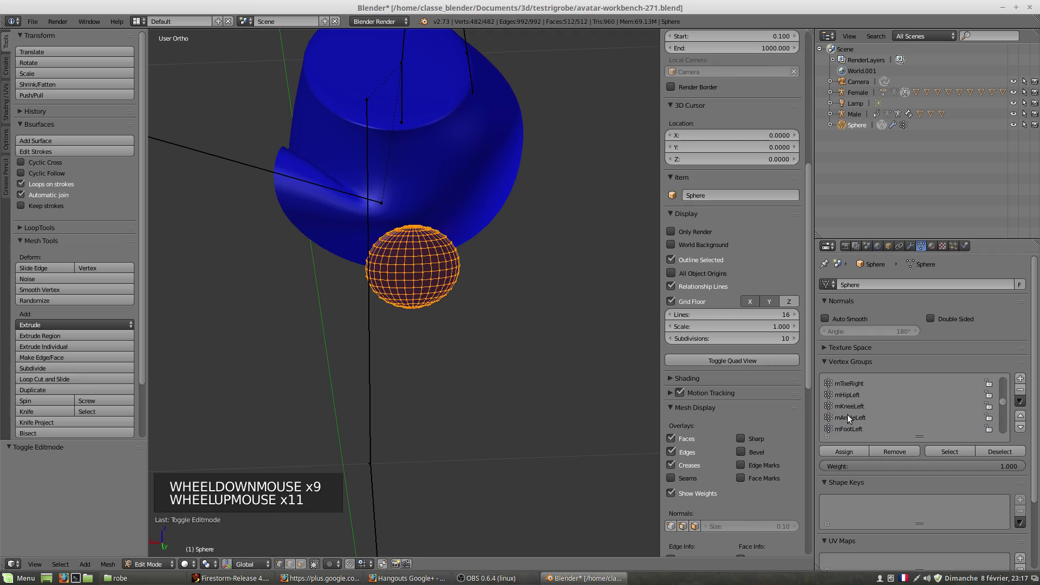
pyautogui.scroll(3)
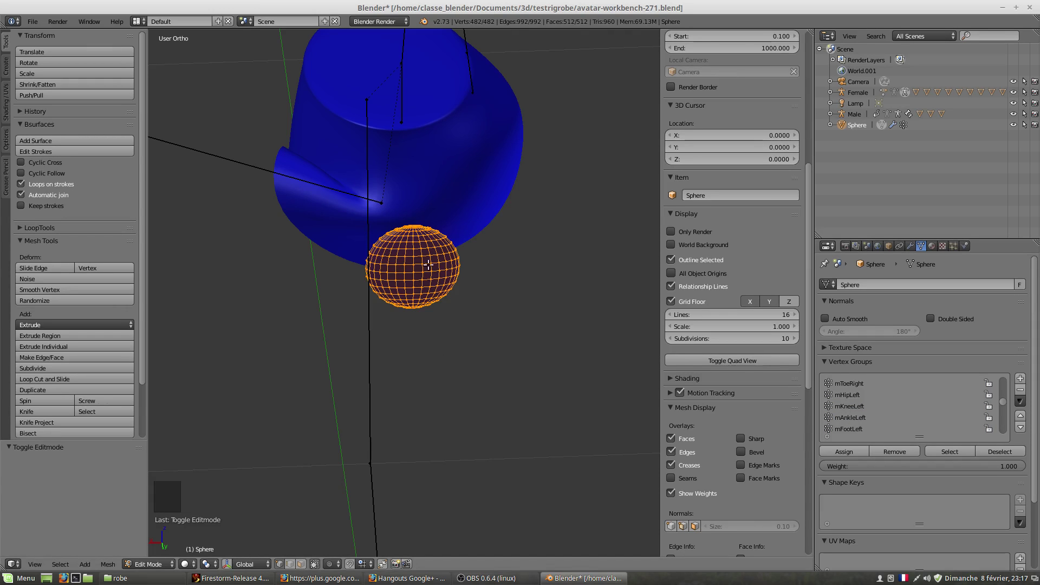
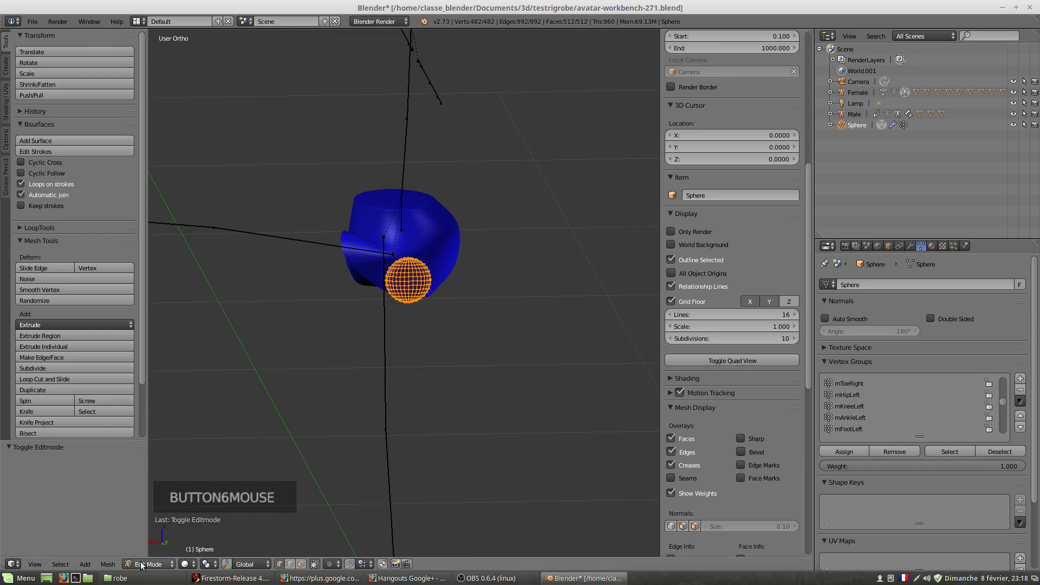
# - View the sphere in Weight Paint and orbit to see the skirt from the front
pyautogui.click(143, 567)
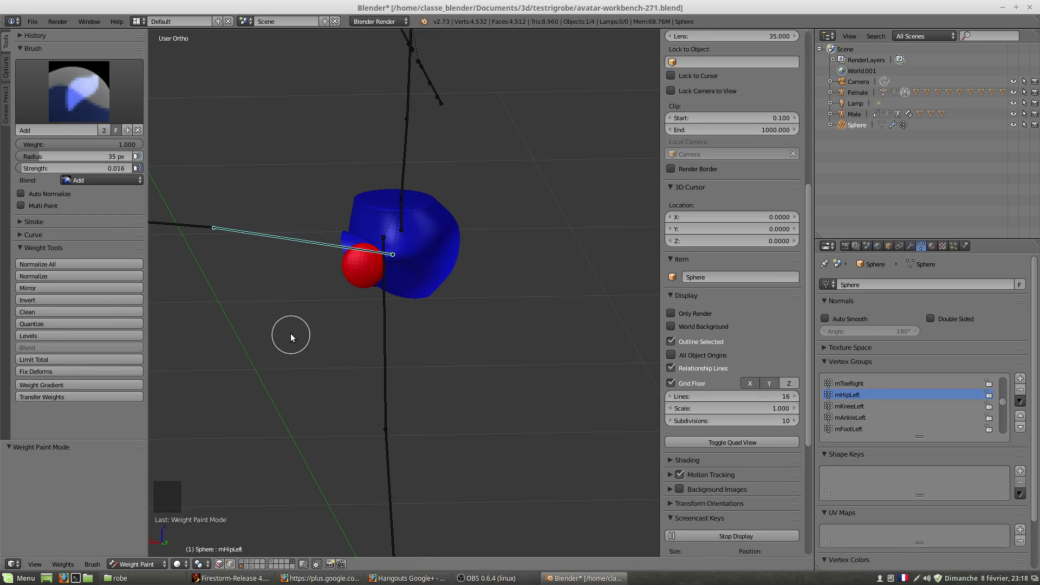
pyautogui.press('r')
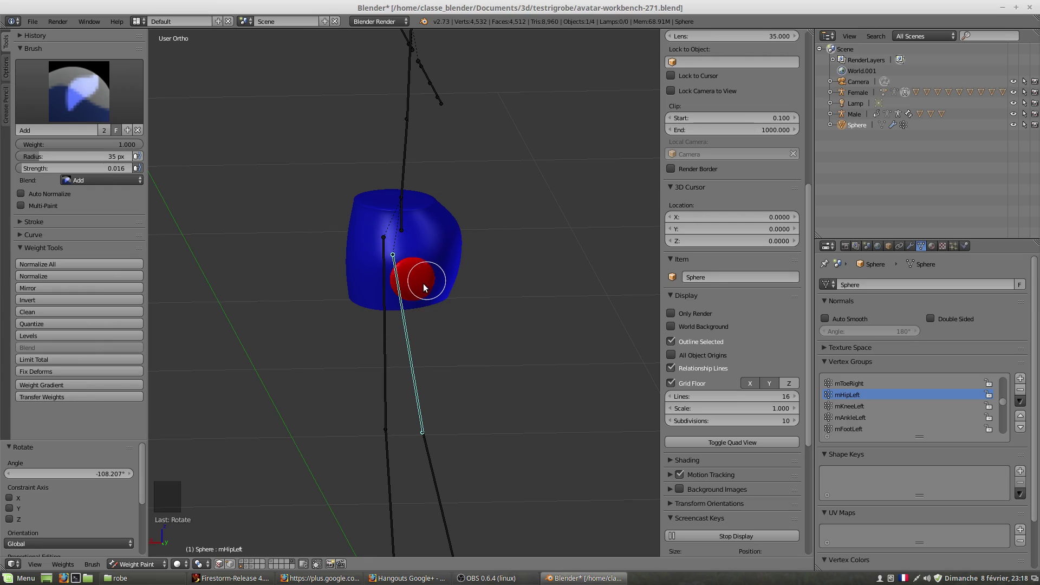
pyautogui.scroll(-3)
pyautogui.press('r')
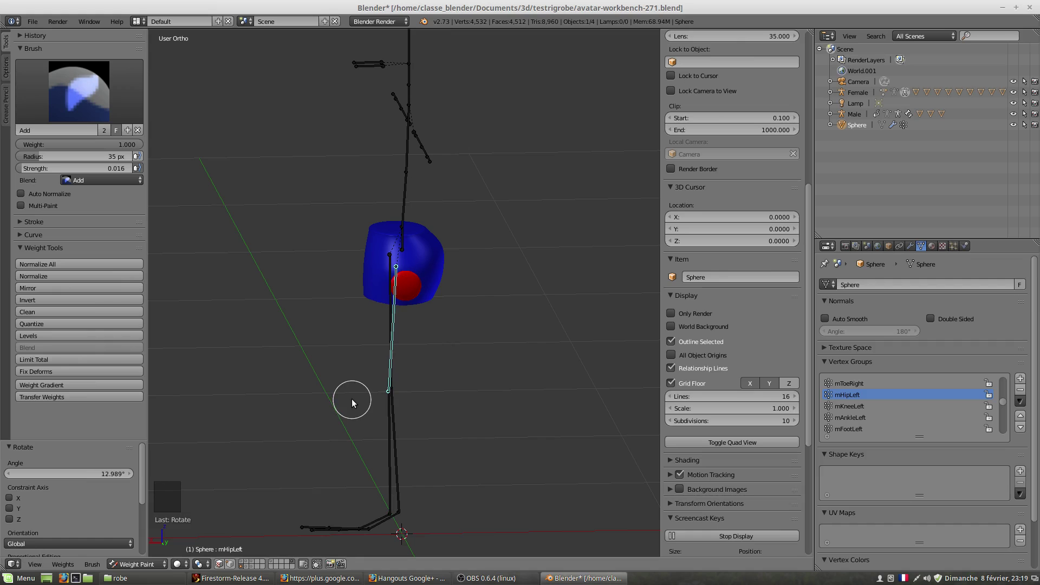
pyautogui.scroll(3)
pyautogui.scroll(3)
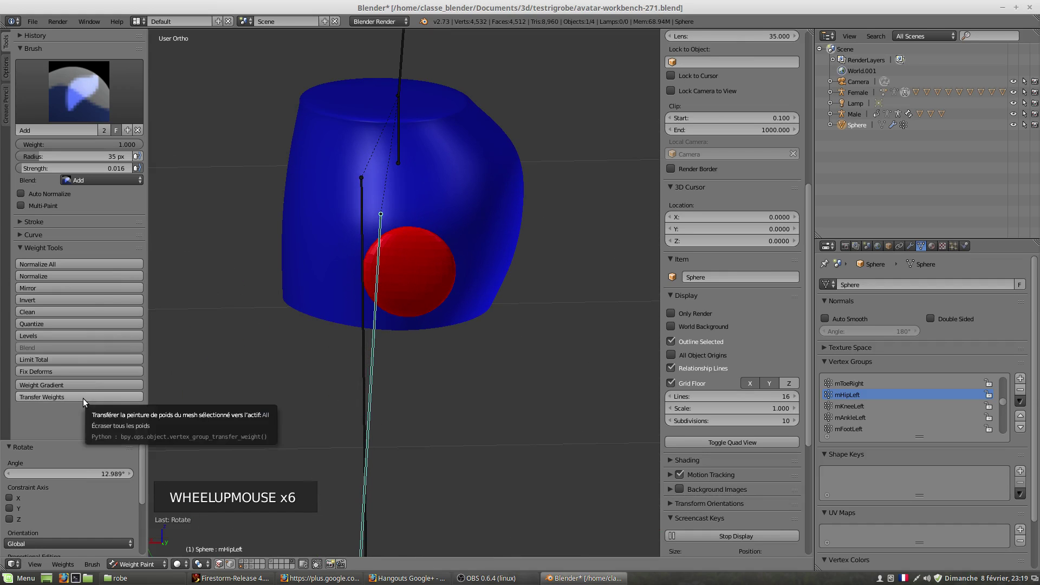
pyautogui.scroll(-3)
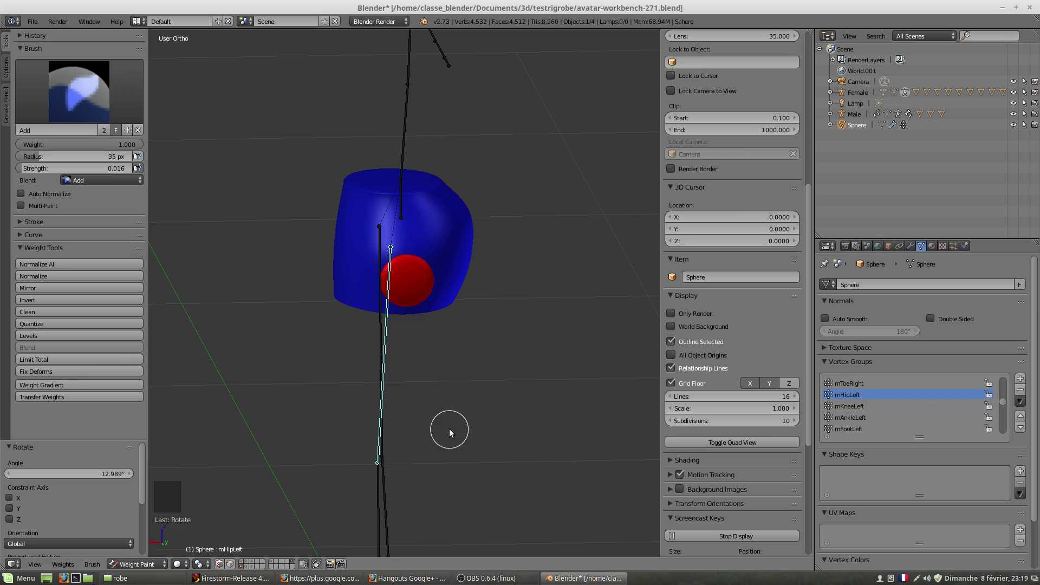
pyautogui.middleClick(387, 399)
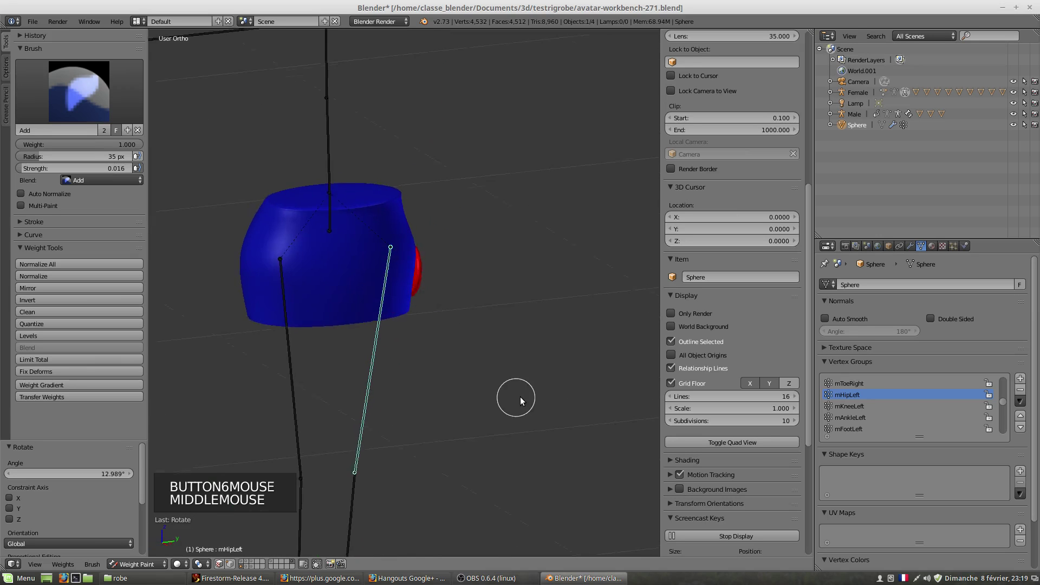
pyautogui.scroll(-3)
pyautogui.middleClick(409, 410)
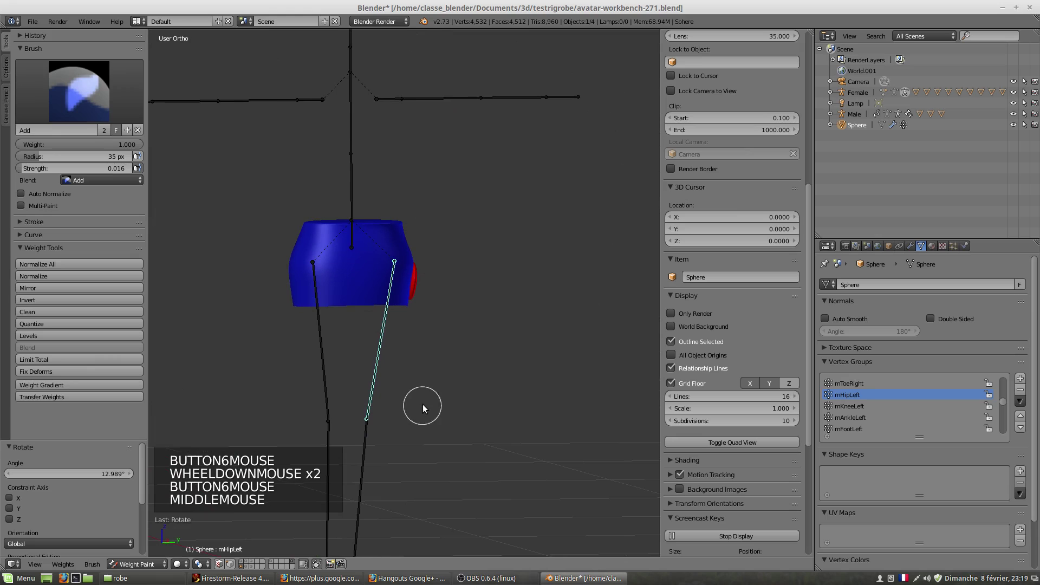
# - Select the Female armature and then the skirt mesh JUPE BASE
pyautogui.rightClick(375, 406)
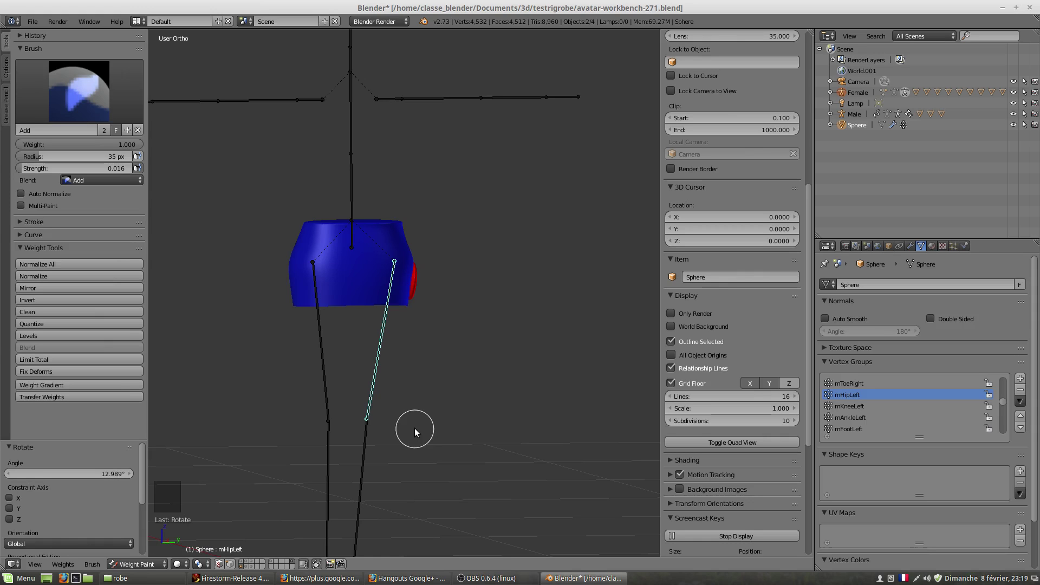
pyautogui.scroll(3)
pyautogui.scroll(-3)
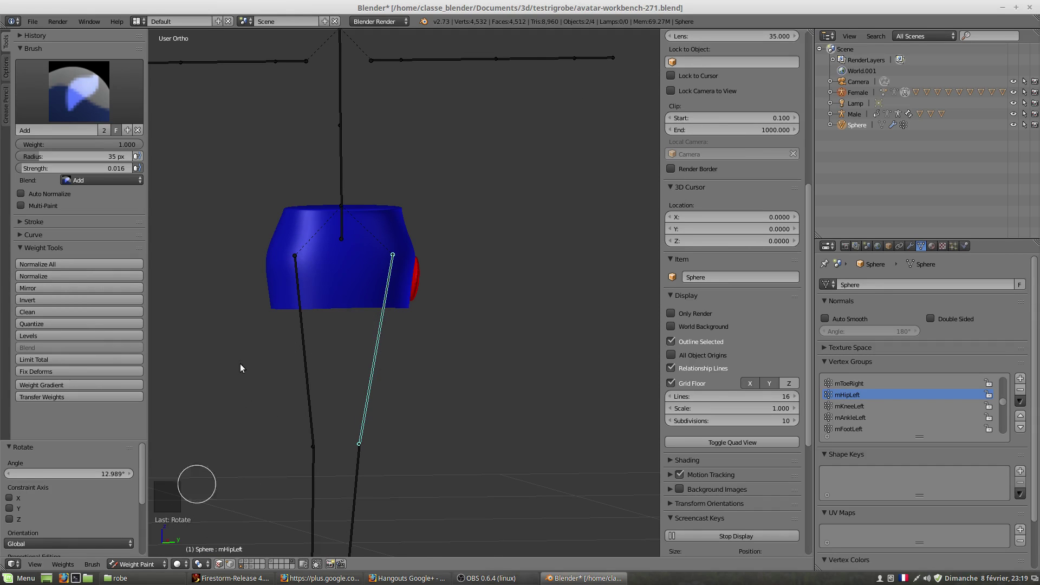
pyautogui.rightClick(357, 270)
# - Weight paint JUPE BASE and select the right hip bone to display its mHipRight weights
pyautogui.click(148, 569)
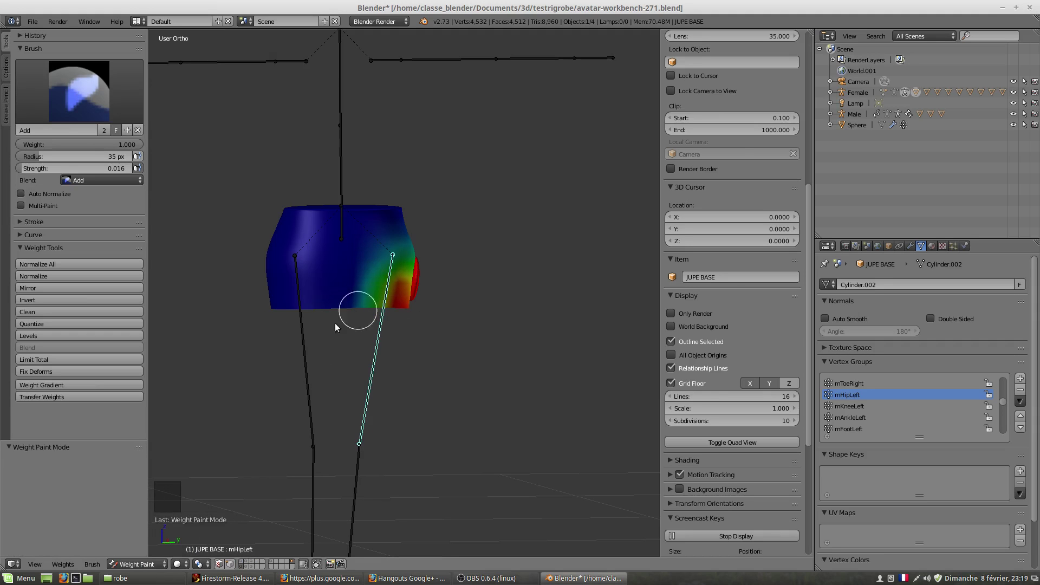
pyautogui.rightClick(306, 339)
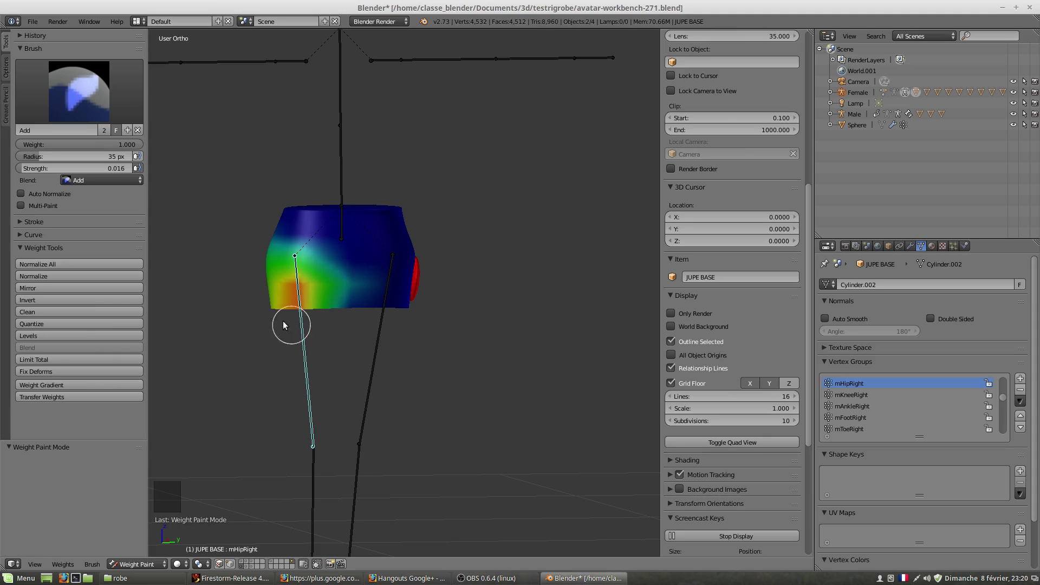
pyautogui.scroll(-3)
pyautogui.scroll(3)
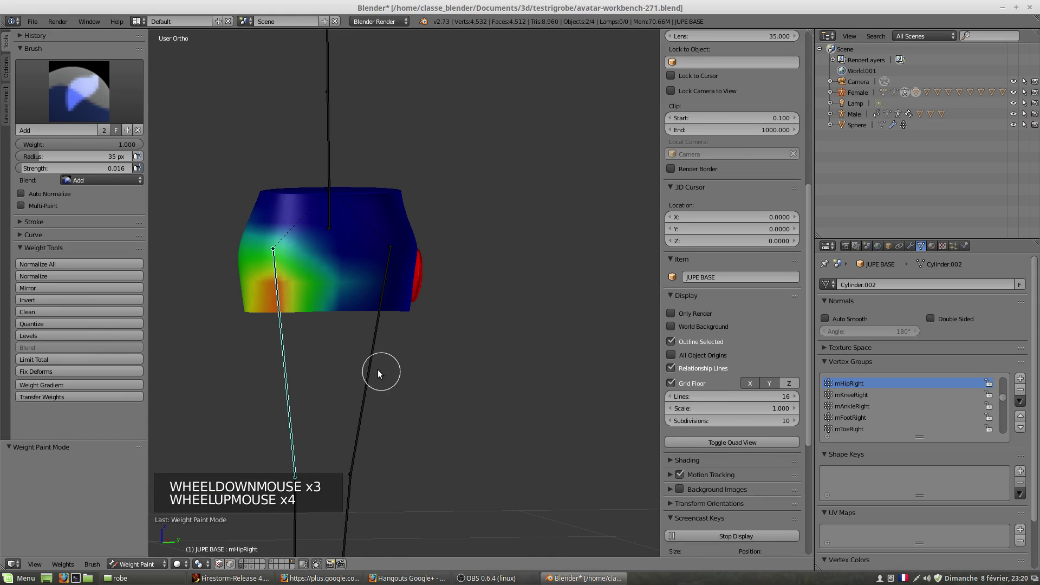
pyautogui.scroll(3)
pyautogui.middleClick(360, 364)
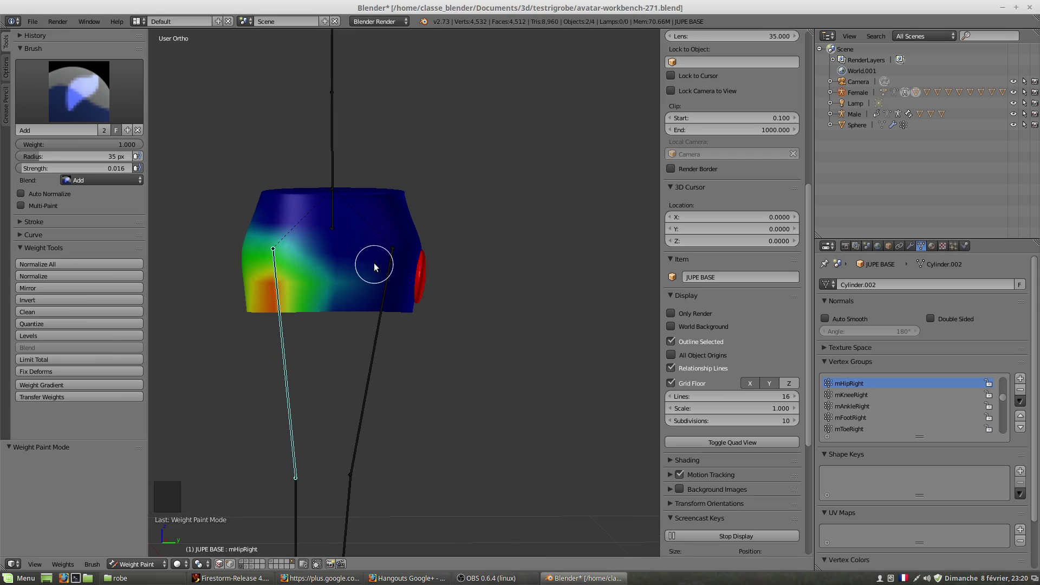
pyautogui.rightClick(367, 263)
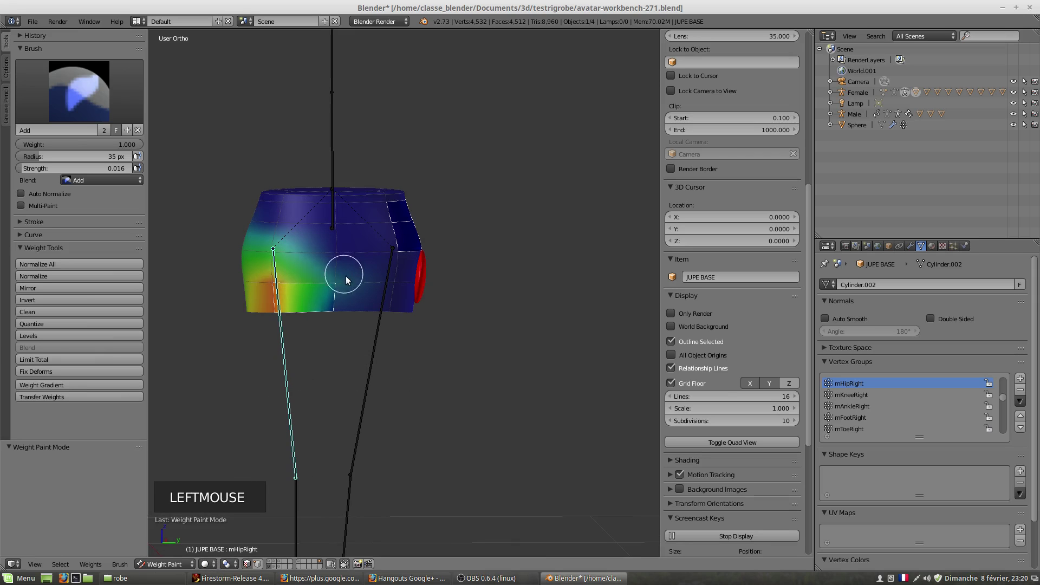
# - Subtract right-hip weight from the skirt with the Subtract brush
pyautogui.click(63, 85)
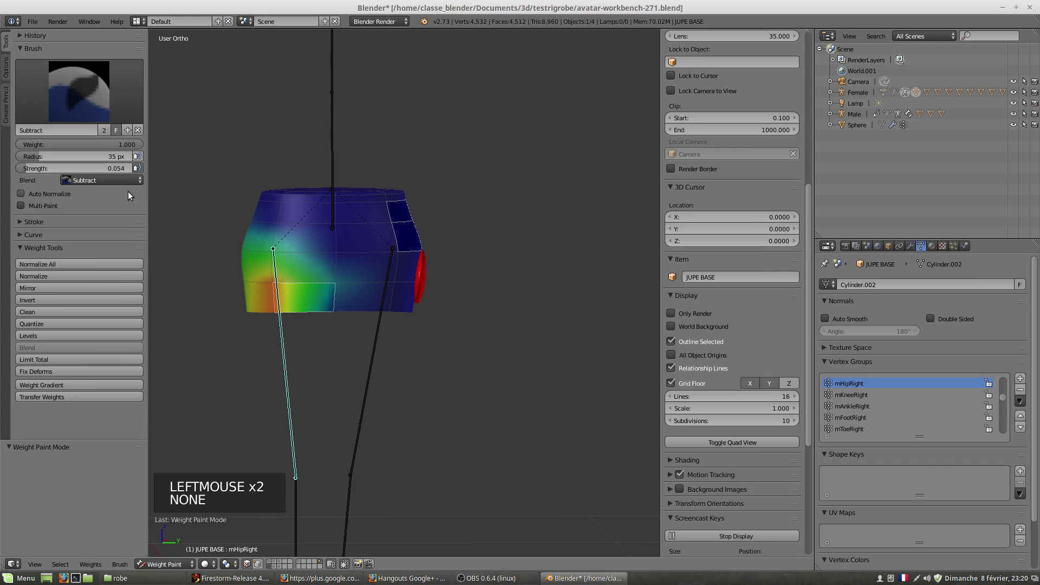
pyautogui.click(341, 286)
pyautogui.rightClick(330, 258)
pyautogui.click(337, 255)
pyautogui.rightClick(319, 241)
pyautogui.click(335, 230)
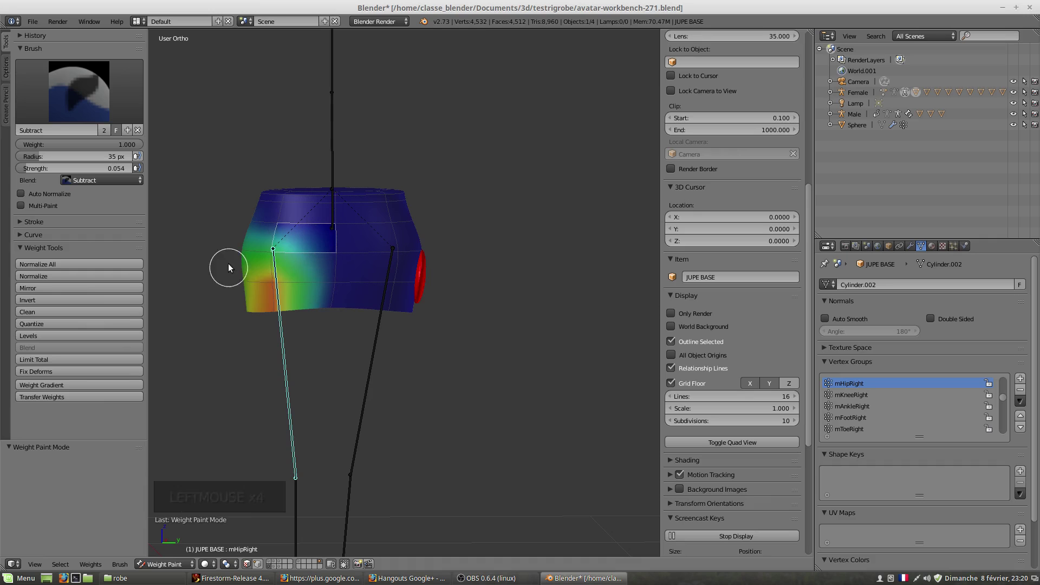
# - Paint away weight on the skirt's other side and switch to the left thigh bone's mHipLeft group
pyautogui.middleClick(302, 302)
pyautogui.middleClick(231, 293)
pyautogui.scroll(-3)
pyautogui.rightClick(279, 296)
pyautogui.click(271, 289)
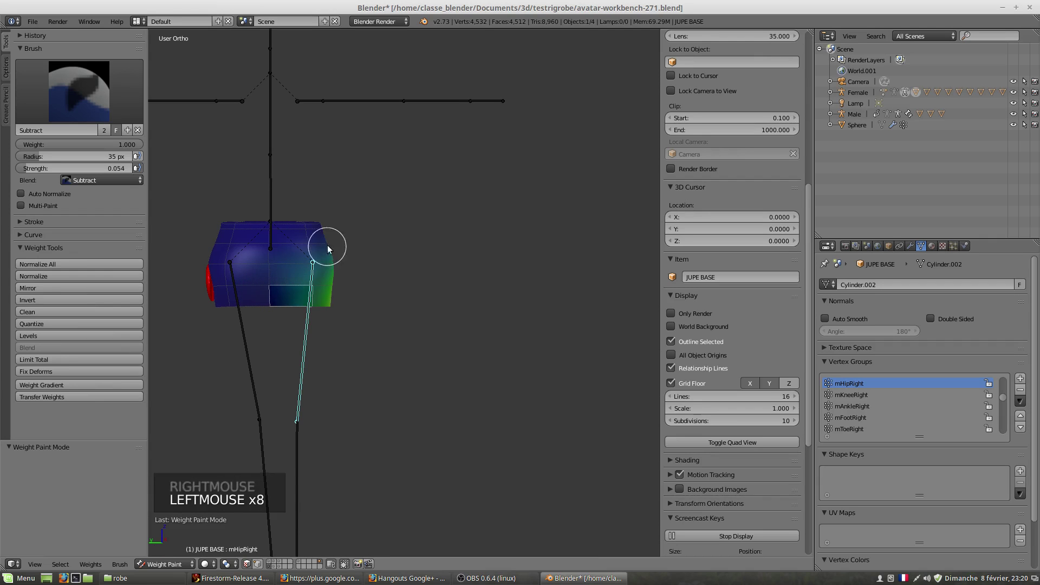
pyautogui.click(241, 317)
pyautogui.rightClick(242, 316)
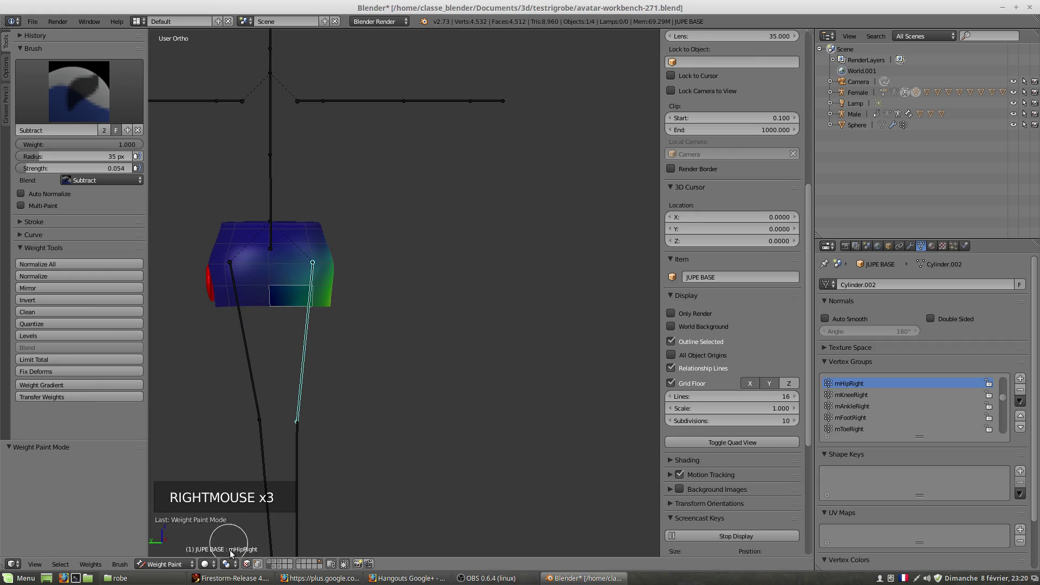
pyautogui.rightClick(254, 568)
pyautogui.click(254, 568)
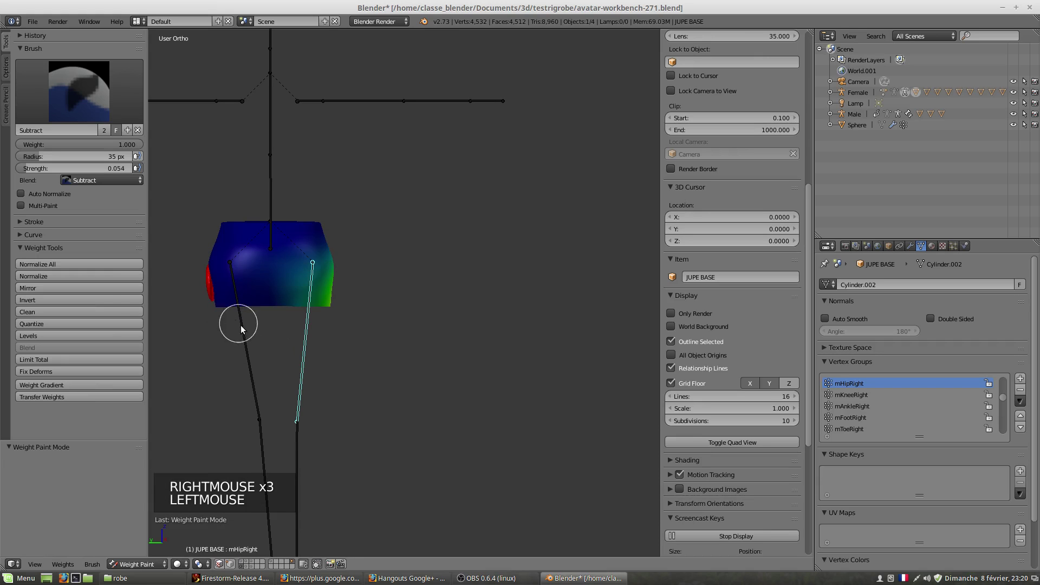
pyautogui.rightClick(245, 331)
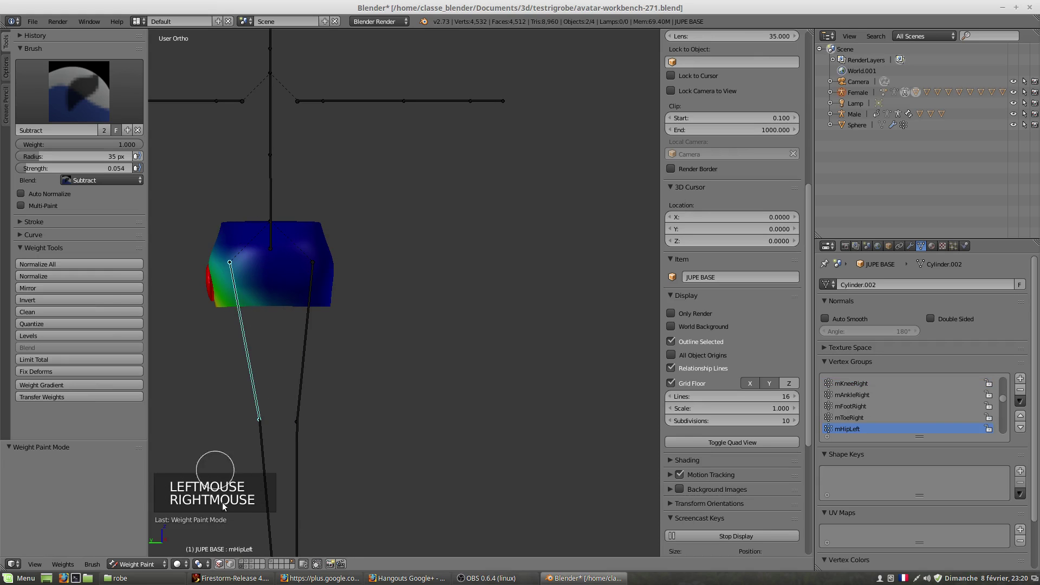
# - Paint mHipLeft weight onto the skirt around the left hip
pyautogui.click(221, 567)
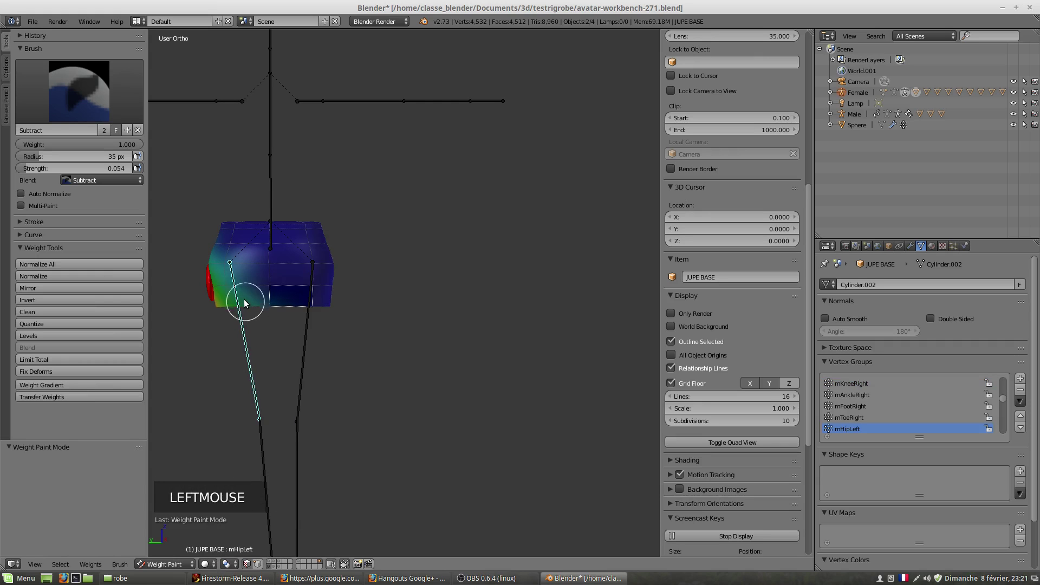
pyautogui.rightClick(245, 300)
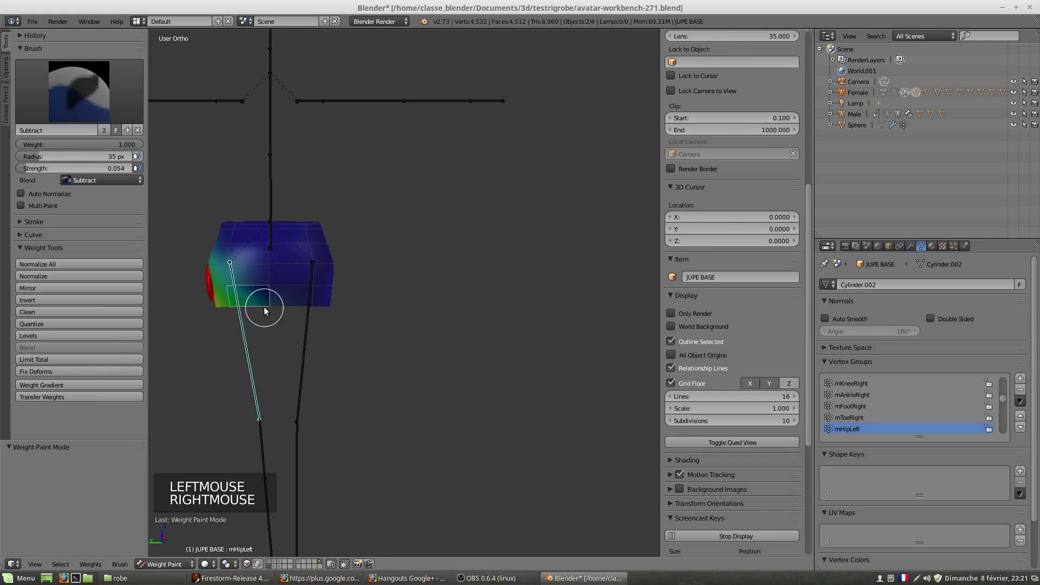
pyautogui.click(274, 310)
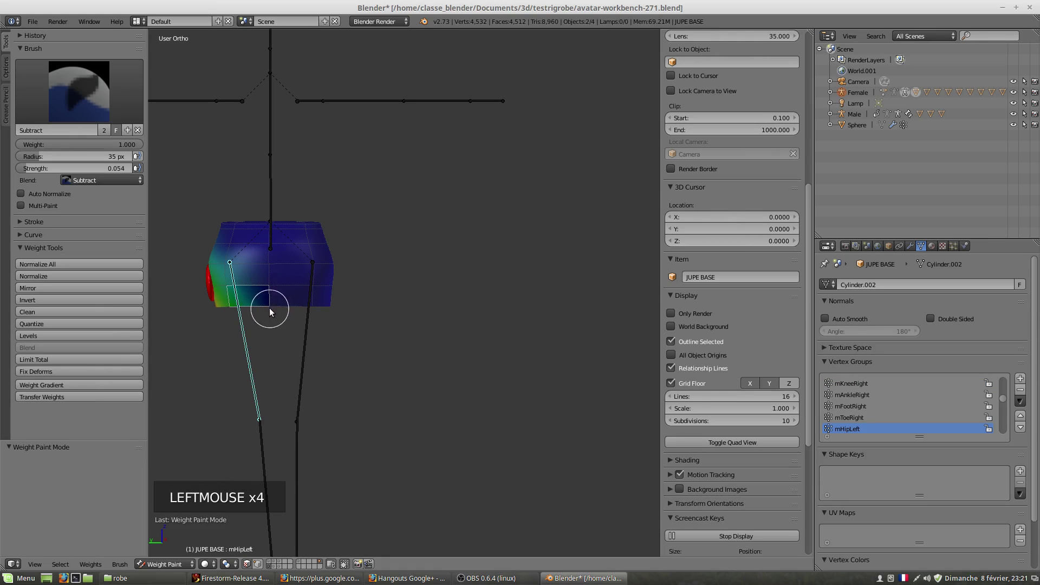
pyautogui.doubleClick(245, 277)
pyautogui.rightClick(244, 276)
pyautogui.click(274, 268)
pyautogui.middleClick(270, 285)
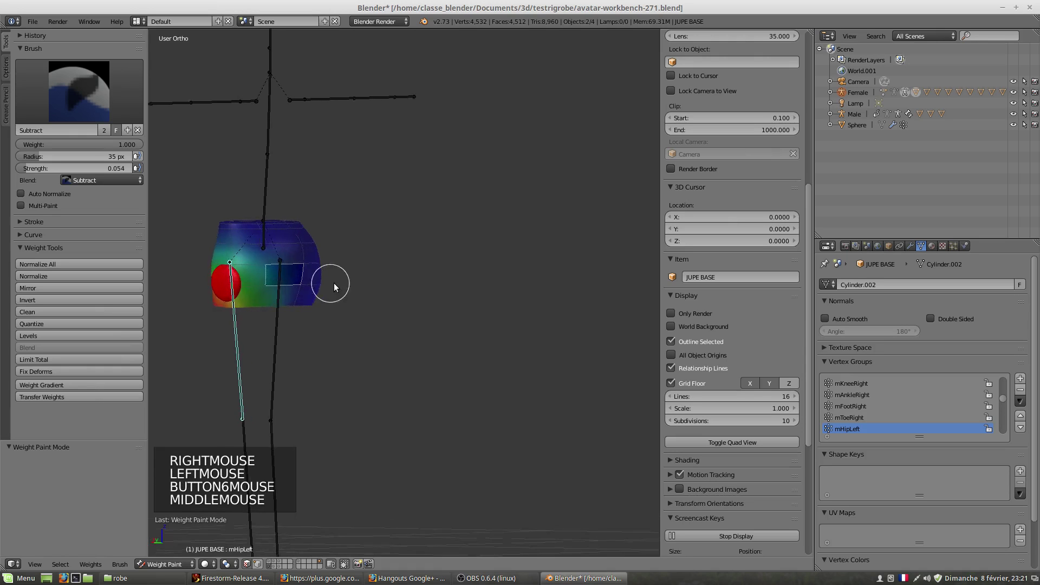
pyautogui.middleClick(261, 304)
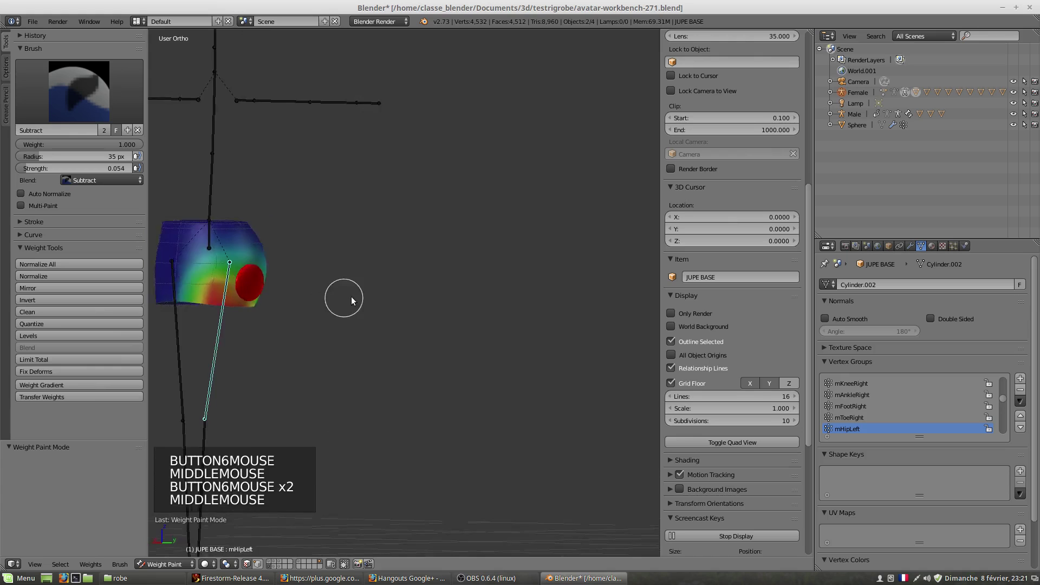
pyautogui.rightClick(189, 302)
pyautogui.click(181, 309)
pyautogui.scroll(-3)
# - Rotate the left thigh bone and orbit around the bent leg to check the skirt deformation
pyautogui.middleClick(209, 312)
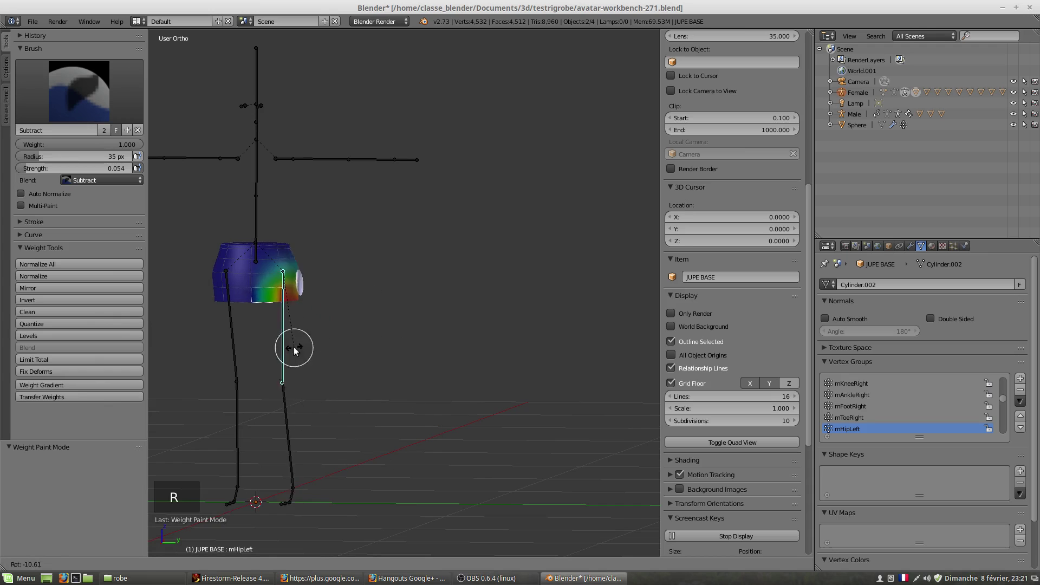
pyautogui.middleClick(297, 331)
pyautogui.press('r')
pyautogui.middleClick(228, 355)
pyautogui.scroll(3)
pyautogui.middleClick(261, 337)
pyautogui.scroll(-3)
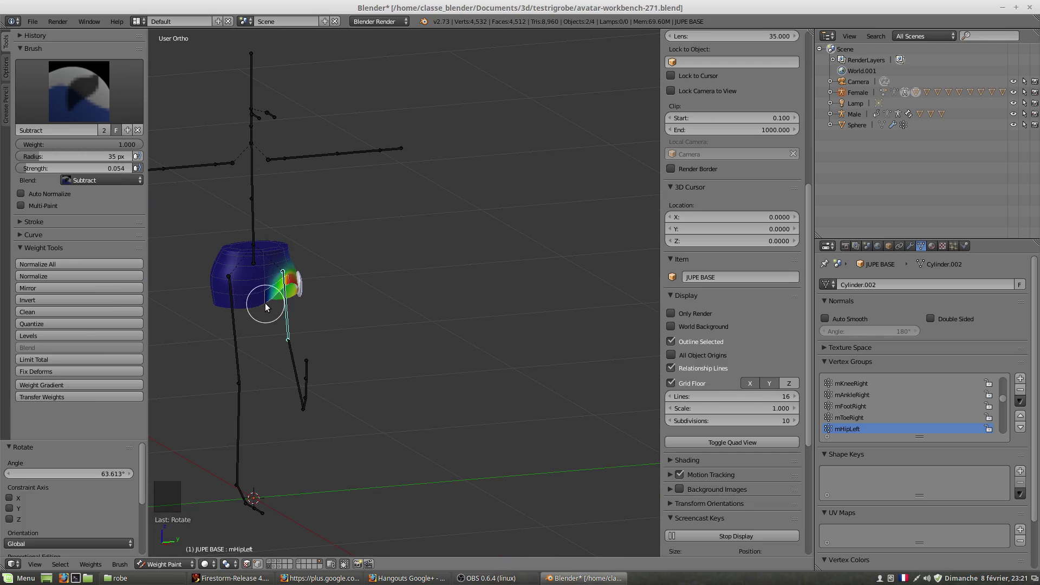
pyautogui.scroll(3)
pyautogui.scroll(3)
pyautogui.middleClick(213, 310)
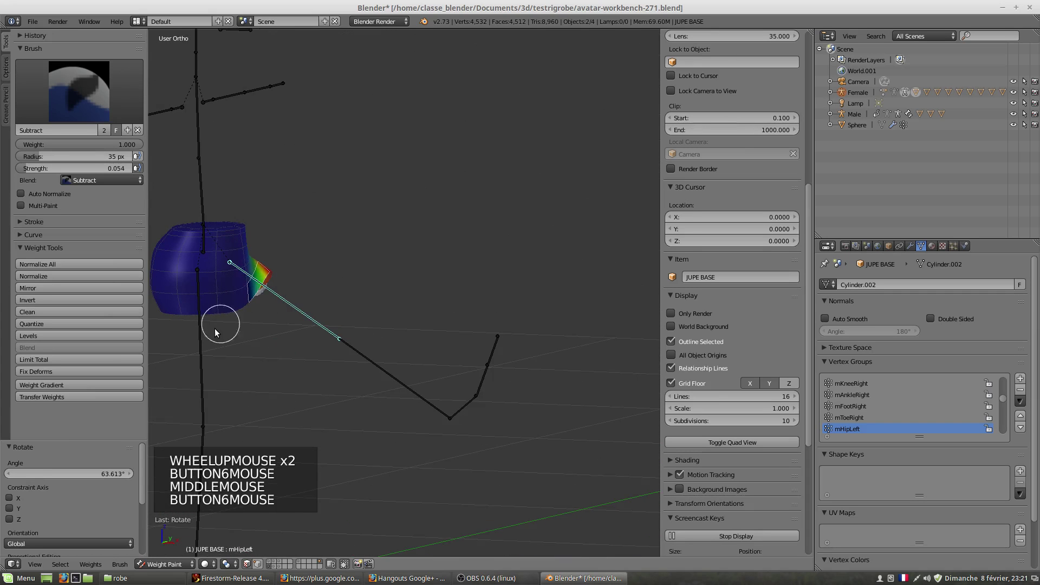
pyautogui.scroll(3)
pyautogui.scroll(3)
pyautogui.middleClick(252, 329)
pyautogui.scroll(-3)
pyautogui.middleClick(241, 328)
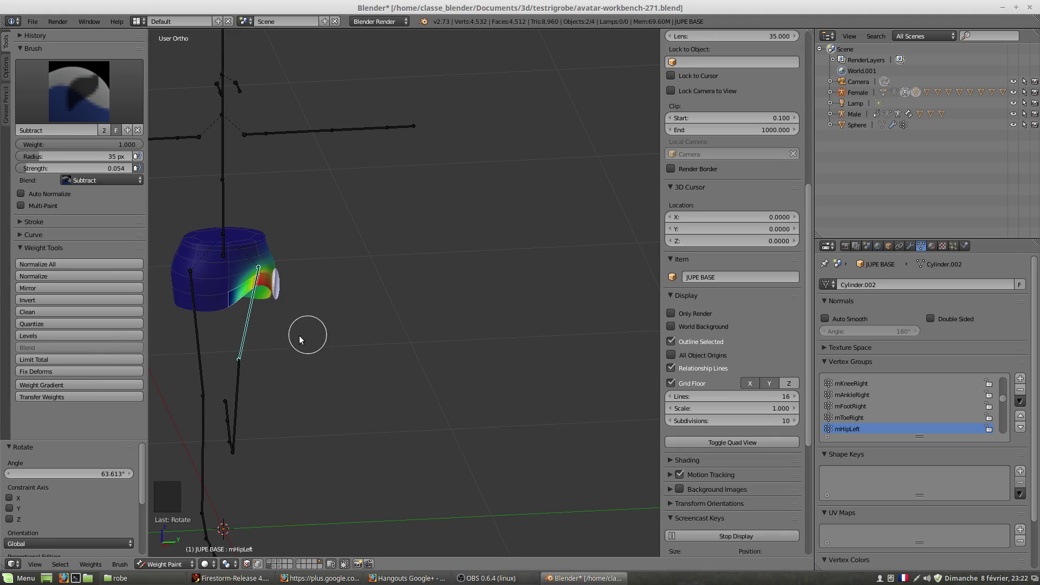
pyautogui.middleClick(266, 419)
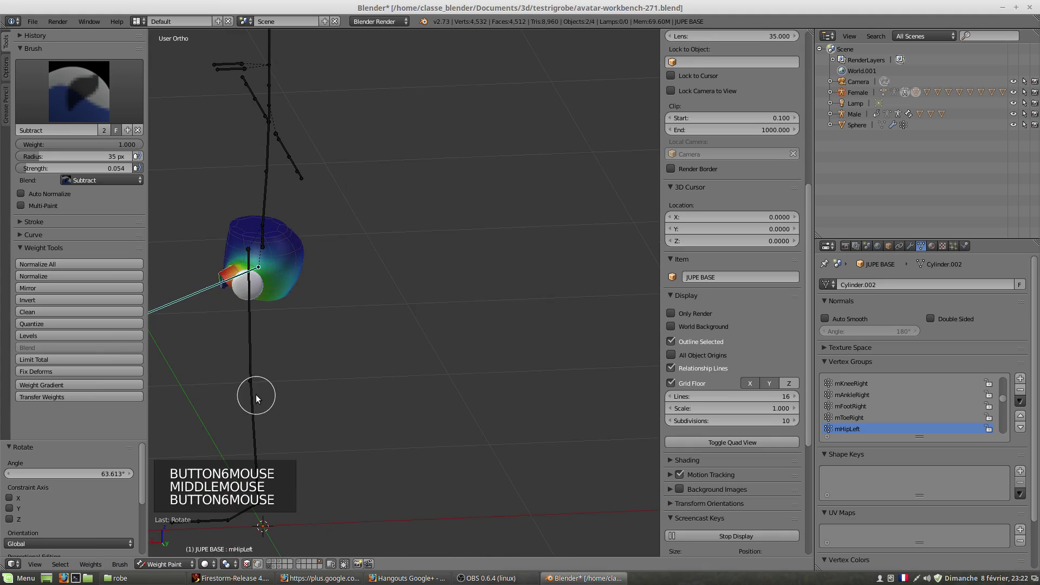
# - Clear the bone rotation and bring the JUPE BASE mesh into editing, selecting vertices on it
pyautogui.press('alt+r')
pyautogui.middleClick(284, 331)
pyautogui.scroll(3)
pyautogui.scroll(3)
pyautogui.middleClick(449, 341)
pyautogui.rightClick(415, 270)
# - Extrude the skirt's bottom rim loop, bringing the mesh to 64 vertices and 54 faces
pyautogui.click(150, 568)
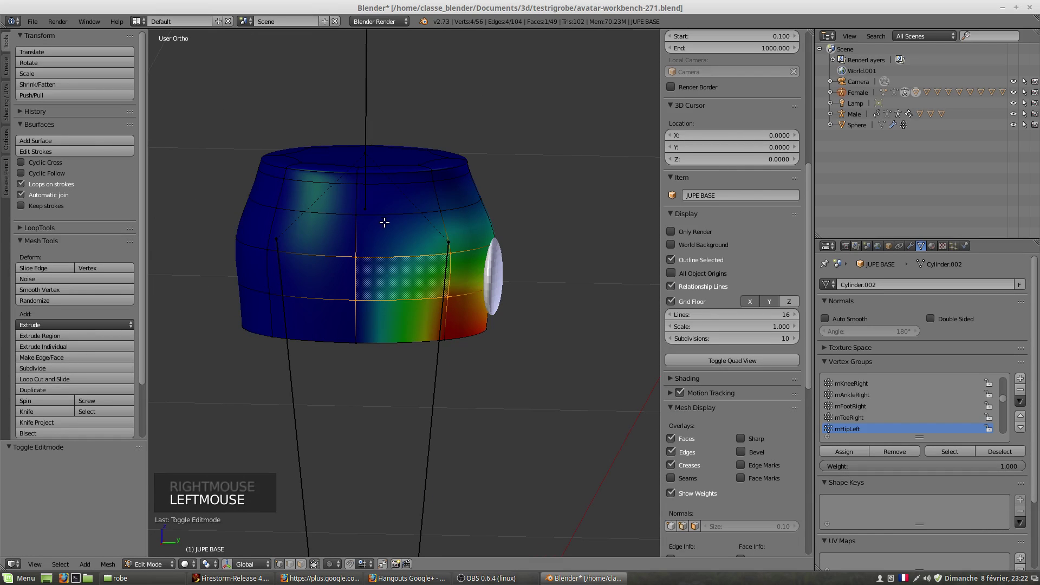
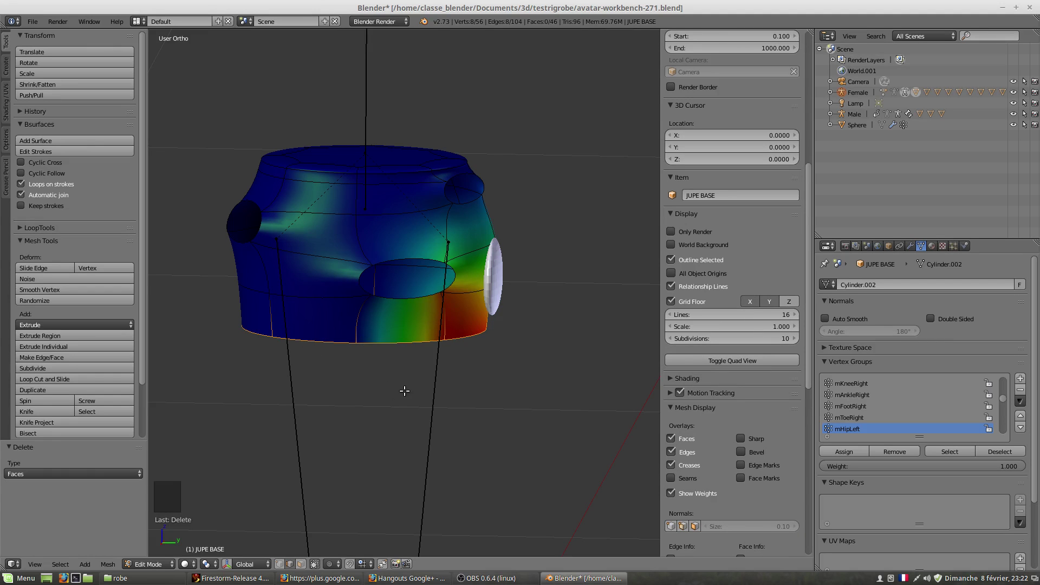
pyautogui.press('e')
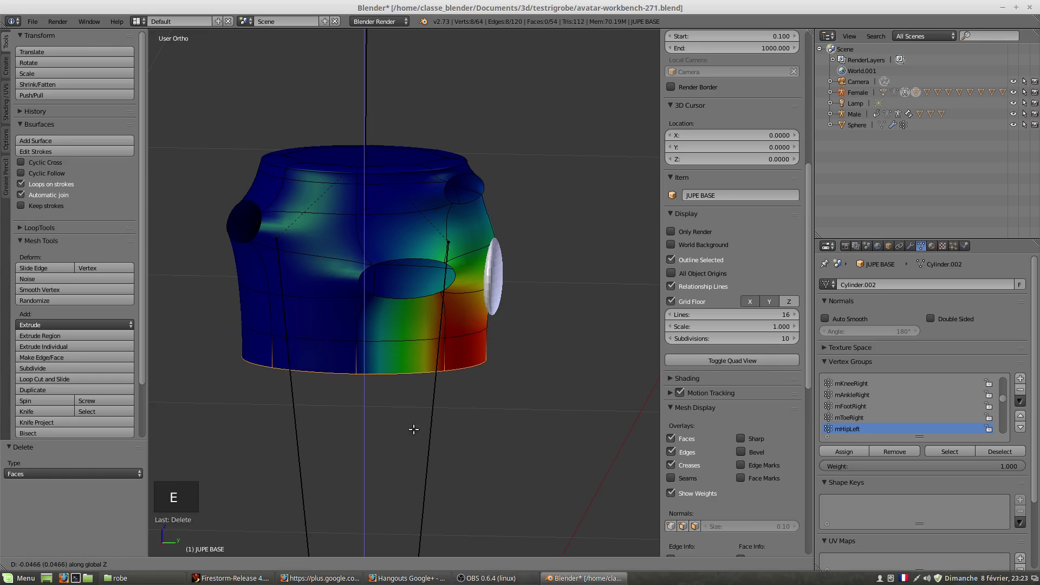
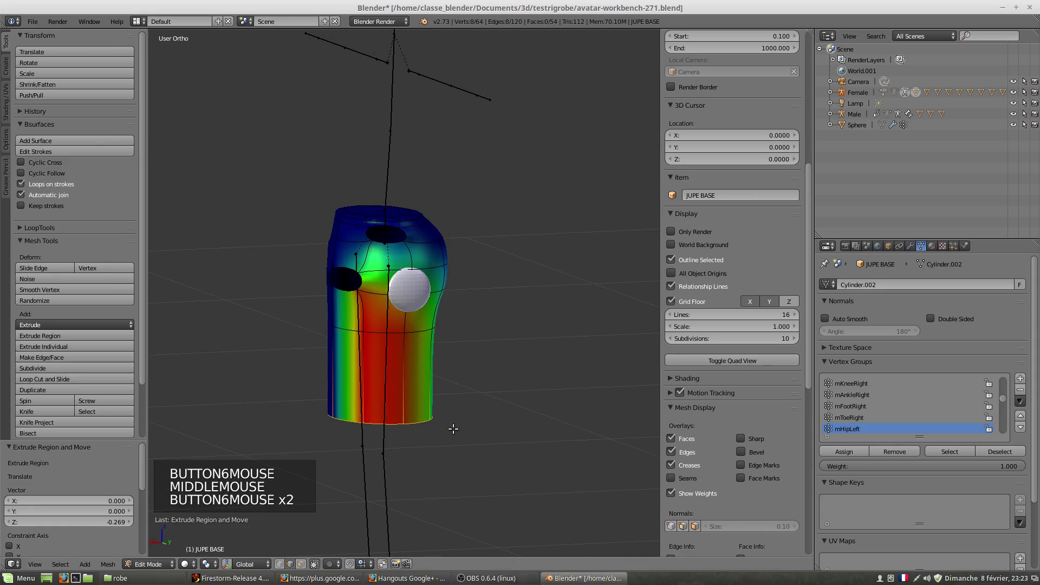
# - Scale the rim, extrude another loop, undo it and redo the extrusion with scaling
pyautogui.press('s')
pyautogui.scroll(-3)
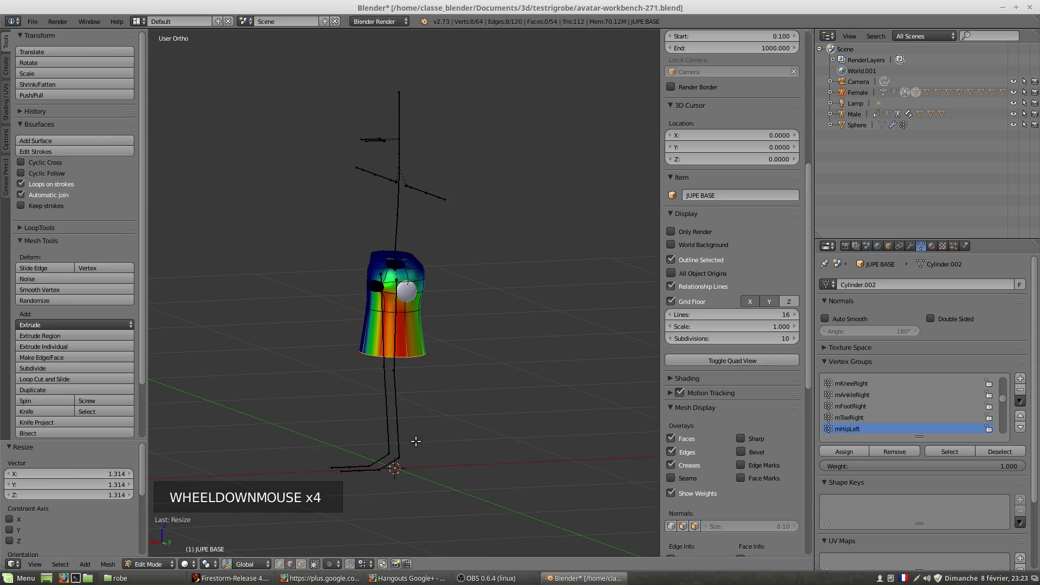
pyautogui.press('e')
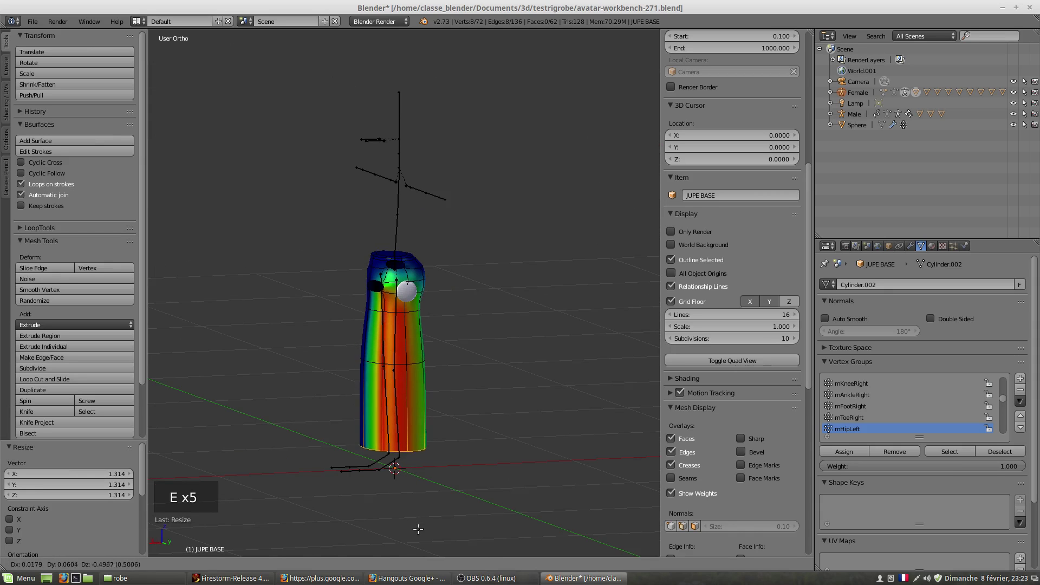
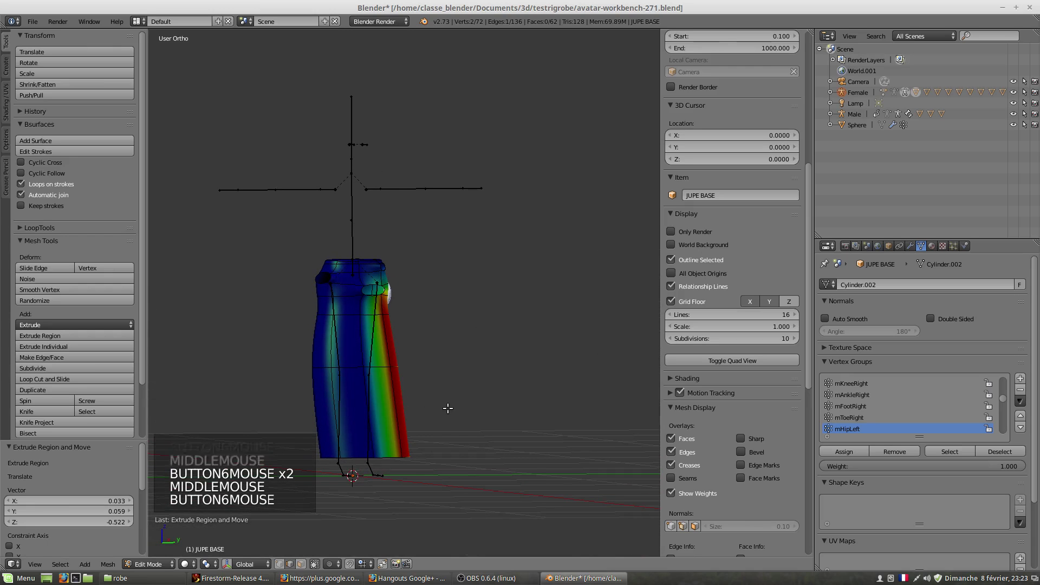
pyautogui.press('ctrl+z')
pyautogui.press('ctrl+z')
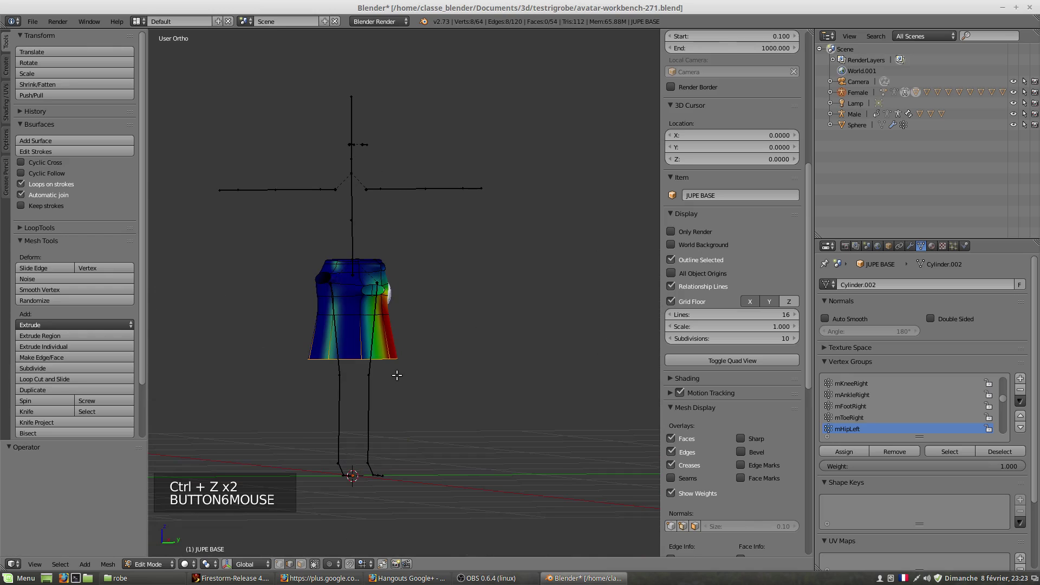
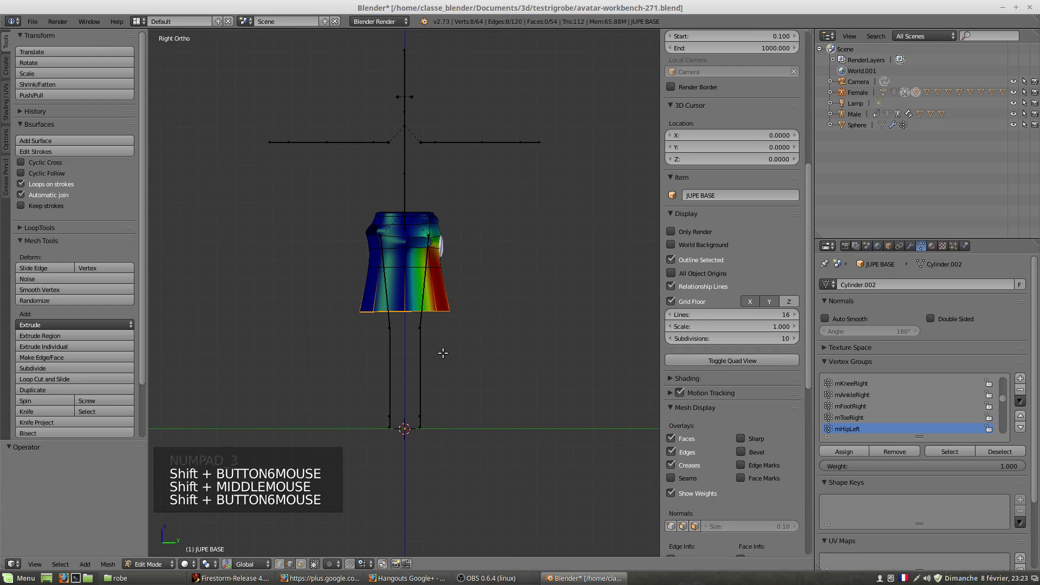
pyautogui.press('e')
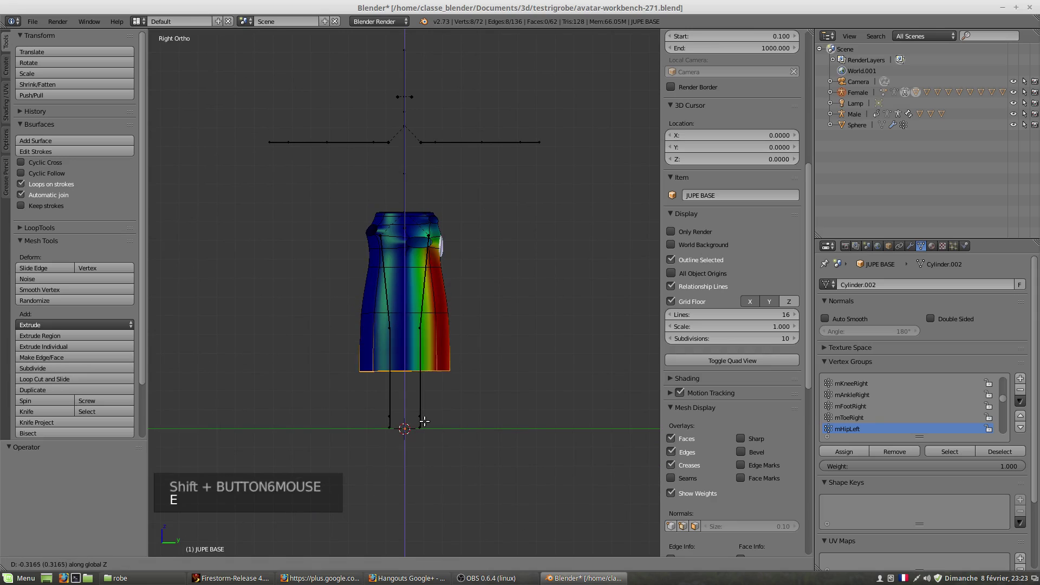
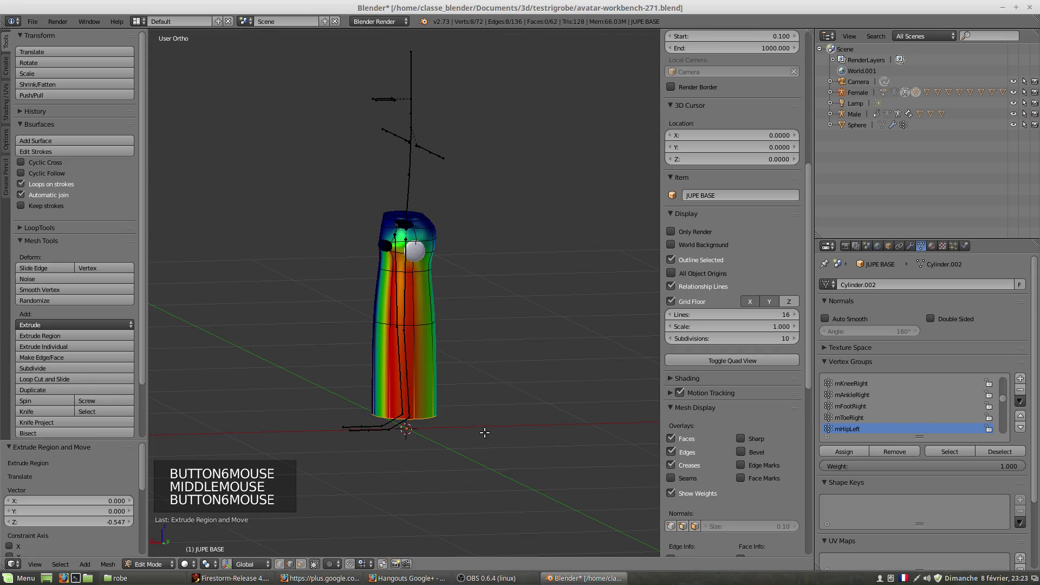
pyautogui.press('s')
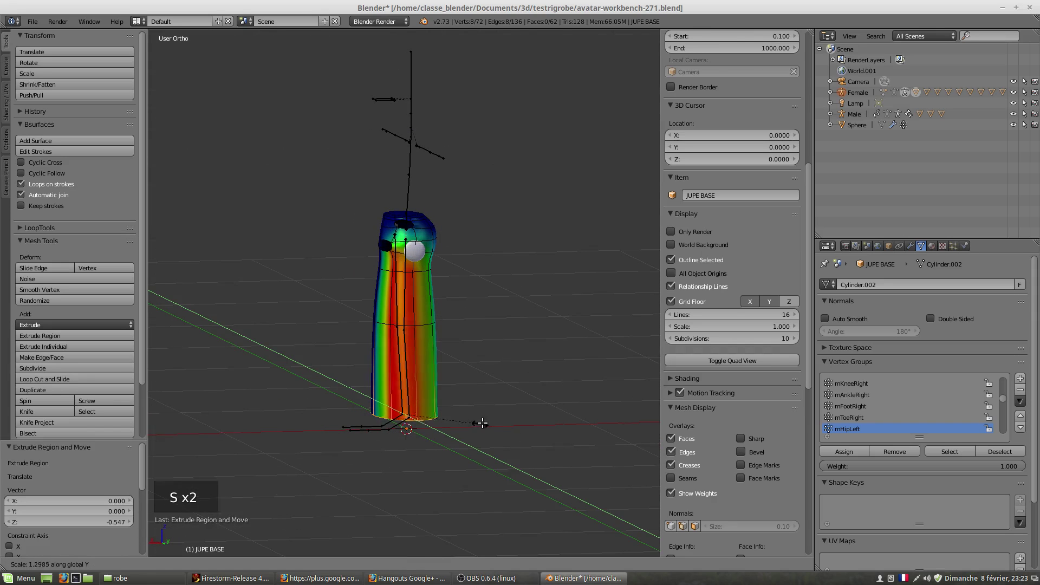
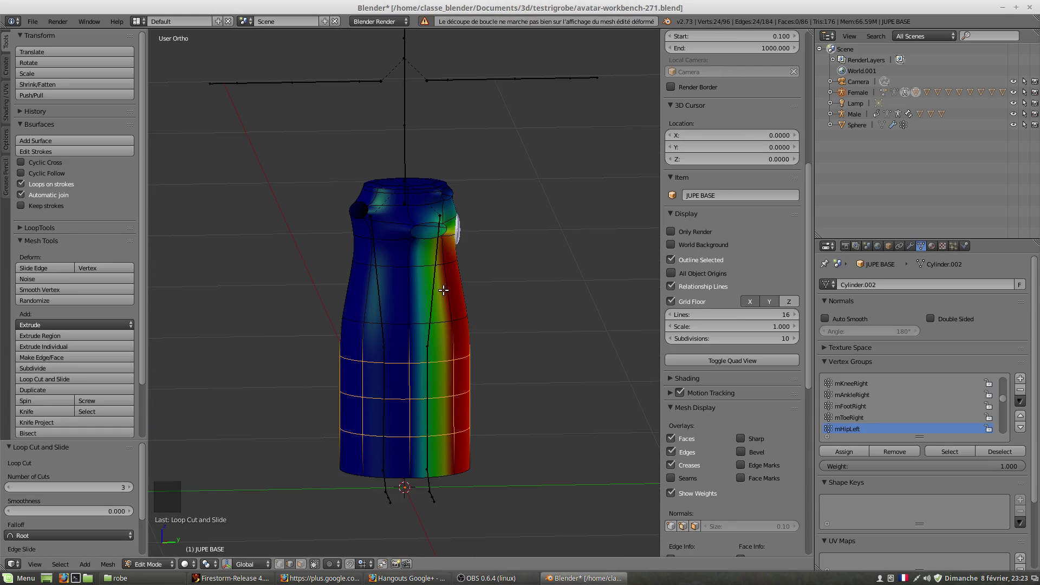
# - Add a loop cut across the skirt's middle, reaching 104 vertices and 94 faces
pyautogui.press('ctrl+r')
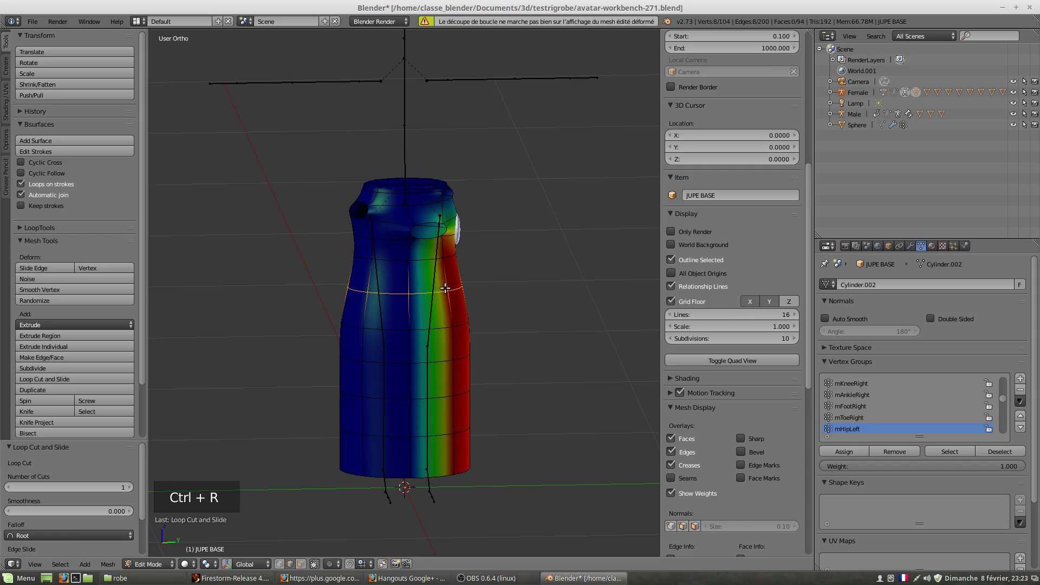
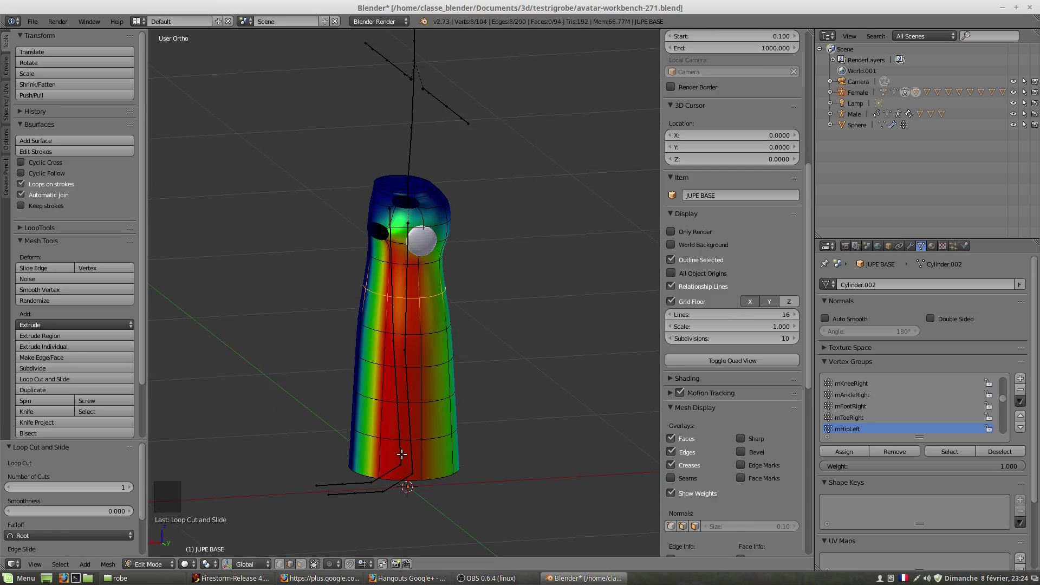
pyautogui.click(141, 567)
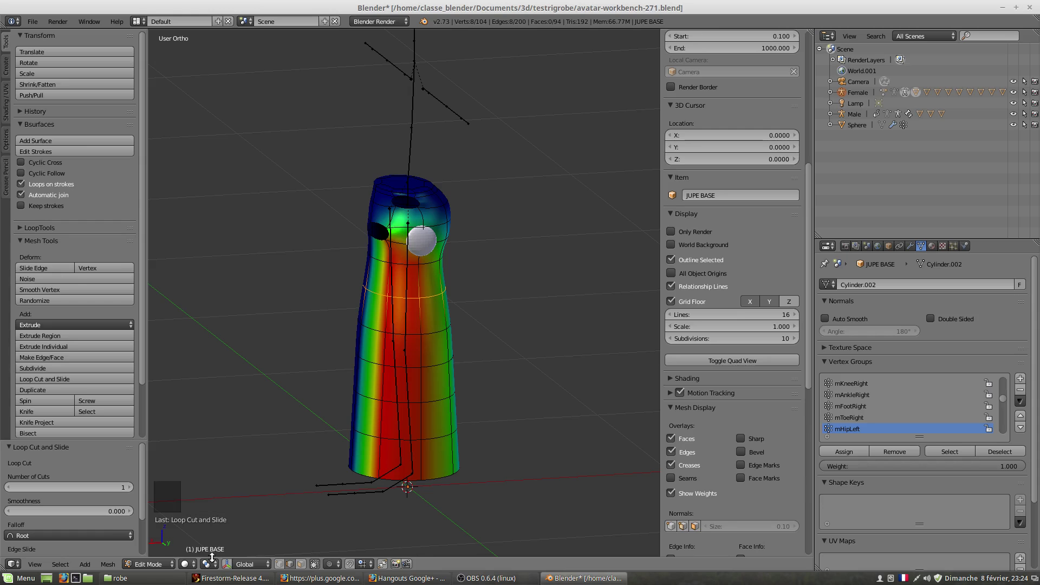
# - Return JUPE BASE to weight painting, rotate the left thigh bone and select it to view its weights
pyautogui.click(148, 571)
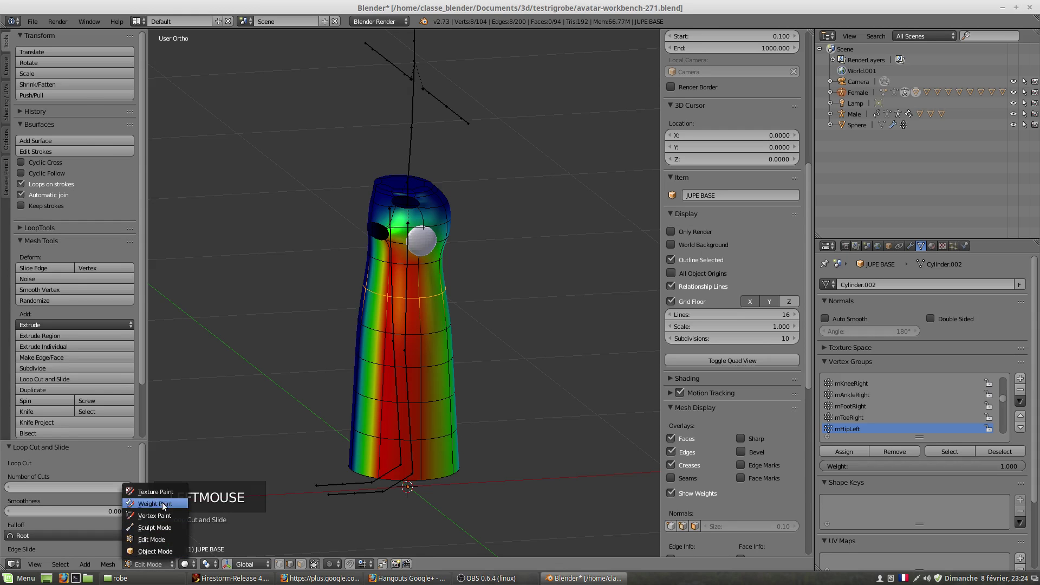
pyautogui.click(165, 508)
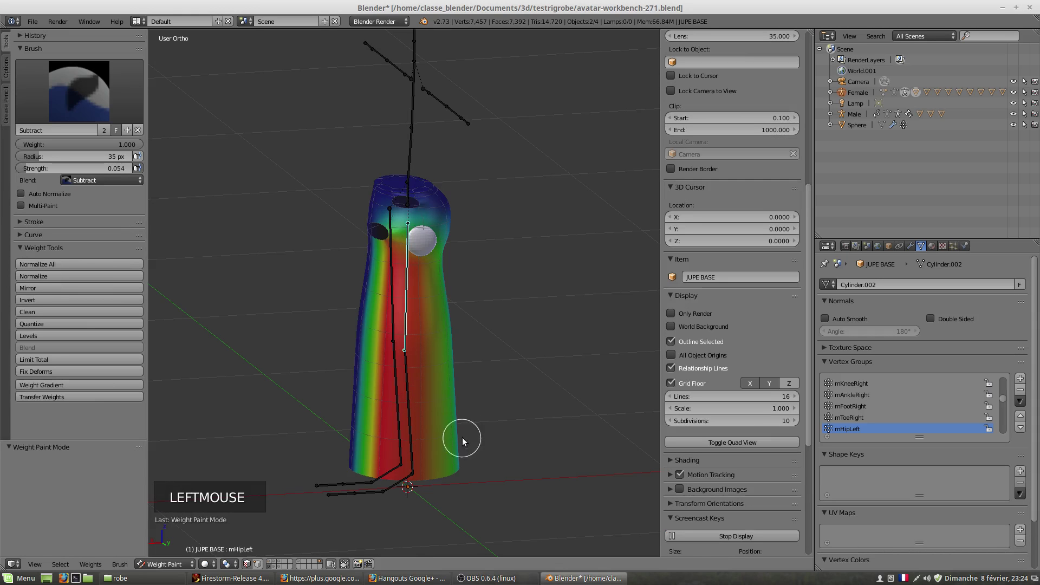
pyautogui.middleClick(463, 431)
pyautogui.press('r')
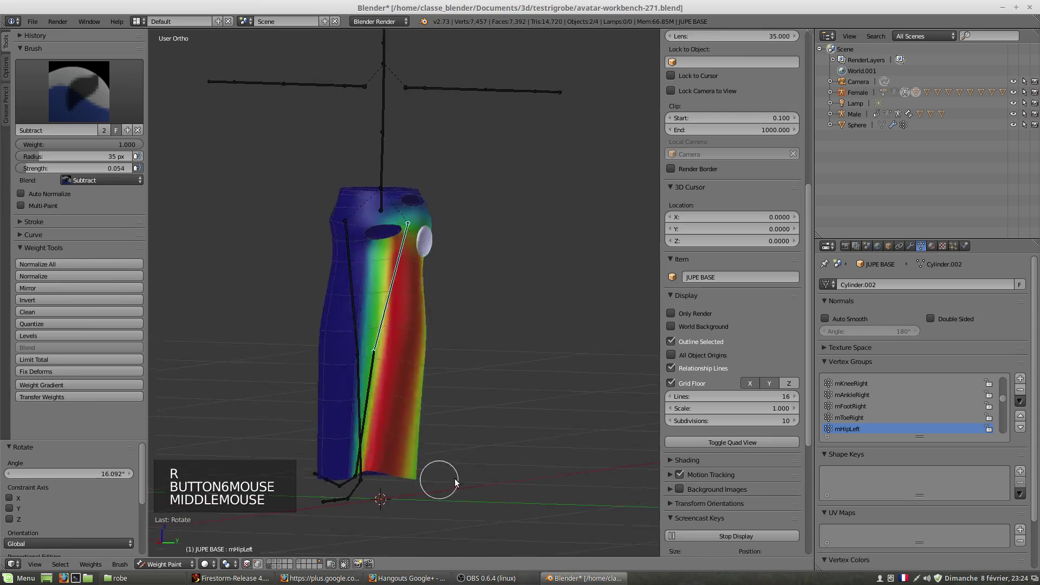
pyautogui.middleClick(590, 482)
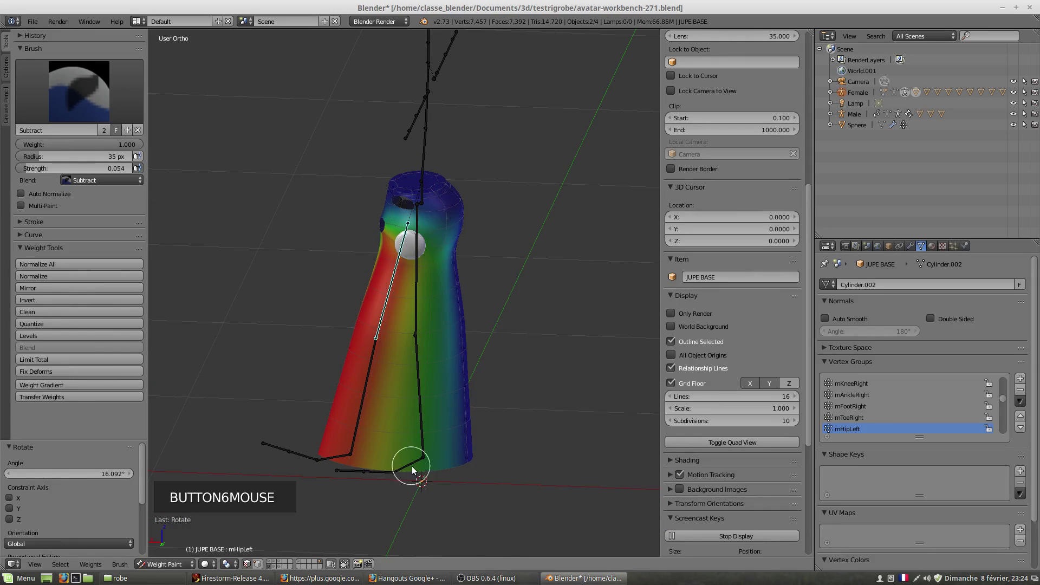
pyautogui.press('r')
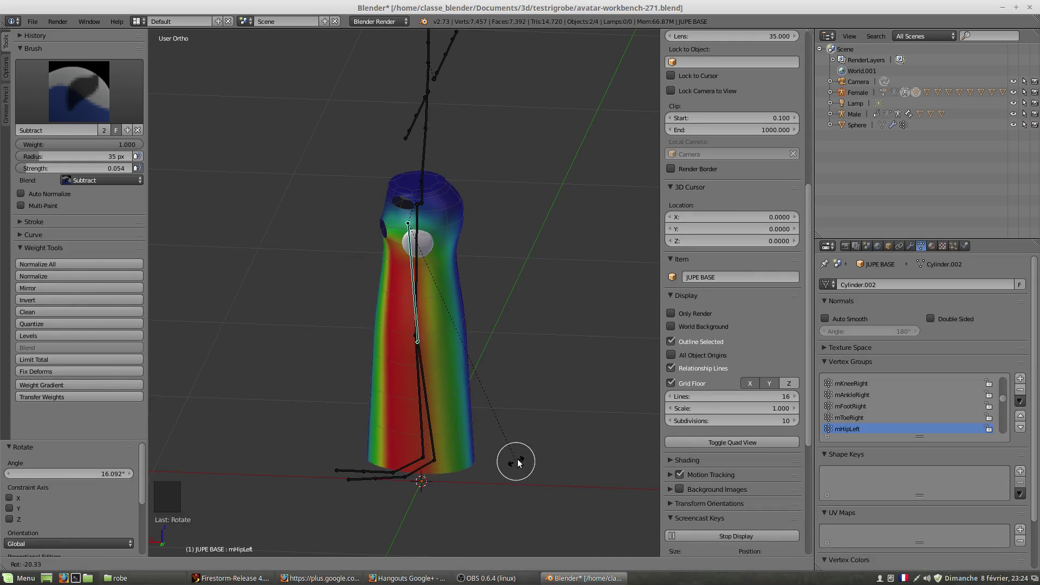
pyautogui.middleClick(420, 463)
pyautogui.rightClick(356, 412)
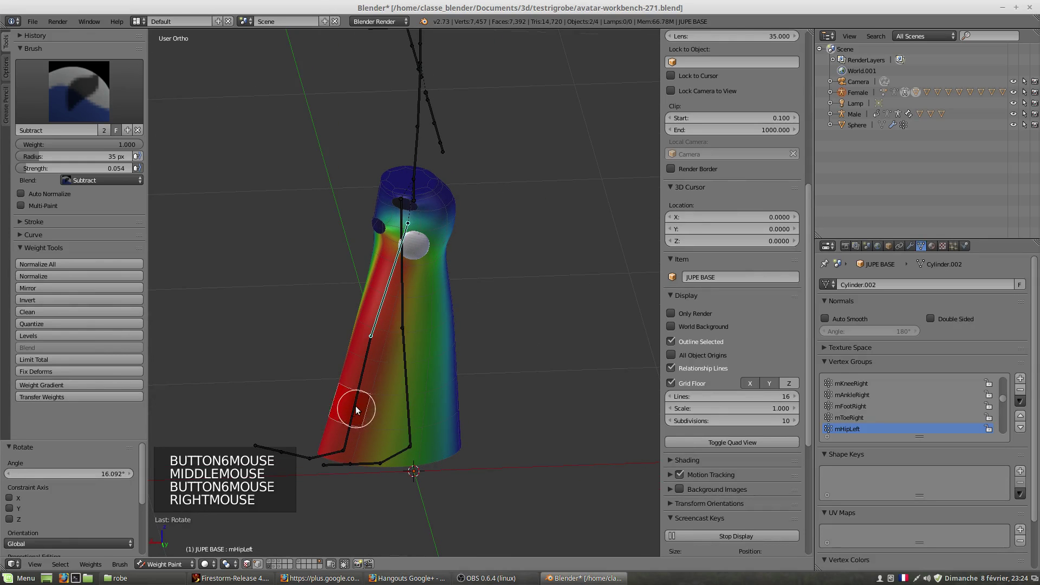
pyautogui.click(252, 564)
# - Make mKneeLeft the displayed group via the left knee bone and frame the lower skirt in front view
pyautogui.rightClick(362, 387)
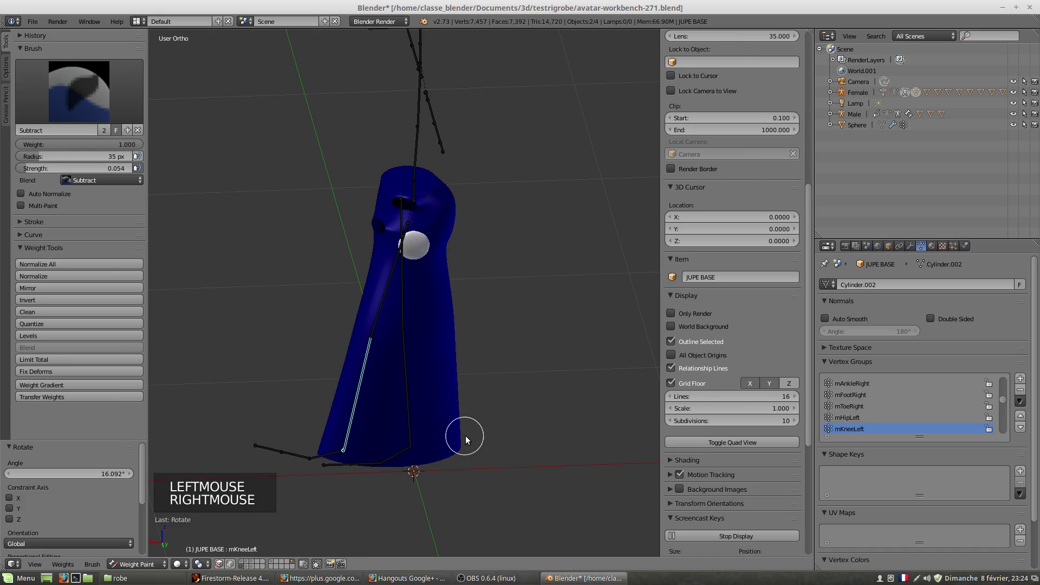
pyautogui.press('r')
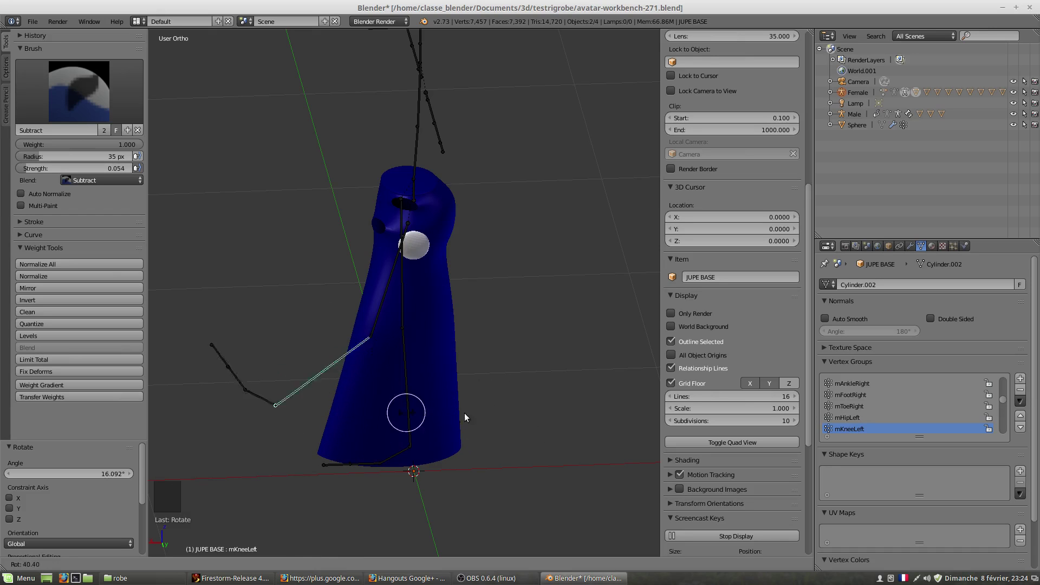
pyautogui.rightClick(381, 326)
pyautogui.middleClick(387, 434)
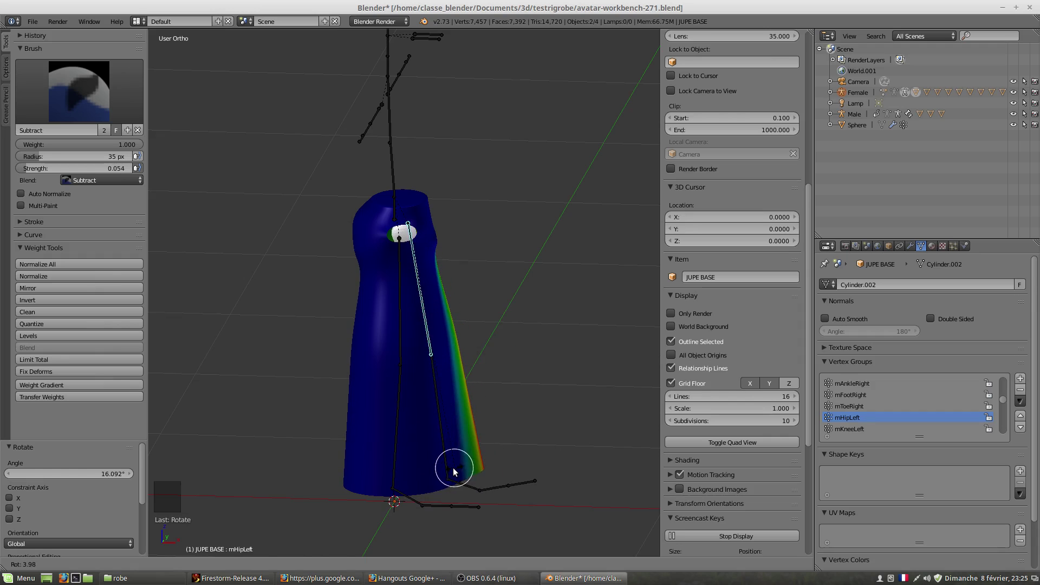
pyautogui.rightClick(443, 440)
pyautogui.middleClick(483, 446)
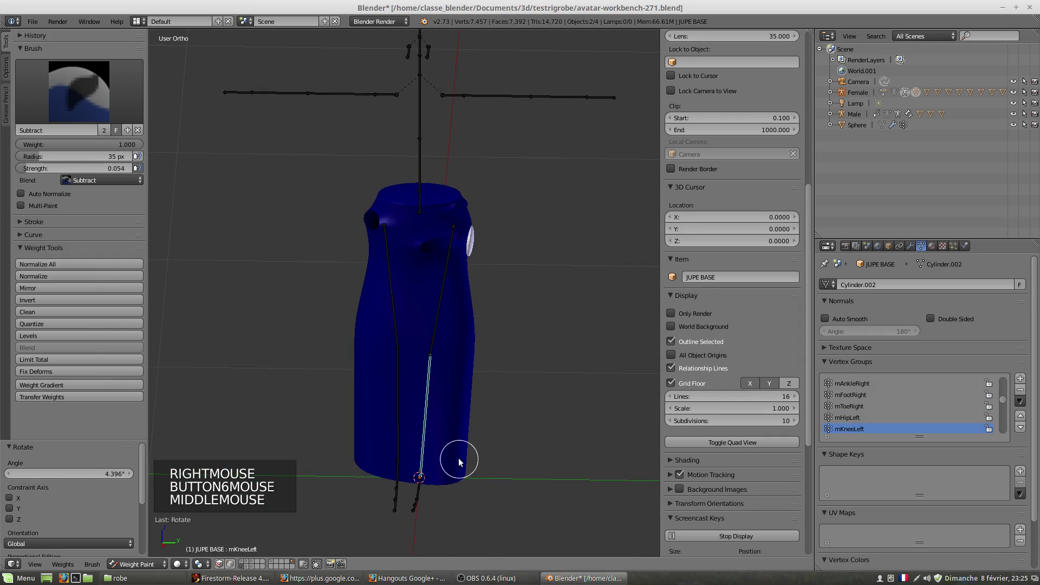
pyautogui.scroll(3)
pyautogui.scroll(3)
pyautogui.middleClick(481, 432)
# - Select the skirt faces below the left knee for painting
pyautogui.click(224, 567)
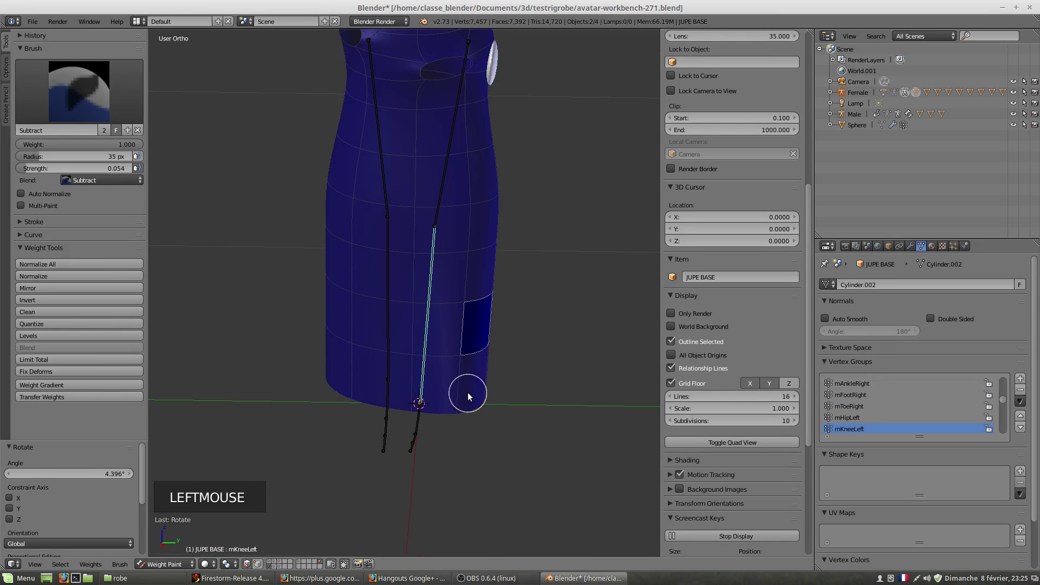
pyautogui.rightClick(463, 394)
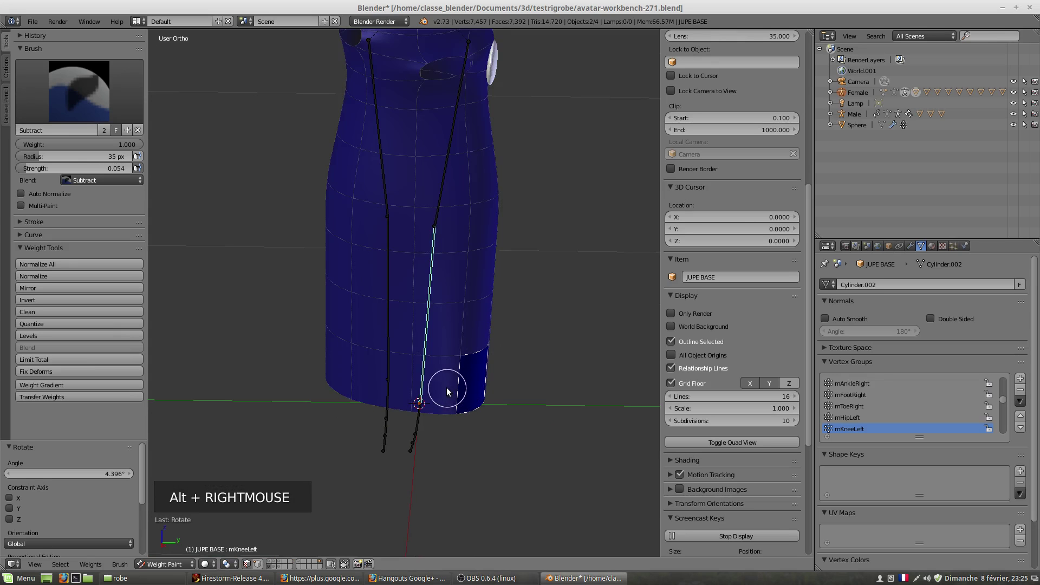
pyautogui.rightClick(448, 393)
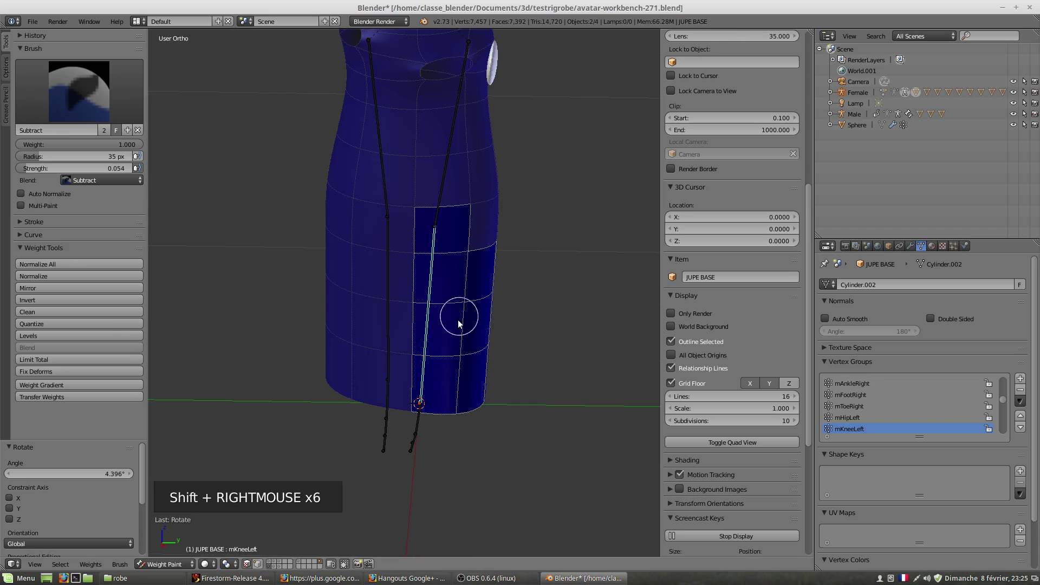
pyautogui.click(98, 90)
pyautogui.click(425, 392)
pyautogui.doubleClick(394, 418)
pyautogui.click(397, 381)
pyautogui.middleClick(441, 377)
# - Set the brush to Add at strength 0.055 and paint faint mKneeLeft weight under the knee
pyautogui.click(361, 397)
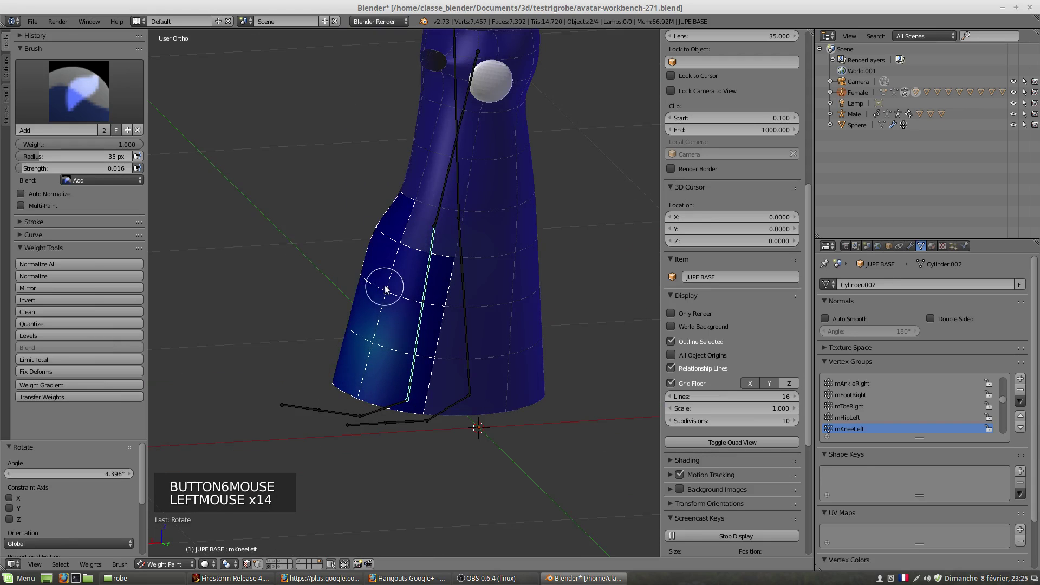
pyautogui.doubleClick(385, 292)
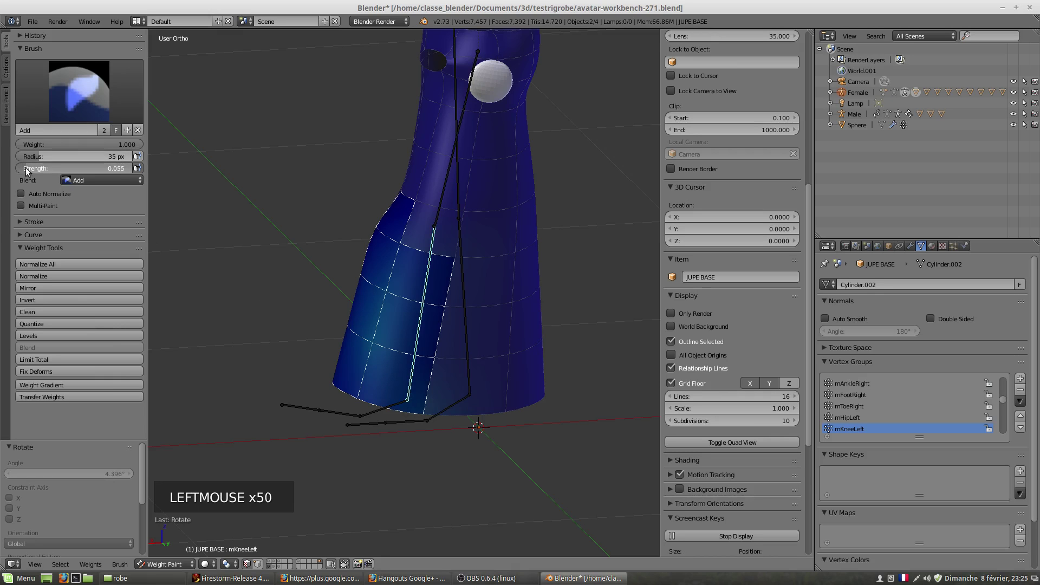
pyautogui.middleClick(376, 396)
pyautogui.click(416, 409)
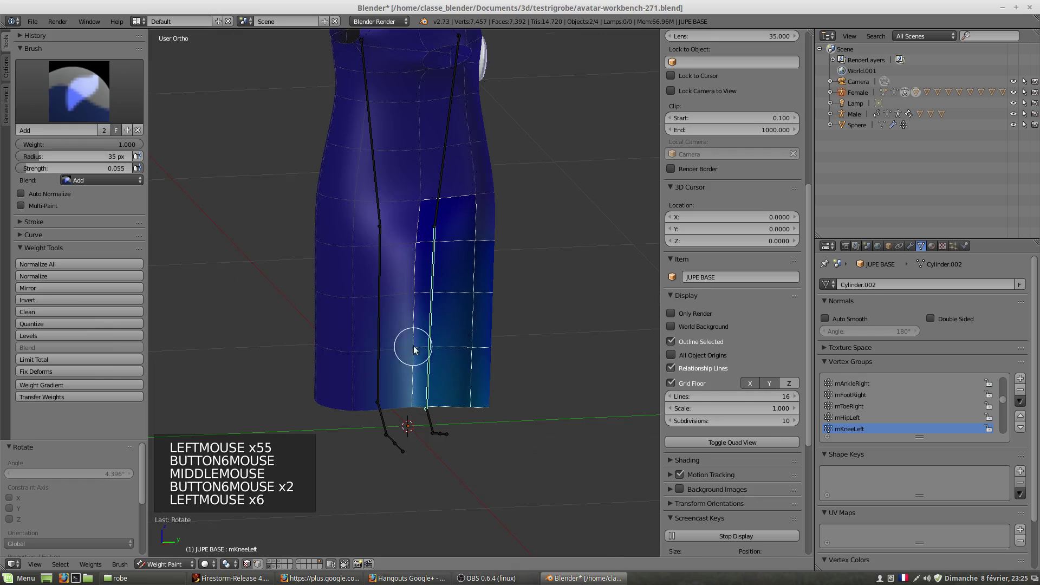
pyautogui.doubleClick(417, 239)
pyautogui.click(470, 252)
pyautogui.middleClick(478, 383)
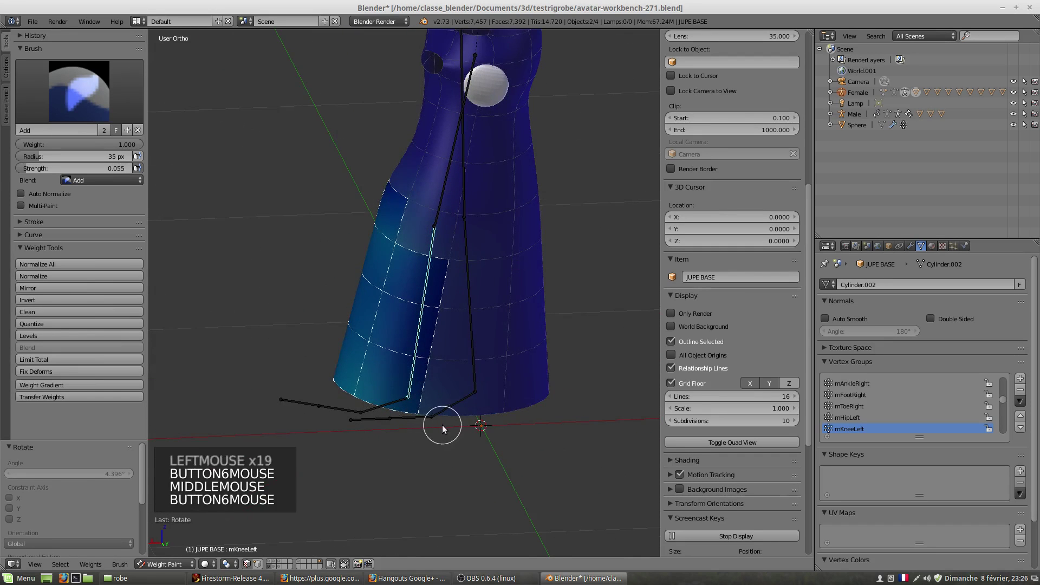
pyautogui.press('r')
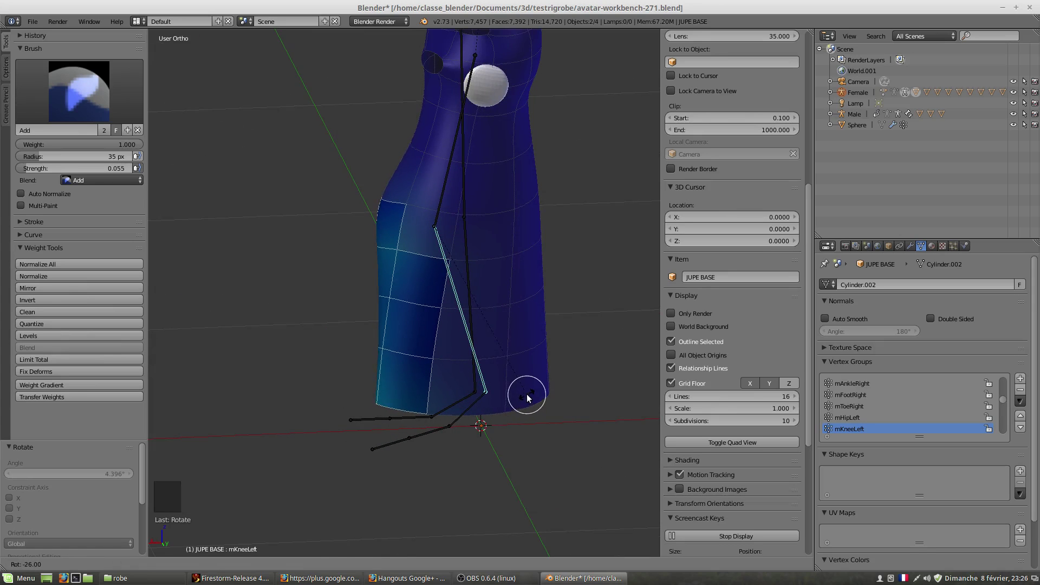
pyautogui.middleClick(449, 316)
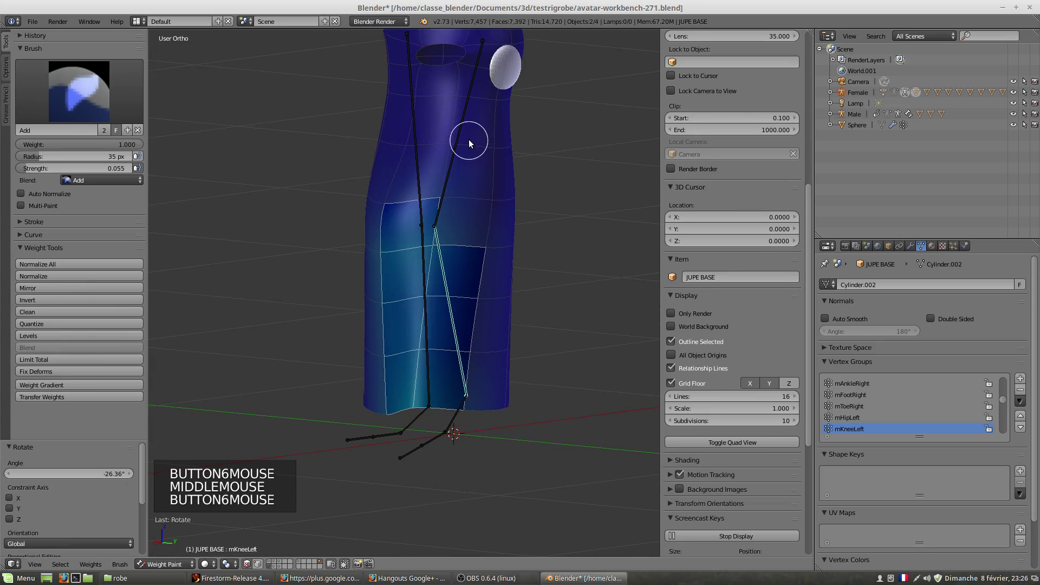
# - Switch between the left thigh and knee bones to compare mHipLeft and mKneeLeft weights
pyautogui.rightClick(463, 146)
pyautogui.rightClick(452, 171)
pyautogui.click(250, 569)
pyautogui.rightClick(450, 190)
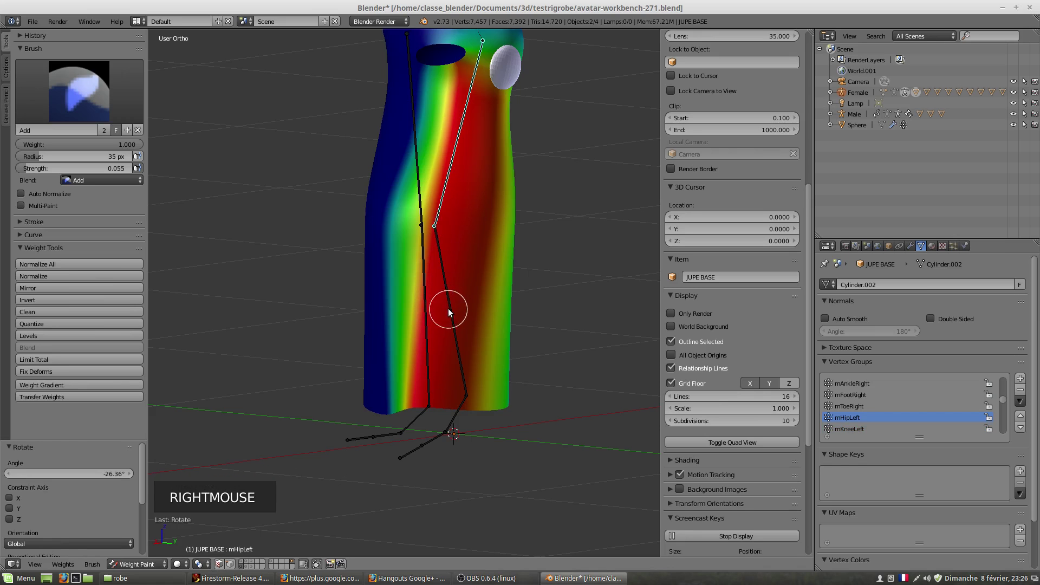
pyautogui.rightClick(456, 340)
pyautogui.middleClick(424, 343)
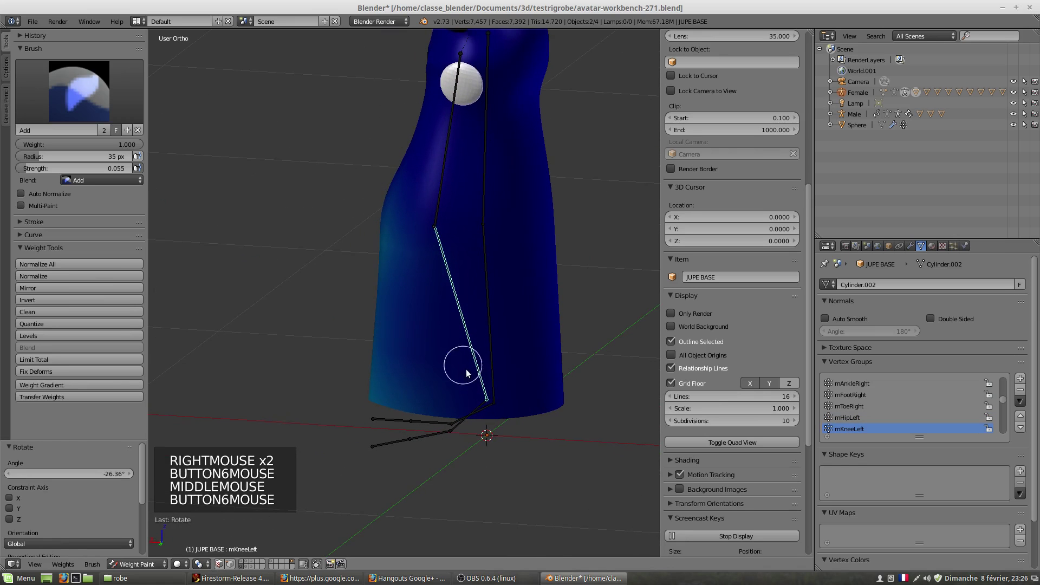
pyautogui.press('r')
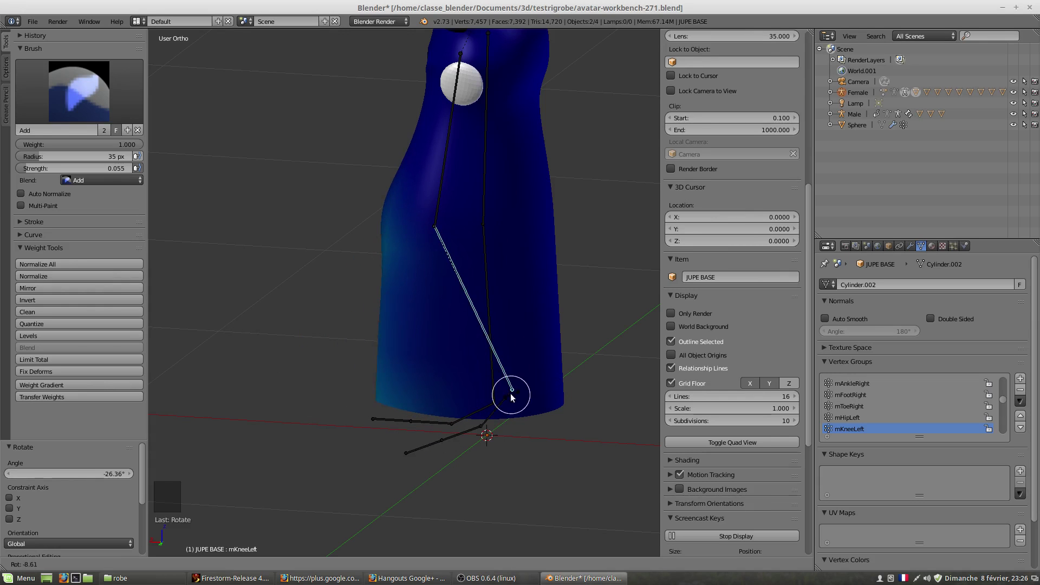
# - Rotate the leg bones to test, settle on mHipLeft display and go to Right Ortho view
pyautogui.rightClick(439, 192)
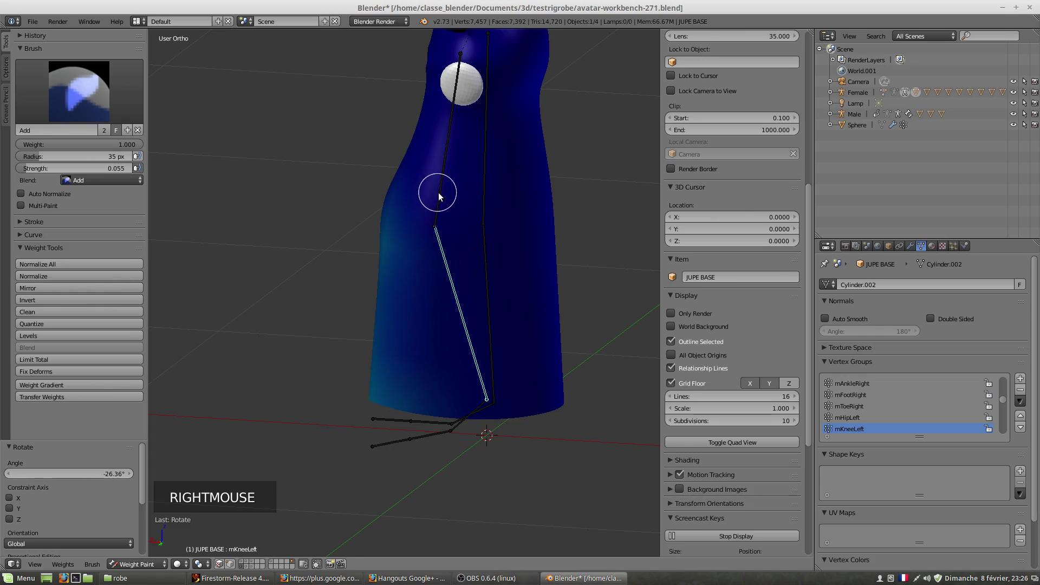
pyautogui.press('r')
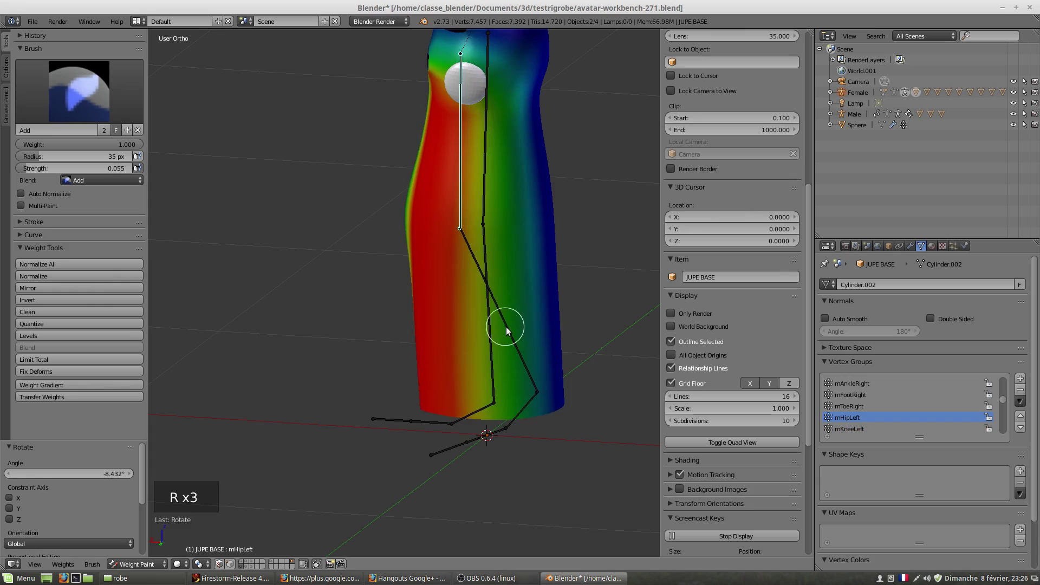
pyautogui.rightClick(508, 332)
pyautogui.press('r')
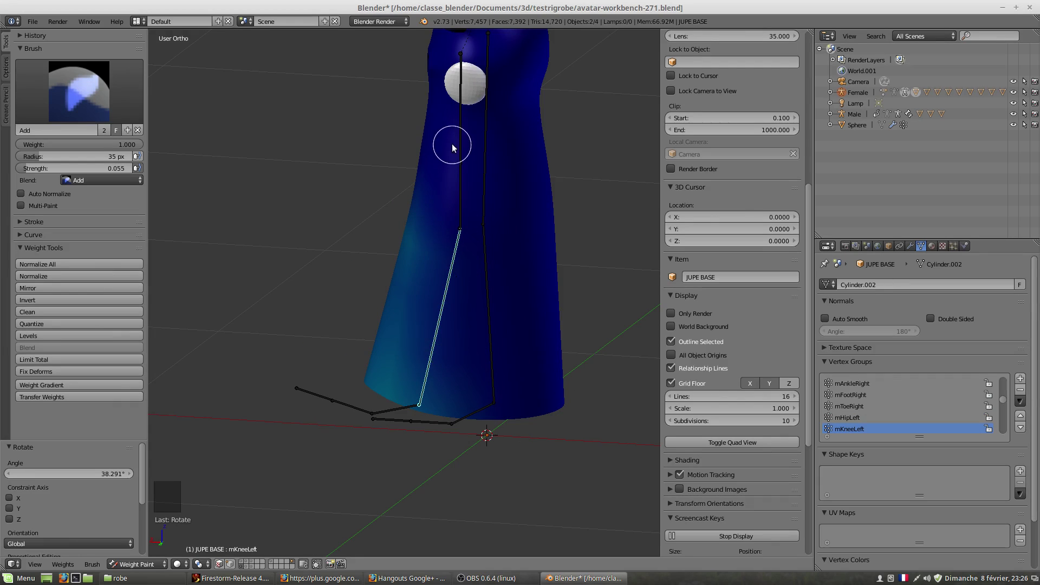
pyautogui.rightClick(460, 195)
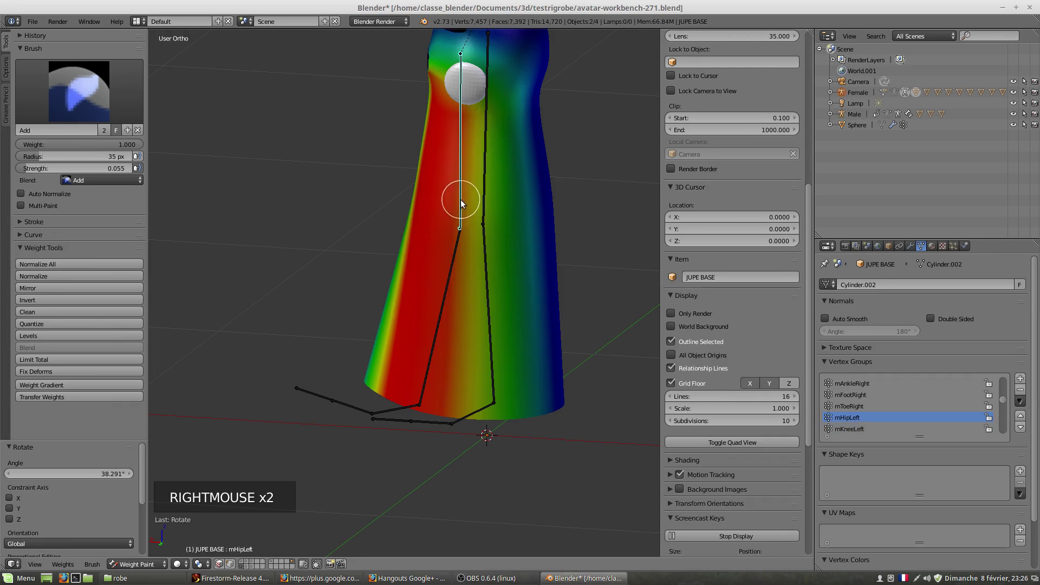
pyautogui.rightClick(402, 316)
pyautogui.middleClick(416, 320)
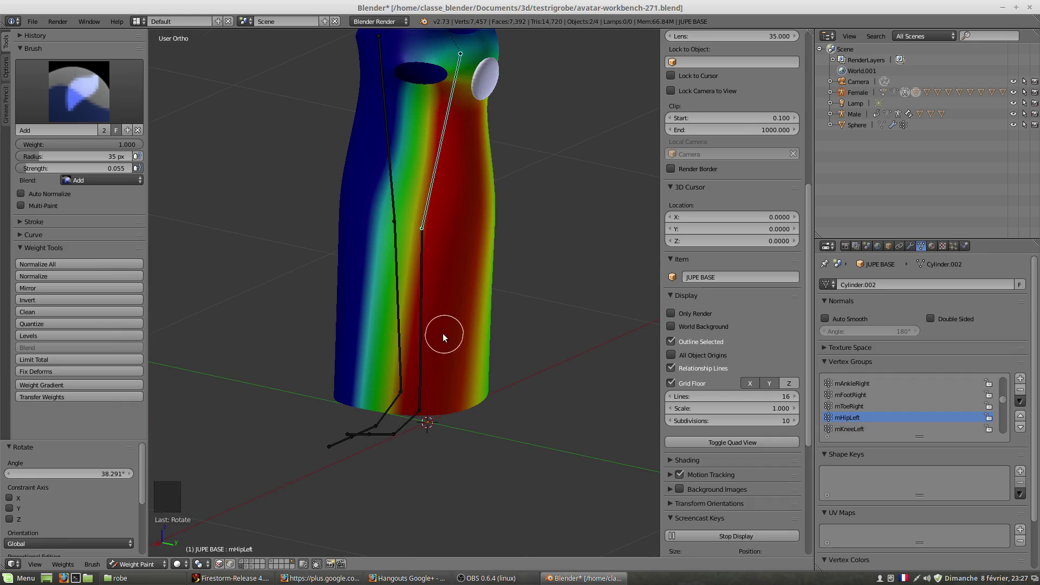
pyautogui.middleClick(481, 332)
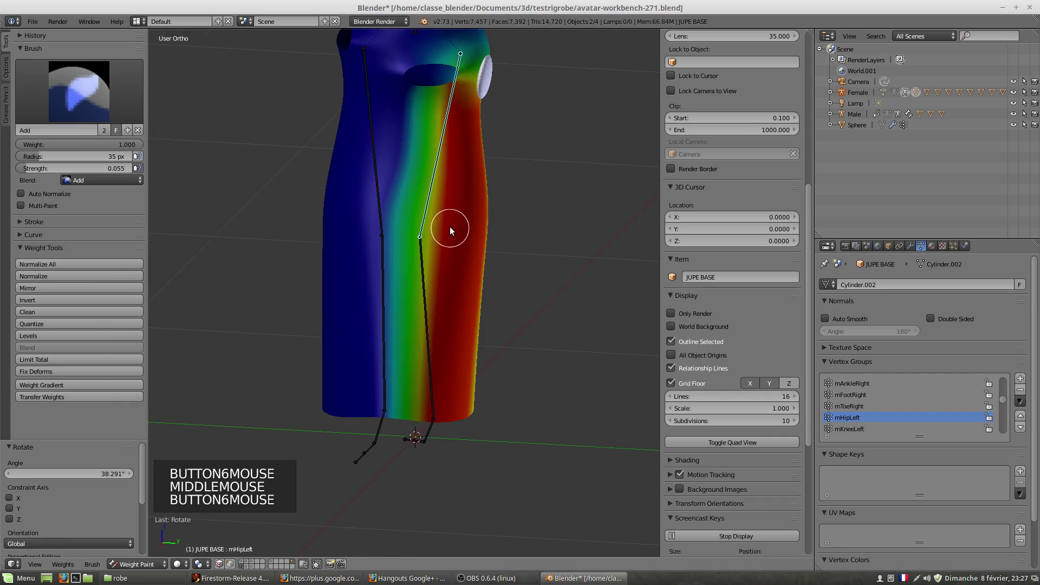
pyautogui.press('KP_3')
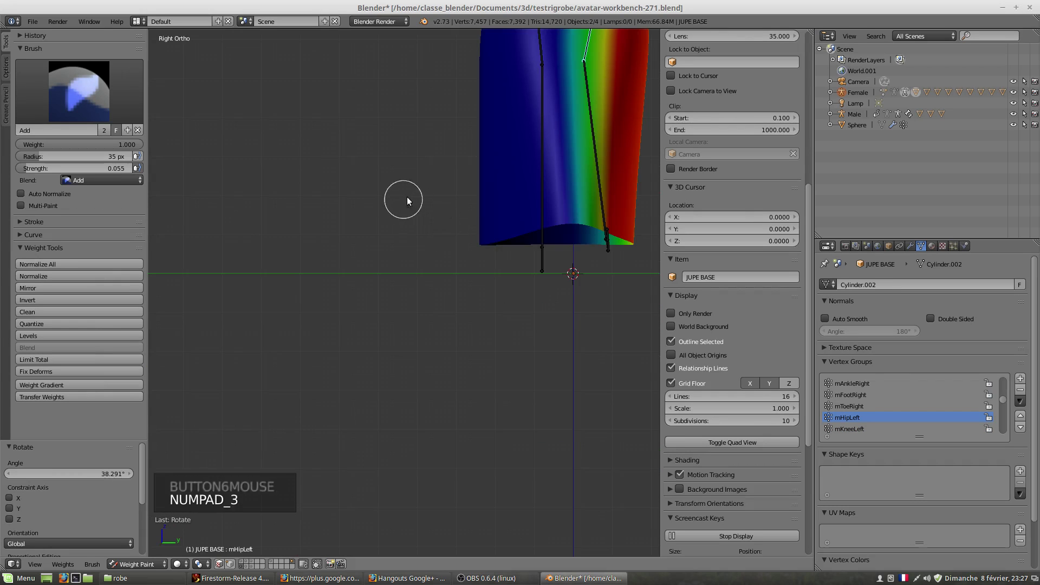
# - Swing the left hip bone to test the skirt, reset it to rest pose and show mKneeLeft
pyautogui.middleClick(427, 198)
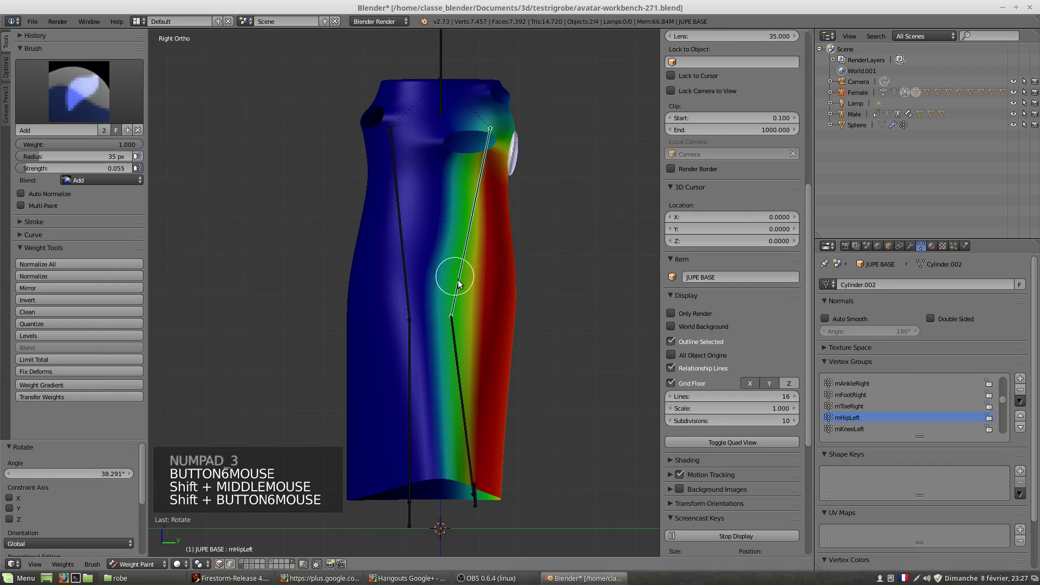
pyautogui.rightClick(462, 291)
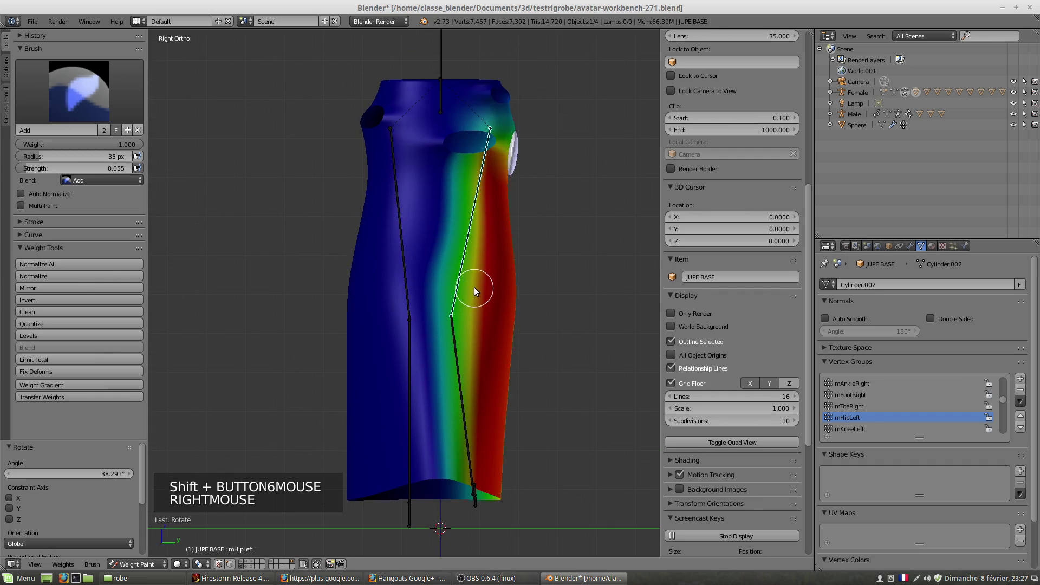
pyautogui.press('r')
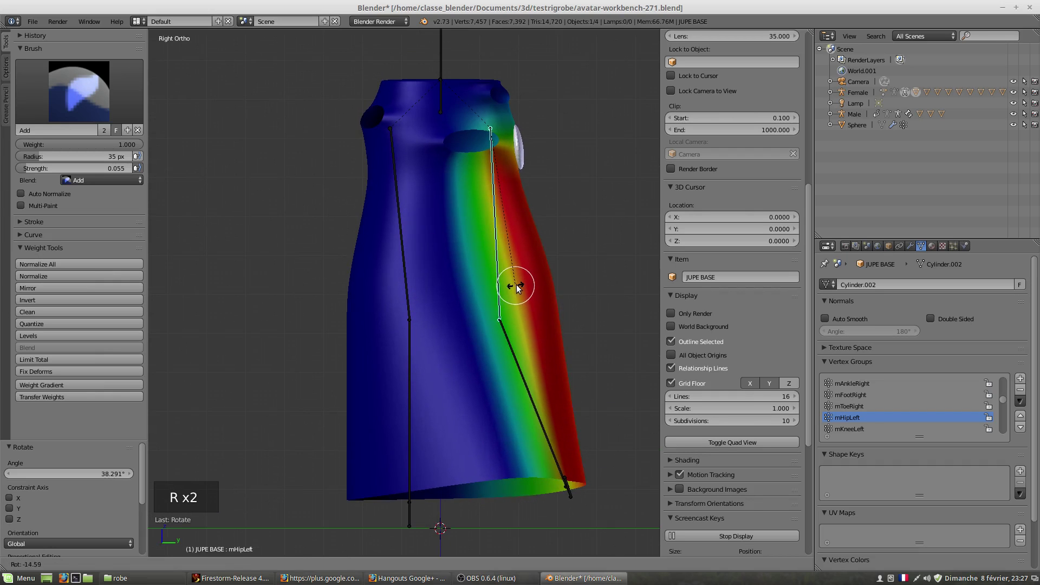
pyautogui.rightClick(546, 424)
pyautogui.press('r')
pyautogui.middleClick(524, 438)
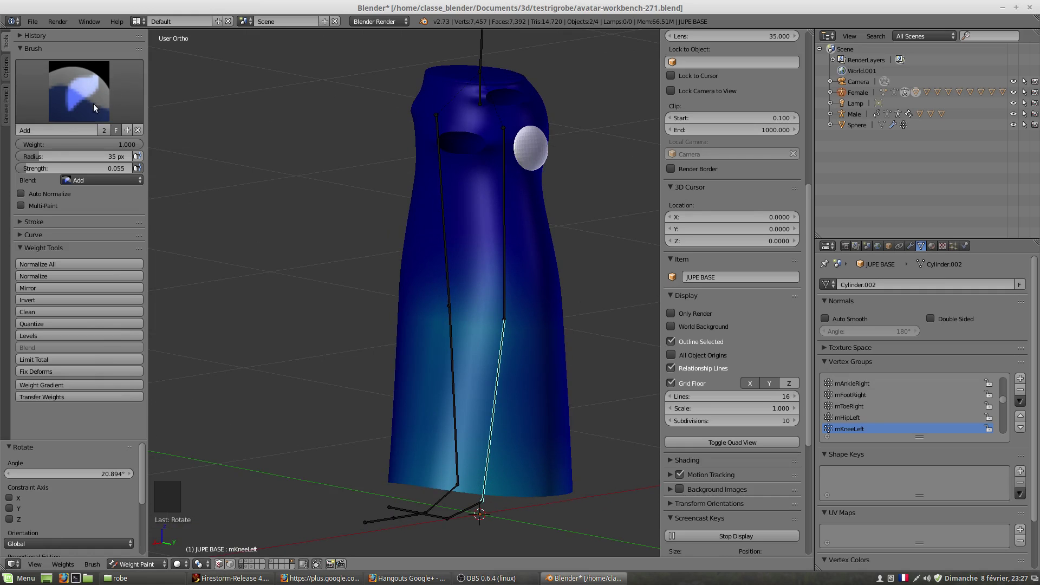
# - Raise brush strength to 0.190 and paint mKneeLeft weight onto the skirt bottom
pyautogui.click(30, 167)
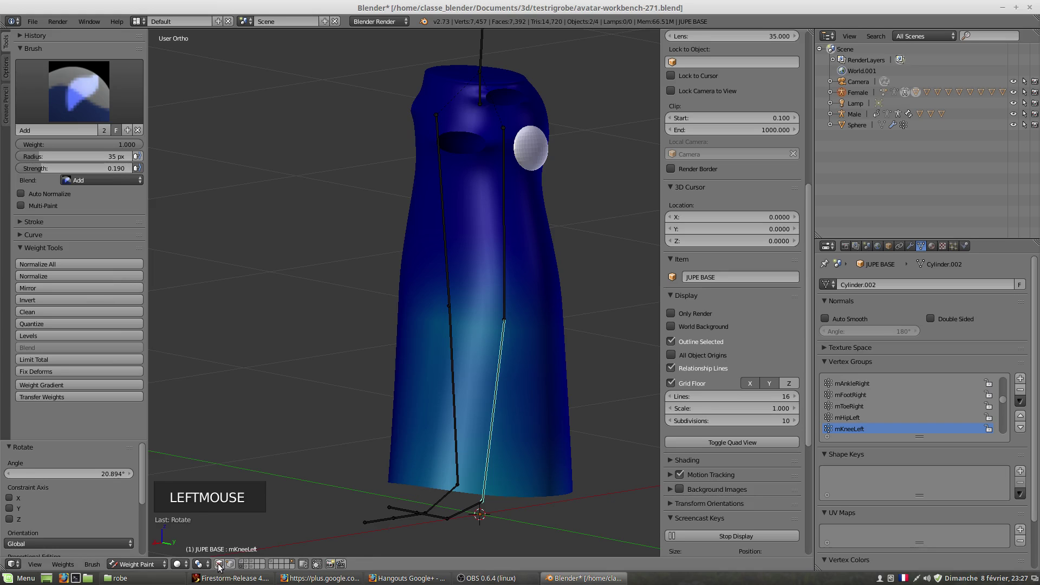
pyautogui.click(516, 473)
pyautogui.rightClick(516, 474)
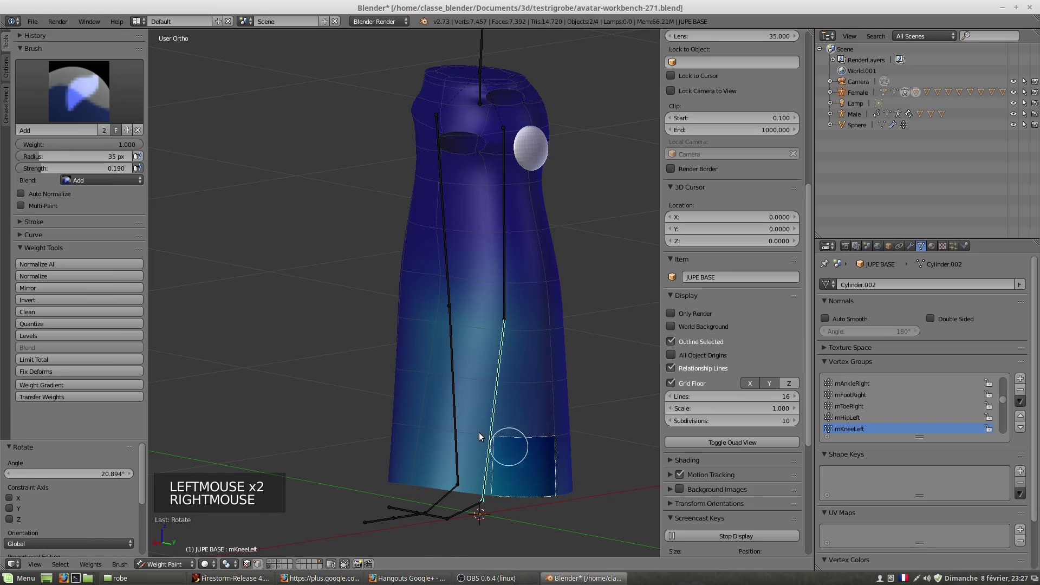
pyautogui.rightClick(498, 446)
pyautogui.click(498, 446)
pyautogui.doubleClick(501, 389)
pyautogui.rightClick(501, 389)
pyautogui.click(503, 398)
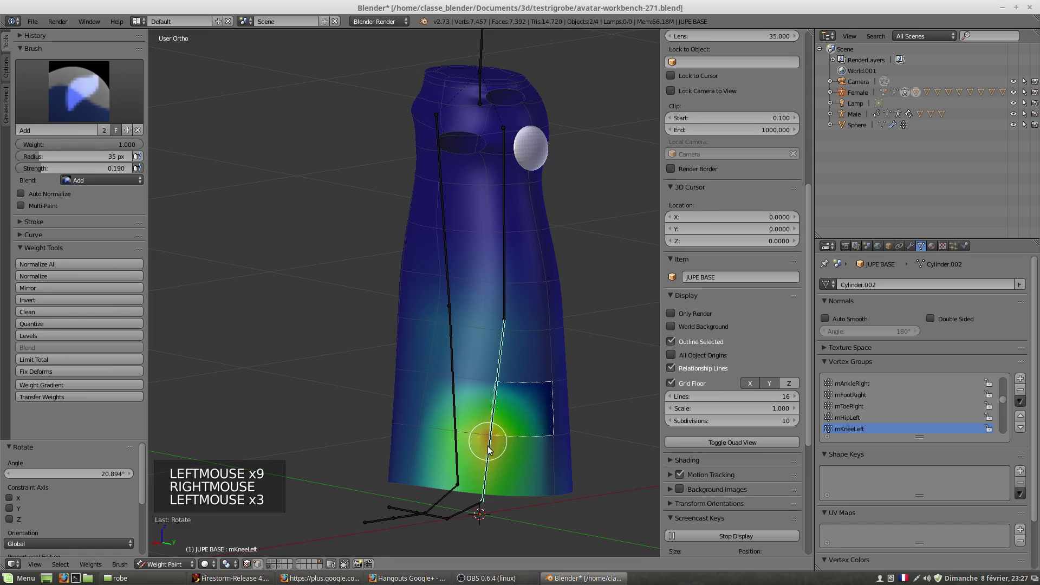
pyautogui.click(486, 498)
pyautogui.rightClick(509, 484)
# - Paint strong mKneeLeft weight along the skirt hem, then switch the Female armature to Pose Mode
pyautogui.click(487, 499)
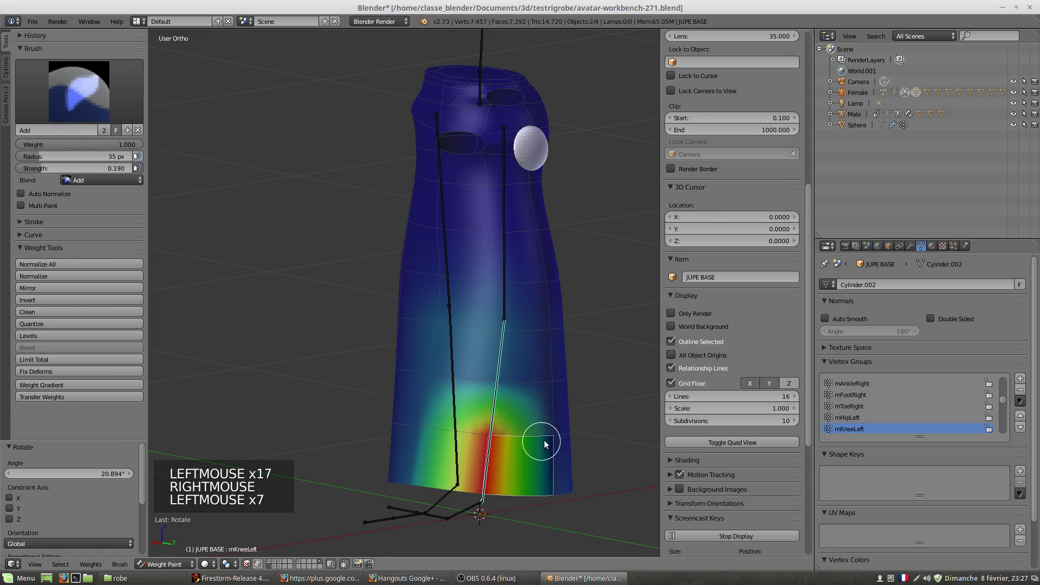
pyautogui.click(556, 443)
pyautogui.doubleClick(549, 451)
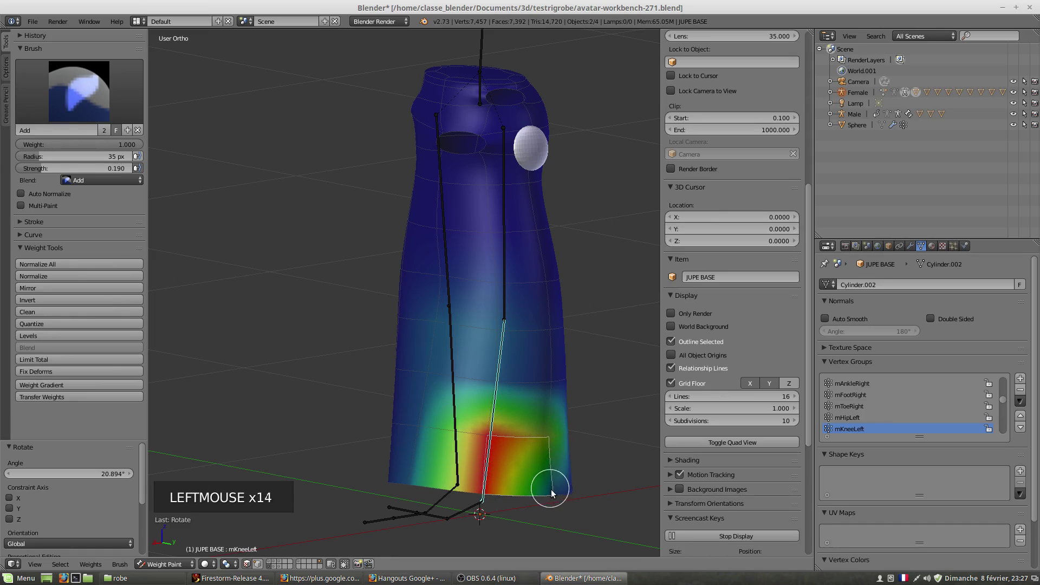
pyautogui.doubleClick(453, 461)
pyautogui.rightClick(453, 461)
pyautogui.click(485, 449)
pyautogui.click(424, 433)
pyautogui.rightClick(286, 413)
pyautogui.press('a')
pyautogui.press('a')
pyautogui.click(165, 564)
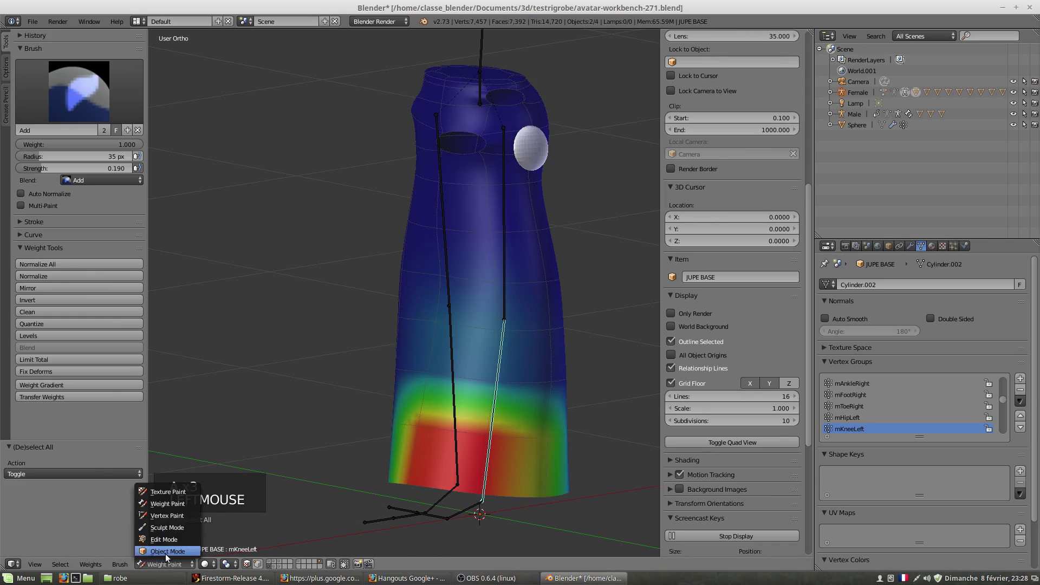
pyautogui.rightClick(488, 54)
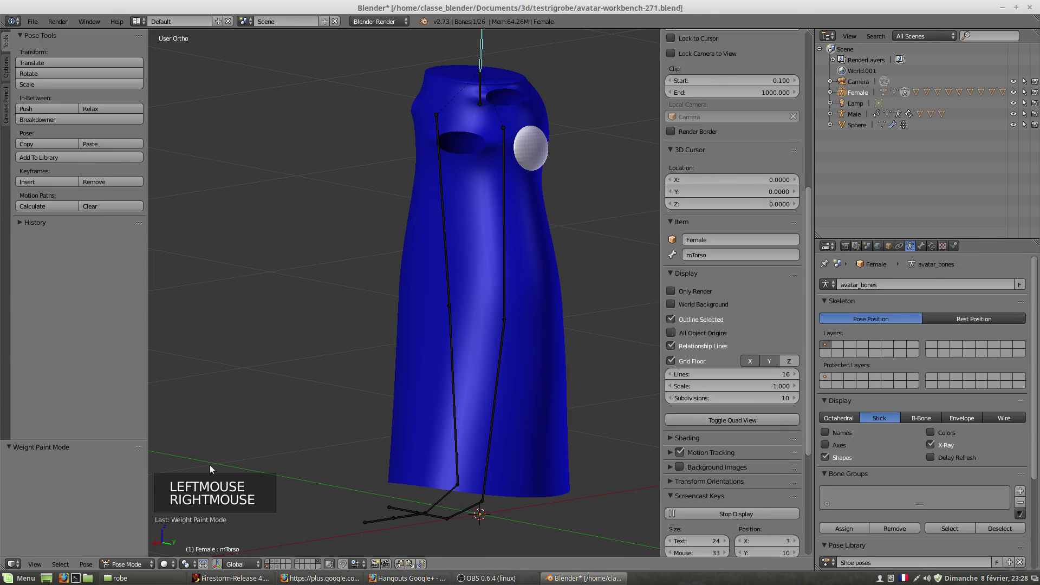
# - Leave pose mode, reselect JUPE BASE and resume painting mKneeLeft around the left knee
pyautogui.click(133, 569)
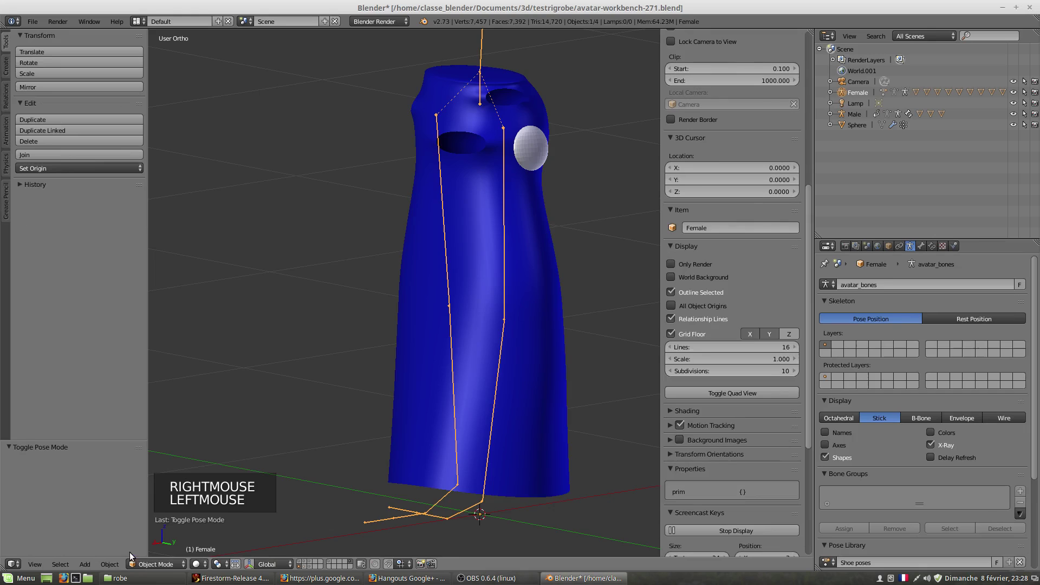
pyautogui.rightClick(533, 453)
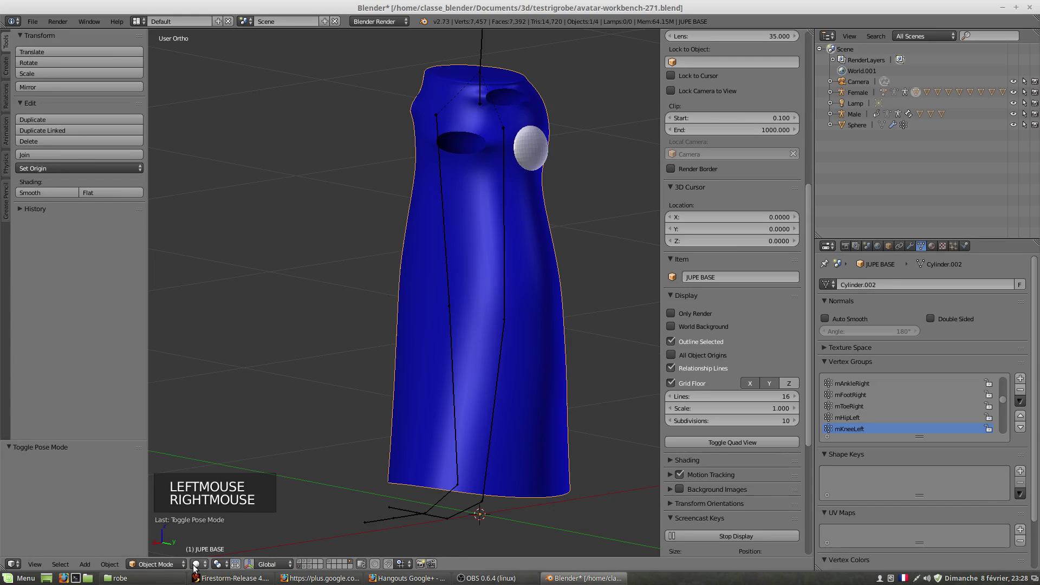
pyautogui.click(167, 566)
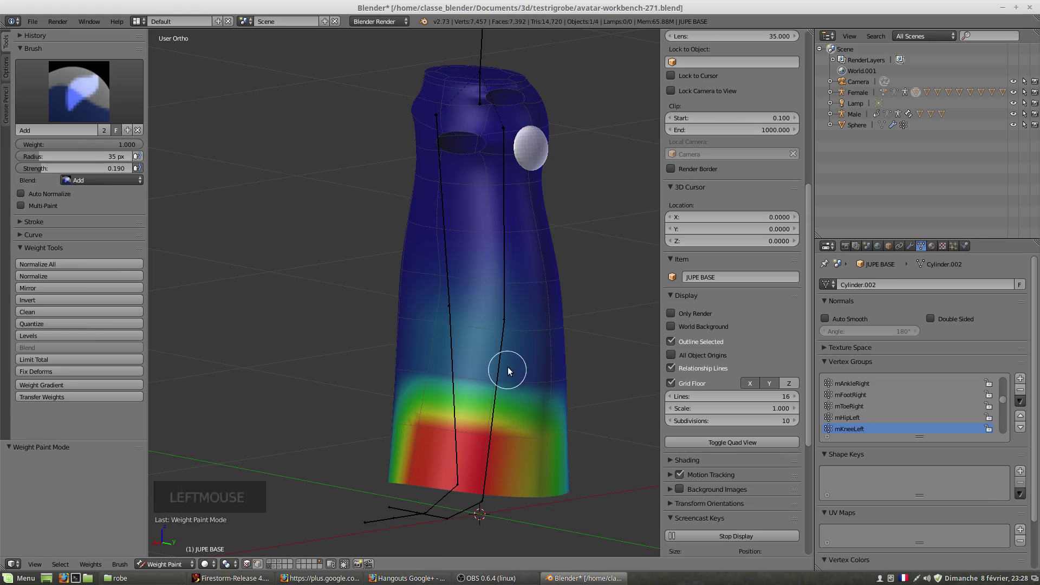
pyautogui.rightClick(514, 364)
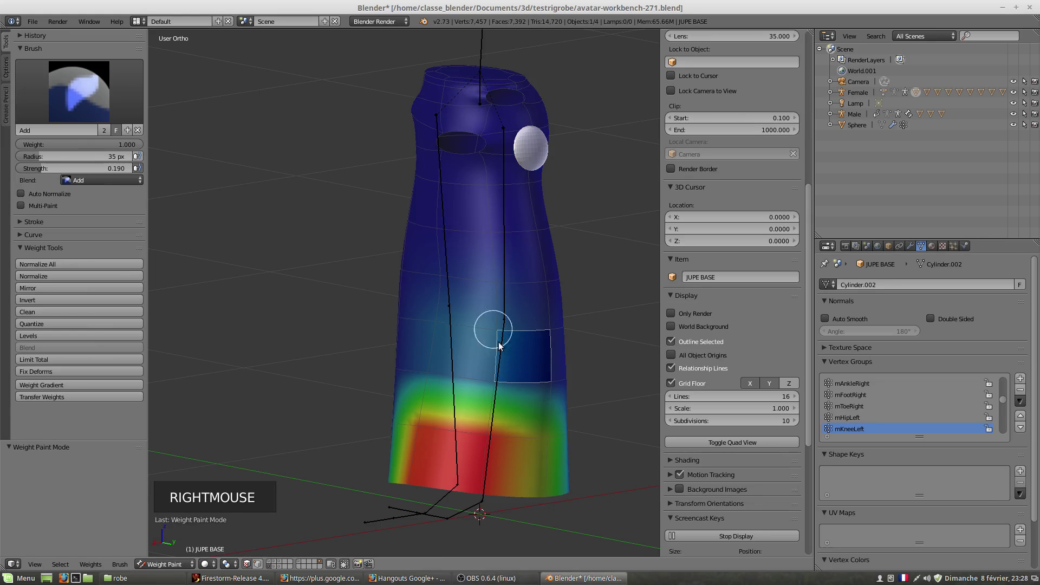
pyautogui.rightClick(499, 372)
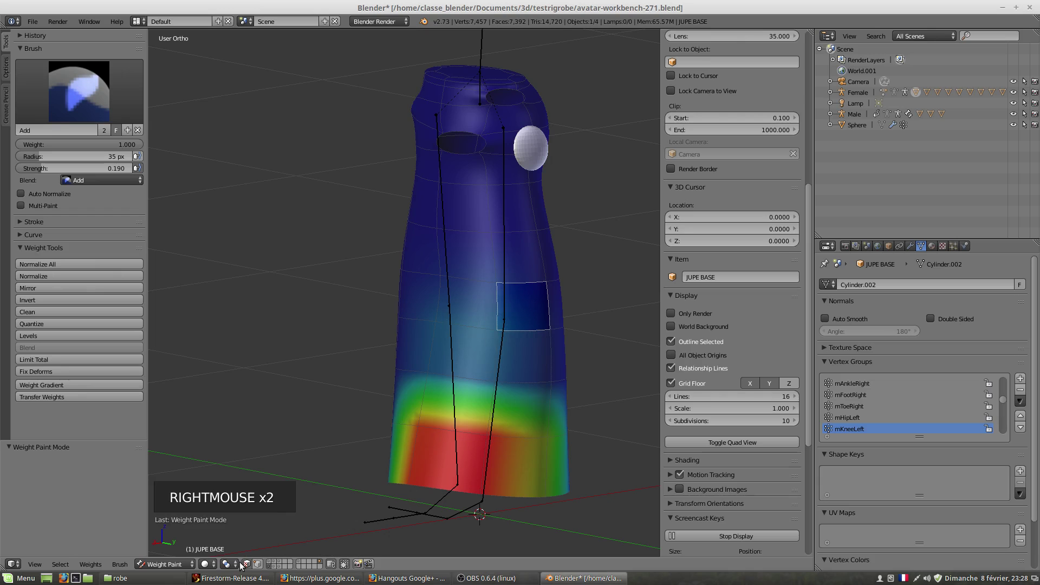
pyautogui.rightClick(250, 569)
pyautogui.click(250, 569)
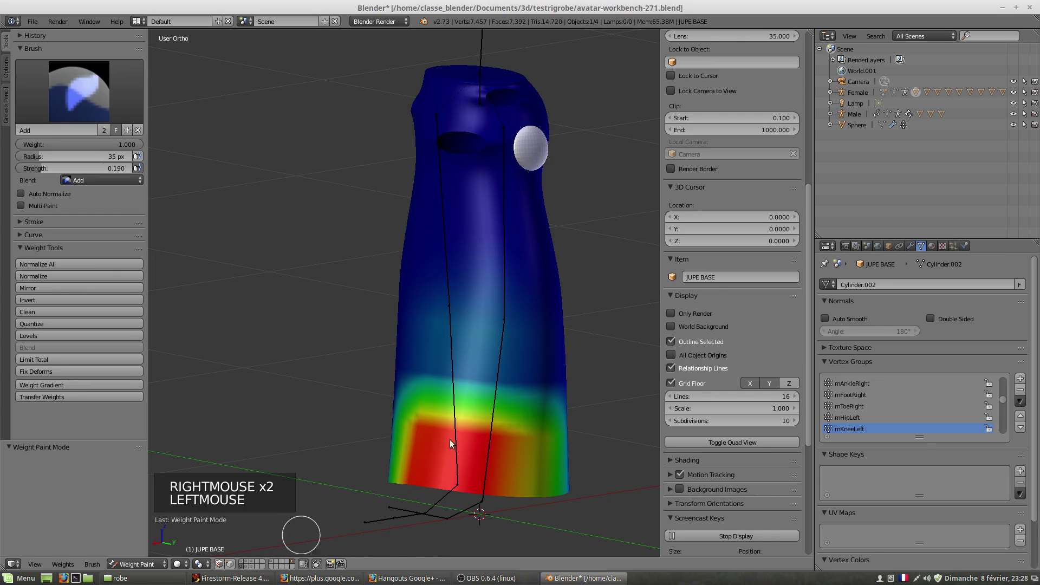
# - Spread mKneeLeft weight further up over the knee, then select the Female armature
pyautogui.rightClick(503, 346)
pyautogui.click(517, 347)
pyautogui.rightClick(511, 377)
pyautogui.rightClick(529, 375)
pyautogui.click(520, 421)
pyautogui.doubleClick(491, 369)
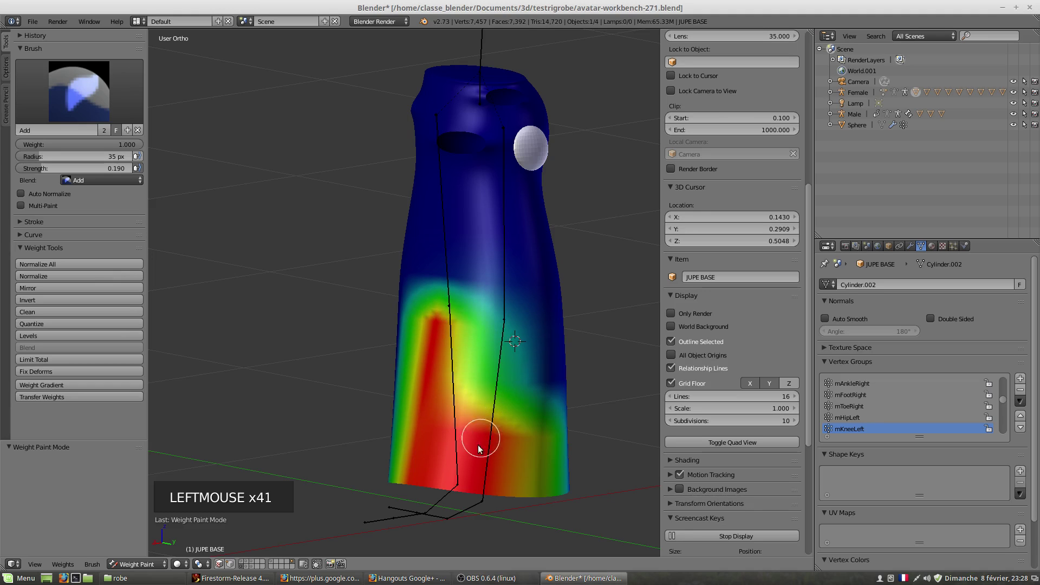
pyautogui.rightClick(496, 411)
# - In Pose Mode, rotate the mKneeLeft bone with R to bend the skirt hem
pyautogui.click(164, 568)
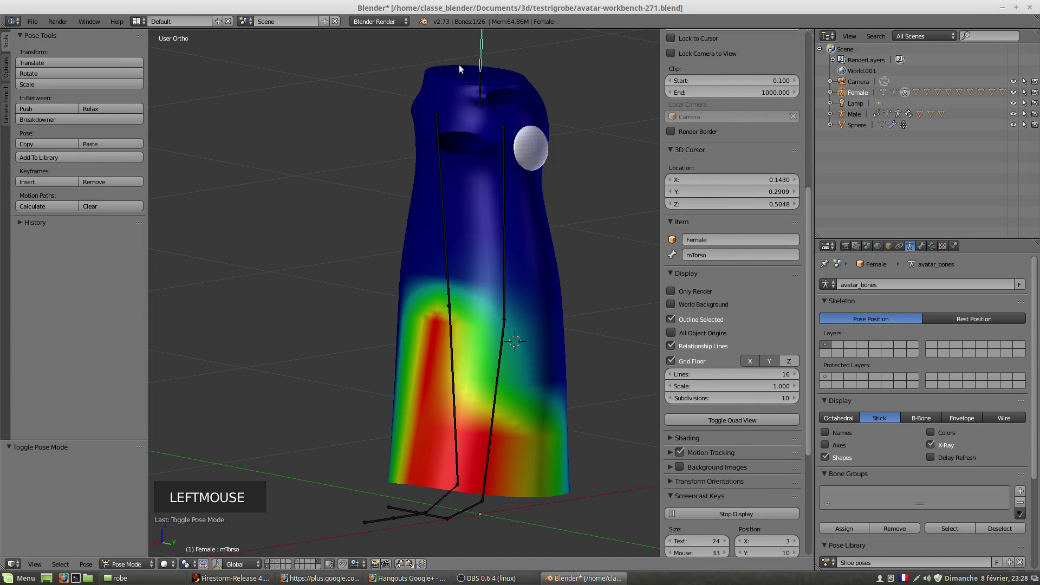
pyautogui.scroll(-3)
pyautogui.press('r')
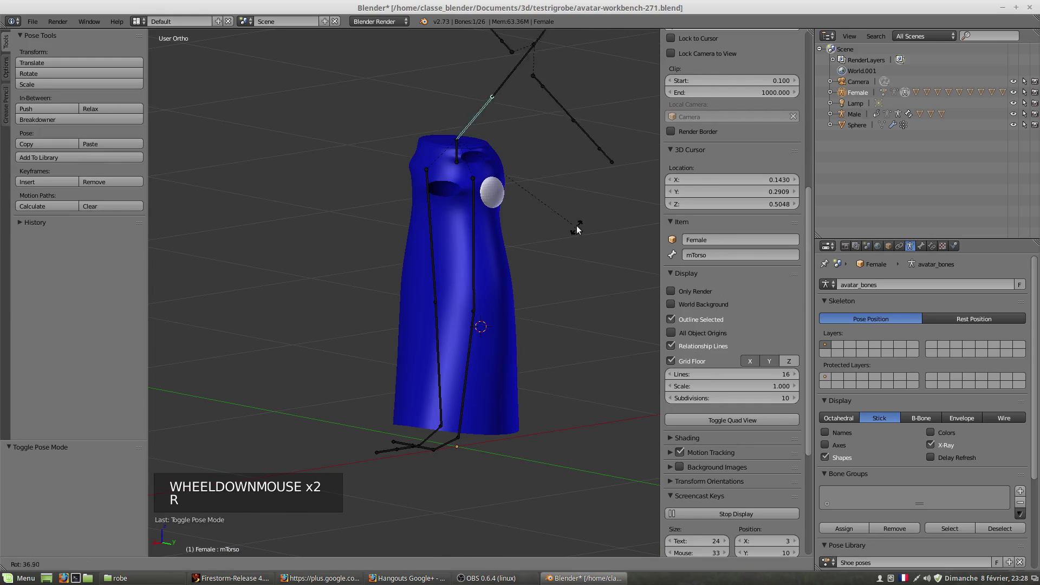
pyautogui.rightClick(437, 343)
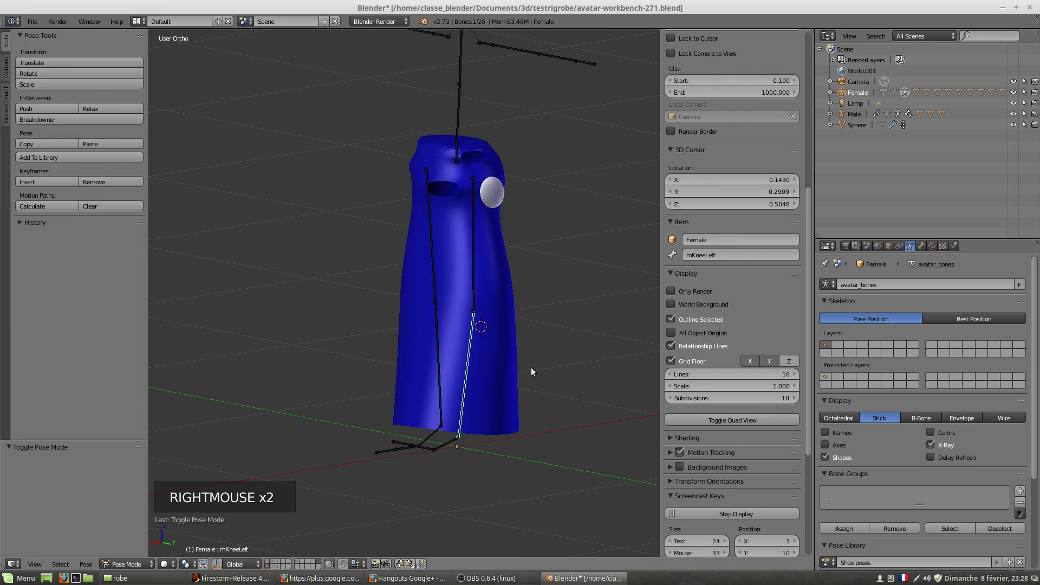
pyautogui.rightClick(535, 372)
pyautogui.press('r')
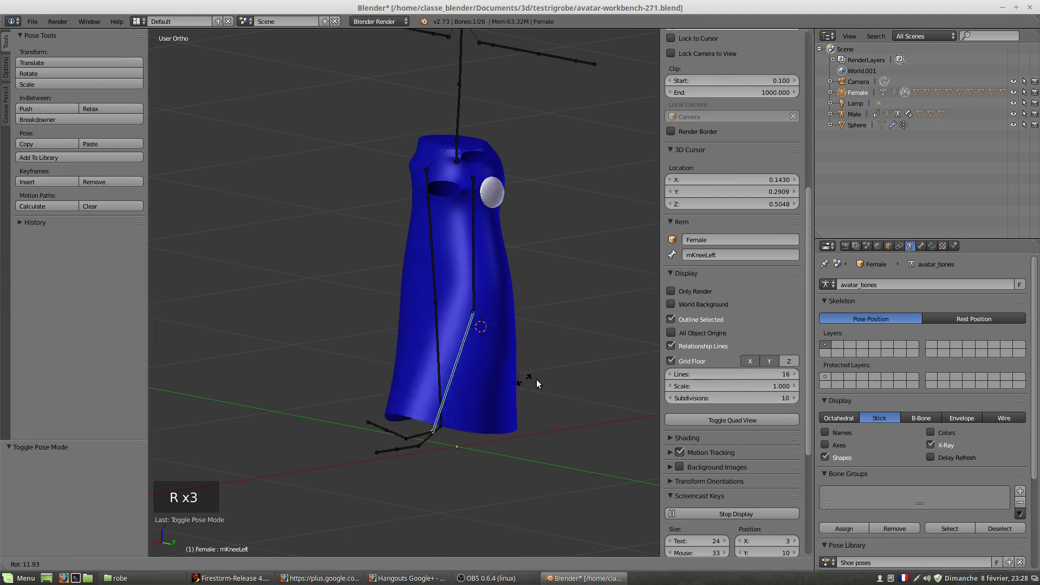
# - Bend the right knee bone as well, then return JUPE BASE to Weight Paint mode
pyautogui.rightClick(443, 375)
pyautogui.press('r')
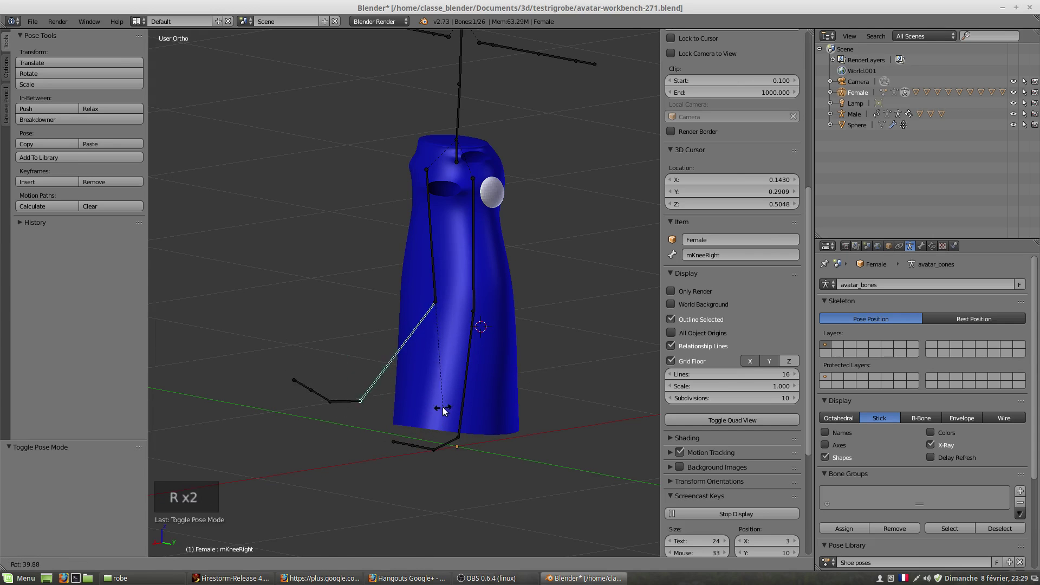
pyautogui.middleClick(471, 402)
pyautogui.rightClick(503, 395)
# - Paint more mKneeLeft weight along the skirt hem, then select the hip bone to show mHipLeft weights
pyautogui.press('r')
pyautogui.rightClick(500, 375)
pyautogui.press('r')
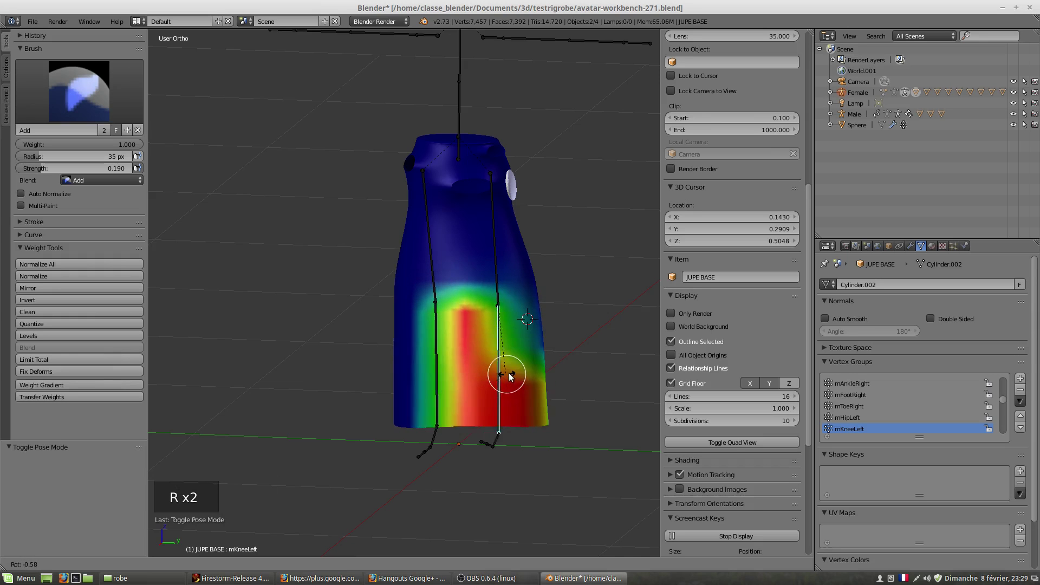
pyautogui.middleClick(535, 400)
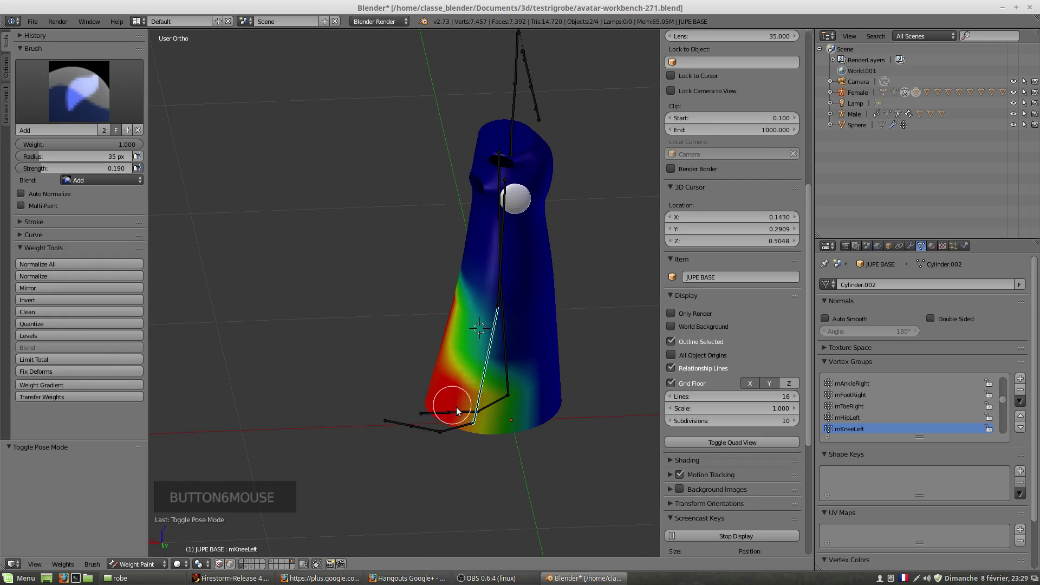
pyautogui.rightClick(500, 264)
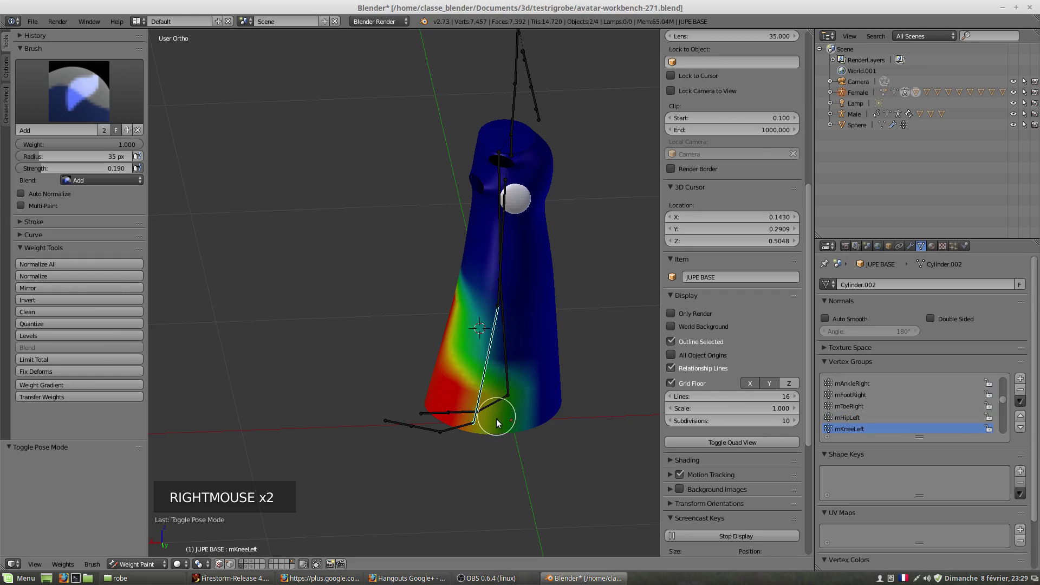
pyautogui.rightClick(495, 414)
pyautogui.middleClick(493, 413)
pyautogui.press('r')
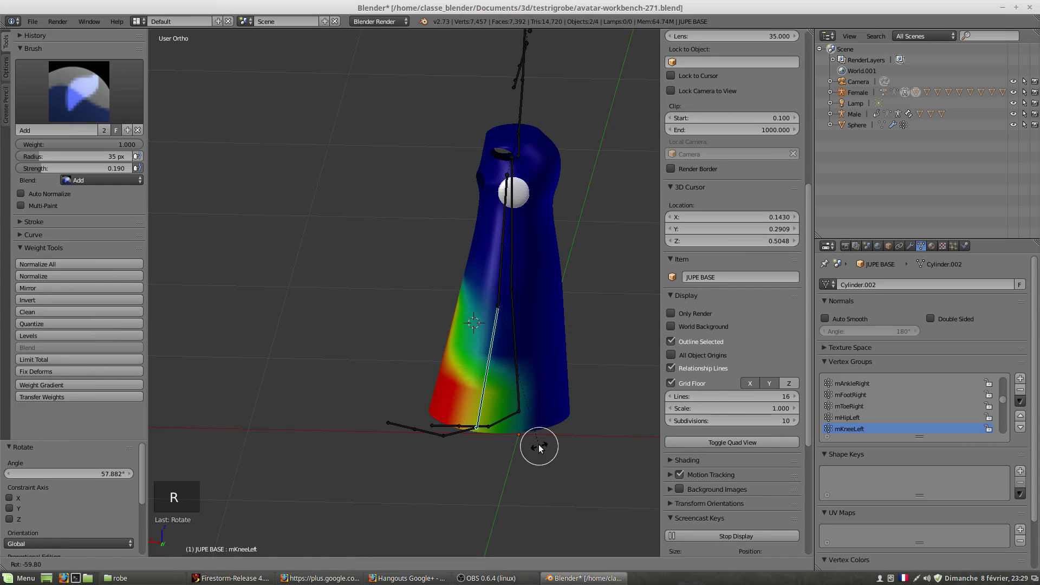
# - Rotate the mHipLeft and knee bones to test the skirt, then clear both rotations with Alt+R
pyautogui.rightClick(502, 260)
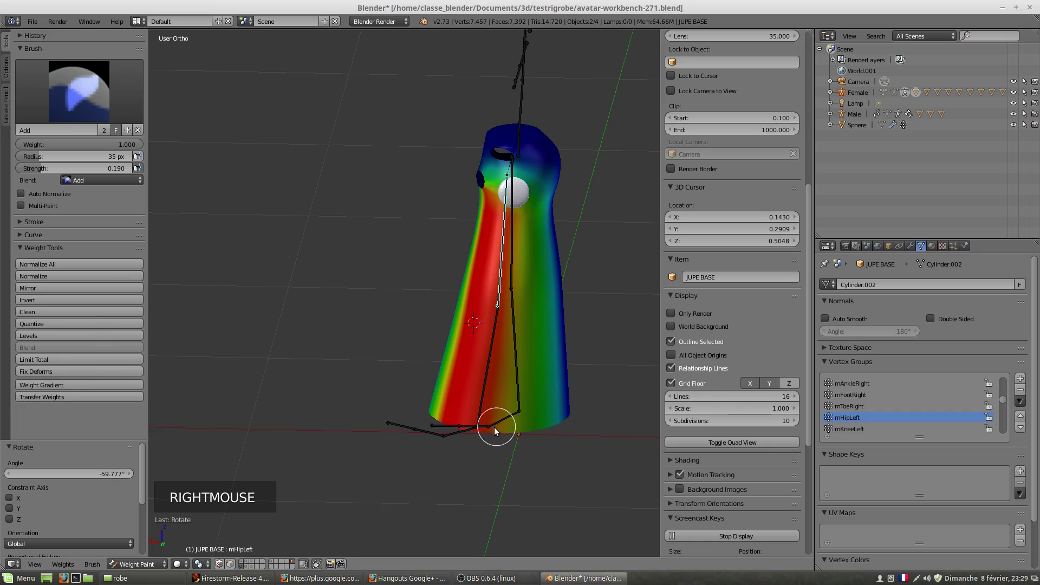
pyautogui.press('r')
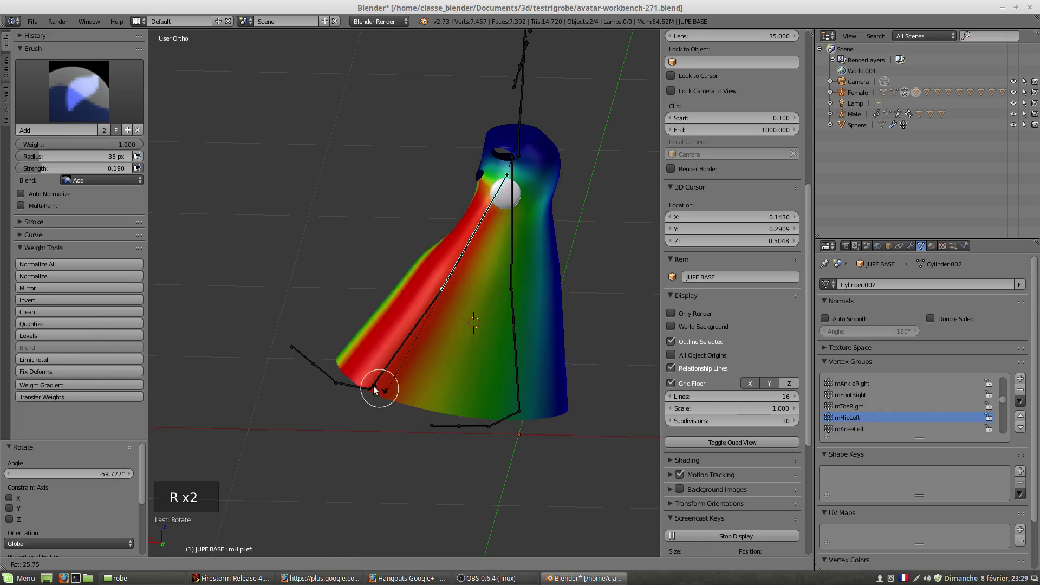
pyautogui.rightClick(366, 363)
pyautogui.press('r')
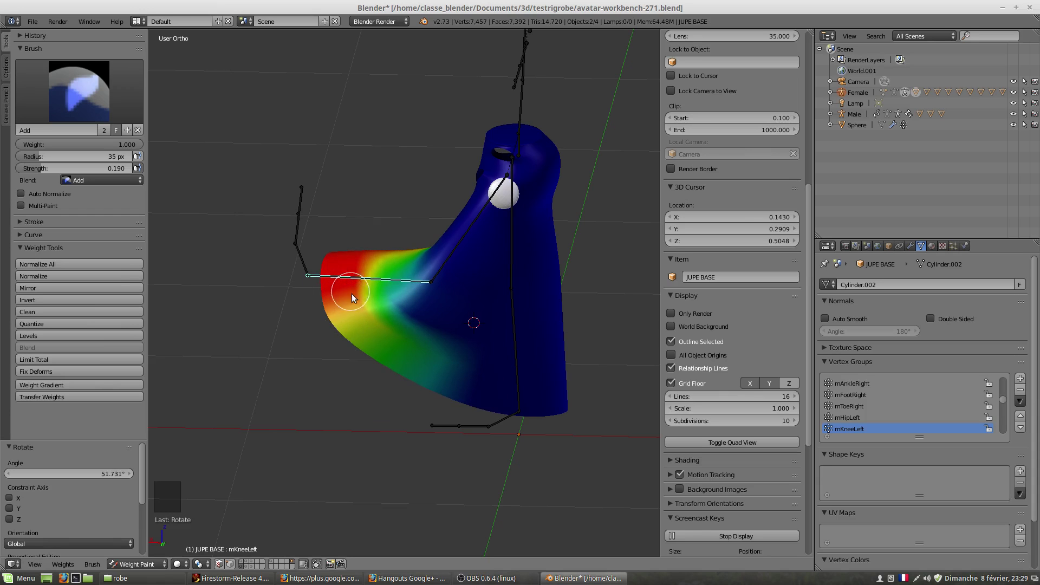
pyautogui.rightClick(326, 280)
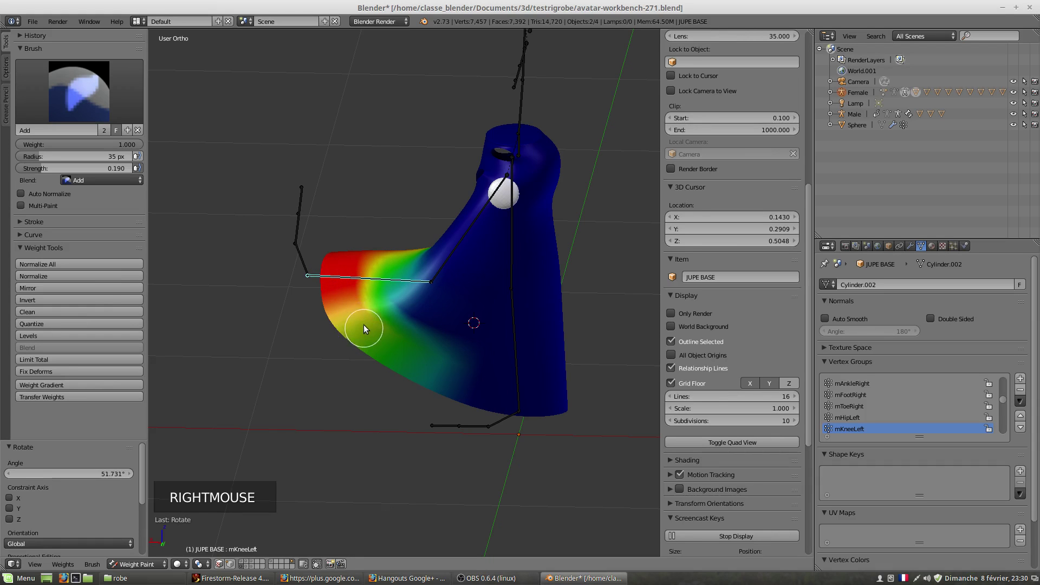
pyautogui.press('alt+r')
pyautogui.rightClick(452, 261)
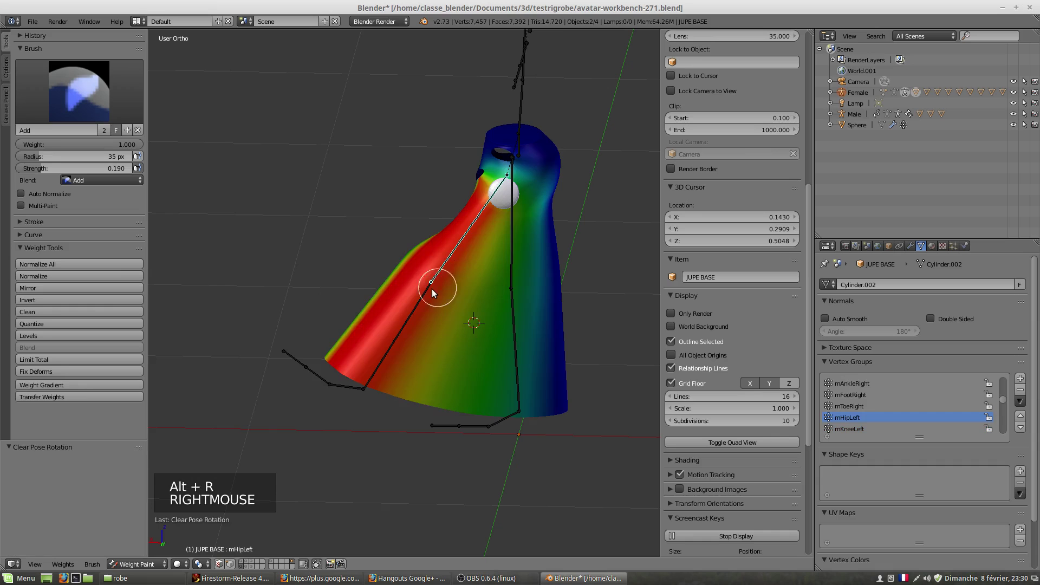
pyautogui.press('alt+r')
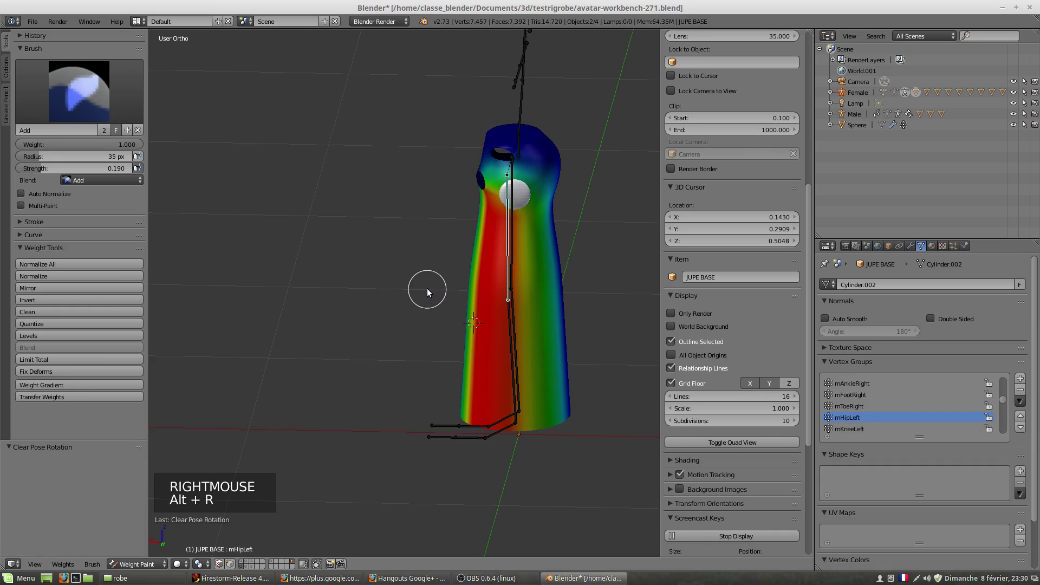
# - Inspect the skirt from several sides and swing the left thigh again to check deformation
pyautogui.middleClick(521, 323)
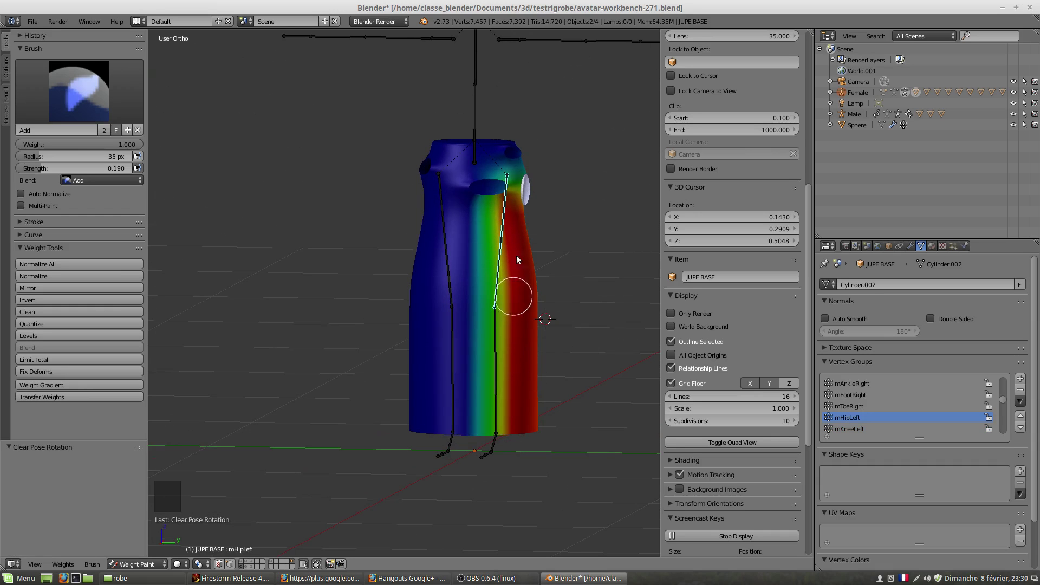
pyautogui.middleClick(503, 445)
pyautogui.middleClick(482, 442)
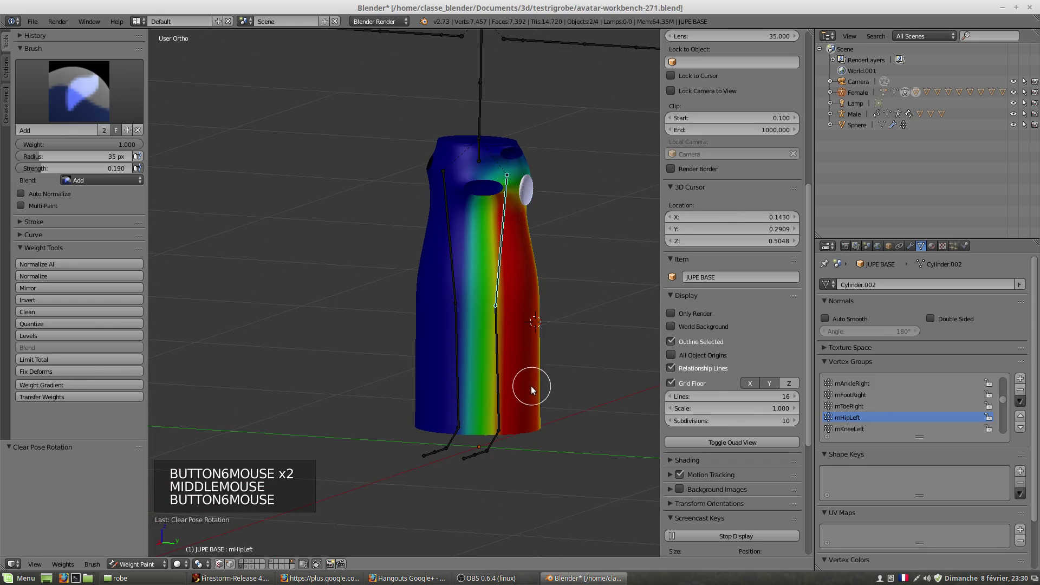
pyautogui.middleClick(542, 335)
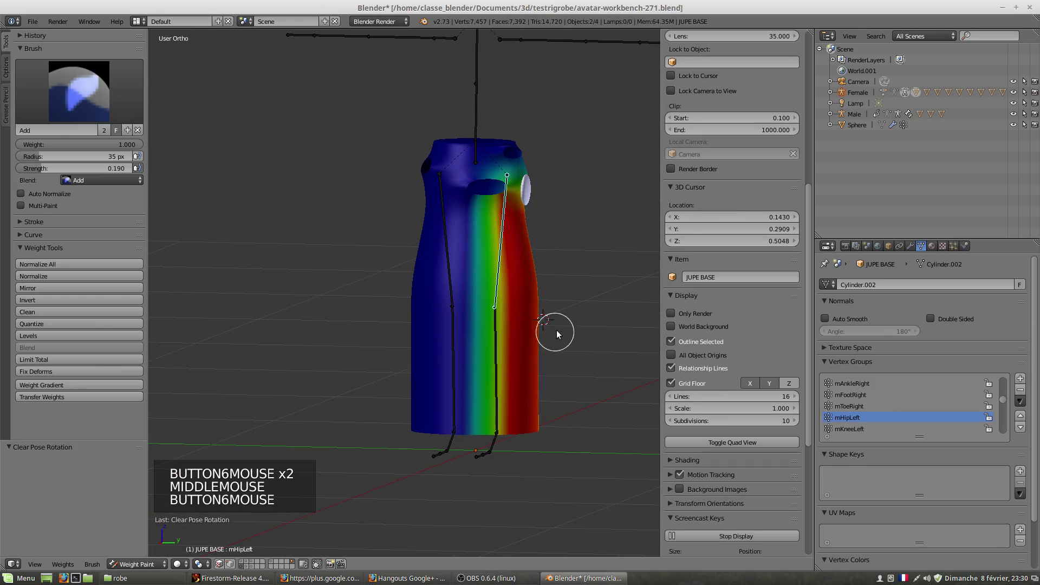
pyautogui.middleClick(470, 368)
pyautogui.middleClick(507, 360)
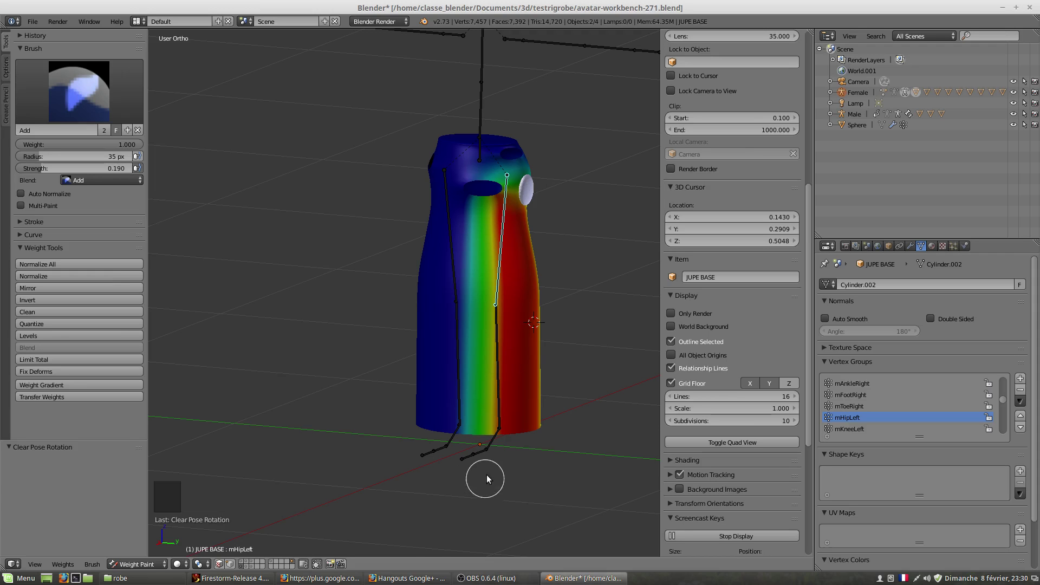
pyautogui.middleClick(431, 387)
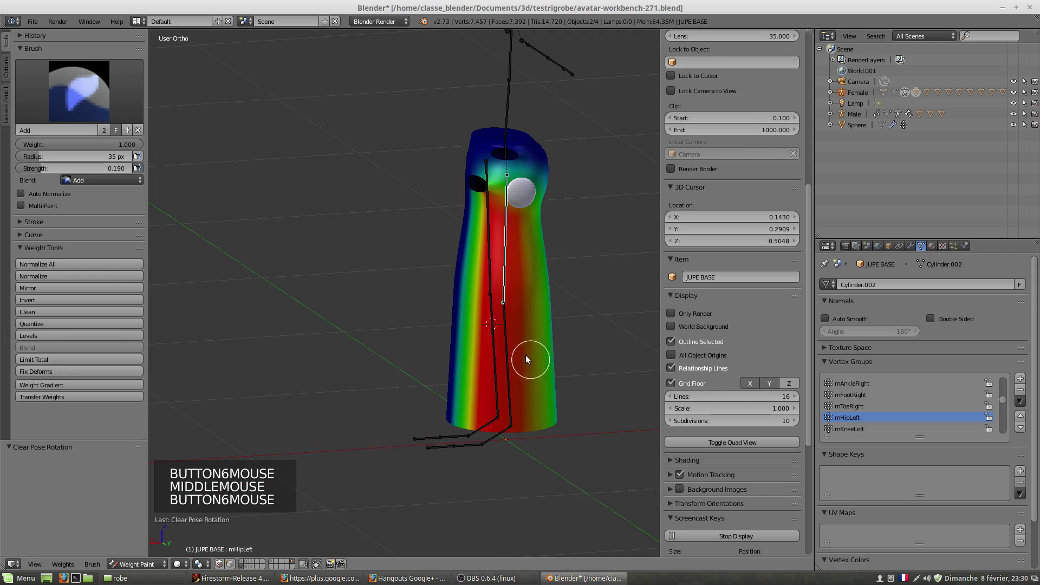
pyautogui.rightClick(507, 300)
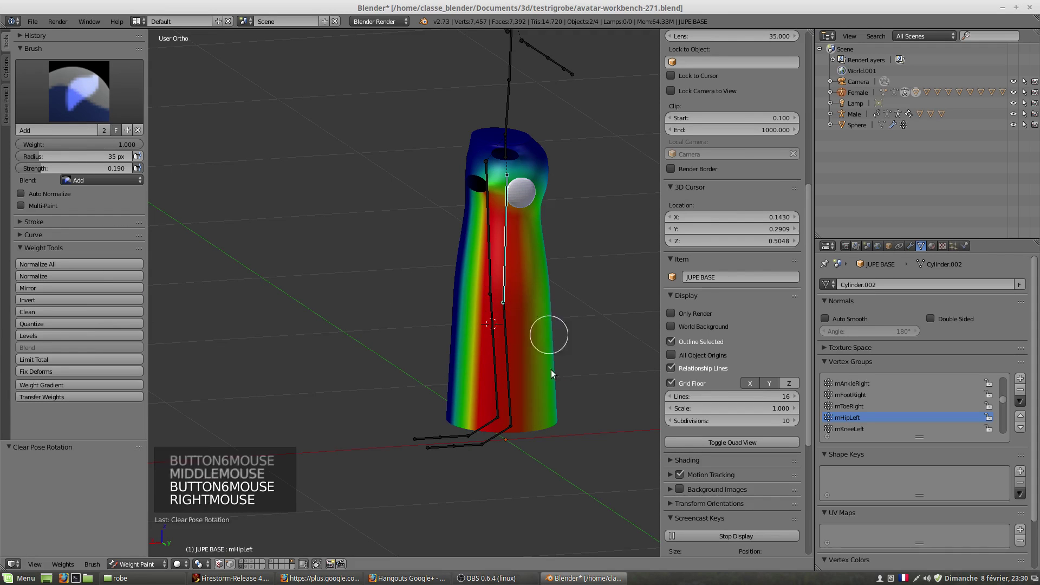
pyautogui.press('r')
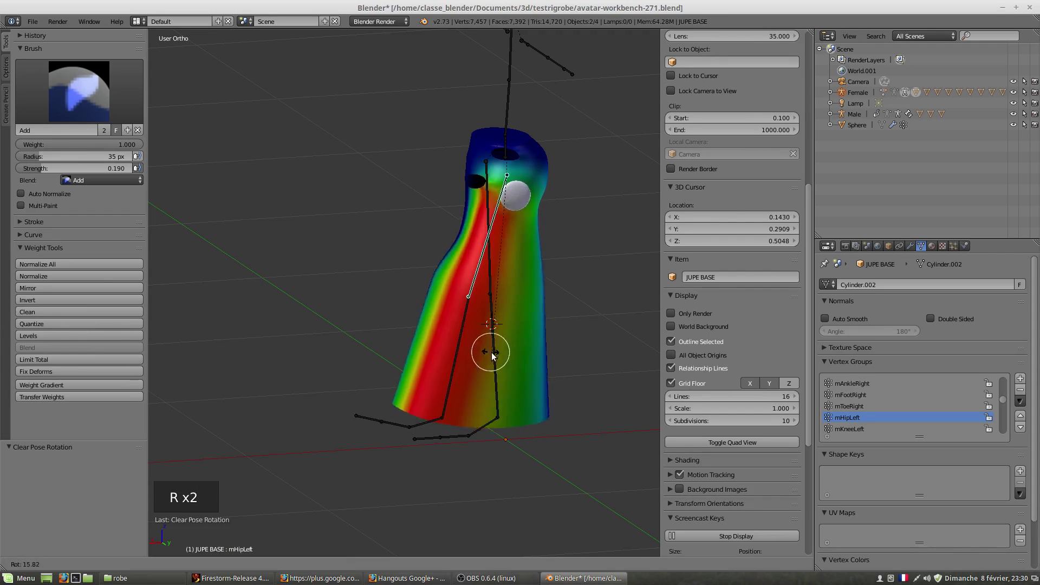
pyautogui.middleClick(470, 371)
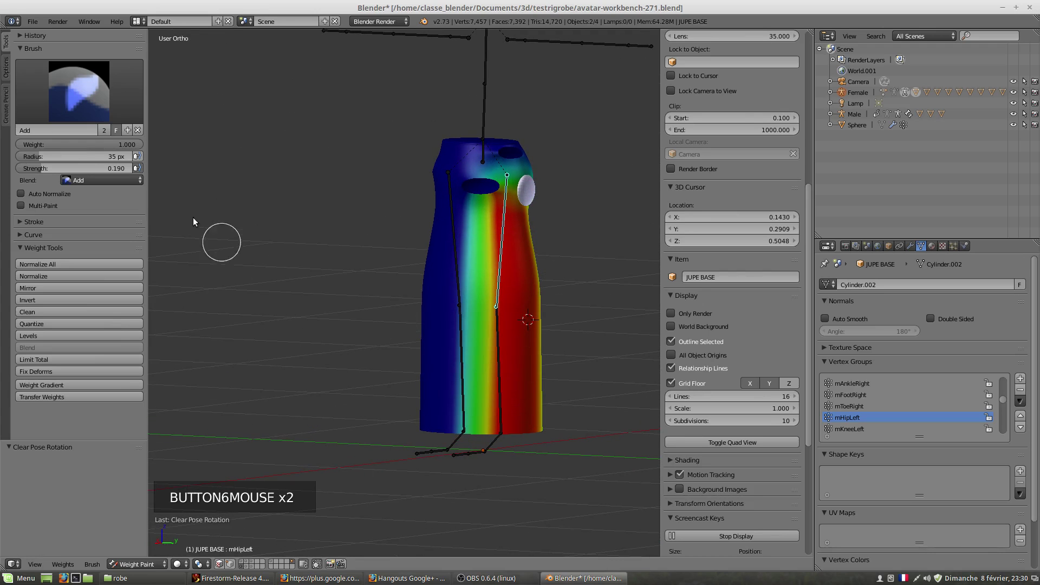
pyautogui.middleClick(503, 363)
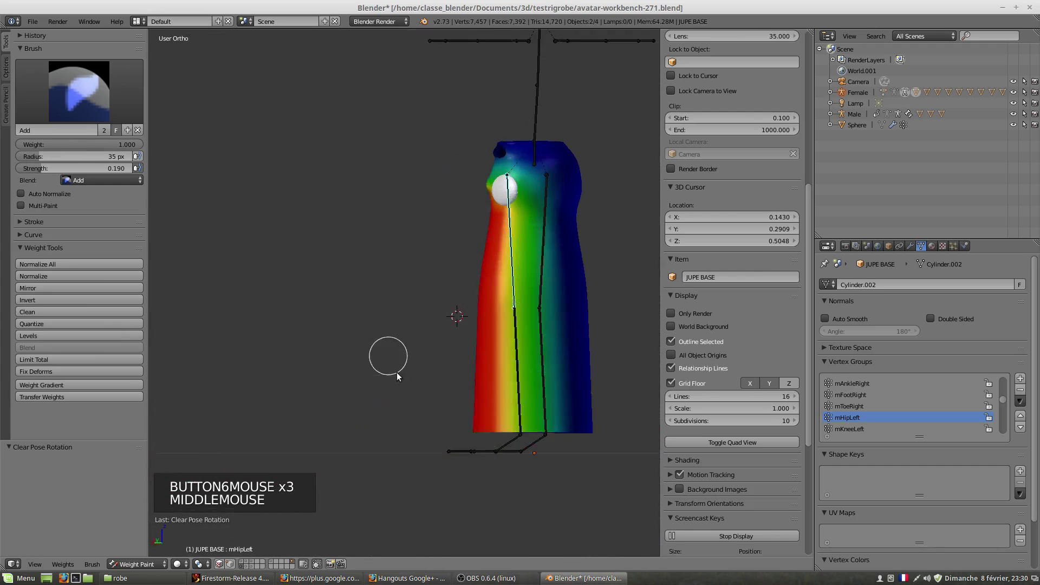
pyautogui.rightClick(522, 387)
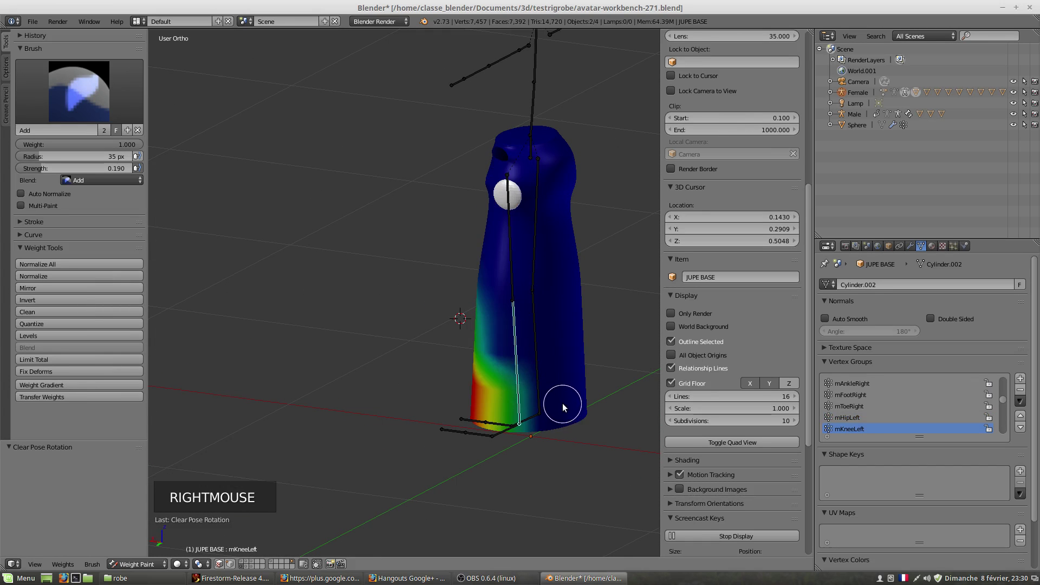
pyautogui.press('r')
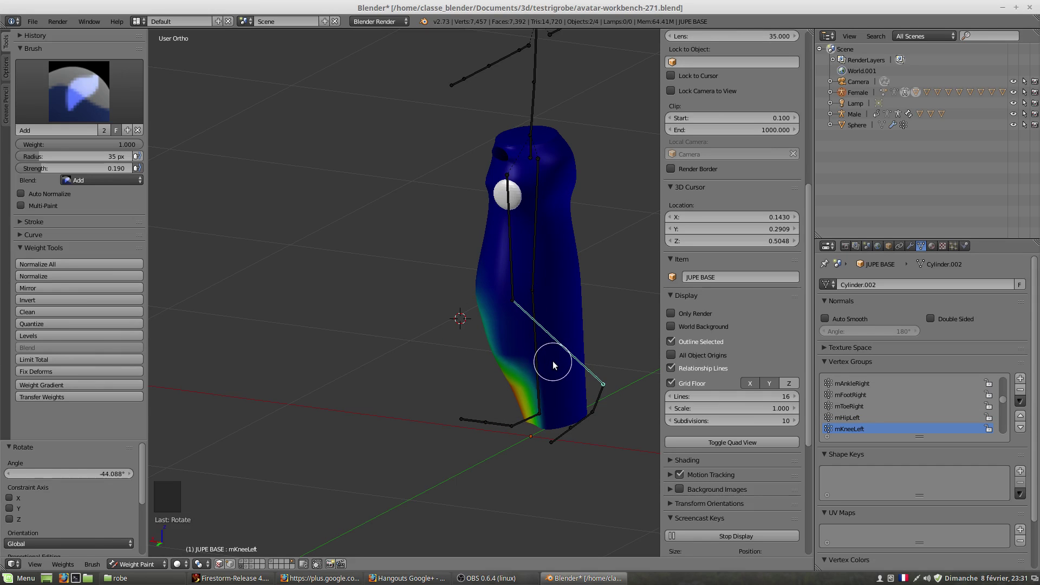
pyautogui.middleClick(505, 380)
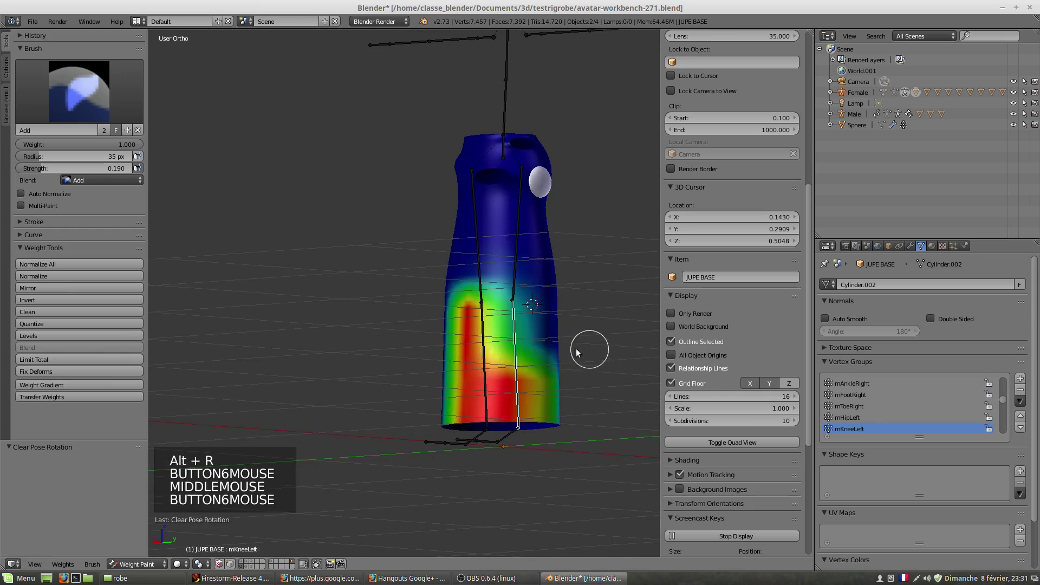
pyautogui.middleClick(522, 358)
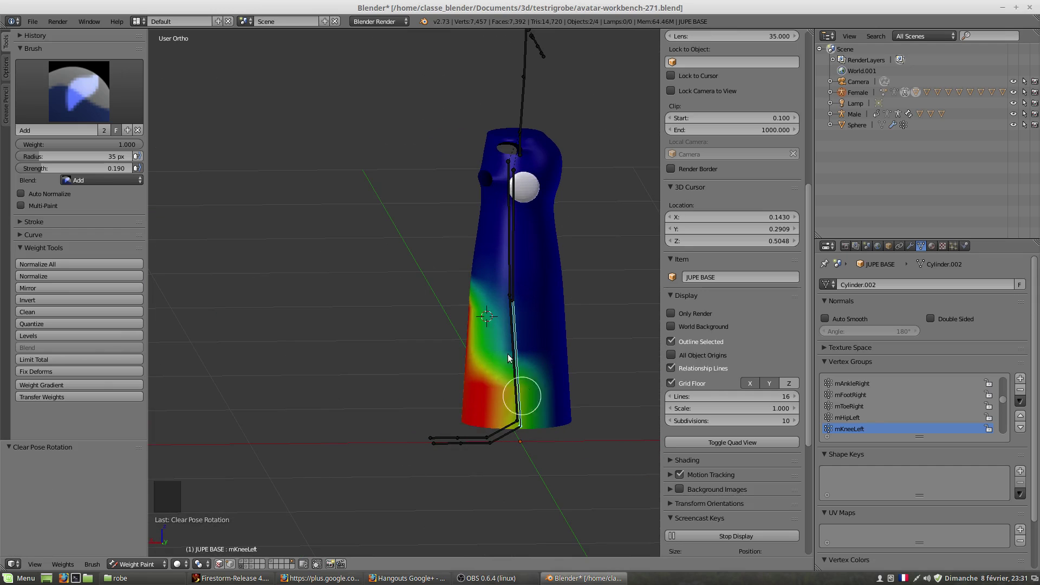
pyautogui.middleClick(509, 407)
pyautogui.scroll(3)
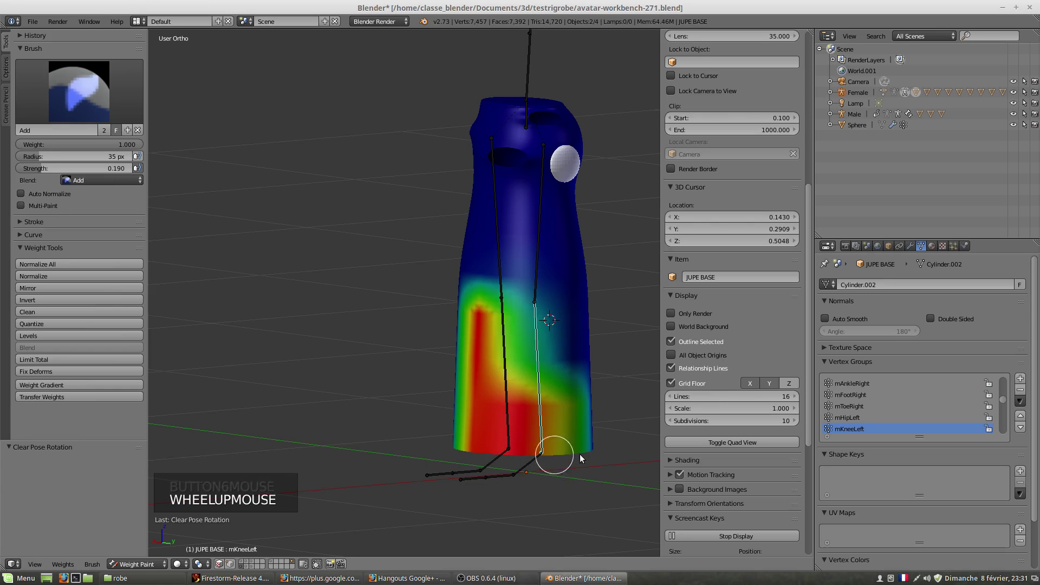
pyautogui.middleClick(498, 341)
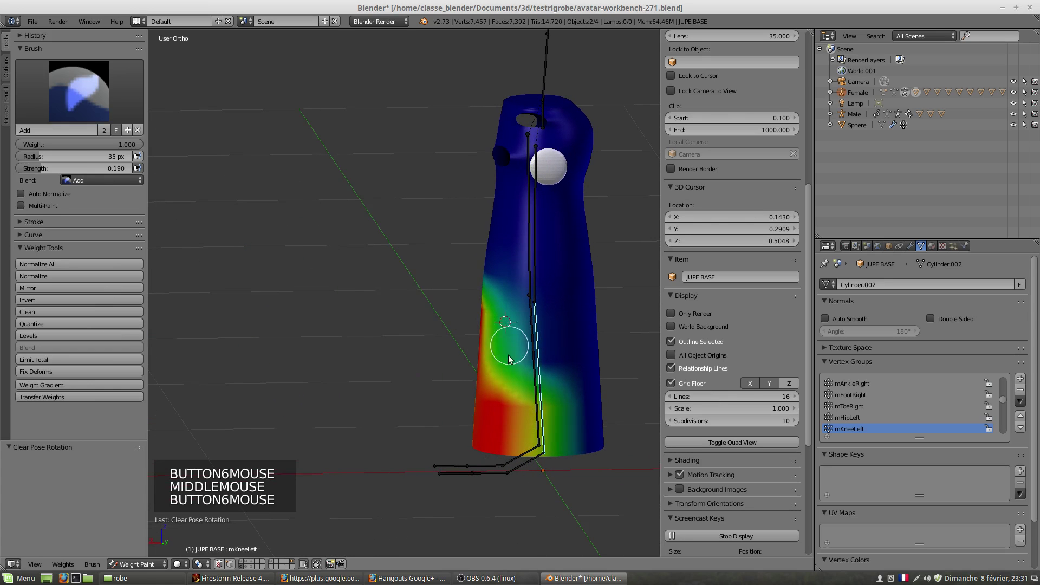
pyautogui.middleClick(520, 348)
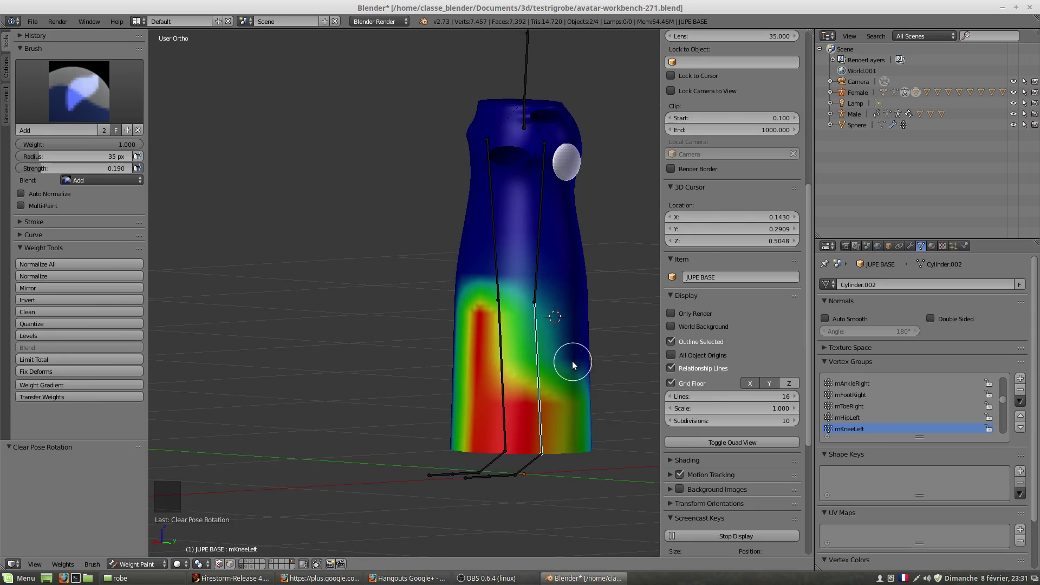
# - In Edit Mode, delete the skirt's lowest ring of faces, leaving 88 vertices
pyautogui.press('Tab')
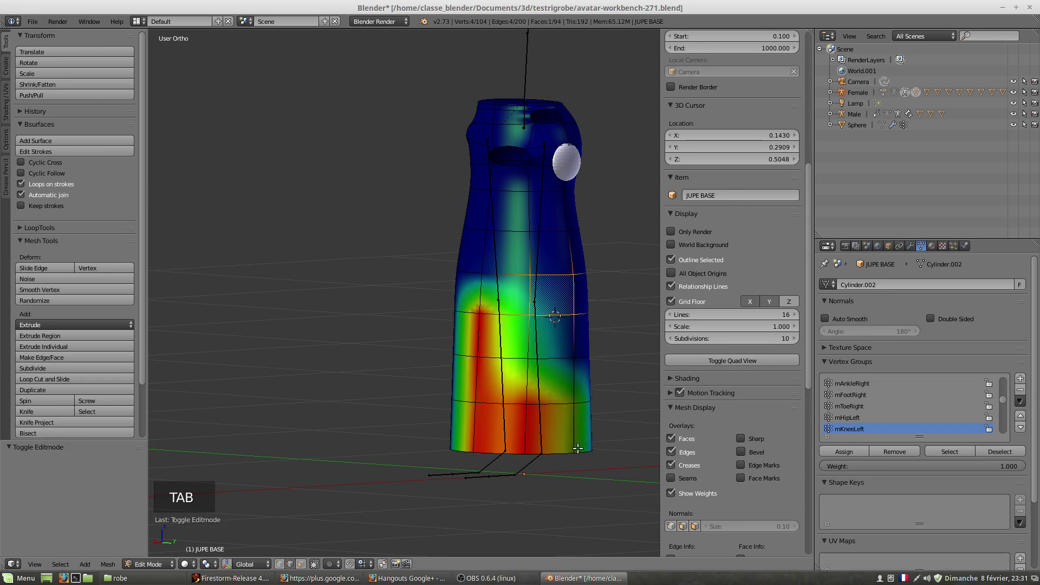
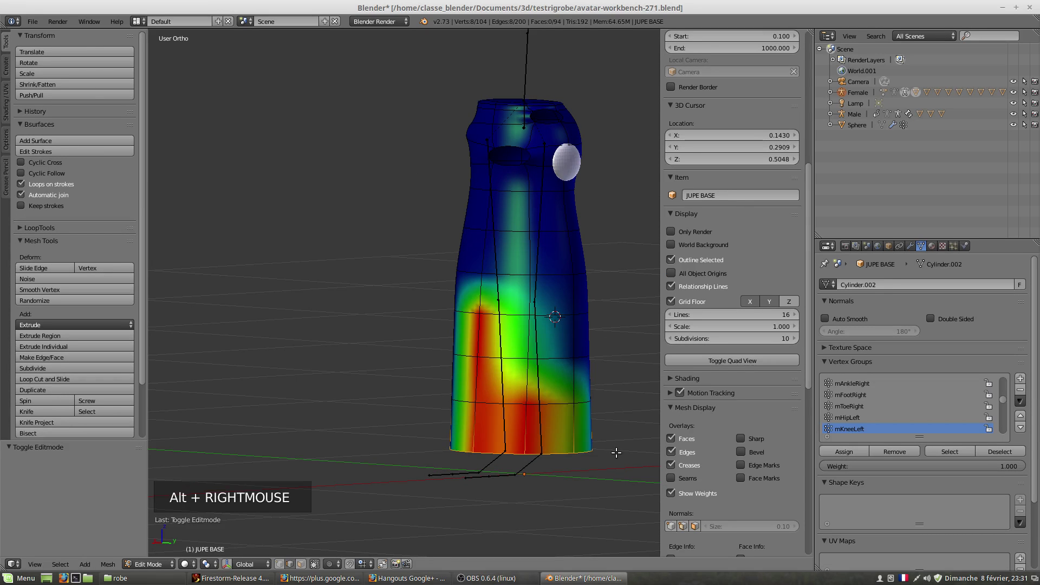
pyautogui.press('ctrl+KP_Add')
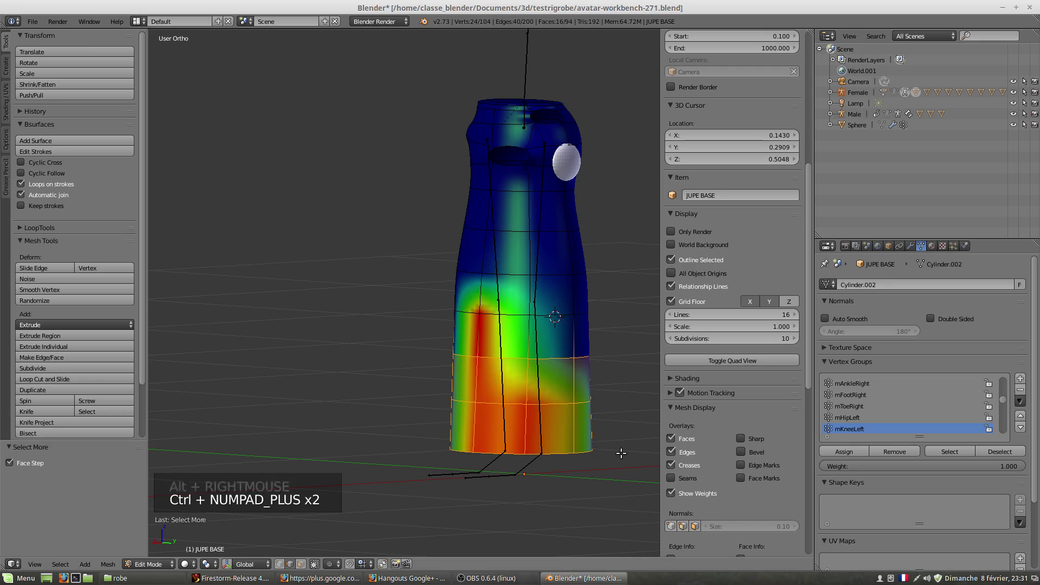
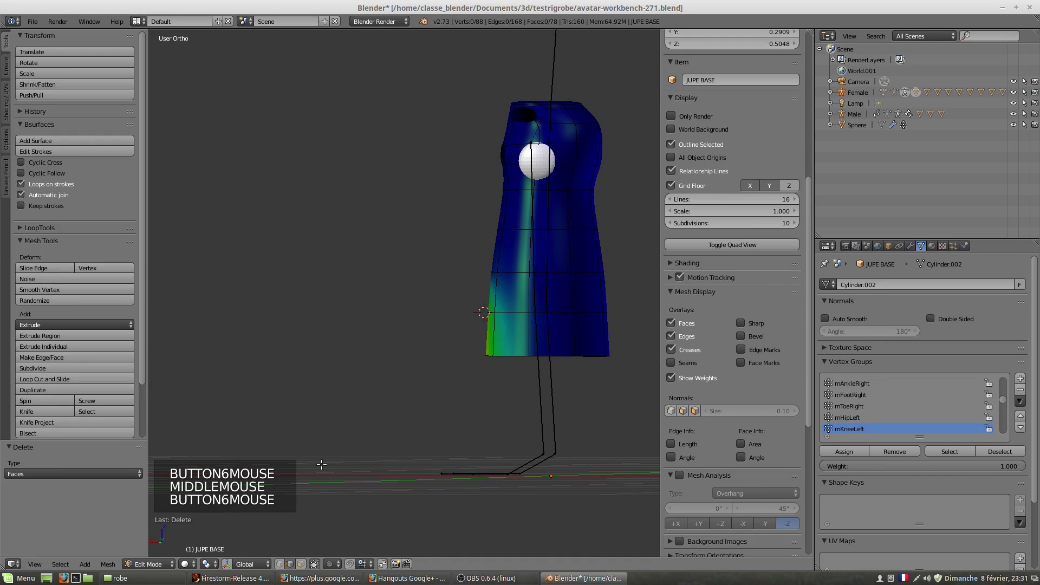
pyautogui.click(155, 569)
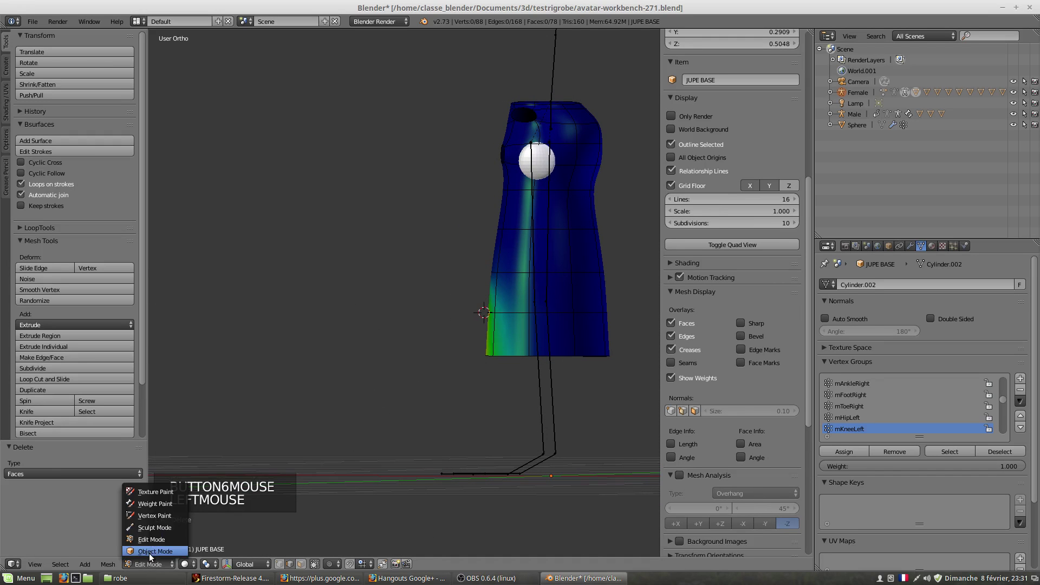
pyautogui.rightClick(545, 411)
pyautogui.press('r')
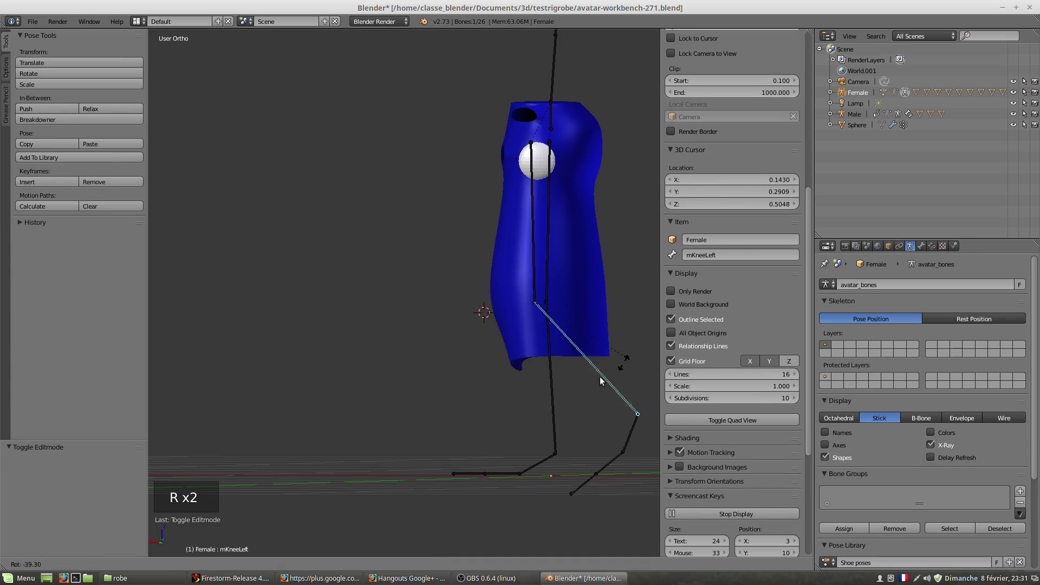
pyautogui.middleClick(524, 372)
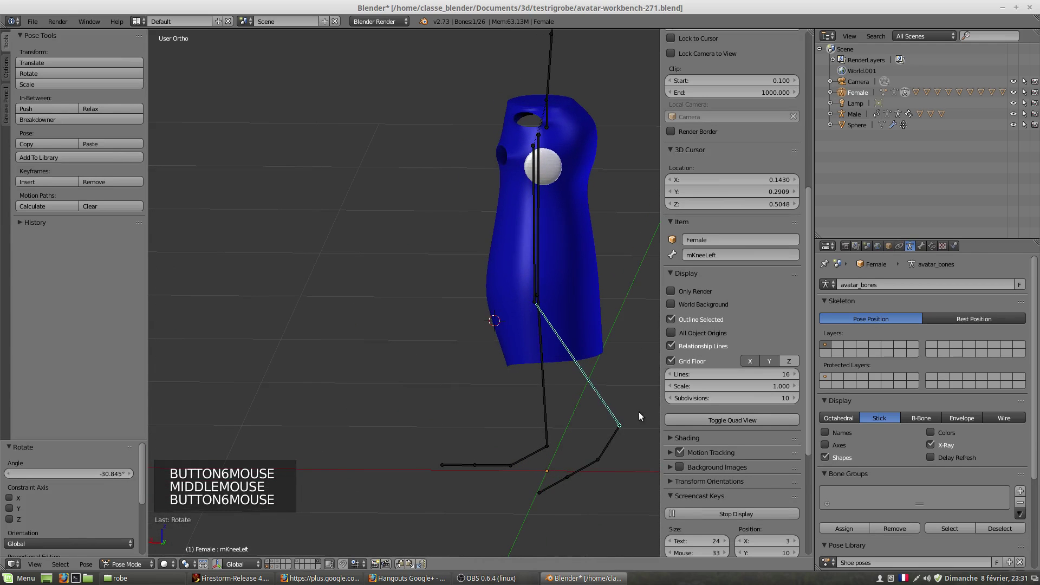
pyautogui.press('r')
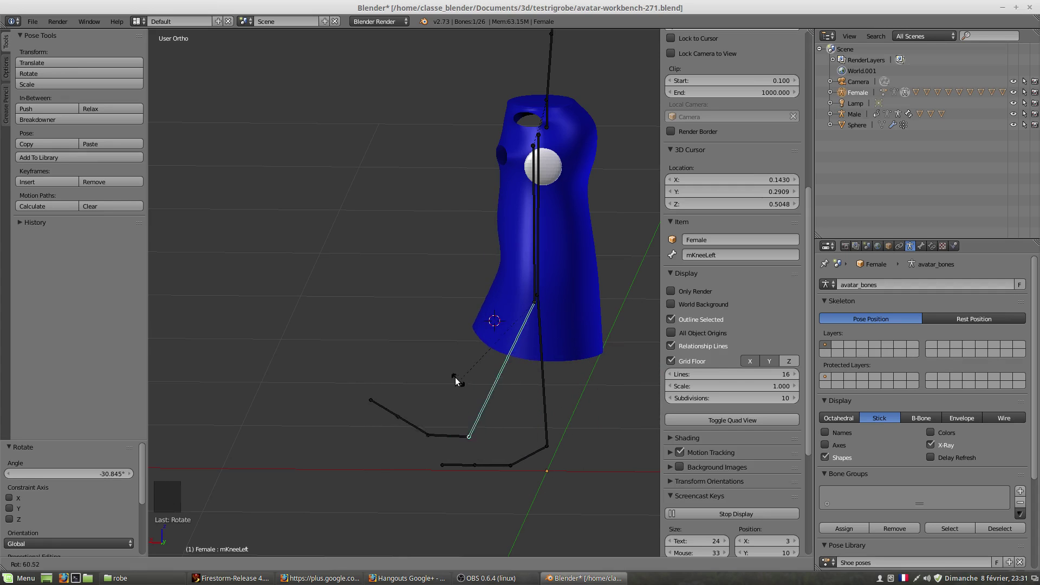
pyautogui.middleClick(453, 379)
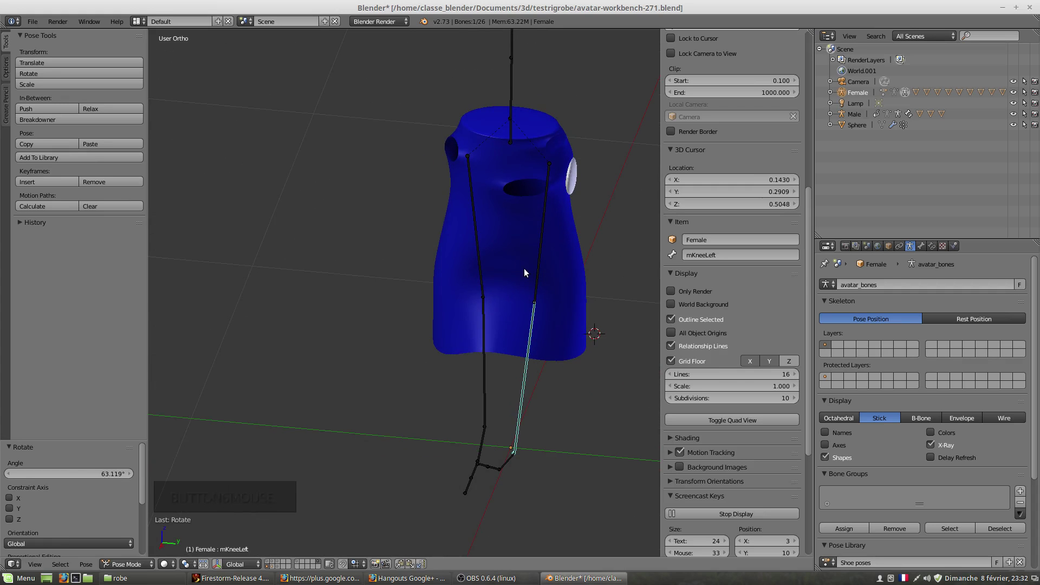
pyautogui.middleClick(528, 380)
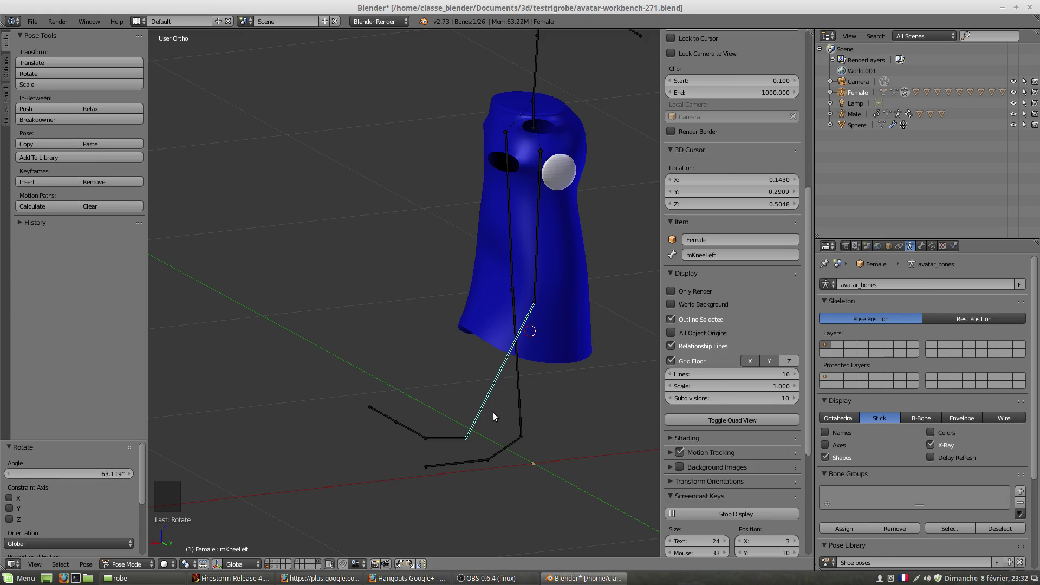
pyautogui.middleClick(475, 386)
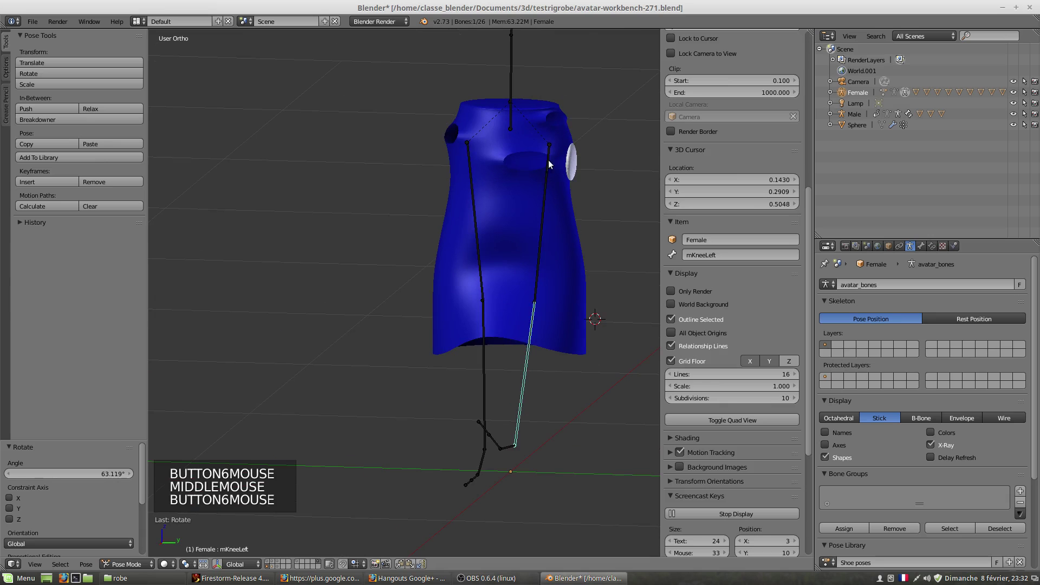
pyautogui.scroll(-3)
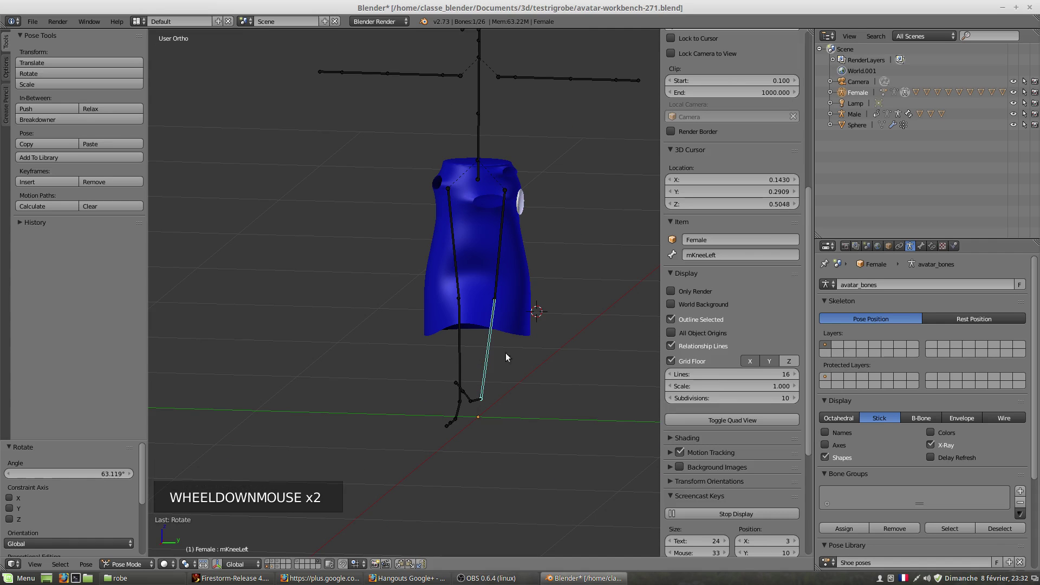
pyautogui.middleClick(515, 319)
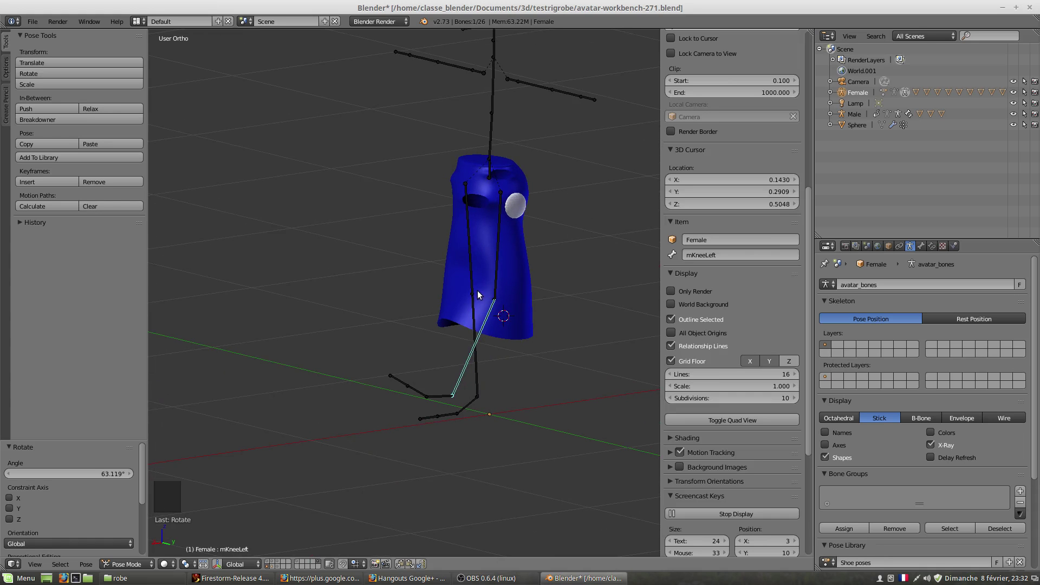
pyautogui.middleClick(445, 310)
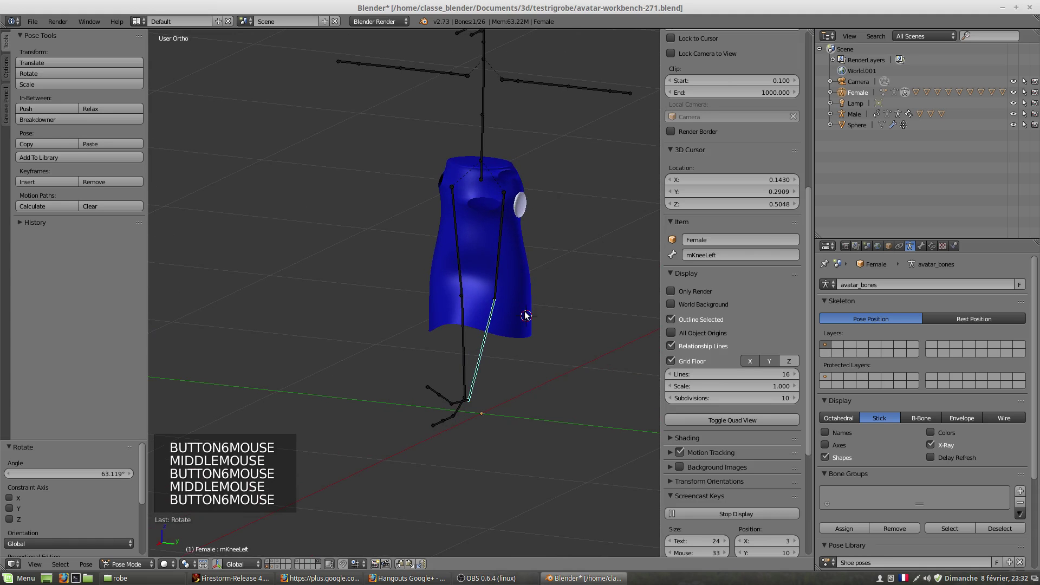
pyautogui.scroll(3)
pyautogui.middleClick(561, 322)
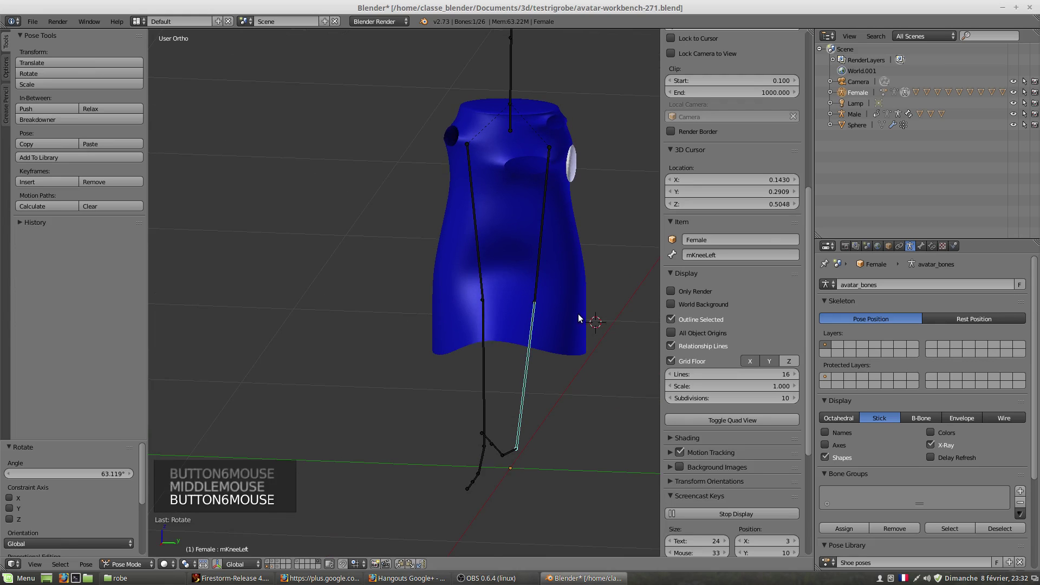
pyautogui.middleClick(550, 275)
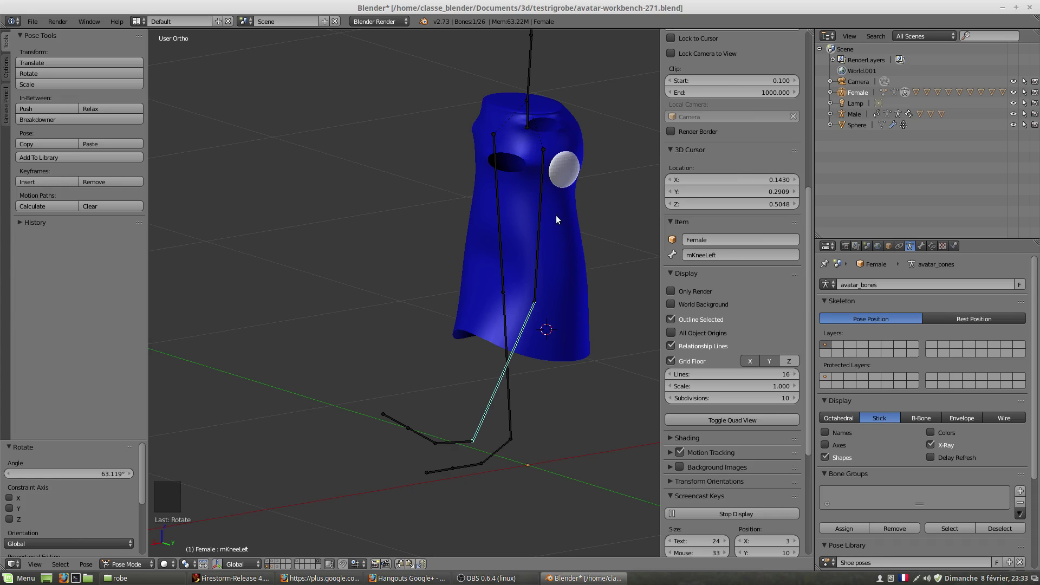
pyautogui.middleClick(525, 294)
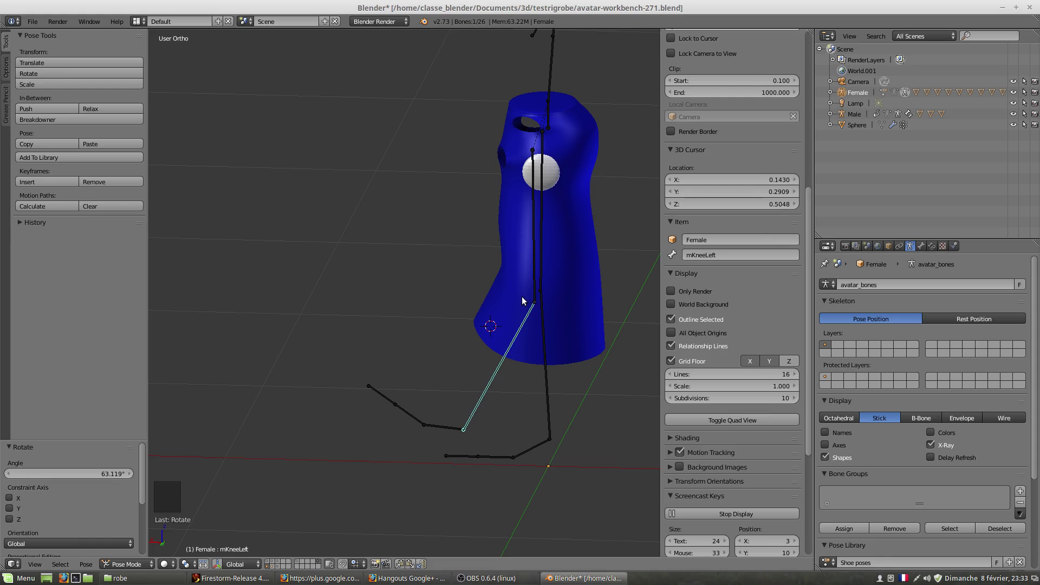
pyautogui.middleClick(600, 277)
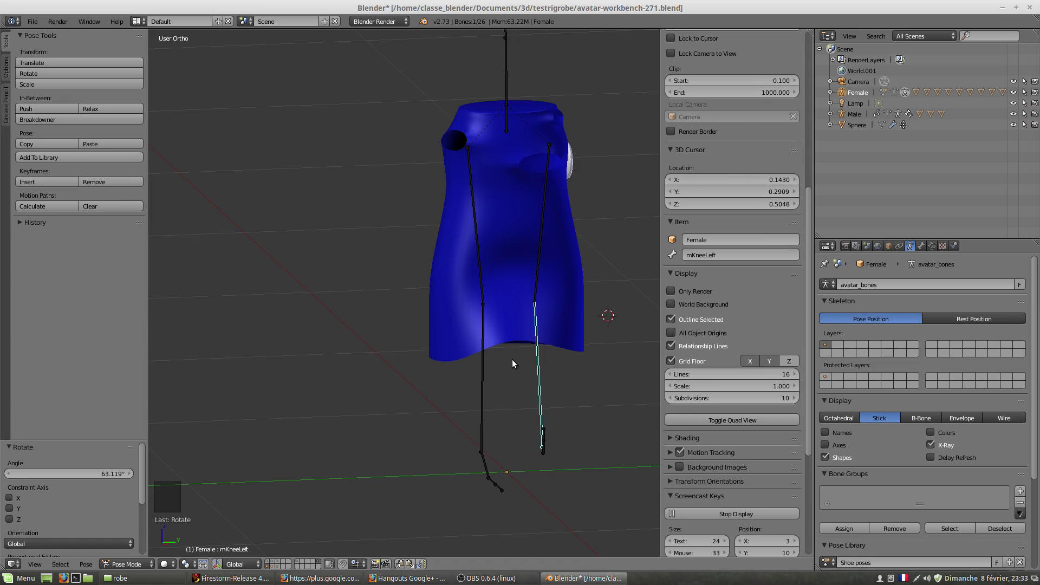
pyautogui.middleClick(513, 289)
pyautogui.middleClick(539, 289)
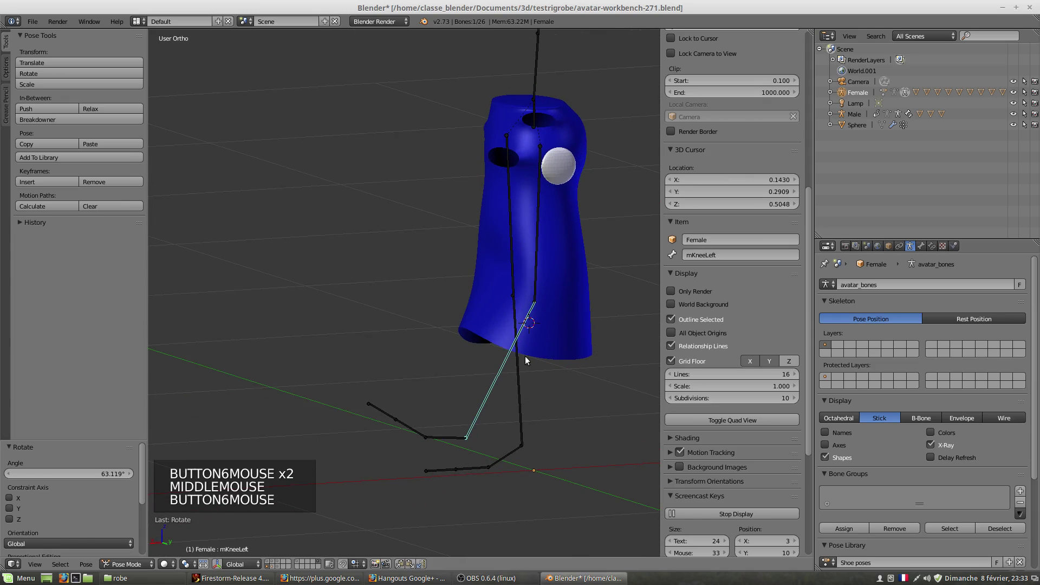
pyautogui.middleClick(529, 374)
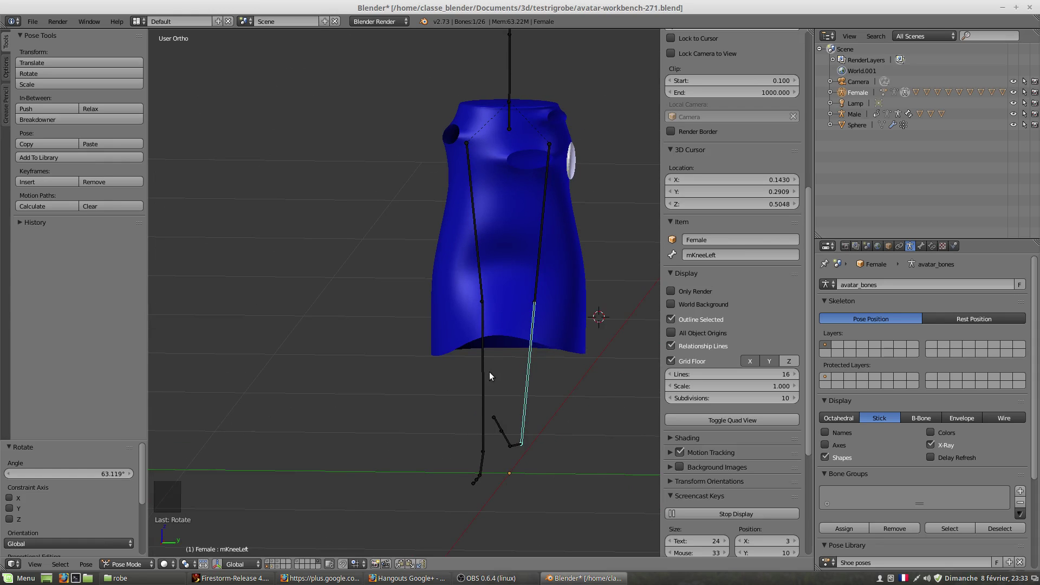
pyautogui.middleClick(506, 376)
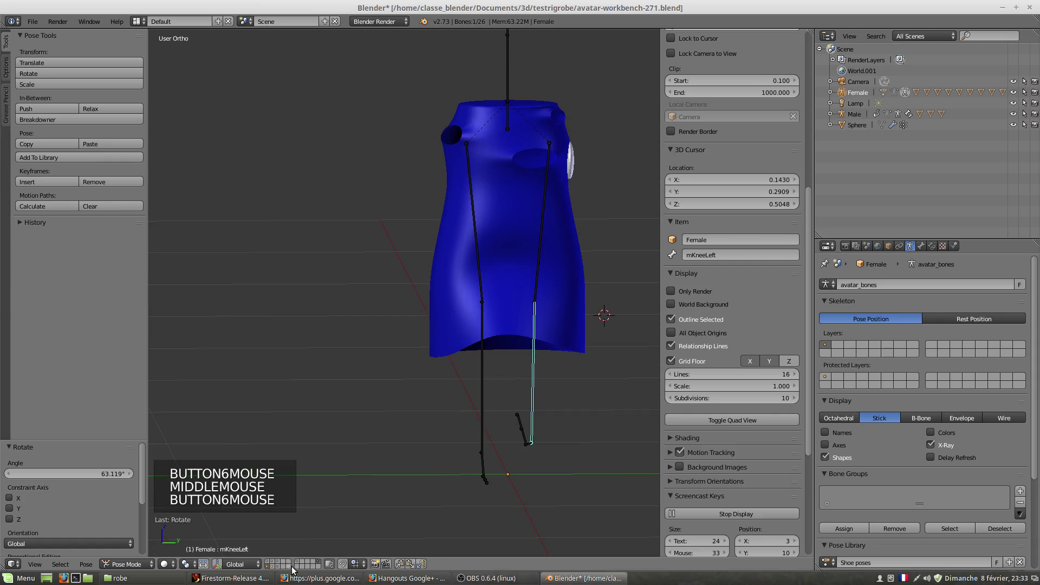
# - Show the white skirt mesh's layer, select it and inspect it from several sides
pyautogui.click(296, 565)
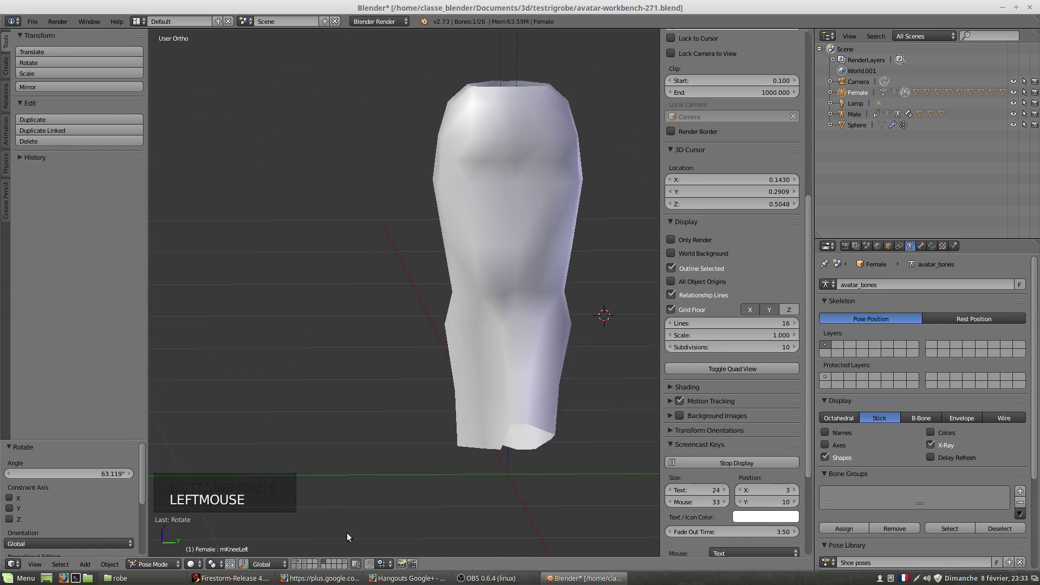
pyautogui.middleClick(383, 352)
pyautogui.scroll(-3)
pyautogui.middleClick(498, 304)
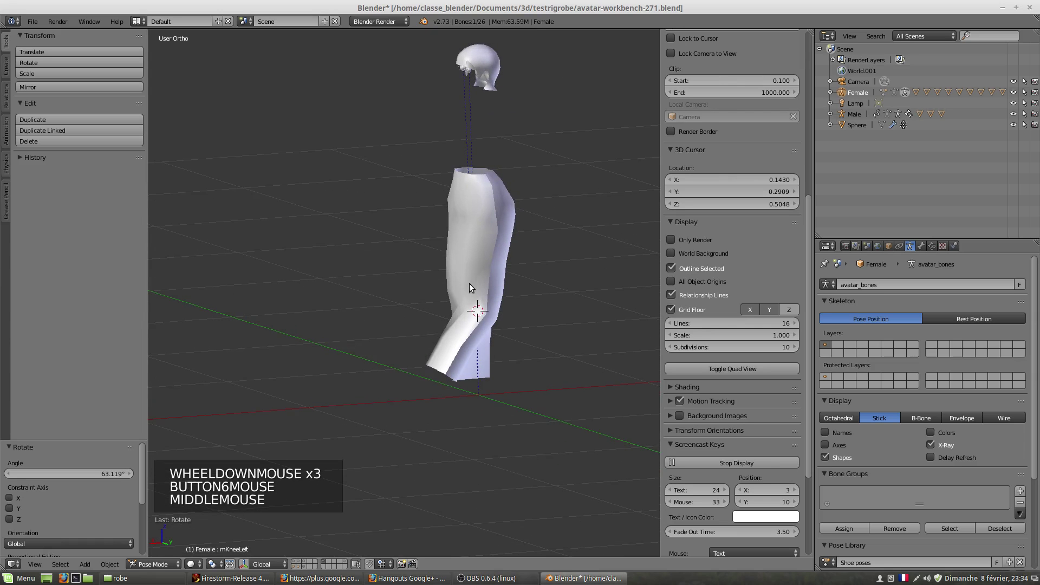
pyautogui.middleClick(552, 288)
pyautogui.scroll(-3)
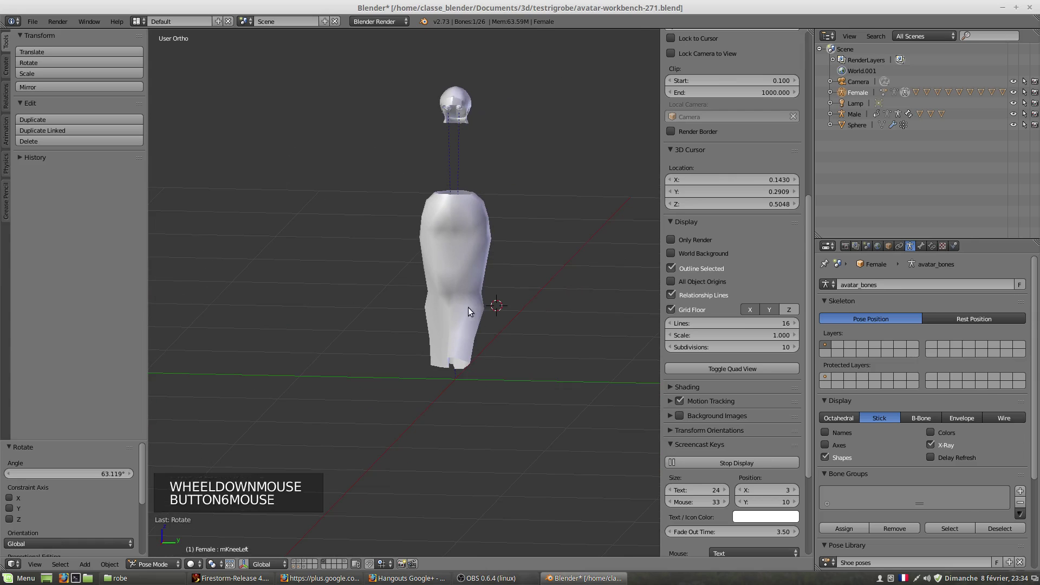
pyautogui.rightClick(462, 284)
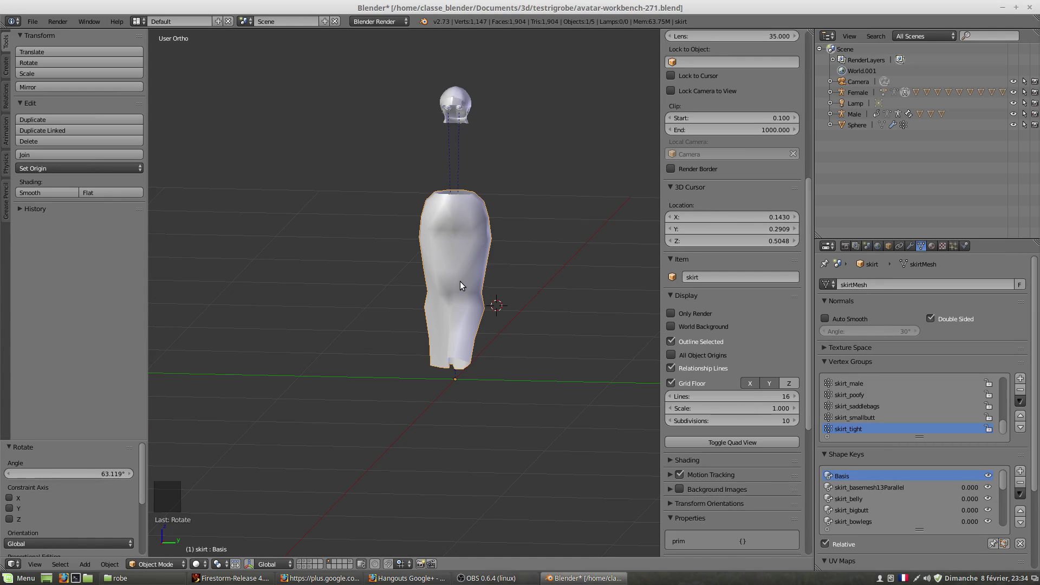
pyautogui.middleClick(492, 262)
pyautogui.scroll(3)
pyautogui.scroll(3)
pyautogui.middleClick(533, 314)
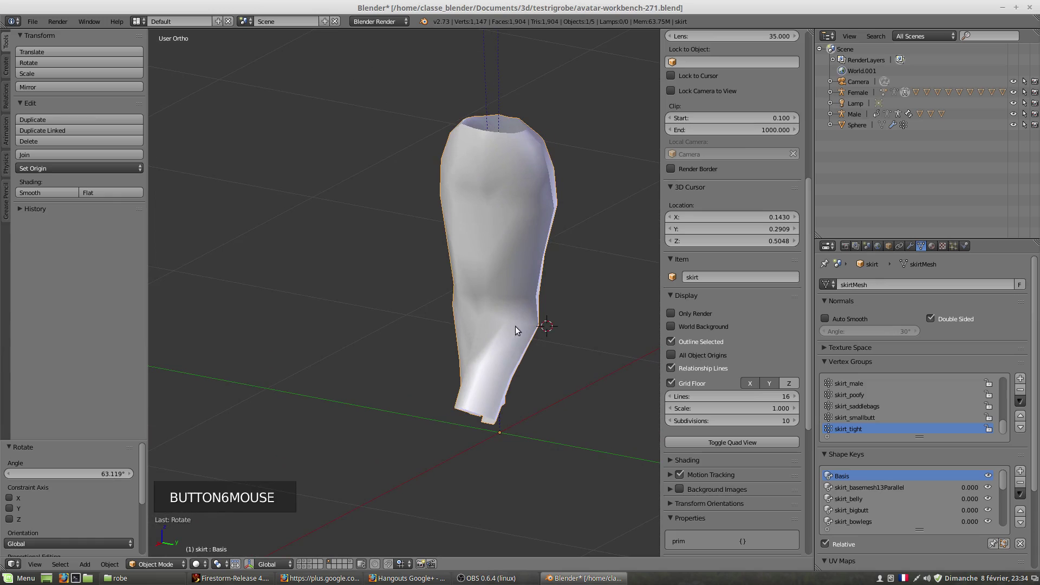
pyautogui.scroll(-3)
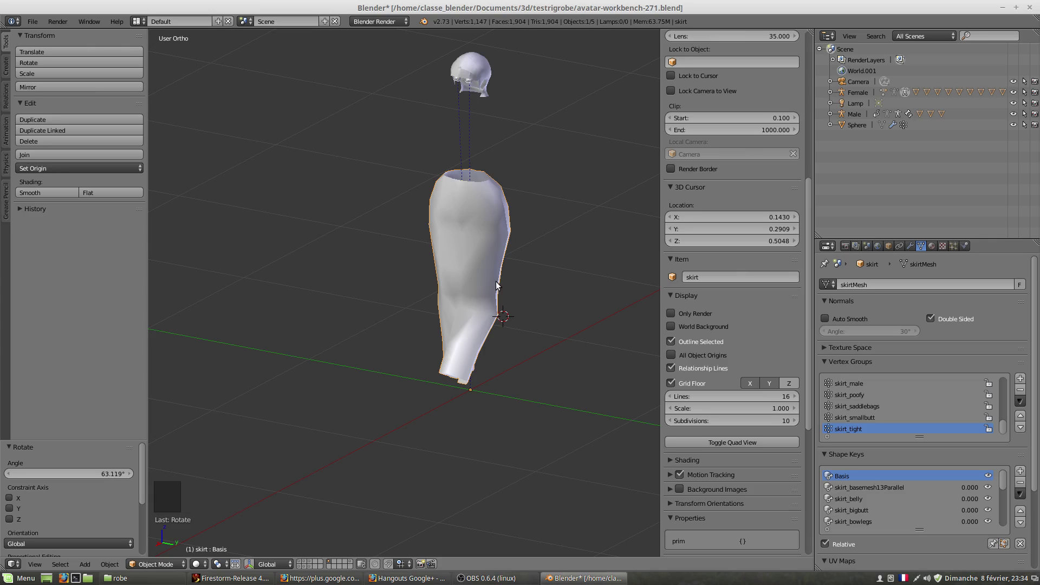
pyautogui.scroll(-3)
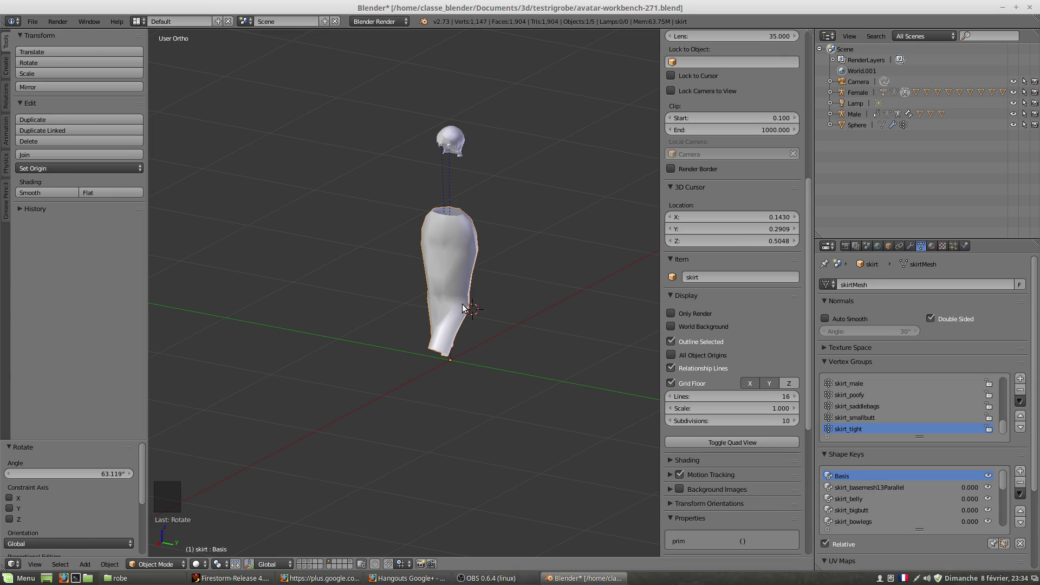
pyautogui.middleClick(479, 302)
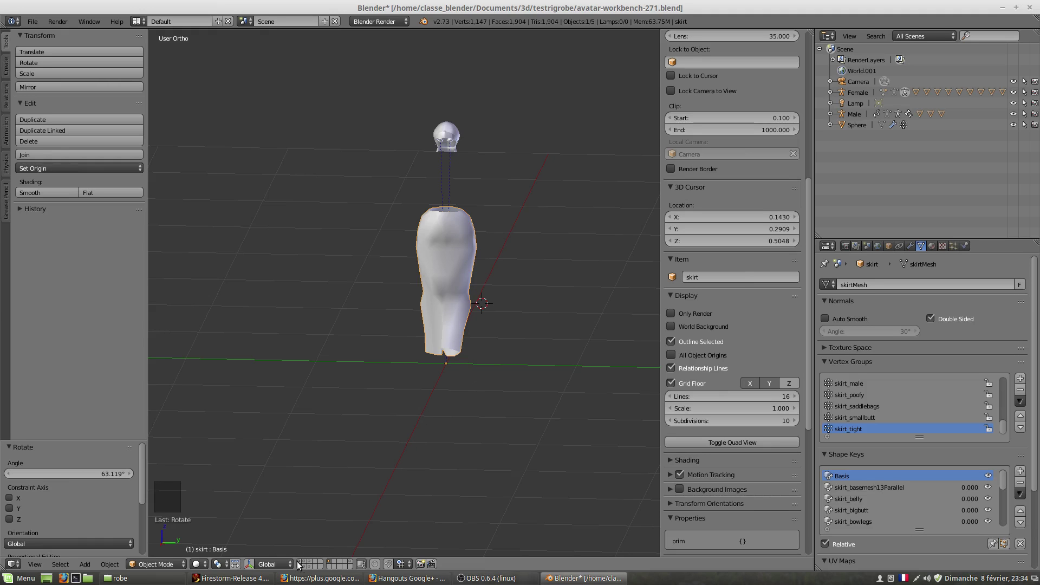
# - Hide the white skirt's layer again, leaving only the armature in a front view
pyautogui.click(303, 570)
pyautogui.scroll(3)
pyautogui.scroll(3)
pyautogui.middleClick(447, 355)
pyautogui.scroll(-3)
pyautogui.middleClick(426, 371)
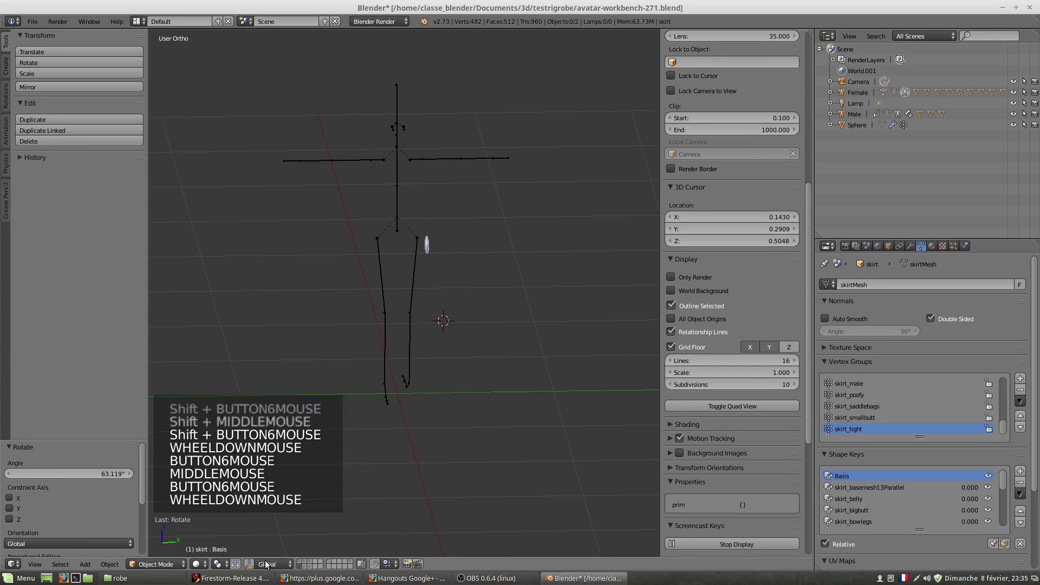
# - Show the blue JUPE BASE skirt with the Female armature and make the skirt the active object
pyautogui.click(308, 568)
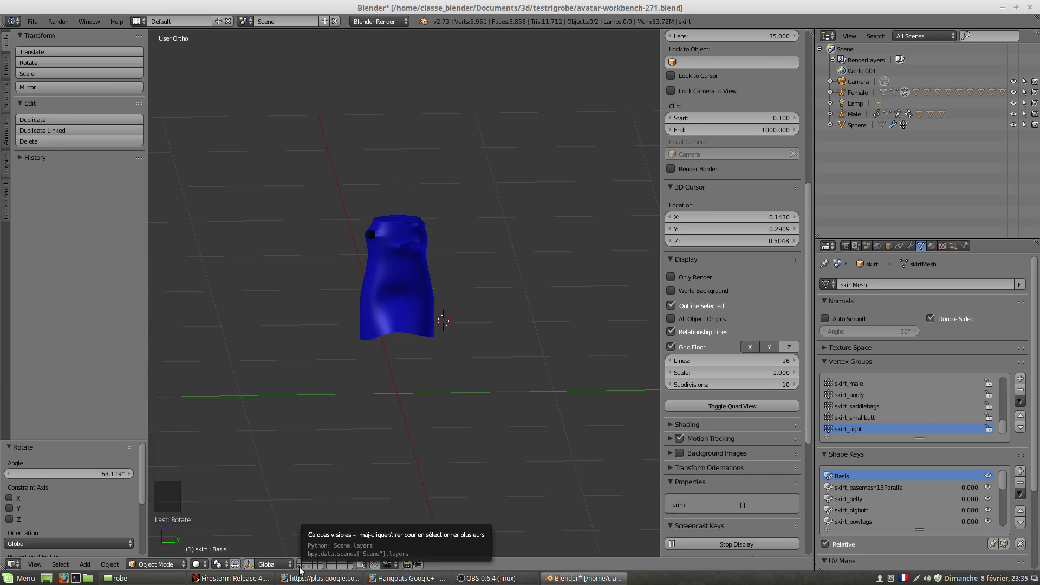
pyautogui.click(303, 570)
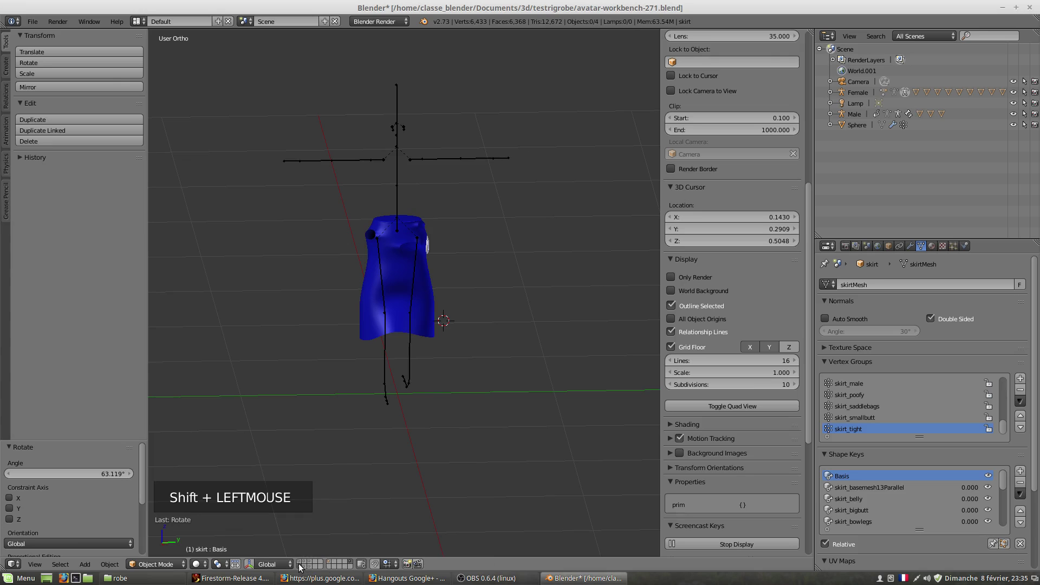
pyautogui.scroll(3)
pyautogui.scroll(3)
pyautogui.middleClick(431, 350)
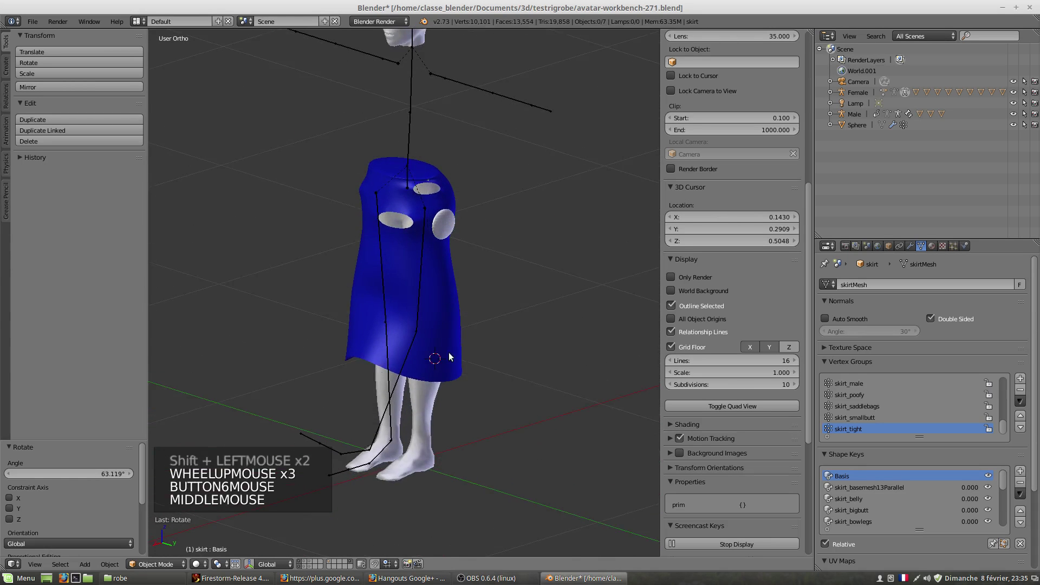
pyautogui.scroll(3)
pyautogui.middleClick(442, 323)
pyautogui.middleClick(442, 348)
pyautogui.rightClick(388, 259)
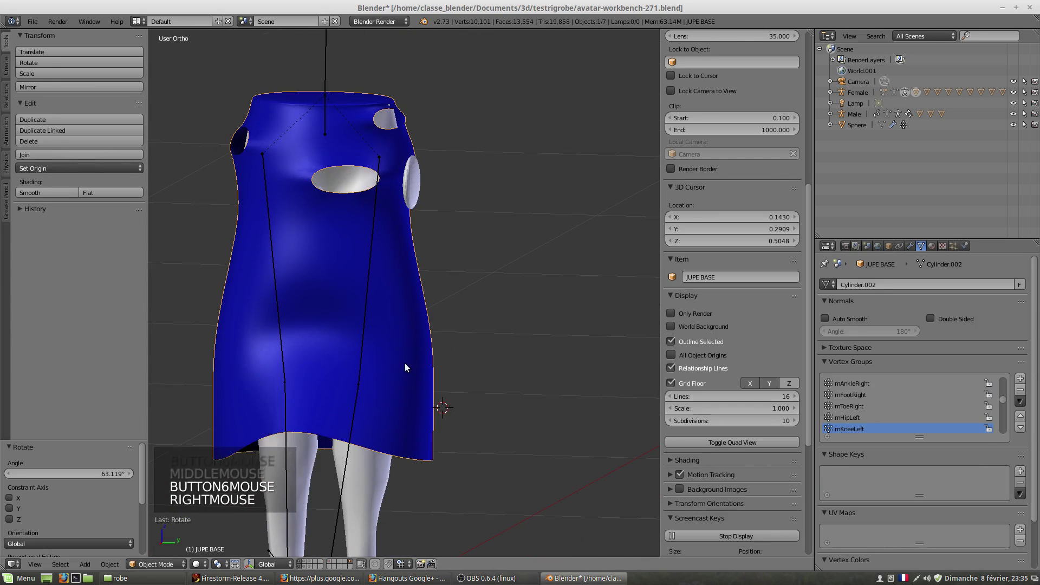
# - In Edit Mode, grab a front face of the skirt and shift it into place with G
pyautogui.press('Tab')
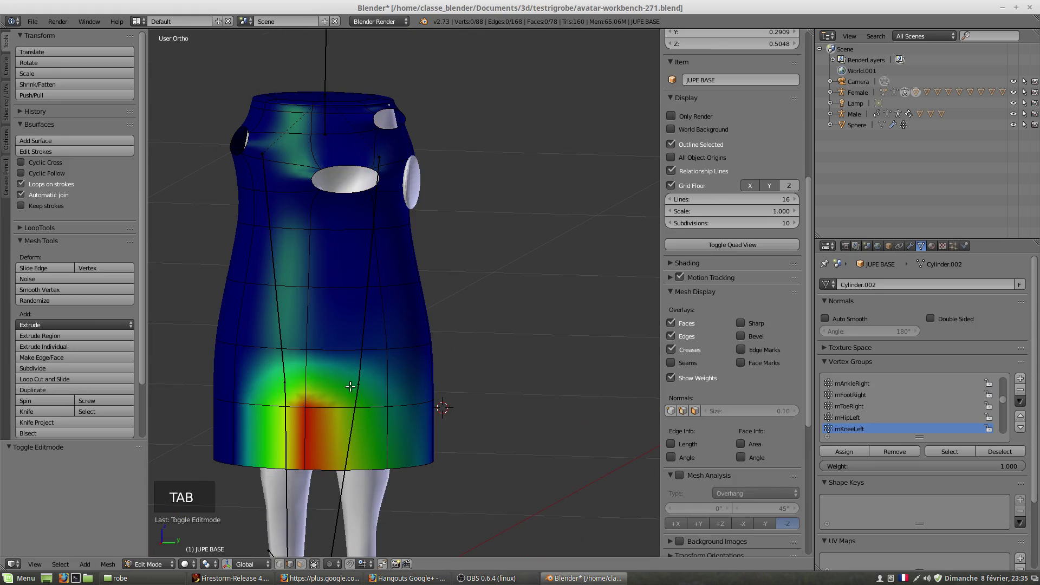
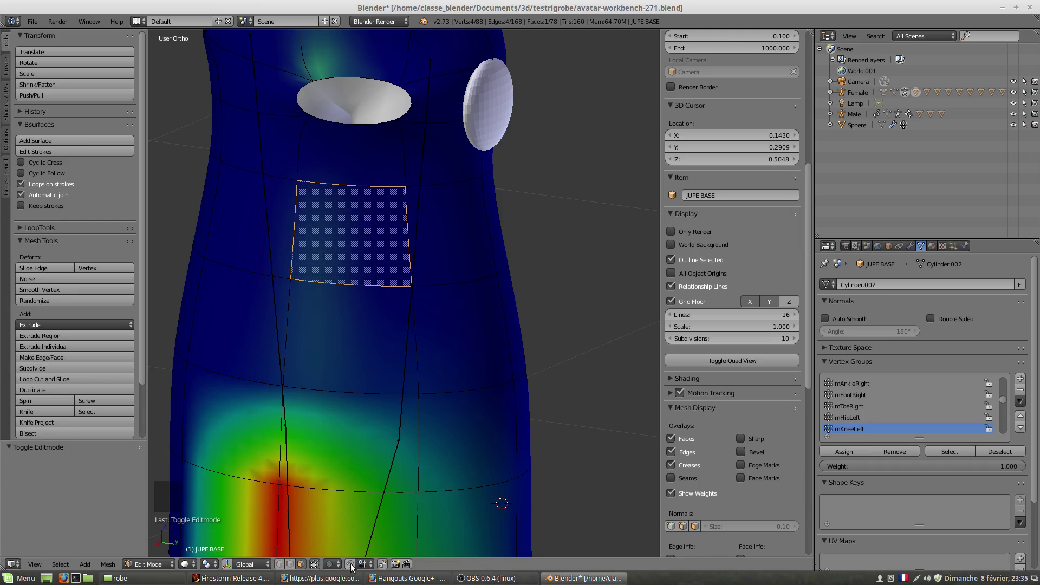
pyautogui.click(354, 566)
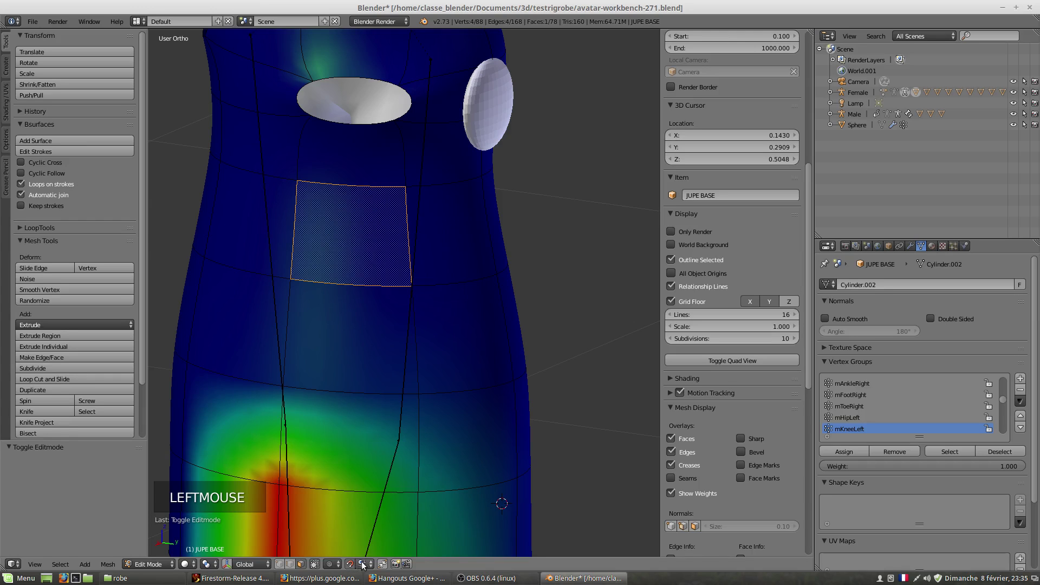
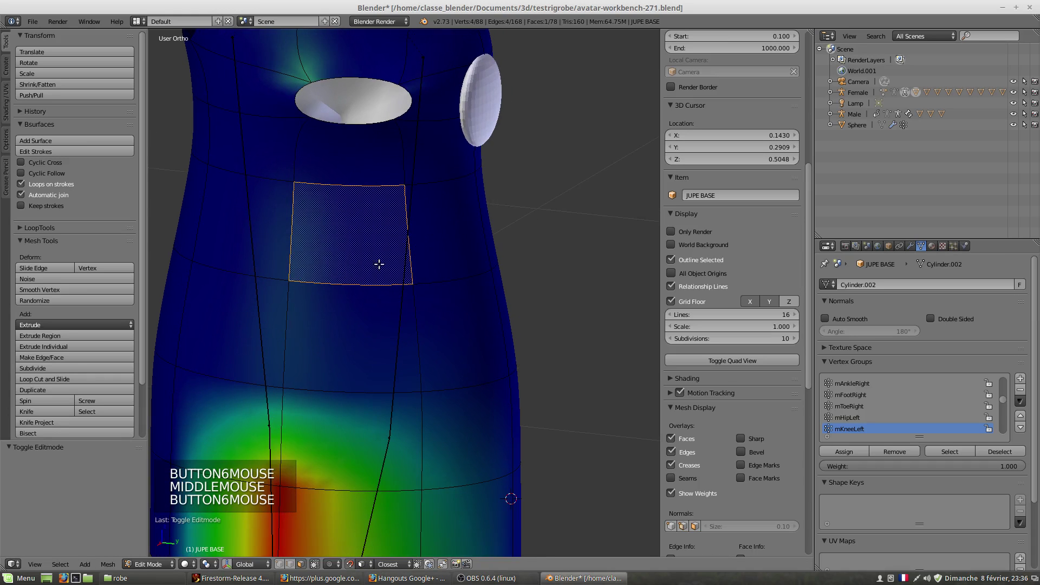
pyautogui.press('g')
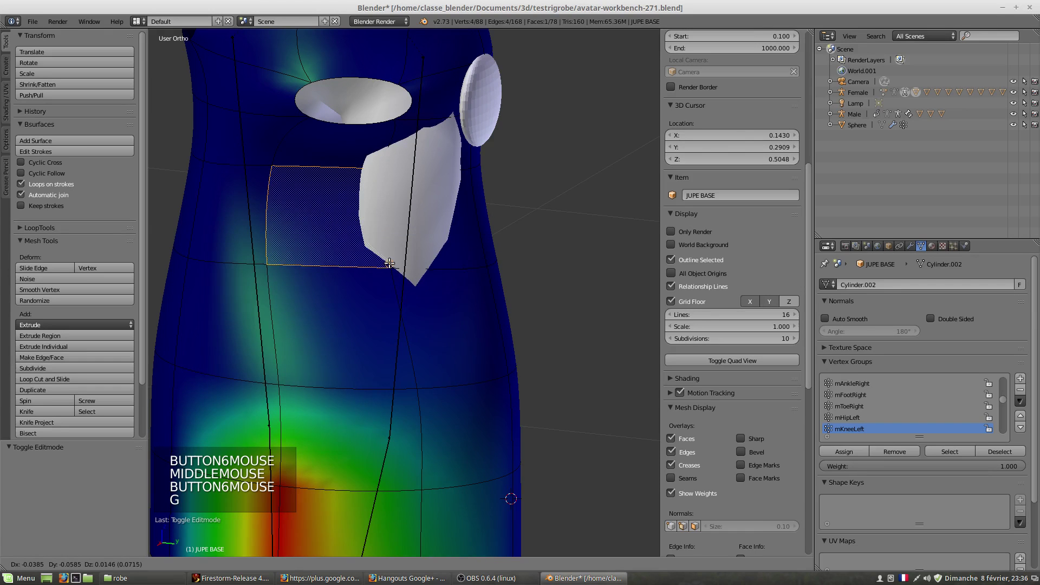
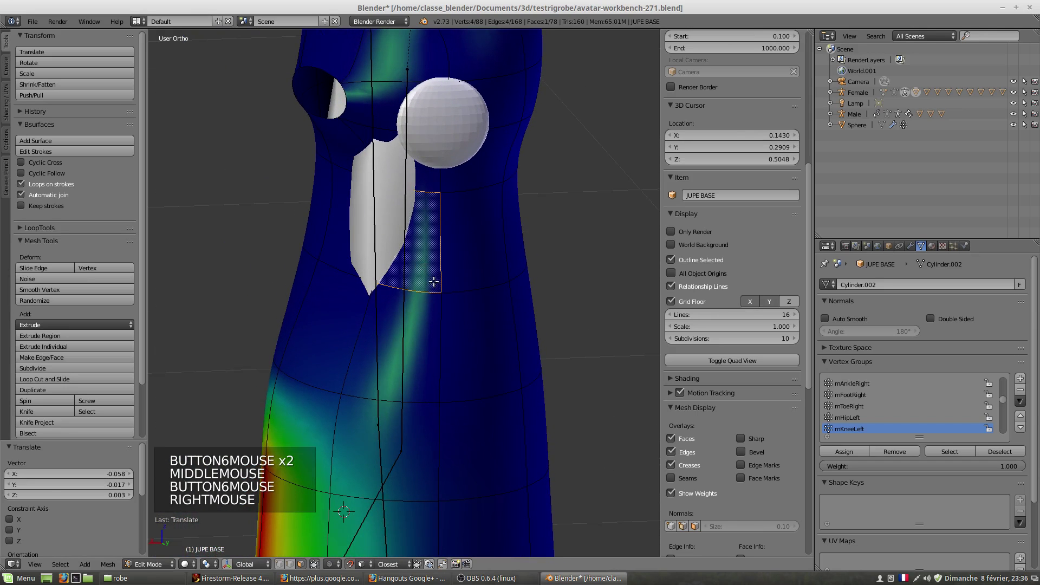
pyautogui.press('g')
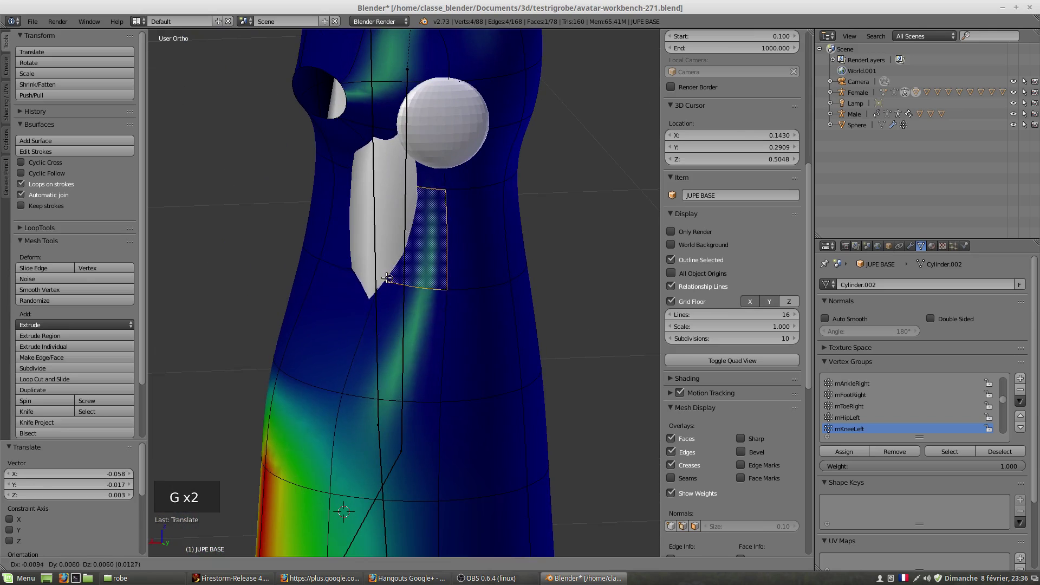
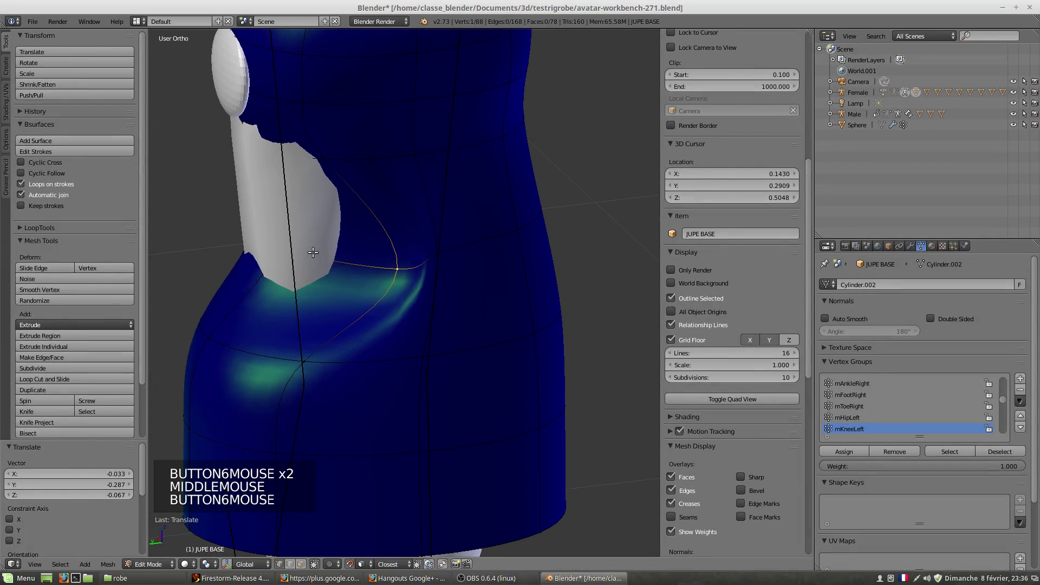
# - Nudge skirt vertices with G while checking the weights from several sides
pyautogui.press('g')
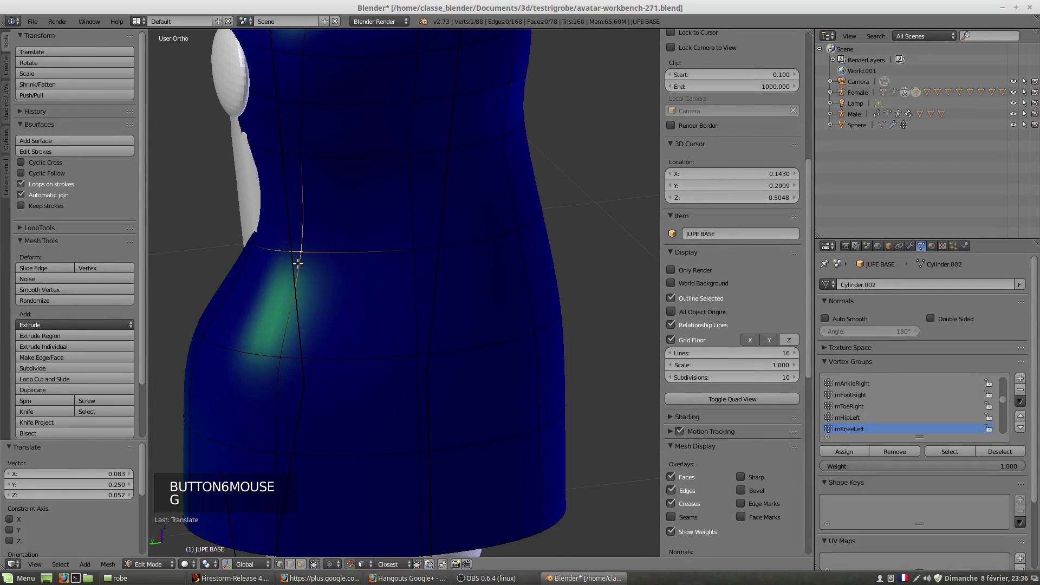
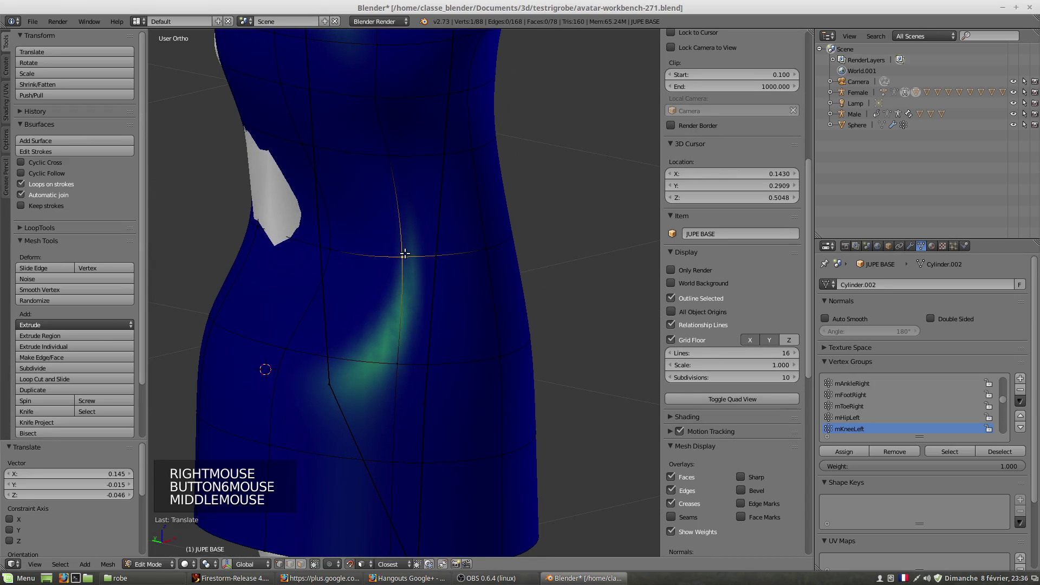
pyautogui.press('g')
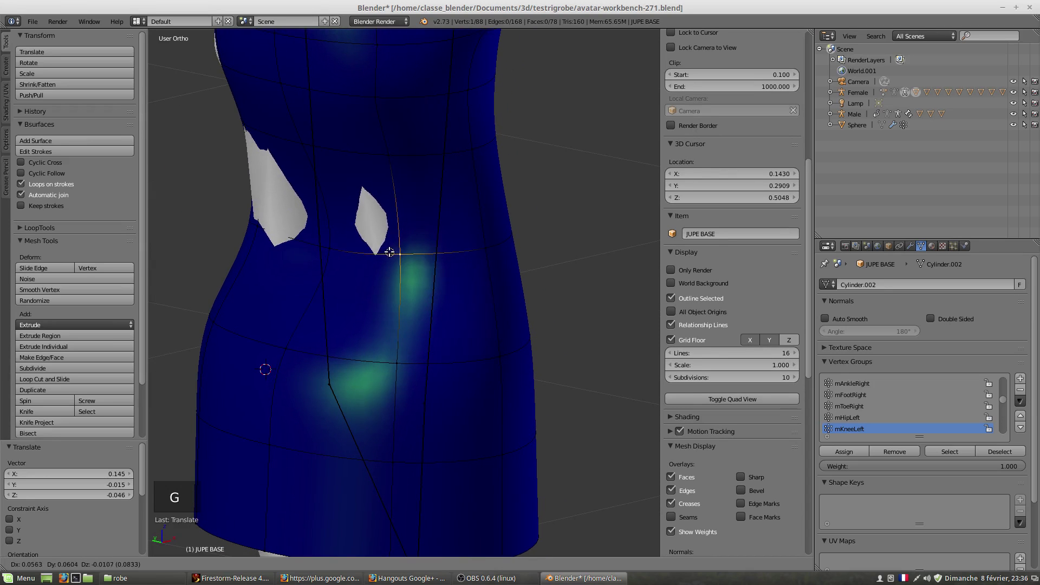
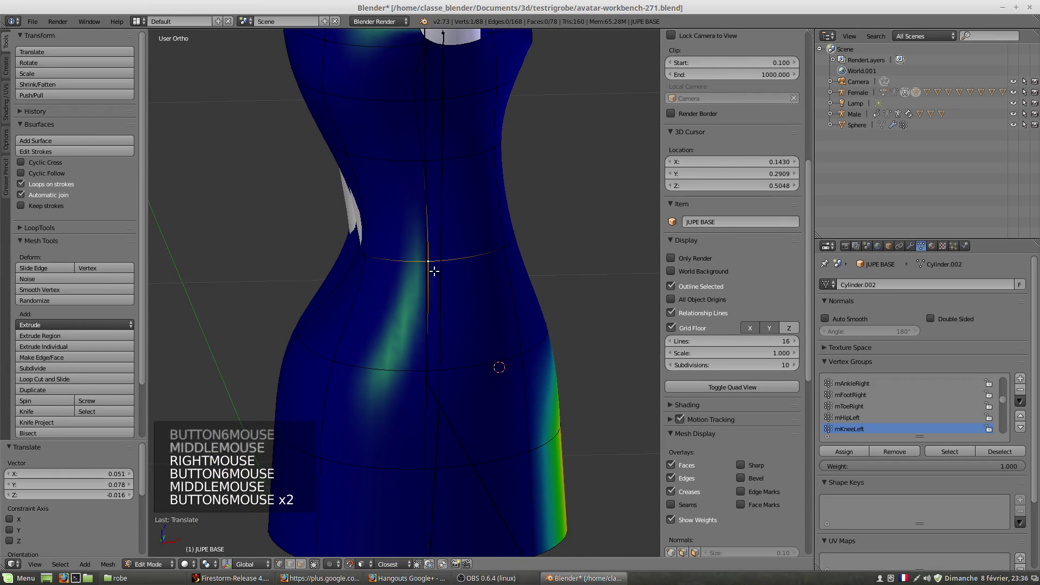
pyautogui.press('g')
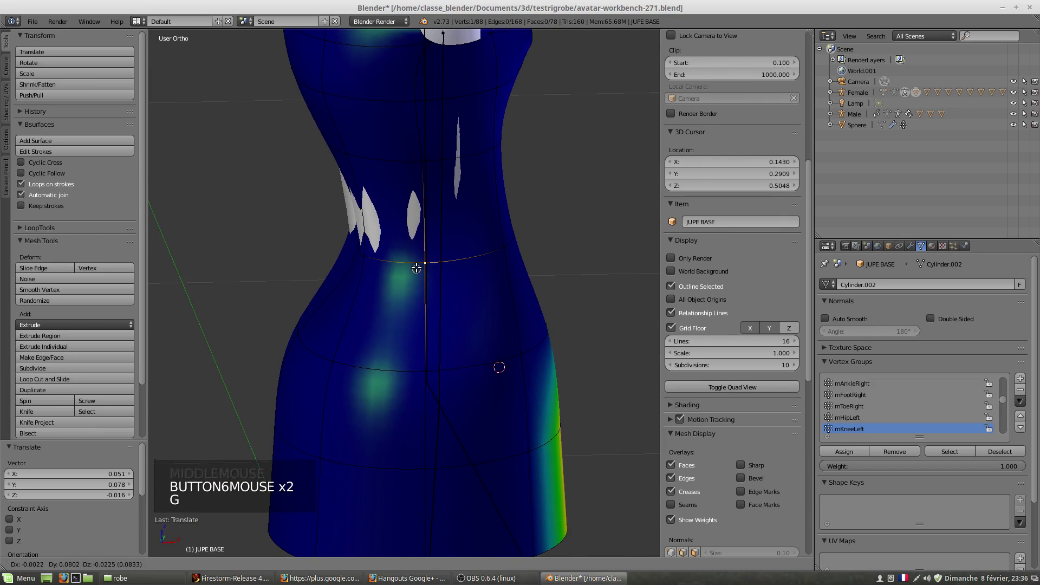
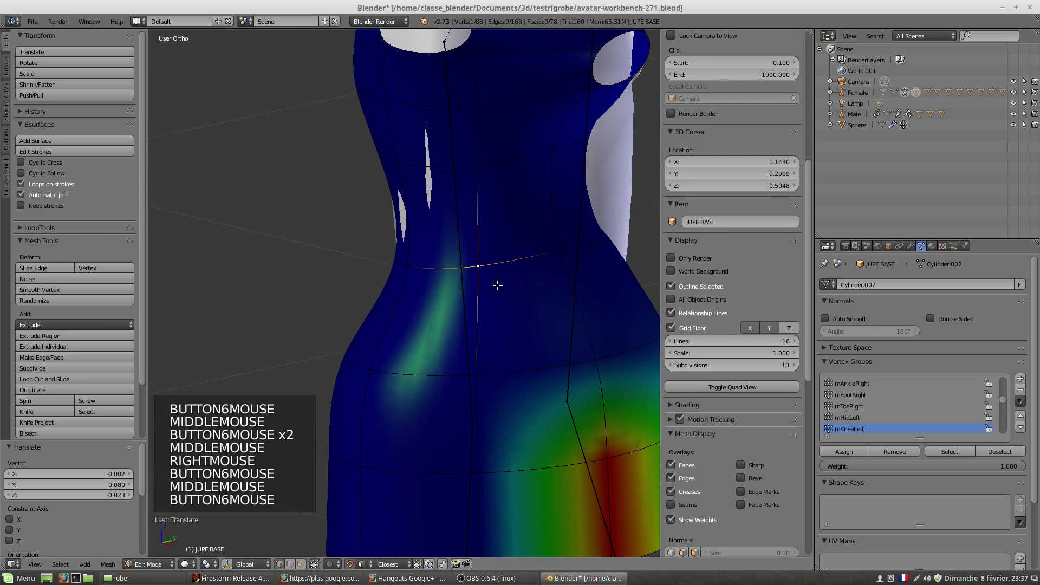
pyautogui.press('g')
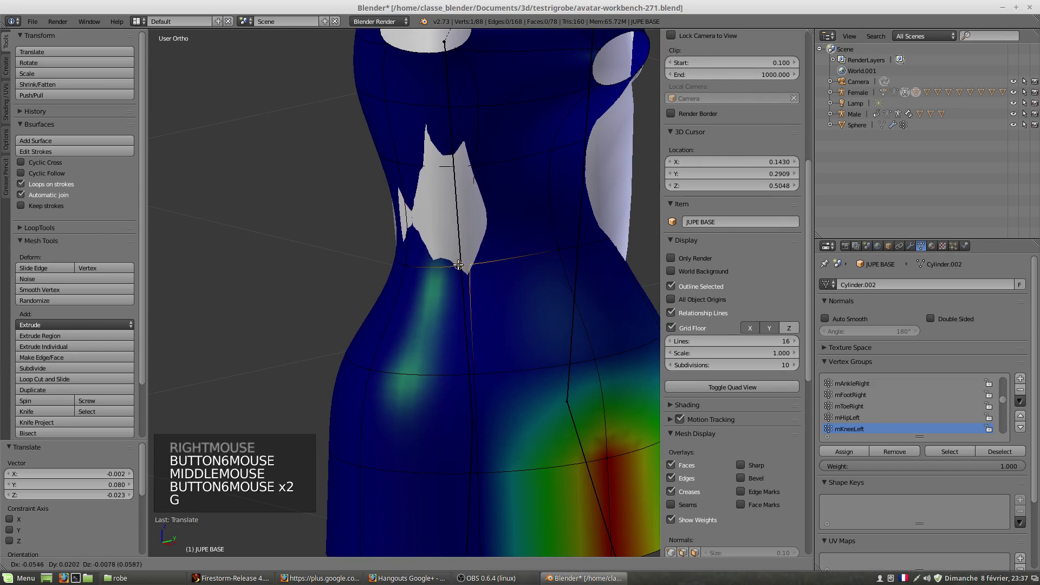
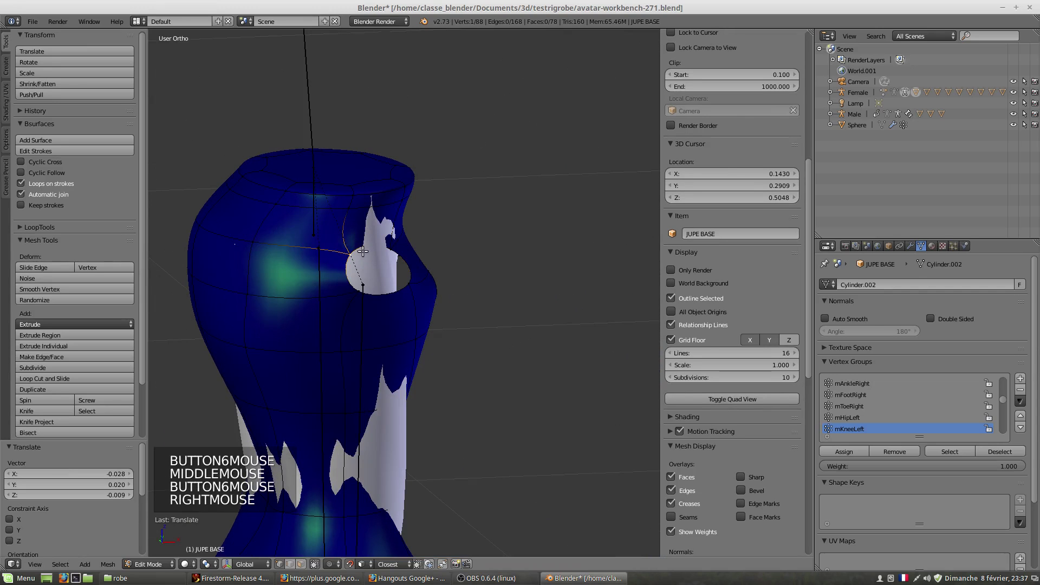
pyautogui.press('g')
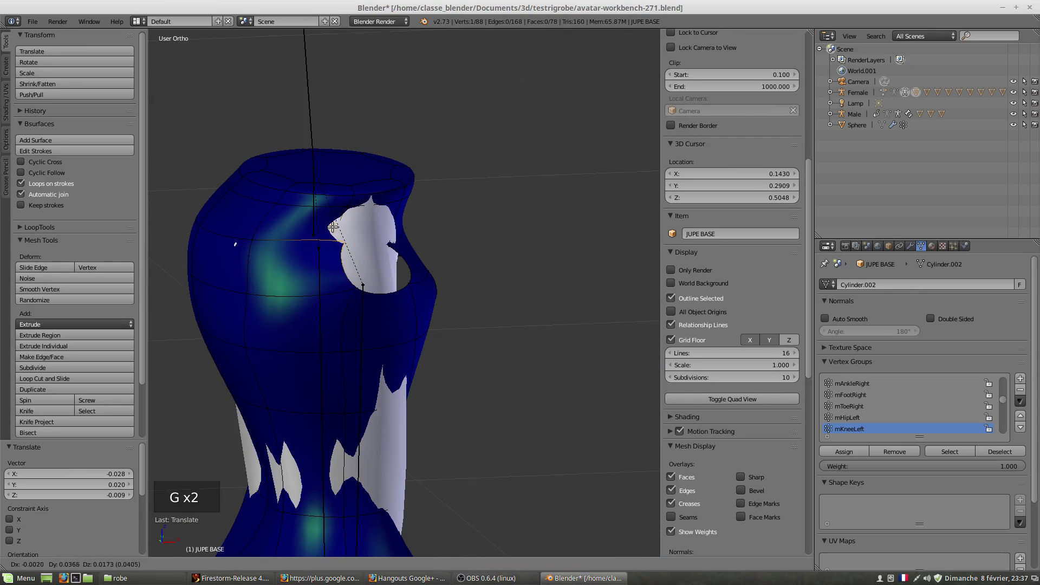
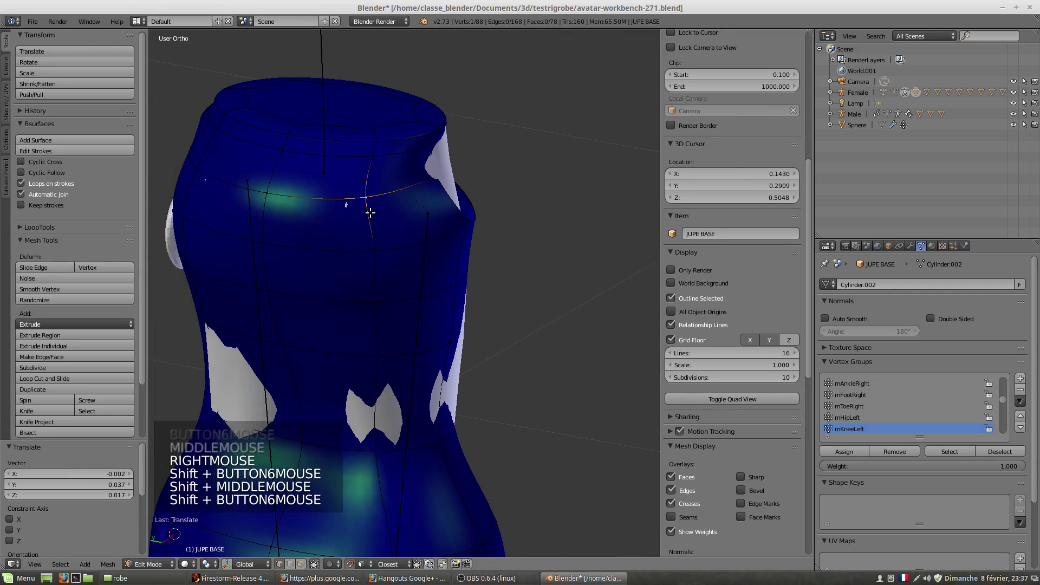
pyautogui.press('g')
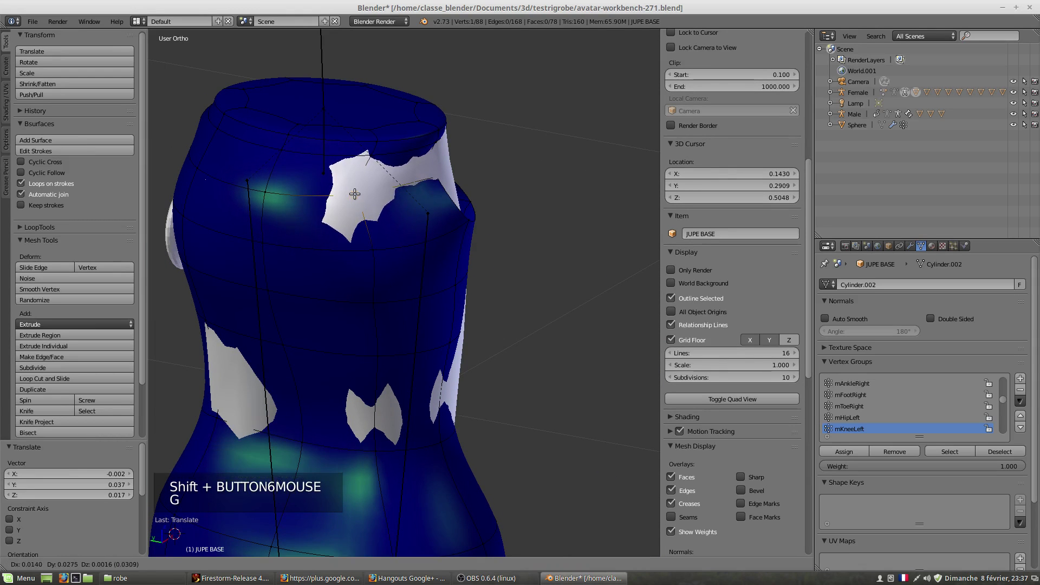
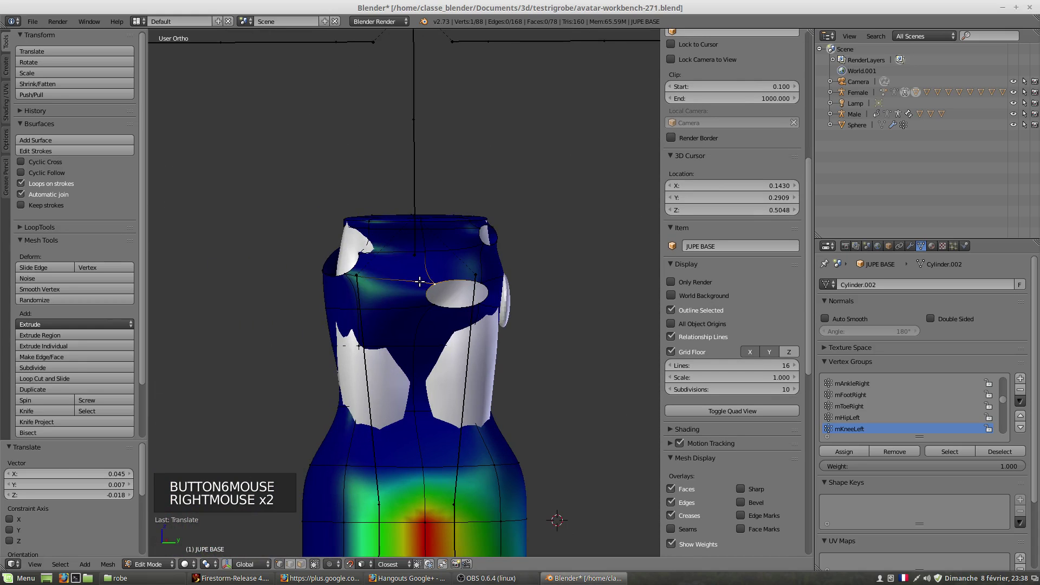
pyautogui.press('g')
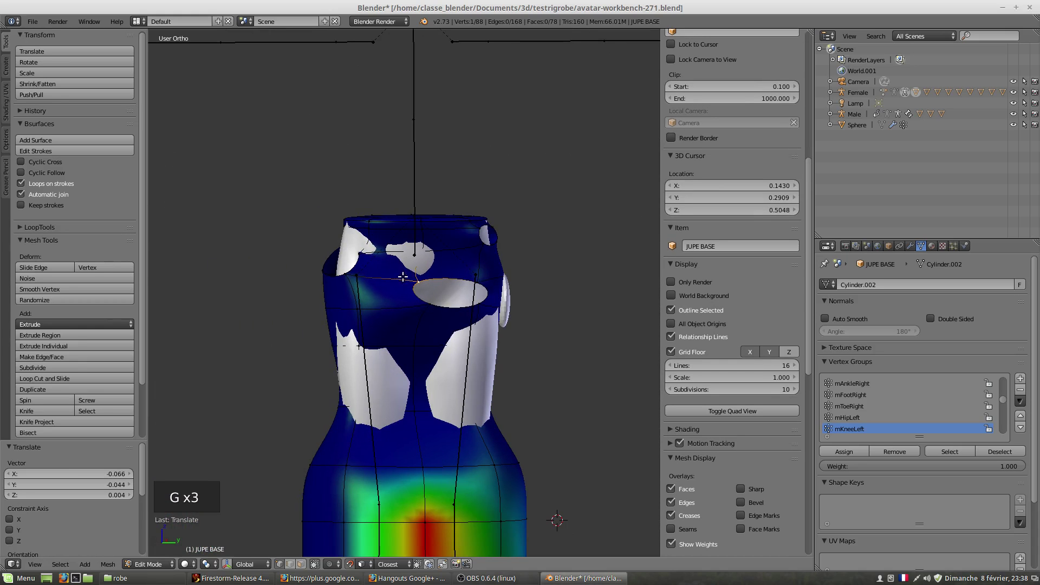
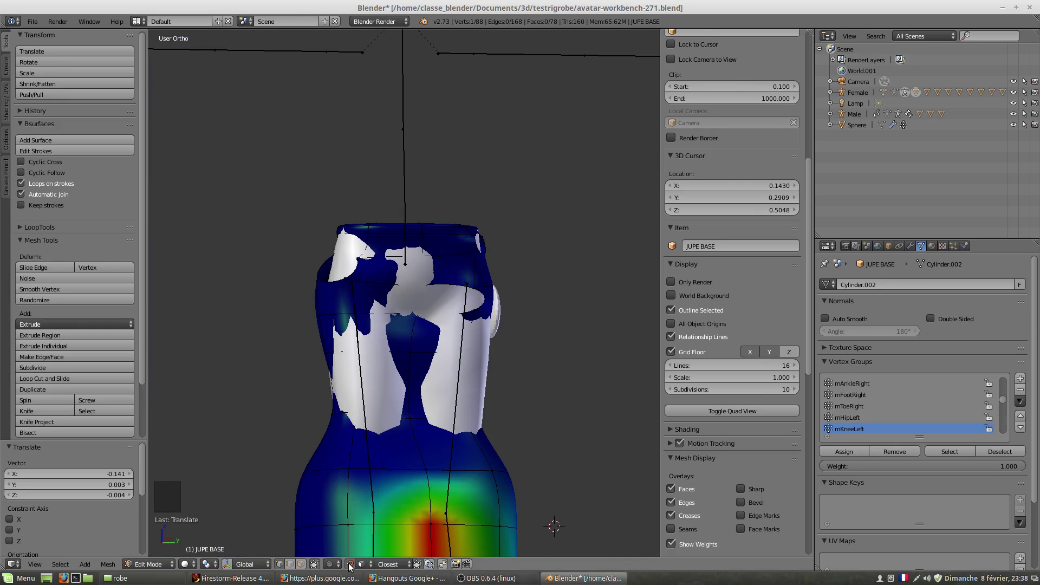
pyautogui.click(351, 567)
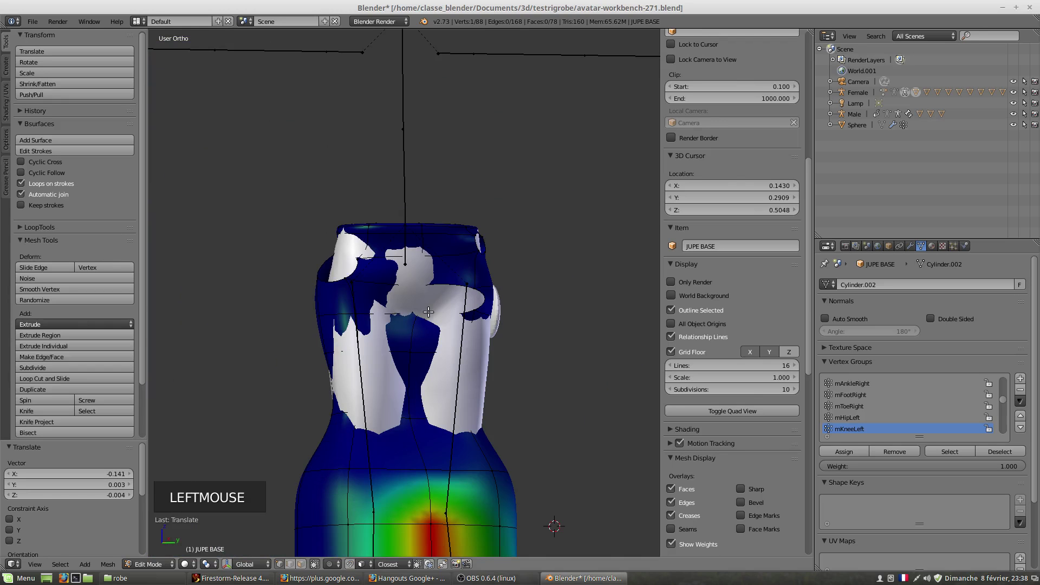
# - Select the skirt's upper band of vertices and assign them to a new vertex group with Ctrl+G
pyautogui.press('a')
pyautogui.press('a')
pyautogui.press('s')
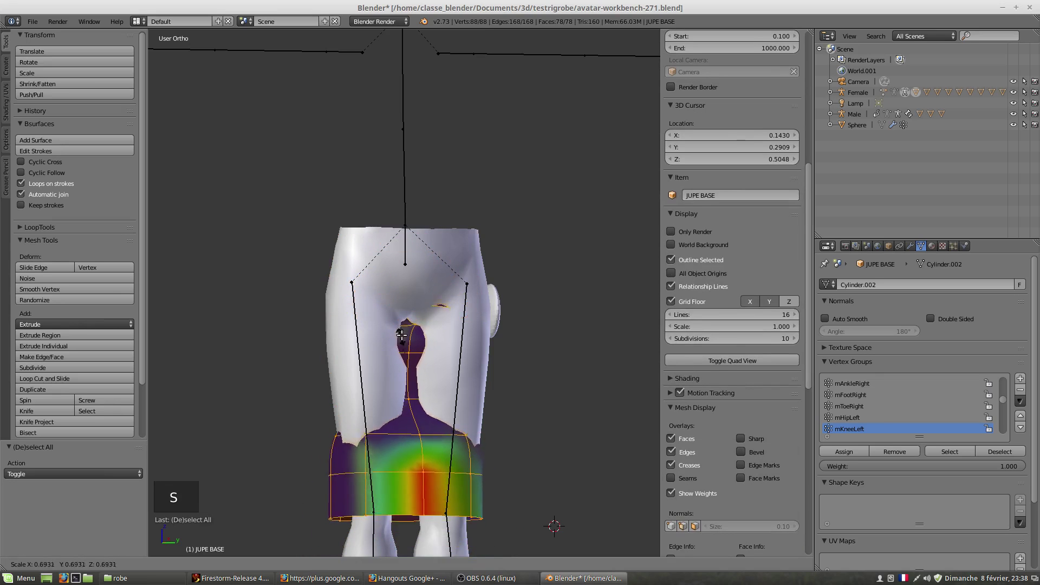
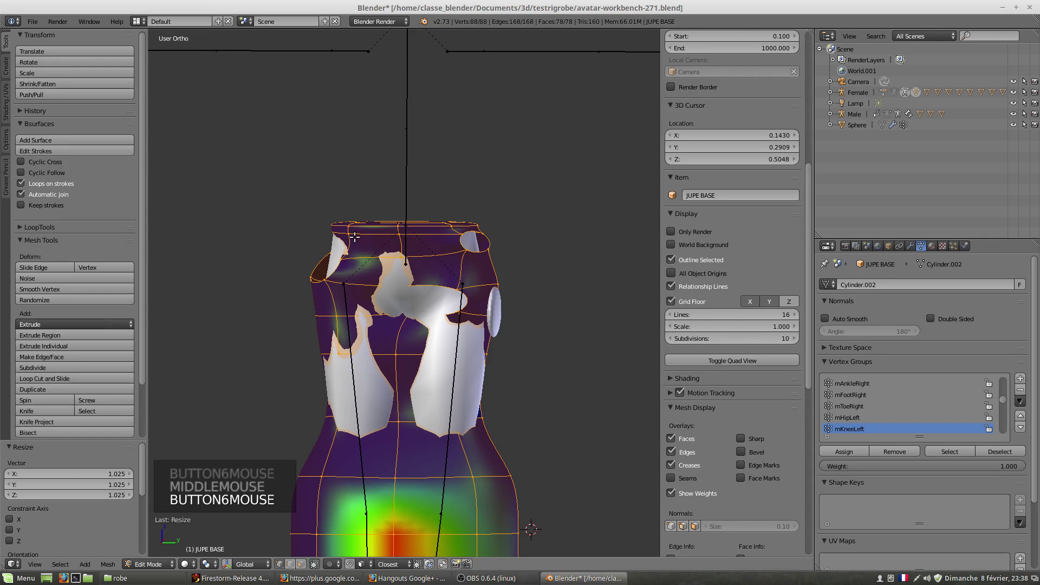
pyautogui.press('a')
pyautogui.press('z')
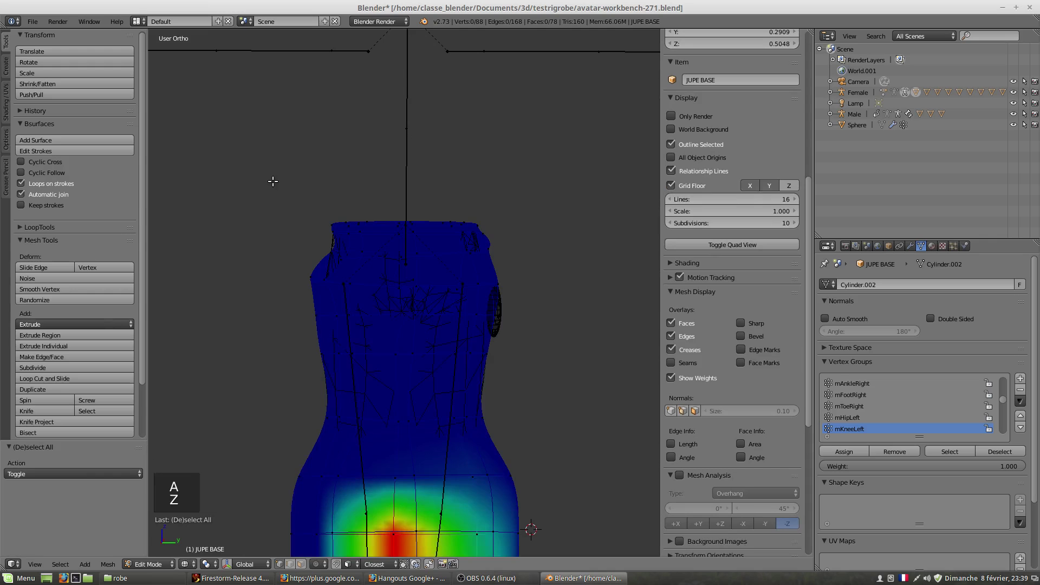
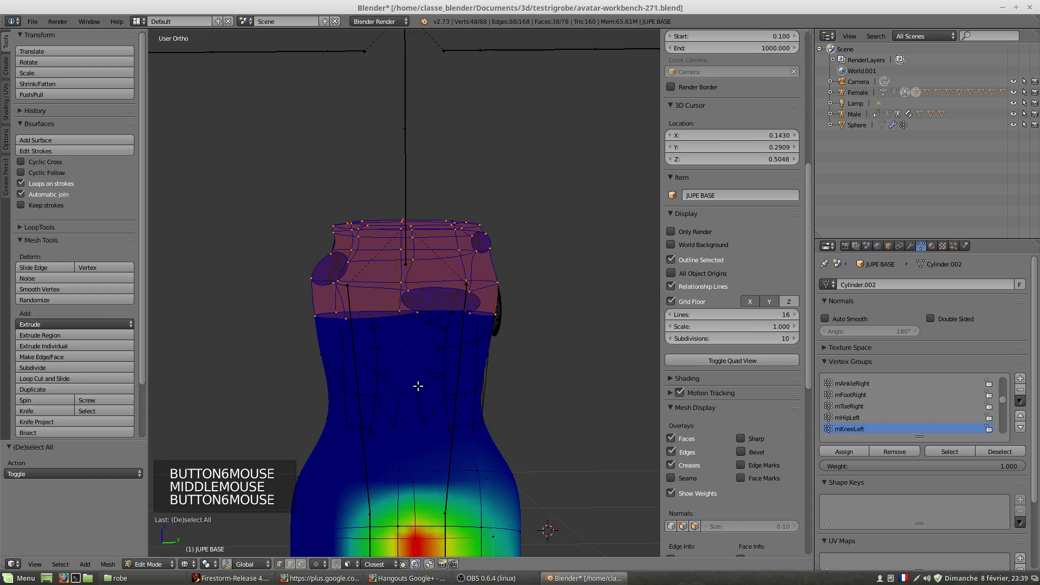
pyautogui.press('ctrl+g')
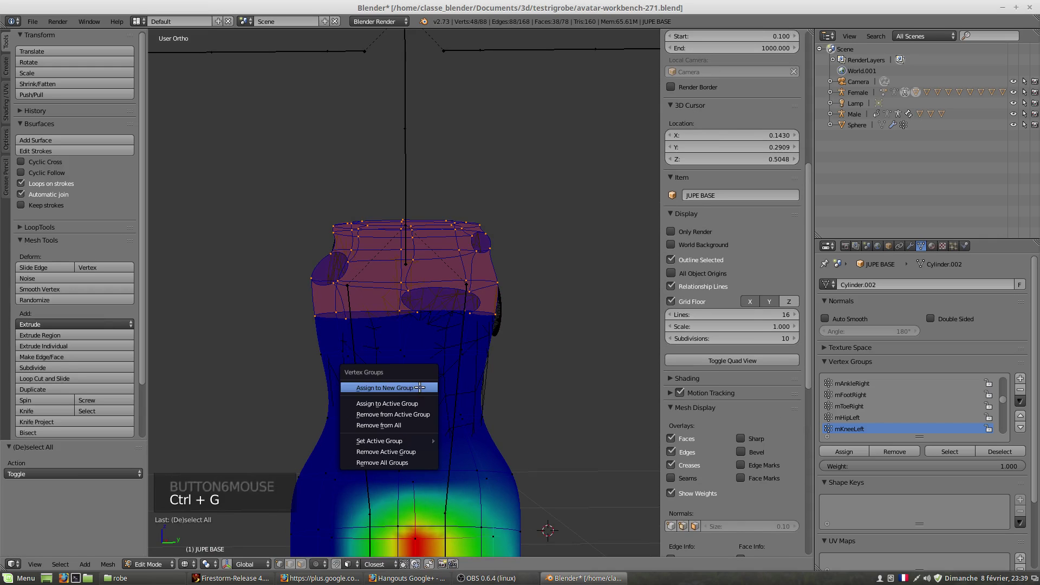
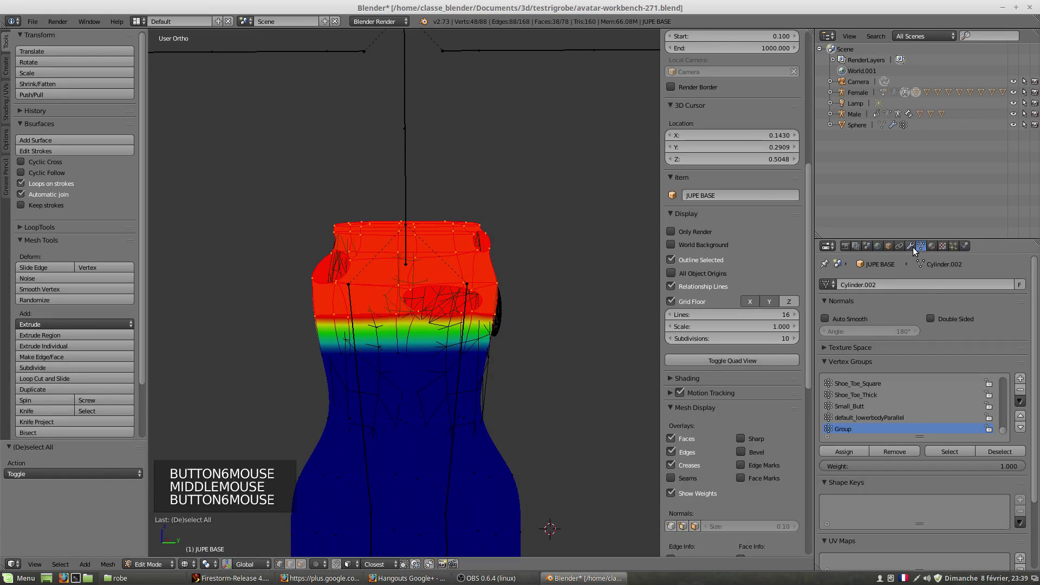
# - Add a Shrinkwrap modifier to JUPE BASE, limited to vertex group Group, and start choosing its target
pyautogui.click(916, 247)
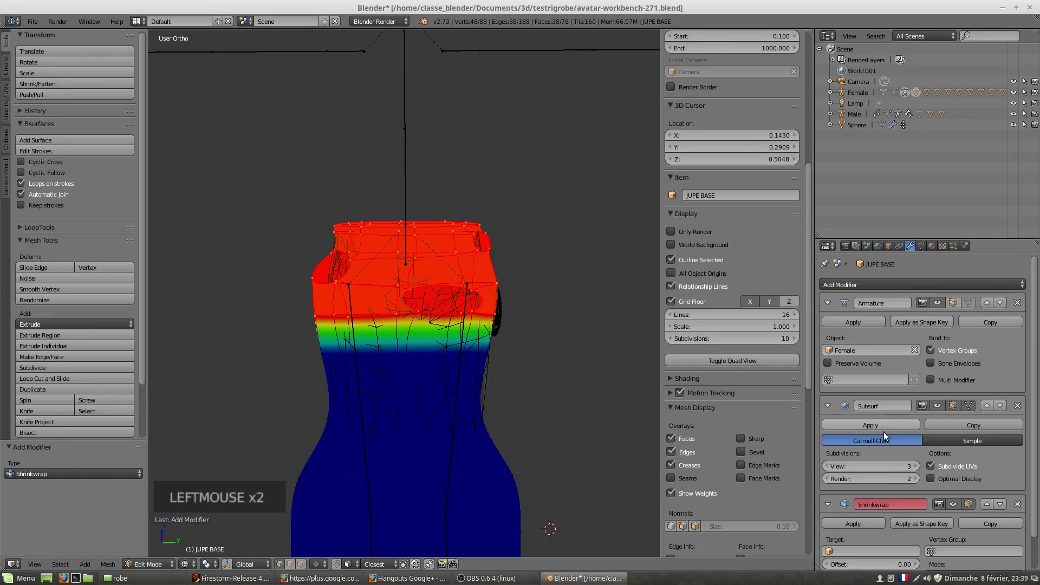
pyautogui.scroll(-3)
pyautogui.click(938, 520)
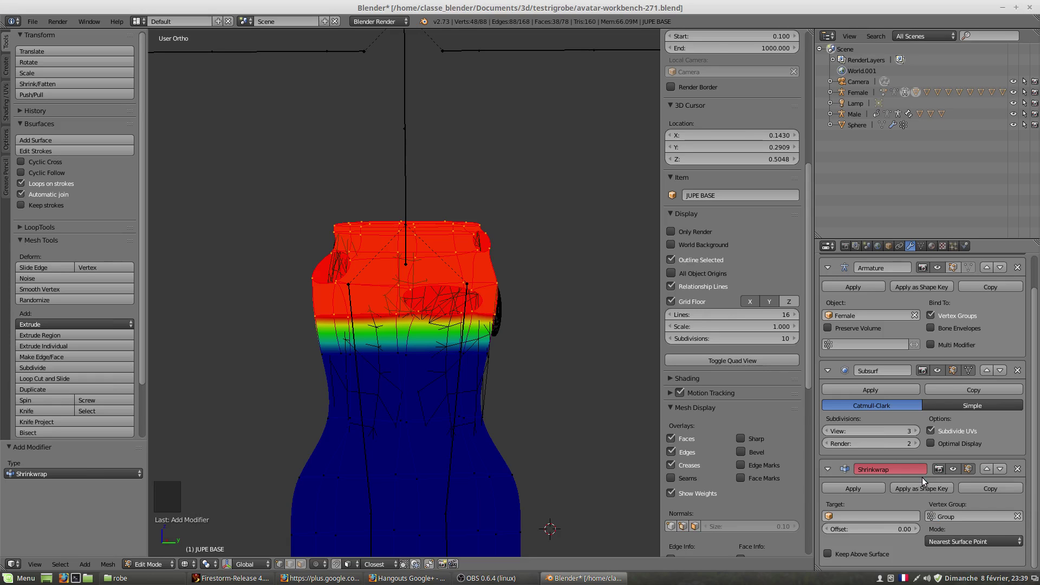
pyautogui.click(834, 517)
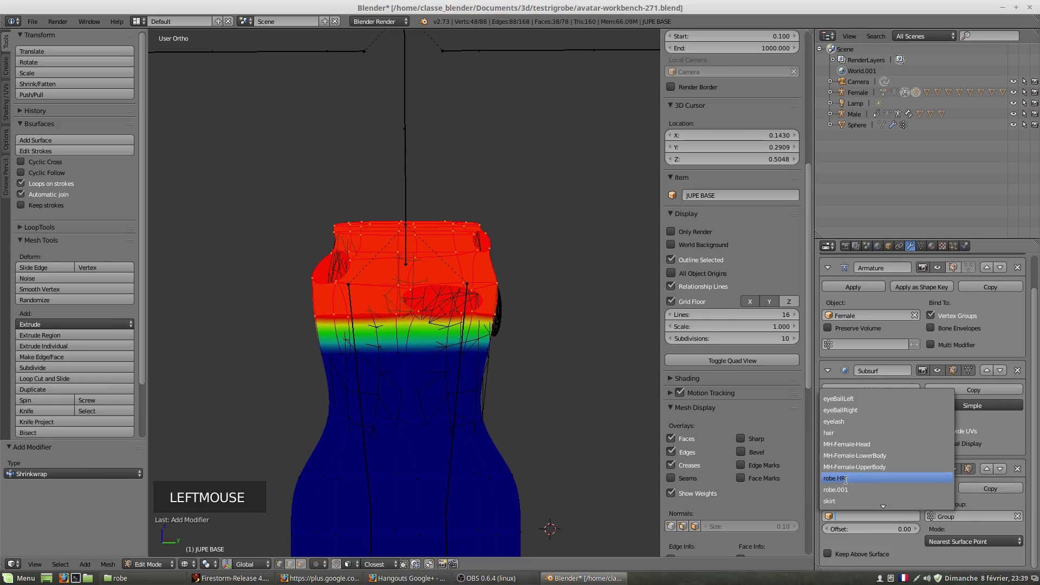
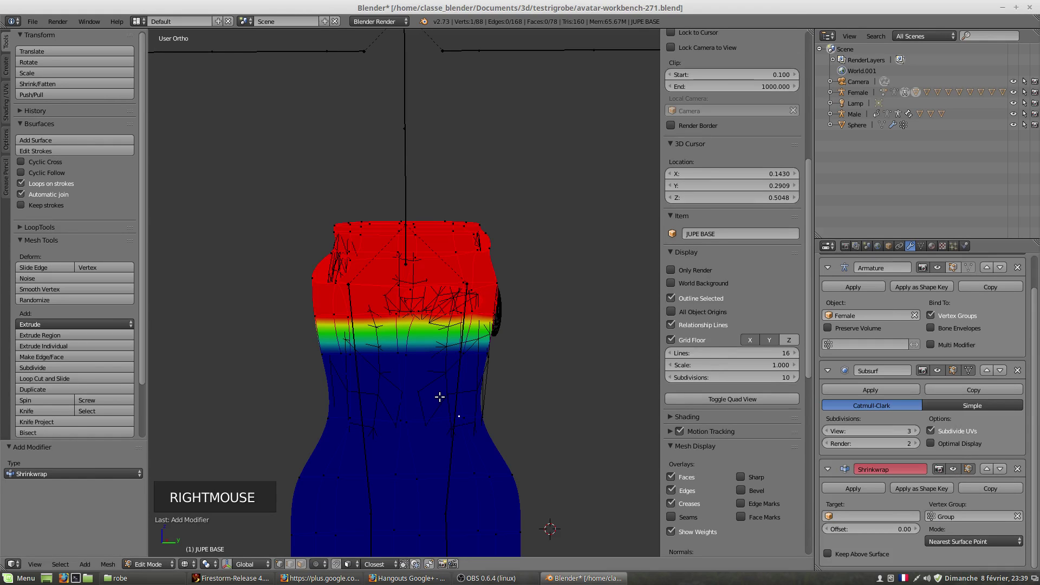
# - Set SL-Female-LowerBody as the Shrinkwrap target of the JUPE BASE skirt
pyautogui.click(157, 569)
pyautogui.rightClick(443, 424)
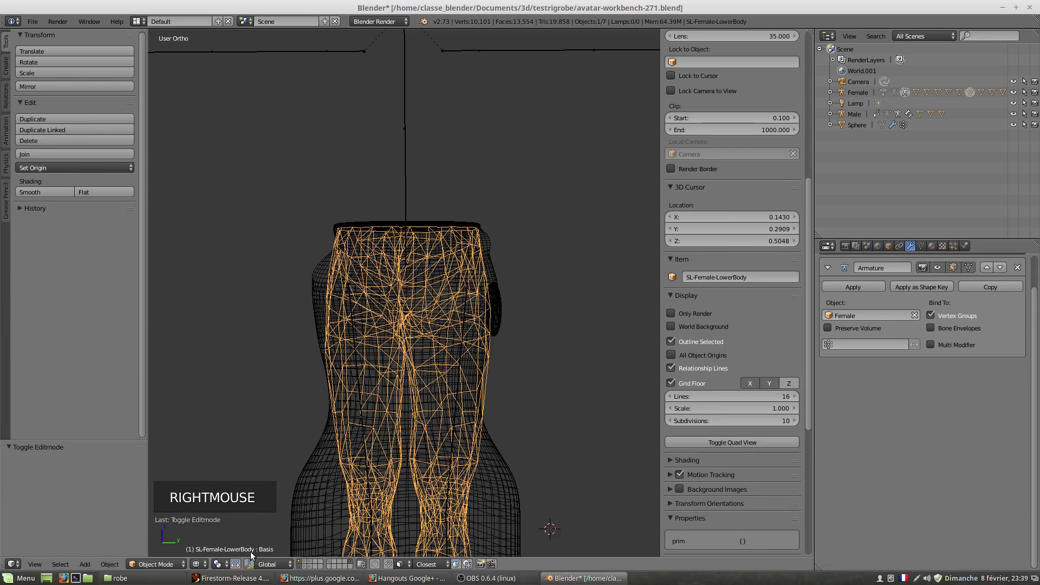
pyautogui.rightClick(490, 284)
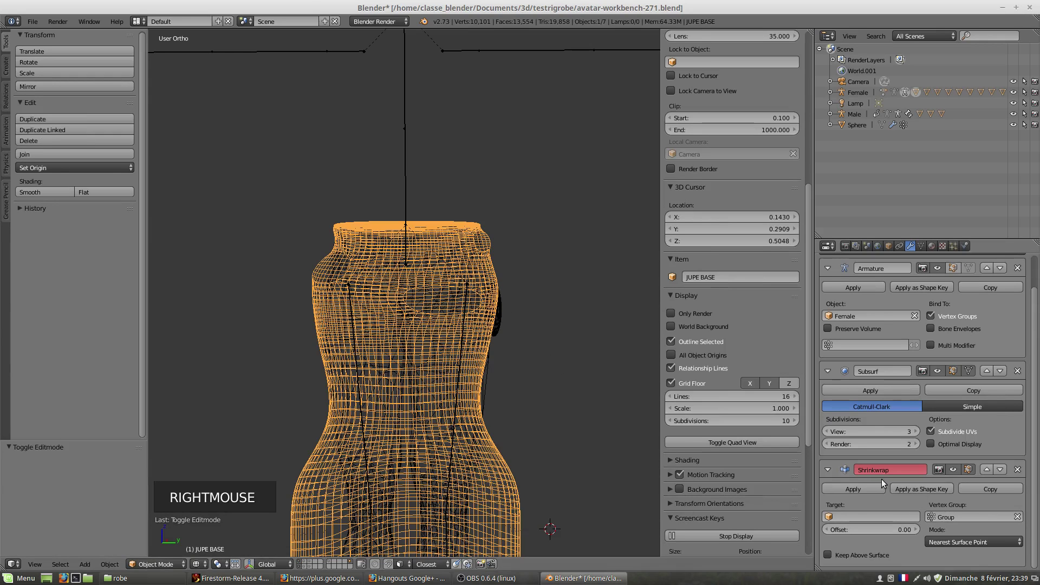
pyautogui.click(835, 519)
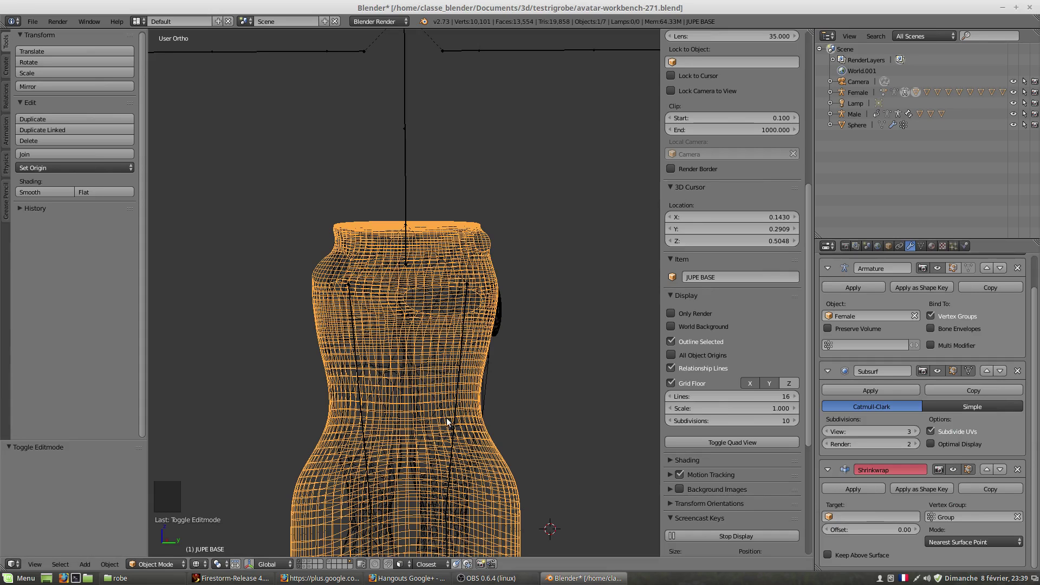
pyautogui.rightClick(449, 420)
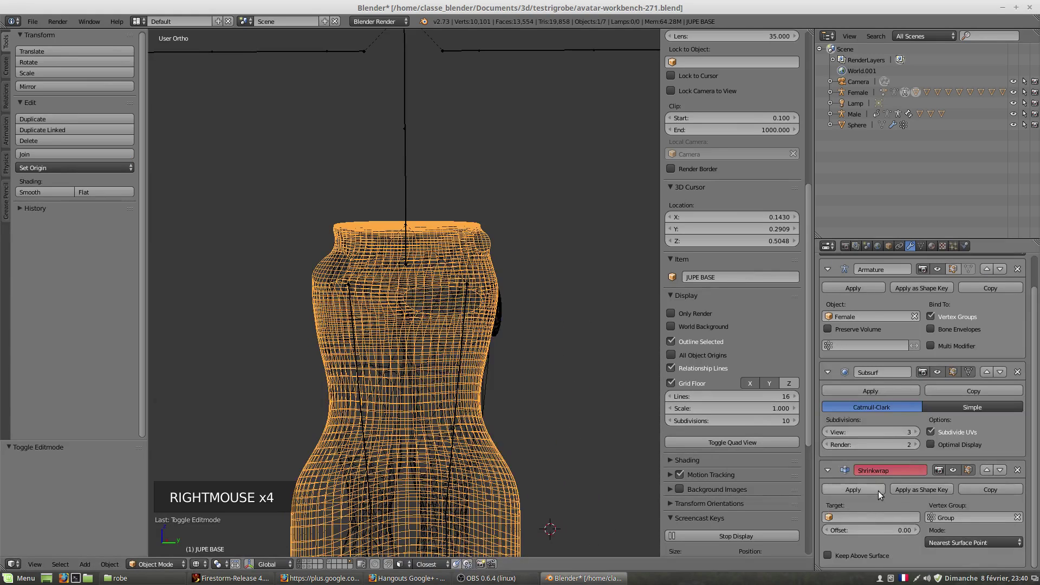
pyautogui.rightClick(835, 519)
pyautogui.click(835, 519)
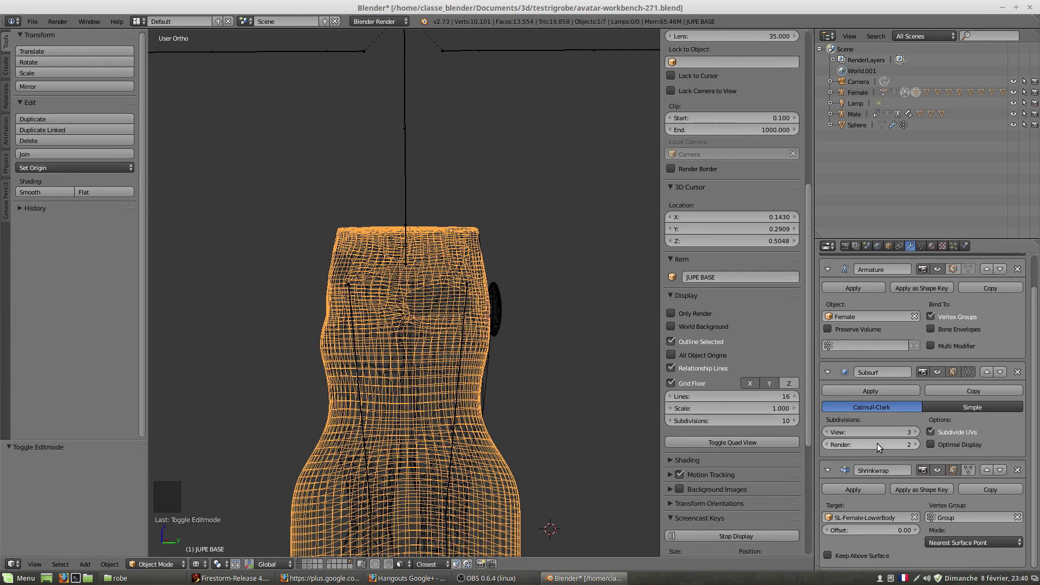
# - Inspect the shrinkwrapped skirt in solid shading from the front
pyautogui.middleClick(394, 361)
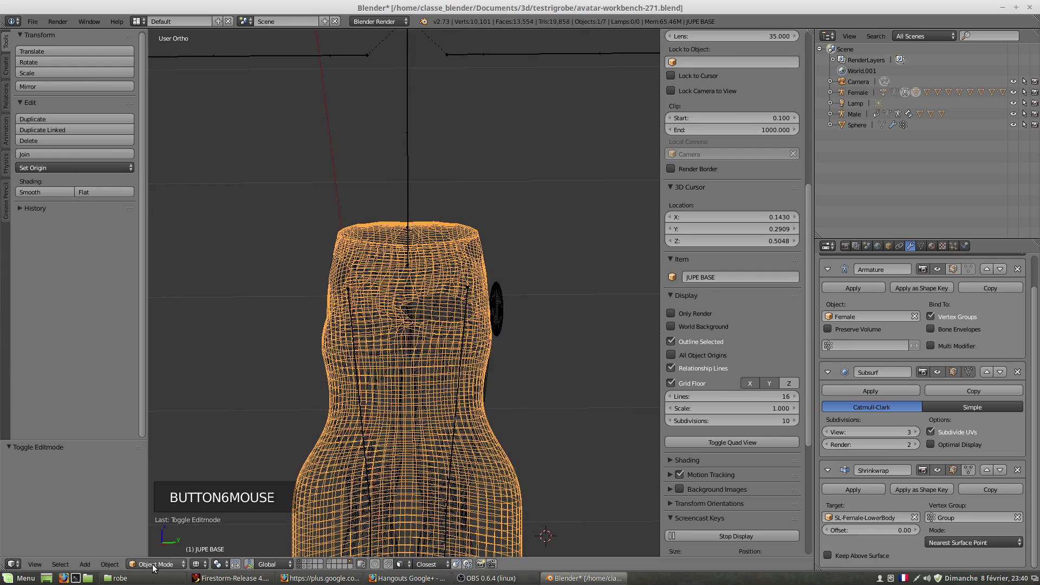
pyautogui.press('z')
pyautogui.middleClick(406, 337)
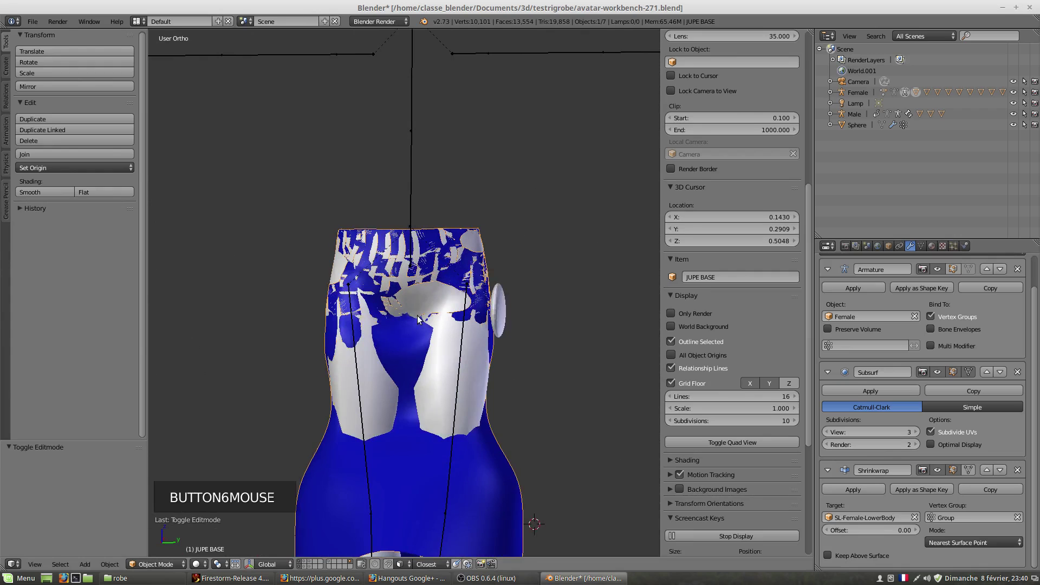
pyautogui.scroll(3)
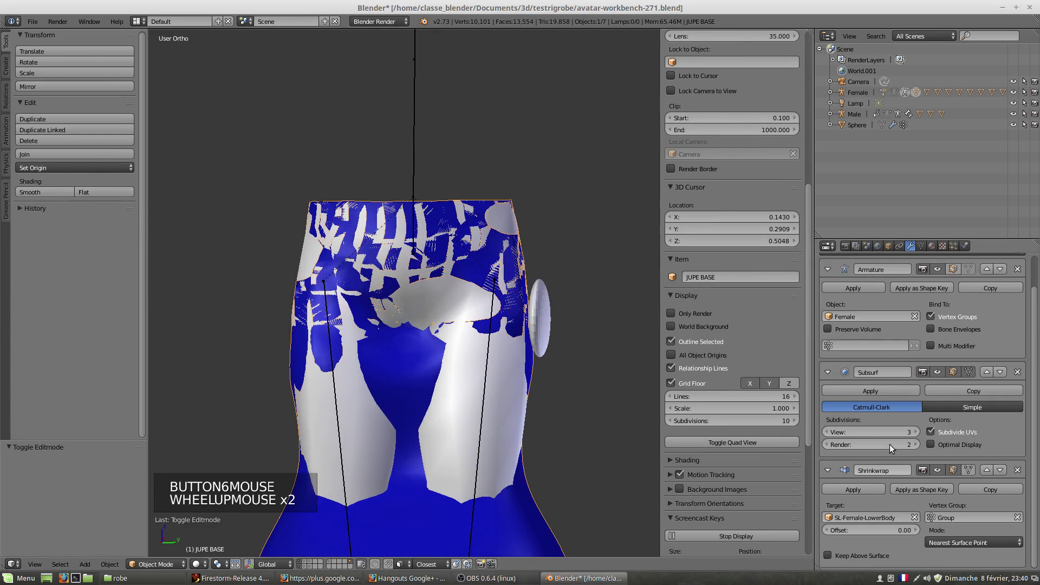
pyautogui.scroll(3)
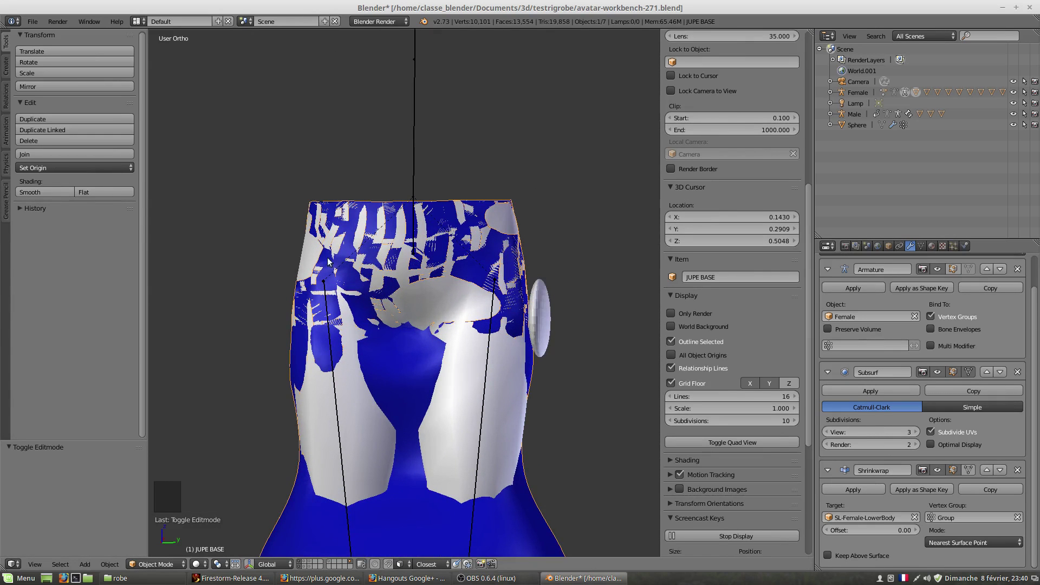
pyautogui.scroll(-3)
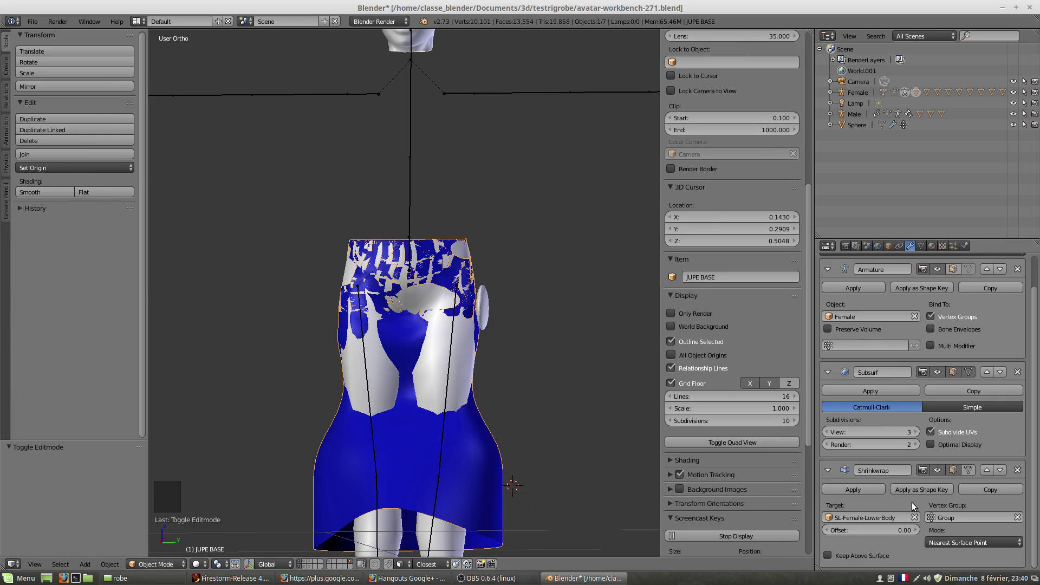
# - Set the Shrinkwrap offset to 0.001 with Keep Above Surface enabled
pyautogui.click(915, 532)
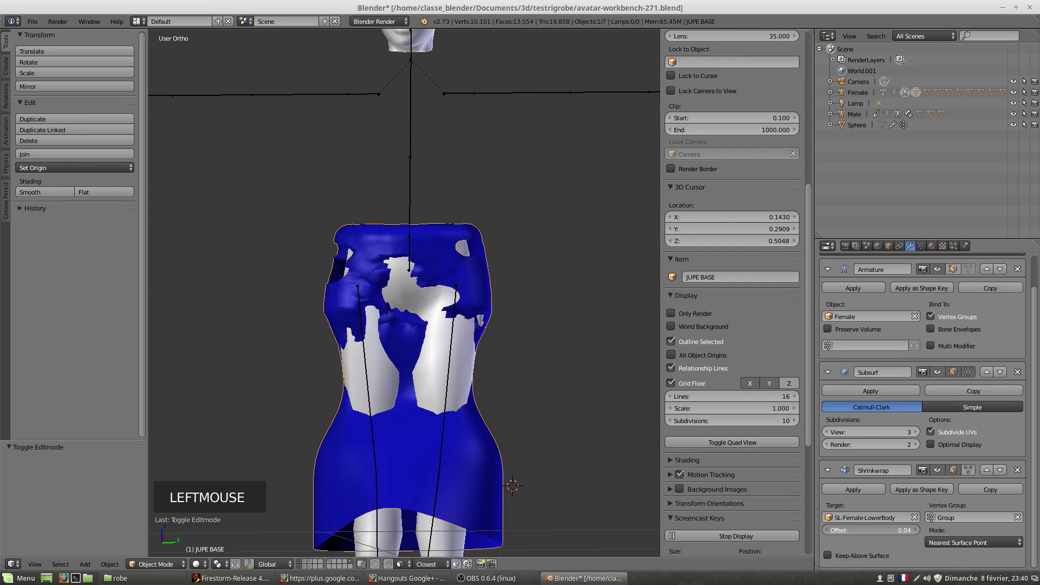
pyautogui.click(828, 530)
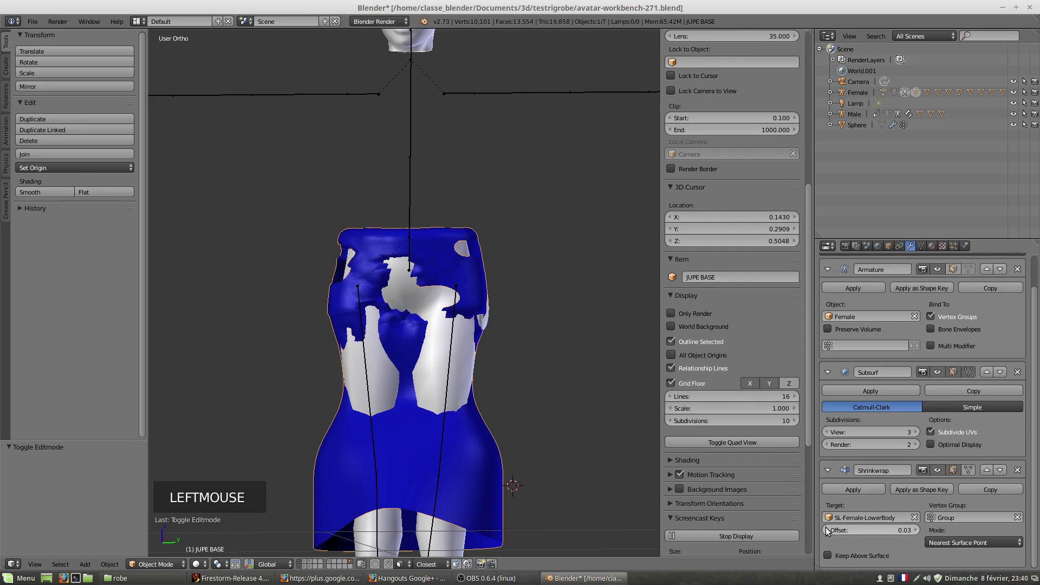
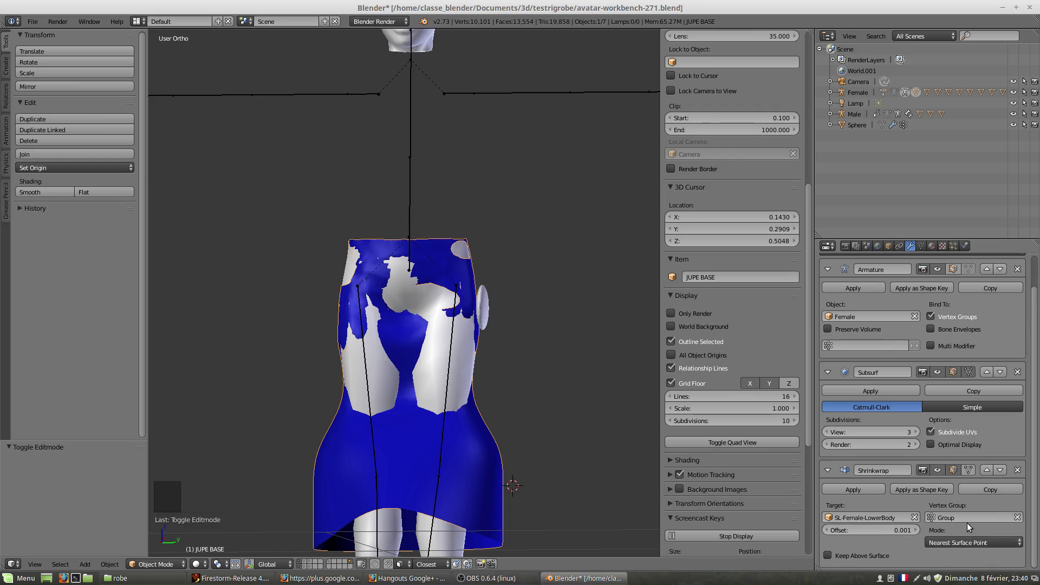
pyautogui.scroll(-3)
pyautogui.click(831, 556)
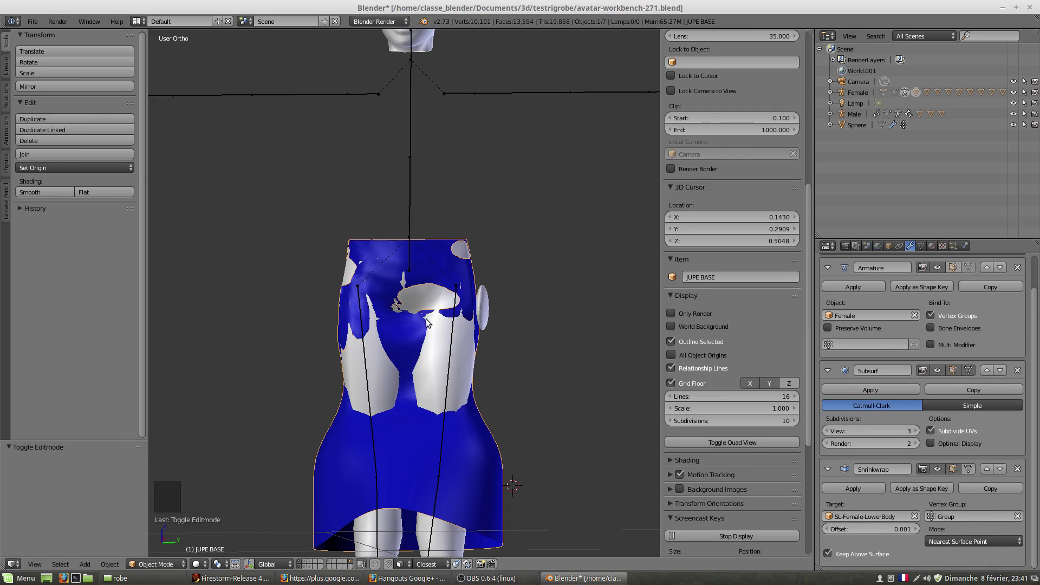
# - Check the skirt from the back and apply the Shrinkwrap modifier permanently
pyautogui.scroll(3)
pyautogui.scroll(3)
pyautogui.middleClick(372, 317)
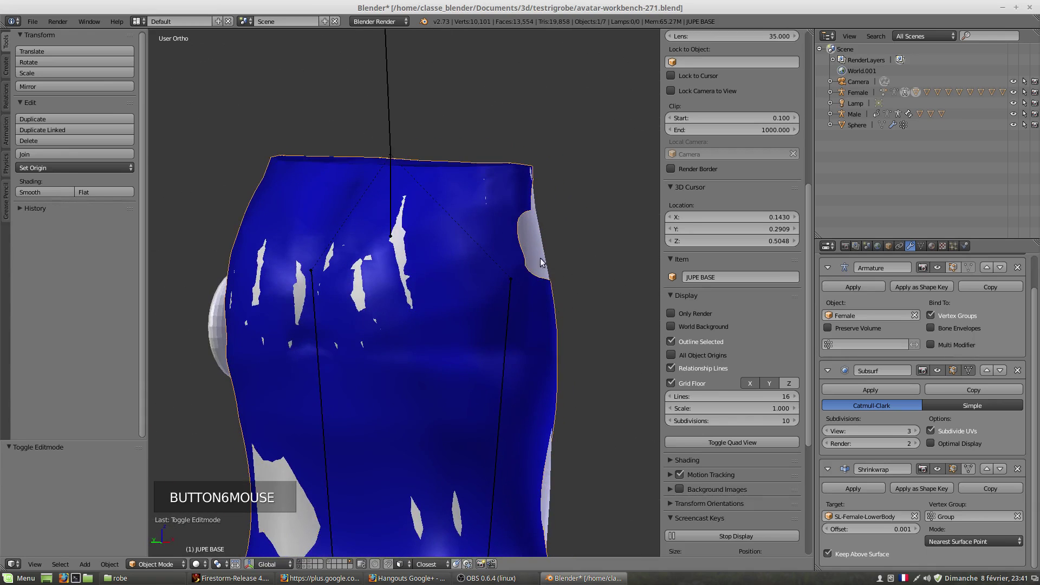
pyautogui.middleClick(523, 276)
pyautogui.scroll(-3)
pyautogui.click(852, 490)
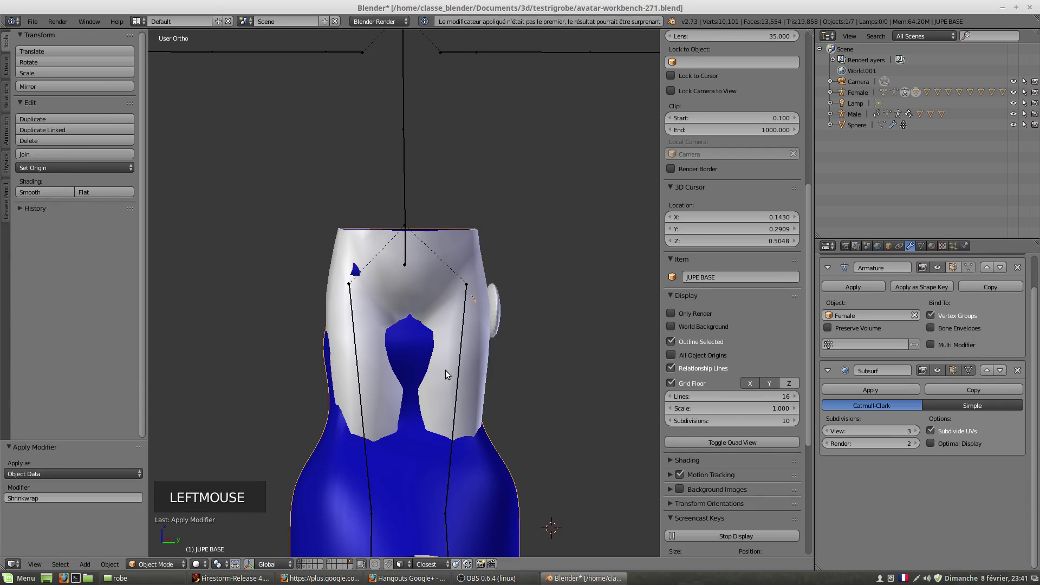
# - Hide the SL-Female-LowerBody mesh
pyautogui.scroll(-3)
pyautogui.middleClick(396, 335)
pyautogui.middleClick(357, 338)
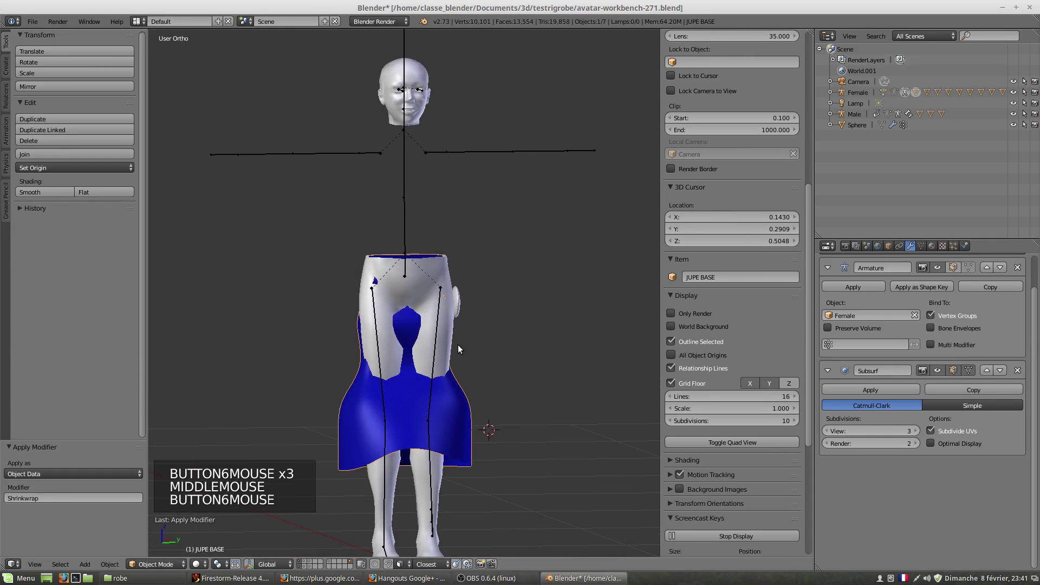
pyautogui.rightClick(450, 329)
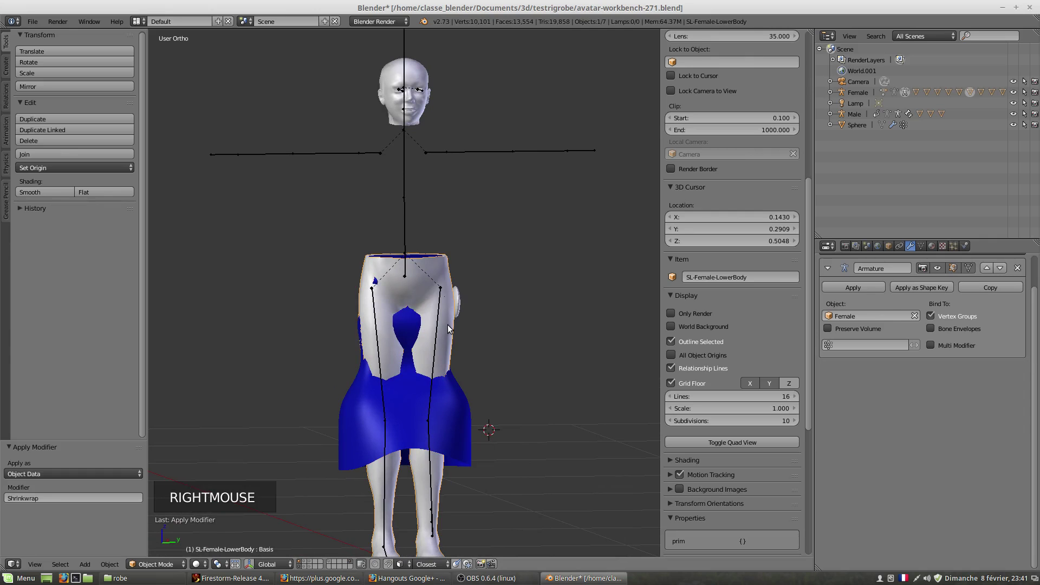
pyautogui.press('h')
# - Select the Female armature from a side view for posing
pyautogui.middleClick(429, 330)
pyautogui.scroll(3)
pyautogui.middleClick(432, 354)
pyautogui.scroll(-3)
pyautogui.rightClick(425, 366)
pyautogui.middleClick(456, 393)
# - Rotate the mKneeLeft and mHipLeft bones to bend the skirt with the leg
pyautogui.press('r')
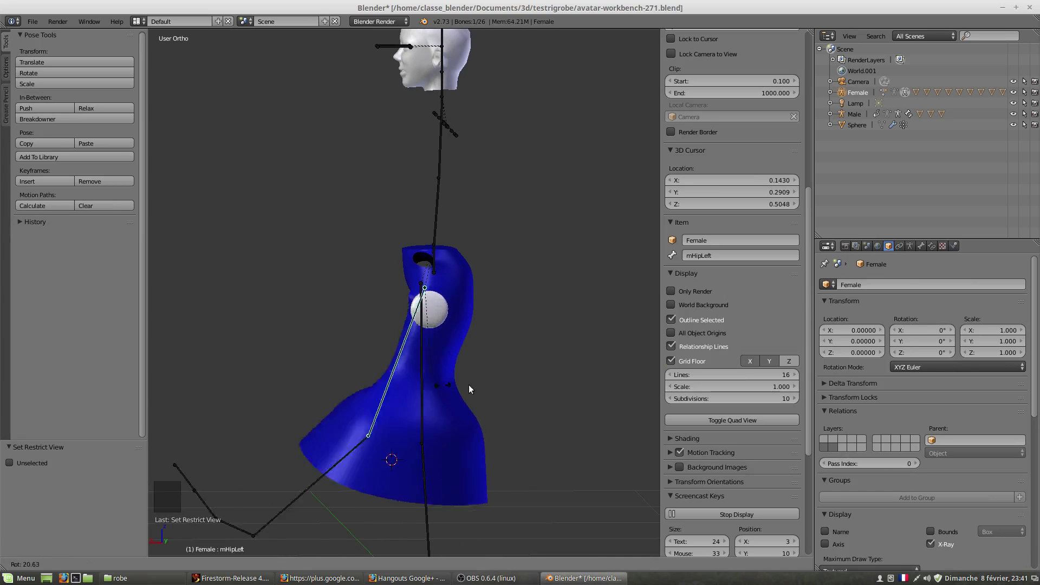
pyautogui.middleClick(400, 385)
pyautogui.scroll(-3)
pyautogui.rightClick(301, 428)
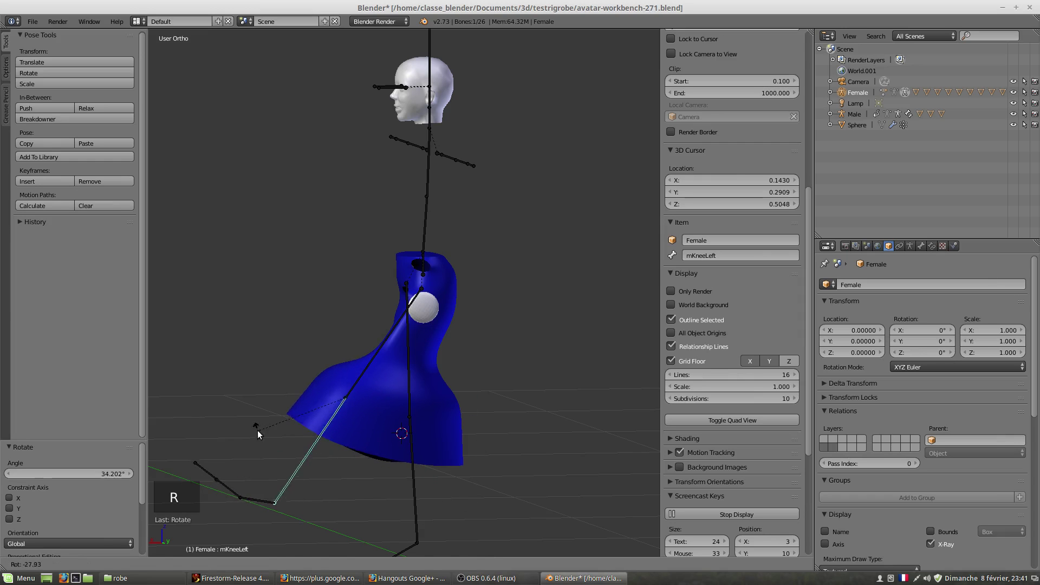
pyautogui.press('r')
pyautogui.rightClick(366, 370)
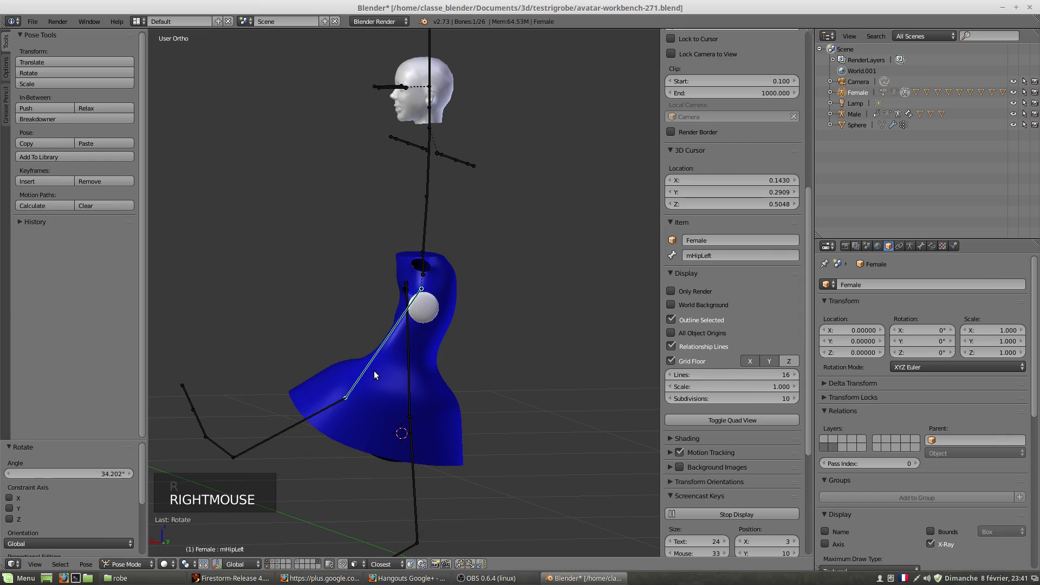
pyautogui.press('r')
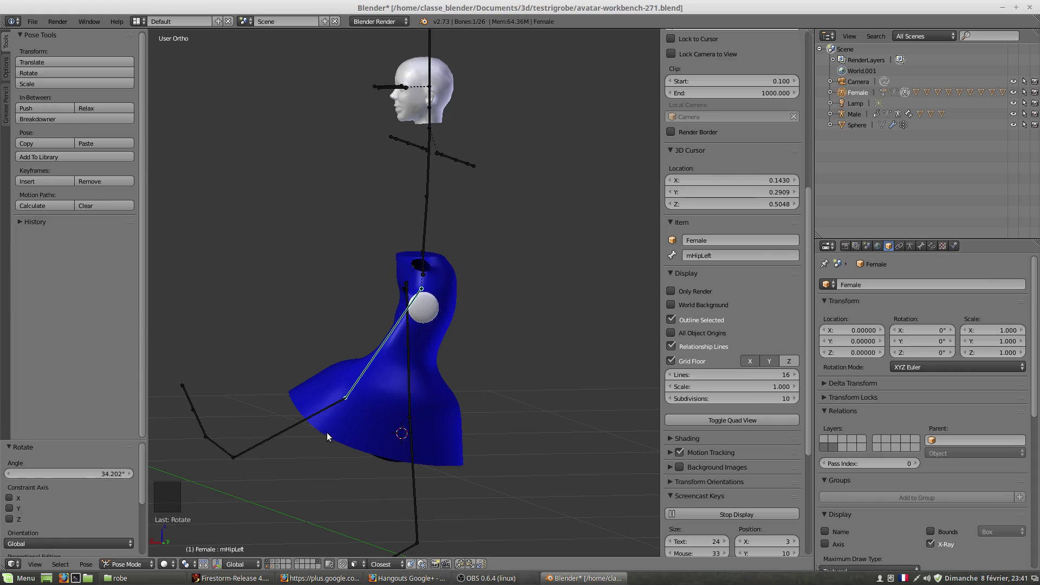
# - Clear the knee and hip rotations and check the skirt from the front
pyautogui.rightClick(308, 420)
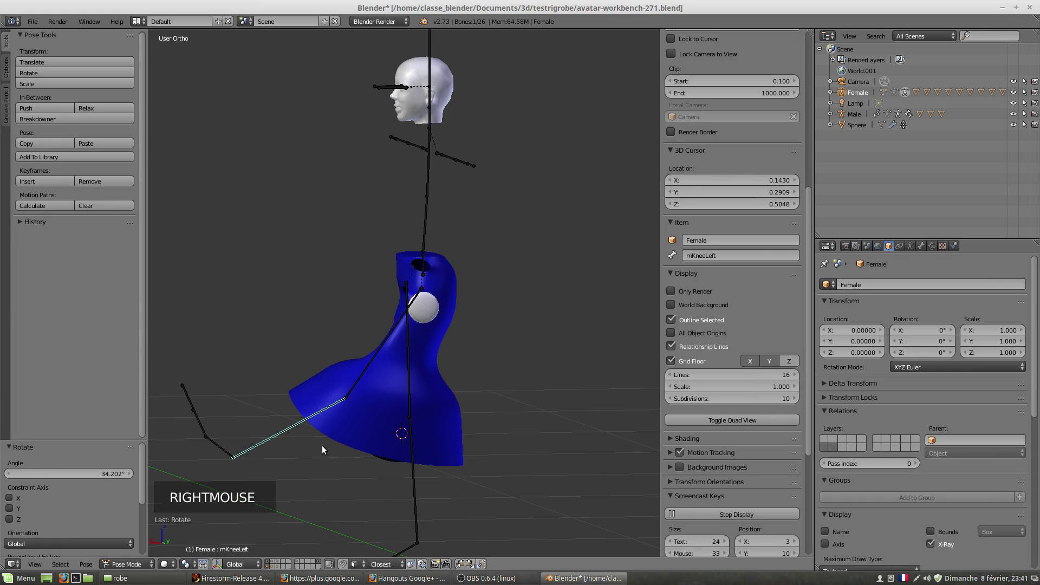
pyautogui.press('alt+r')
pyautogui.rightClick(370, 367)
pyautogui.press('alt+r')
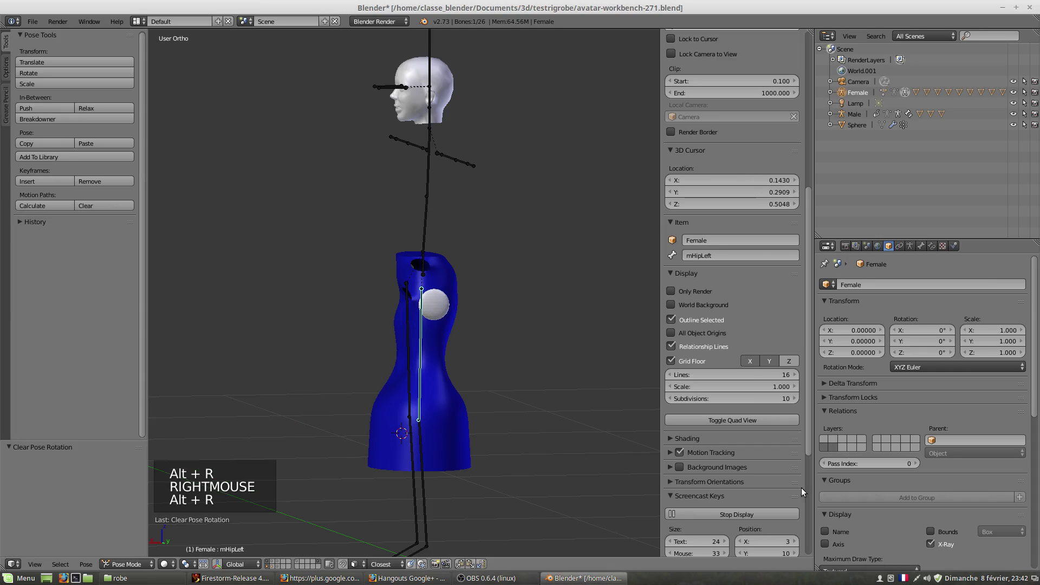
pyautogui.middleClick(392, 398)
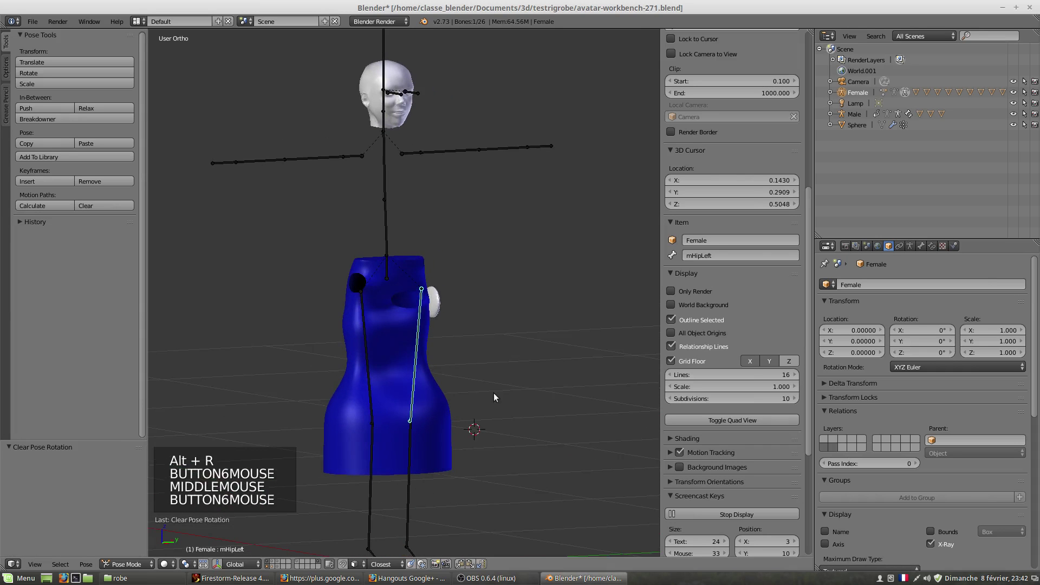
pyautogui.scroll(-3)
pyautogui.scroll(3)
pyautogui.scroll(3)
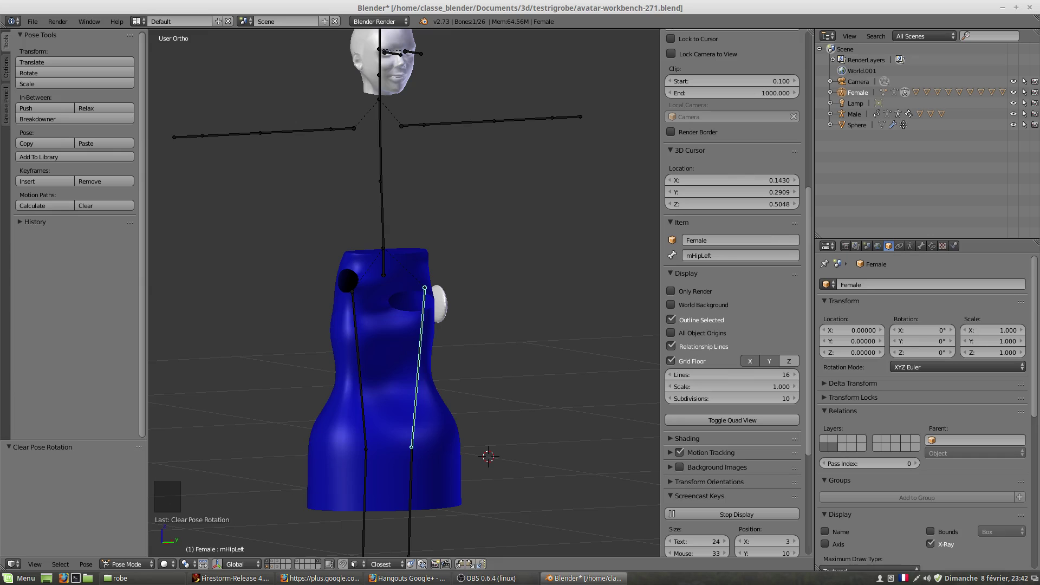
pyautogui.middleClick(384, 418)
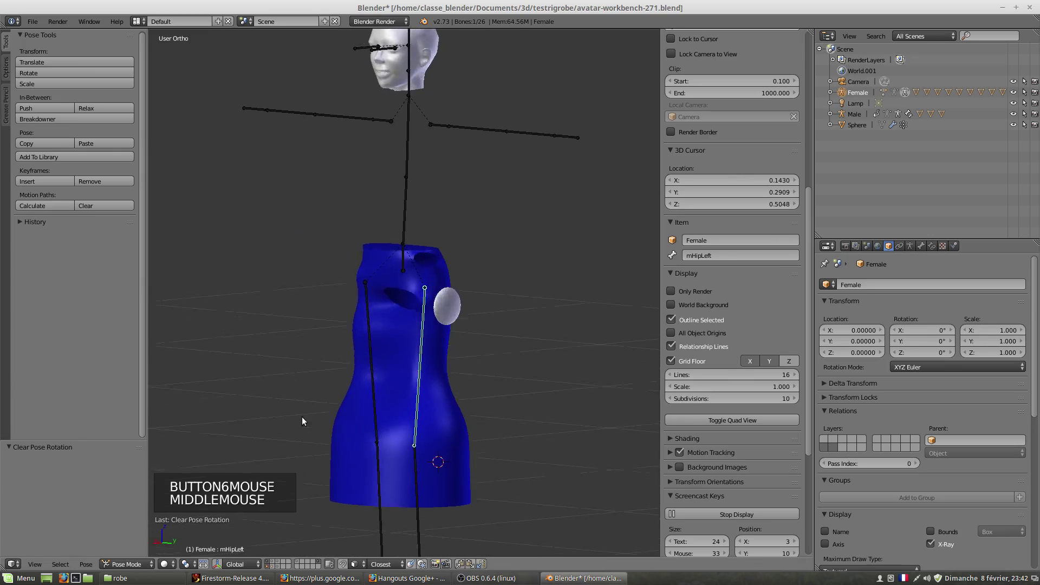